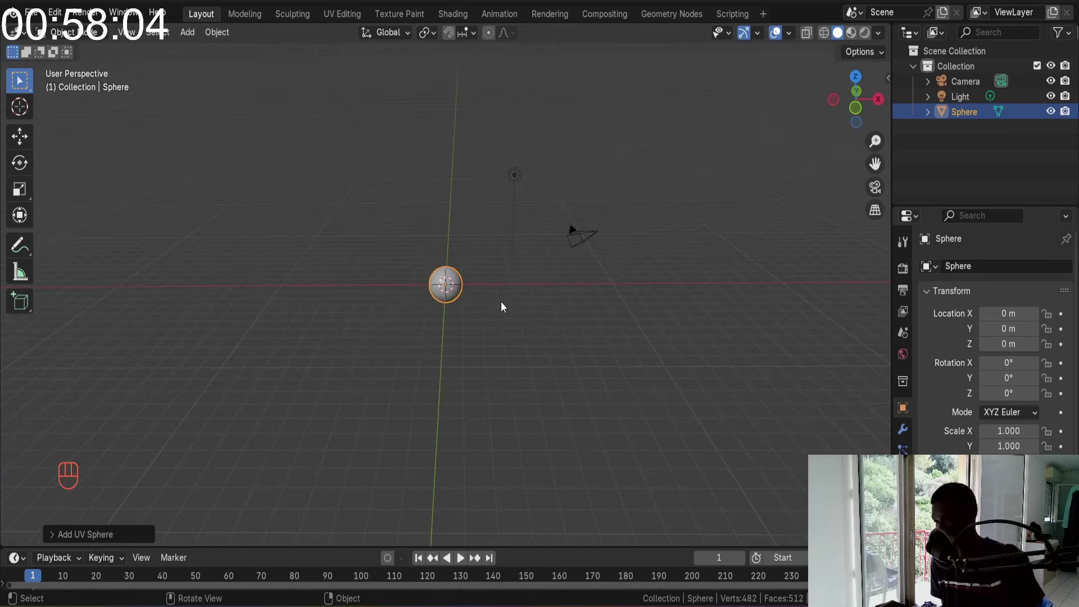
Move the sphere up to about 9.66 m on Z, then select the camera and view through it
key("g")
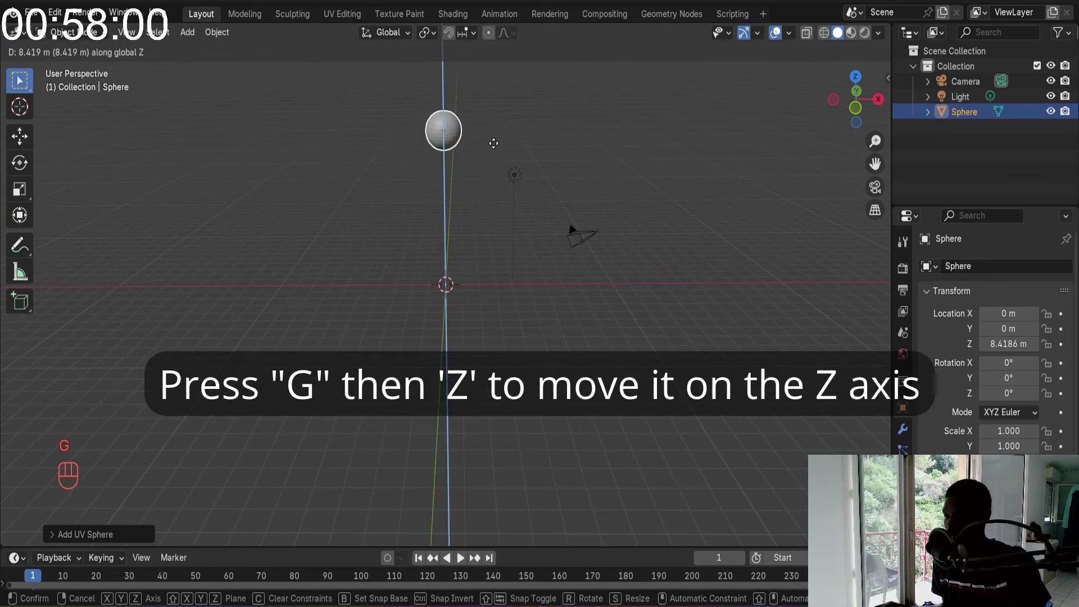
left_click_drag(626, 129, 435, 136)
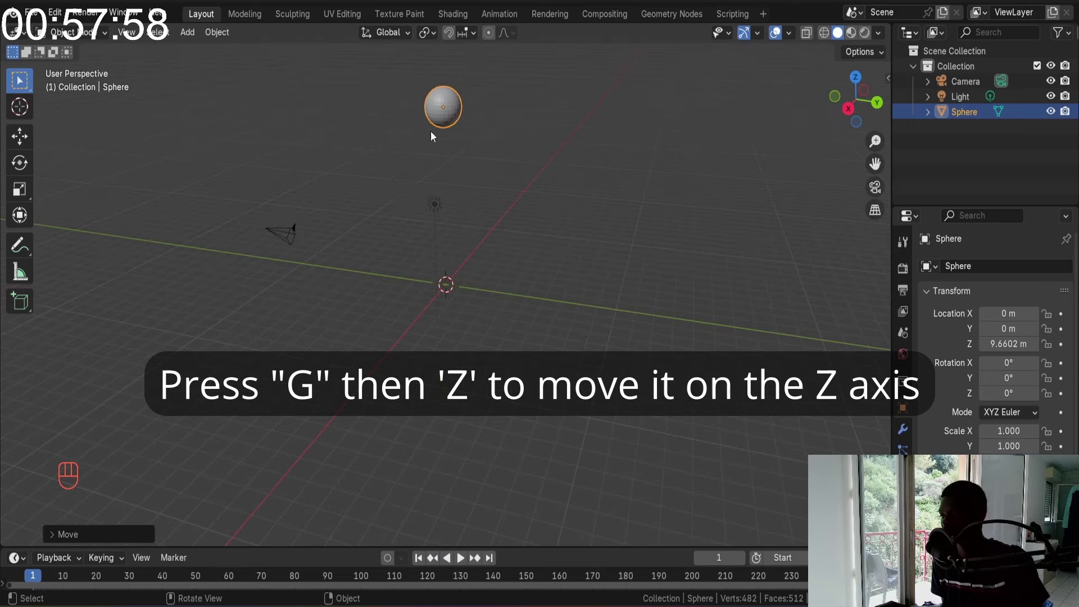
left_click(273, 240)
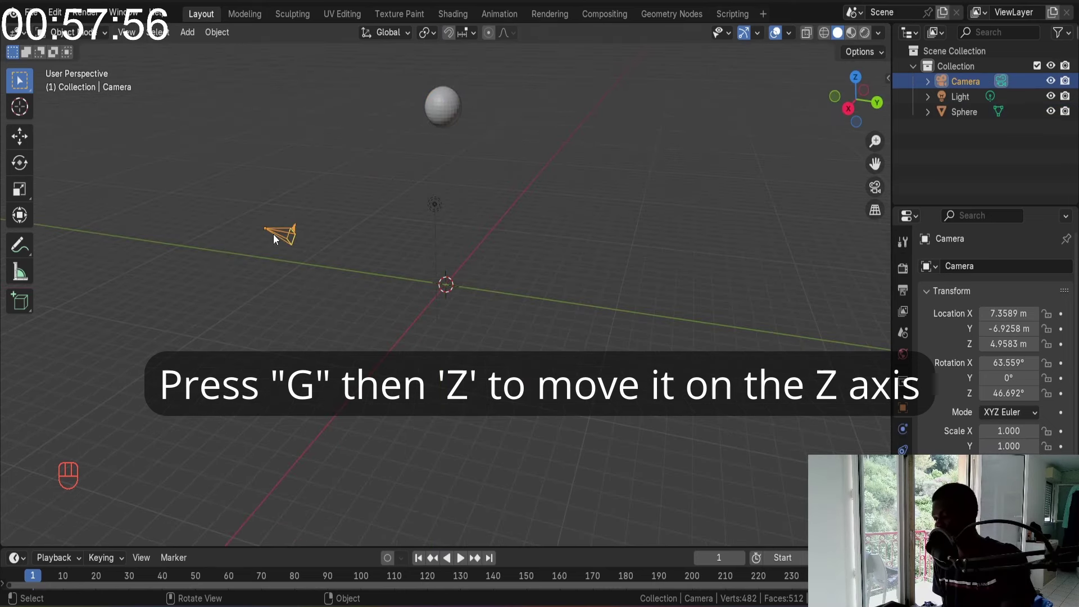
key("KP_0")
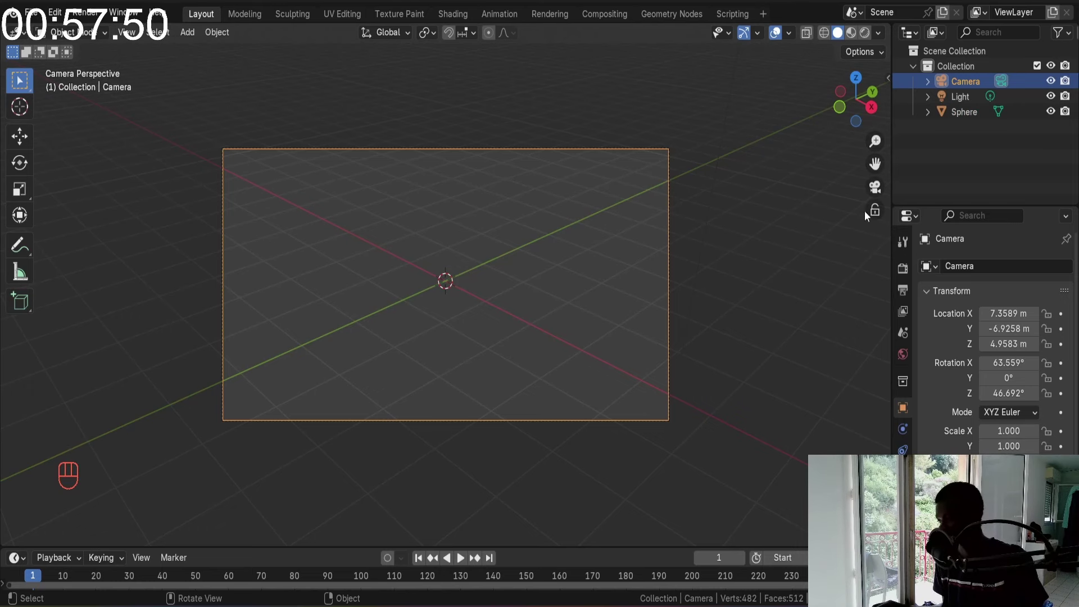
Enable Lock Camera to View and navigate to move the camera and reframe the scene
left_click(874, 217)
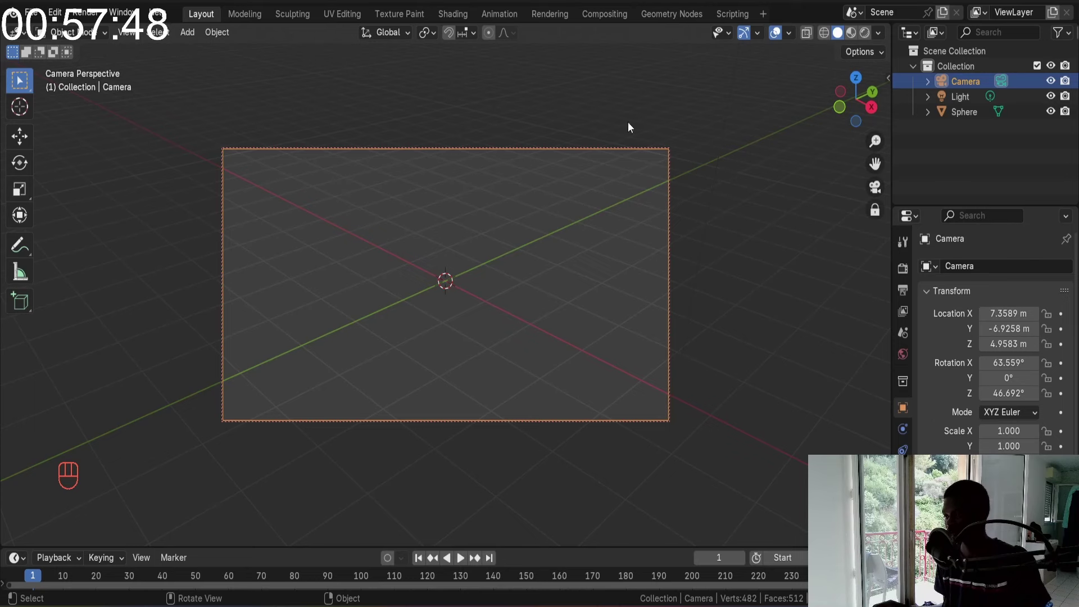
left_click_drag(636, 117, 621, 290)
left_click_drag(617, 279, 607, 242)
left_click_drag(576, 247, 594, 283)
left_click_drag(548, 300, 737, 300)
left_click_drag(541, 304, 507, 309)
Check the scene from front and perspective views, then swing the camera so the raised sphere sits near the top of frame
key("KP_1")
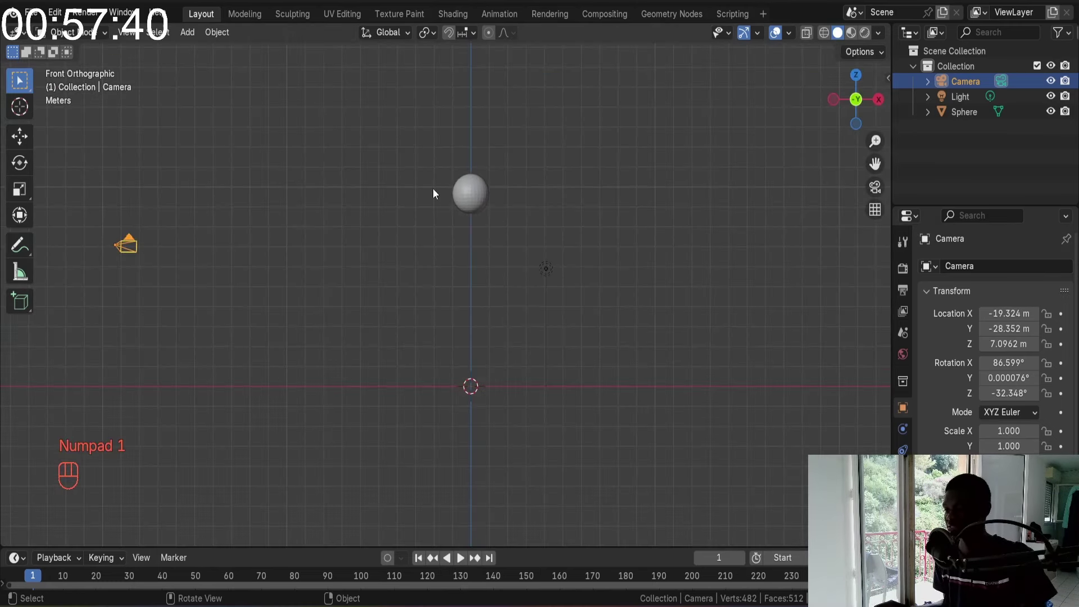
left_click_drag(501, 317, 503, 338)
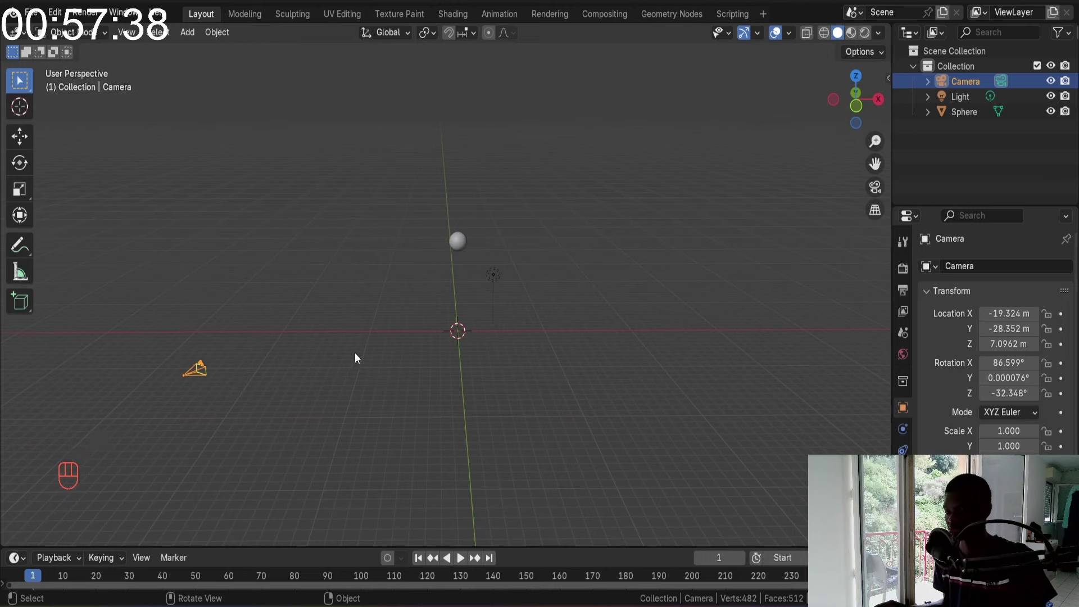
key("KP_1")
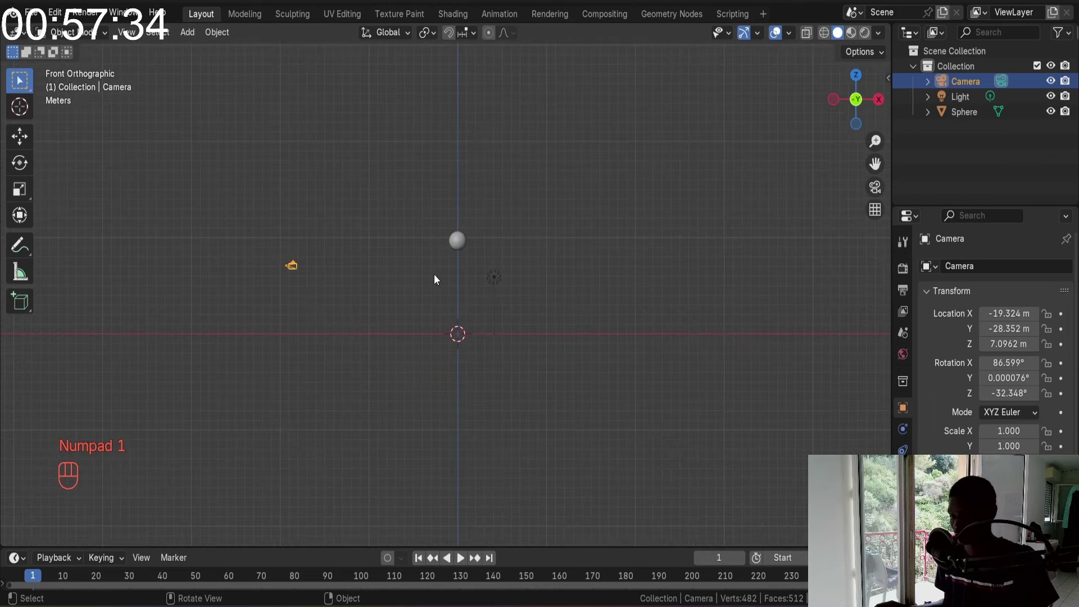
left_click_drag(335, 270, 331, 297)
key("KP_0")
left_click_drag(696, 329, 606, 336)
Confirm the camera framing and lift the light higher above the sphere
left_click(547, 273)
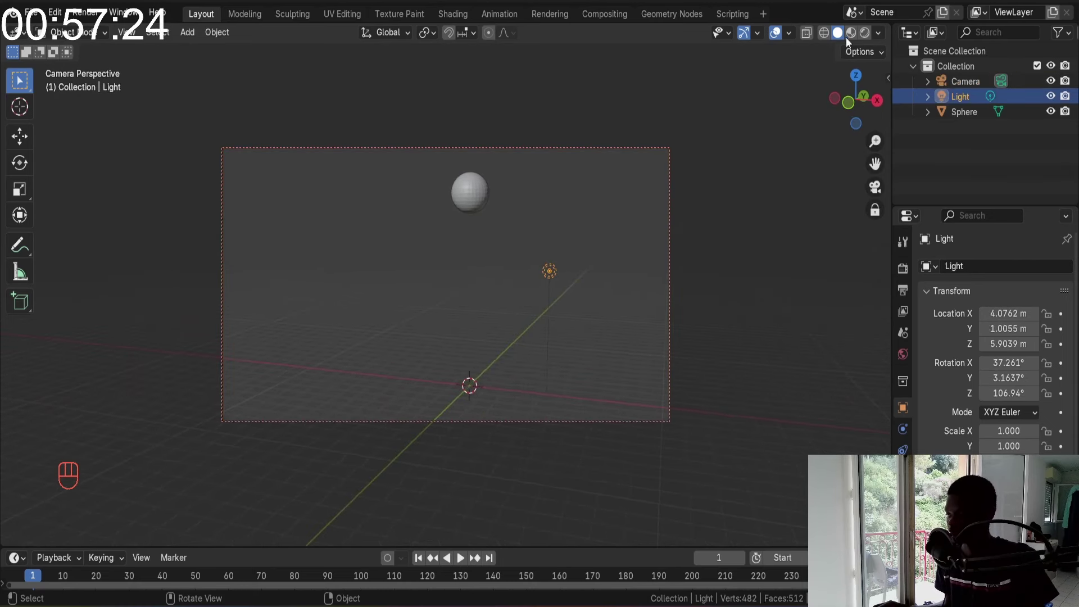
left_click_drag(872, 33, 701, 304)
key("g")
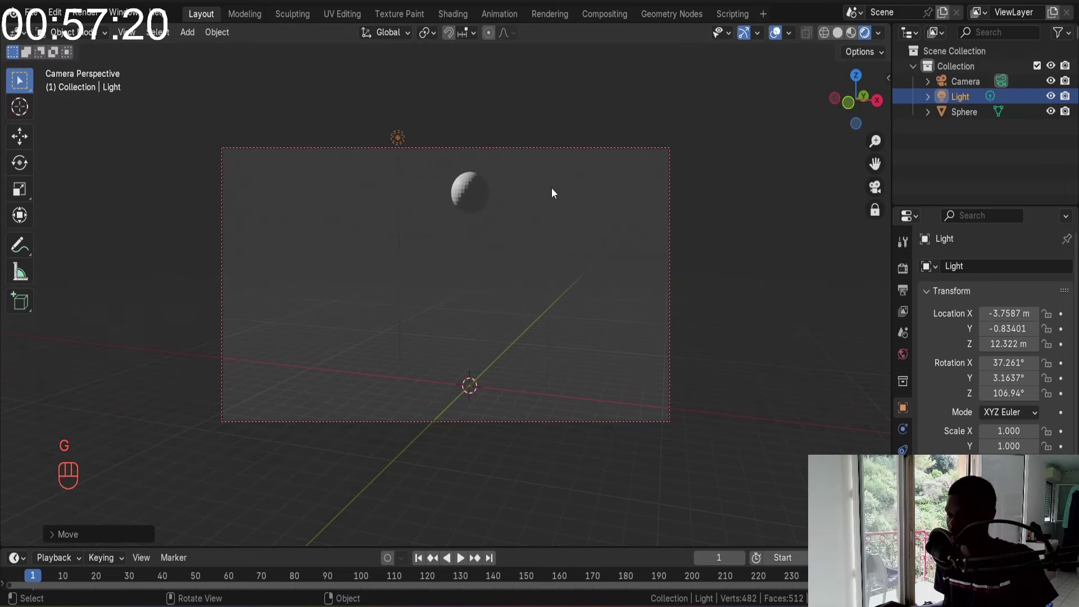
key("g")
left_click_drag(531, 164, 566, 172)
left_click_drag(630, 228, 602, 228)
middle_click(592, 226)
Move the light toward the camera side to about -3.76, -6.07, 13.45 m and preview the lit scene
left_click(881, 210)
left_click_drag(519, 169, 414, 156)
key("g")
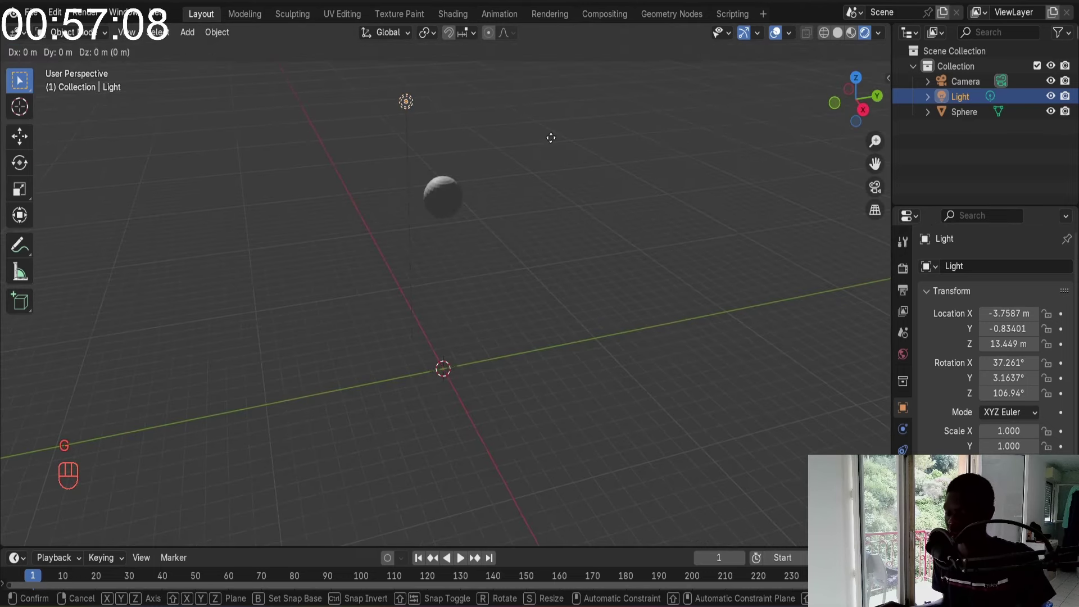
key("KP_0")
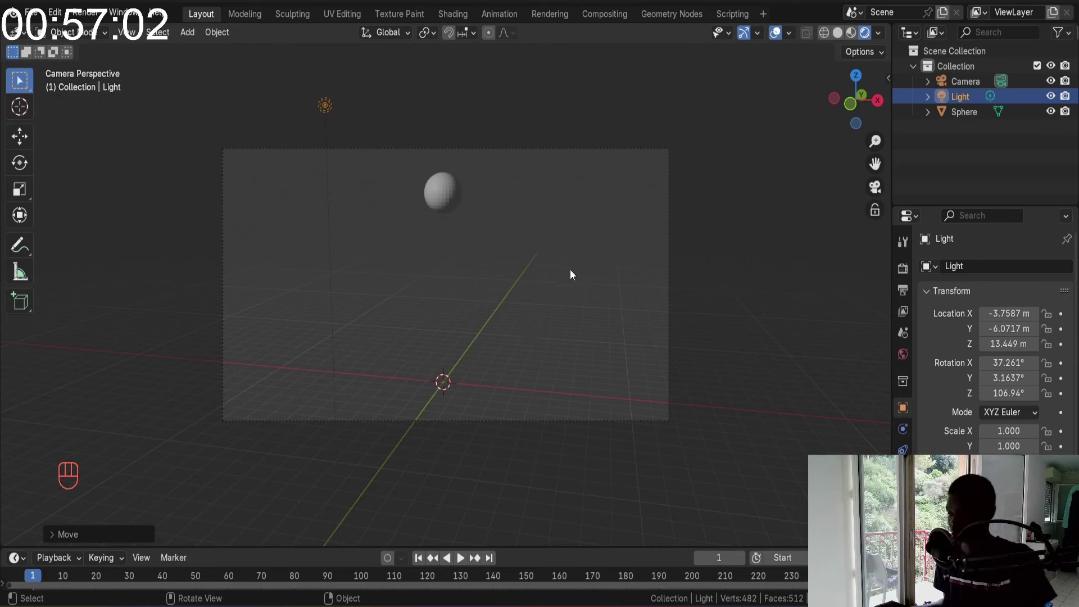
left_click_drag(566, 275, 482, 307)
left_click_drag(397, 318, 406, 333)
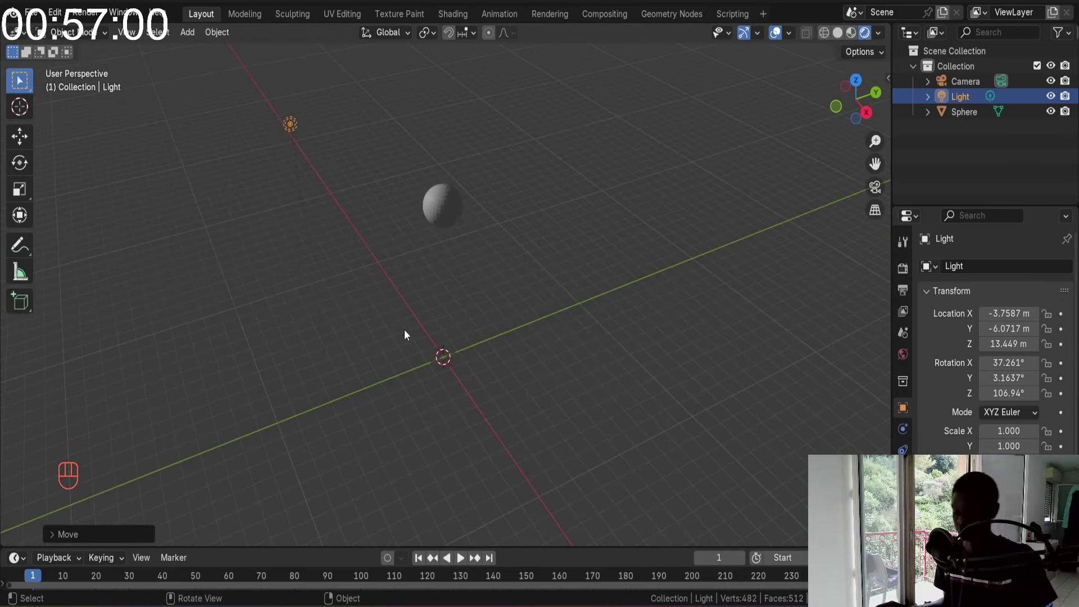
Add a mesh plane at the origin and scale it up in Edit Mode into a large ground
key("shift+a")
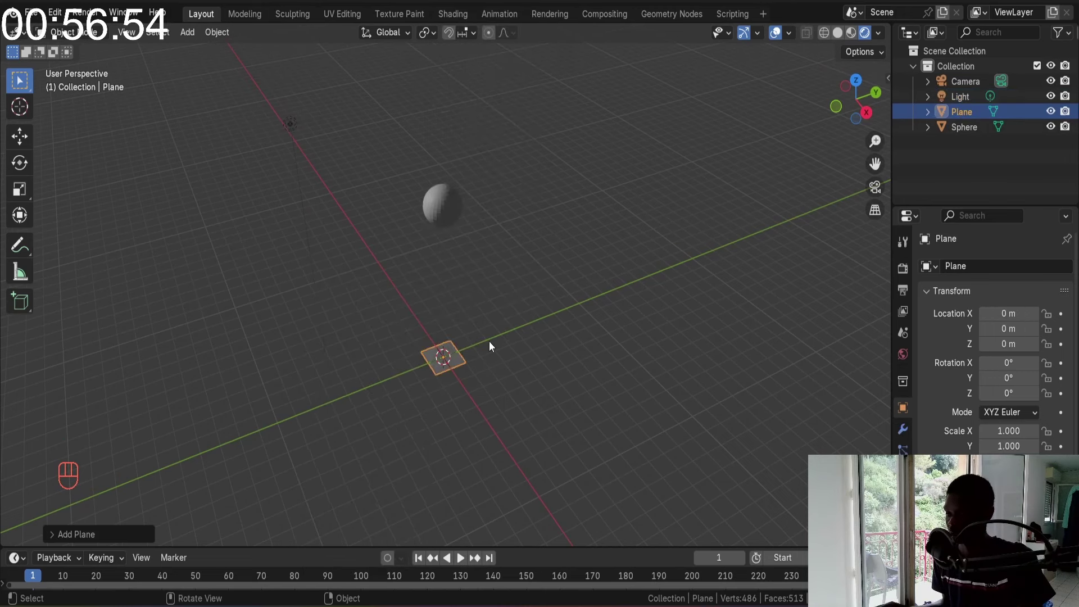
key("KP_Decimal")
left_click_drag(502, 294, 541, 321)
key("Tab")
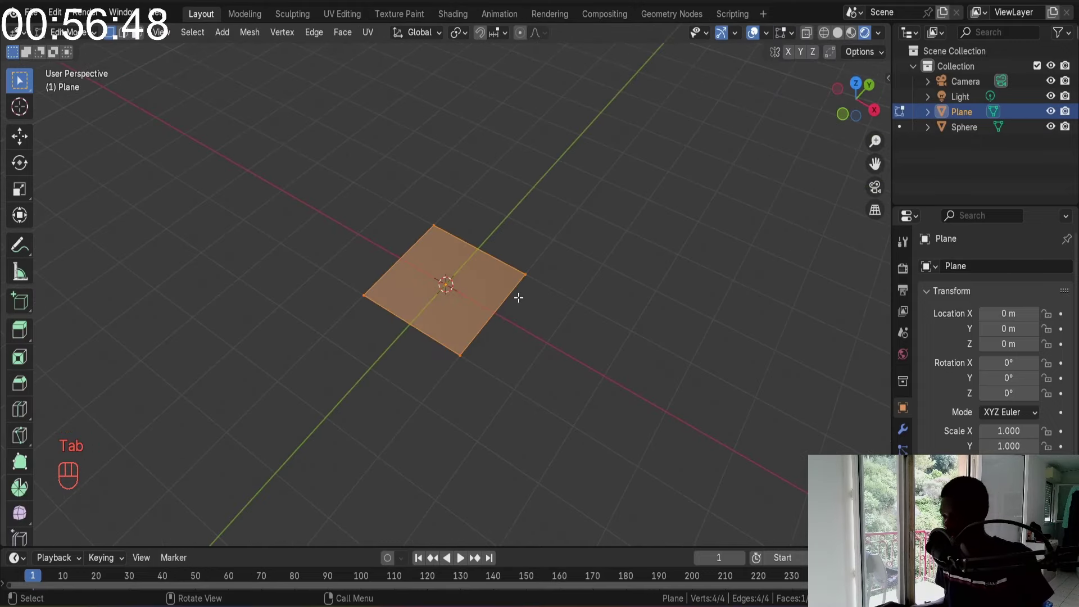
key("s")
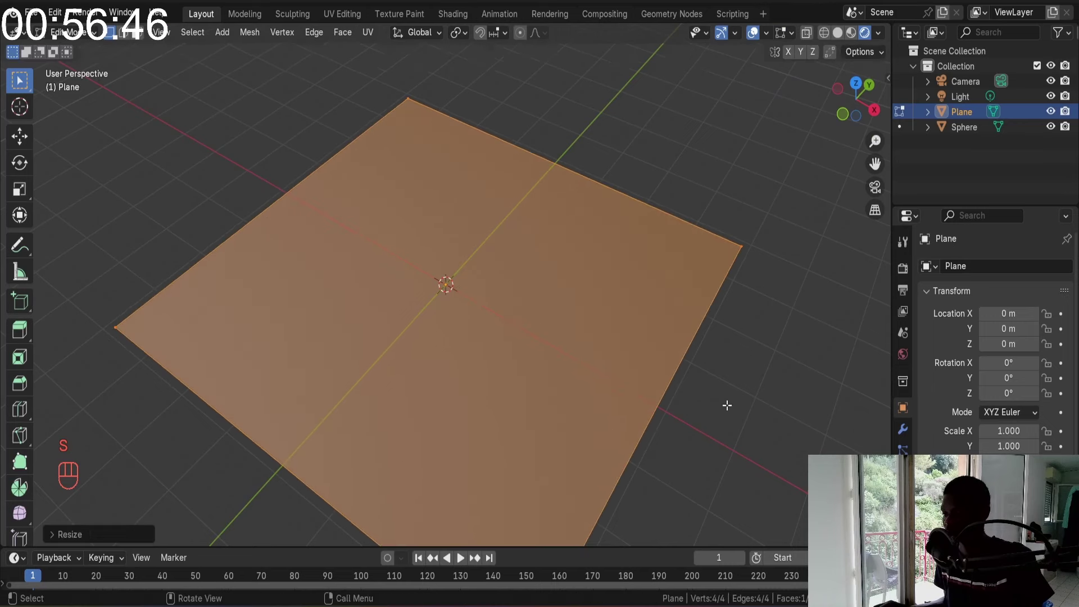
key("Tab")
Zoom out to see the whole plane, leave editing and return to the camera view
left_click_drag(588, 219, 570, 188)
left_click_drag(575, 205, 621, 204)
middle_click(607, 292)
left_click_drag(605, 346, 616, 308)
key("KP_0")
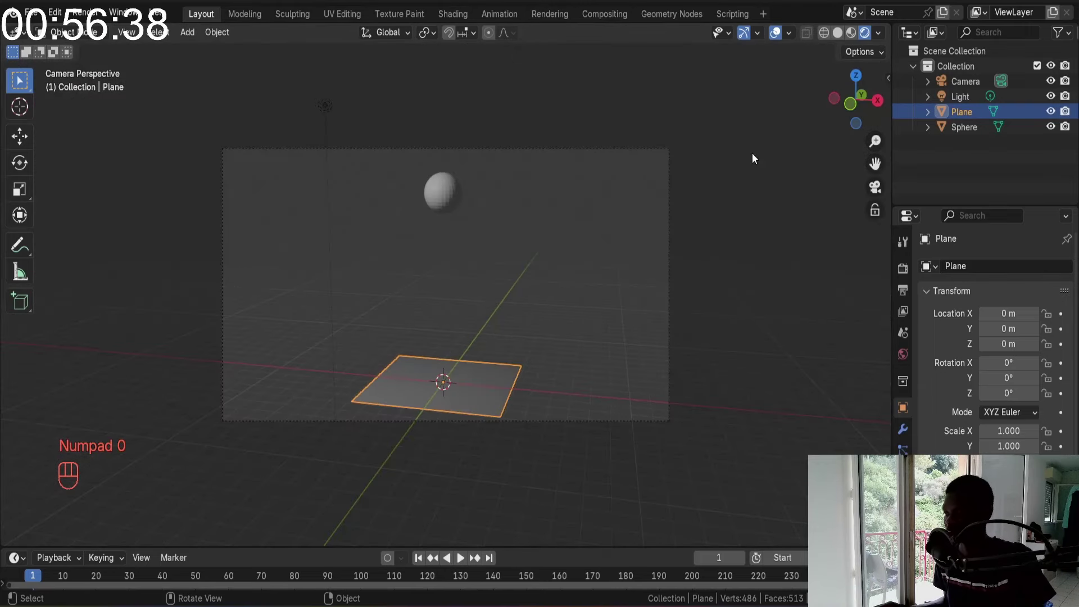
Give the sphere a new teal-green material, then select the ground plane
left_click(447, 189)
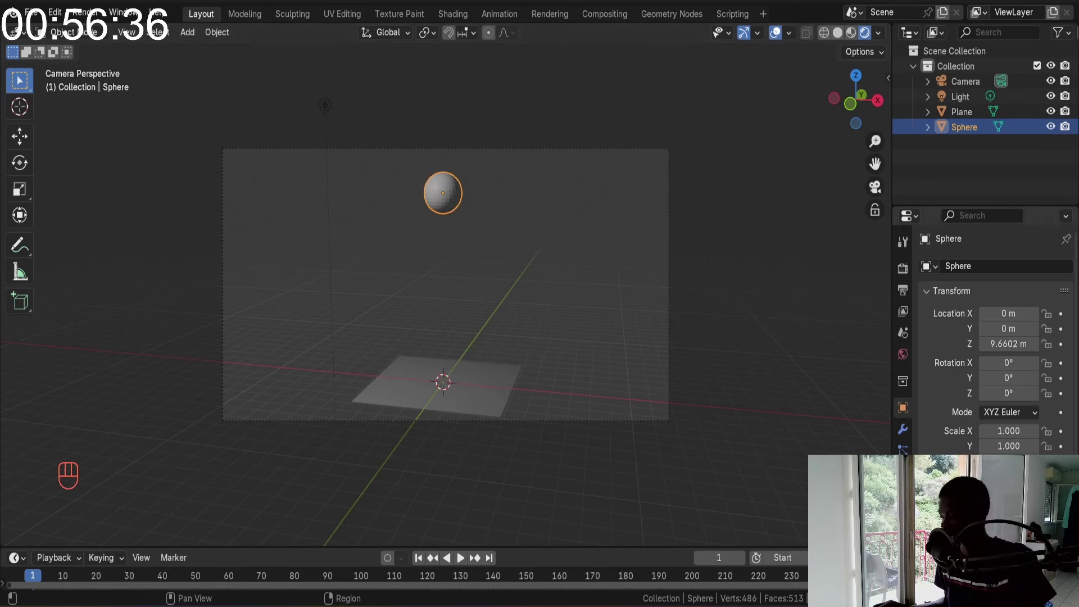
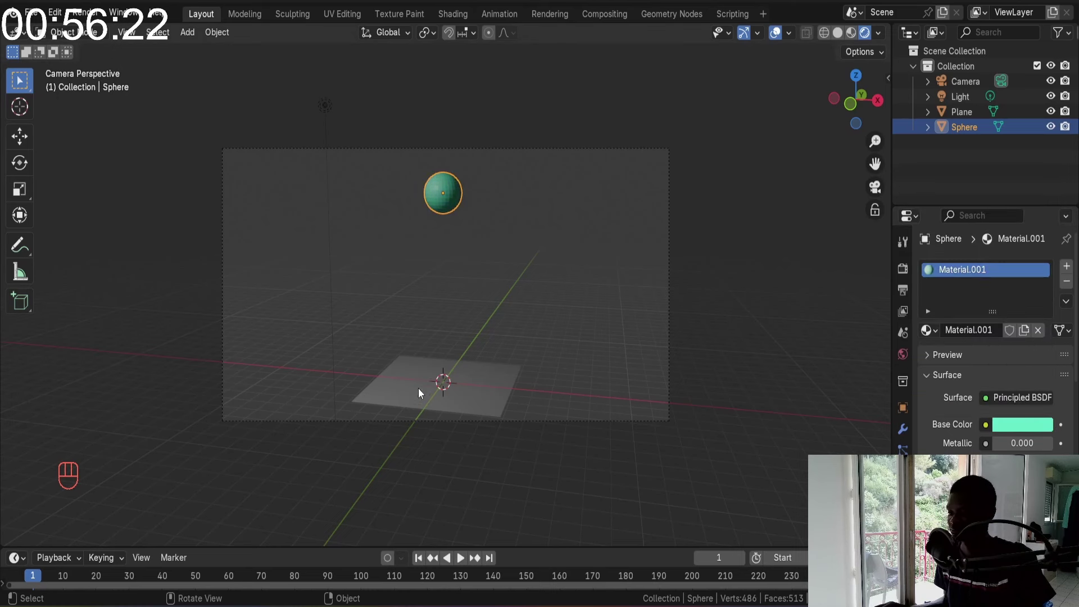
left_click(424, 384)
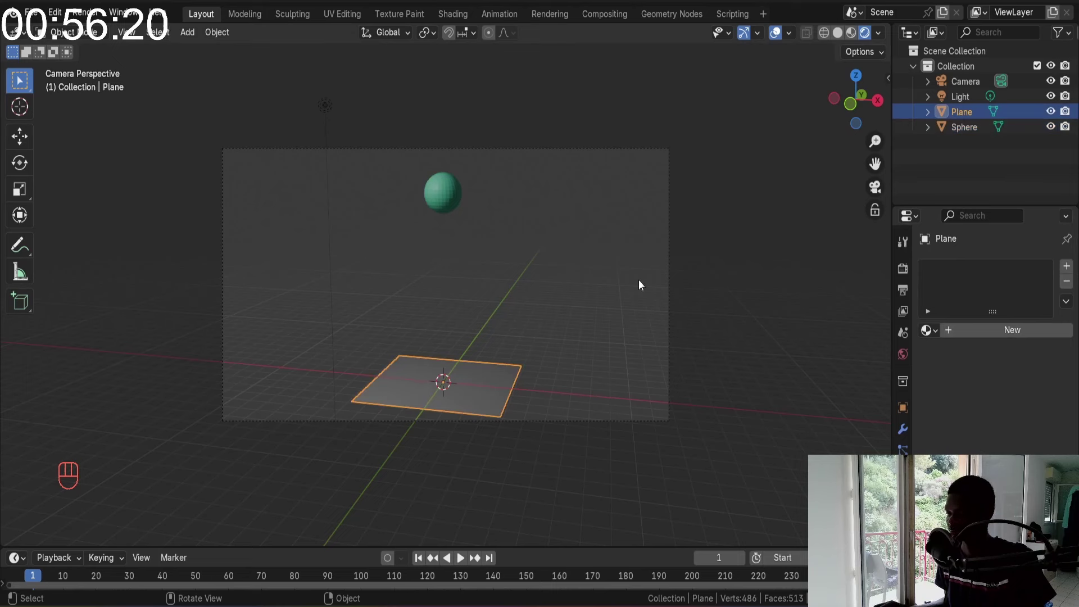
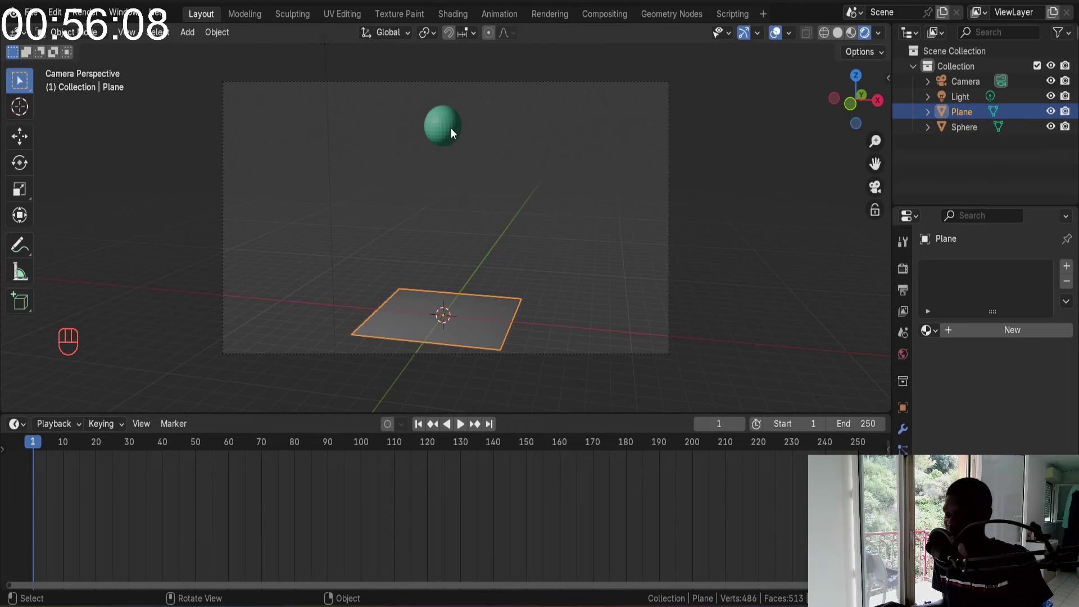
left_click_drag(507, 199, 310, 120)
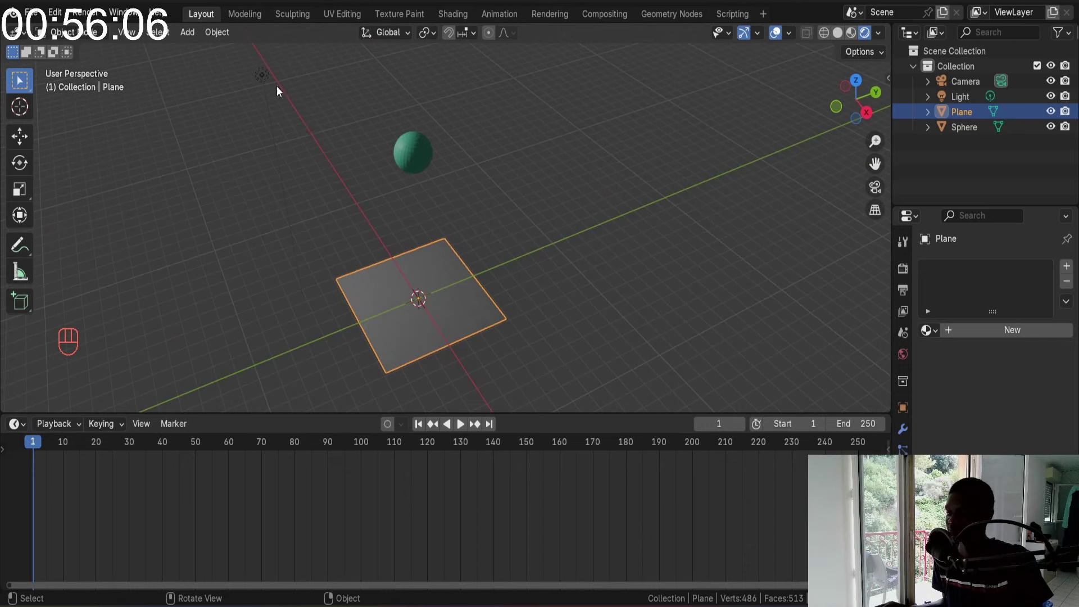
key("KP_1")
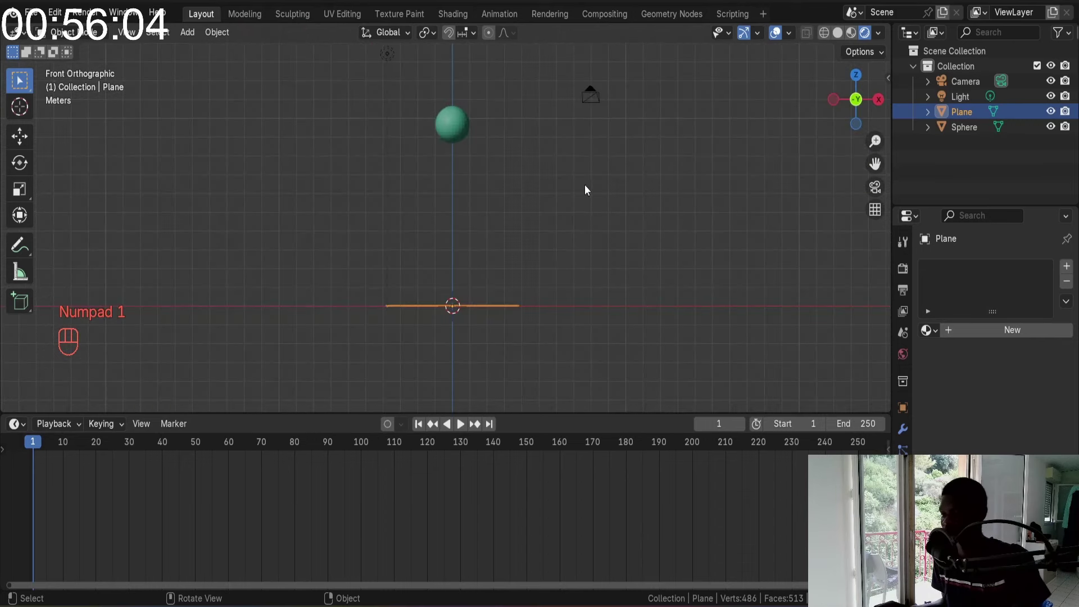
left_click_drag(565, 158, 544, 184)
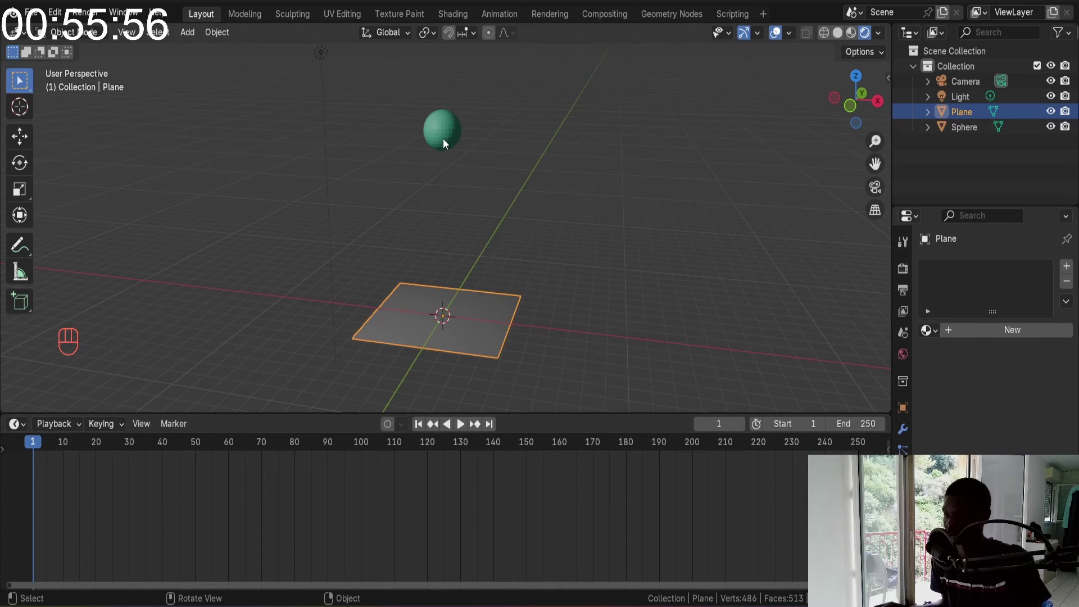
left_click_drag(550, 171, 515, 183)
key("KP_1")
left_click_drag(511, 161, 469, 198)
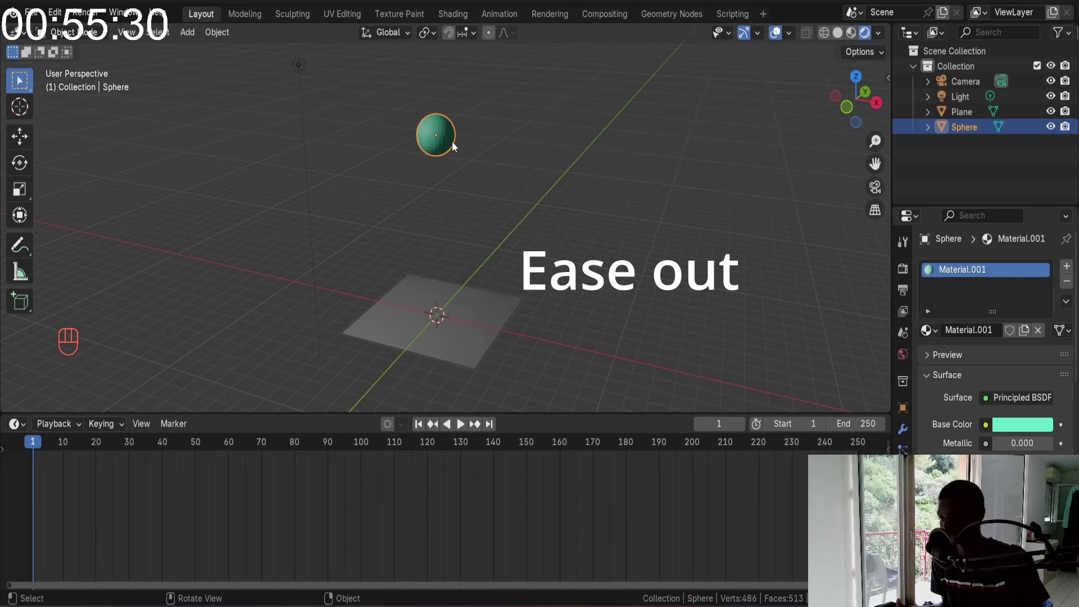
middle_click(447, 142)
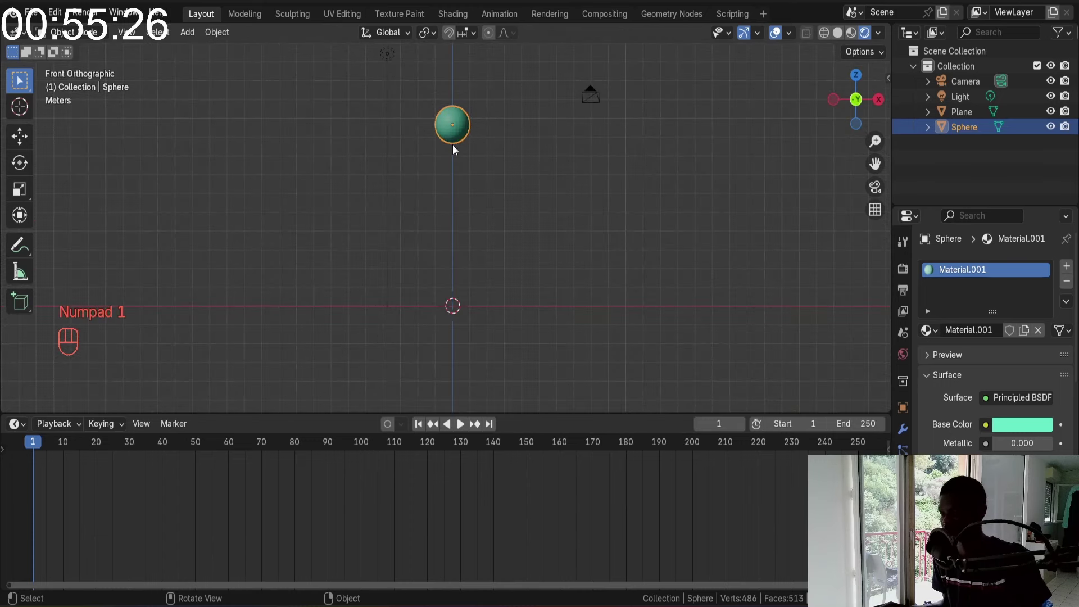
key("KP_1")
left_click_drag(462, 131, 447, 154)
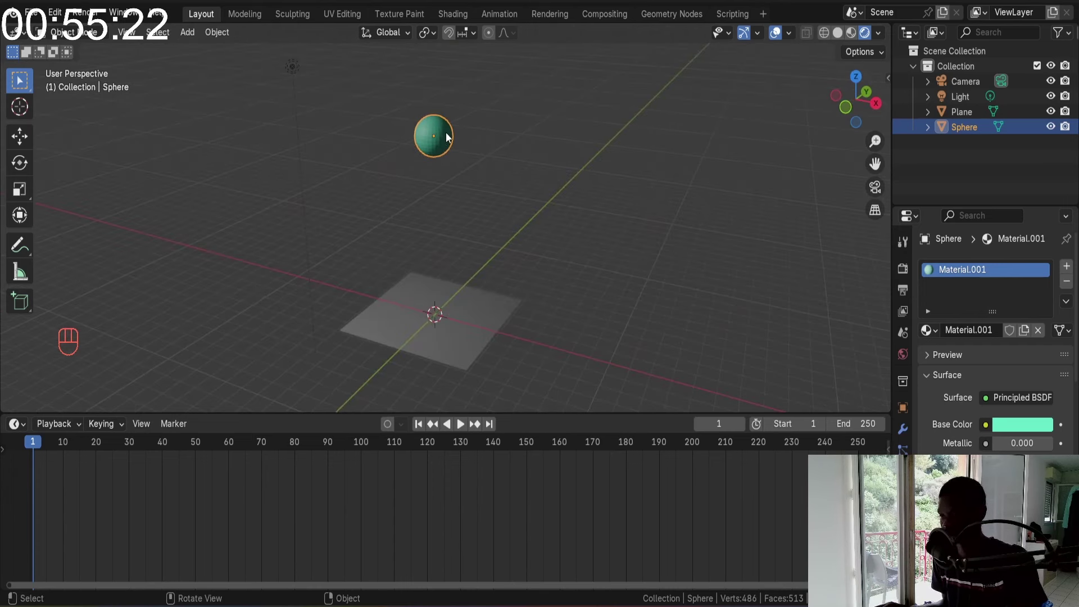
left_click(447, 137)
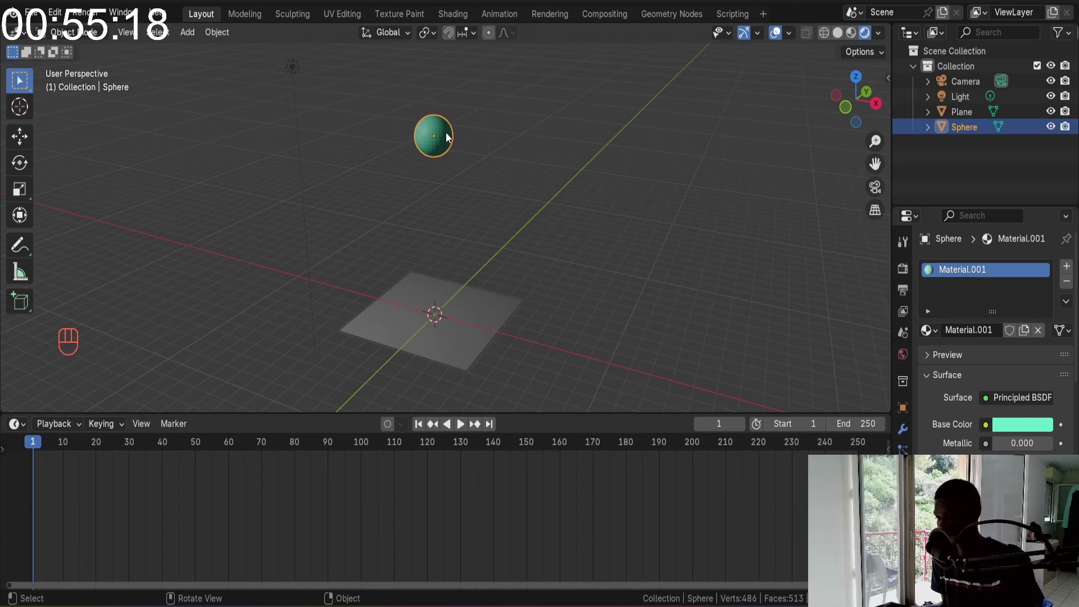
key("i")
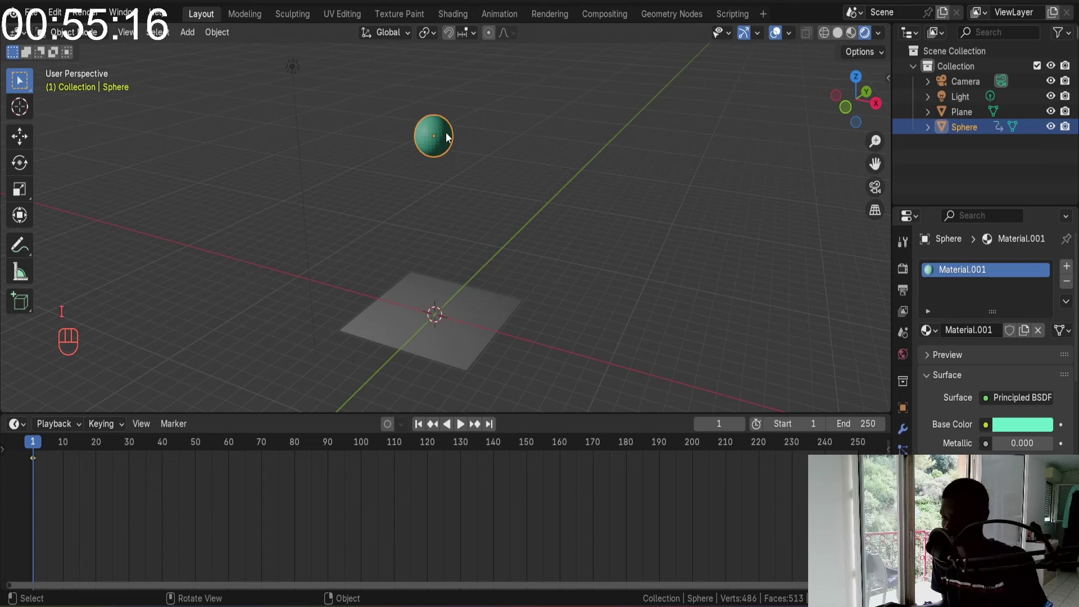
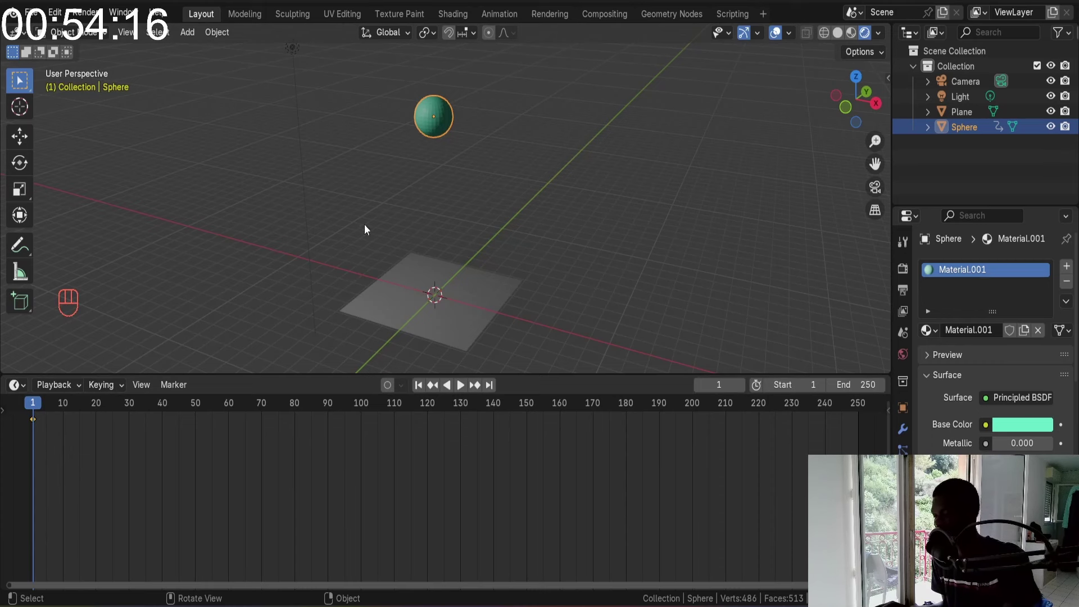
Step to frame 5 and lower the sphere straight down toward the plane in front view
key("Right")
key("Right")
key("Right")
key("Right")
key("Right")
key("Left")
key("Left")
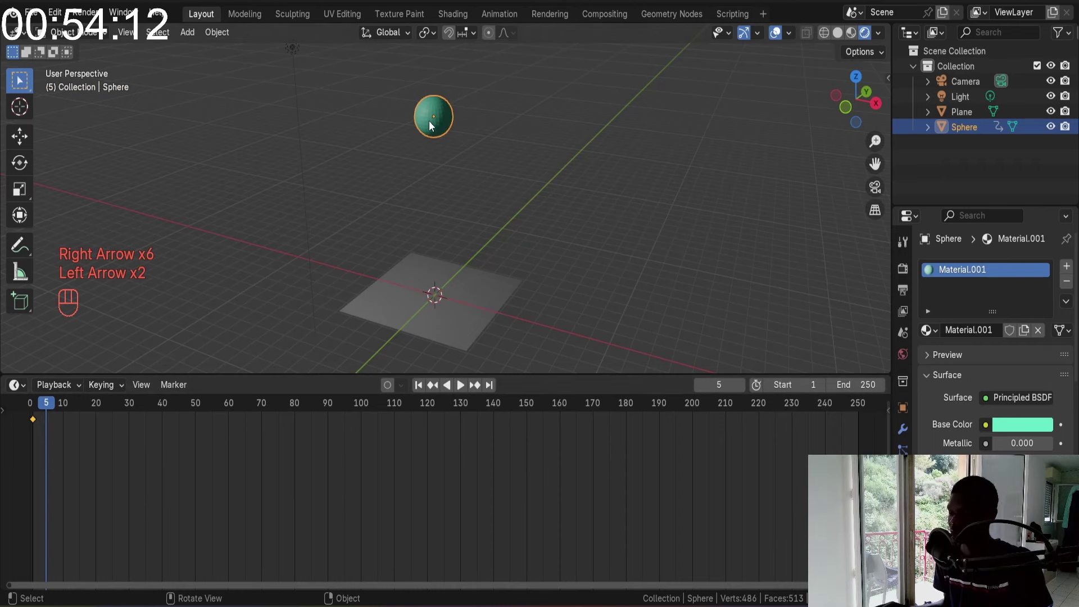
key("KP_1")
key("g")
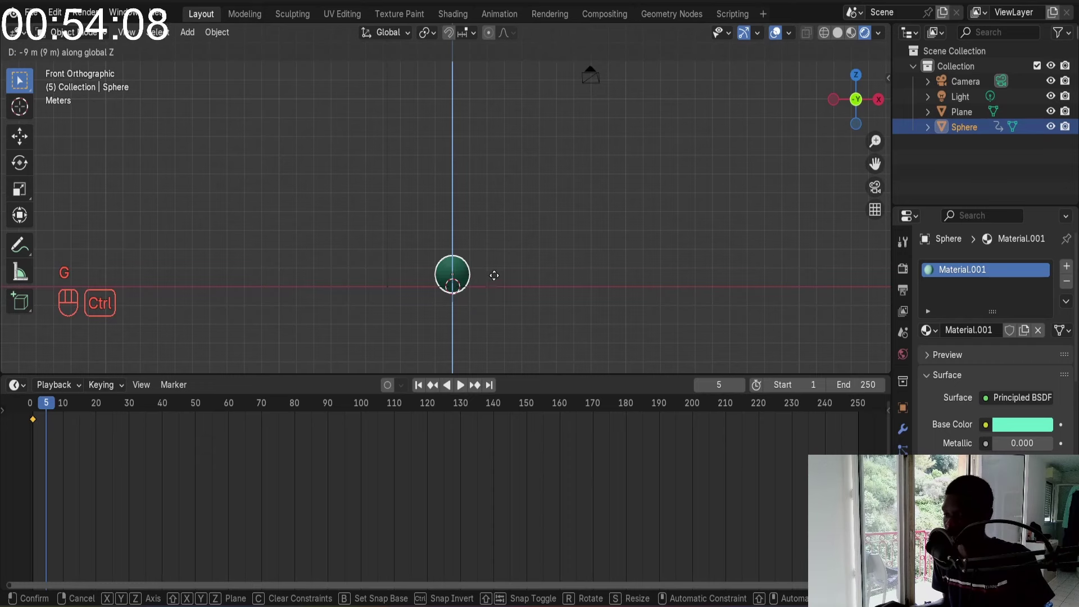
left_click_drag(559, 202, 522, 222)
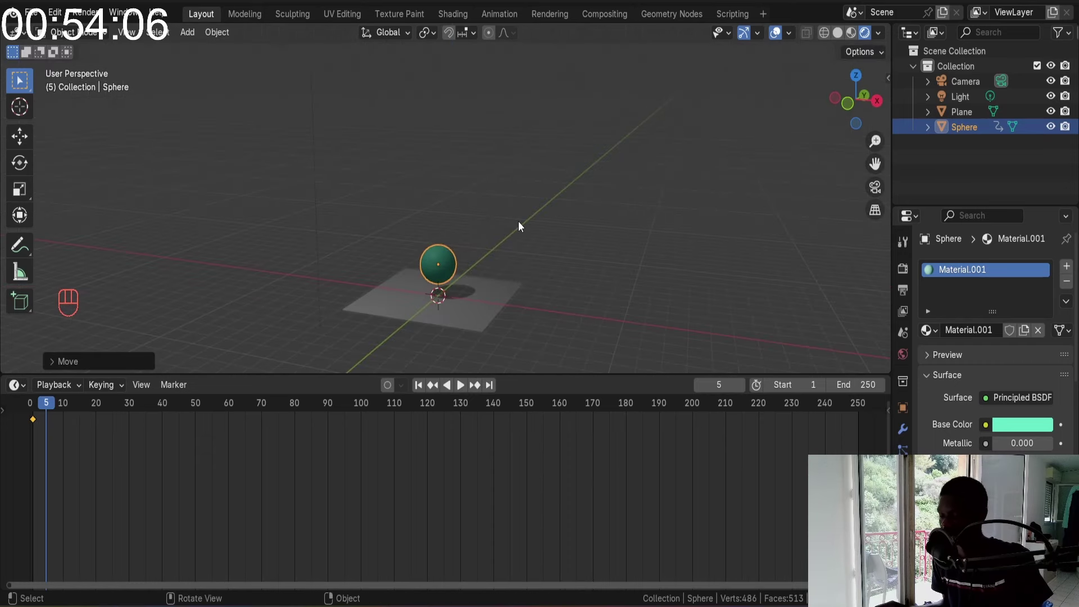
key("g")
Fine-tune the sphere's height so it just touches the plane and insert a location keyframe
key("KP_Decimal")
left_click_drag(541, 296, 547, 252)
key("g")
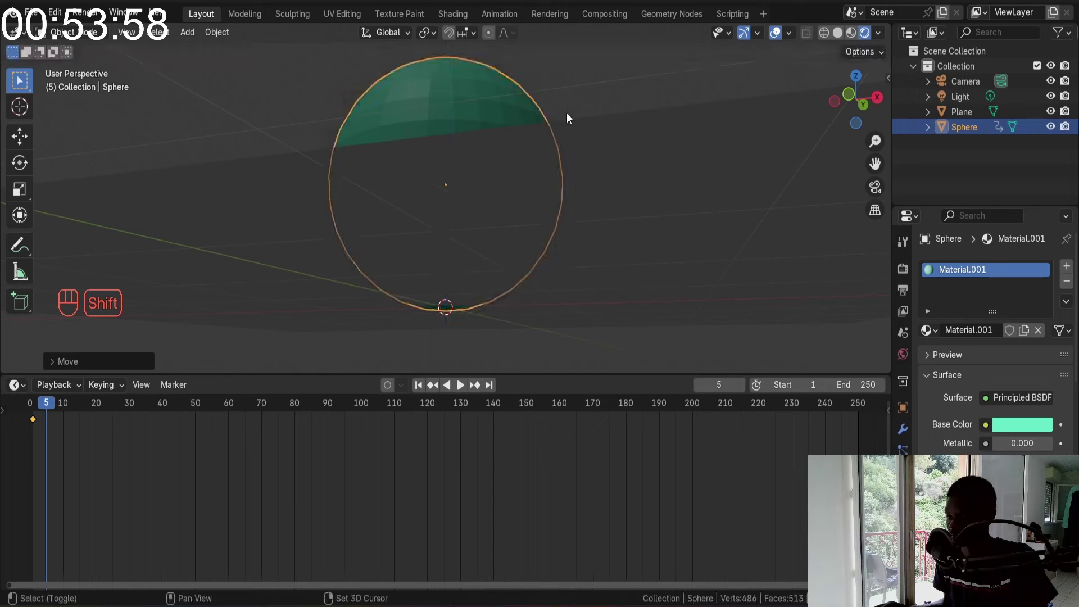
left_click_drag(565, 166, 546, 104)
key("g")
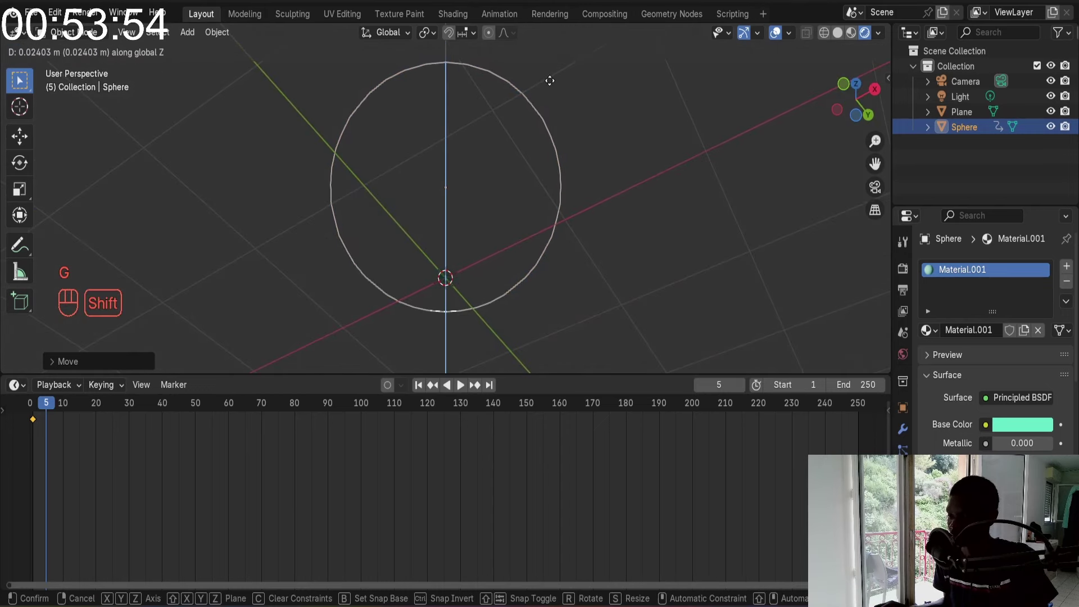
left_click_drag(553, 81, 564, 231)
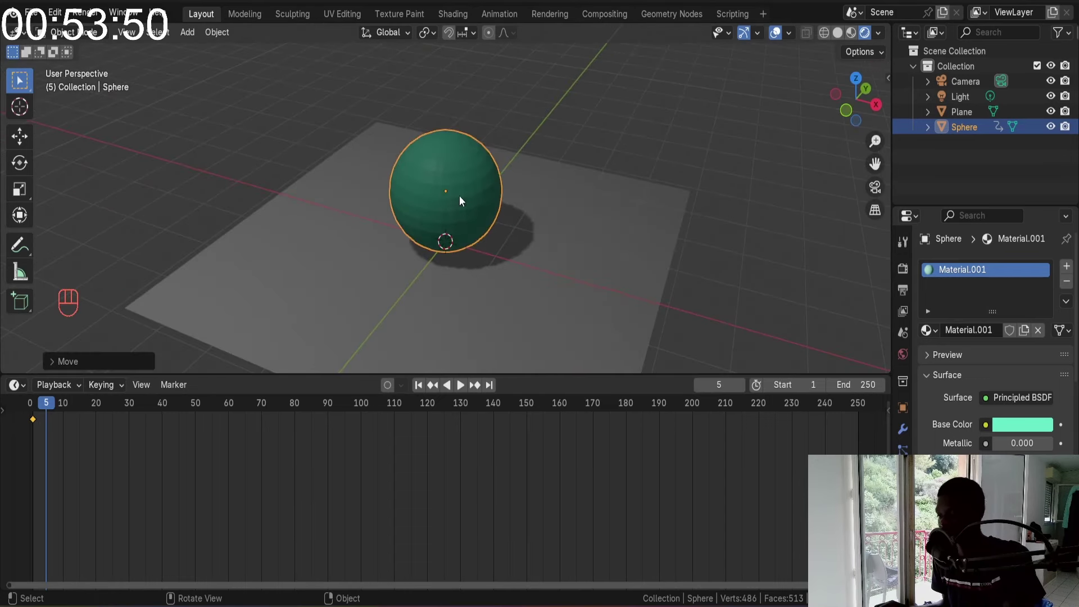
key("i")
key("KP_1")
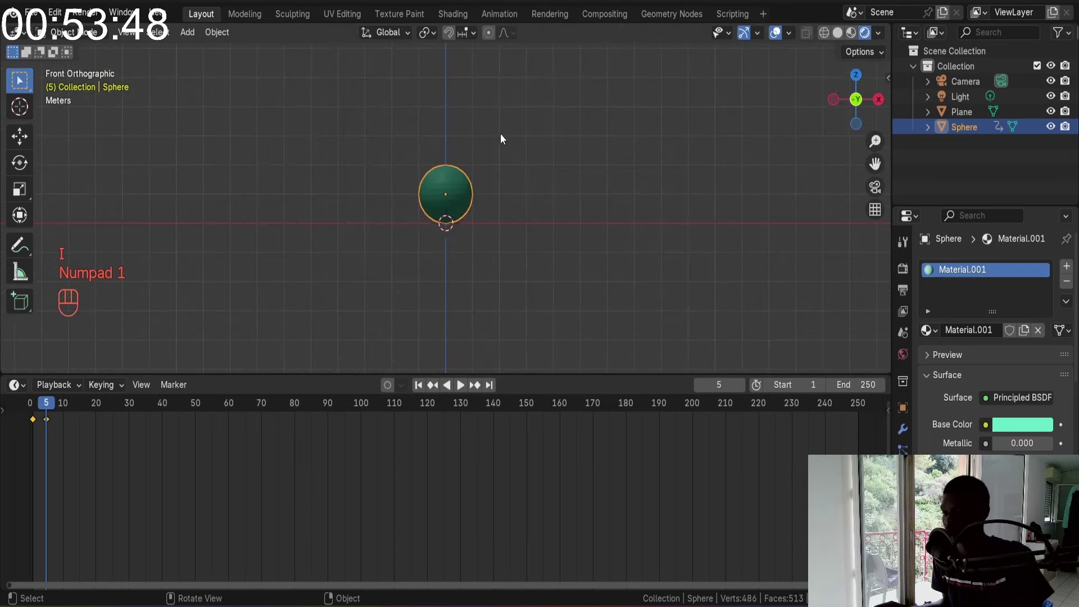
left_click_drag(504, 146, 520, 176)
left_click_drag(514, 182, 455, 350)
Jump back to frame 1, make the timeline area taller and play the drop briefly
left_click(425, 387)
left_click_drag(513, 168, 509, 215)
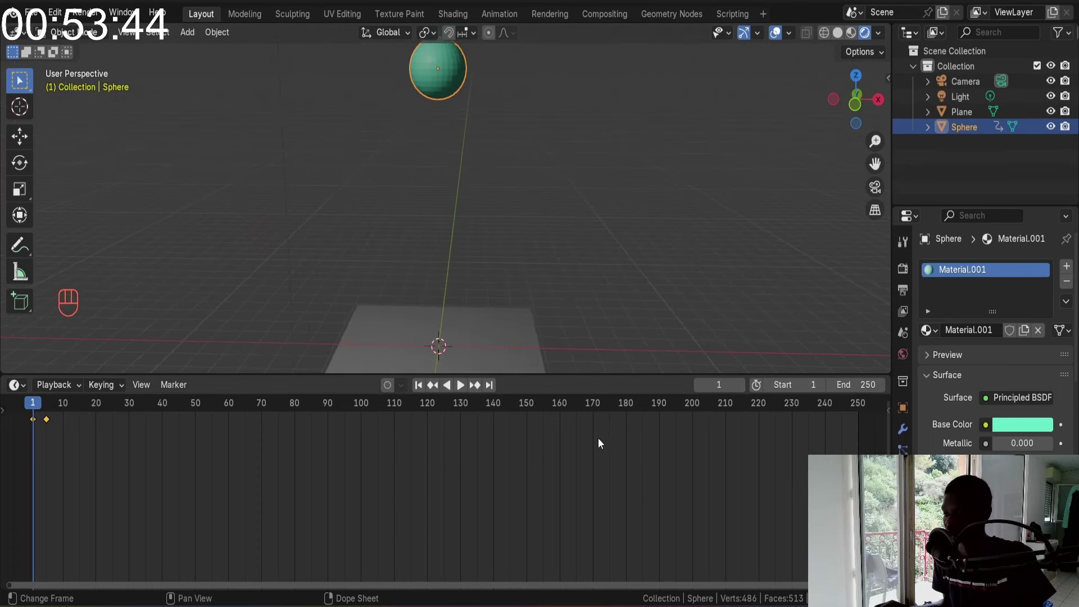
left_click(607, 371)
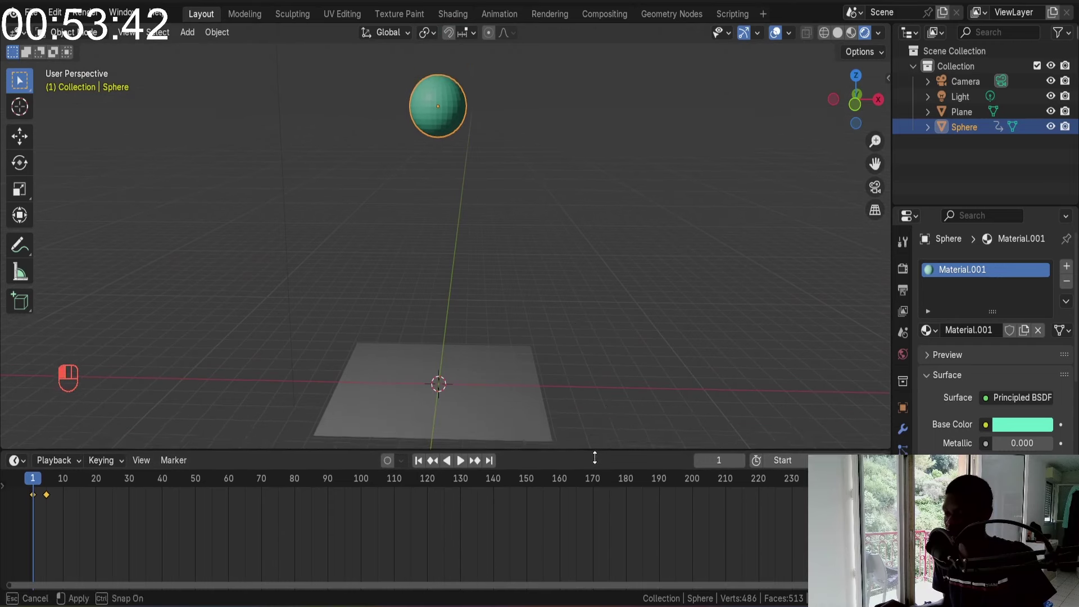
middle_click(578, 326)
key("space")
key("shift+space")
Return to the start frame and switch the timeline to the Graph Editor showing the sphere's location curves
key("shift+Left")
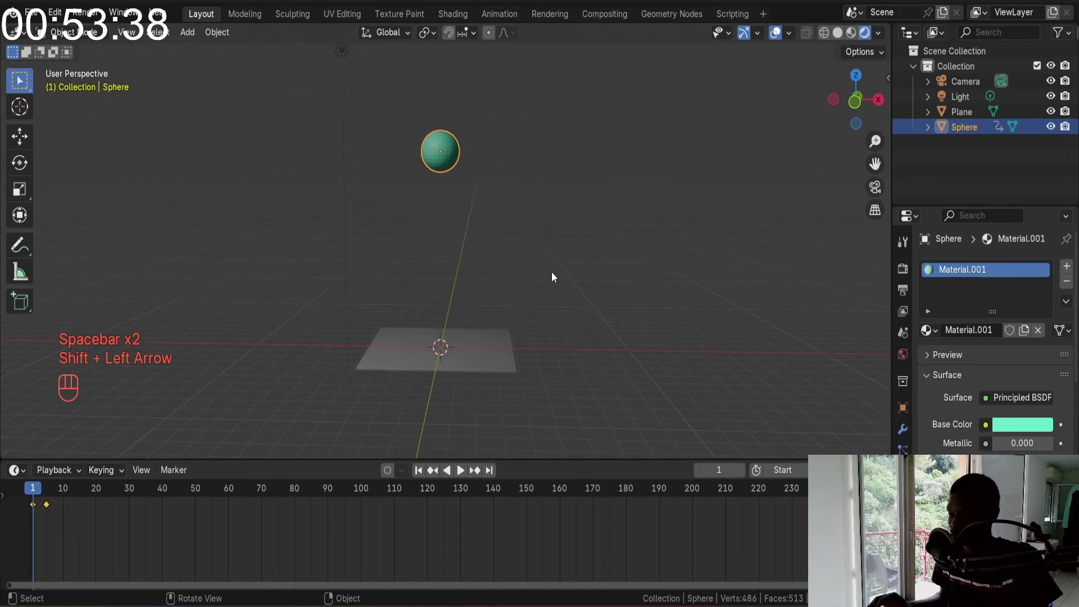
key("space")
key("space")
key("shift+Left")
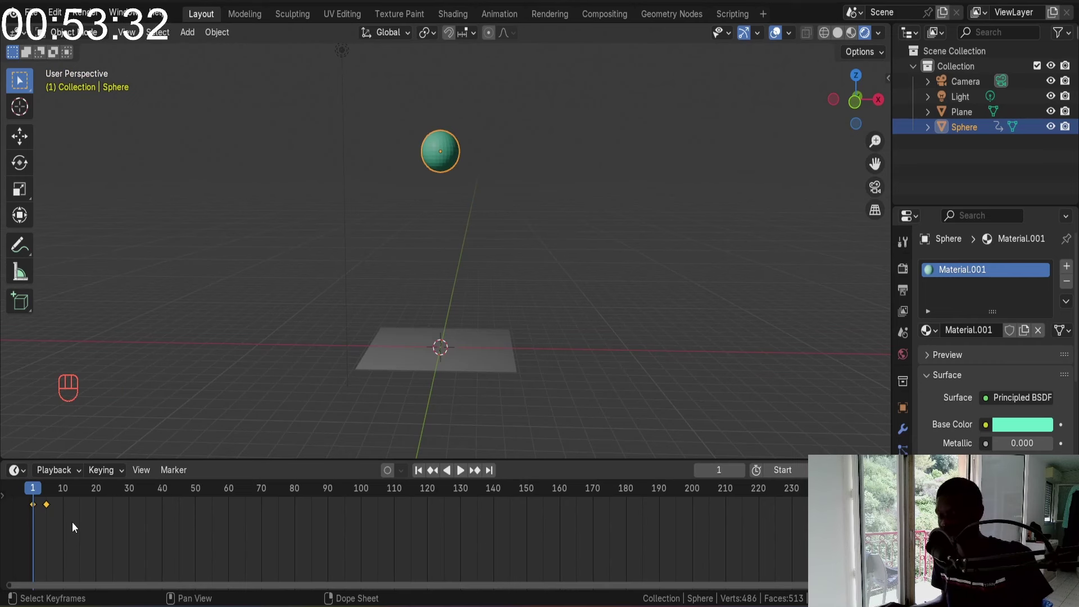
key("t")
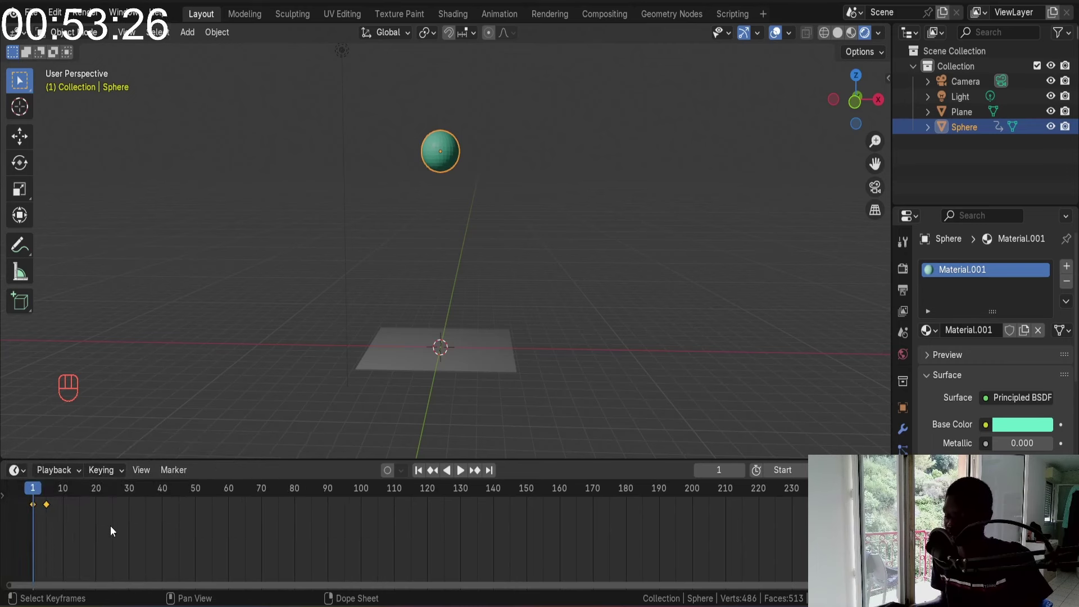
key("ctrl+Tab")
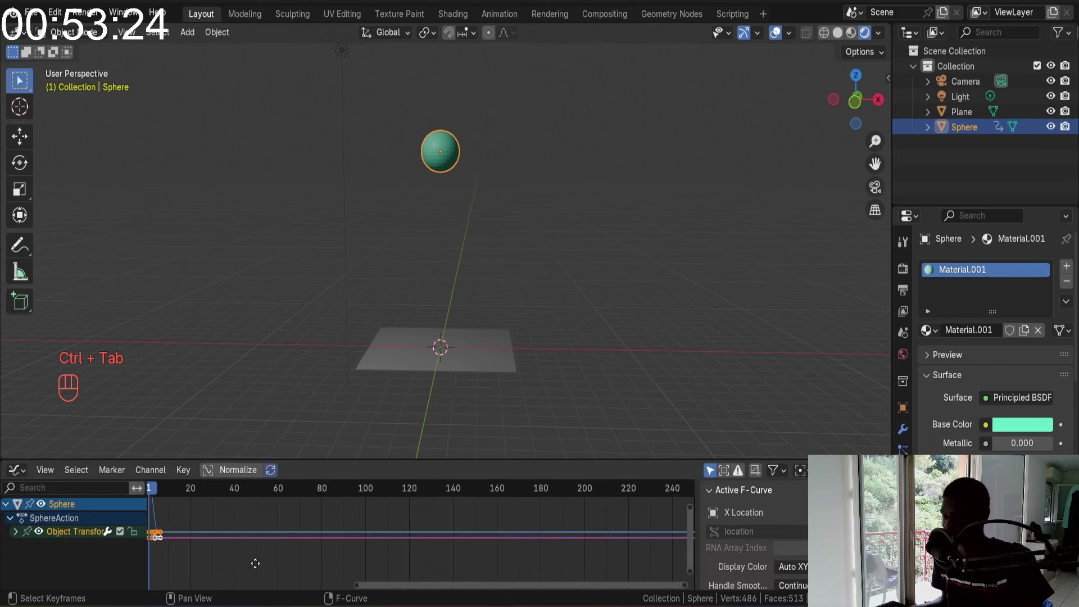
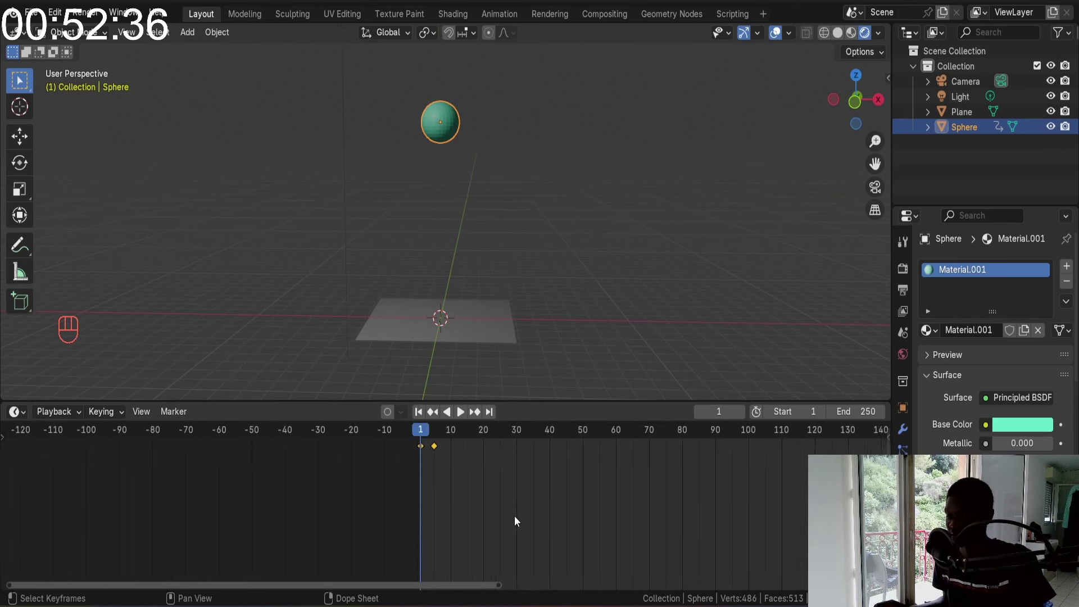
middle_click(450, 452)
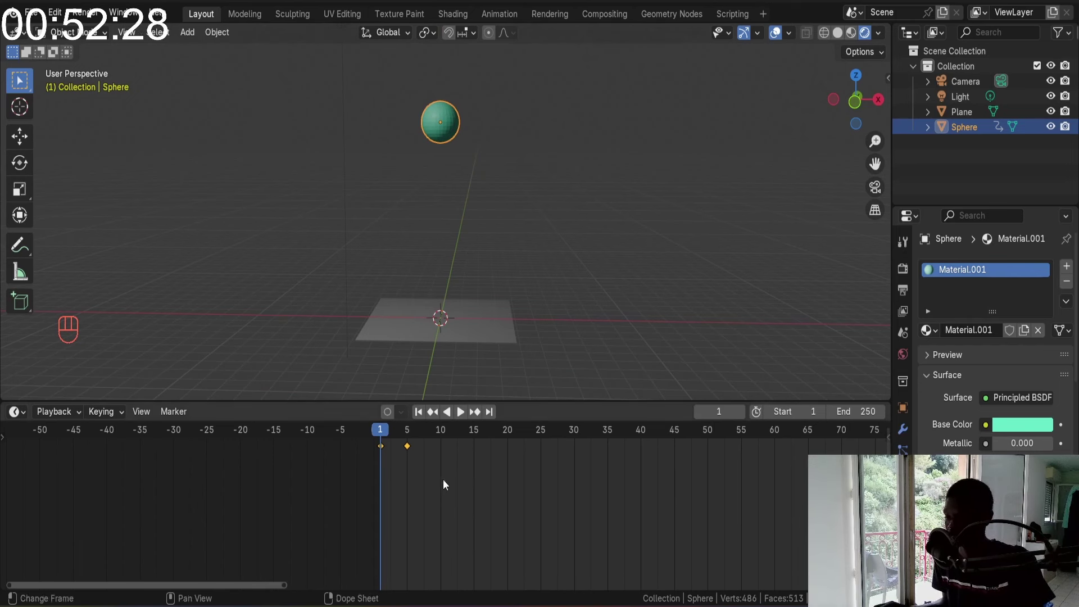
left_click(410, 452)
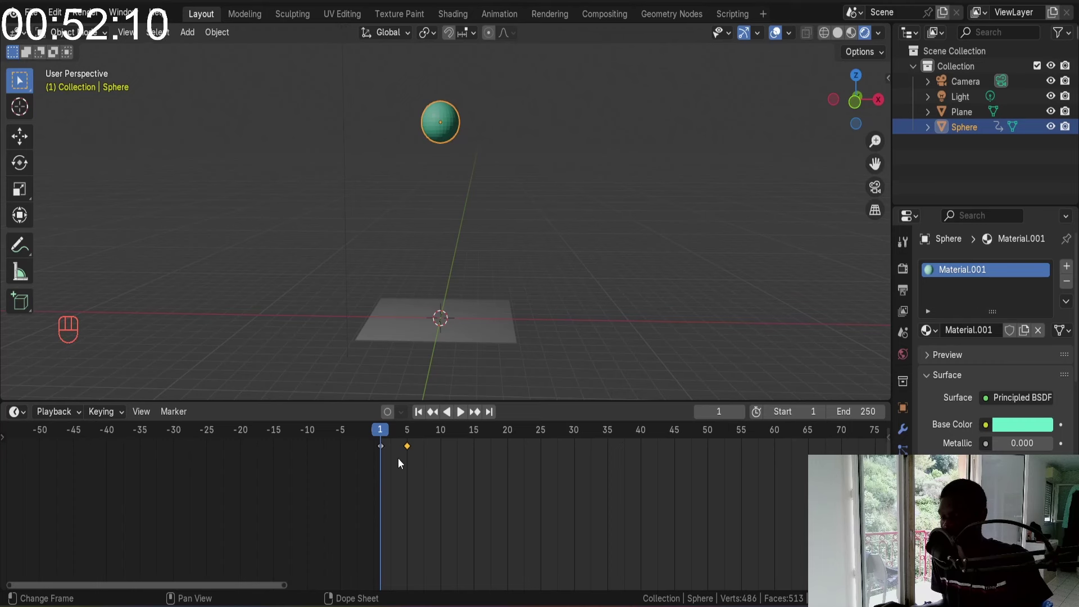
key("t")
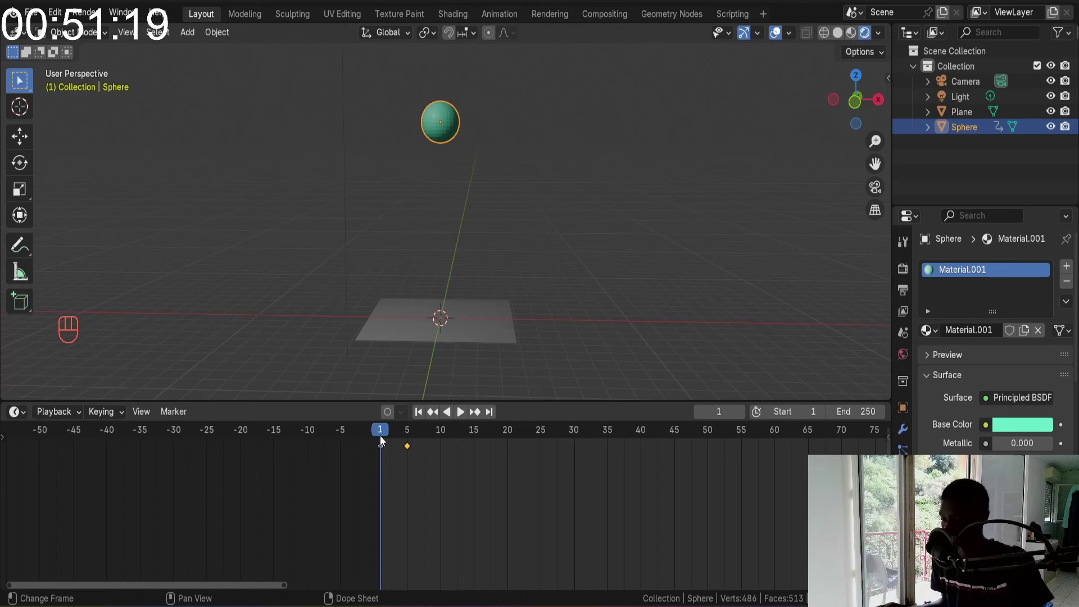
Play the drop a few times and move the playhead to frame 10
left_click(422, 415)
key("space")
key("space")
left_click(421, 417)
key("space")
key("space")
left_click_drag(425, 432, 442, 437)
Duplicate the sphere's frame-1 keyframe onto frame 10
left_click(382, 454)
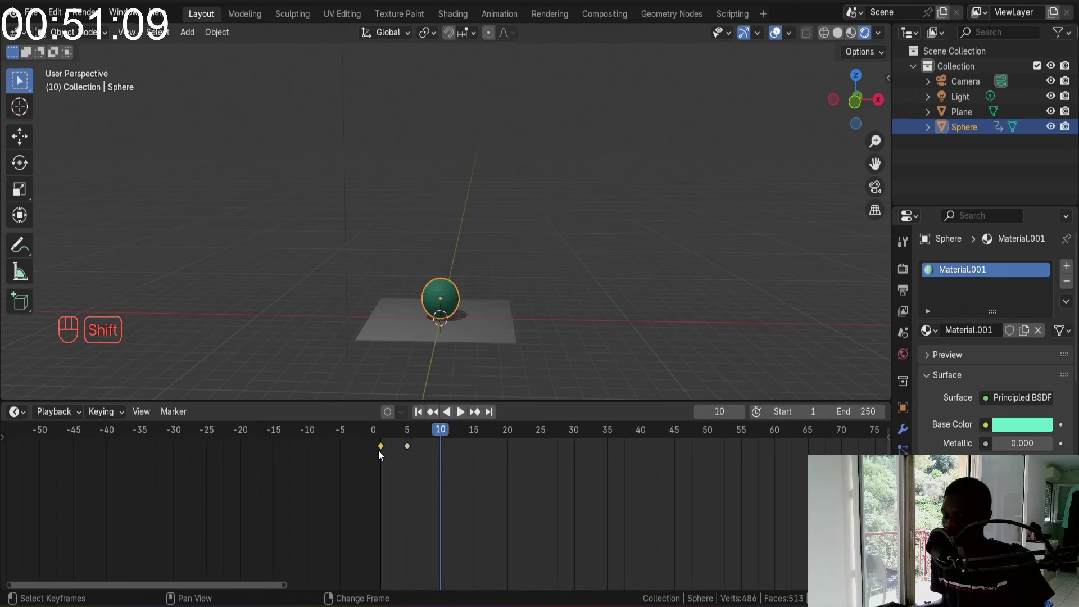
key("shift+d")
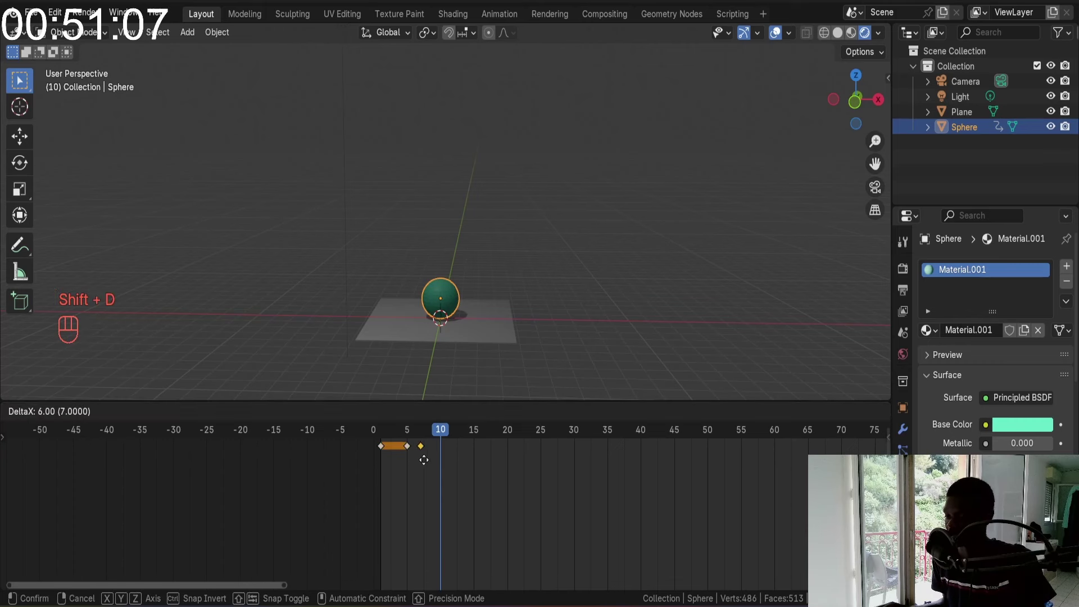
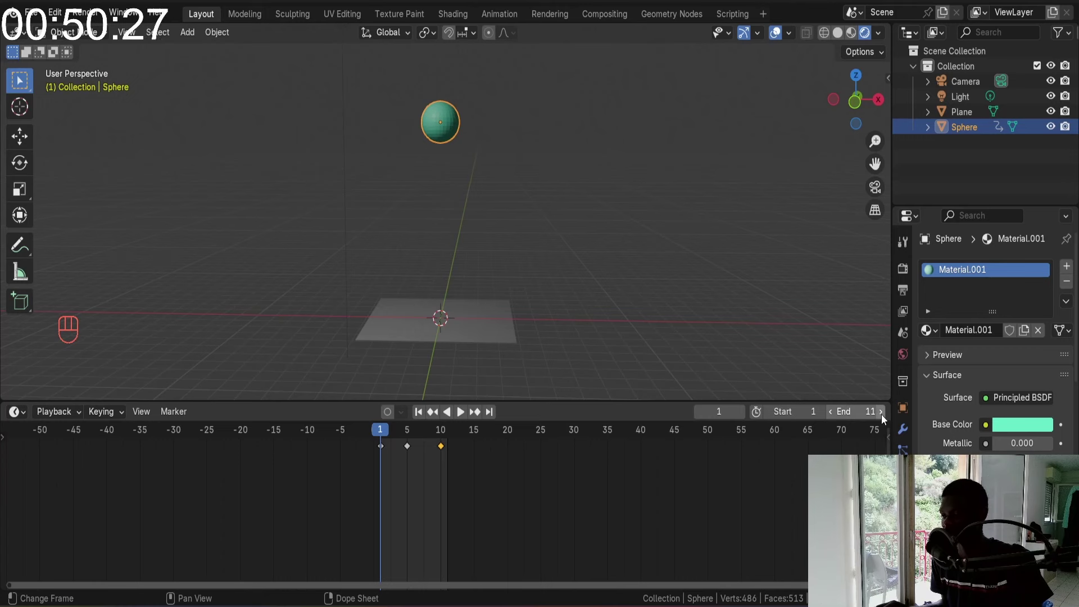
Play and stop the bounce animation and scrub back through the frames
key("space")
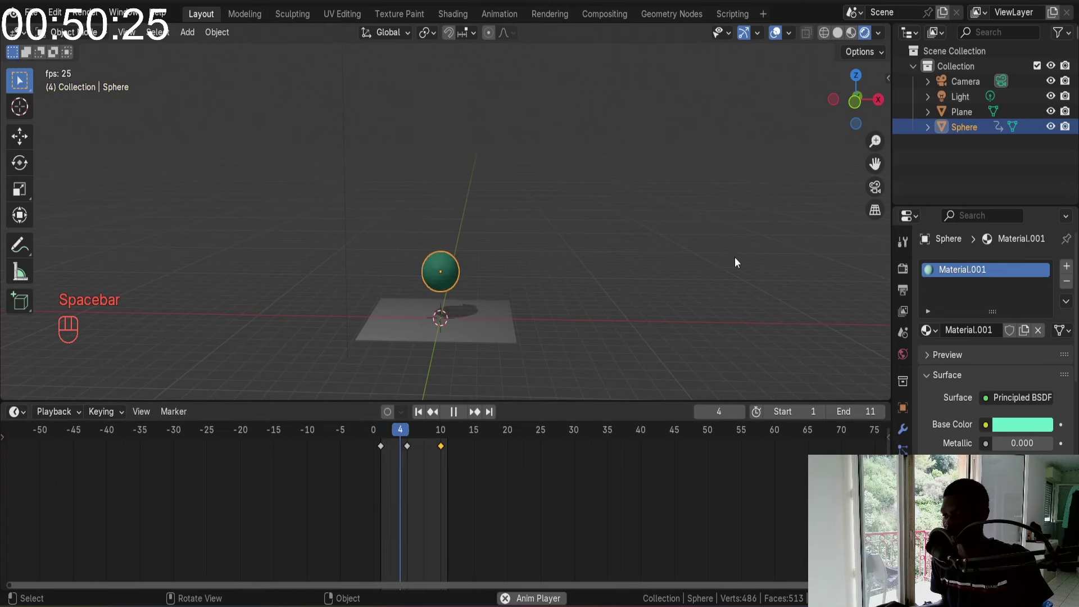
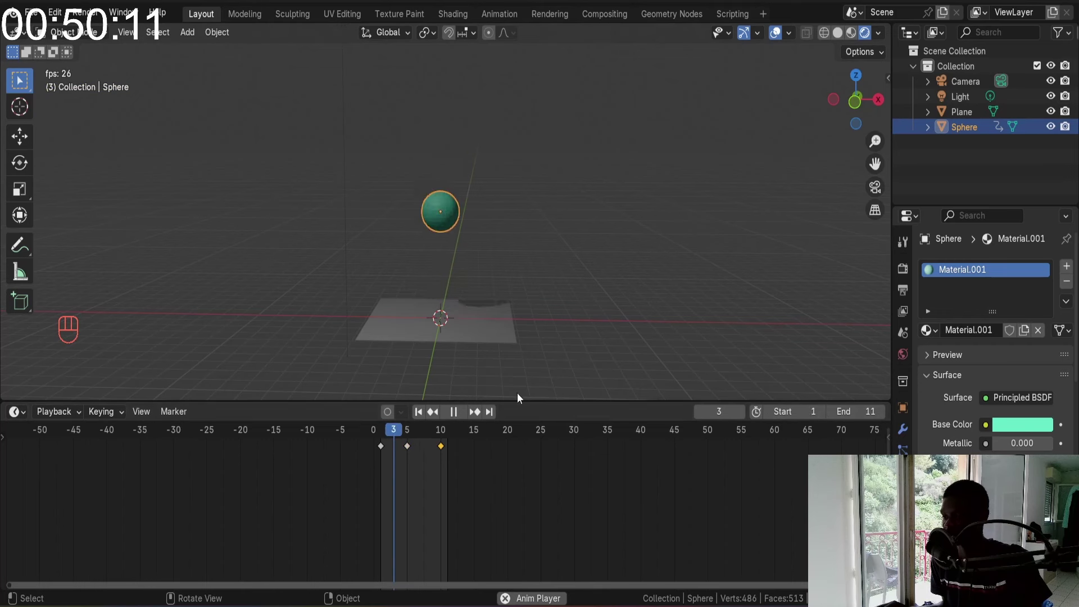
key("space")
left_click_drag(434, 434, 411, 435)
left_click_drag(424, 419, 456, 178)
key("space")
key("space")
Scrub to frame 10, set the animation end frame to 14 and replay the bounce
left_click_drag(411, 435, 413, 442)
left_click_drag(411, 431, 428, 403)
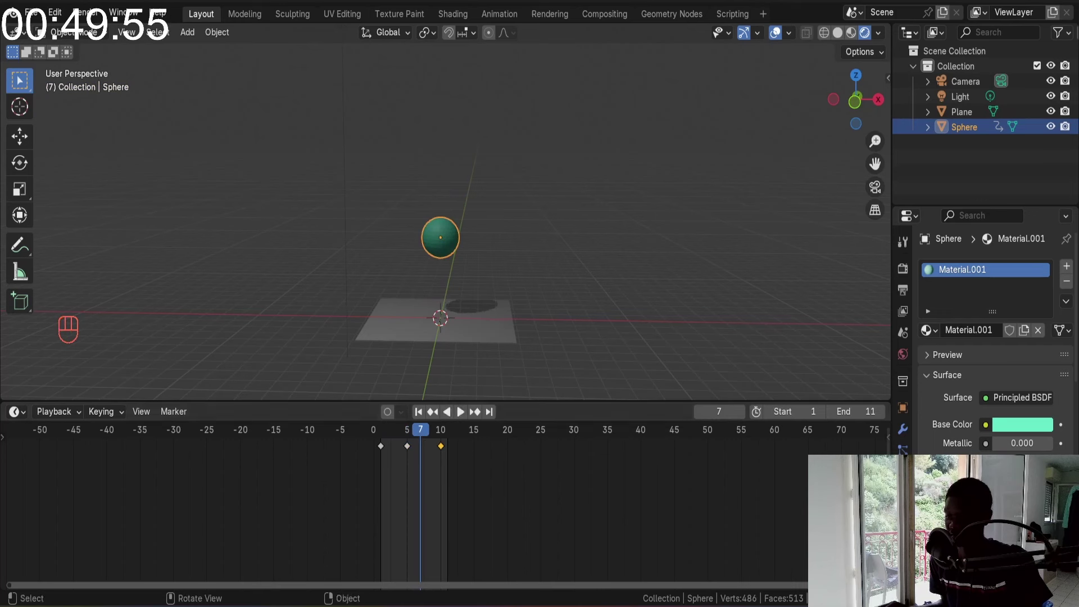
left_click_drag(426, 434, 444, 447)
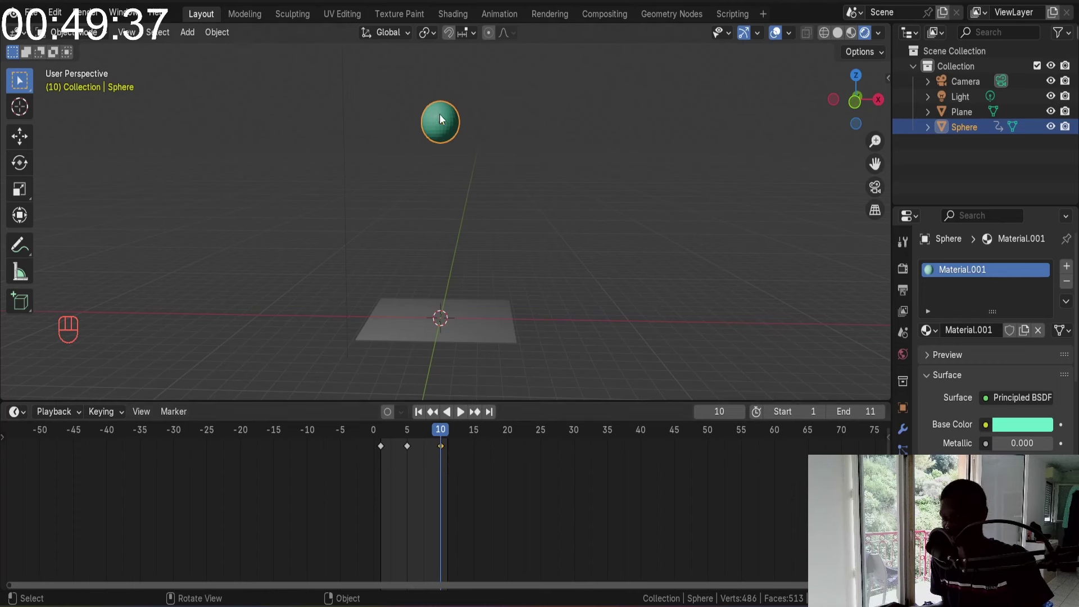
key("space")
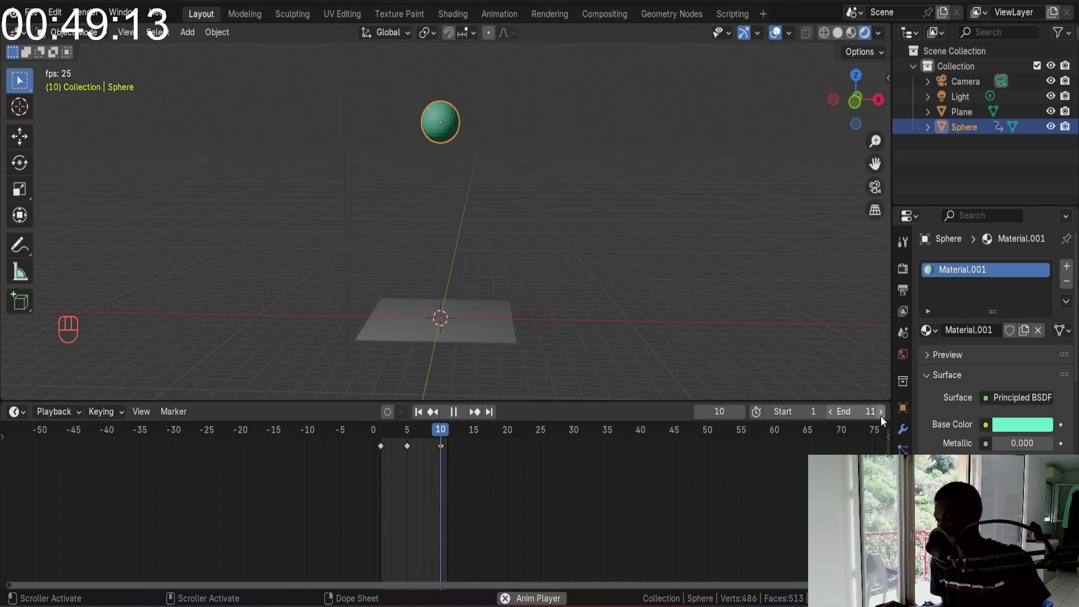
key("space")
Play the sphere's fall and step back through the frames one at a time
left_click(885, 421)
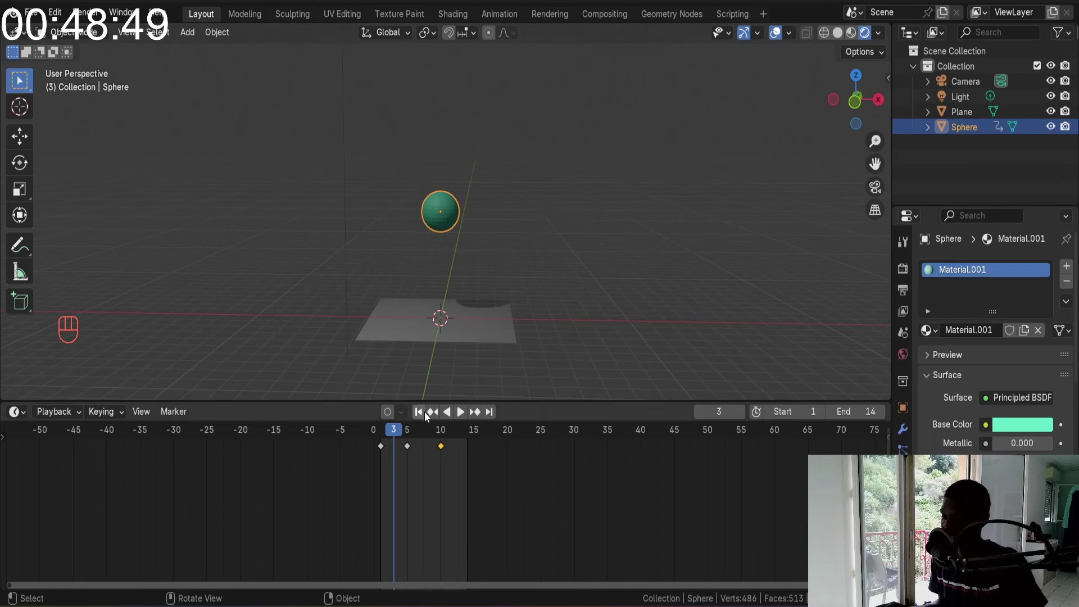
left_click(424, 418)
key("space")
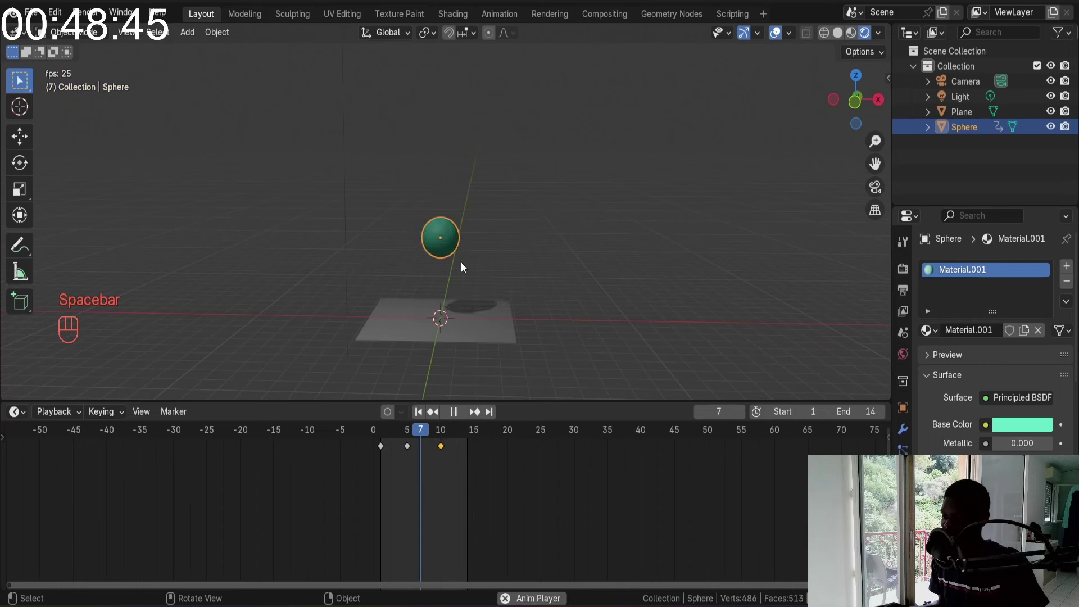
key("space")
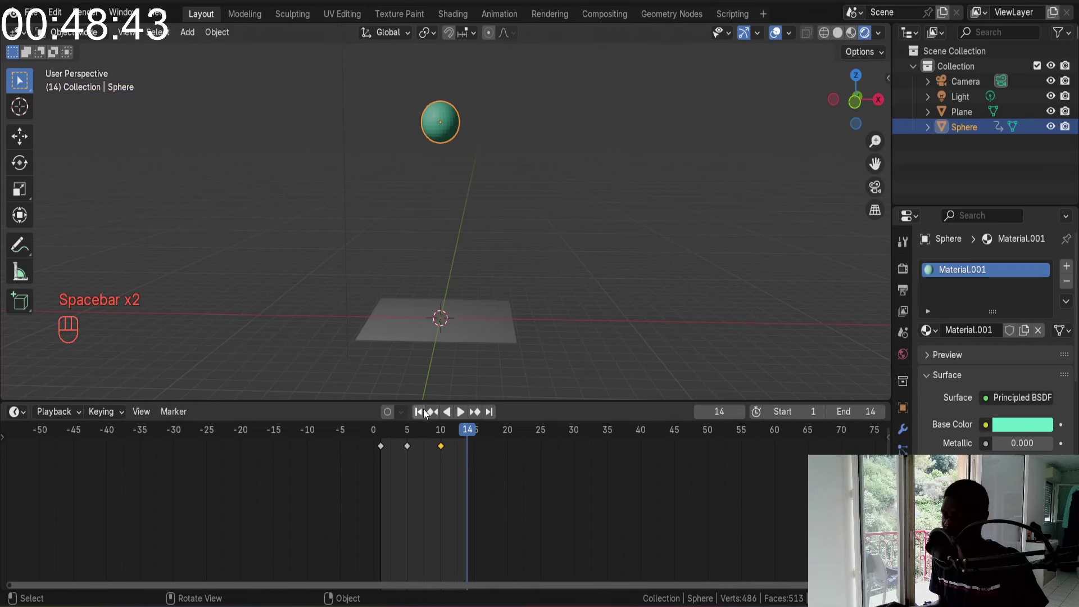
left_click(418, 413)
key("space")
key("space")
Play the animation backwards, stop at frame 1 and scrub to frame 4 with the sphere just above the plane
left_click(421, 416)
key("space")
key("space")
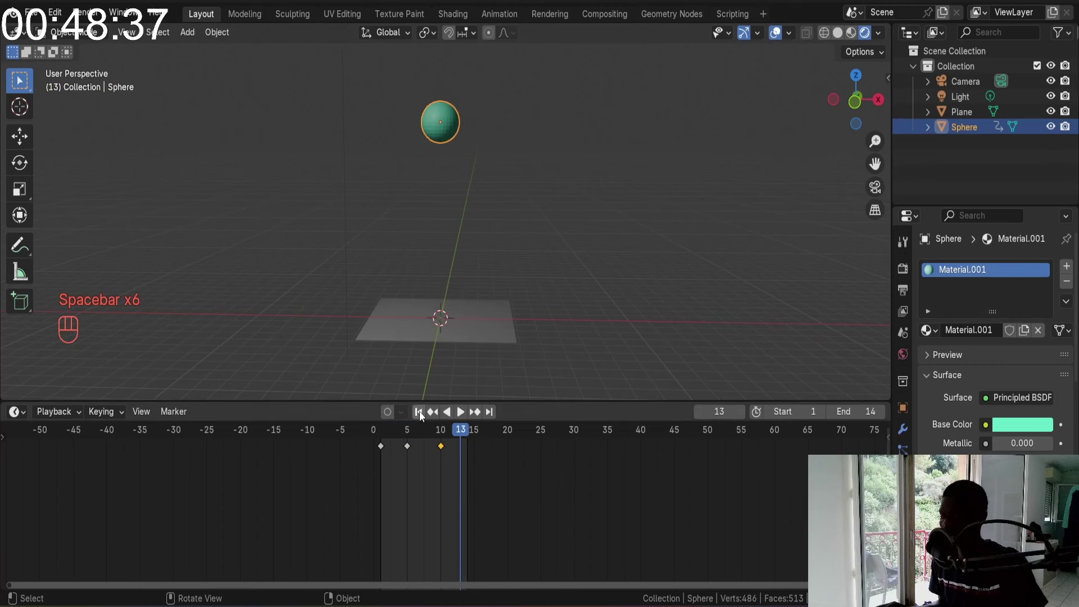
left_click(421, 416)
key("space")
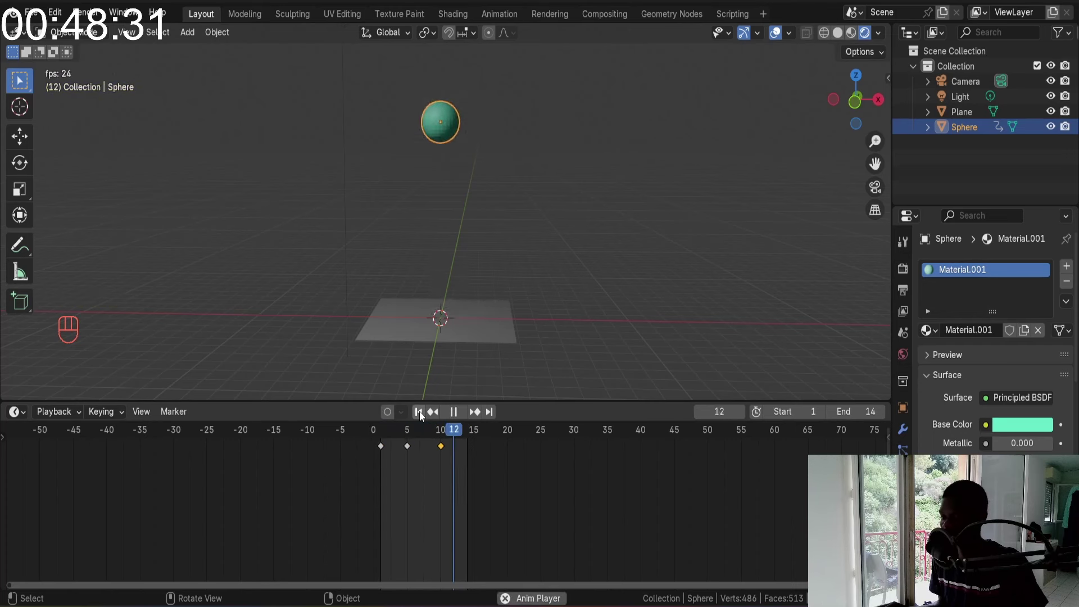
key("space")
left_click(421, 415)
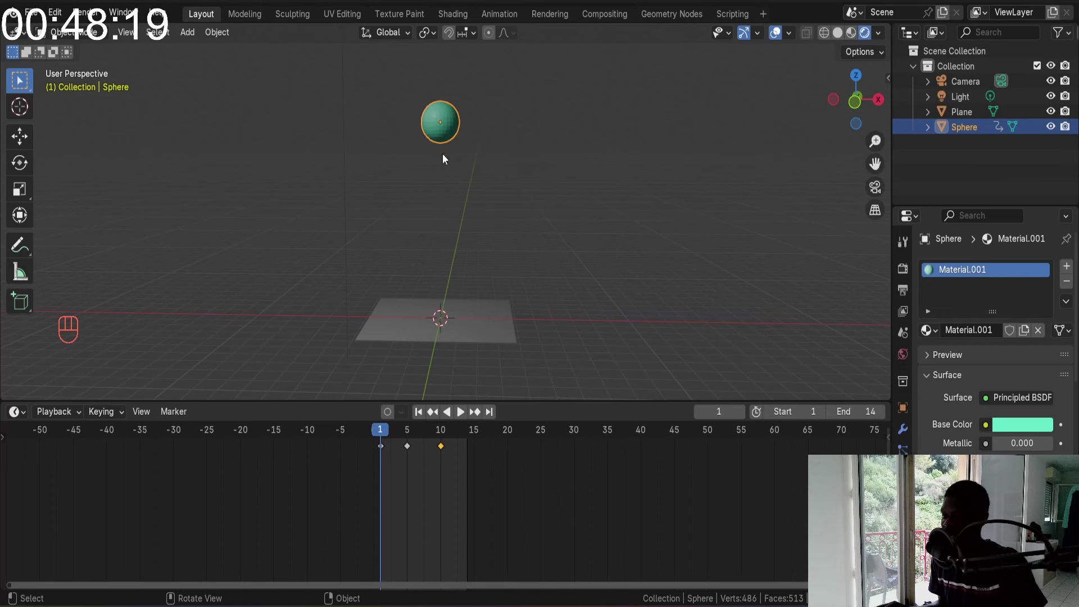
left_click_drag(386, 430, 401, 431)
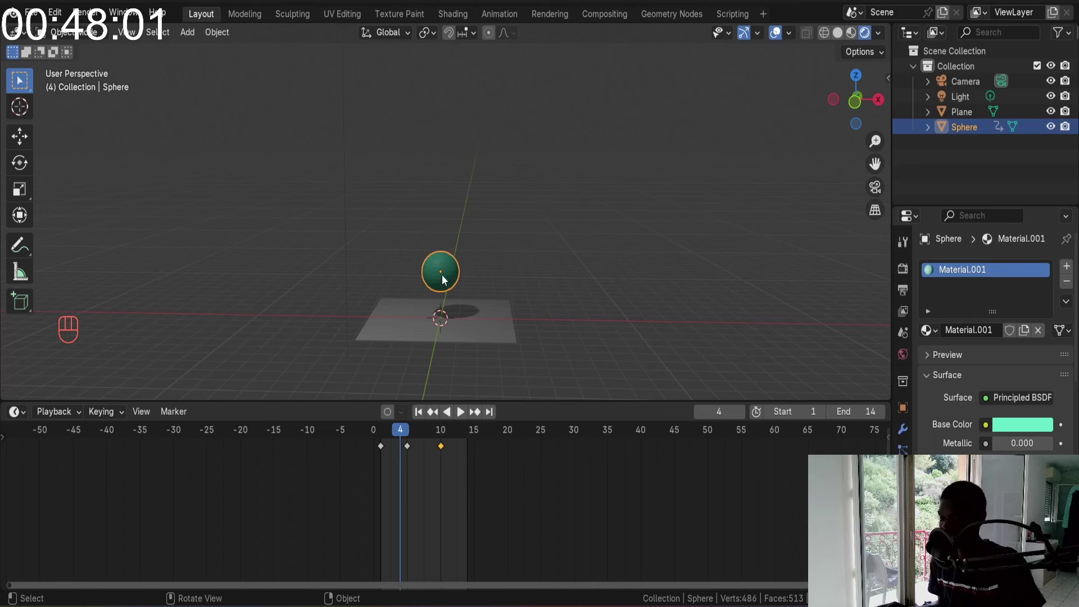
key("Left")
key("Right")
key("Left")
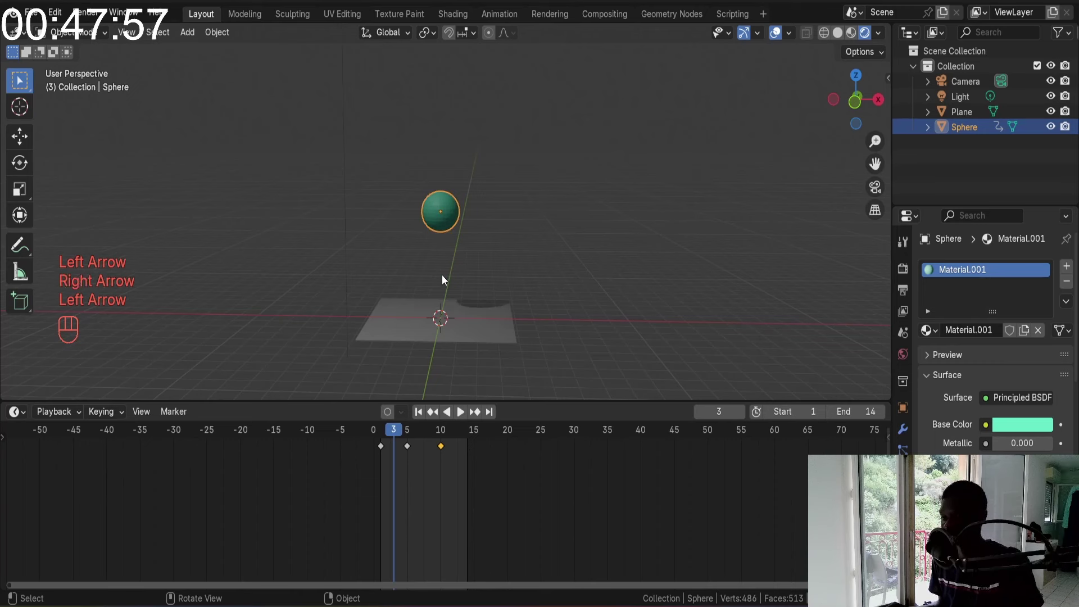
key("Left")
key("Left")
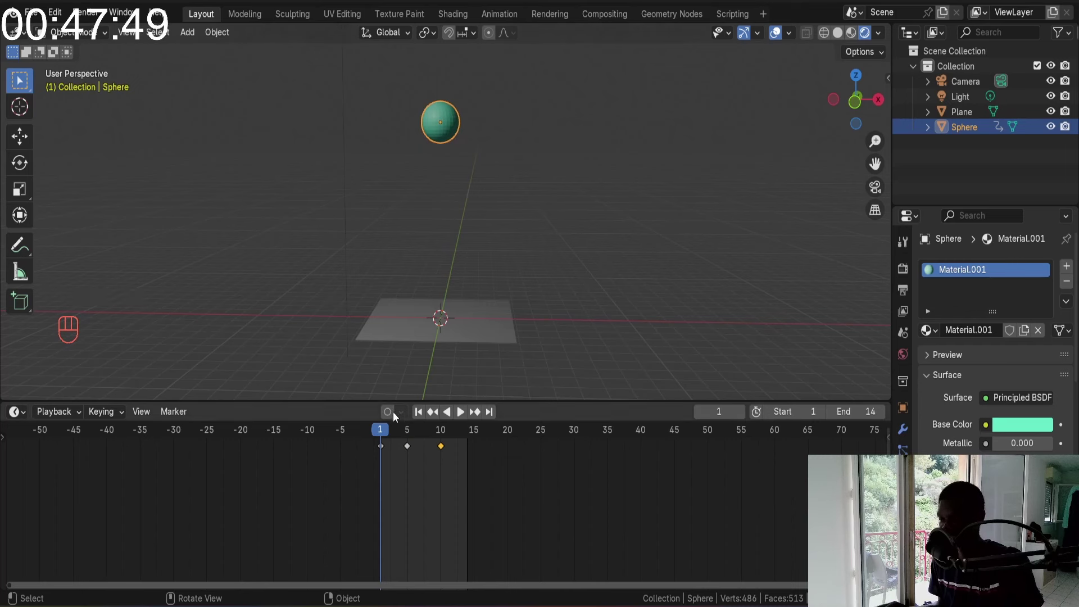
left_click_drag(389, 432, 404, 434)
key("Left")
key("Right")
key("Right")
Scrub to frame 4 and scale the sphere about 1.3 times taller along Z into an egg shape
key("Left")
key("Left")
key("Right")
key("Right")
key("Left")
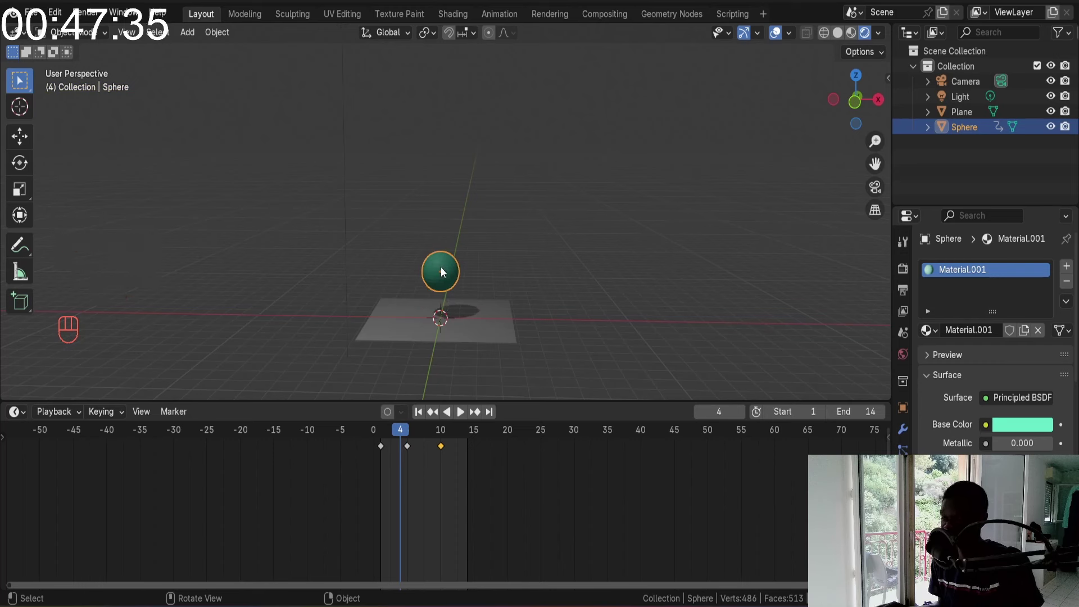
key("Left")
key("Right")
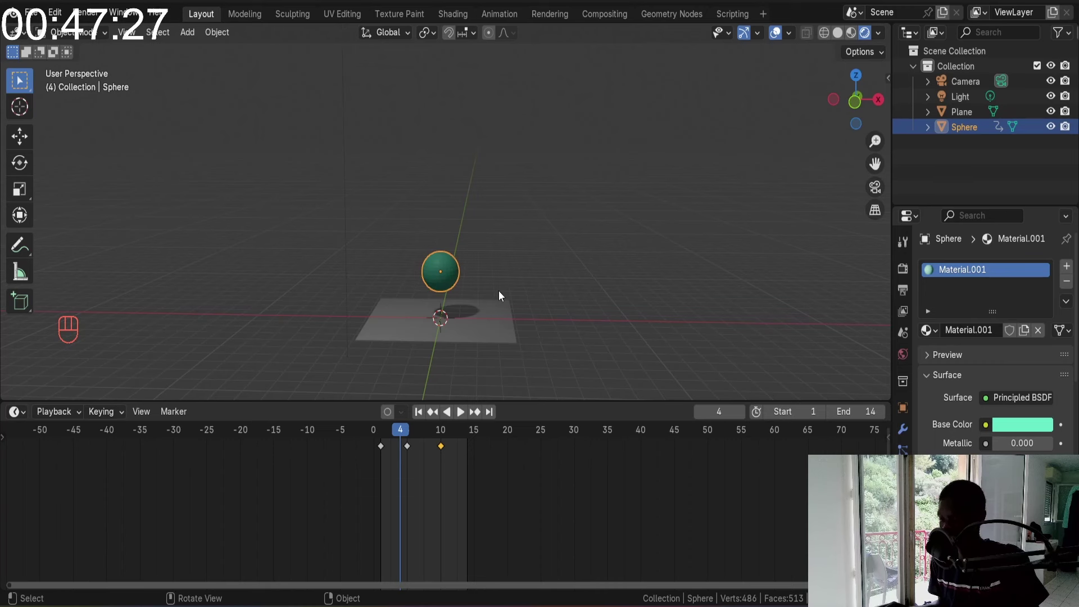
key("s")
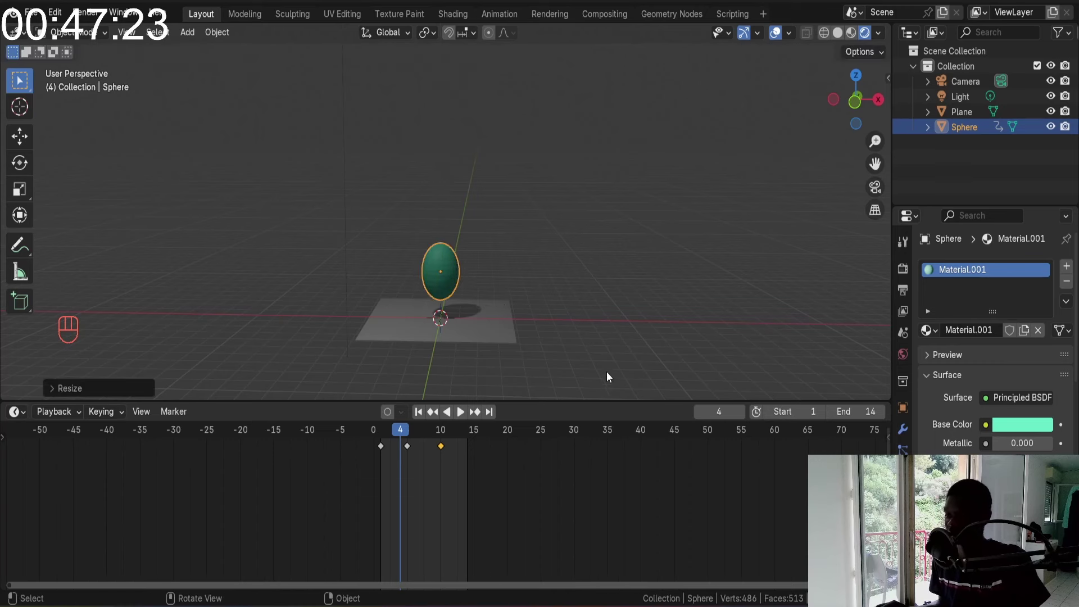
left_click_drag(515, 257, 461, 267)
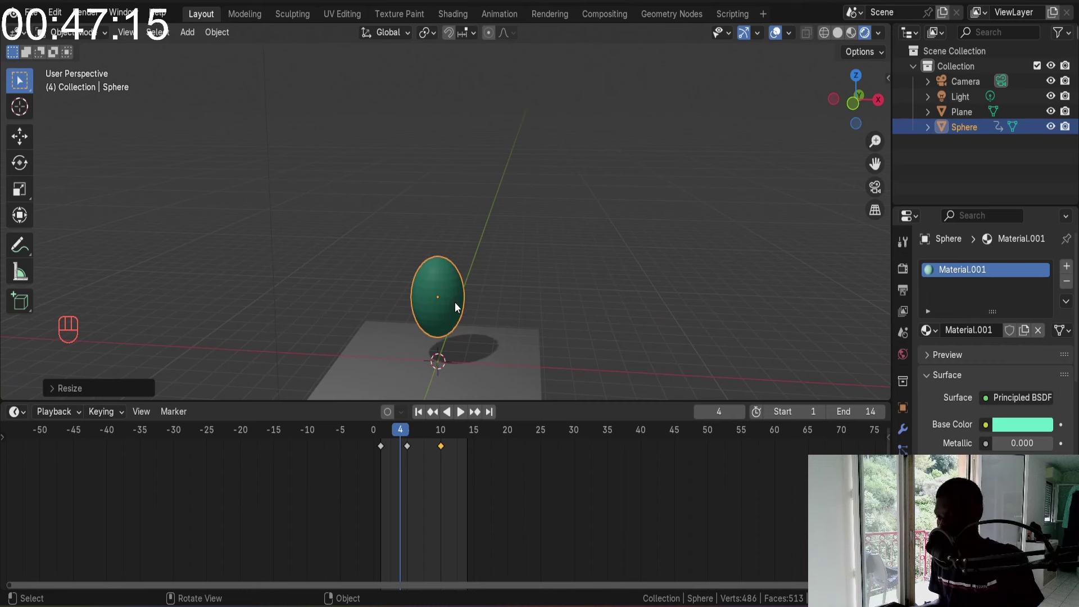
Insert a keyframe for the stretched sphere at frame 4 and move on to frame 5
key("i")
key("Left")
key("Right")
key("Right")
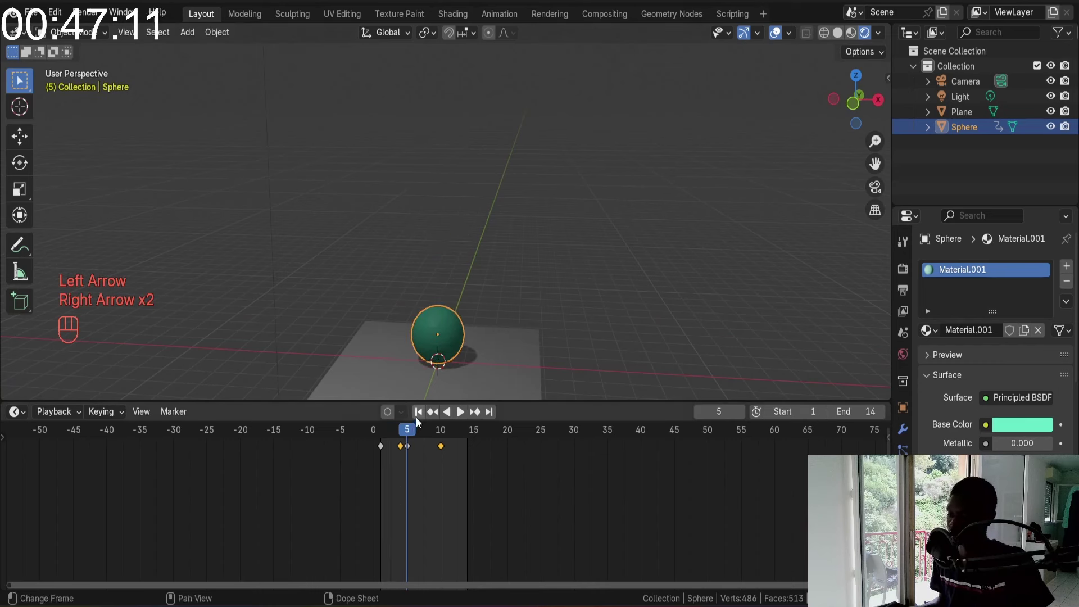
left_click_drag(420, 418, 384, 441)
left_click_drag(382, 436, 409, 431)
Play the bounce back a few times and stop on frame 5 with the sphere resting on the plane
left_click(425, 416)
key("space")
key("space")
key("space")
left_click_drag(495, 209, 505, 263)
key("space")
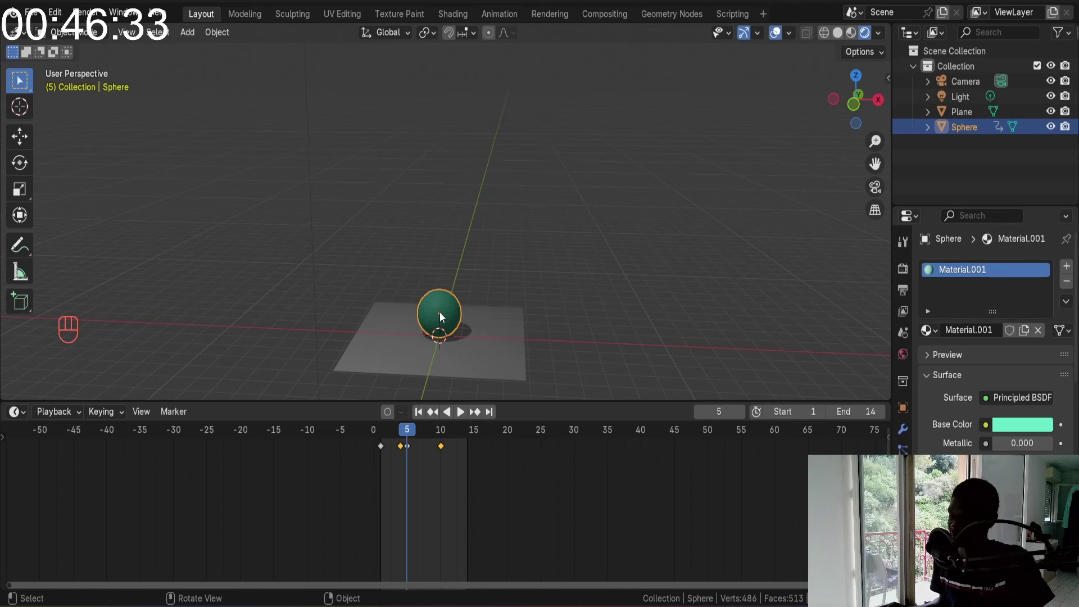
At frame 5 squash the sphere flat along Z and lower it onto the plane for the impact pose
key("Left")
key("Right")
key("Left")
key("Right")
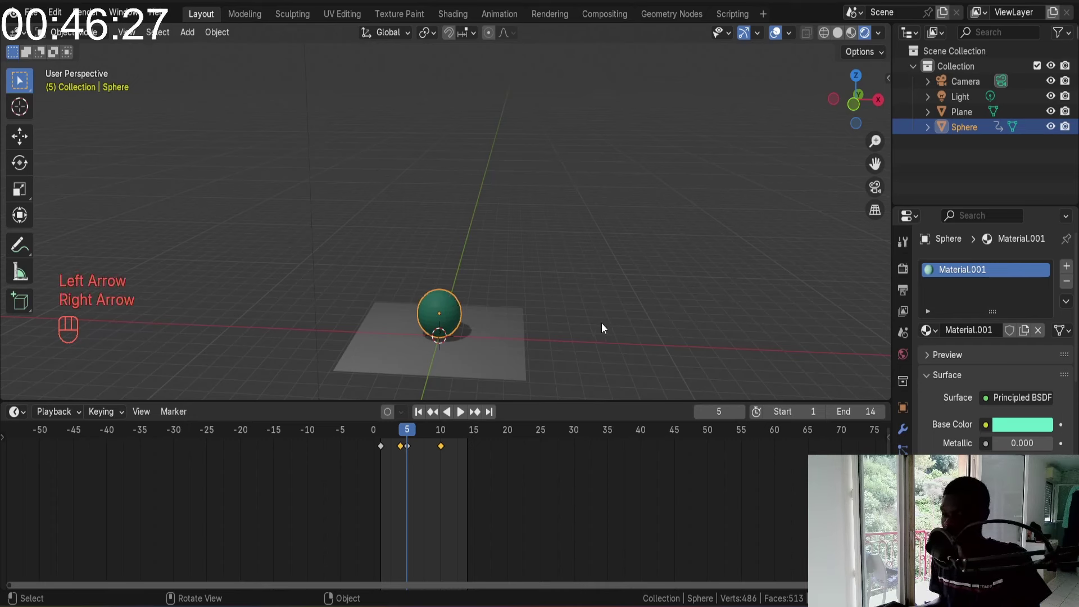
key("s")
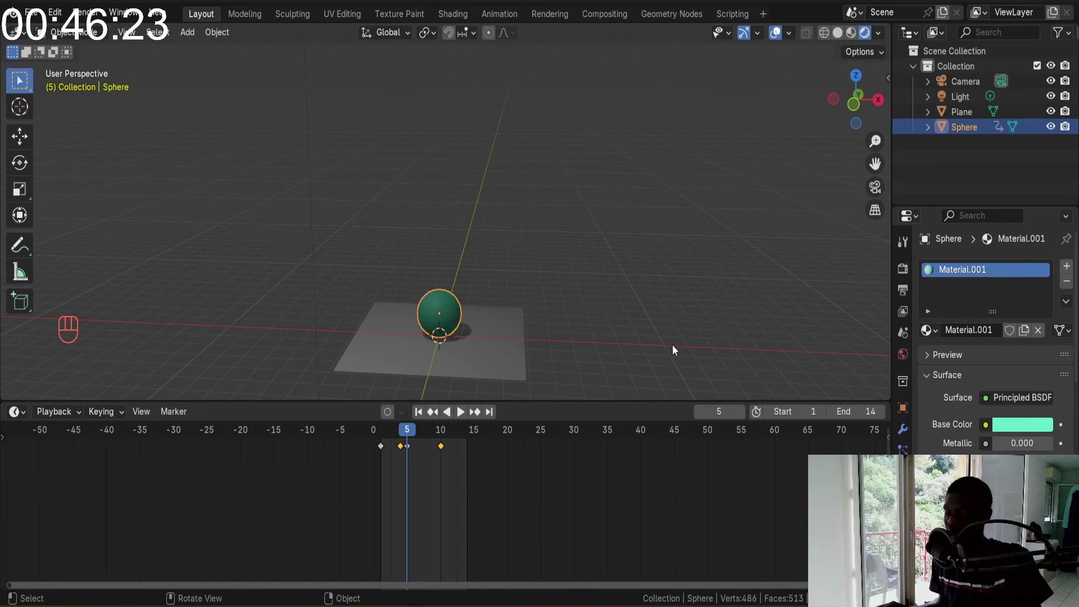
key("s")
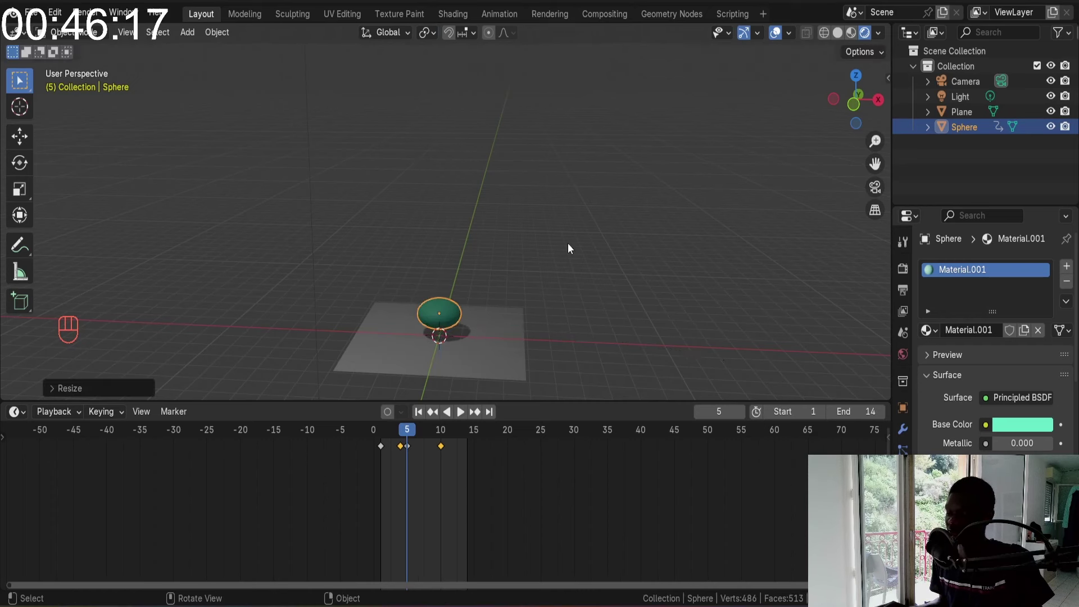
key("g")
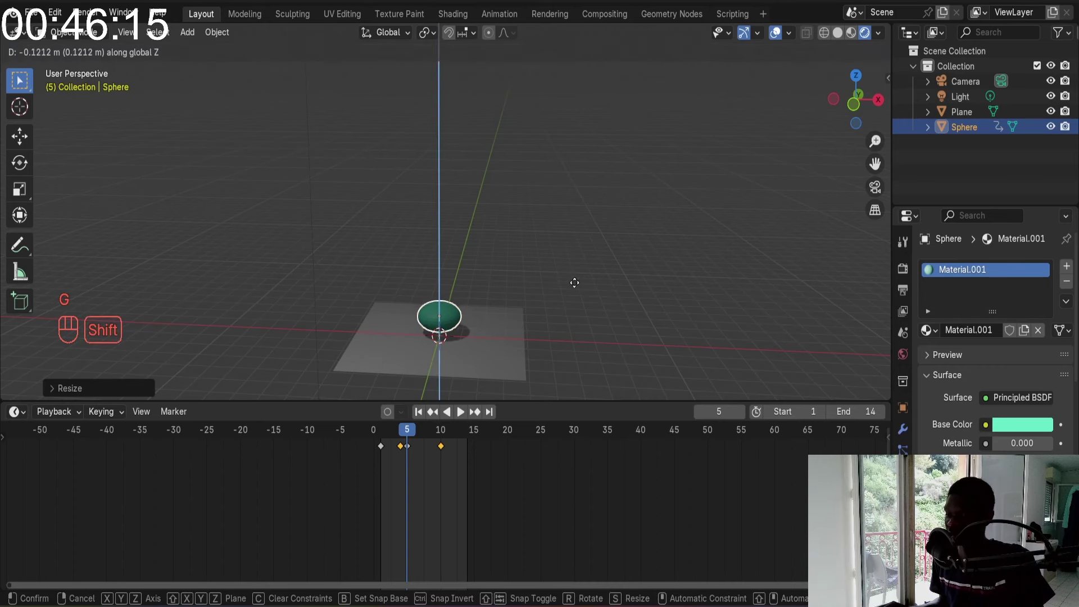
key("KP_Decimal")
Orbit to check the squash, keyframe it at frame 5 and jump back to the first frame
middle_click(563, 308)
key("g")
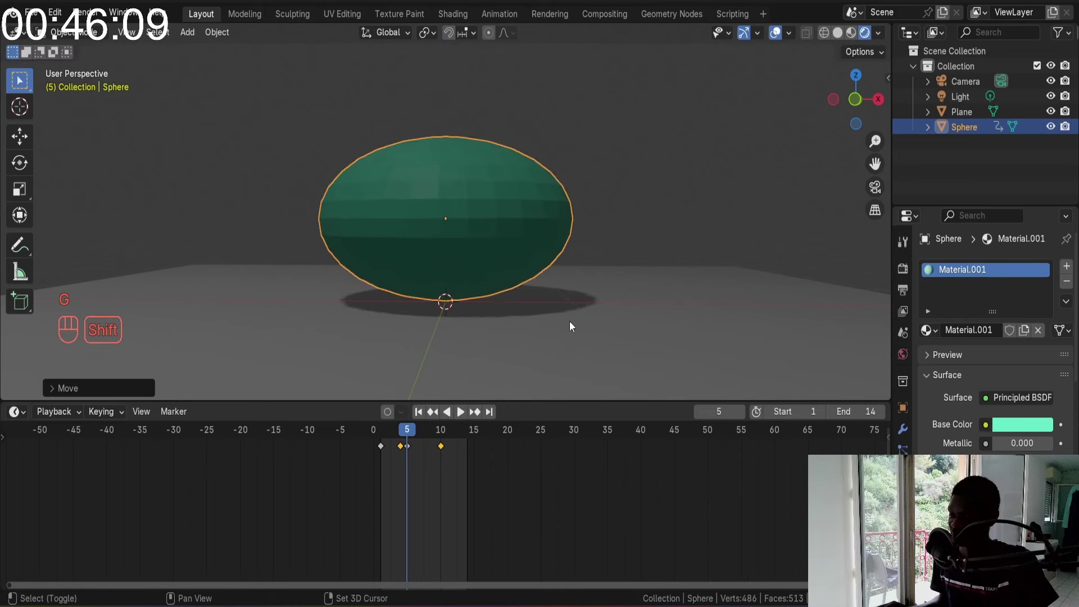
left_click_drag(571, 208, 388, 264)
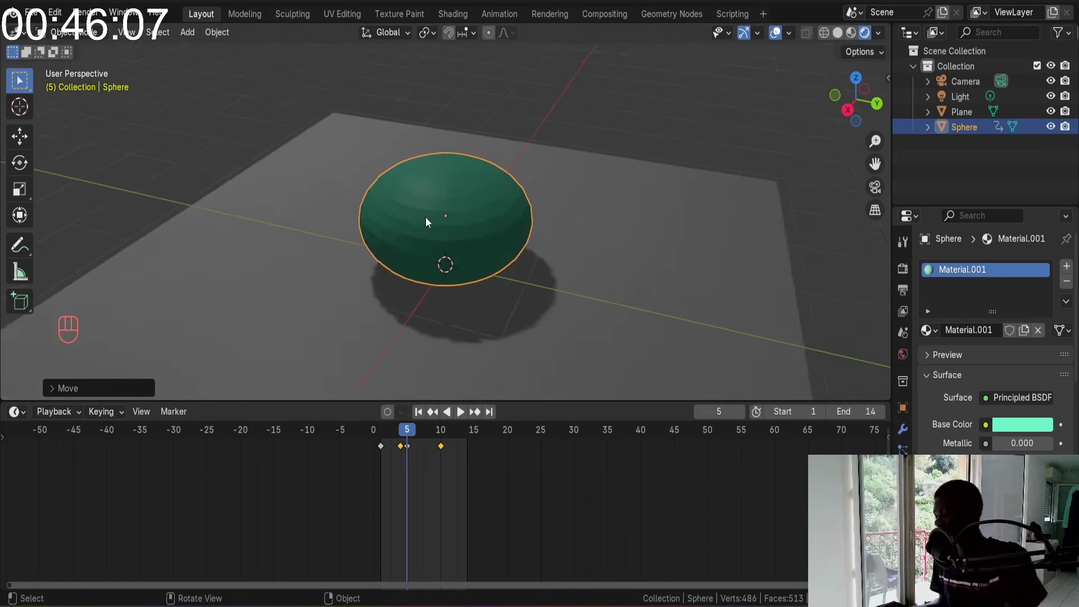
left_click_drag(429, 217, 512, 203)
key("KP_1")
left_click_drag(527, 136, 496, 212)
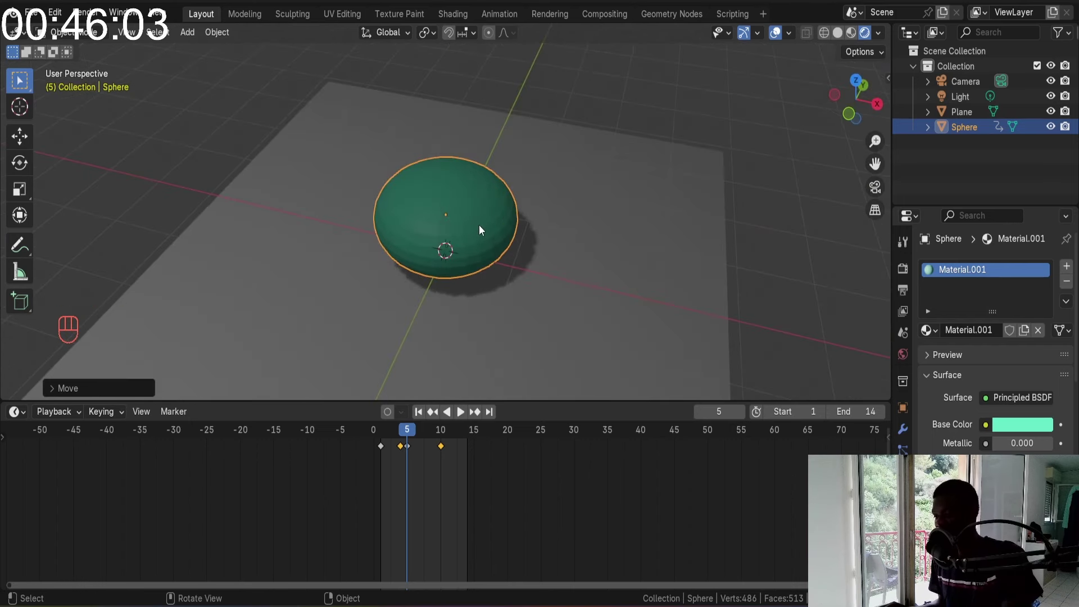
key("i")
left_click_drag(495, 189, 505, 168)
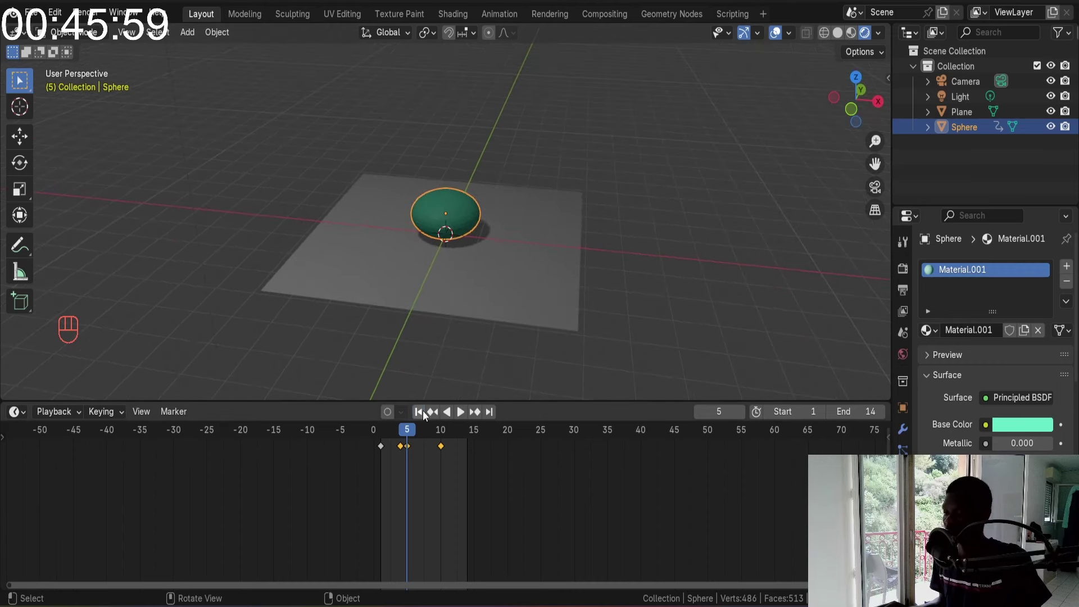
left_click(425, 409)
left_click_drag(491, 220, 491, 290)
middle_click(495, 269)
key("space")
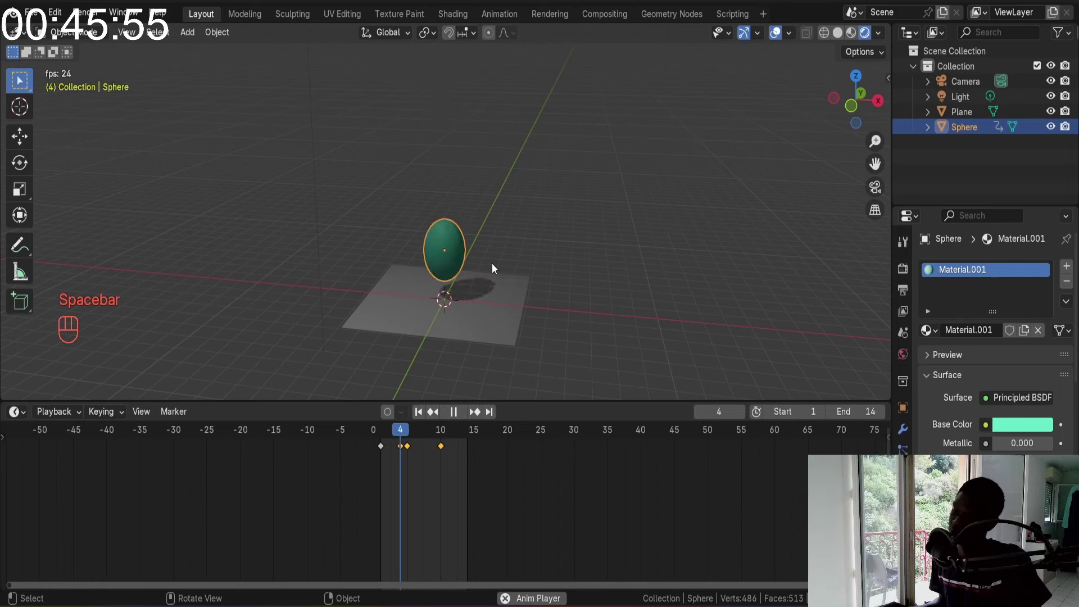
left_click_drag(495, 263, 450, 247)
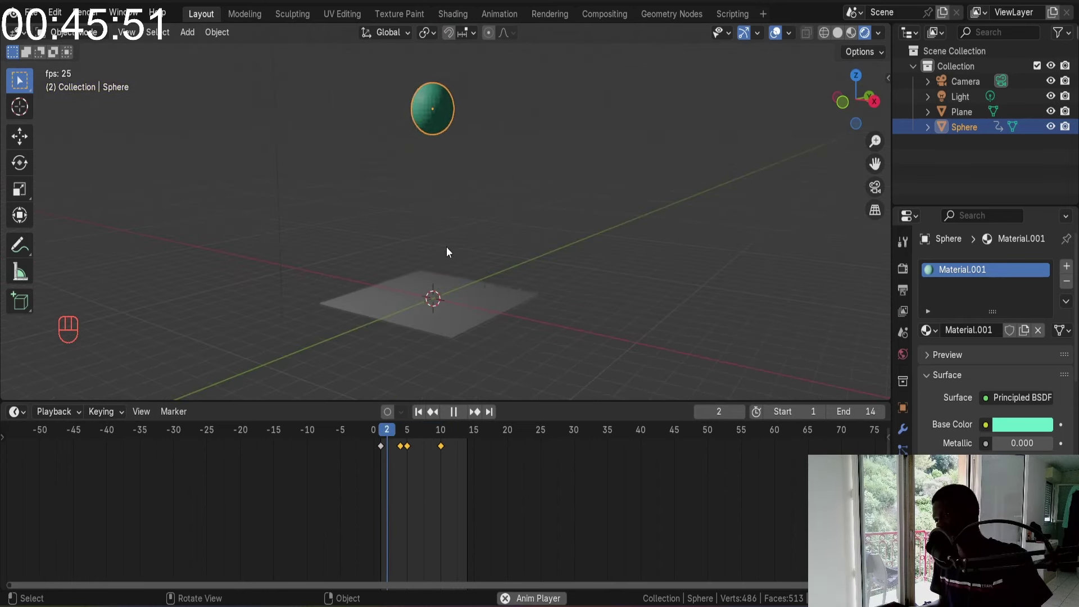
key("space")
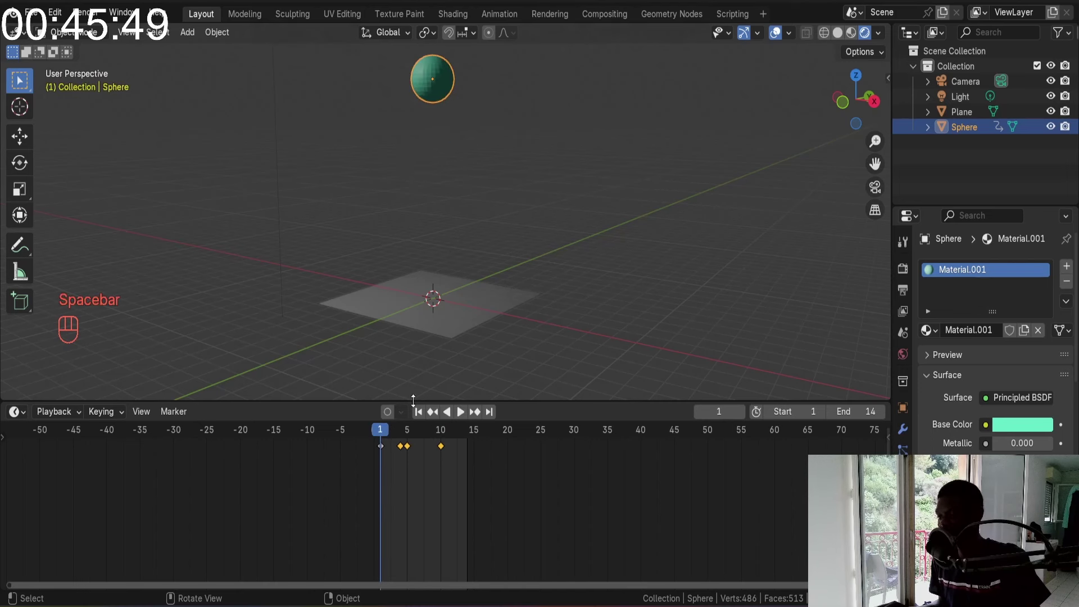
left_click_drag(387, 430, 417, 417)
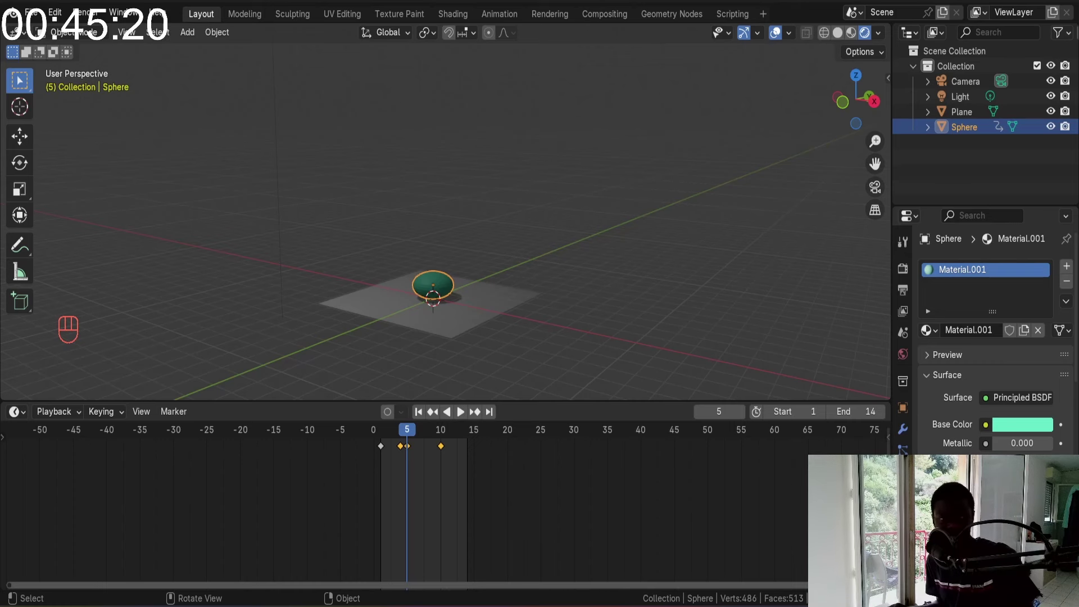
left_click_drag(464, 263, 447, 282)
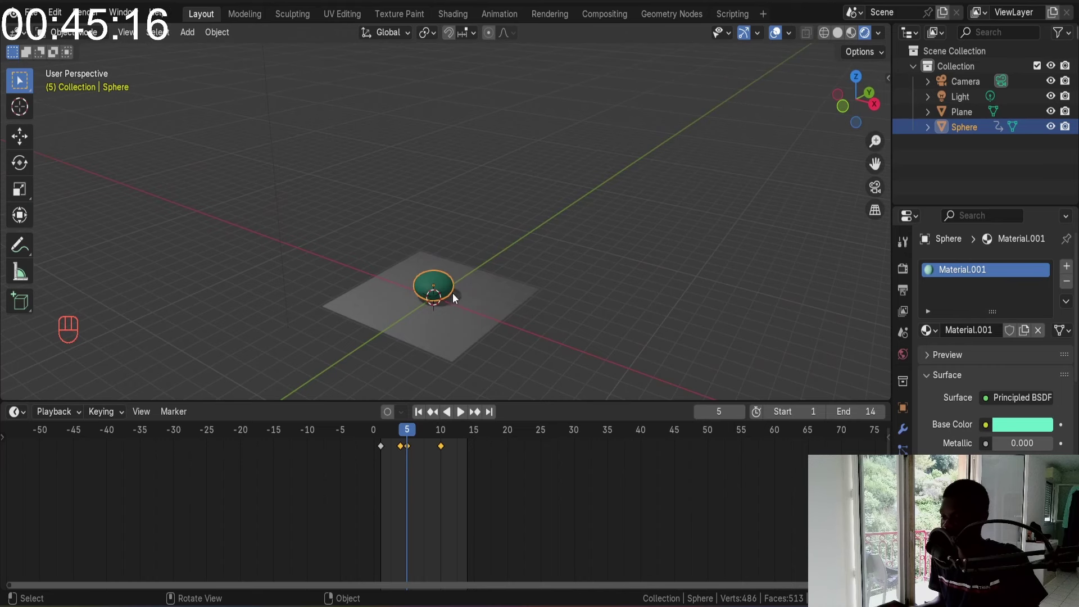
left_click_drag(462, 280, 444, 248)
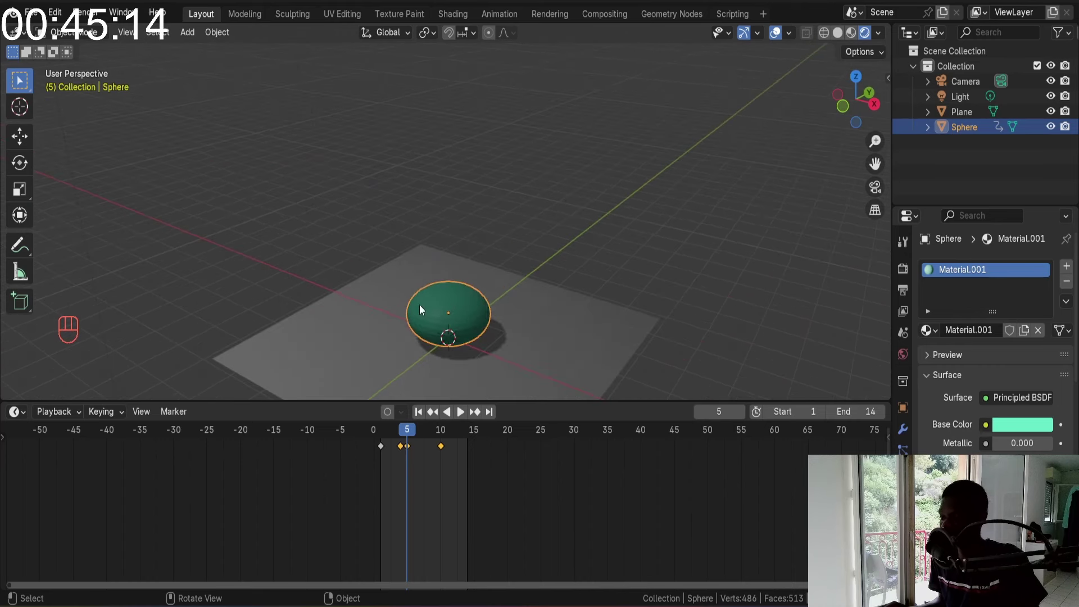
left_click_drag(480, 242, 499, 224)
left_click_drag(500, 224, 450, 175)
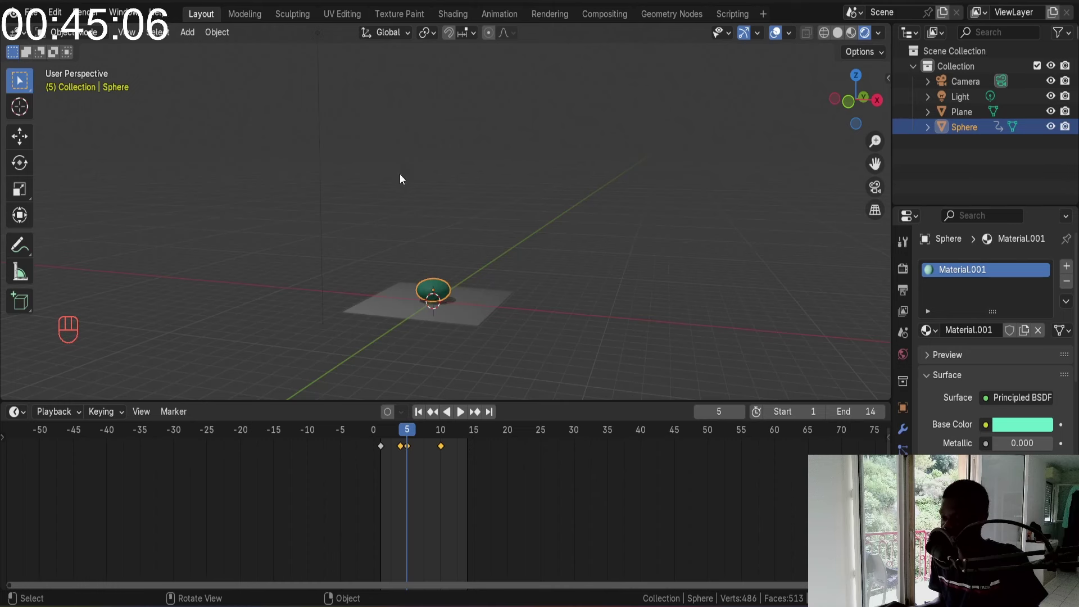
left_click(425, 407)
key("space")
key("space")
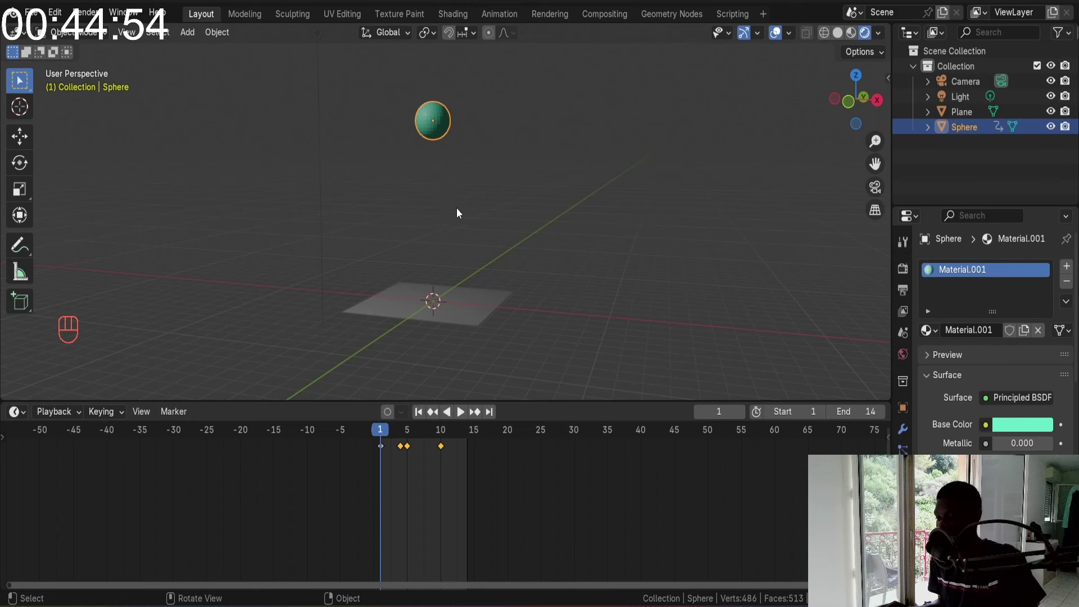
With the range ending at frame 19, raise the sphere high on frame 14 and keyframe it
key("space")
key("space")
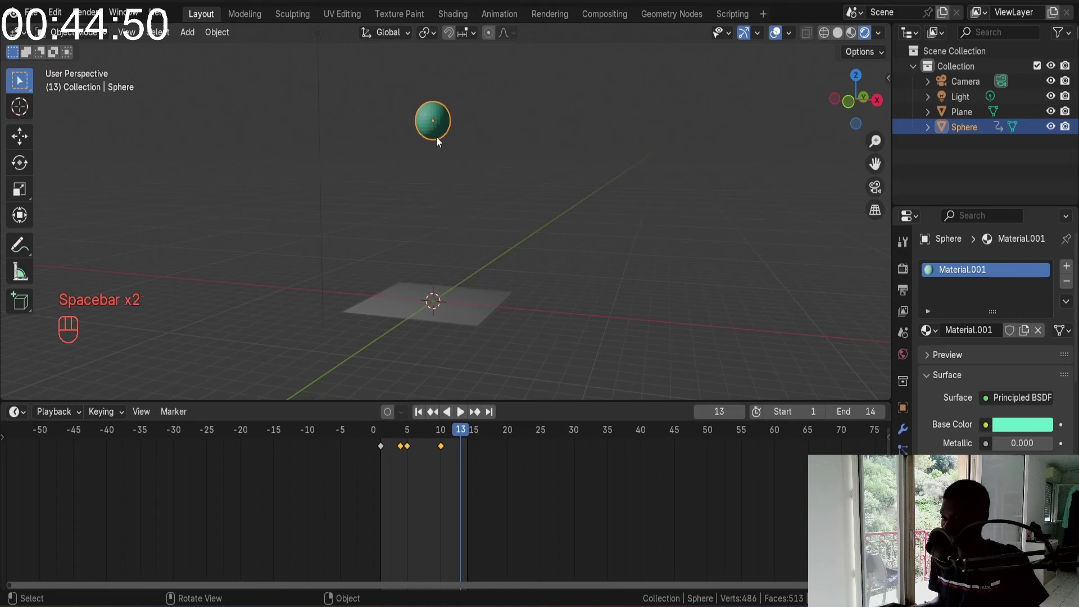
left_click_drag(463, 432, 446, 438)
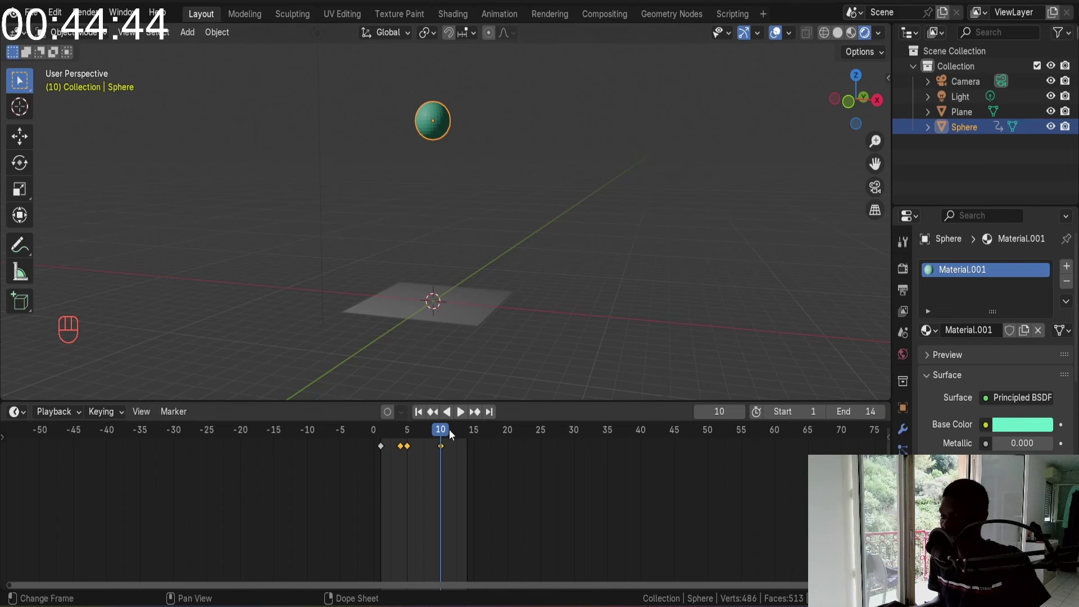
left_click_drag(447, 430, 461, 431)
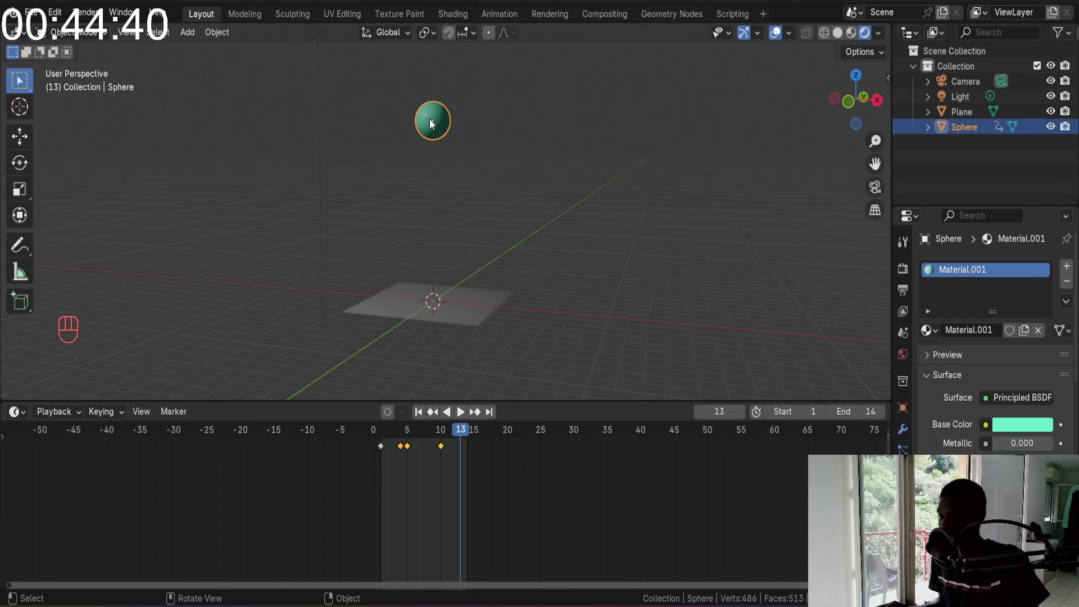
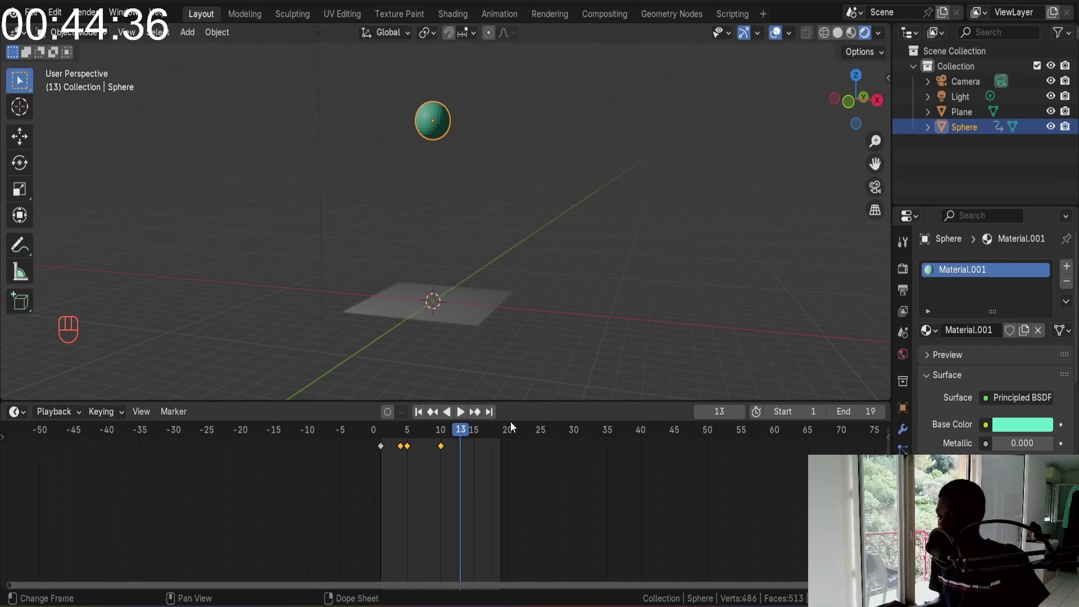
key("Right")
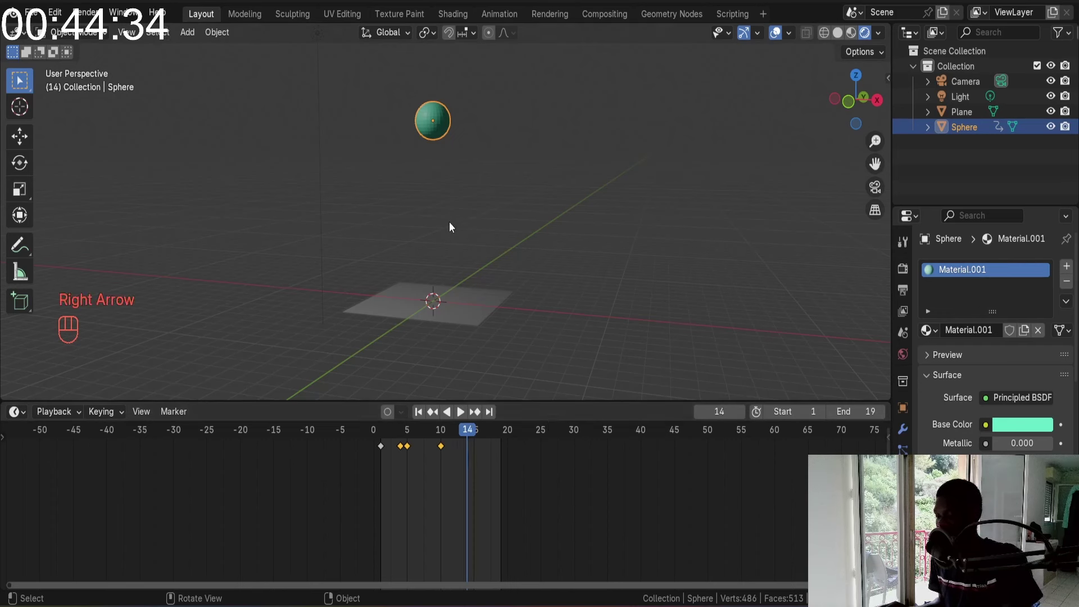
key("g")
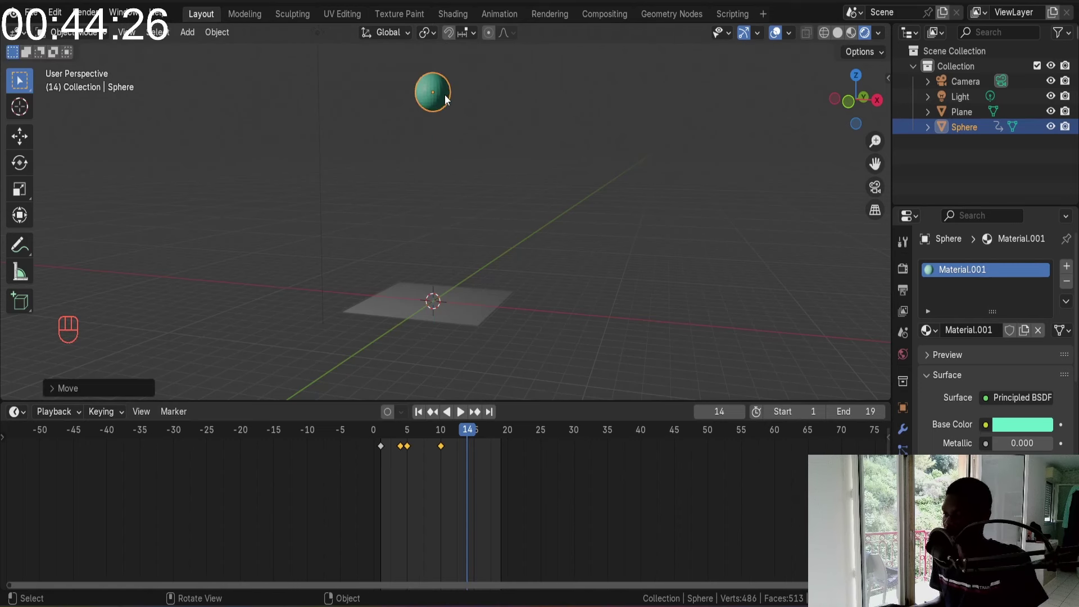
key("i")
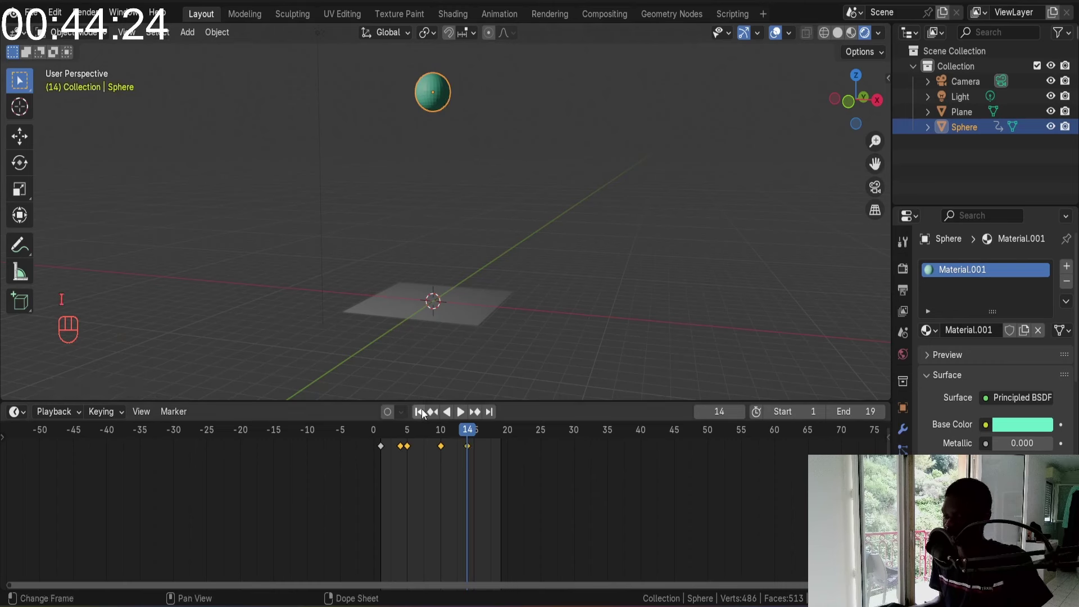
Play the bounce from the first frame, stop, and scrub to frame 15
key("space")
key("space")
left_click(420, 414)
key("space")
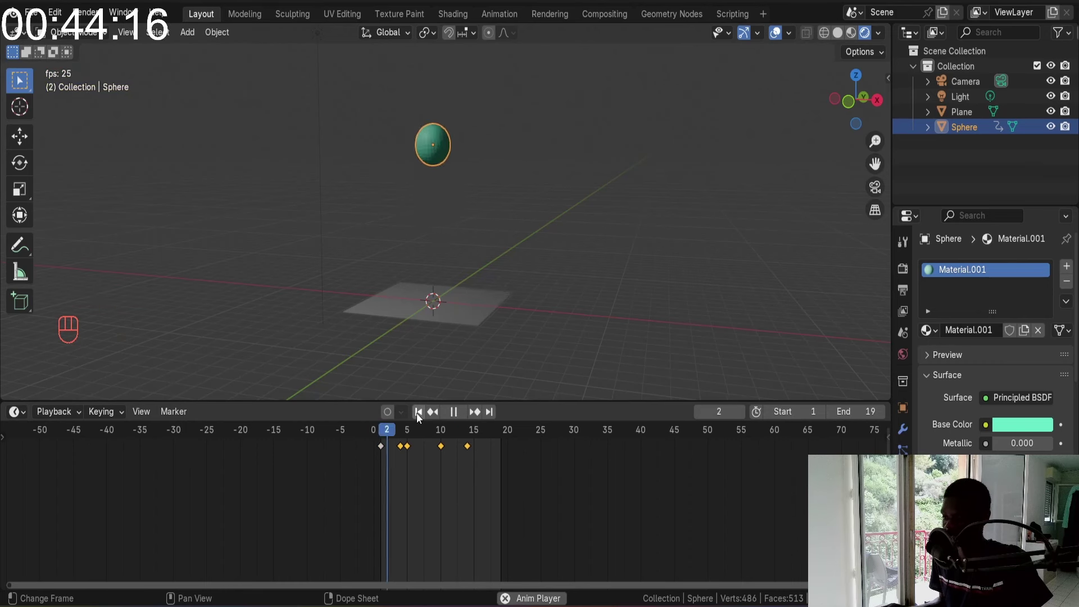
key("space")
left_click_drag(420, 413, 479, 435)
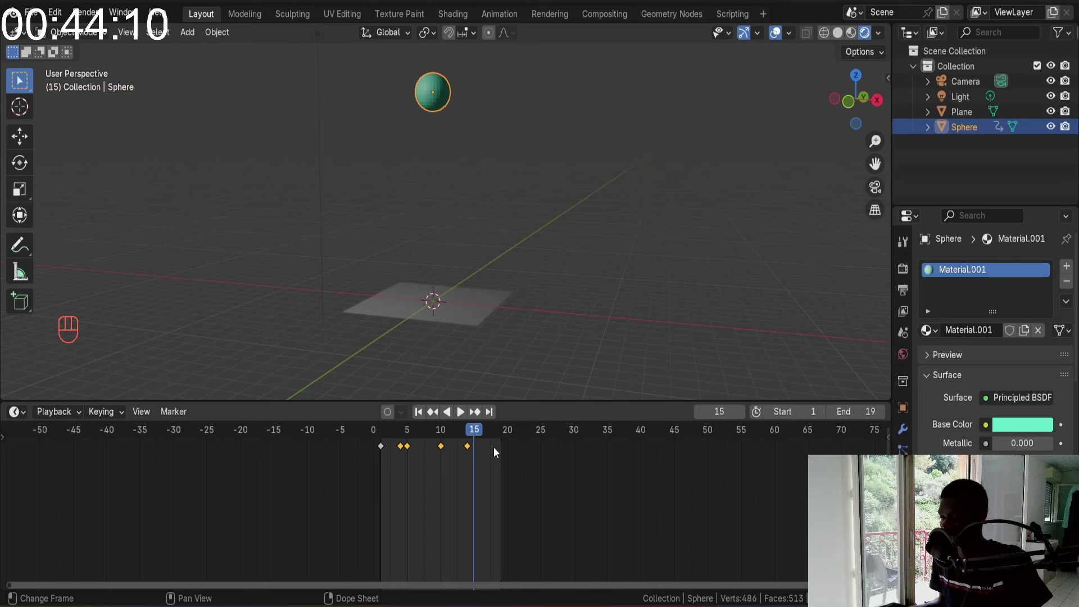
Scrub to frame 8, stretch the rising sphere taller along Z and keyframe it
left_click_drag(469, 430, 422, 438)
left_click_drag(423, 430, 435, 414)
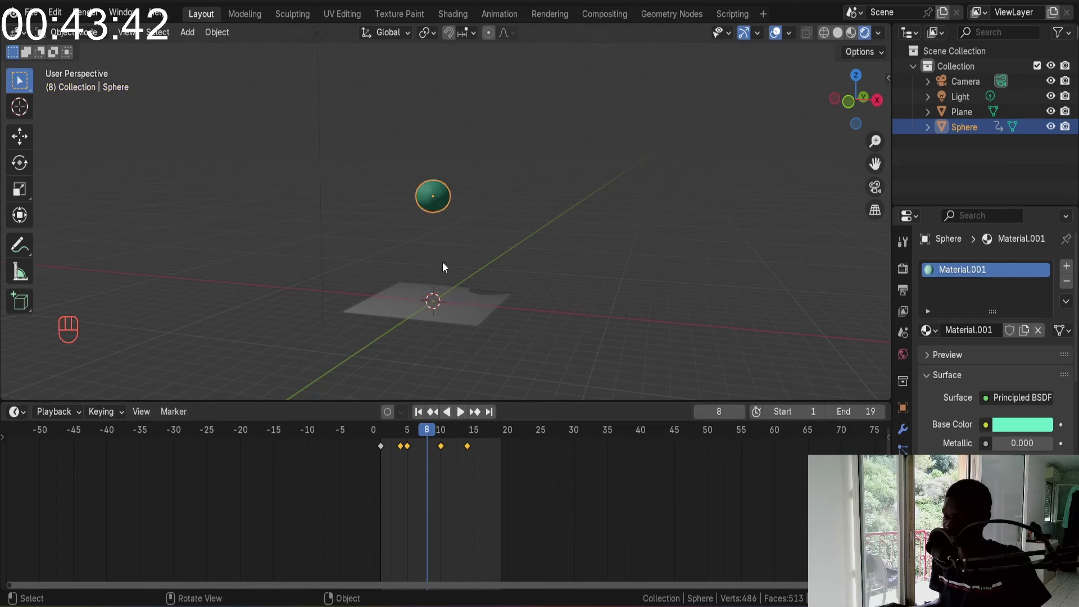
key("Right")
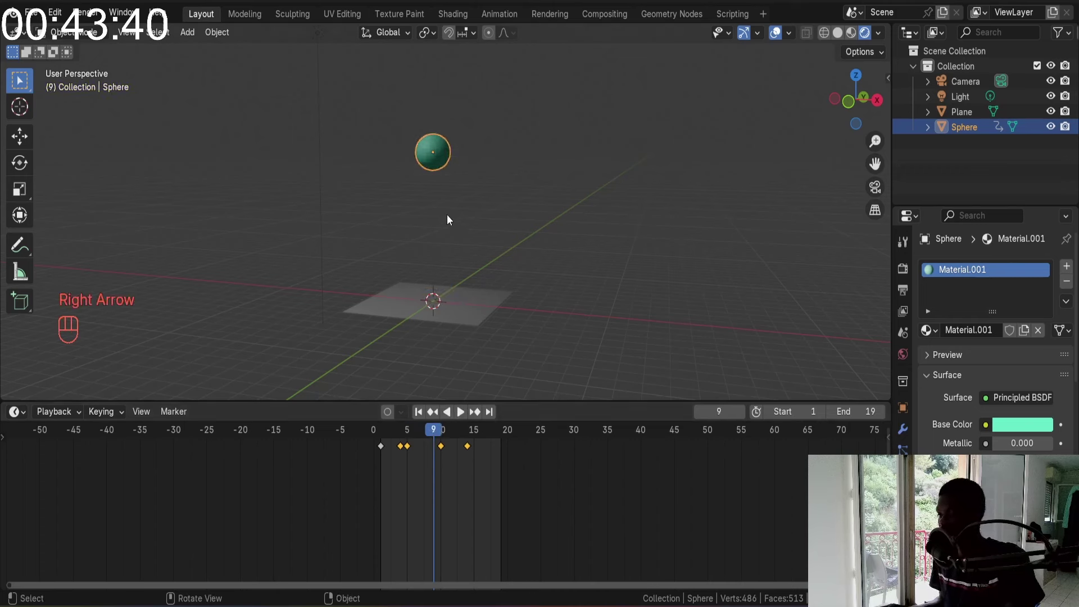
key("Left")
key("Right")
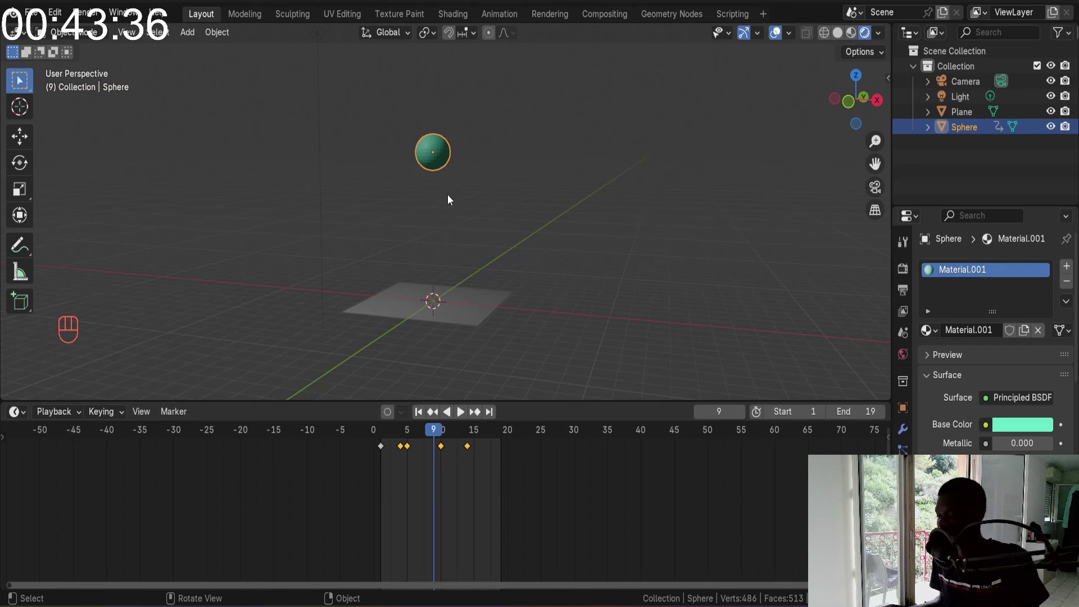
key("Left")
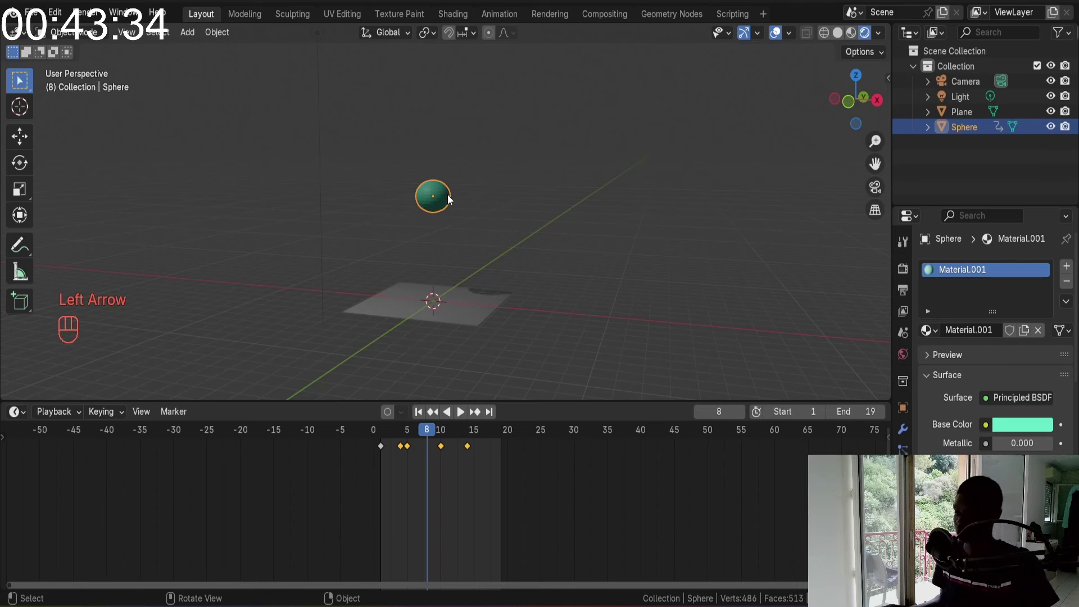
key("s")
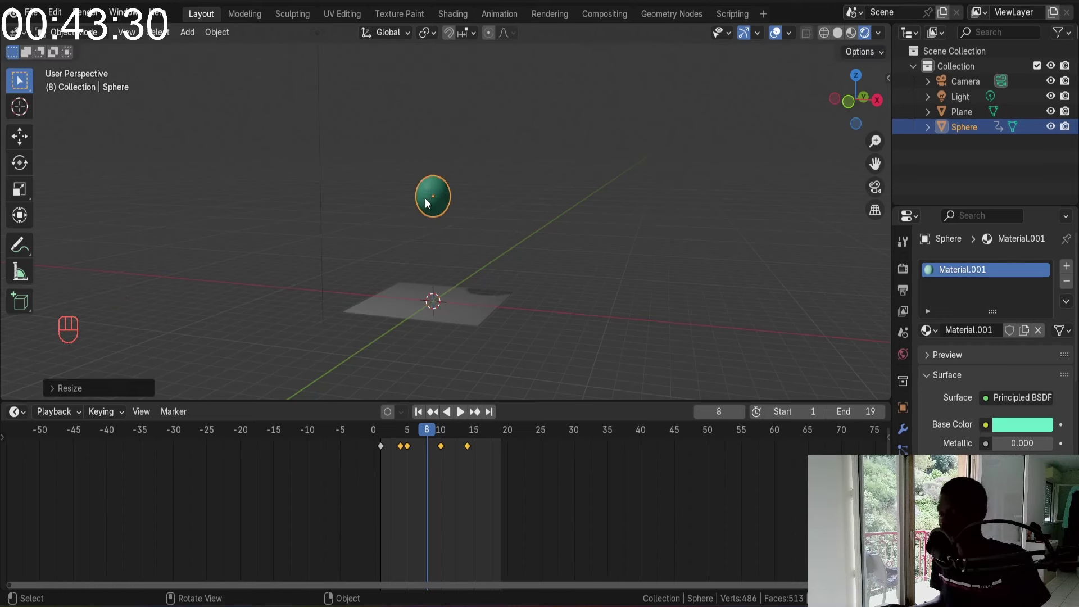
key("i")
Step back through the frames to park on the squashed frame-5 pose
key("Left")
key("Left")
key("Left")
key("Left")
key("Right")
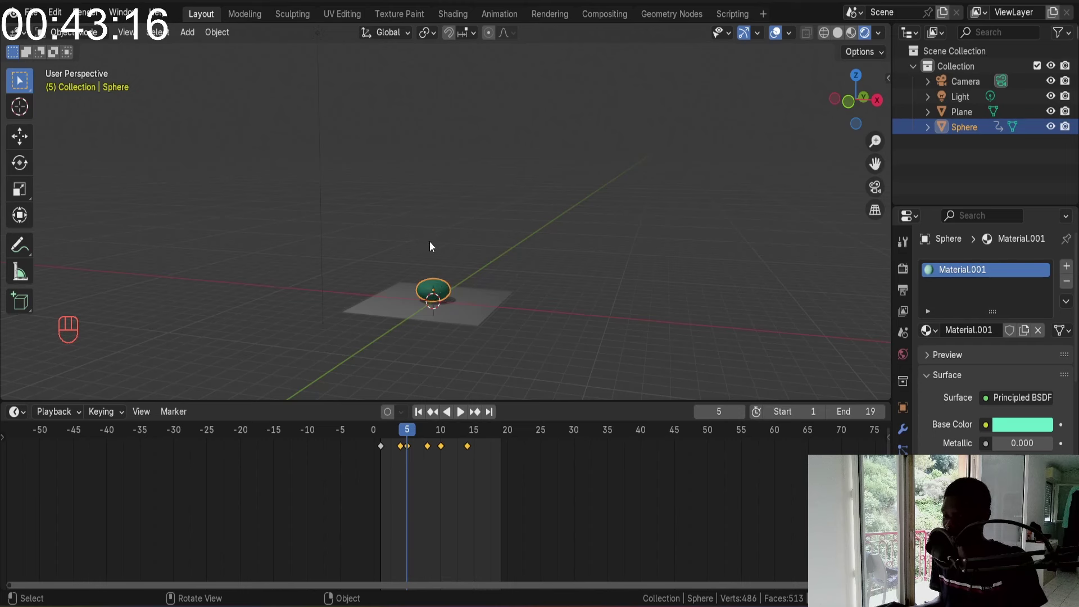
key("Right")
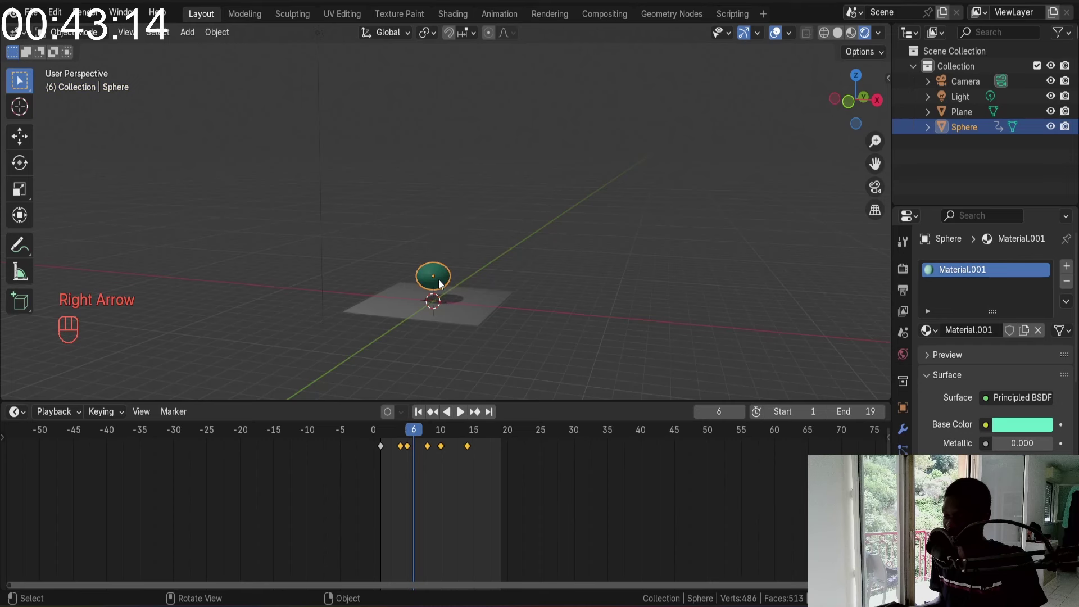
key("Right")
key("Right")
key("Left")
key("Right")
key("Right")
key("Right")
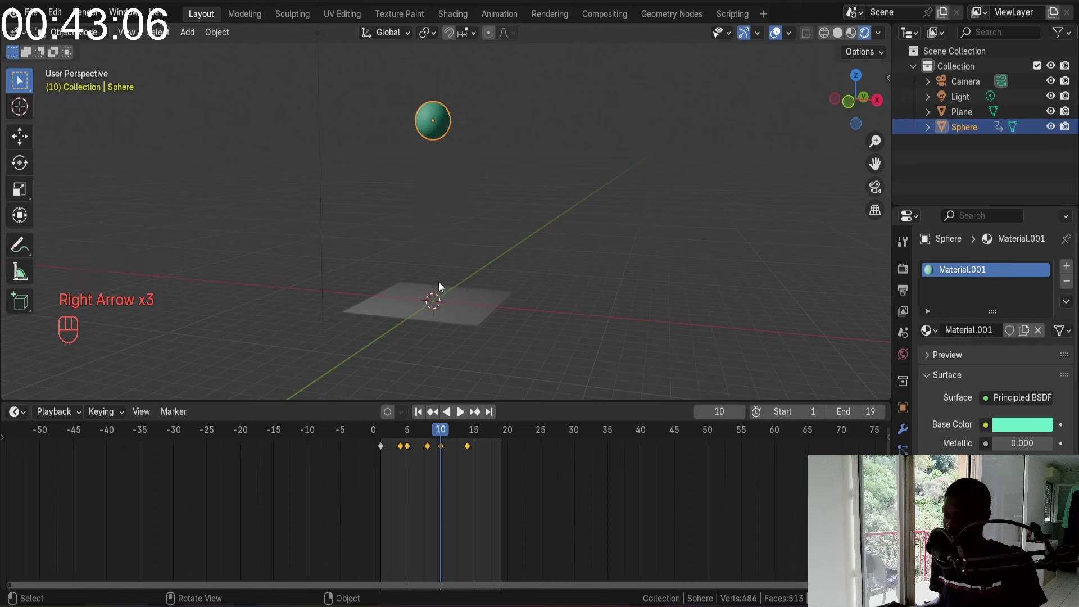
key("Right")
key("Right")
key("Right")
key("Right")
key("Left")
key("Left")
key("Right")
key("Right")
key("Right")
key("Right")
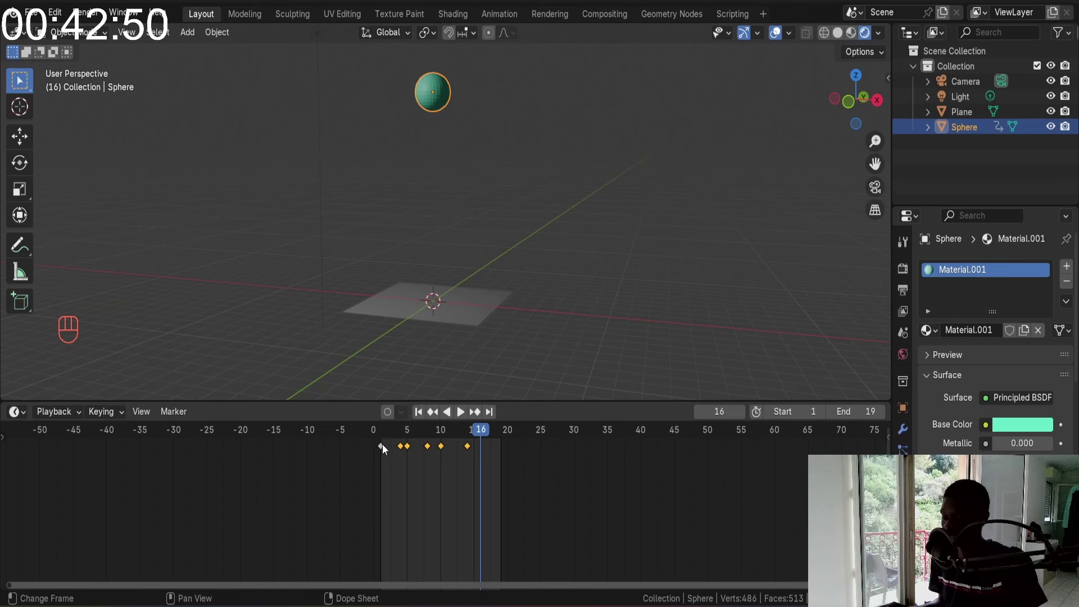
left_click(383, 439)
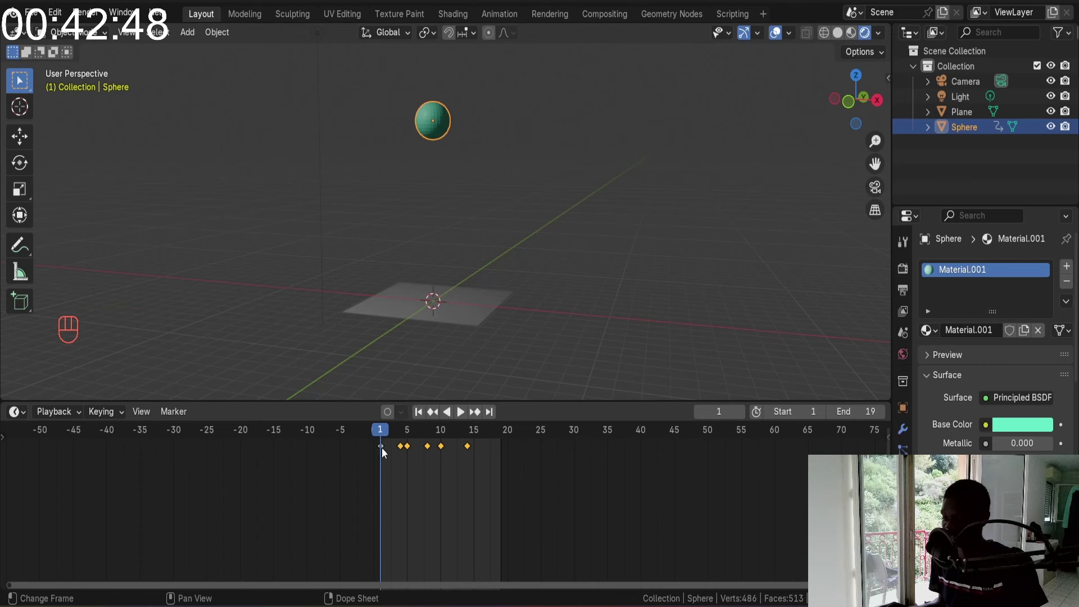
key("space")
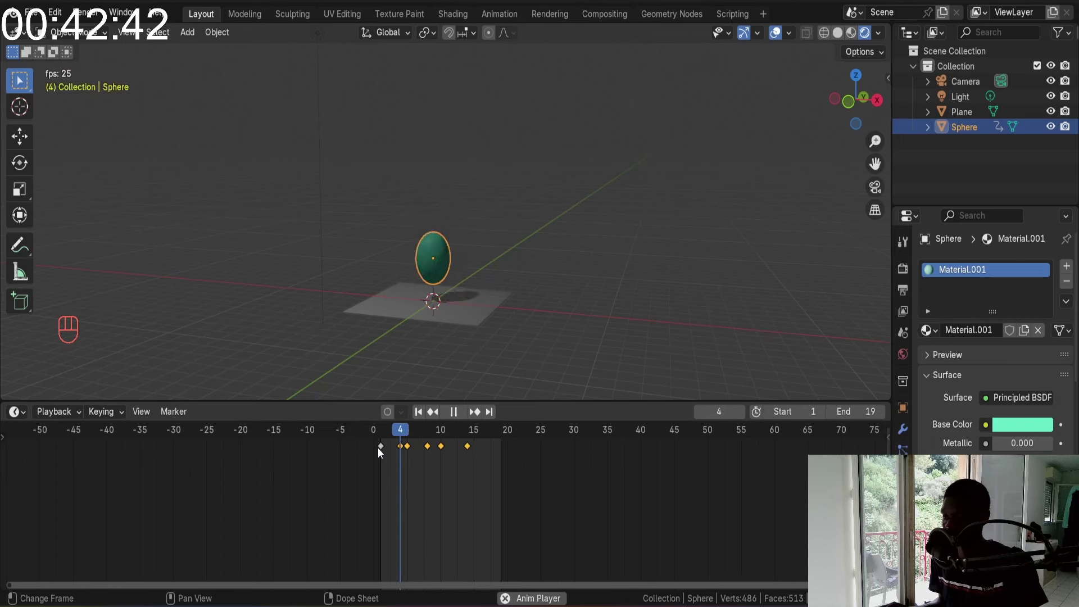
key("space")
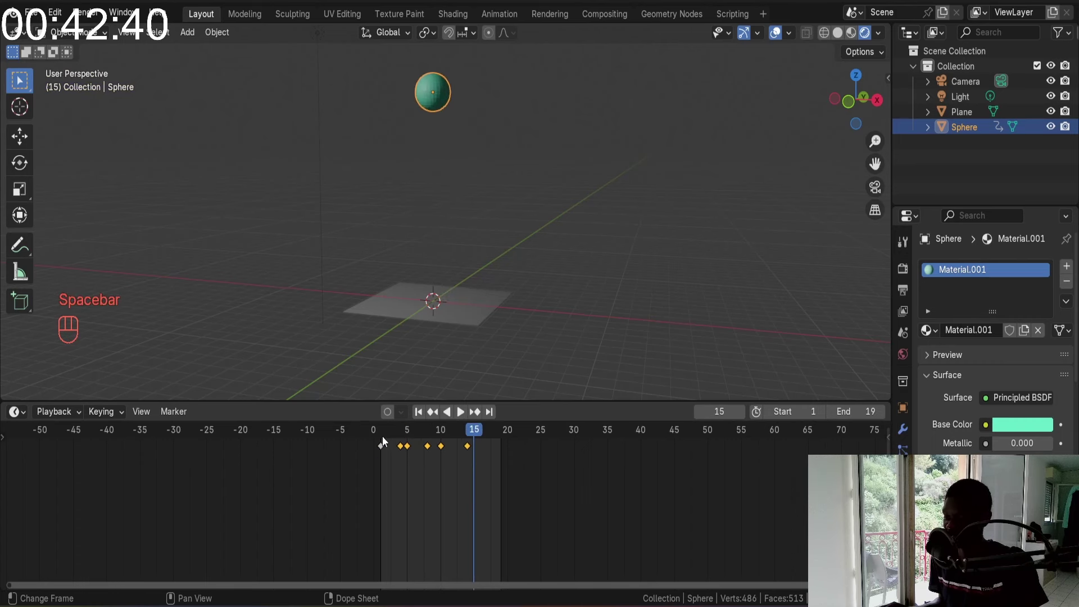
key("space")
key("space")
left_click_drag(470, 439, 481, 436)
left_click(380, 437)
left_click_drag(386, 435, 473, 433)
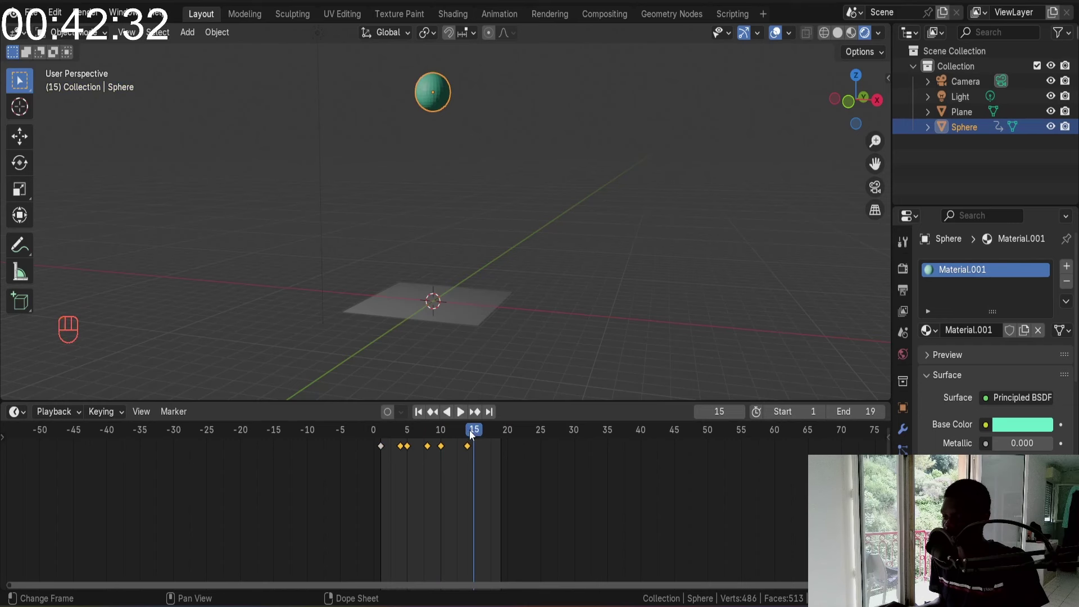
left_click(383, 434)
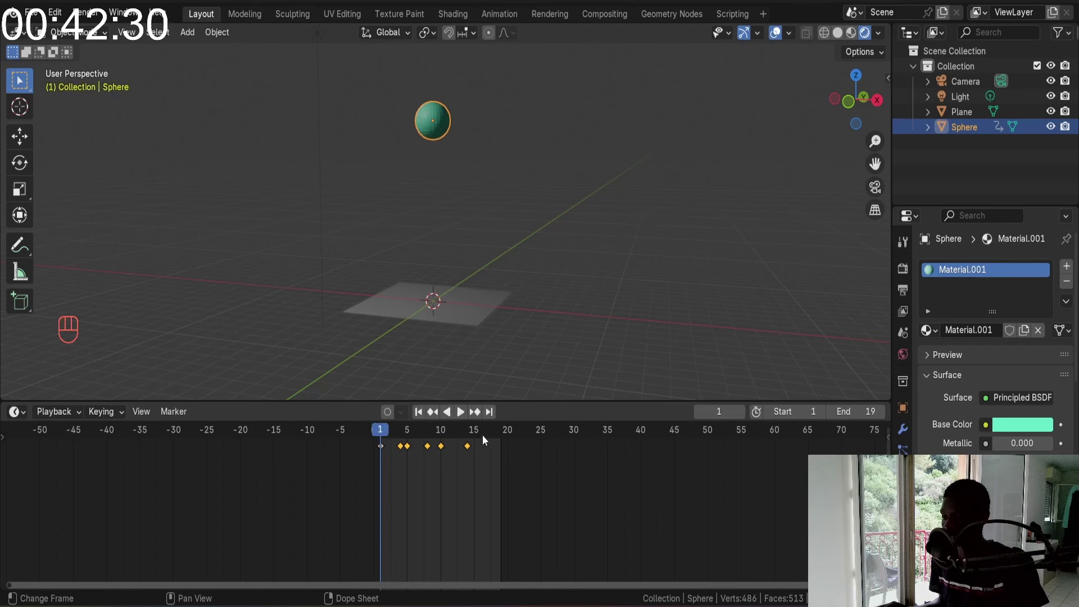
Go to frame 19, adjust the sphere's height slightly lower along Z and keyframe it
left_click(484, 439)
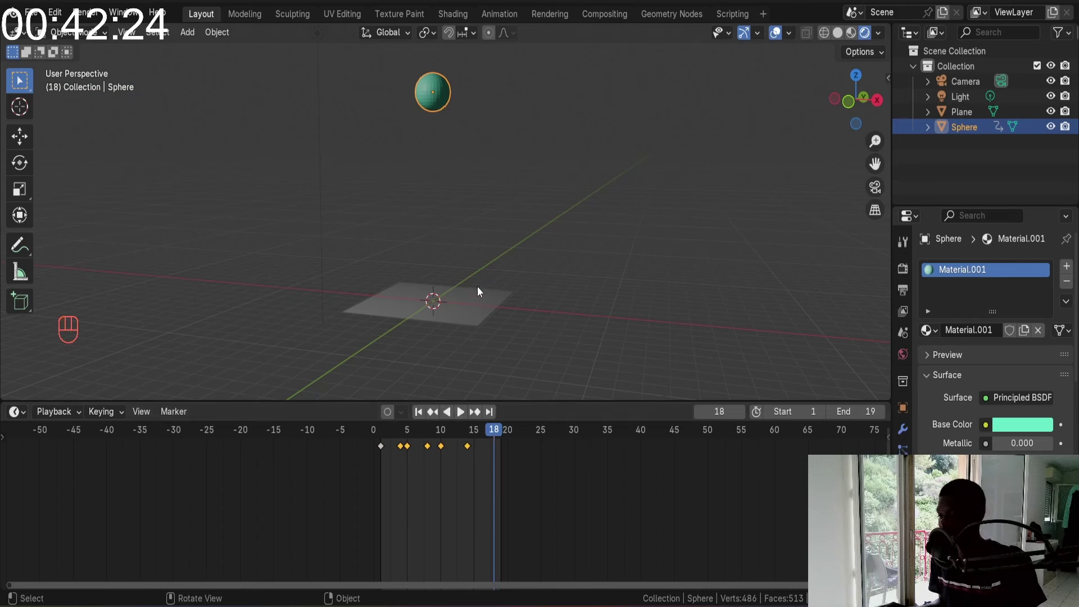
key("Right")
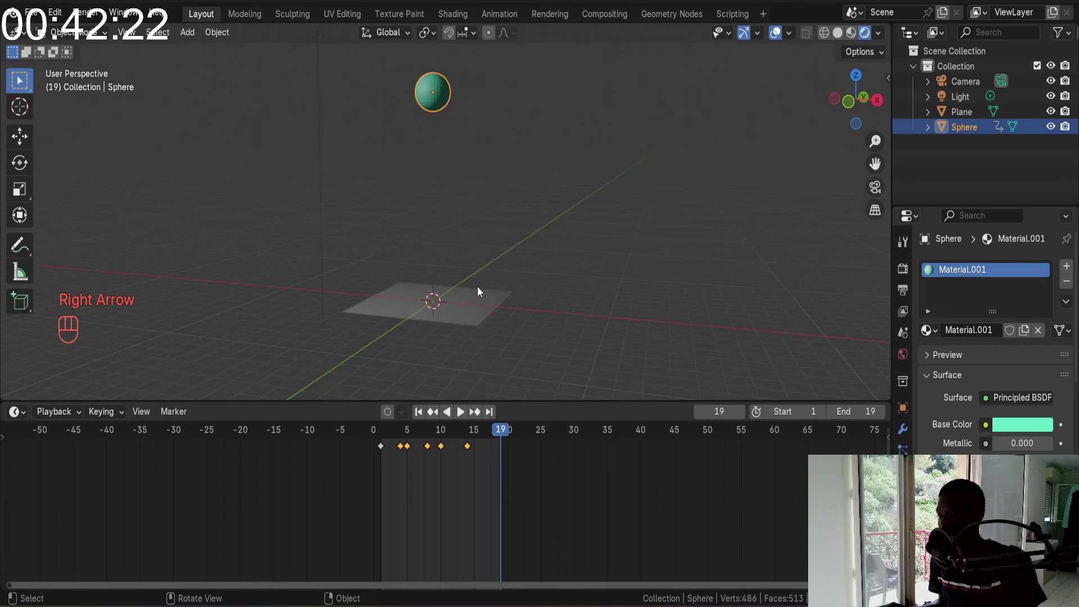
key("g")
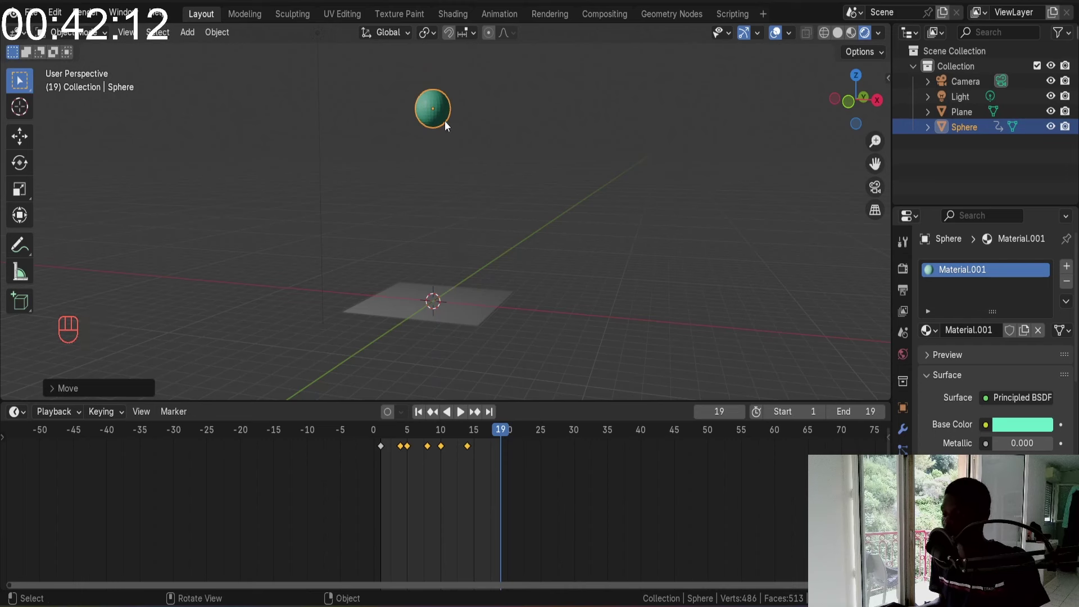
key("i")
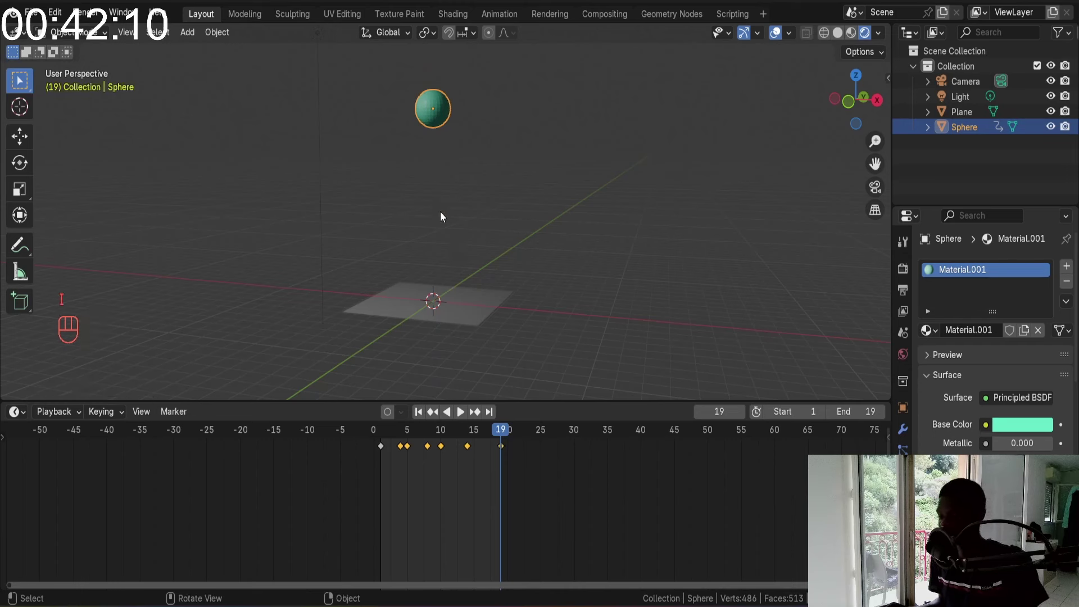
Grab the last sphere keyframe in the Timeline to frame 17 so the animation ends there
key("space")
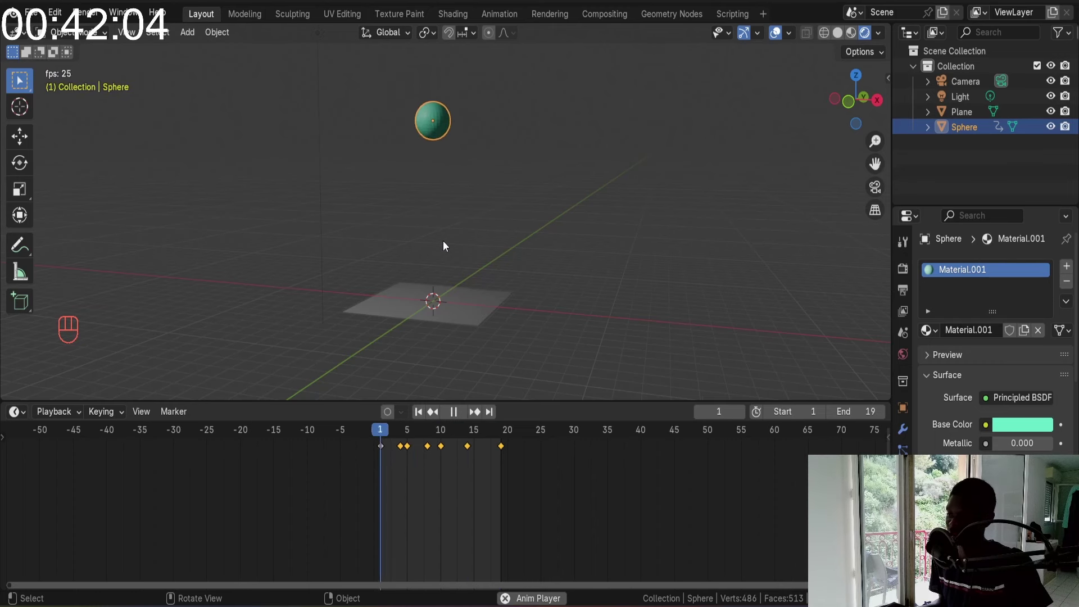
key("space")
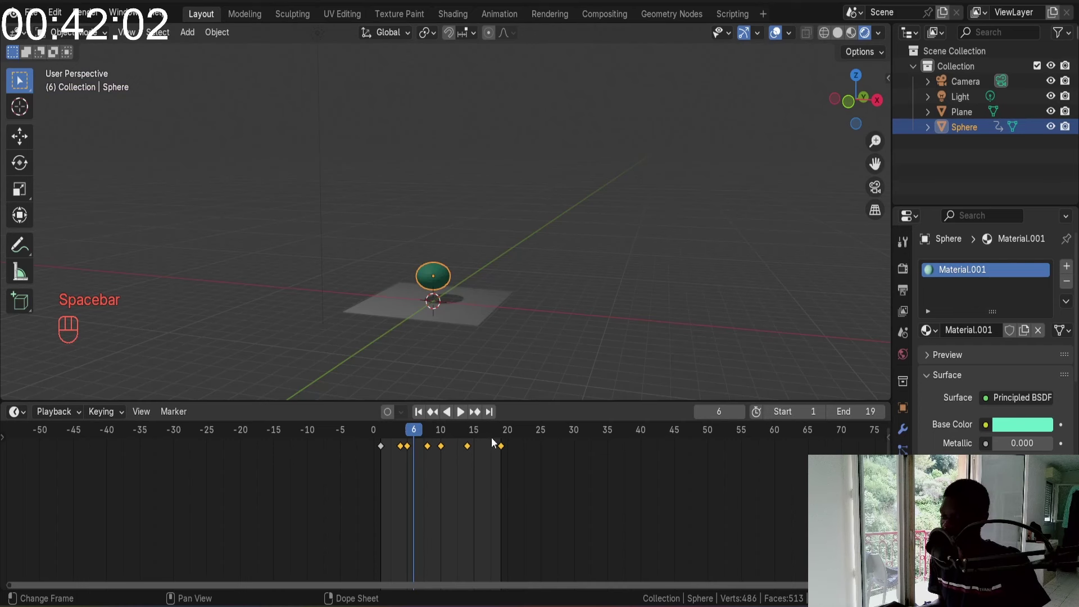
left_click_drag(470, 435, 505, 443)
left_click_drag(505, 447, 505, 460)
key("g")
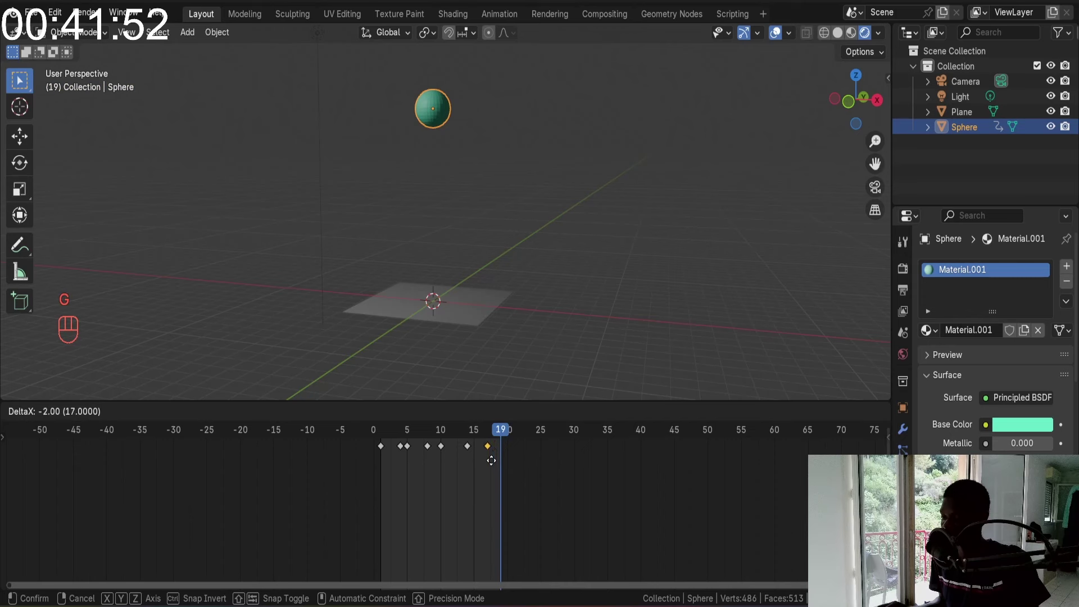
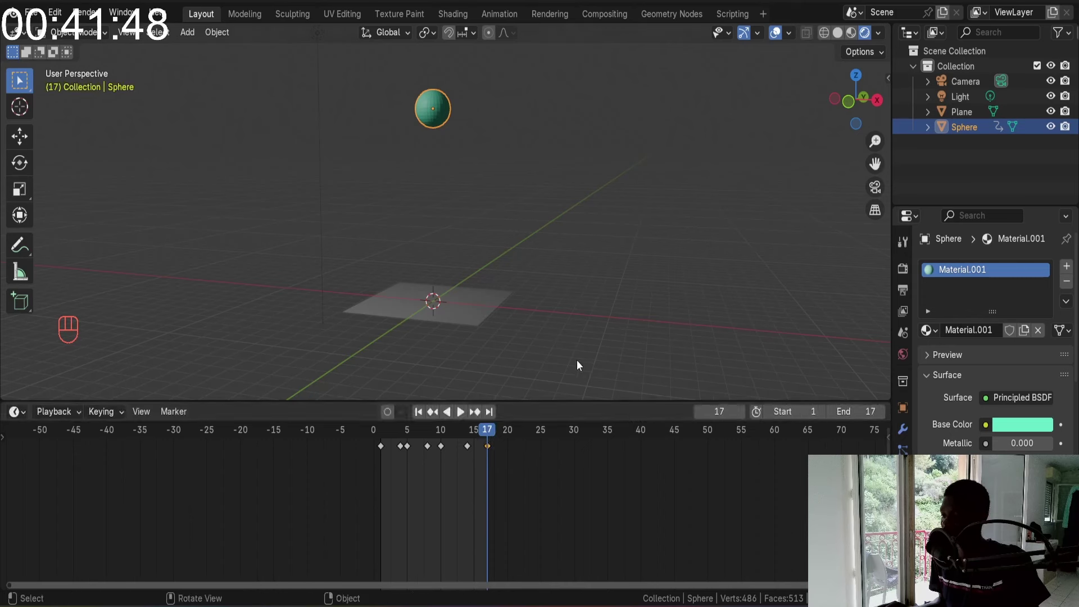
Play the squash-and-stretch bounce and orbit around the scene during playback
key("space")
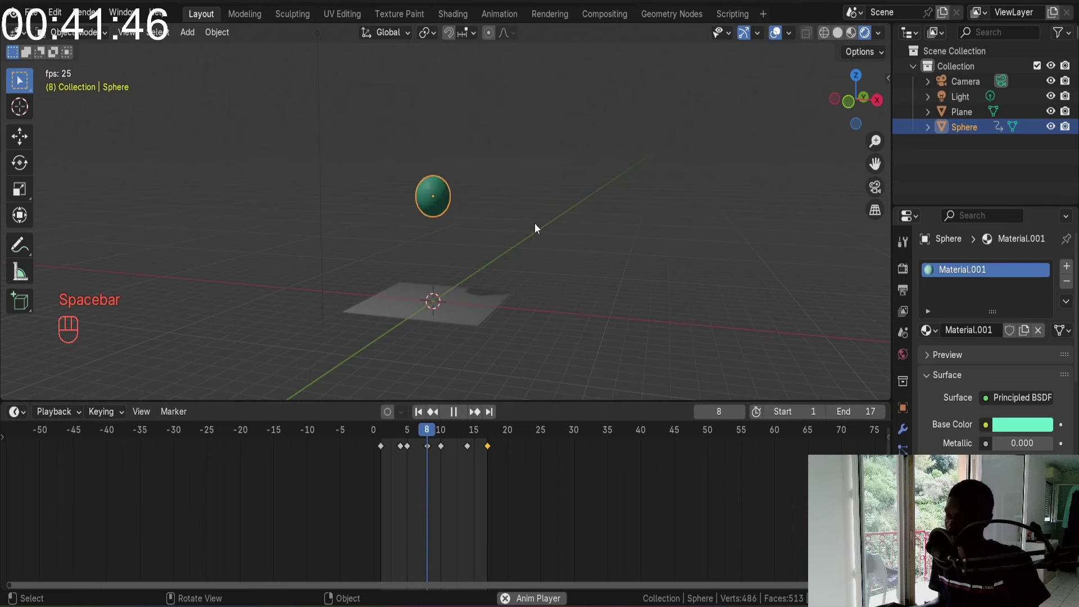
left_click_drag(629, 149, 328, 238)
left_click_drag(470, 247, 458, 237)
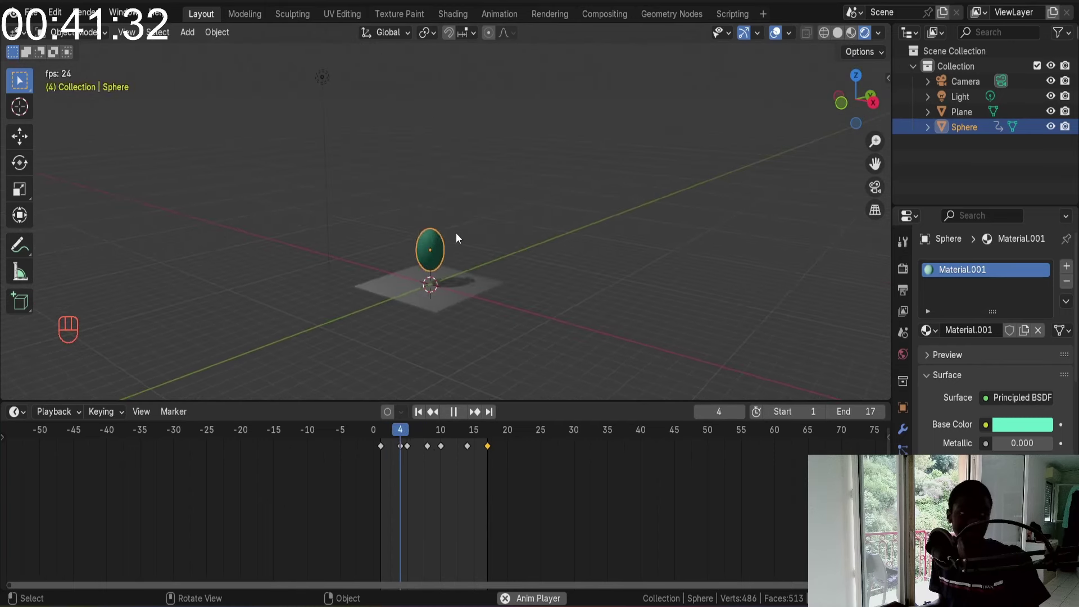
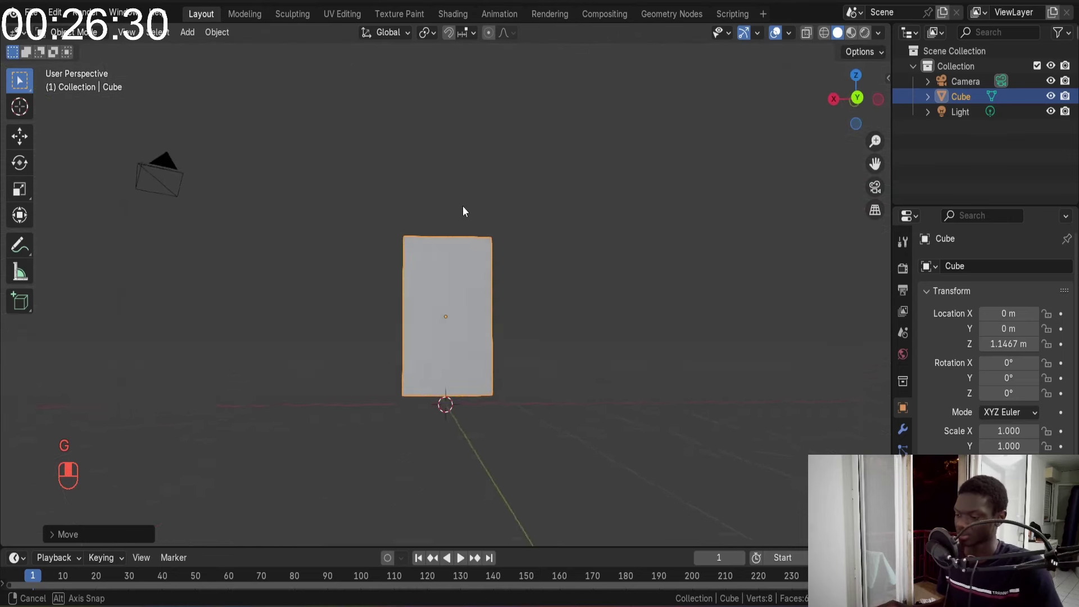
Move the tall block down along Z to about 1.01 m so its base rests on the grid
key("g")
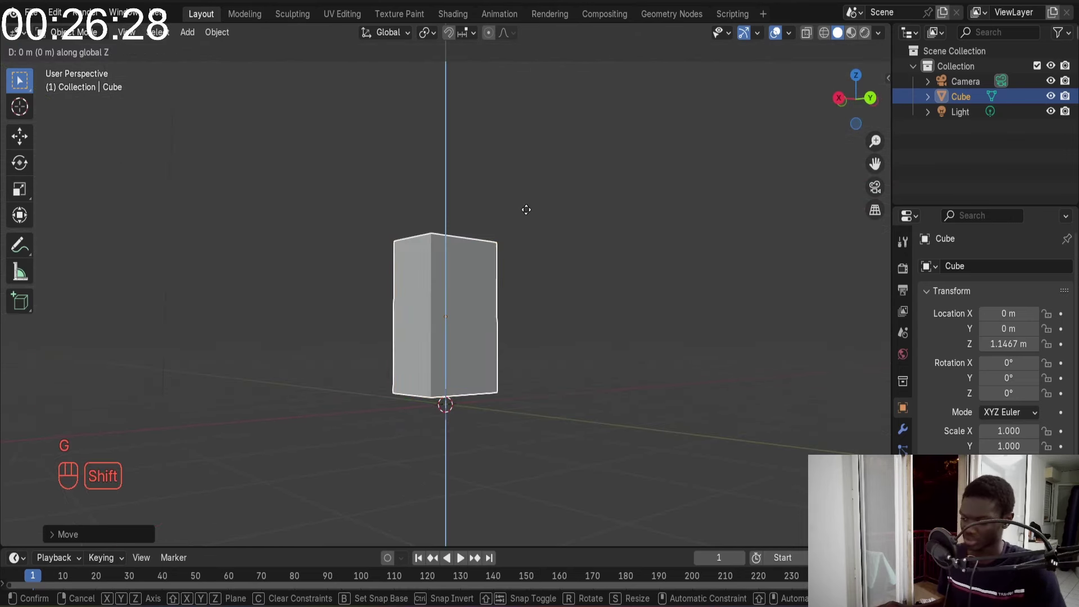
left_click_drag(543, 315, 498, 333)
key("g")
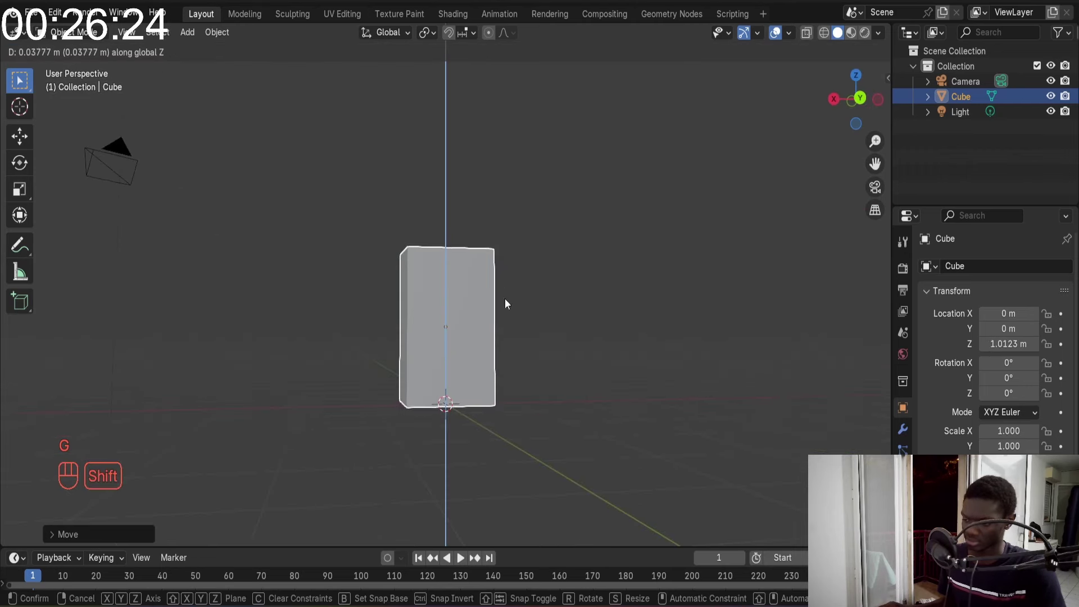
left_click_drag(491, 342, 458, 412)
key("Tab")
key("Tab")
key("Tab")
key("Tab")
Orbit around the block, then view the scene through the camera with Numpad 0
left_click_drag(432, 224, 554, 204)
left_click_drag(554, 206, 570, 221)
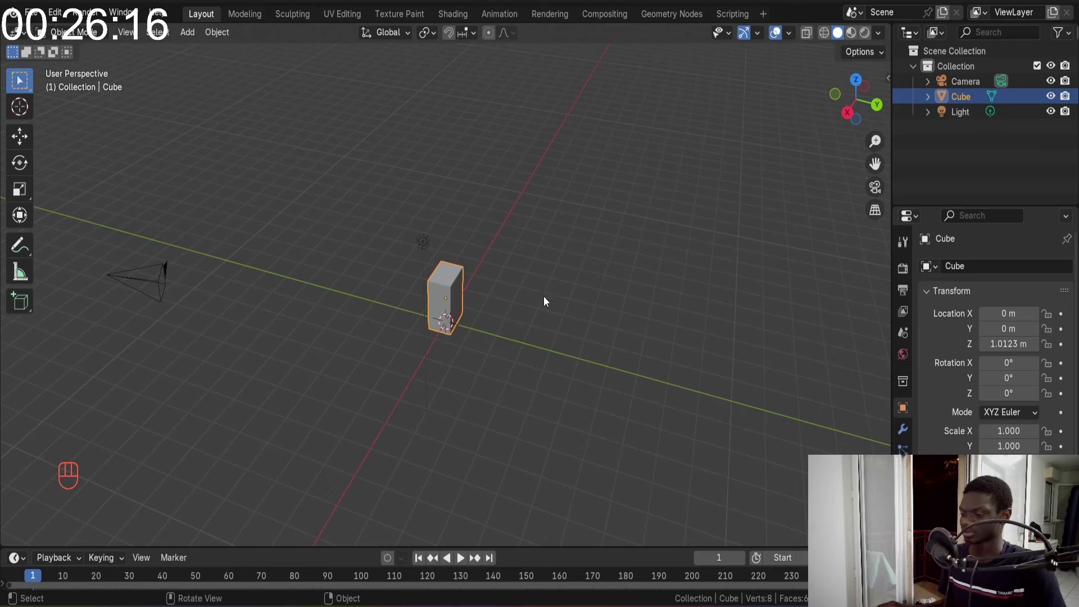
left_click_drag(491, 313, 507, 312)
key("KP_0")
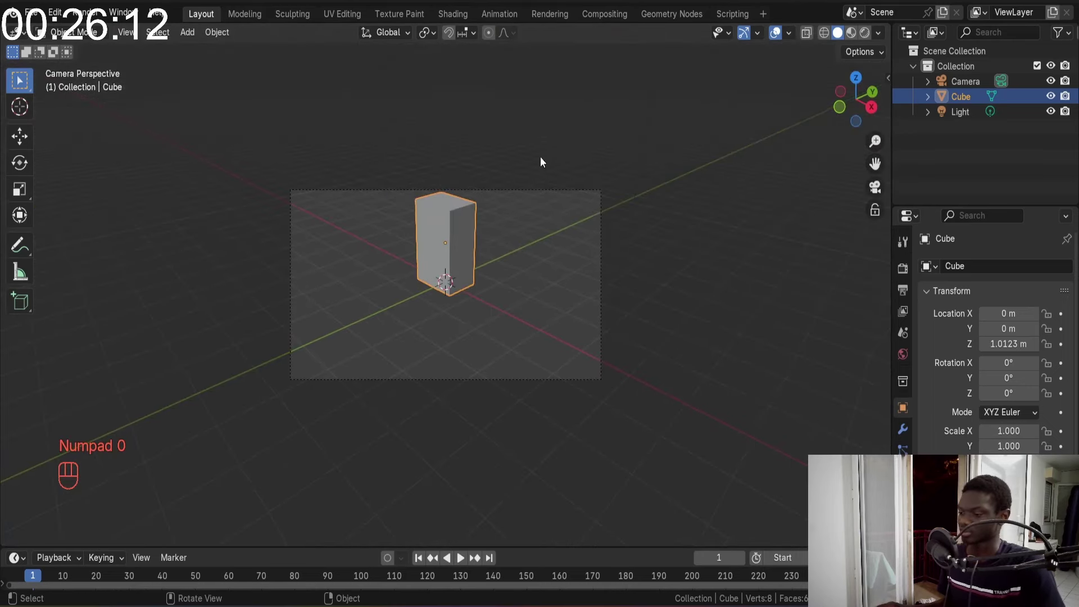
Enable Lock Camera to View and orbit to frame the block inside the camera shot
left_click(876, 210)
left_click_drag(394, 203, 548, 204)
left_click_drag(527, 245, 496, 255)
left_click_drag(500, 259, 546, 260)
left_click_drag(546, 272, 467, 268)
left_click_drag(467, 267, 567, 282)
left_click_drag(561, 288, 513, 289)
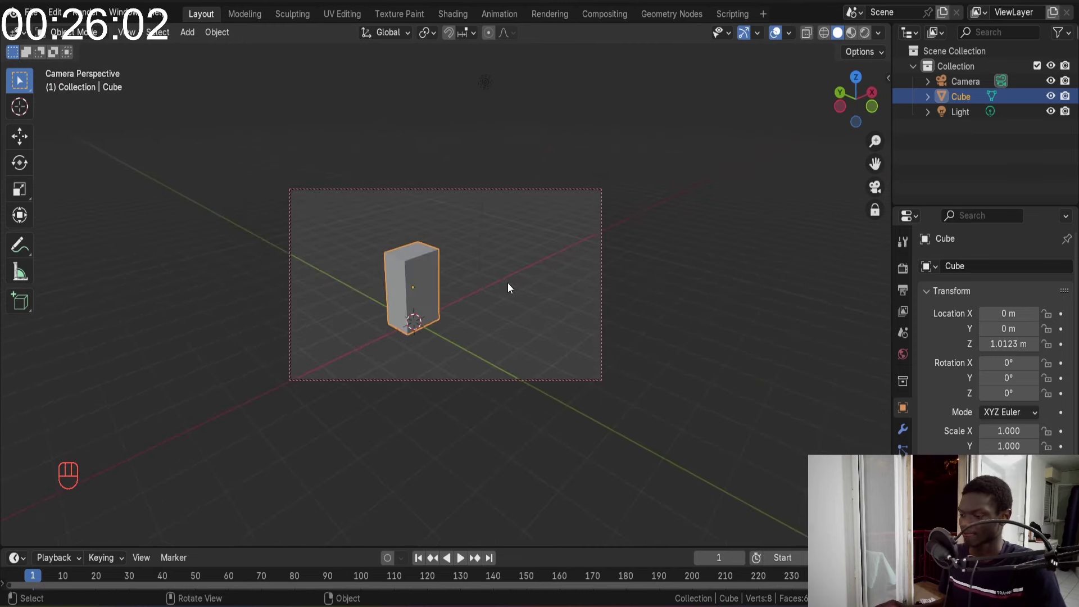
left_click_drag(509, 287, 532, 288)
left_click_drag(506, 297, 478, 297)
middle_click(481, 298)
left_click_drag(489, 299, 475, 279)
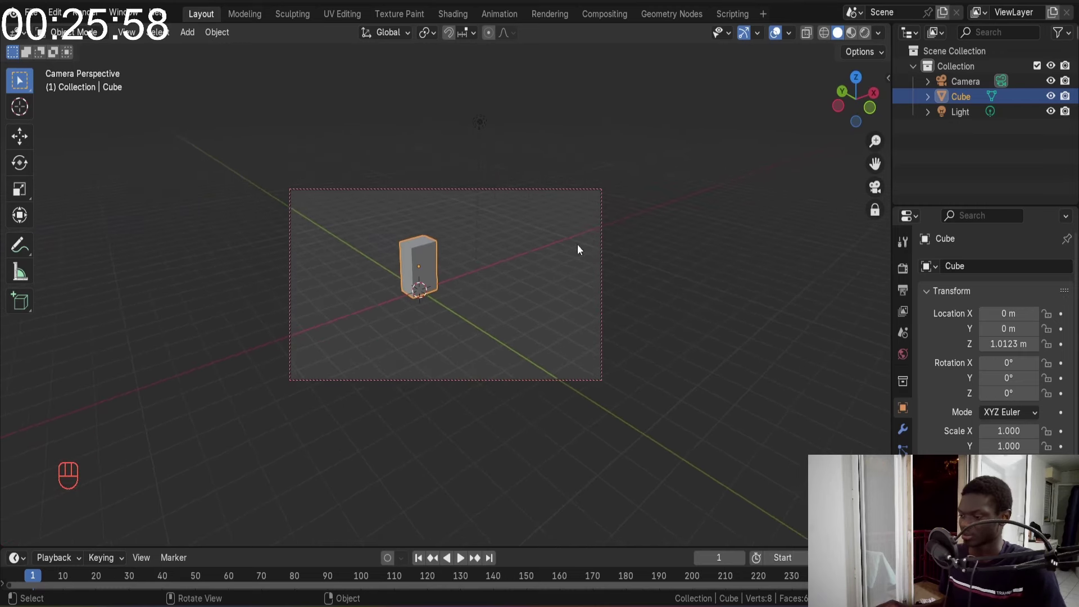
Switch to rendered shading and orbit the scene toward the light to reposition it
left_click(880, 209)
left_click_drag(551, 212, 542, 255)
middle_click(500, 208)
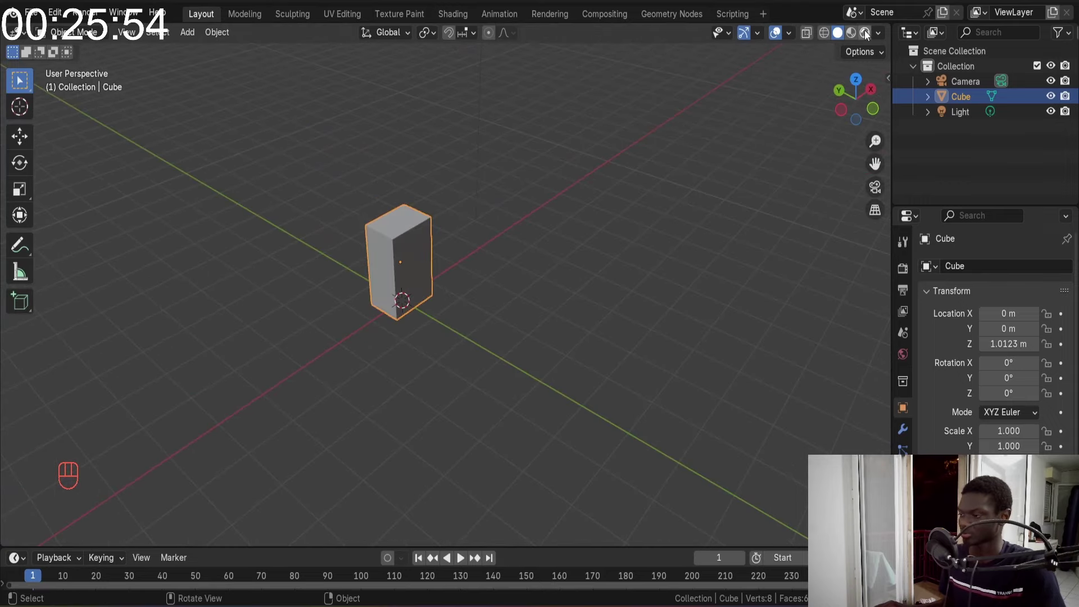
left_click_drag(836, 51, 494, 182)
left_click_drag(484, 171, 483, 159)
left_click_drag(467, 140, 549, 148)
middle_click(549, 148)
Move the light above the block in camera view and add a ground plane at the origin
key("g")
key("KP_0")
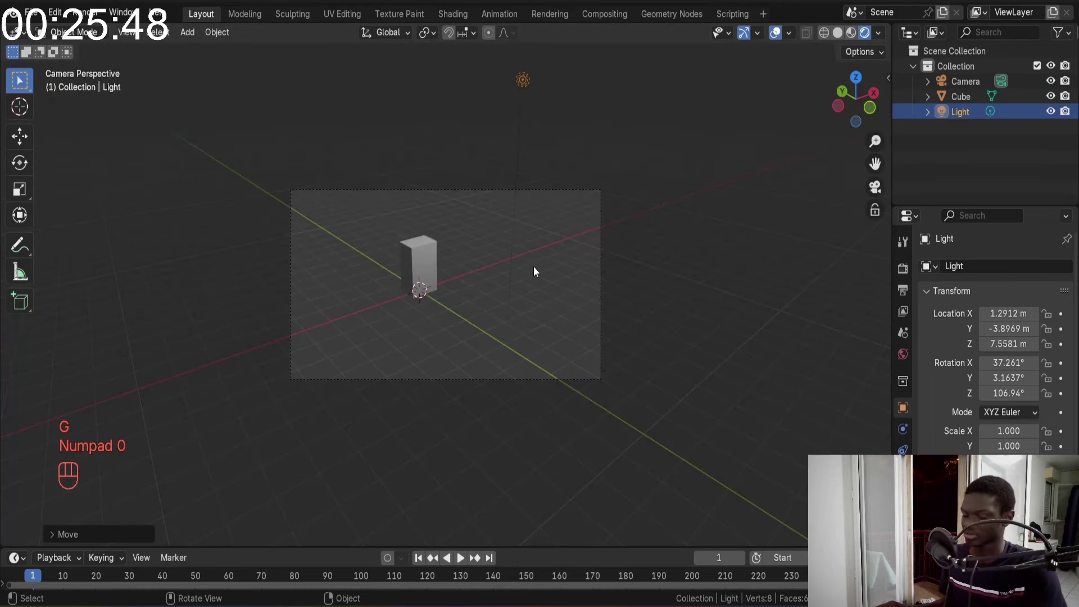
key("g")
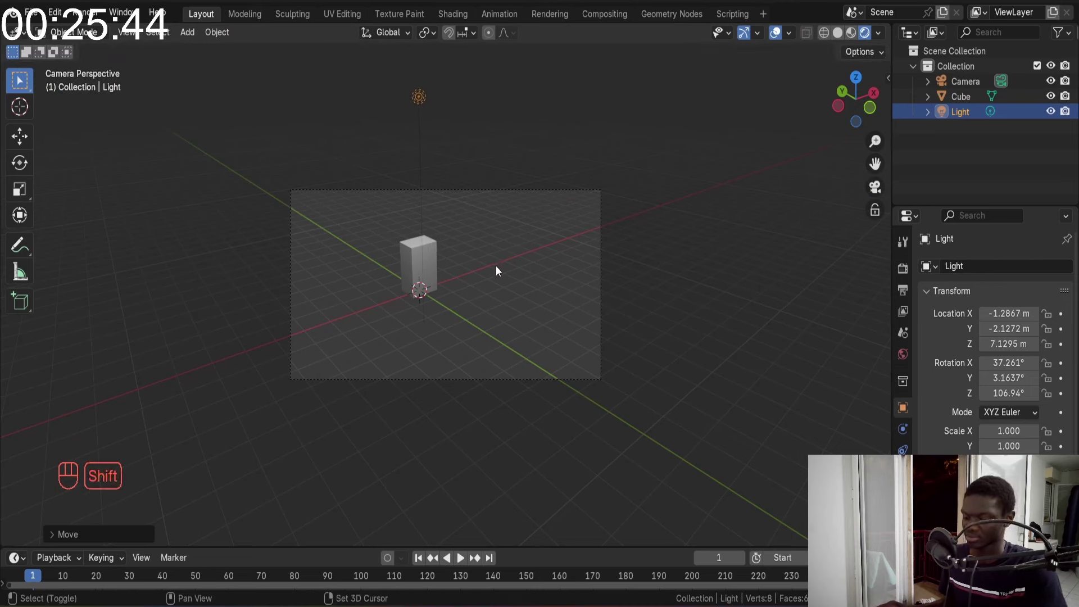
key("shift+a")
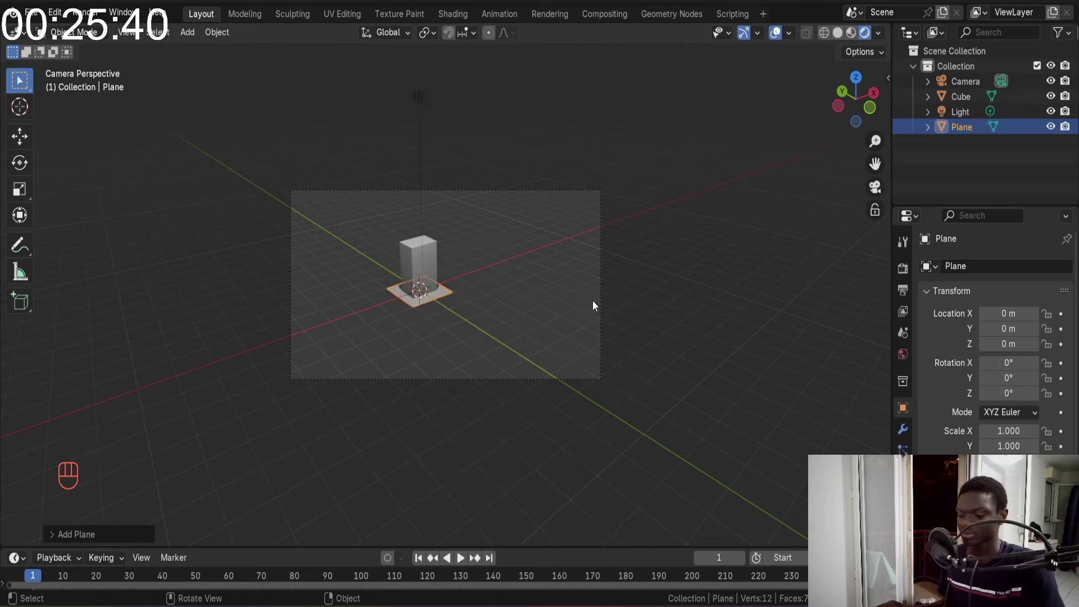
Scale the plane up in Edit Mode to about 10.9 m across beneath the block
key("Tab")
key("a")
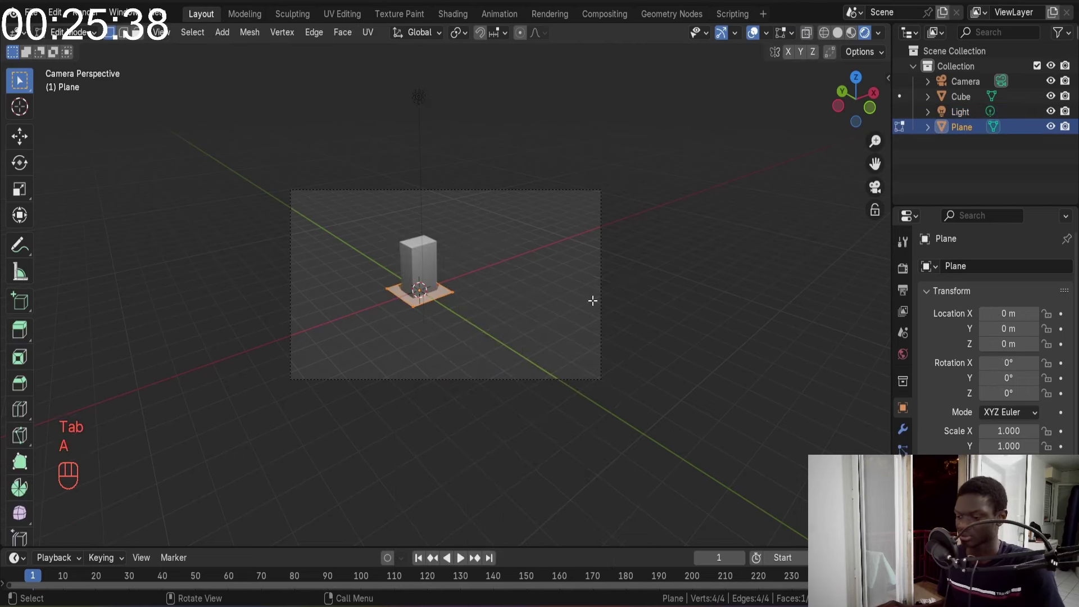
key("s")
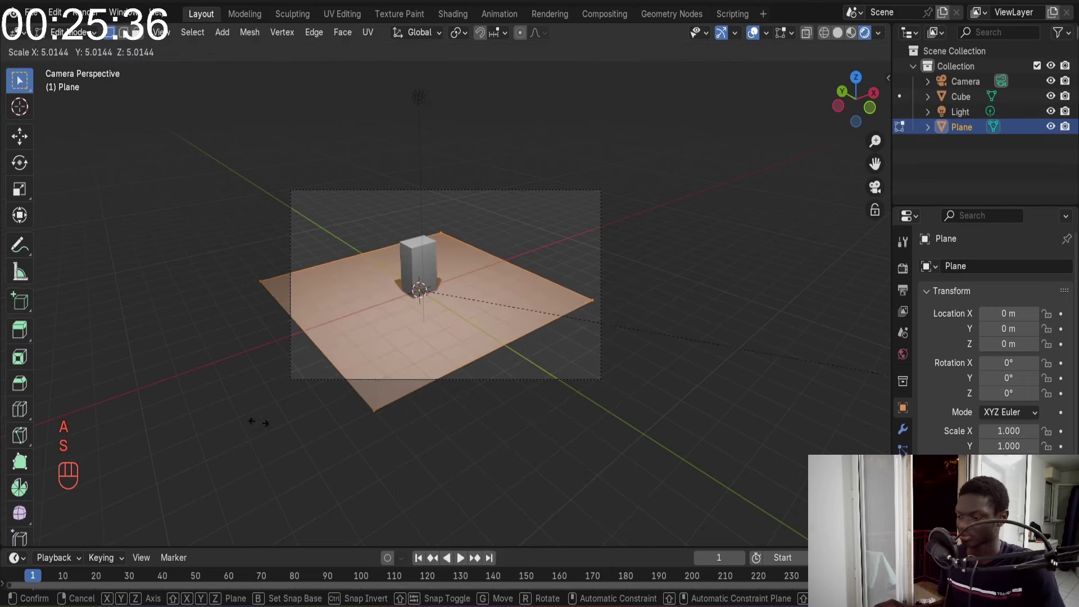
key("Tab")
key("Tab")
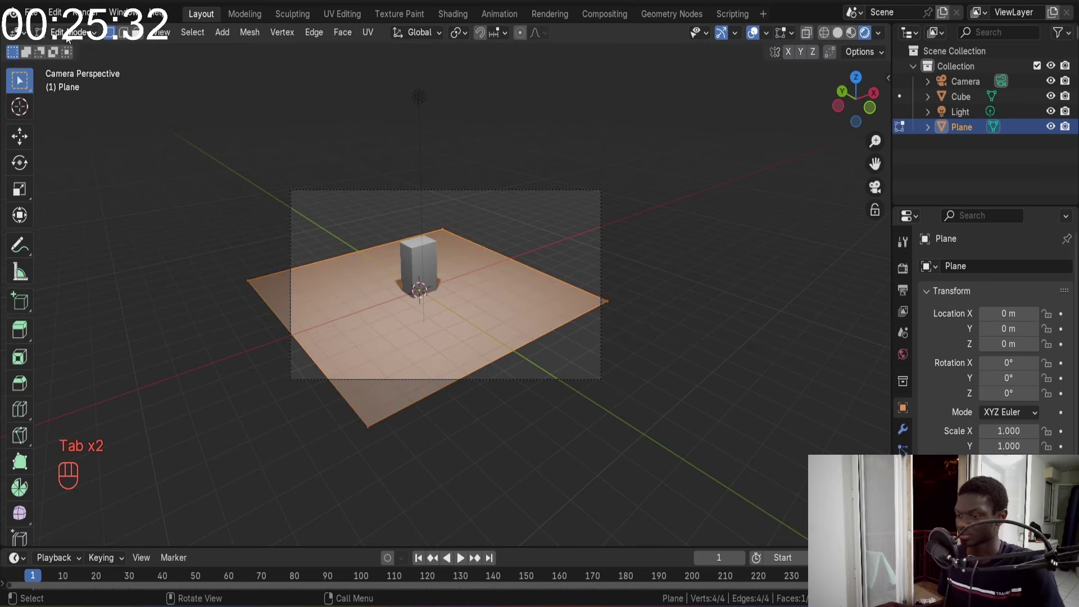
key("Tab")
key("Tab")
key("Tab")
Check the floor plane's transform, apply its scale, then undo so it returns to about 10.9 m
key("n")
left_click(888, 82)
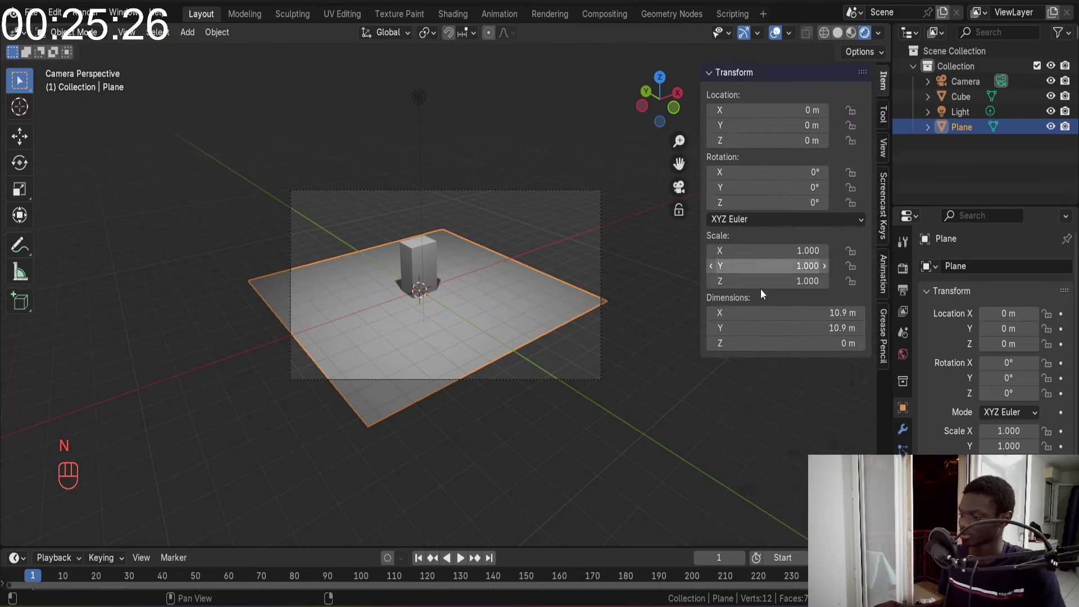
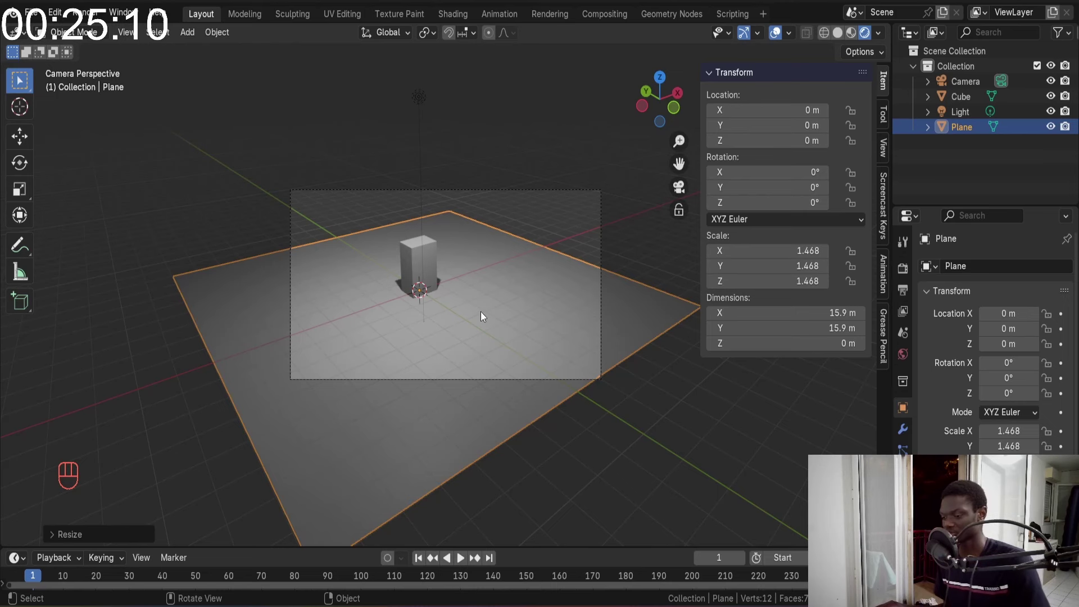
right_click(484, 312)
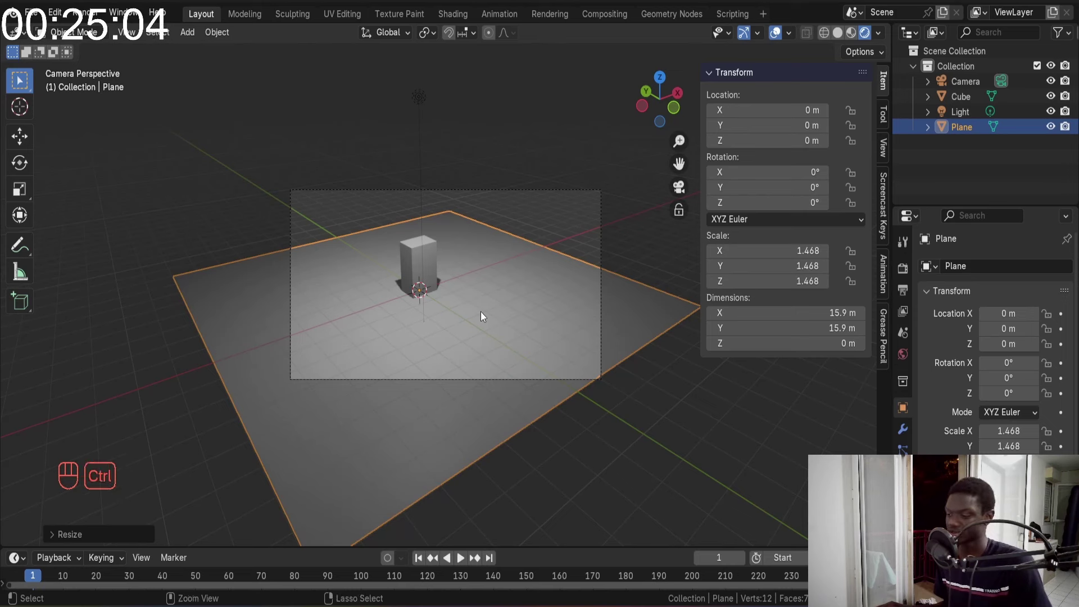
key("ctrl+a")
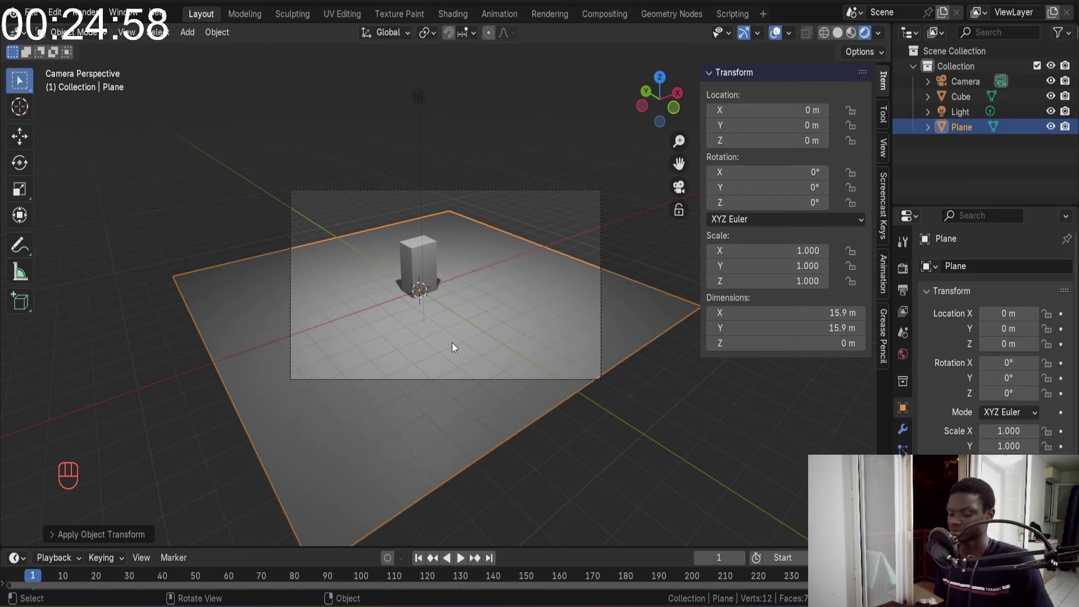
key("ctrl+z")
key("ctrl+z")
Begin sliding the floor plane along the global Y axis
key("Tab")
key("Tab")
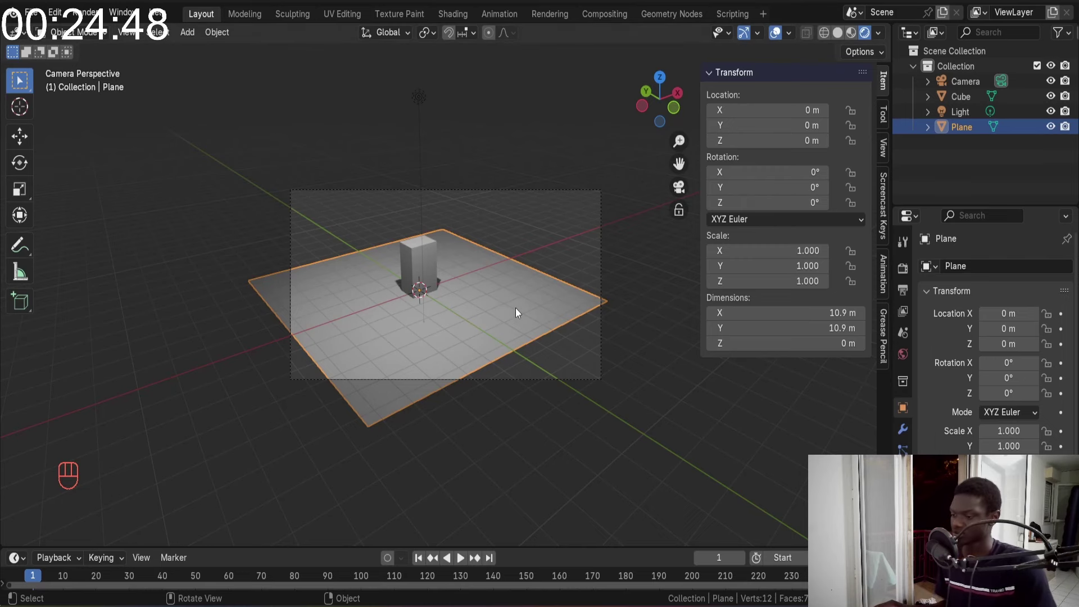
left_click_drag(524, 299, 547, 334)
key("g")
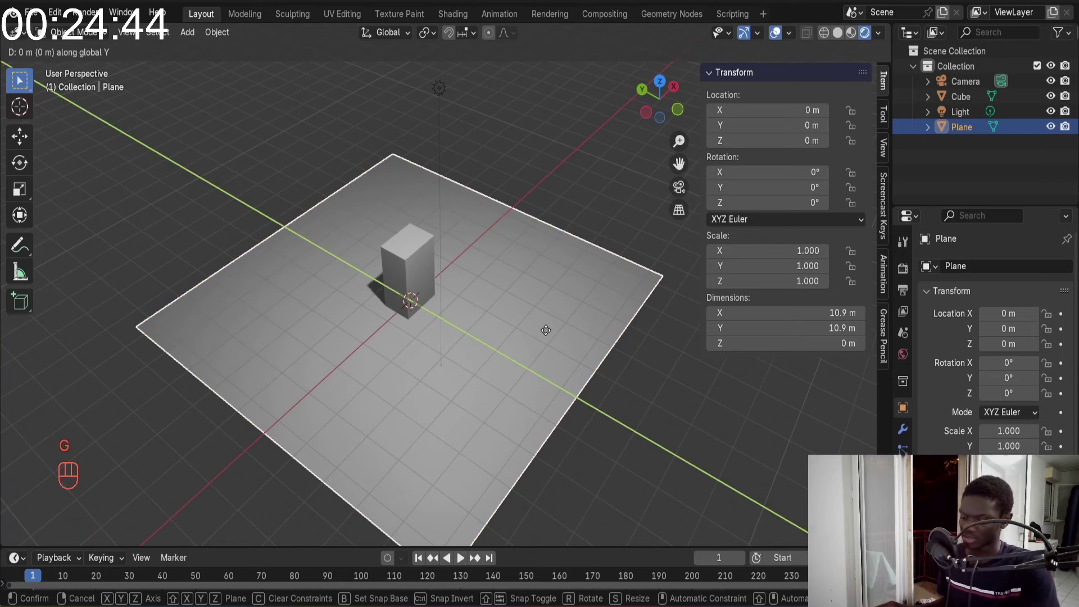
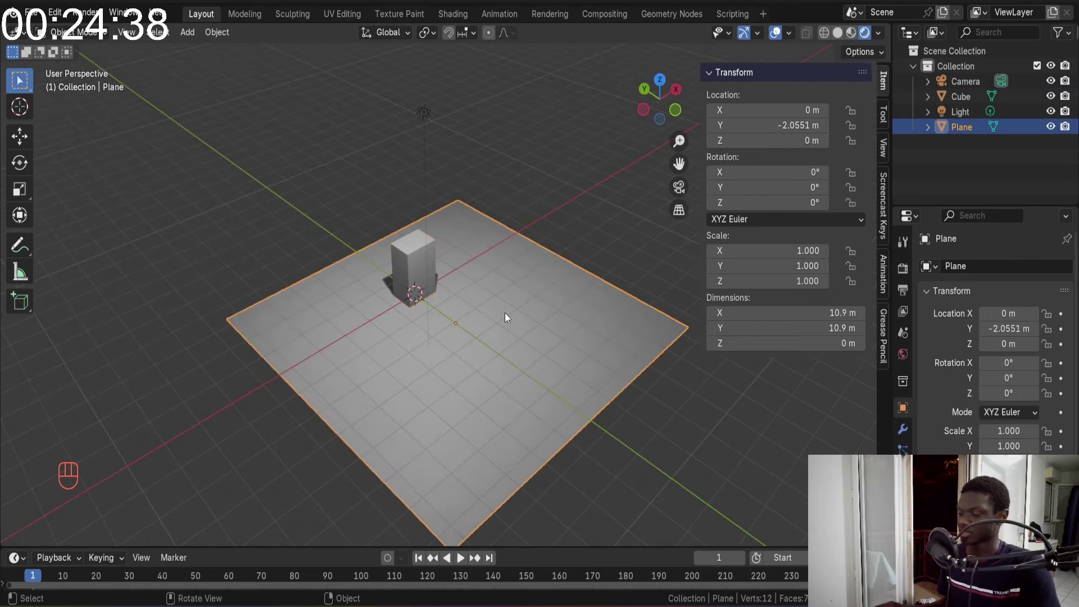
Orbit slightly around the scene while the plane sits near Y = -2.06 m
left_click_drag(513, 285, 507, 299)
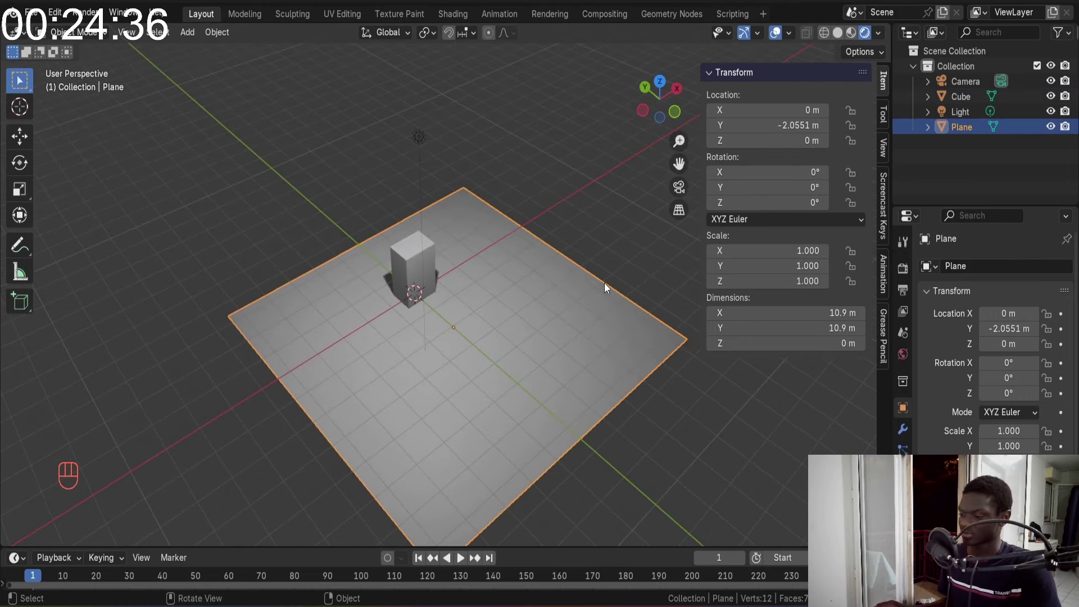
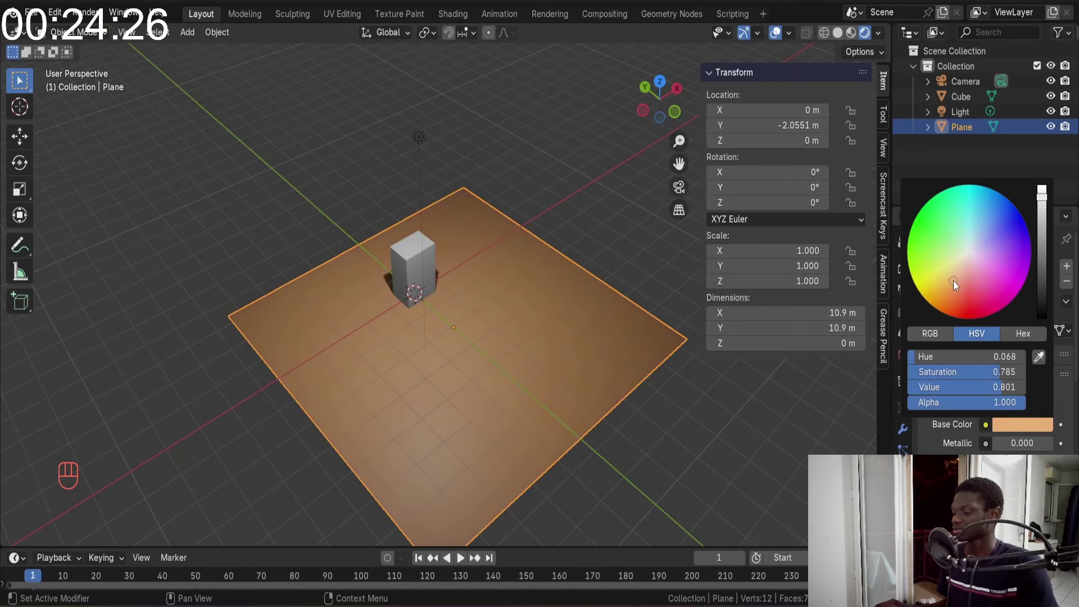
Give the floor an orange base colour, then bring the scene camera closer to the cube
left_click_drag(213, 237, 310, 225)
left_click(394, 189)
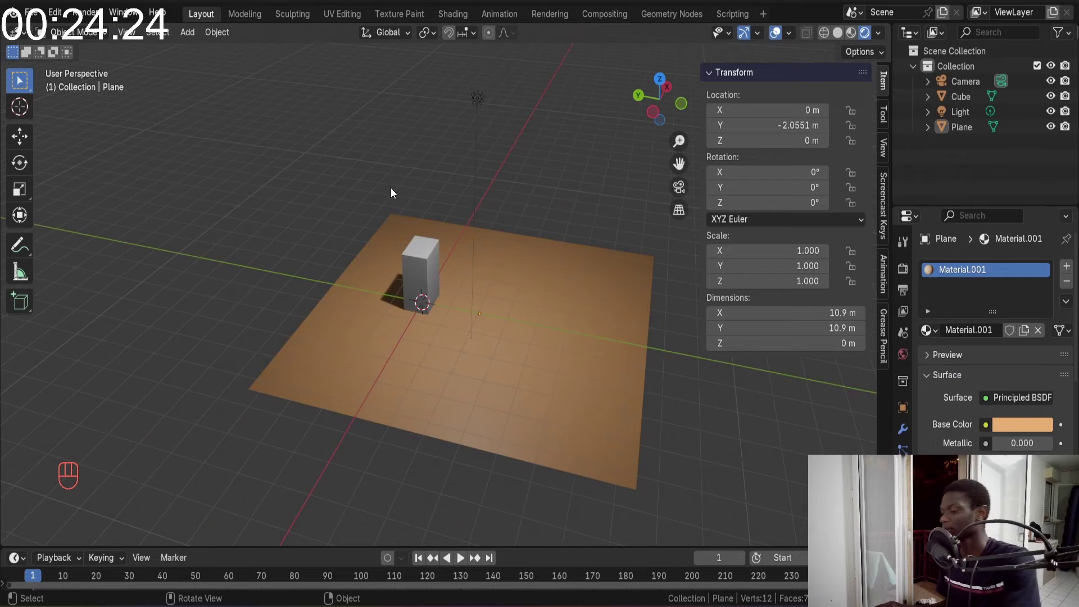
key("KP_0")
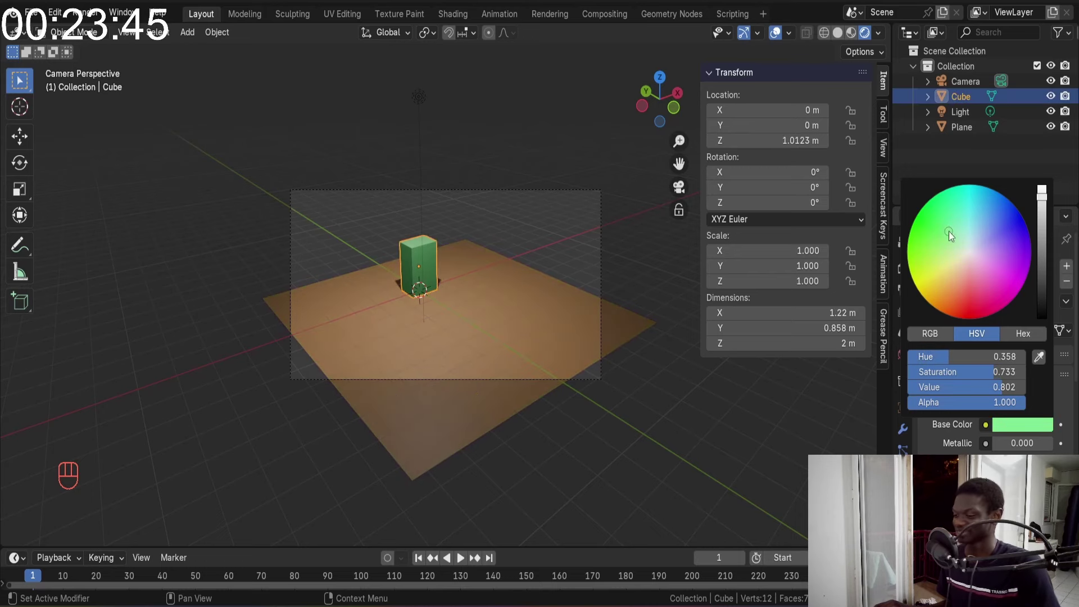
left_click(300, 238)
left_click_drag(321, 225, 337, 248)
Drop the floor plane's colour saturation to 0 so it turns neutral grey, leaving the block green
key("KP_0")
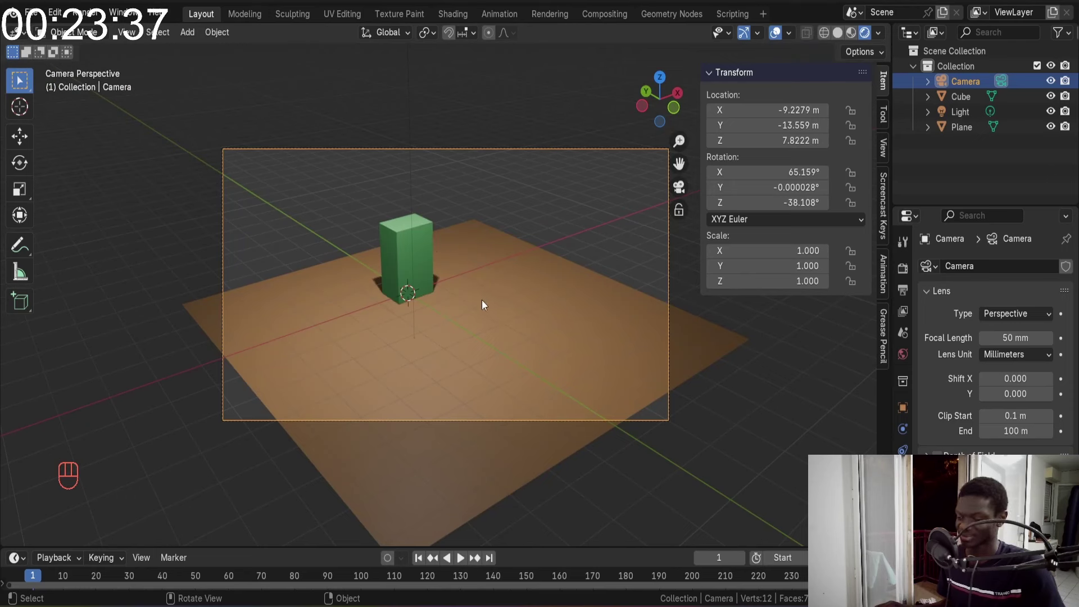
left_click(532, 323)
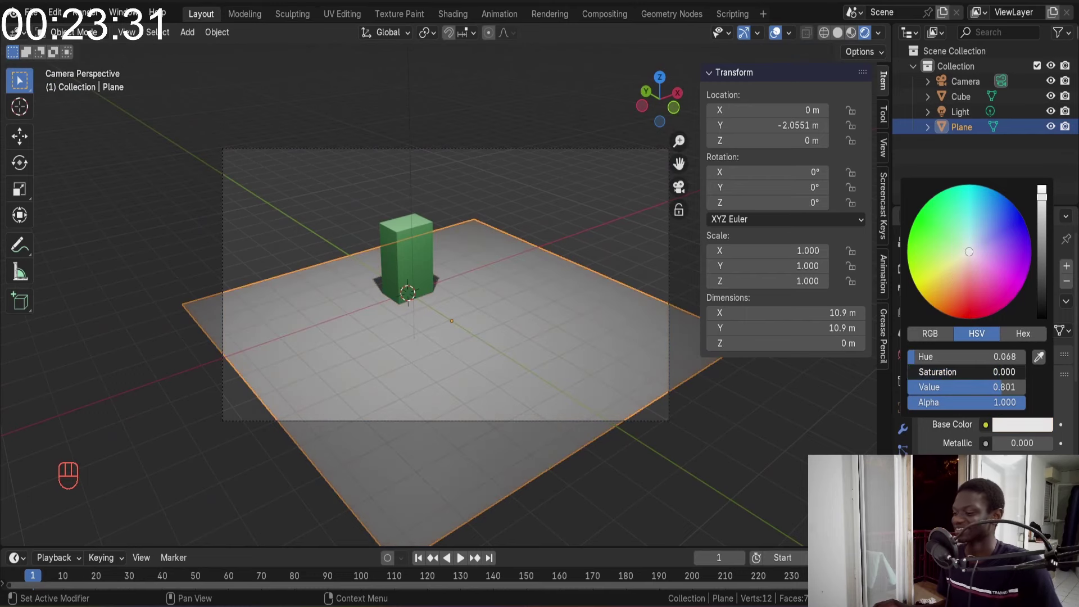
left_click_drag(412, 181, 507, 300)
left_click(423, 232)
left_click_drag(481, 243, 519, 273)
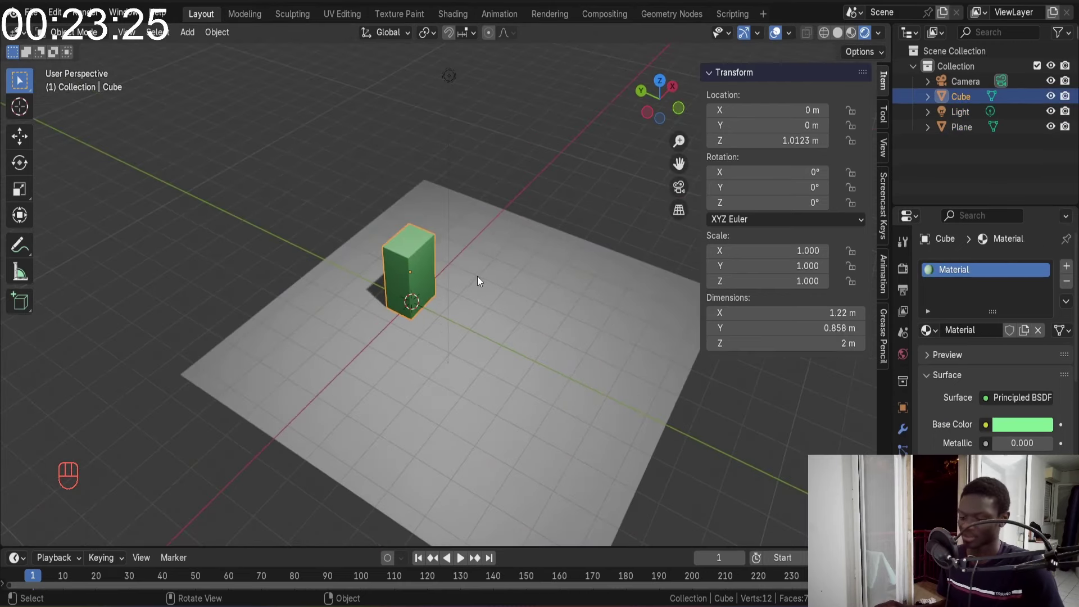
key("shift+Tab")
key("shift+a")
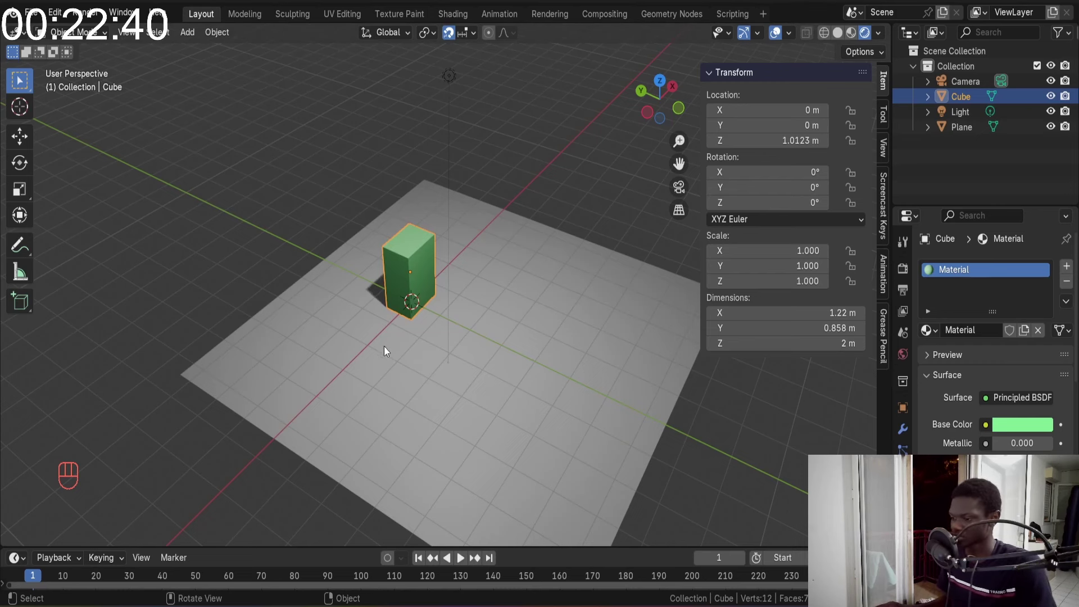
left_click_drag(427, 312, 482, 287)
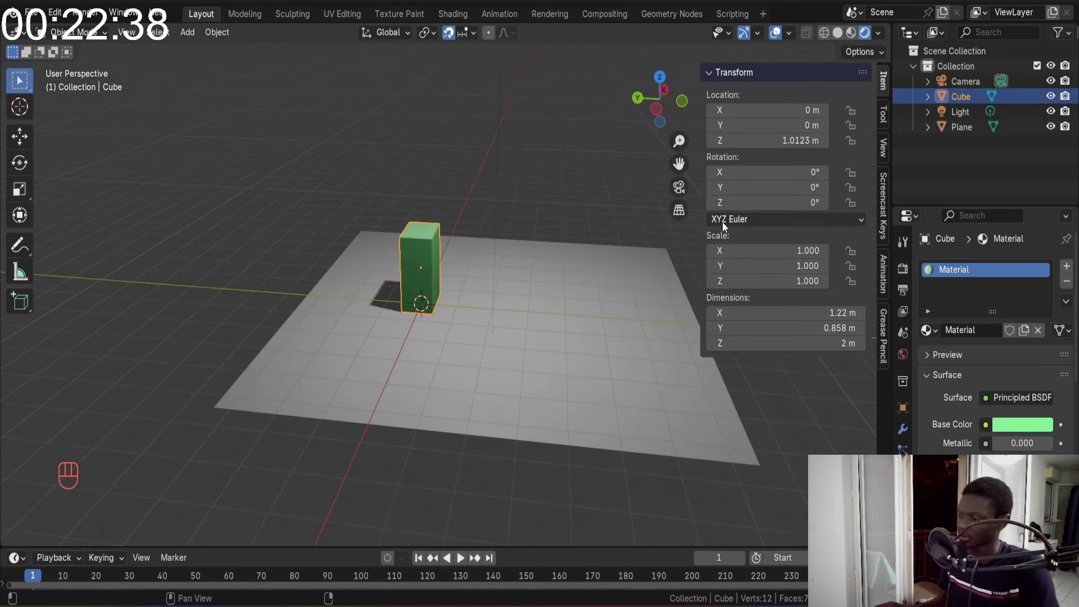
key("n")
left_click_drag(539, 264, 518, 277)
Add a mesh cylinder and move it onto the grey floor beside the green block
key("shift+a")
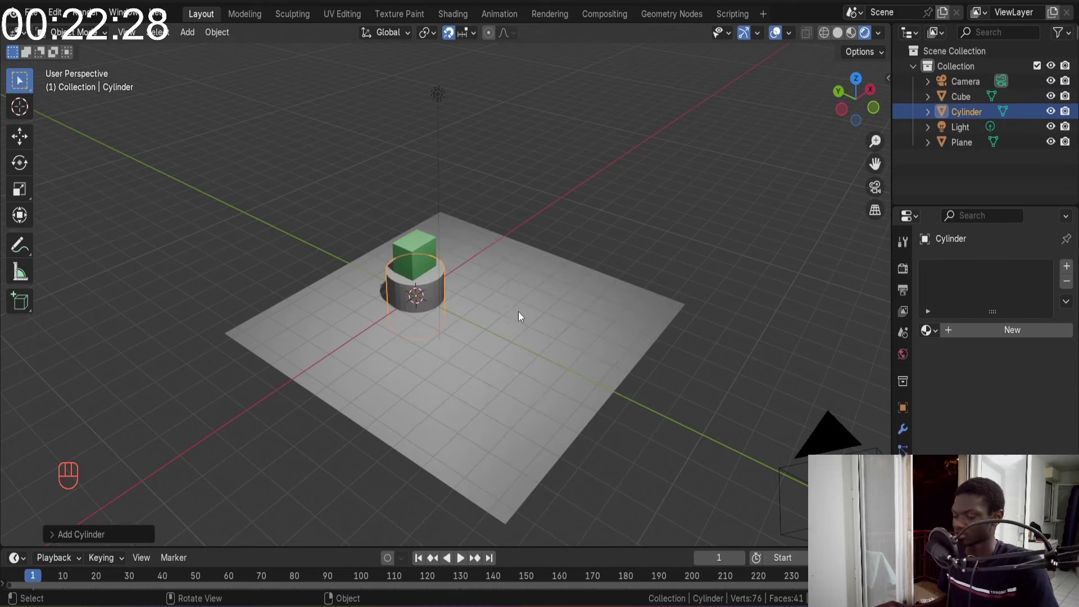
left_click_drag(515, 305, 532, 304)
key("g")
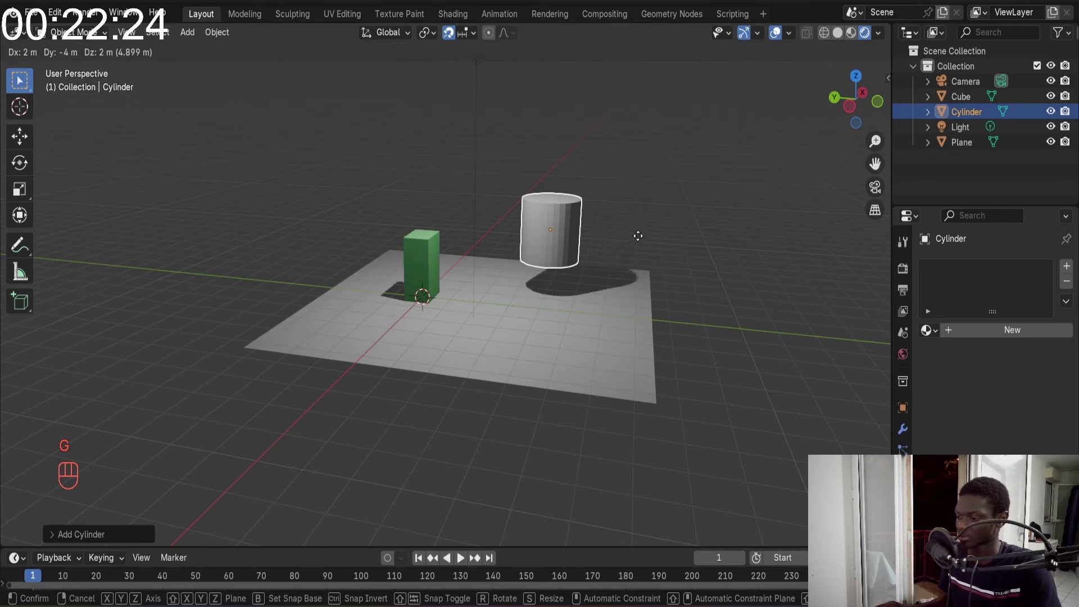
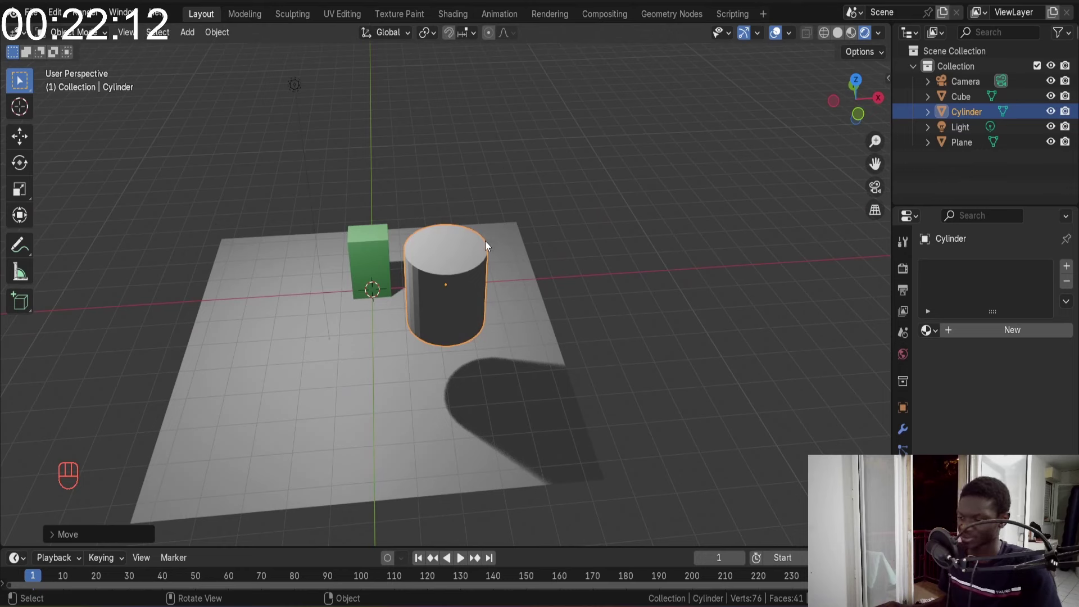
key("g")
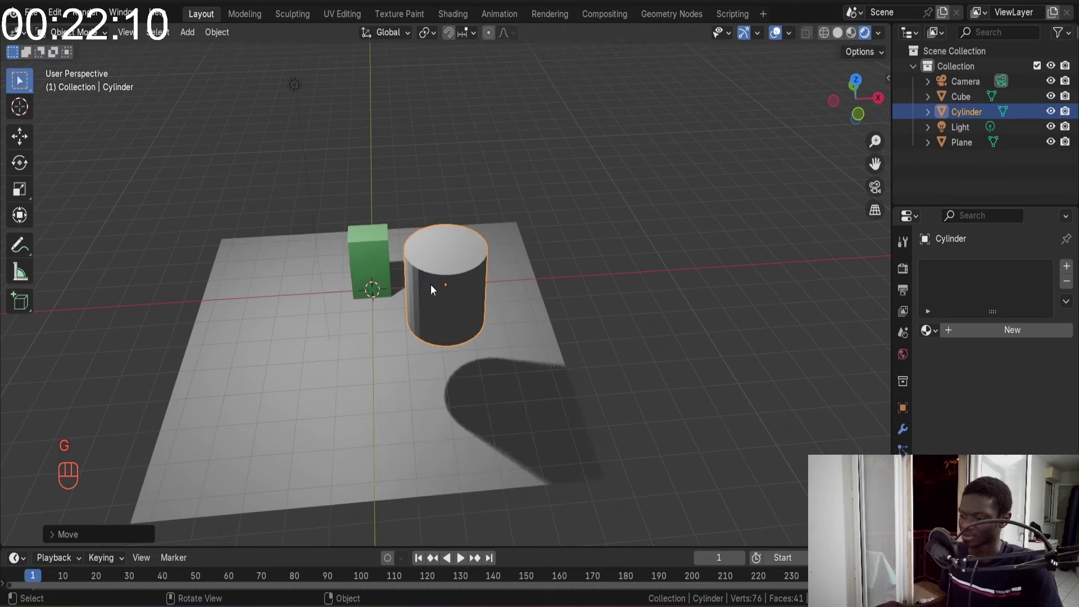
key("g")
key("KP_1")
key("KP_Decimal")
Close in on the cylinder and open its mesh for editing
left_click_drag(428, 262, 550, 286)
middle_click(536, 285)
key("Tab")
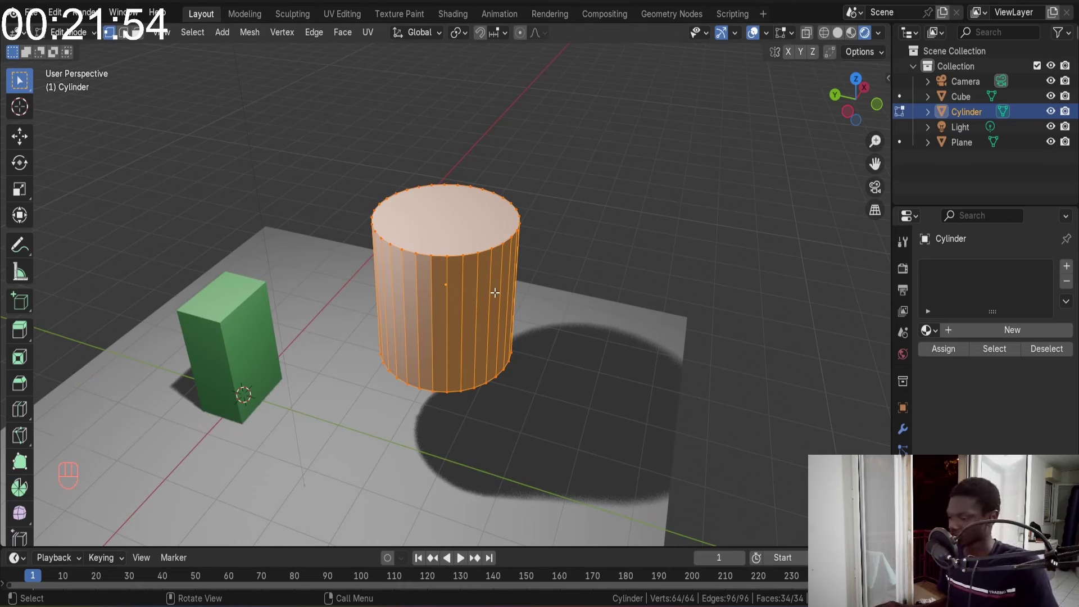
Shrink the cylinder to about 0.42 of its size and stretch it along Z into a thin pole
key("Tab")
key("Tab")
key("s")
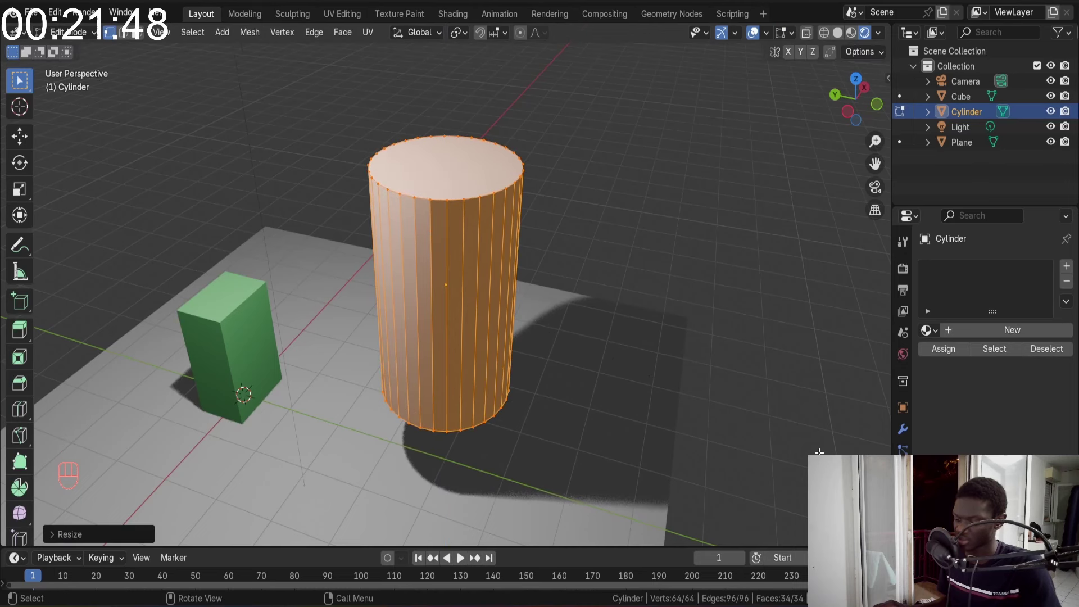
key("s")
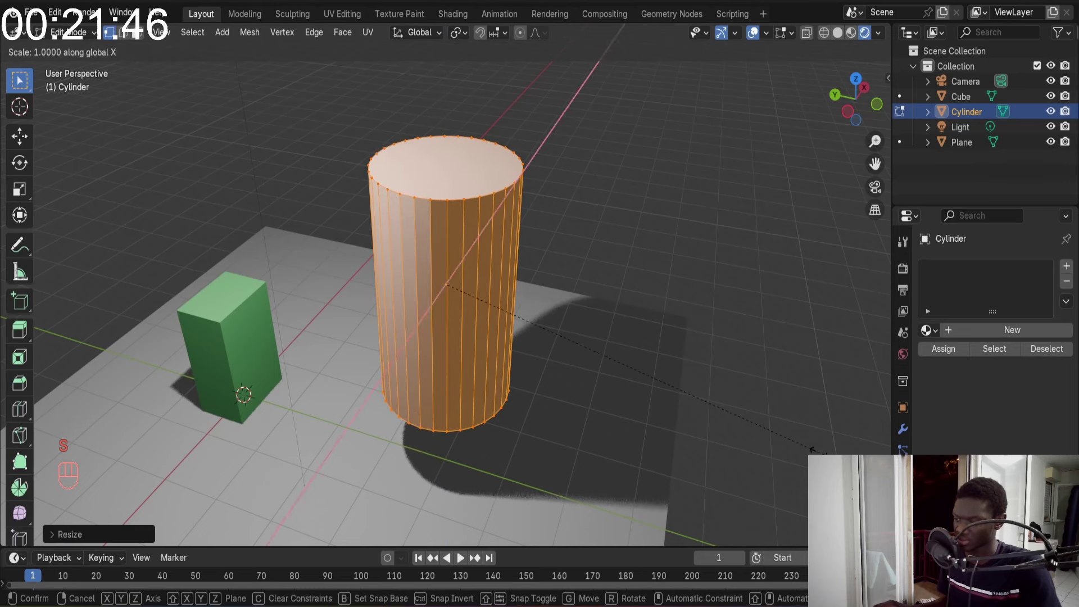
key("s")
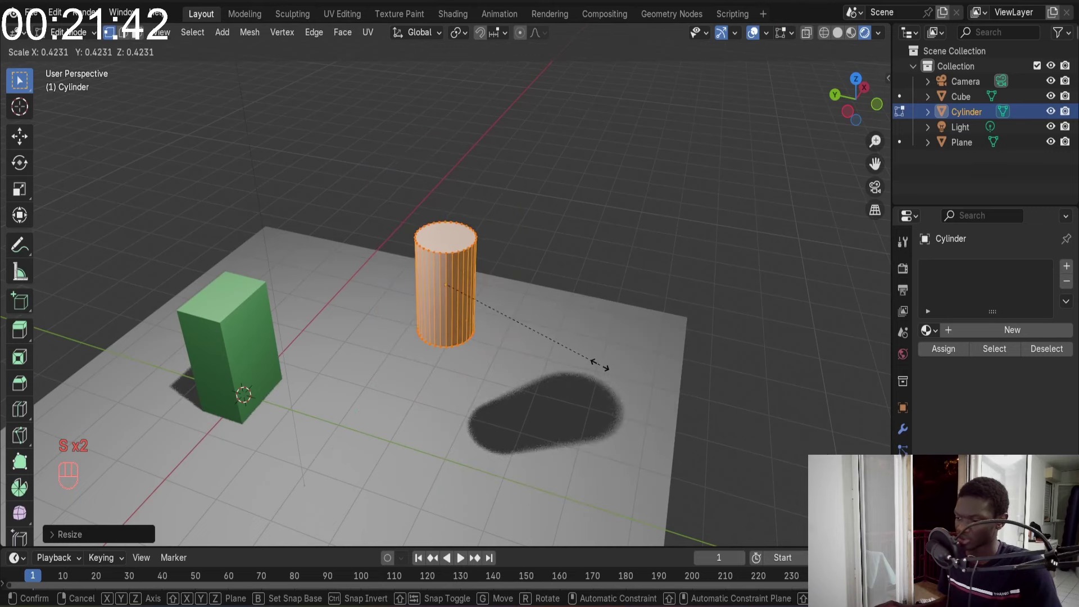
key("s")
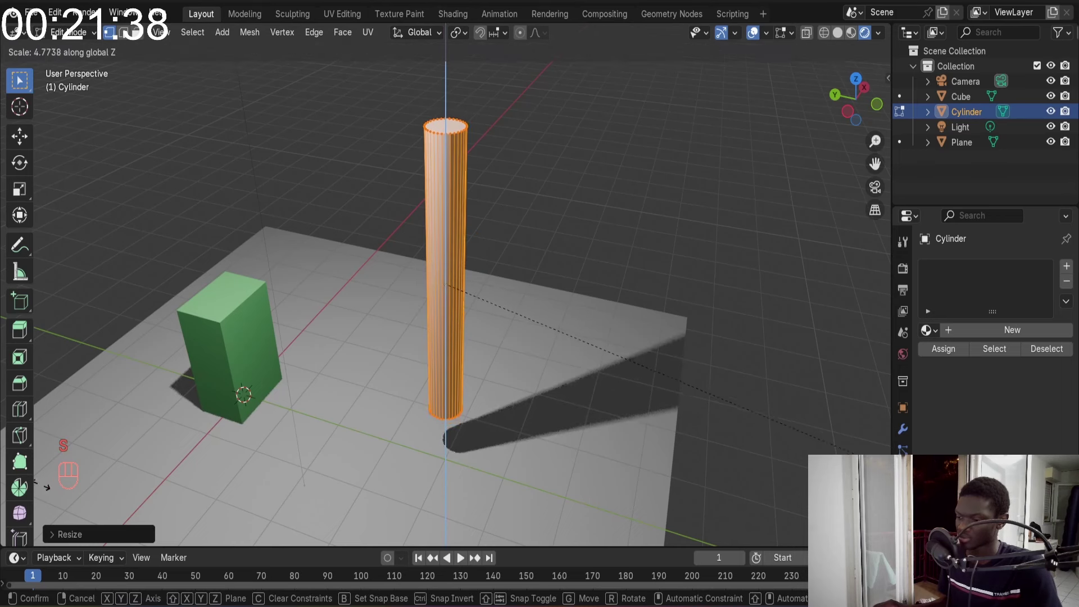
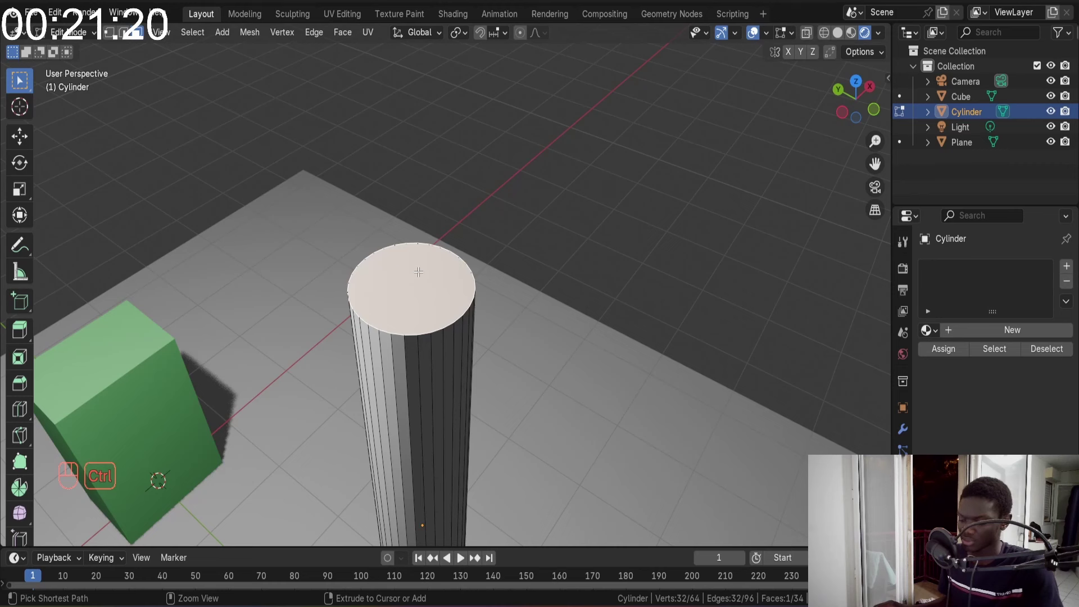
Poke the top face into a raised pointed tip and add two edge loops around the pole
key("ctrl+f")
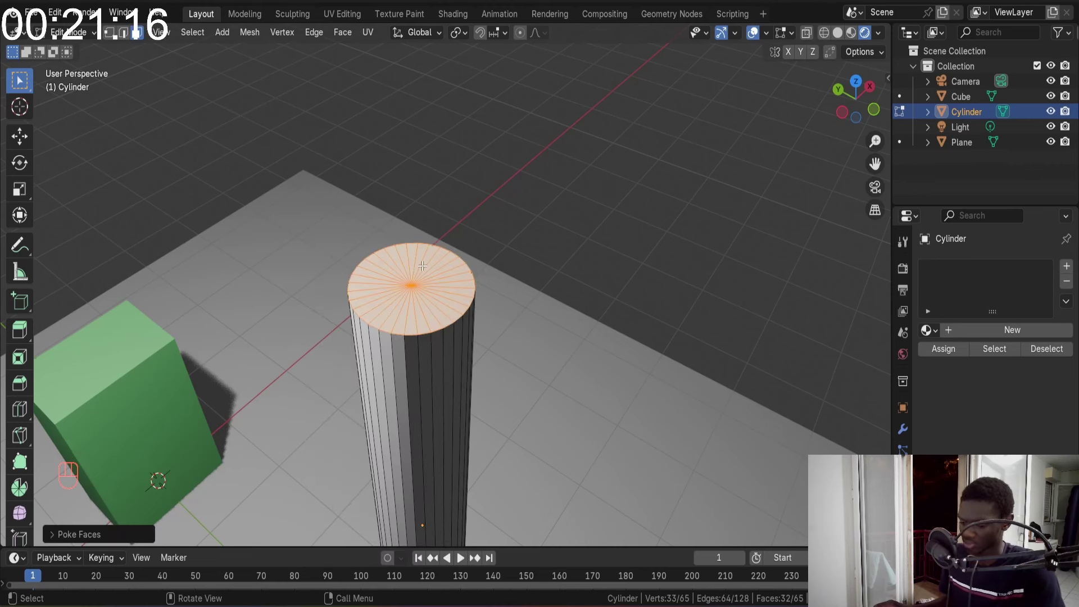
key("Tab")
key("Tab")
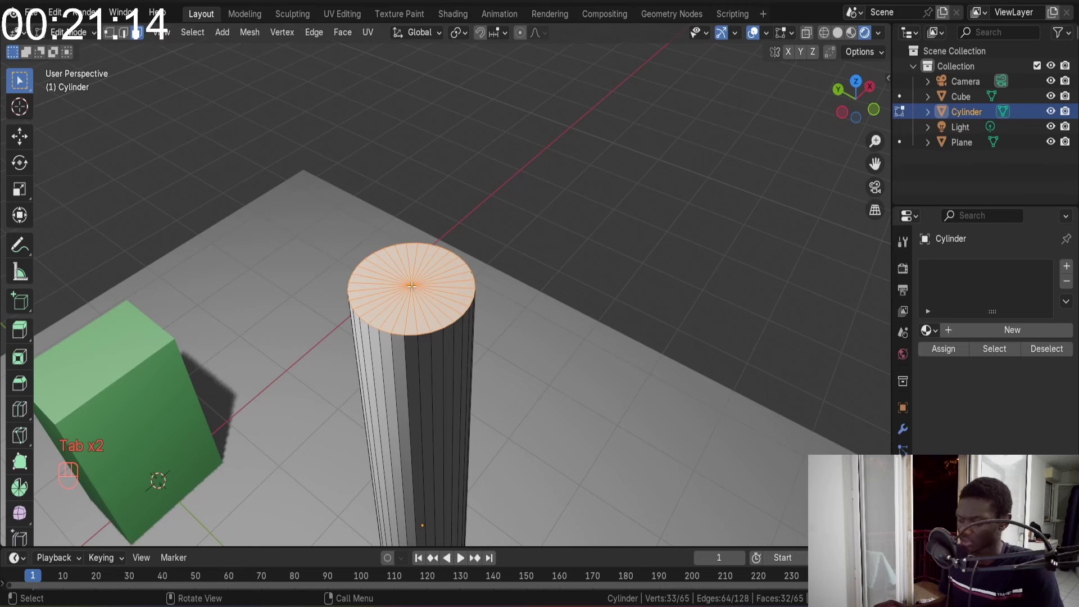
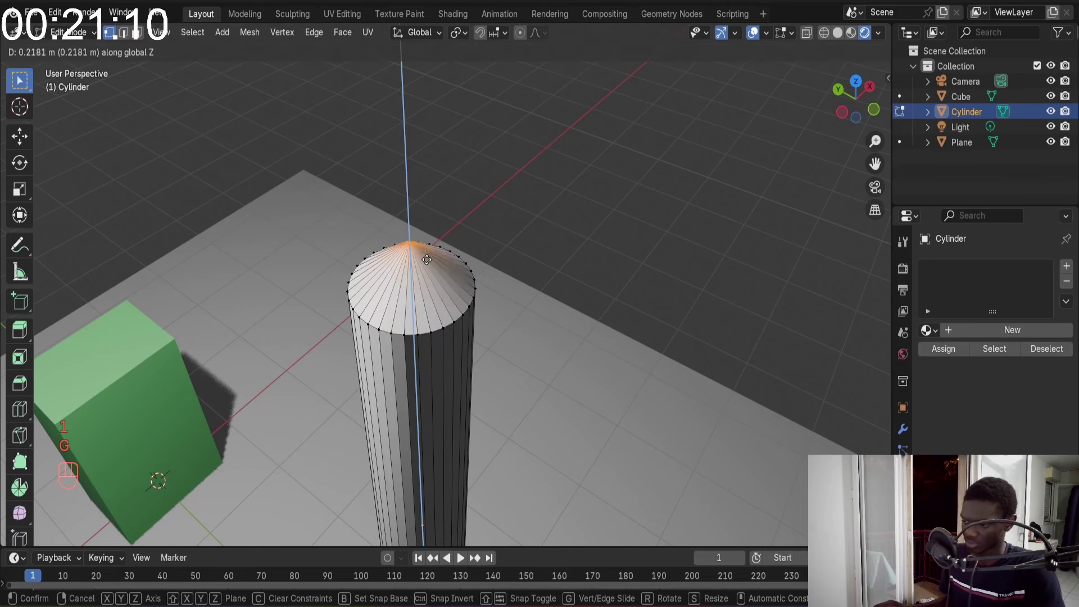
key("ctrl+r")
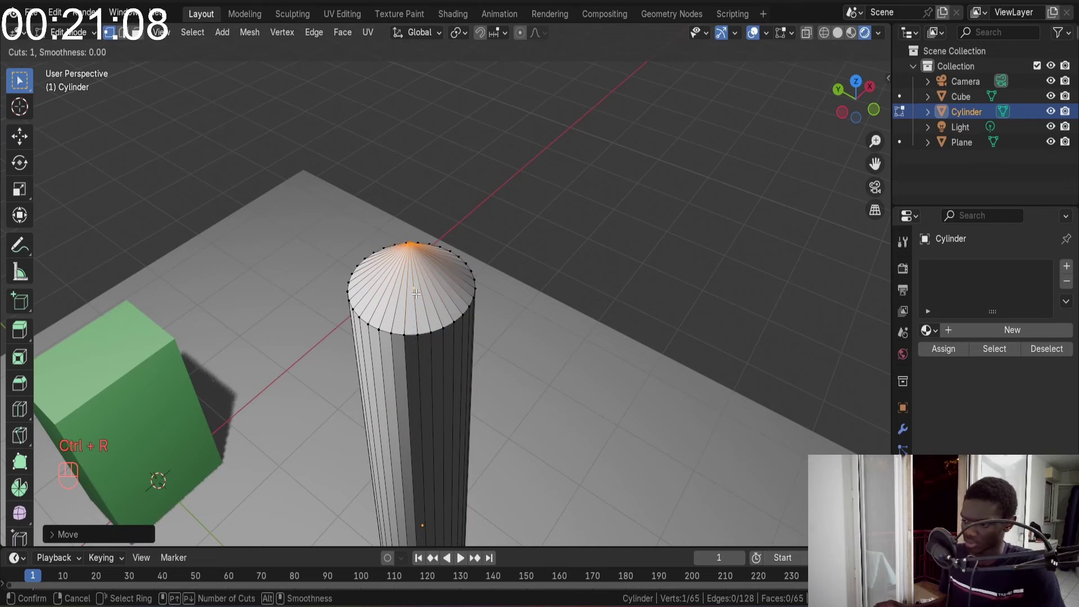
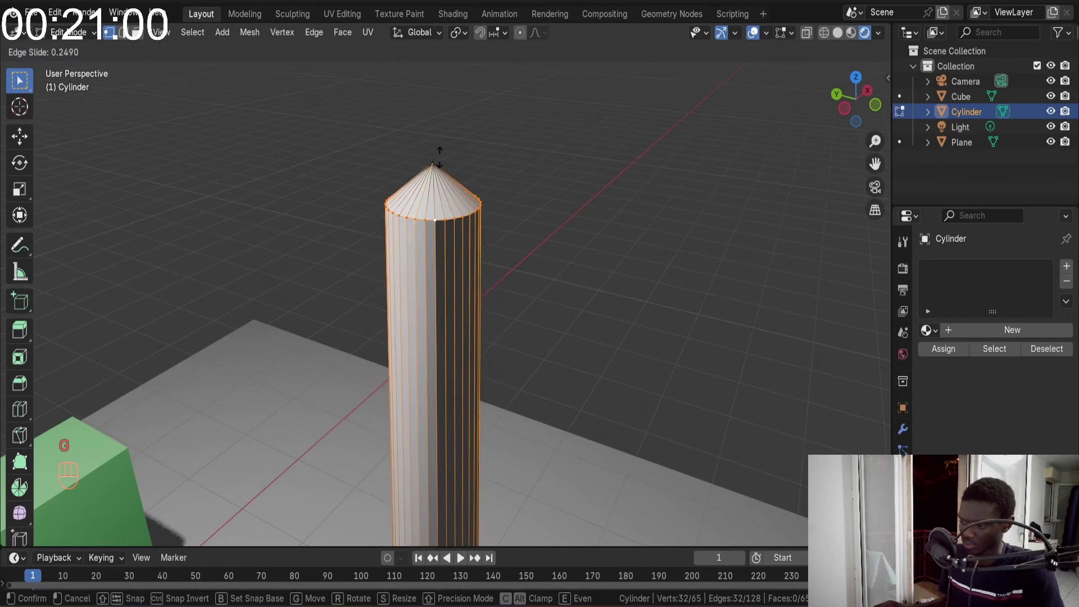
key("ctrl+r")
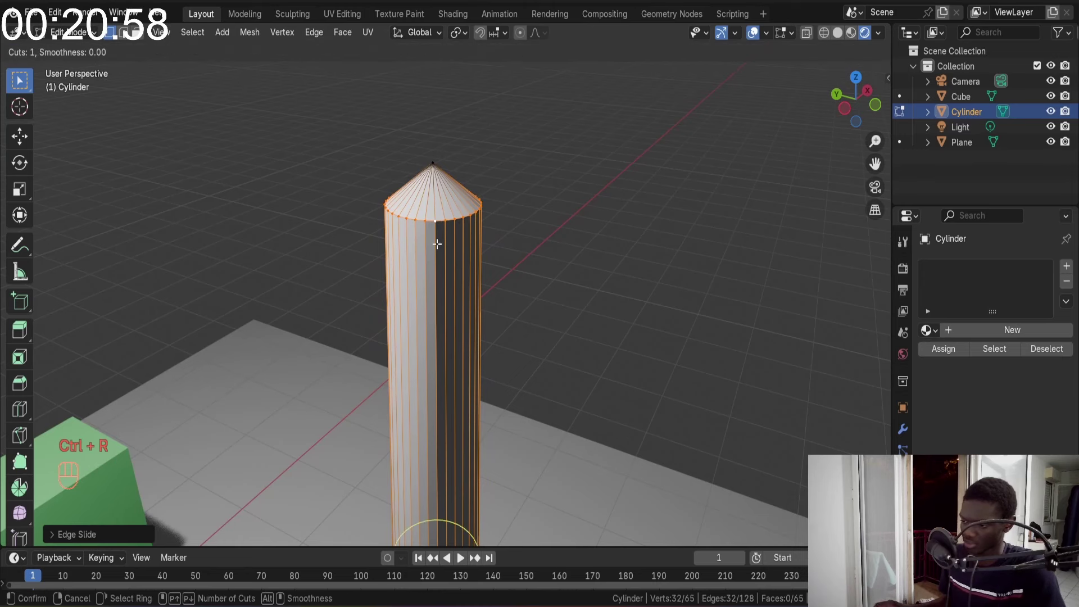
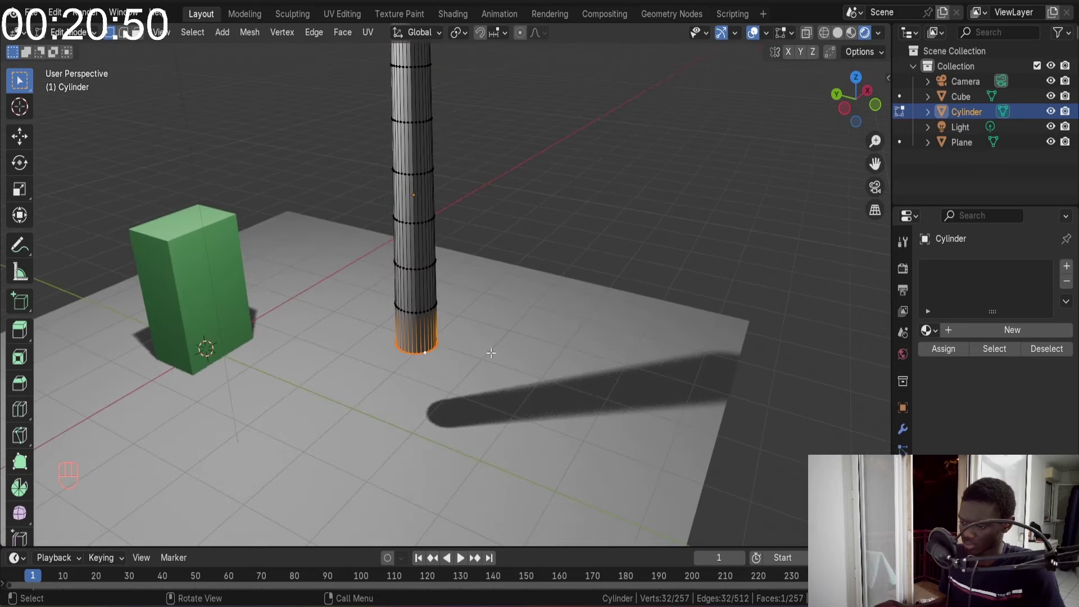
Shrink the pole's bottom ring with proportional editing so it tapers smoothly toward the base
key("s")
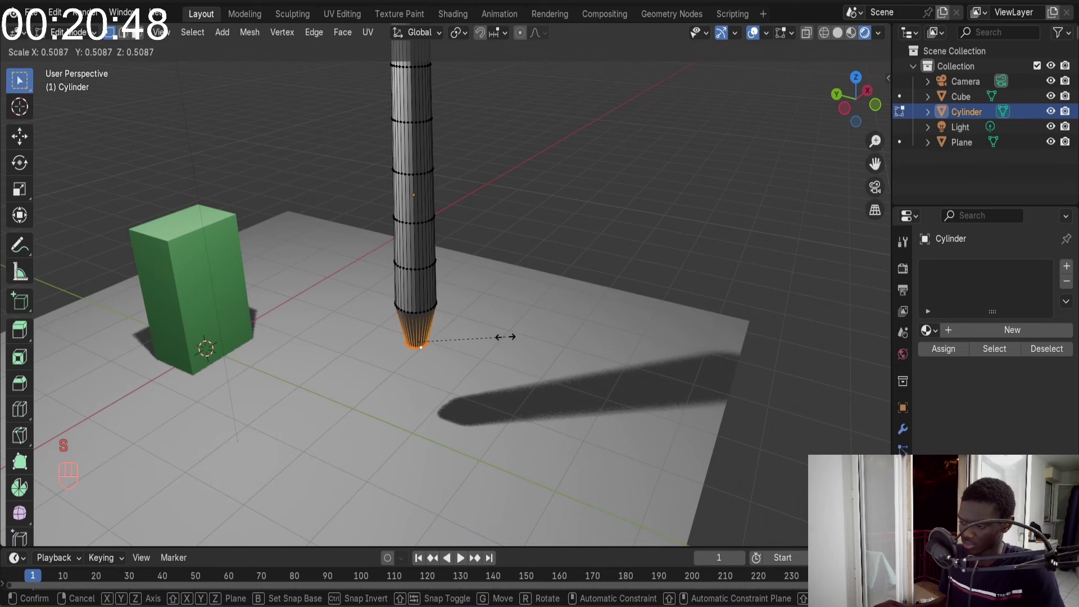
key("o")
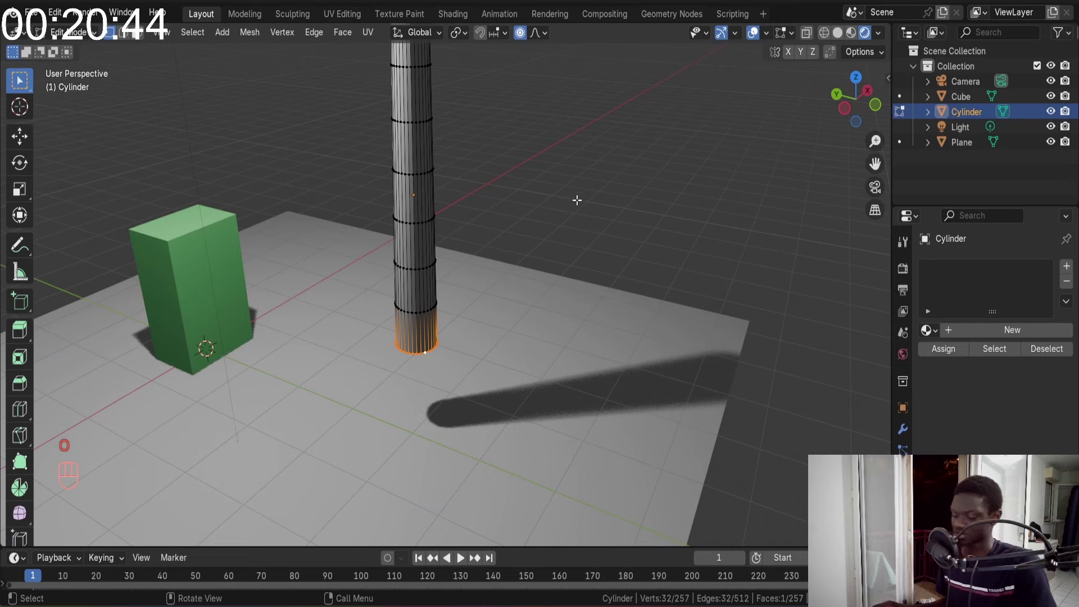
key("s")
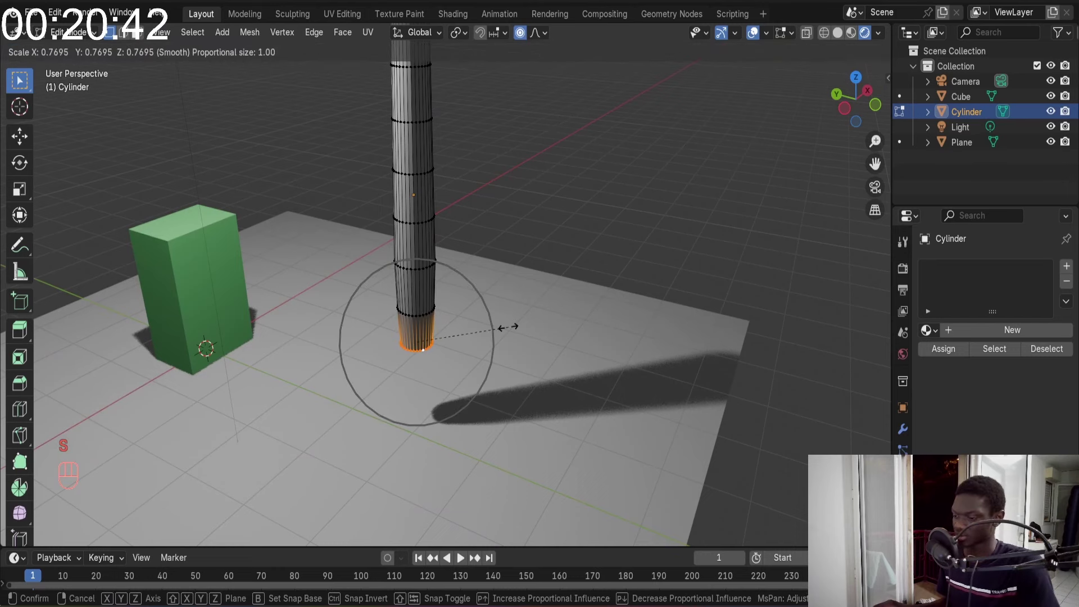
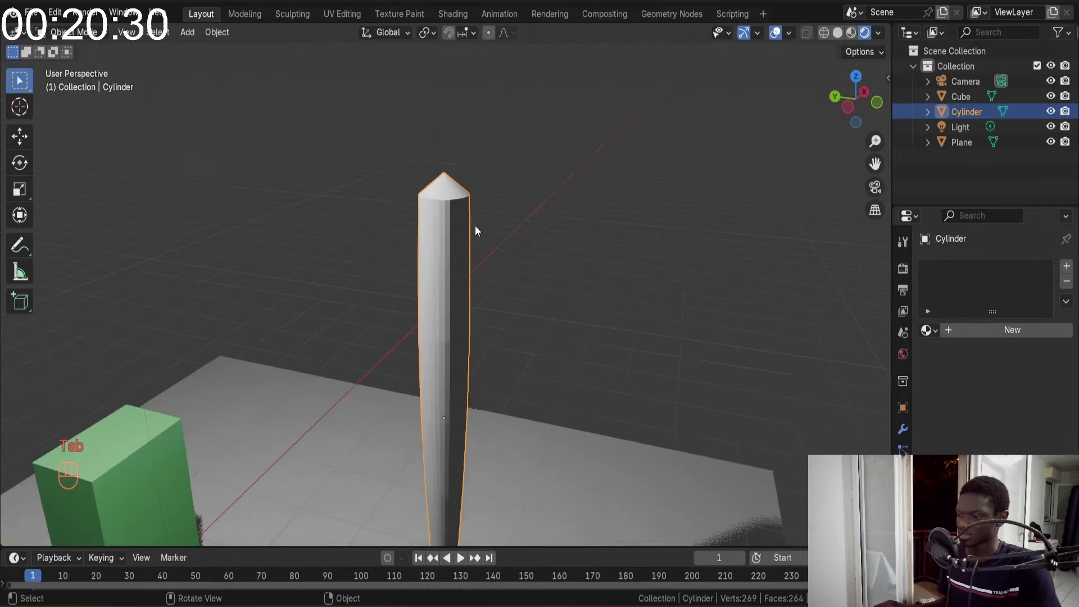
Orbit to the pole's underside and reopen its mesh for editing
left_click_drag(472, 233, 308, 251)
left_click_drag(309, 250, 284, 250)
left_click_drag(283, 250, 438, 291)
left_click_drag(423, 327, 461, 328)
key("Tab")
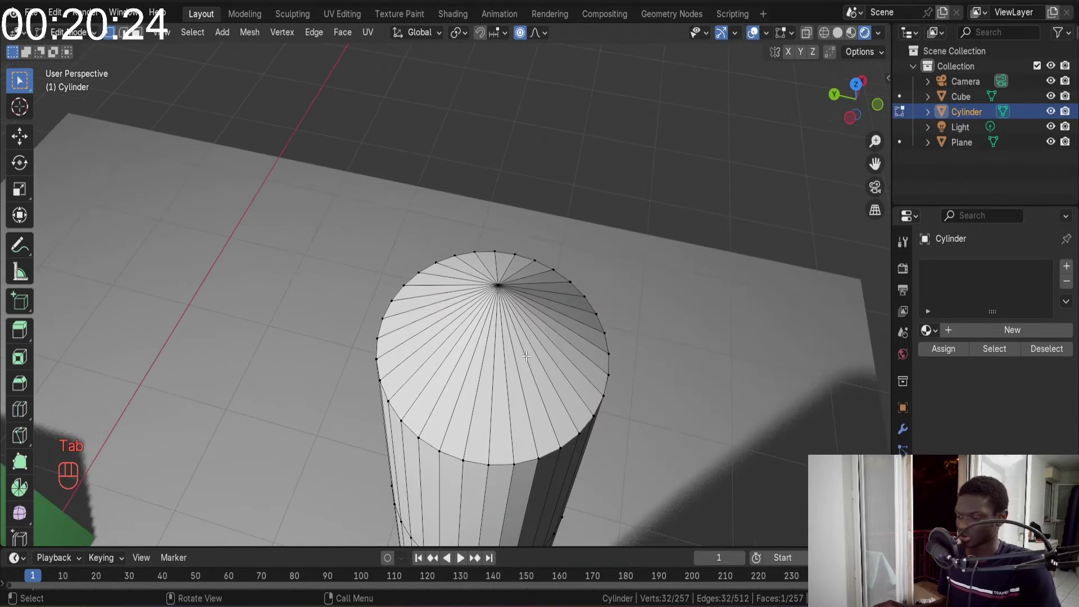
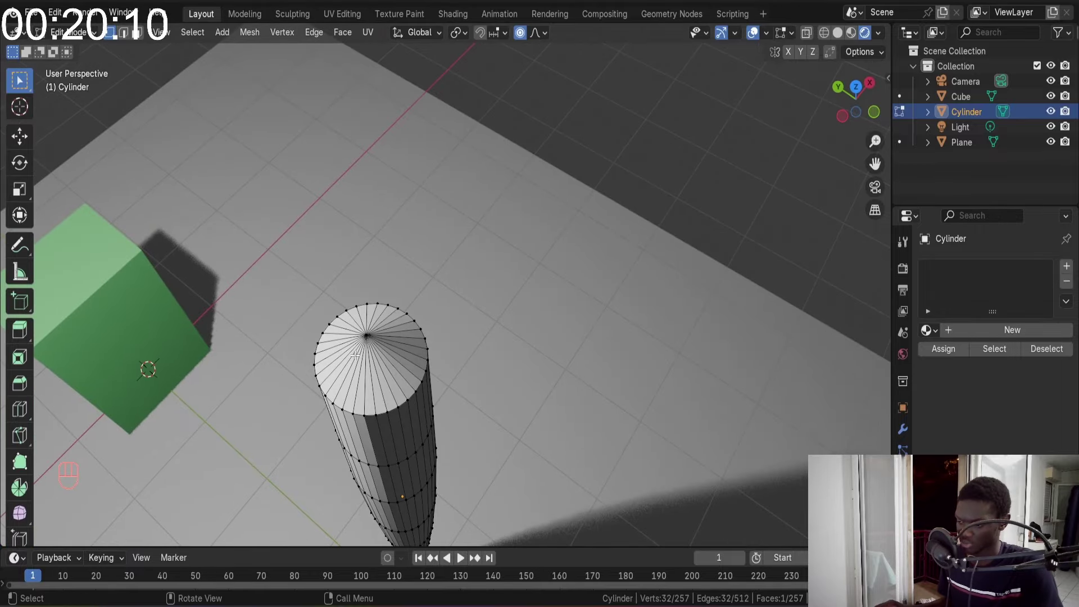
Delete the base cap's centre to open the end, then extrude its rim and pull it inward
key("1")
key("x")
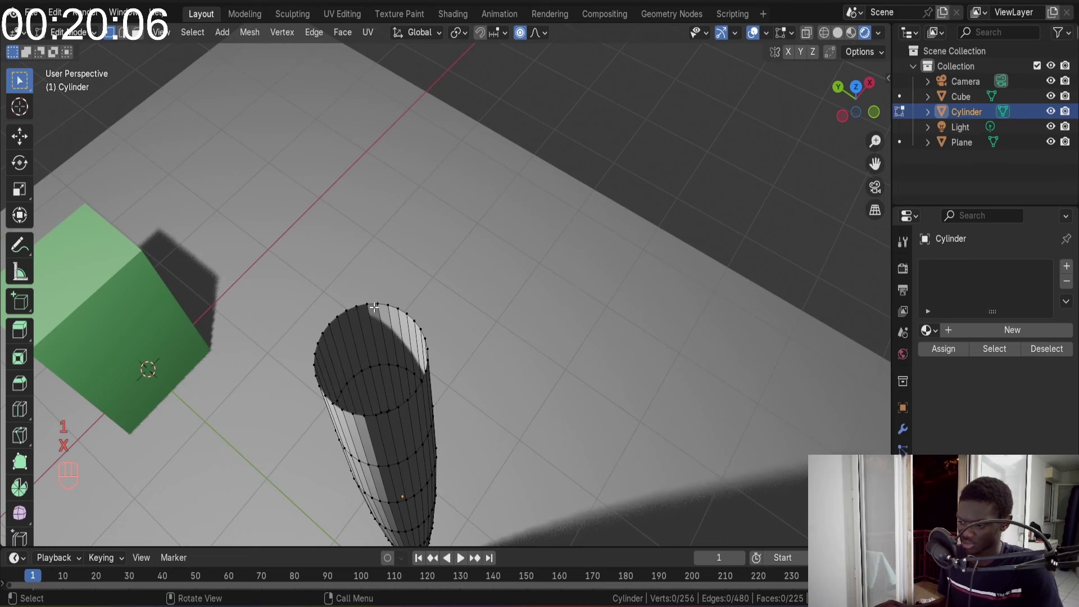
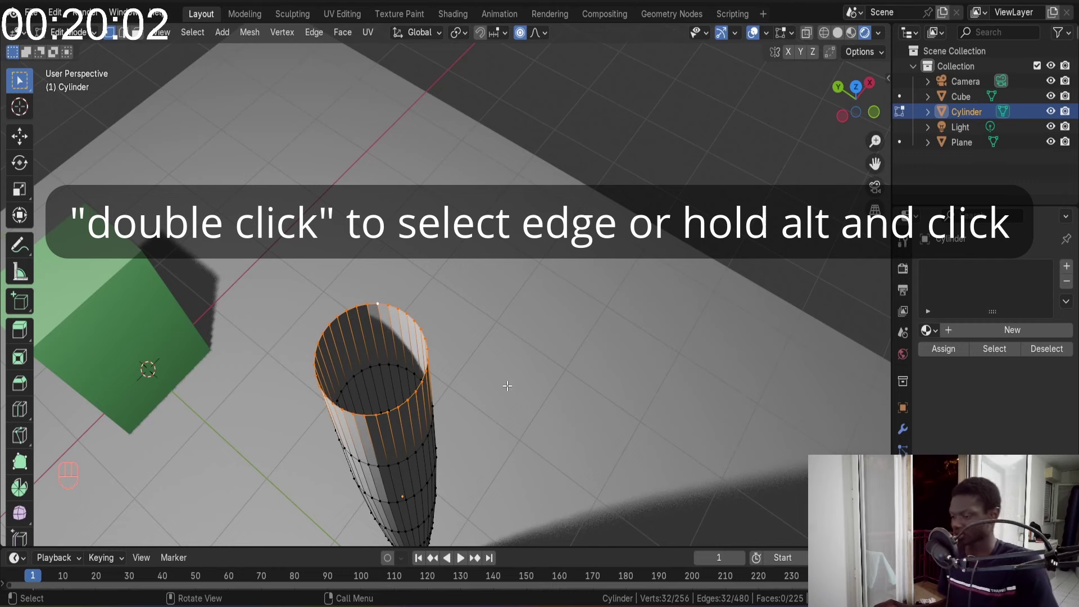
key("e")
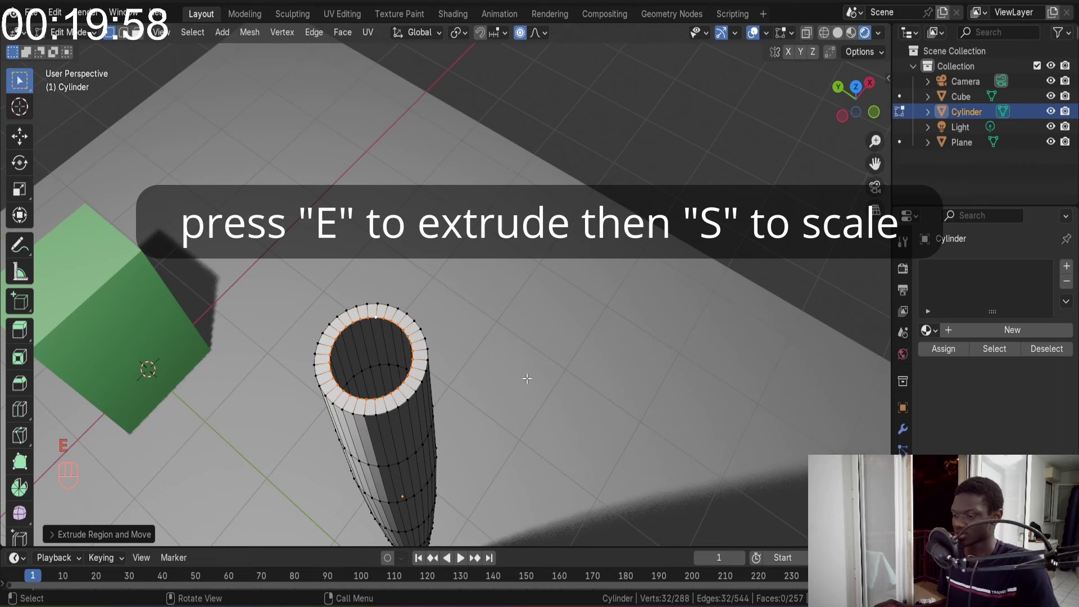
key("g")
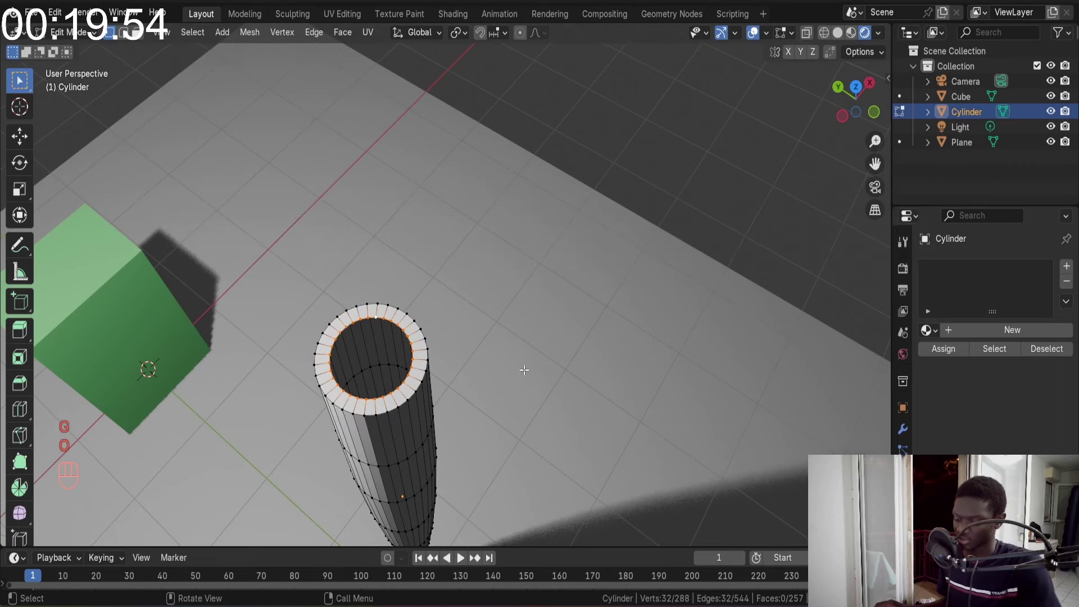
Extrude two more inner rings, lower the innermost into the opening and fill the small hole
key("o")
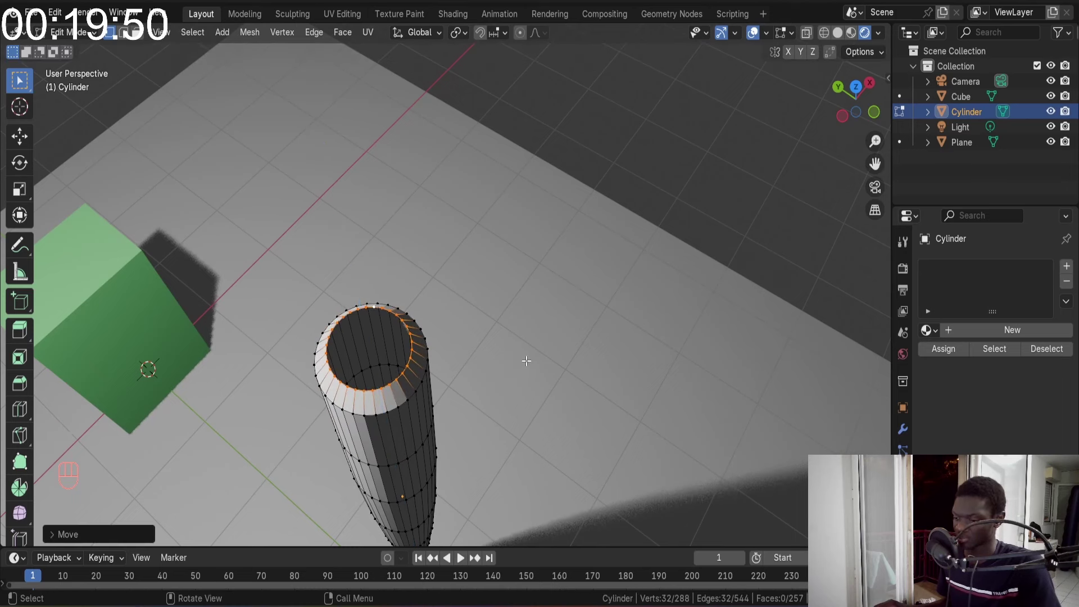
key("e")
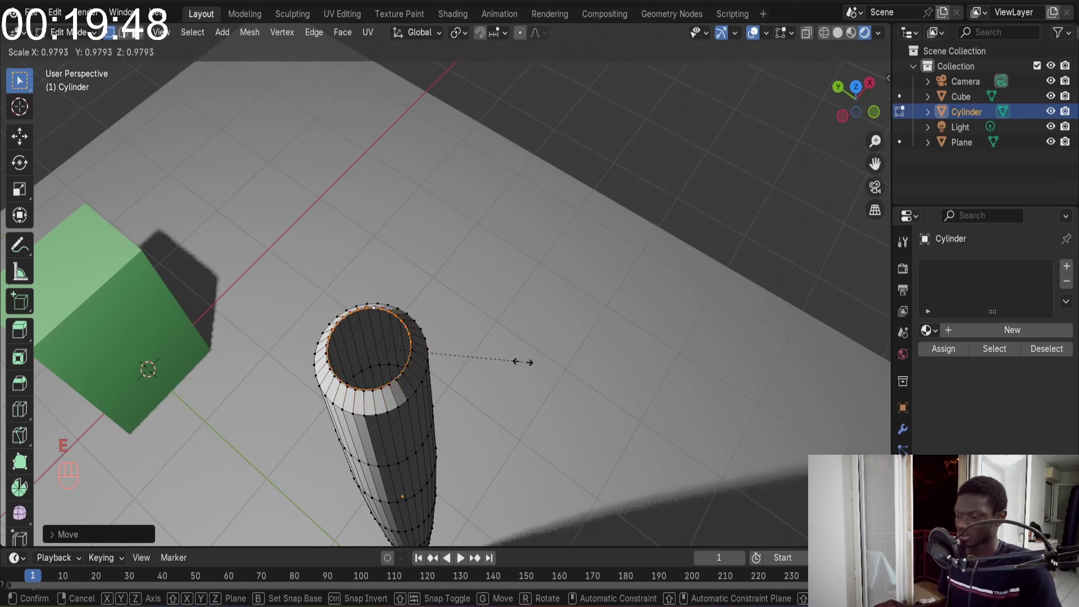
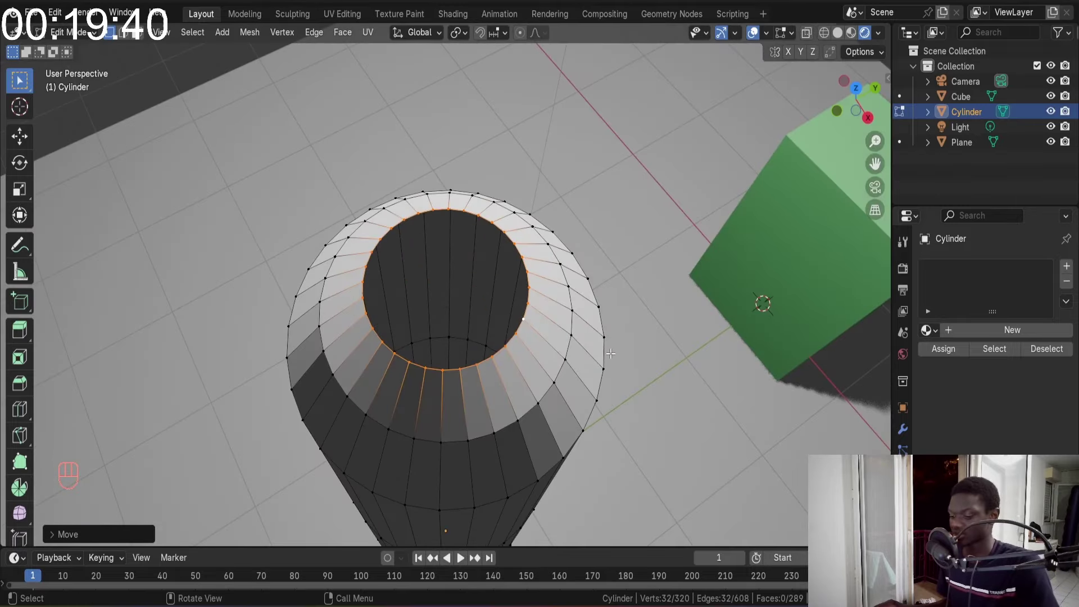
key("e")
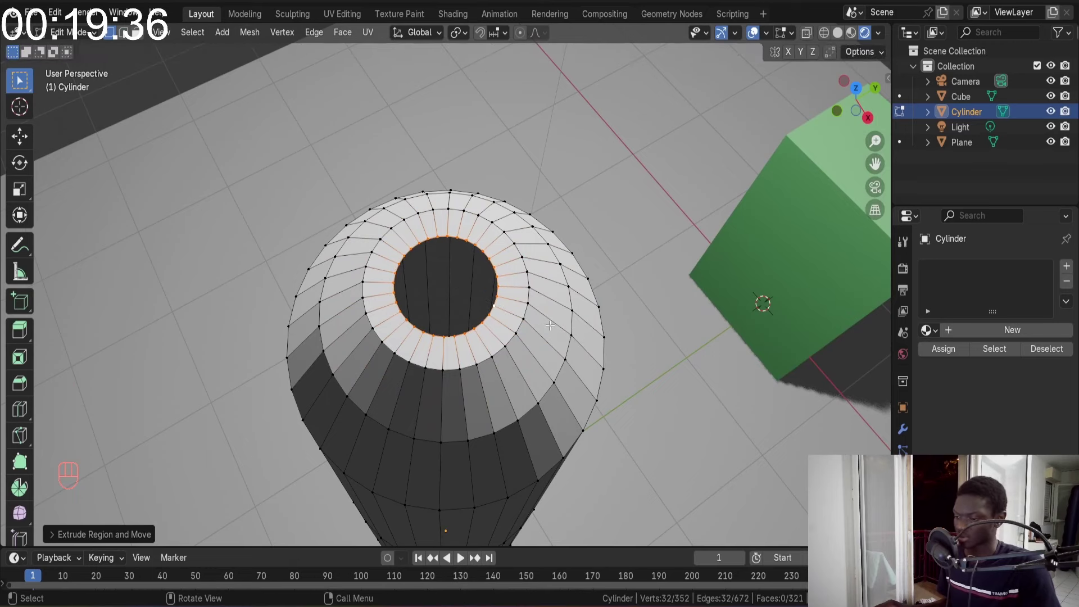
key("g")
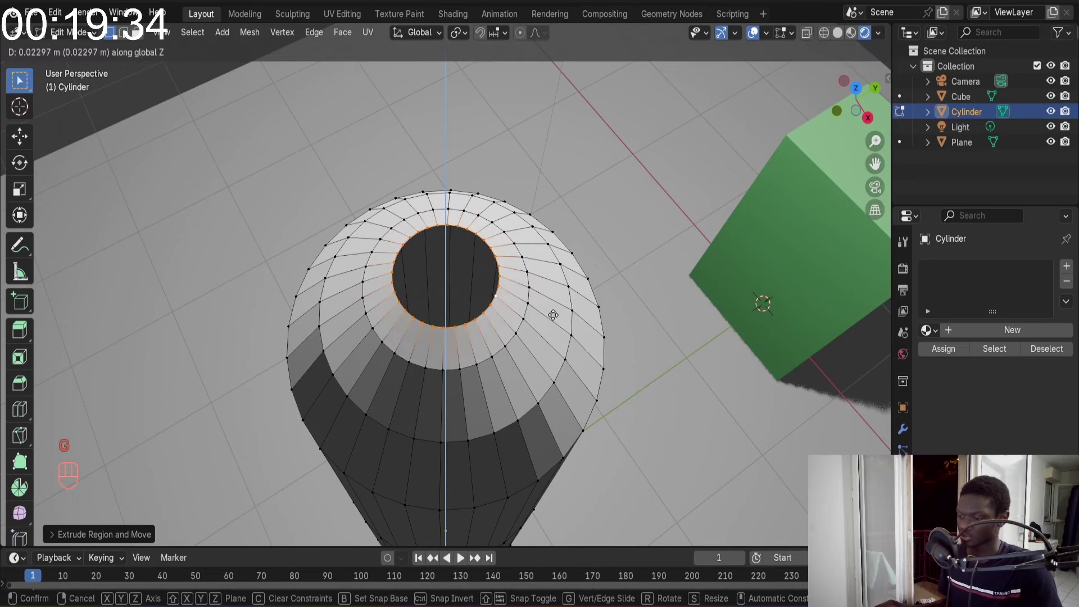
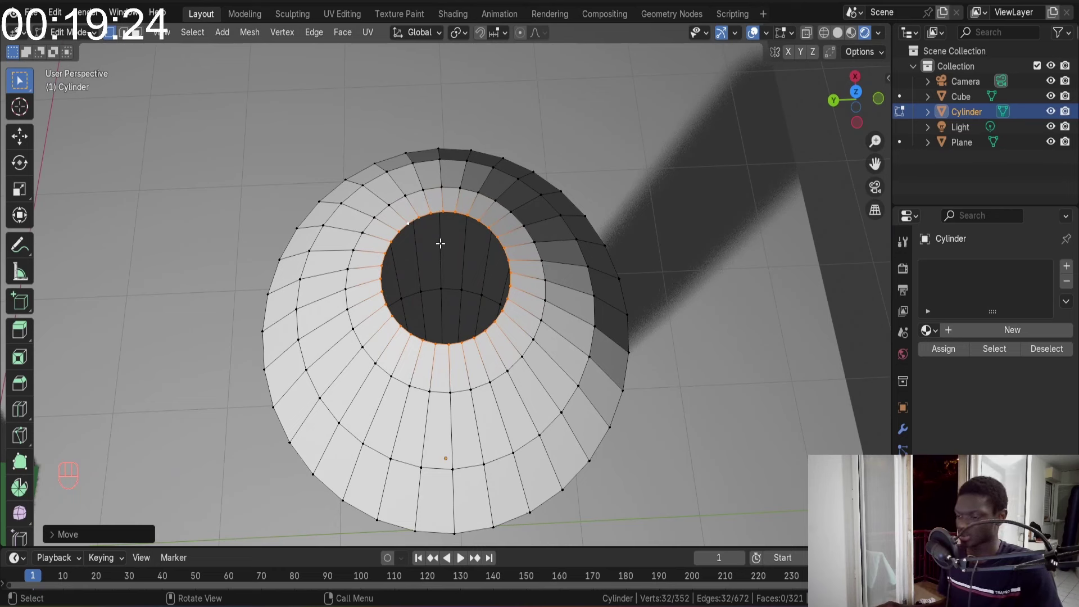
key("ctrl+f")
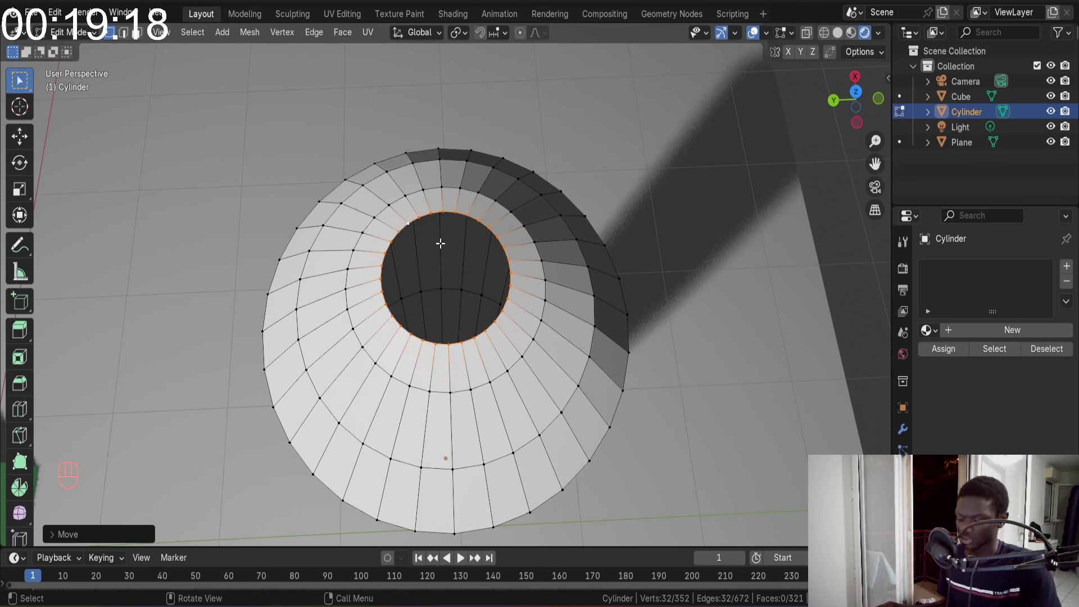
key("ctrl+f")
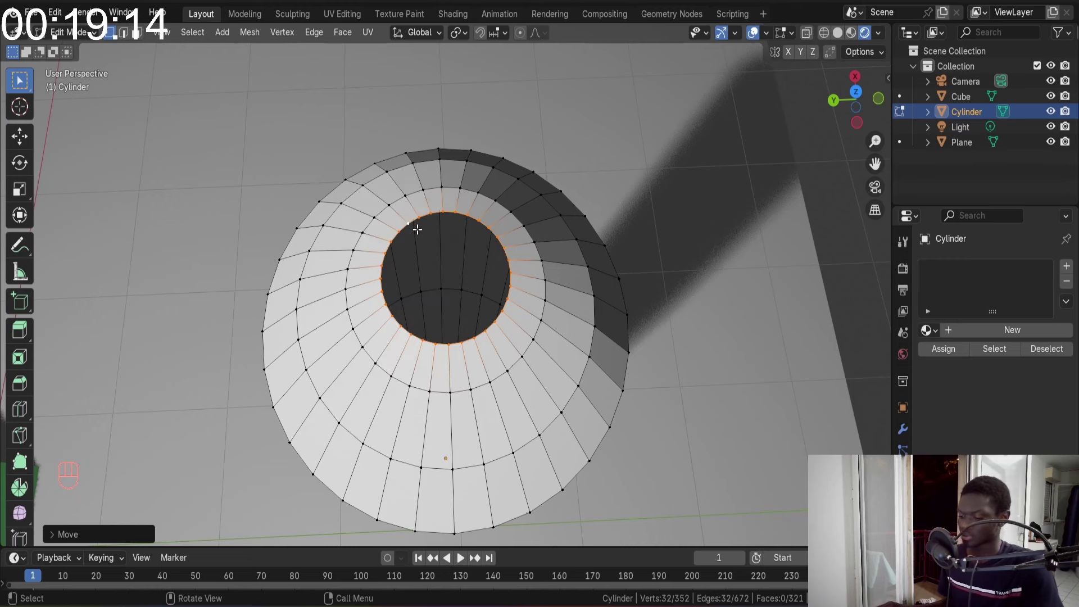
Grid Fill the cylinder's top edge loop and tune the fill's span/offset alignment
key("ctrl+f")
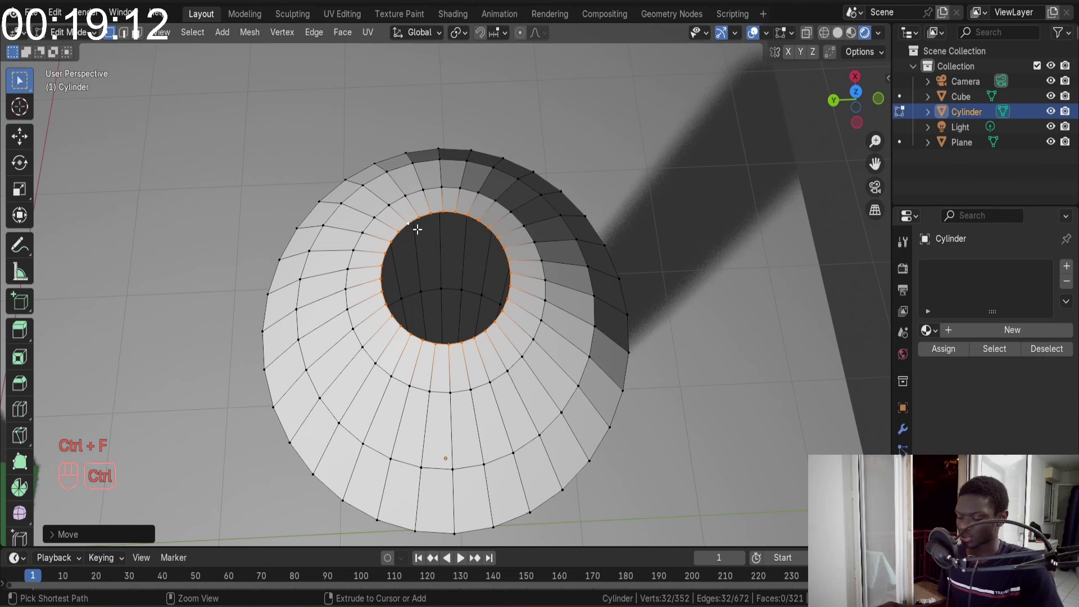
key("ctrl+f")
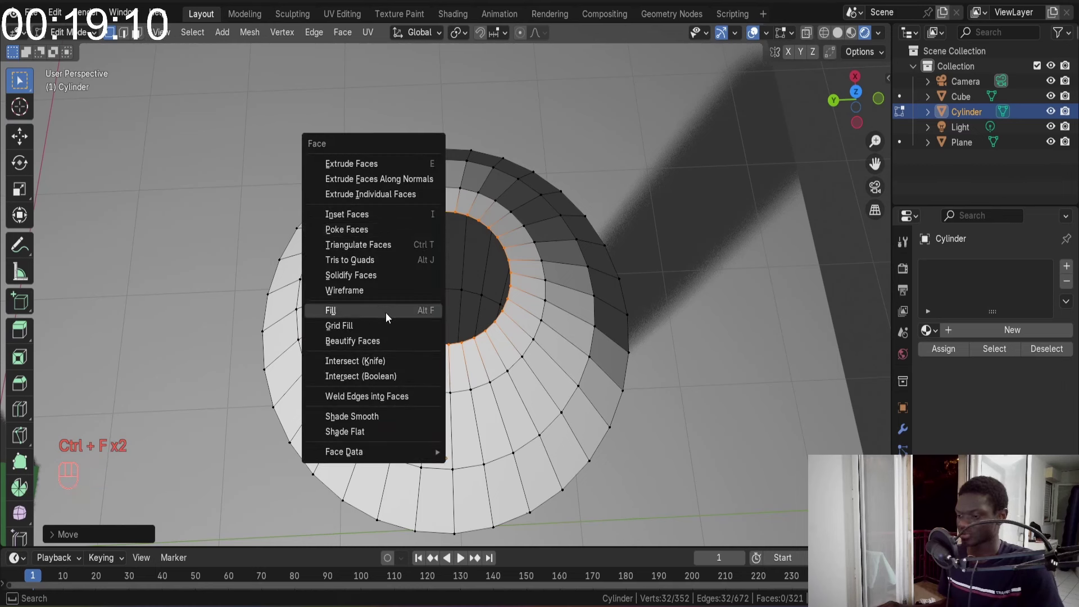
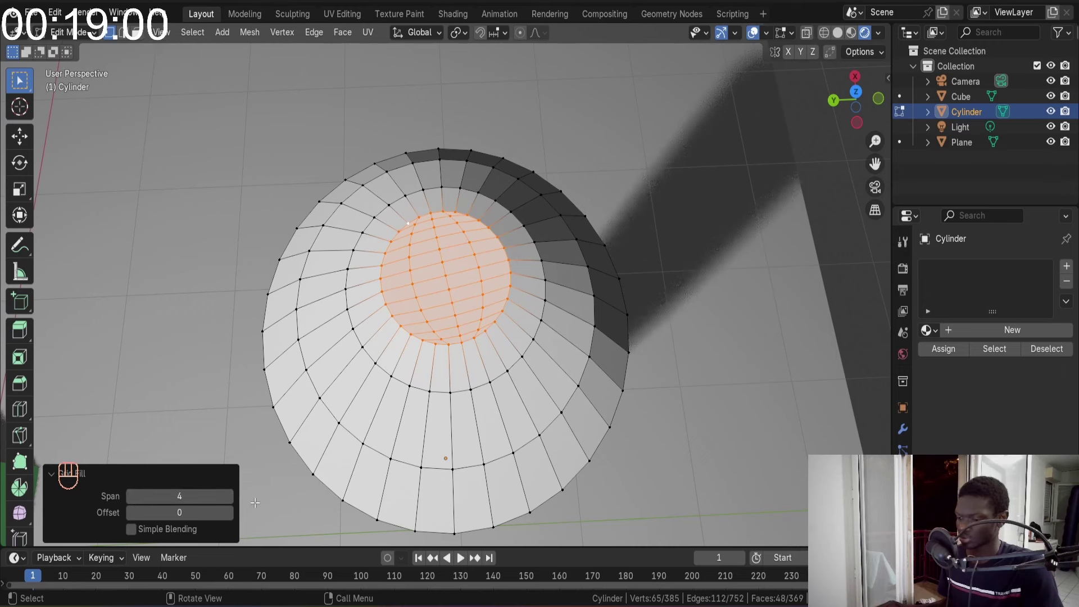
left_click(229, 500)
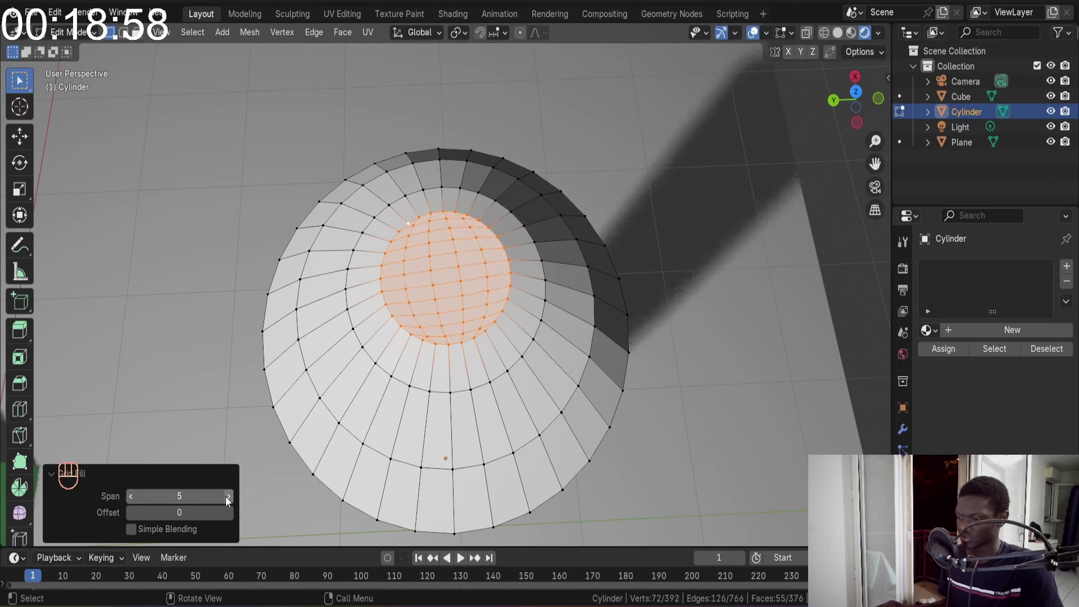
left_click(229, 501)
left_click(229, 500)
left_click(228, 500)
left_click(229, 500)
left_click(229, 500)
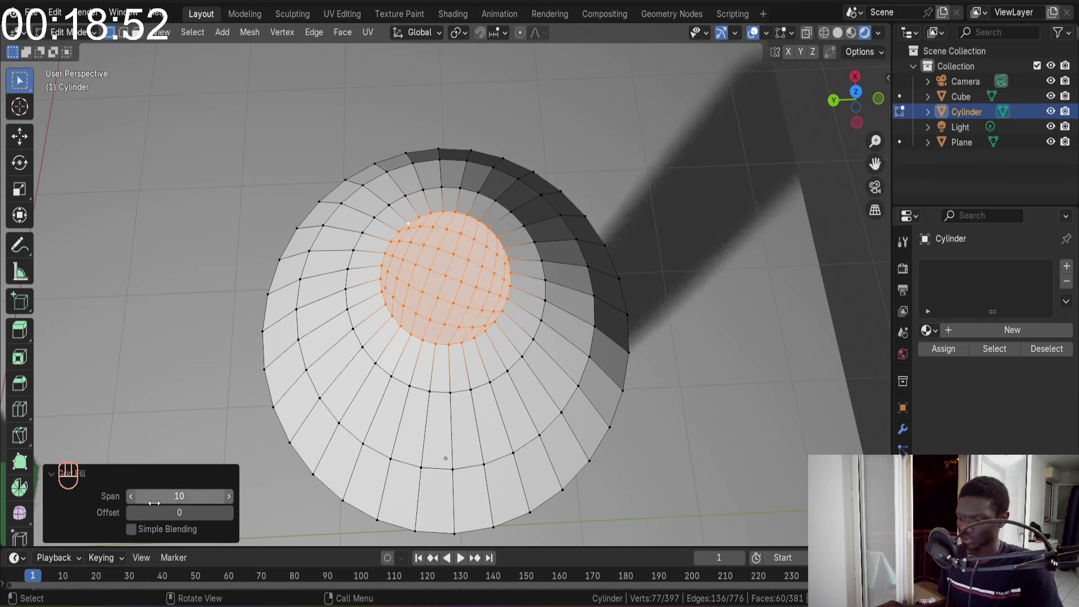
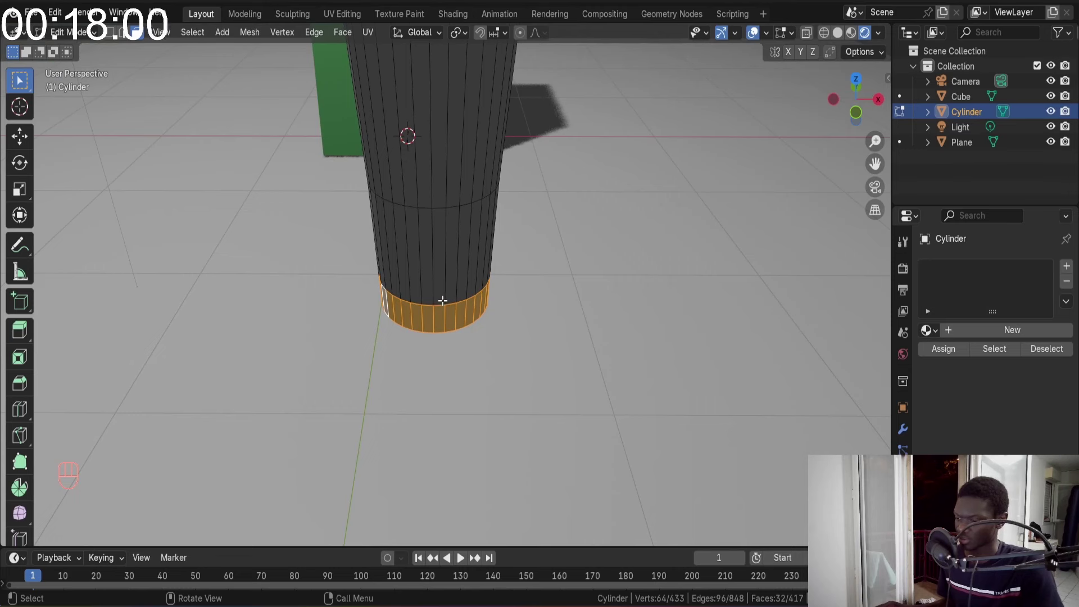
Cut an edge loop above the base and scale it inward with proportional editing to form the knob
key("ctrl+r")
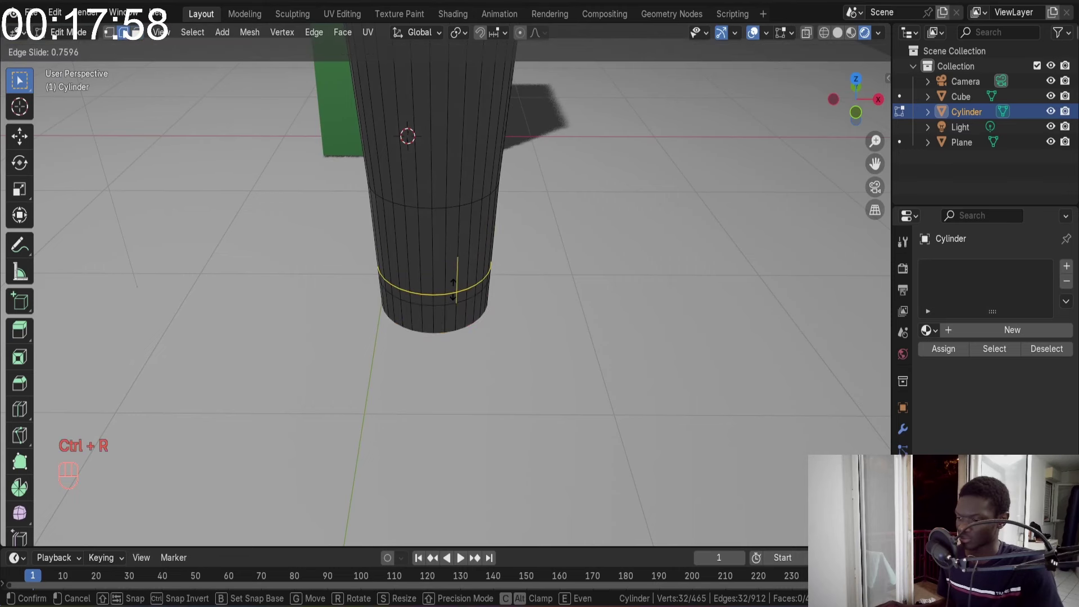
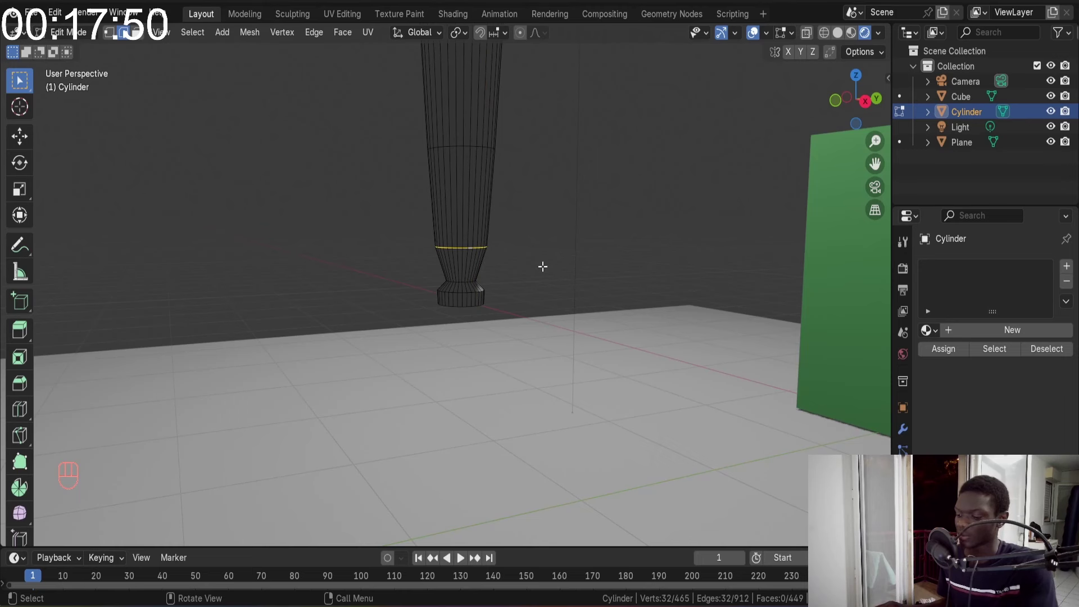
key("o")
key("s")
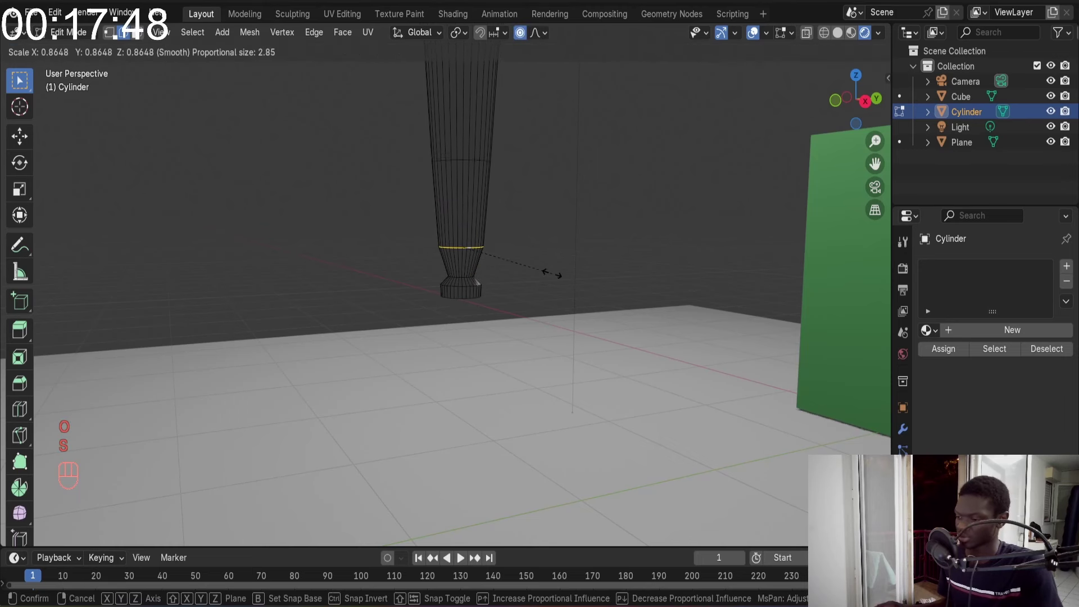
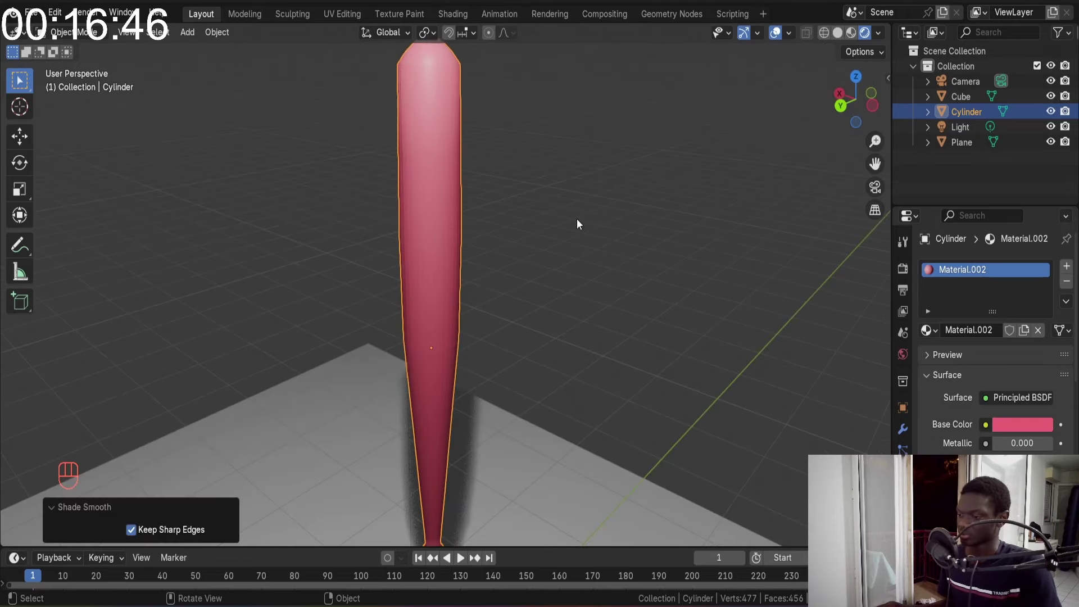
Orbit around the smooth-shaded pink bat to inspect its tapered shape from all sides
left_click_drag(575, 224, 394, 224)
left_click_drag(612, 252, 824, 245)
left_click_drag(533, 284, 779, 318)
left_click_drag(434, 364, 394, 348)
middle_click(601, 252)
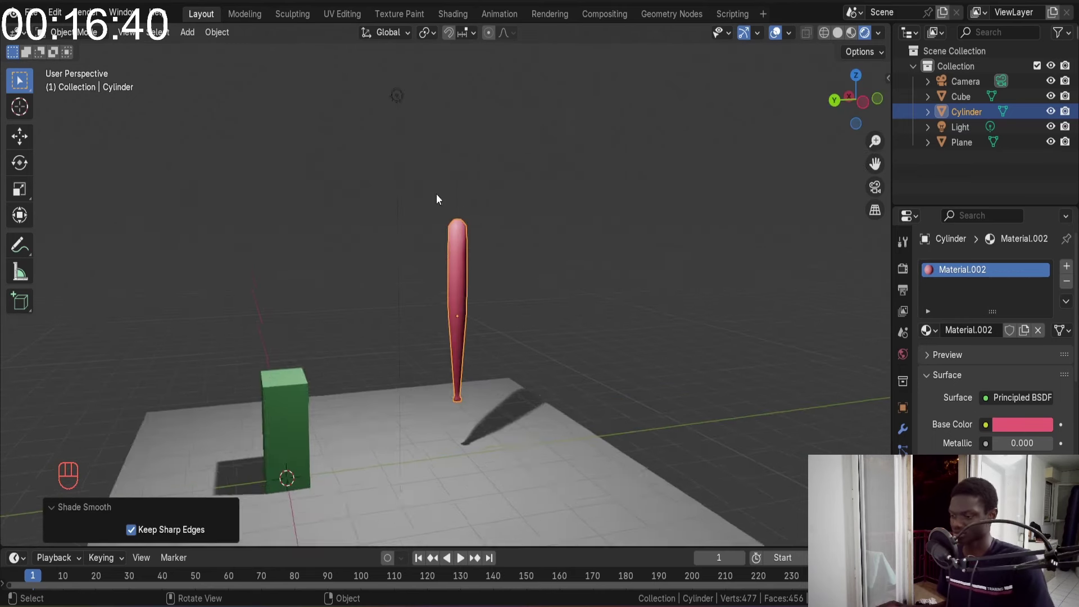
left_click_drag(481, 181, 555, 266)
left_click_drag(433, 169, 712, 280)
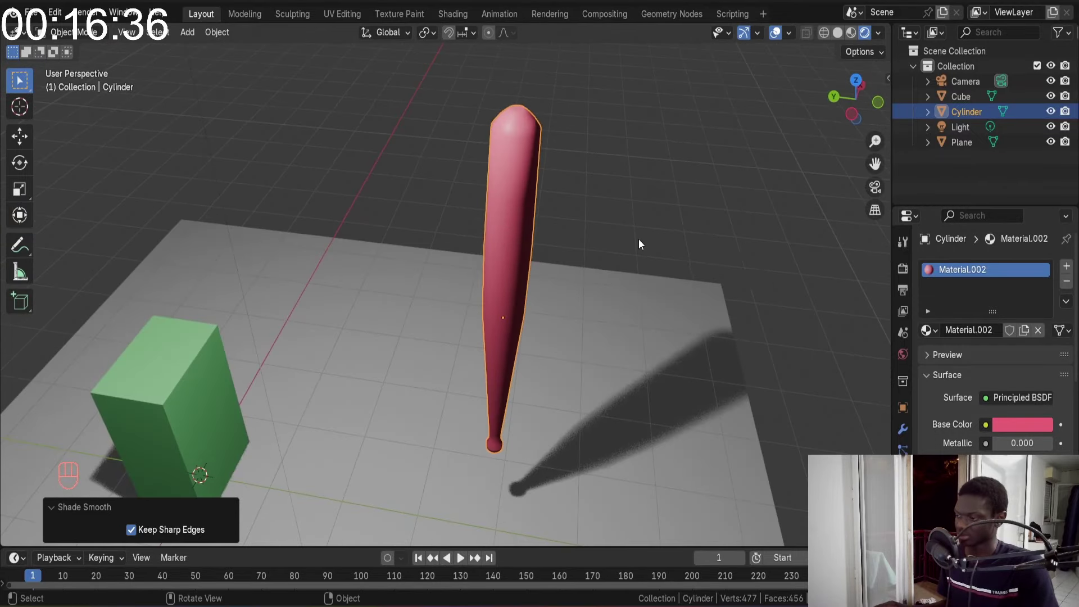
left_click_drag(612, 238, 614, 274)
left_click_drag(567, 332, 588, 300)
left_click_drag(564, 344, 591, 273)
left_click_drag(582, 273, 564, 269)
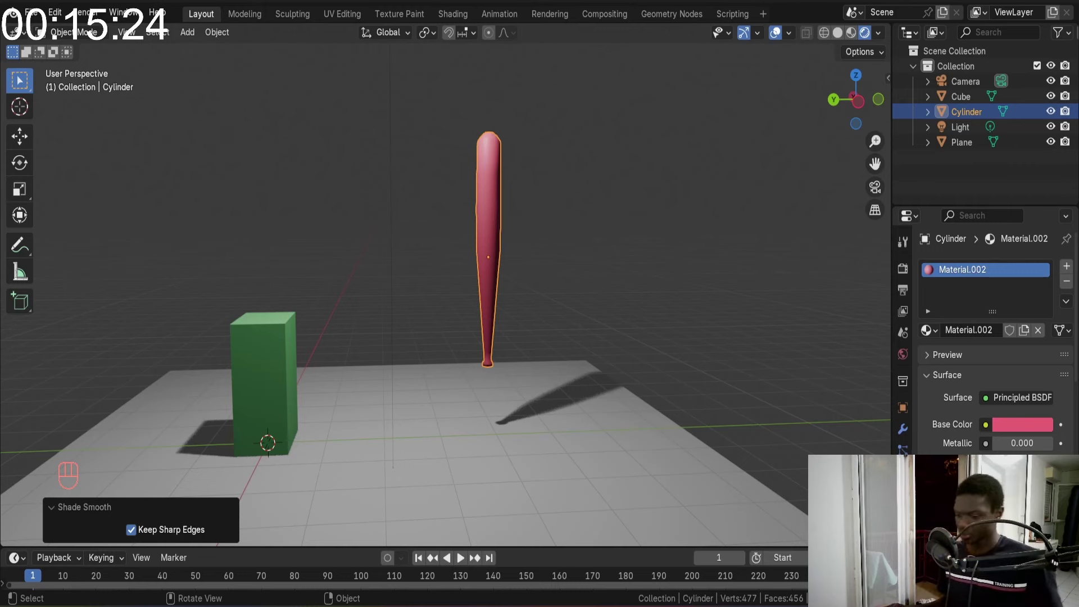
left_click_drag(540, 218, 501, 240)
middle_click(483, 224)
key("KP_3")
key("KP_1")
key("n")
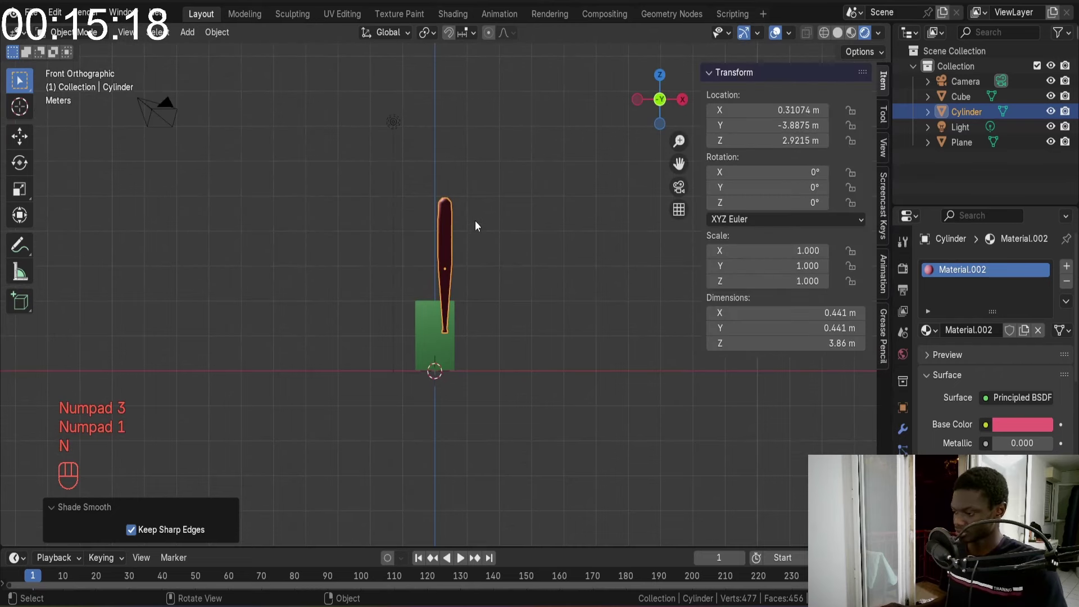
left_click_drag(483, 224, 693, 260)
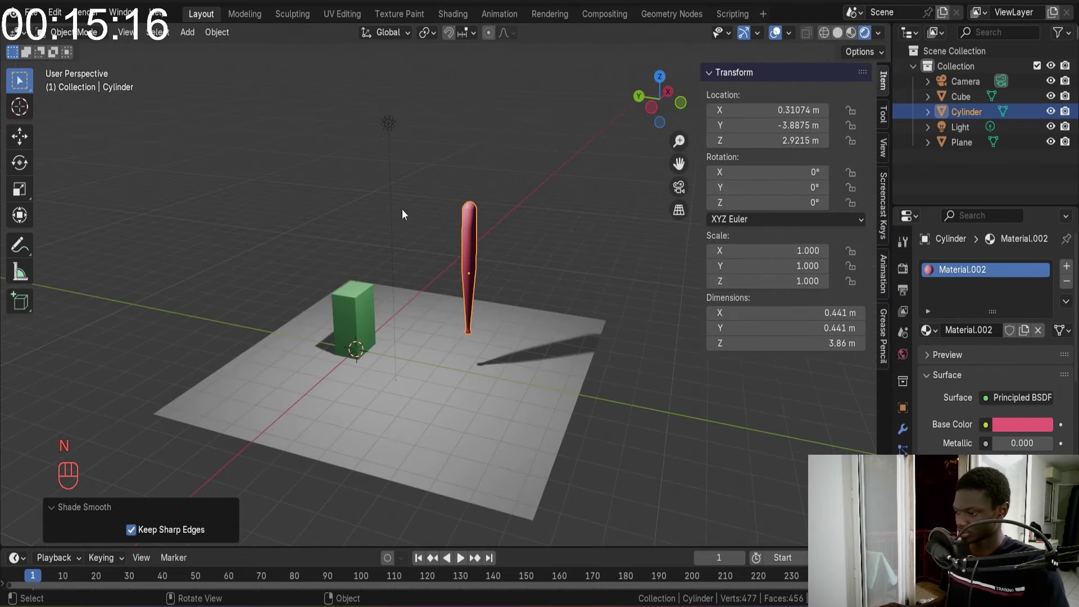
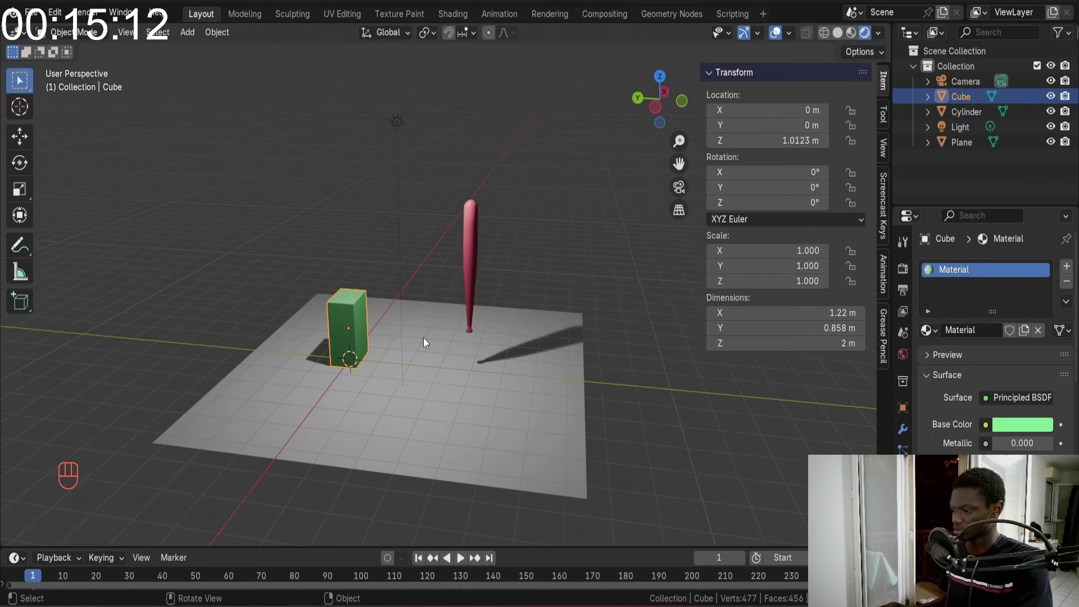
left_click(425, 341)
left_click_drag(477, 247, 546, 208)
middle_click(546, 208)
key("KP_1")
left_click_drag(540, 245, 403, 246)
key("KP_1")
left_click_drag(402, 247, 614, 270)
key("KP_0")
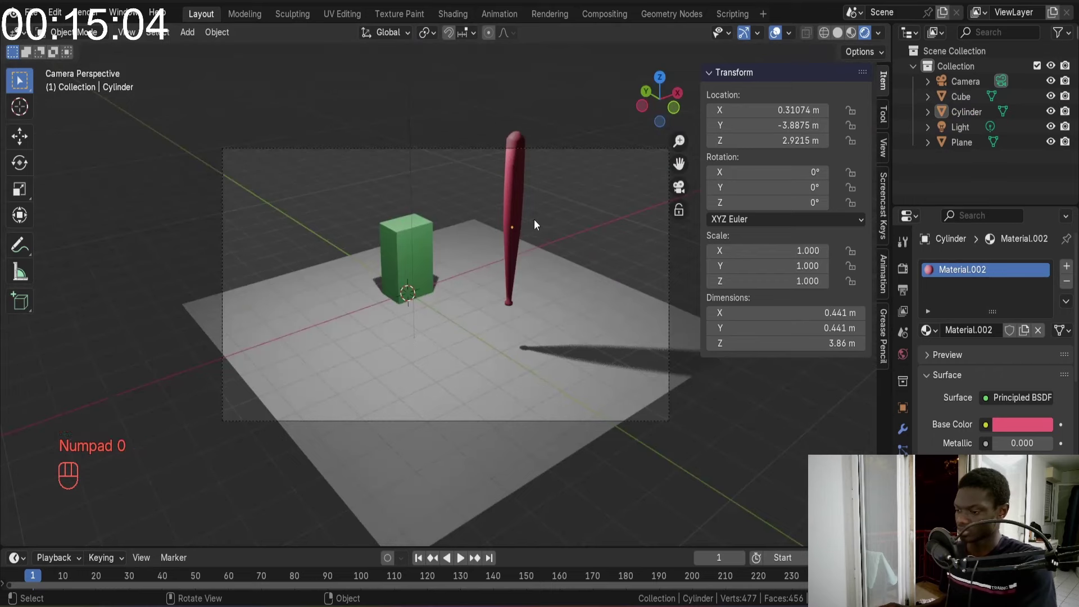
left_click_drag(516, 218, 549, 217)
key("n")
key("KP_0")
left_click(874, 214)
left_click_drag(544, 256, 613, 262)
left_click_drag(561, 272, 577, 285)
left_click_drag(562, 271, 543, 263)
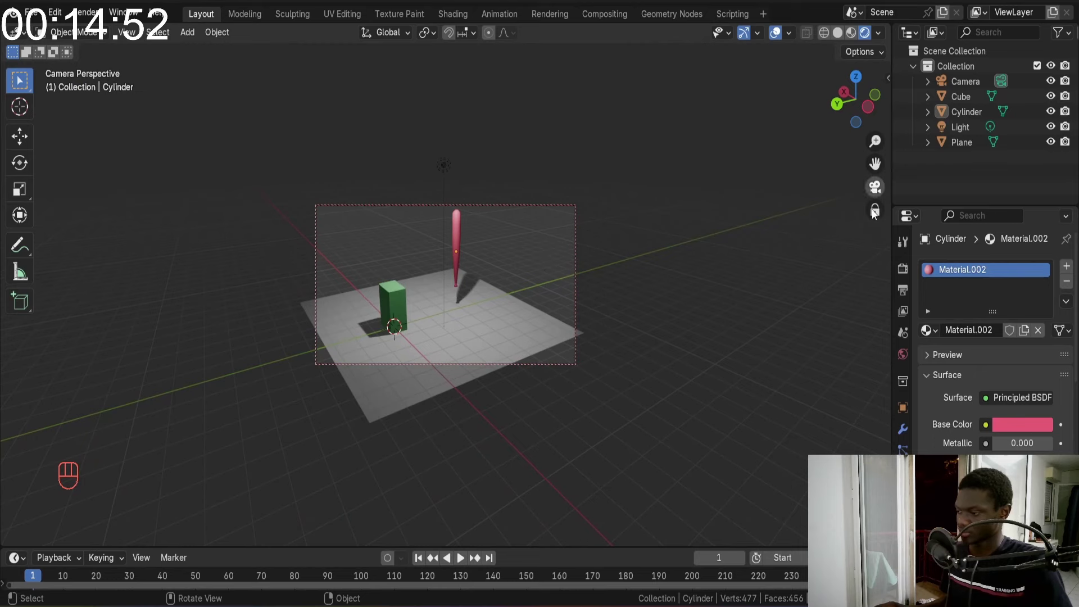
left_click(876, 221)
left_click_drag(661, 196, 567, 197)
left_click(551, 228)
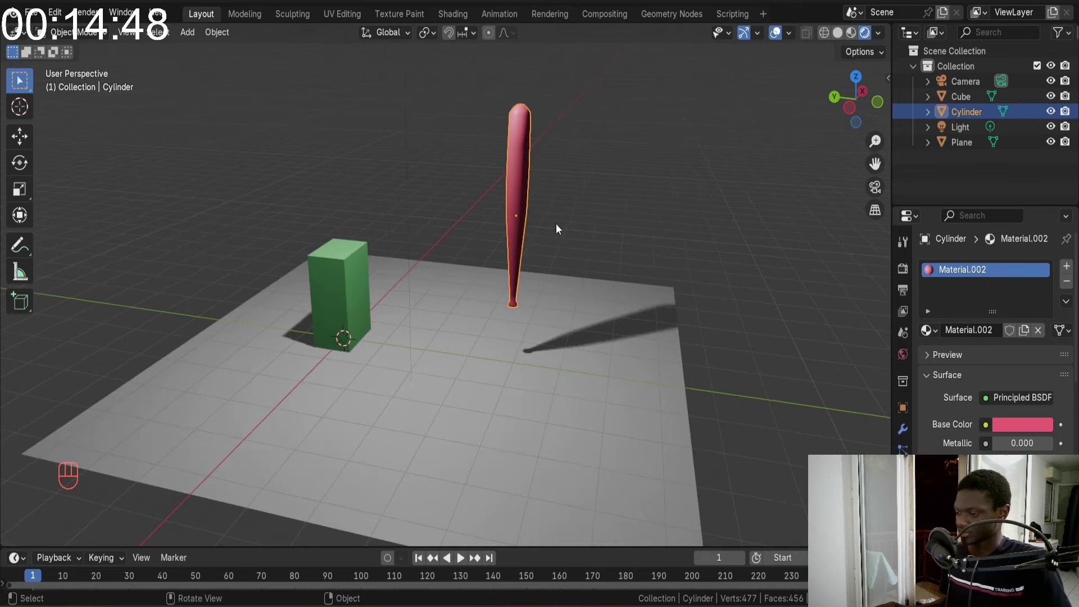
key("KP_1")
left_click_drag(573, 224, 665, 239)
left_click_drag(376, 234, 483, 246)
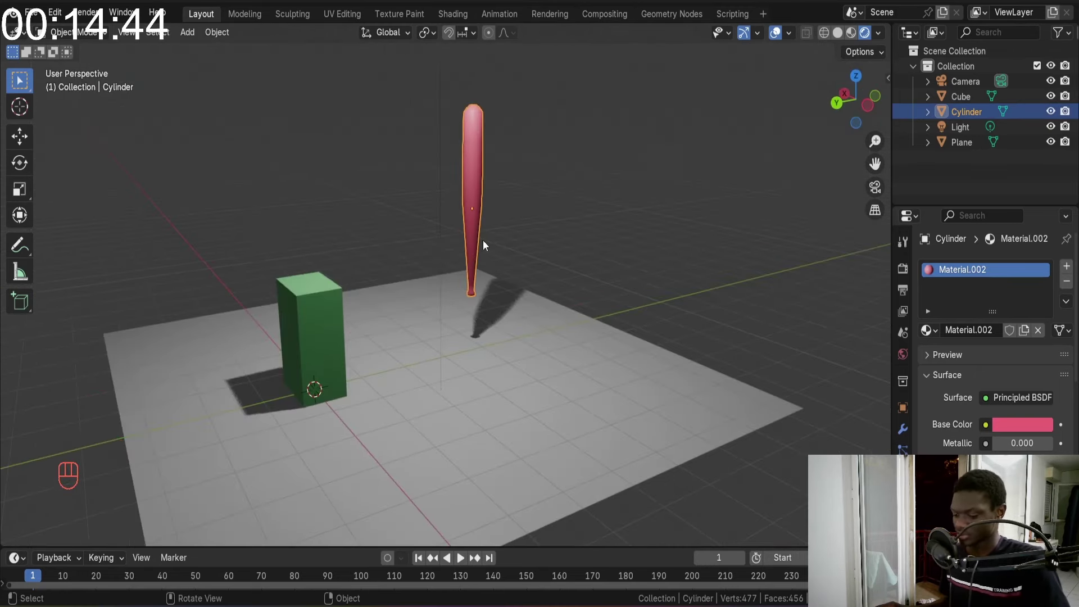
key("KP_Decimal")
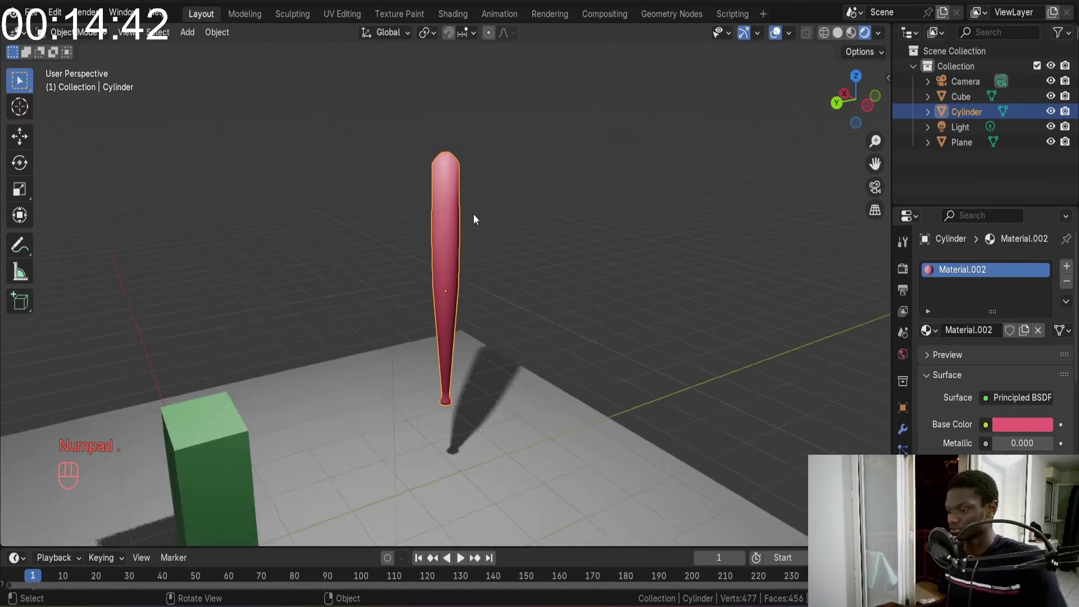
left_click_drag(464, 208, 452, 212)
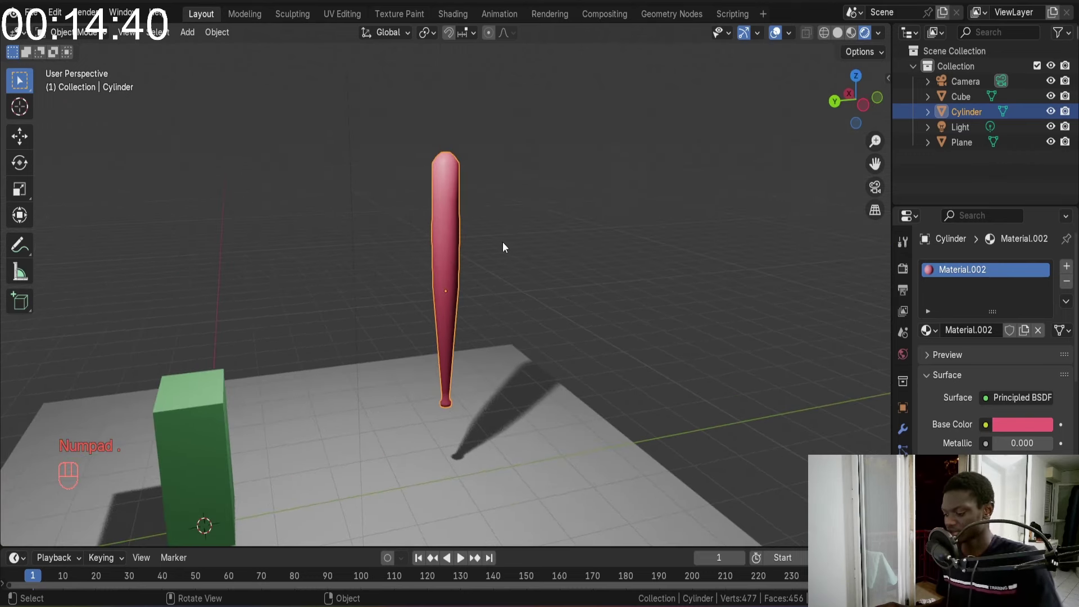
key("KP_1")
left_click_drag(494, 246, 360, 256)
key("KP_1")
left_click_drag(385, 256, 579, 258)
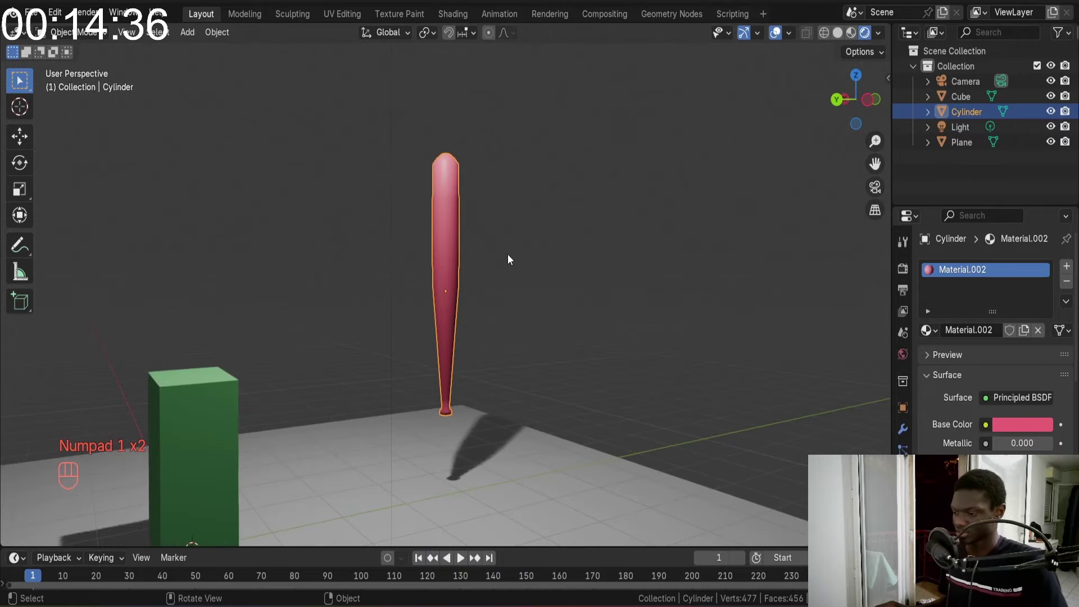
left_click_drag(510, 309, 468, 307)
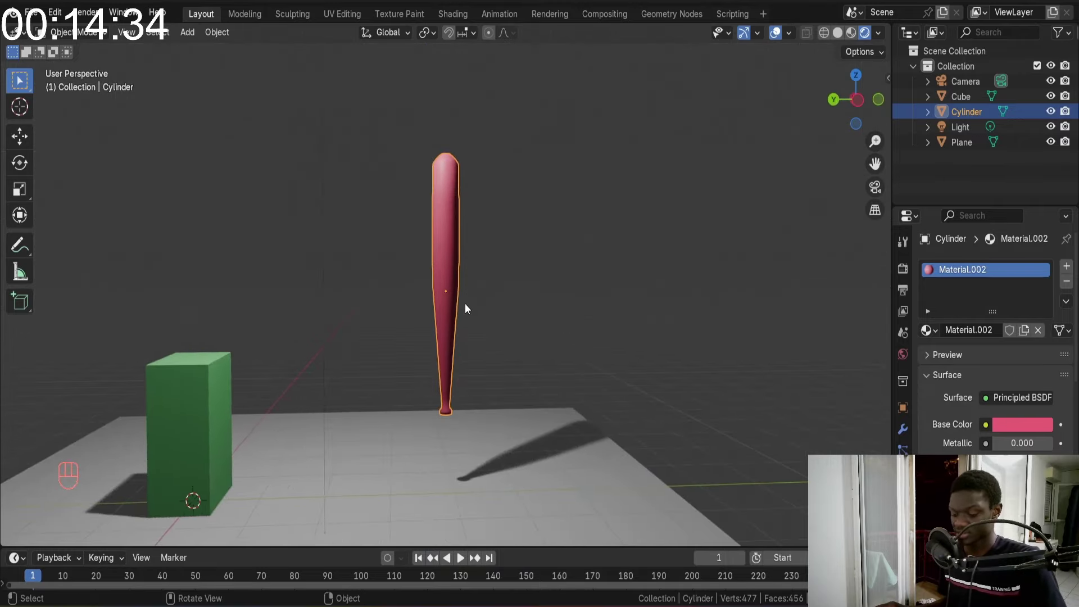
Add an armature at the bat's base via Shift+A and show its Object Properties
key("KP_1")
left_click_drag(467, 294, 630, 289)
key("shift+a")
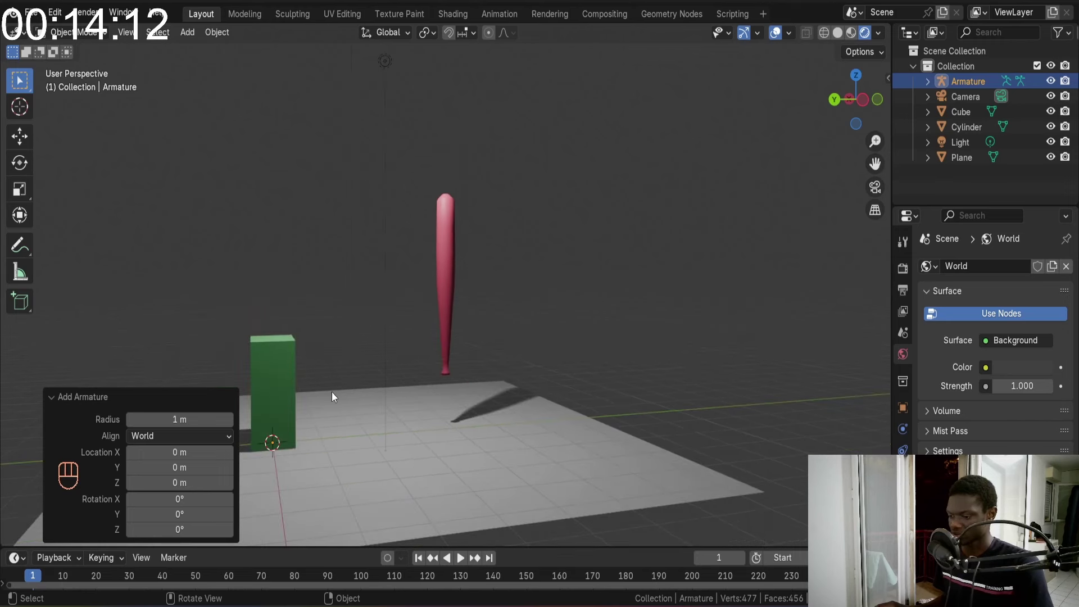
key("g")
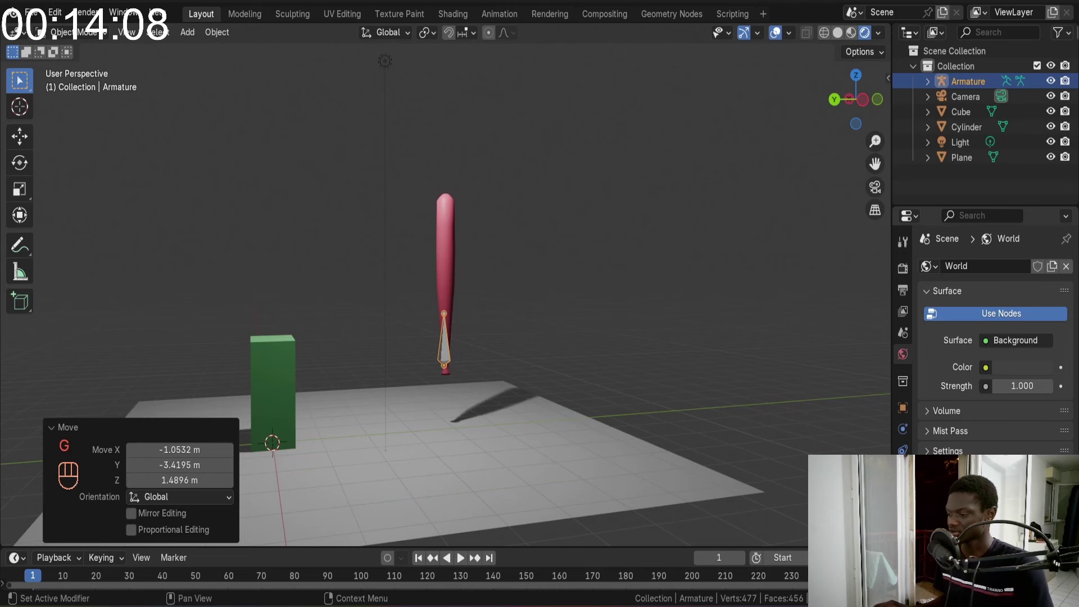
left_click(909, 417)
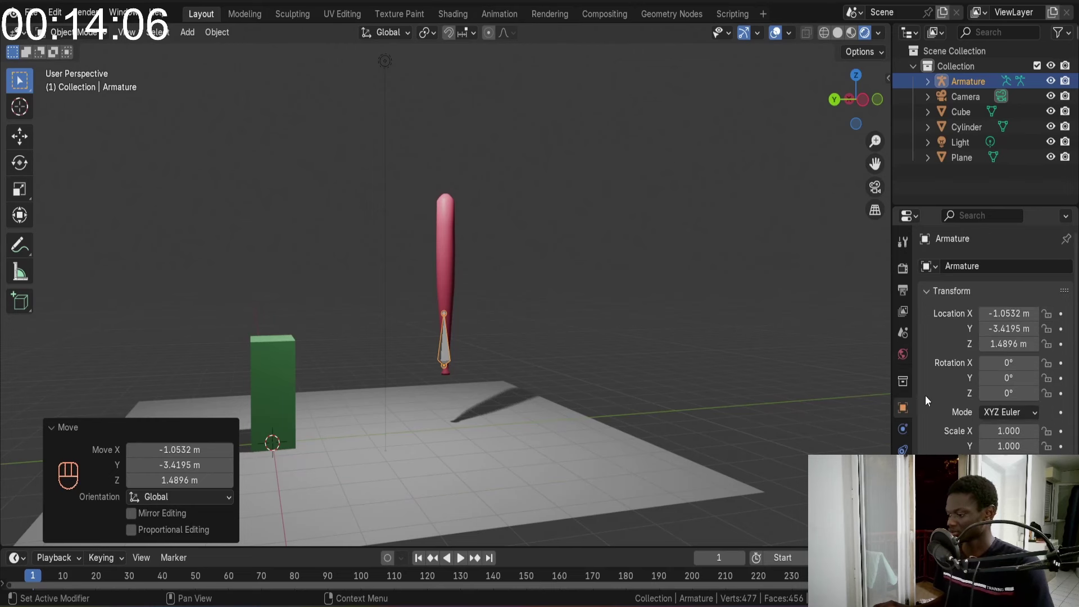
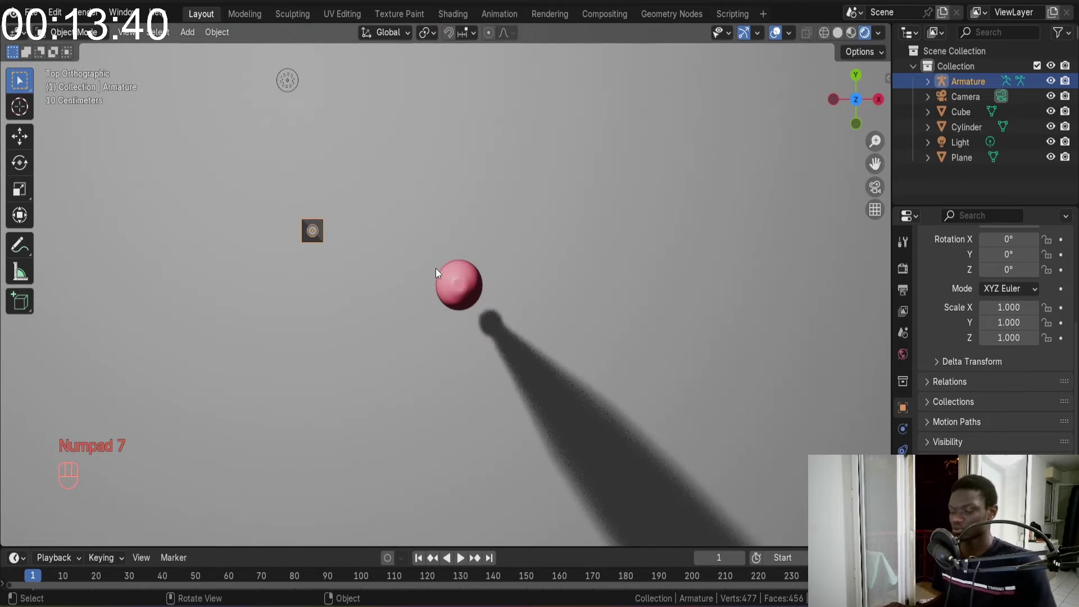
Move the armature onto the bat's centre and check it from the side view
key("g")
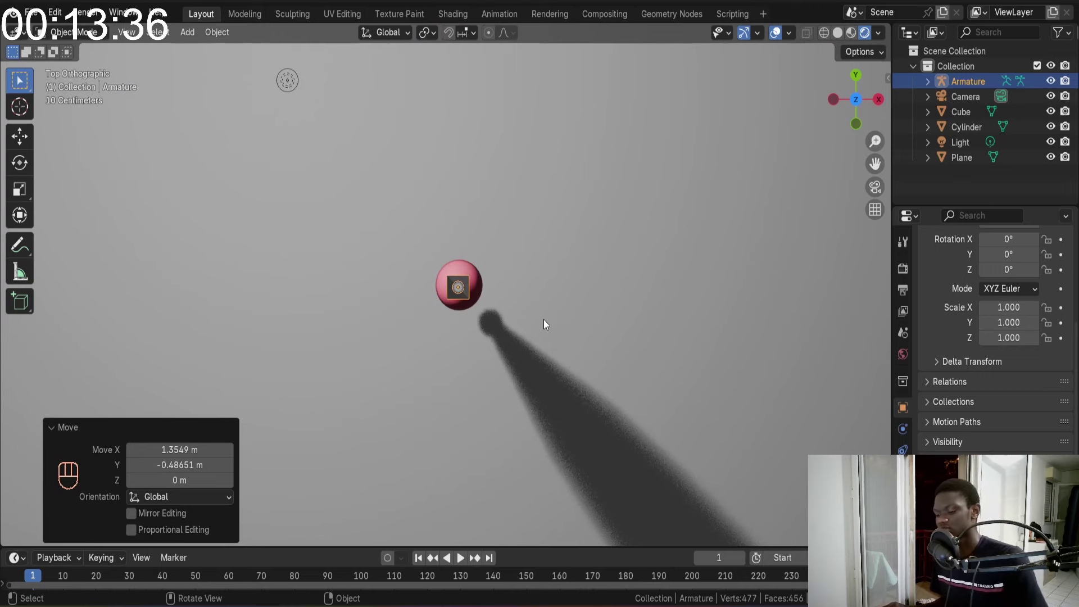
key("g")
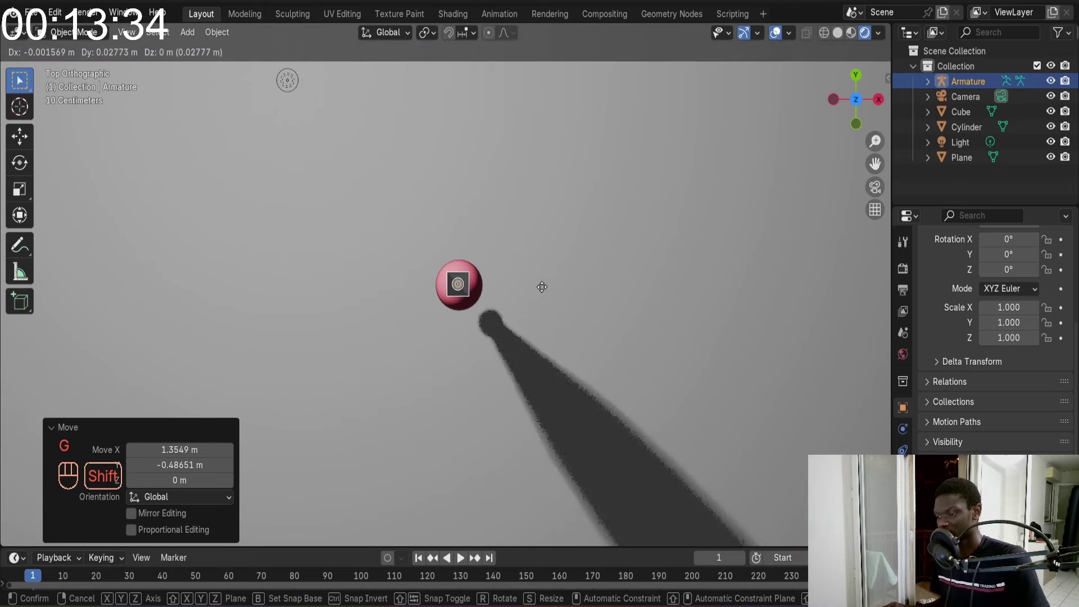
left_click_drag(551, 226, 569, 214)
middle_click(454, 174)
key("KP_3")
View the bat from the front and enter Edit Mode on the armature's bones
key("KP_1")
left_click_drag(552, 229, 573, 341)
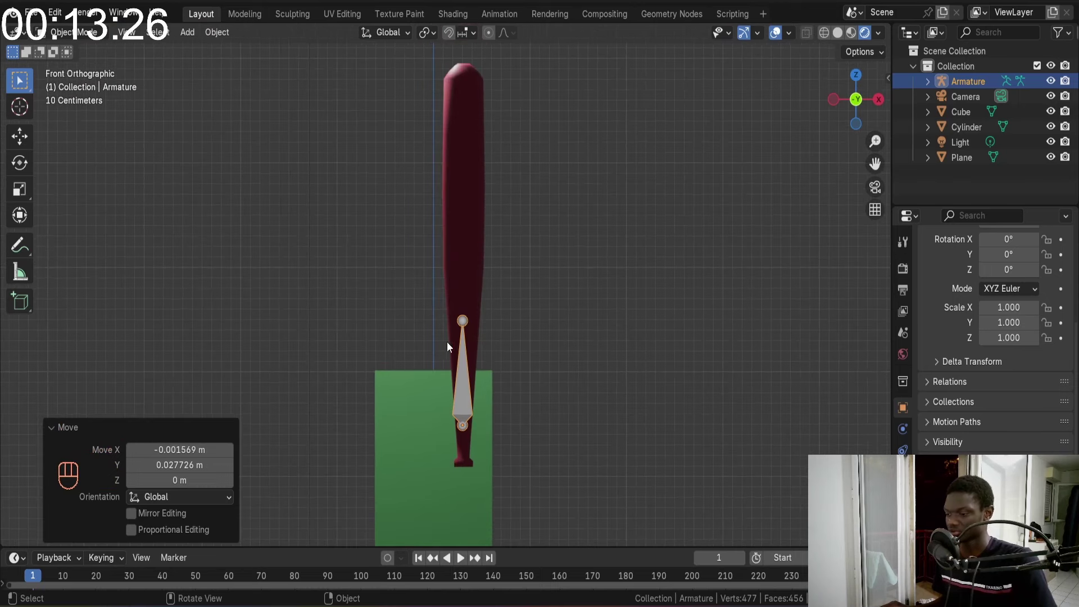
key("Tab")
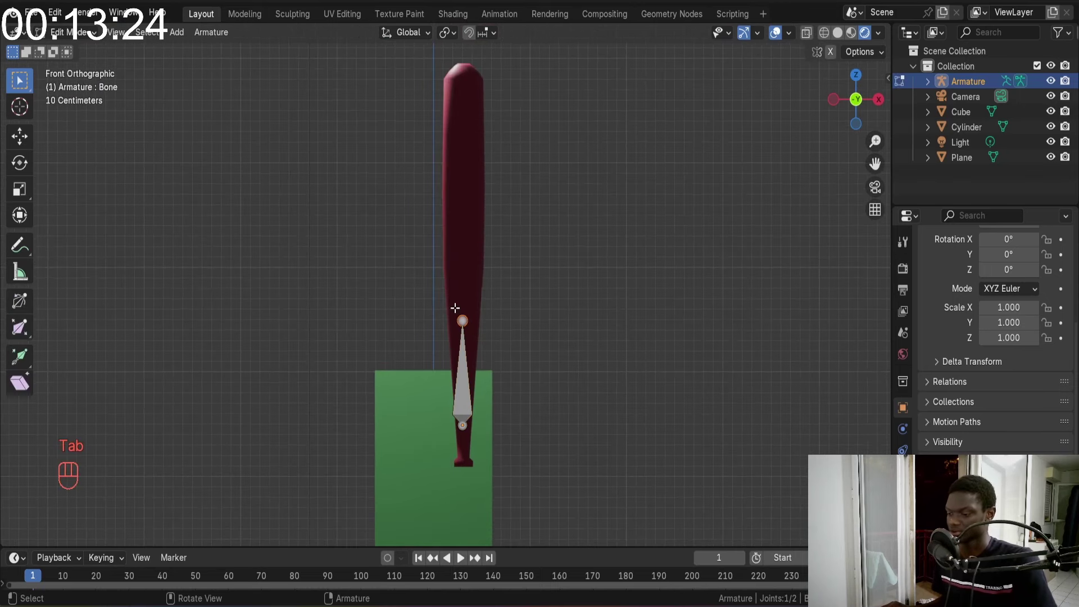
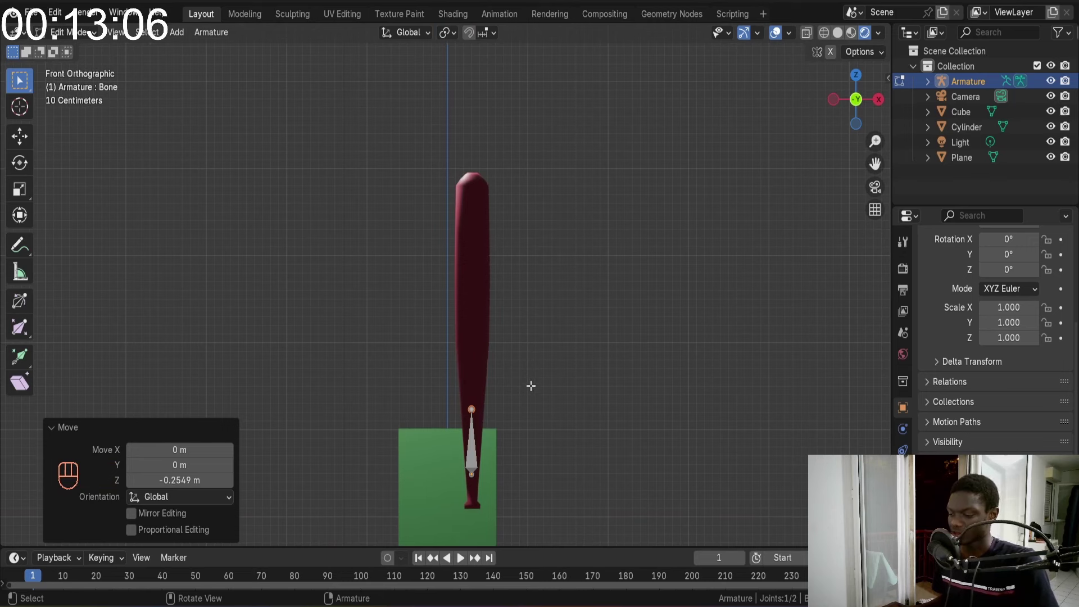
Extrude new bones upward from the first bone's tip along the bat
key("e")
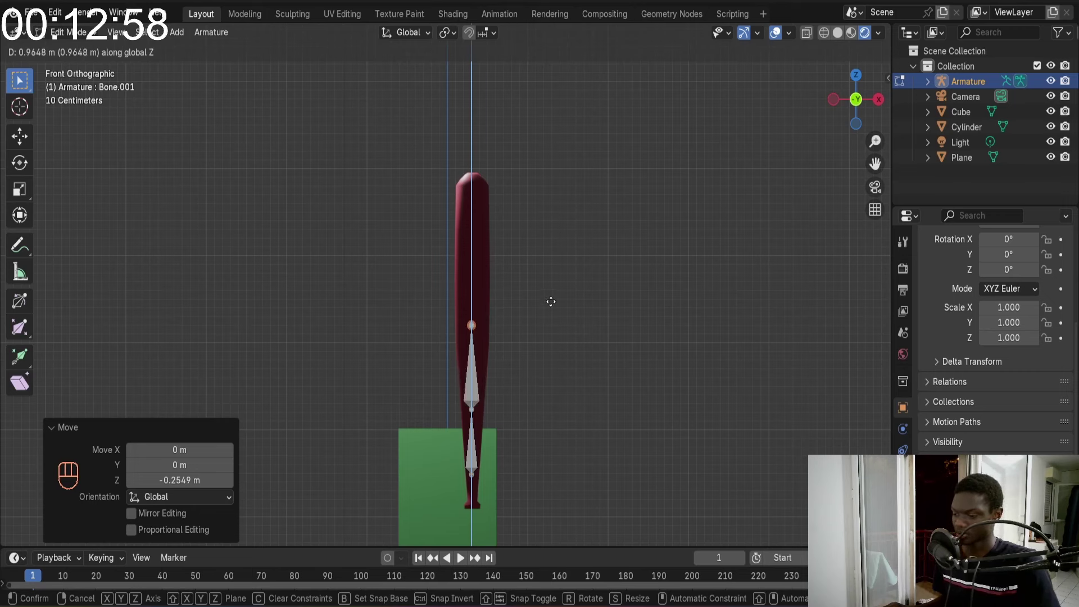
key("e")
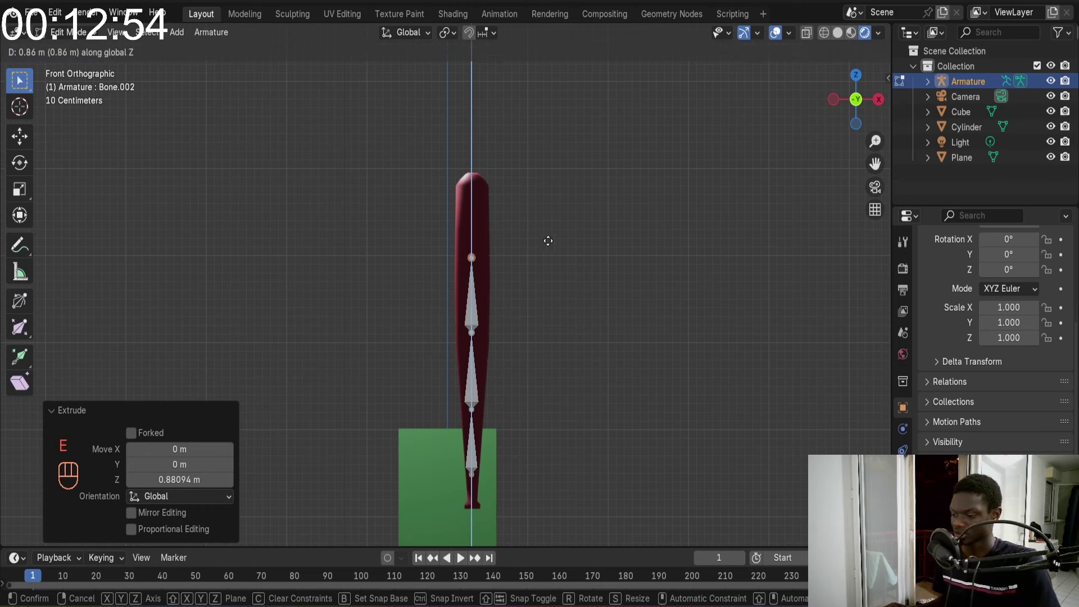
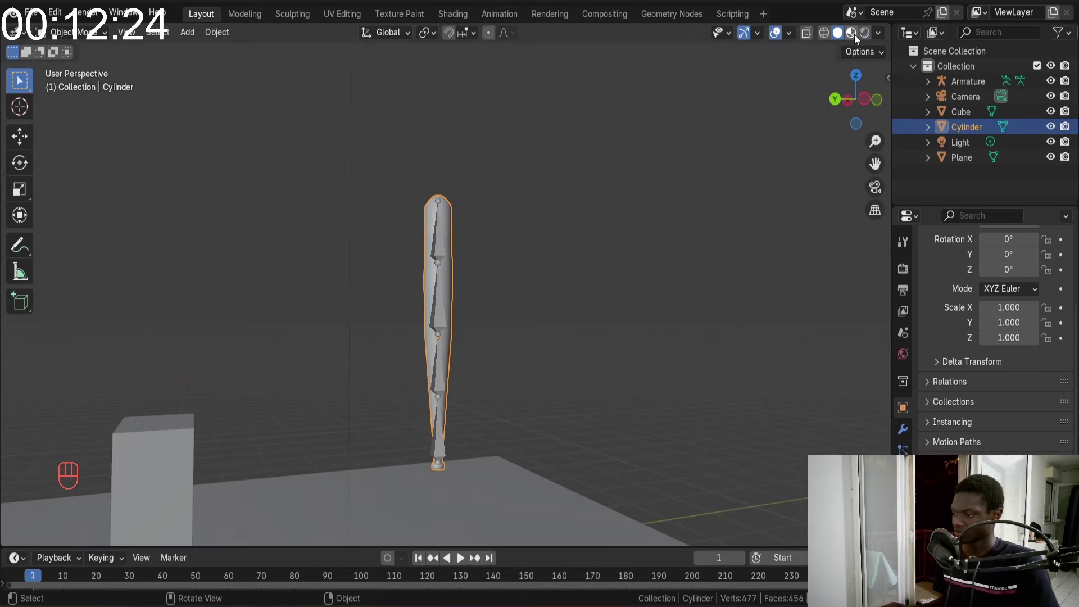
Switch the viewport to Solid shading before editing the bat mesh
left_click_drag(857, 35, 841, 38)
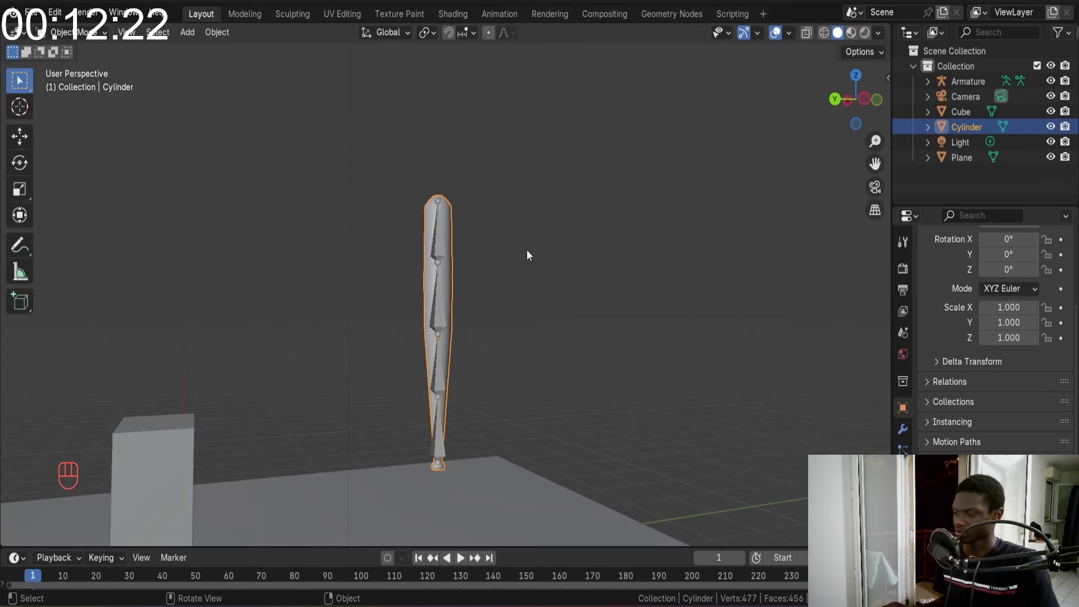
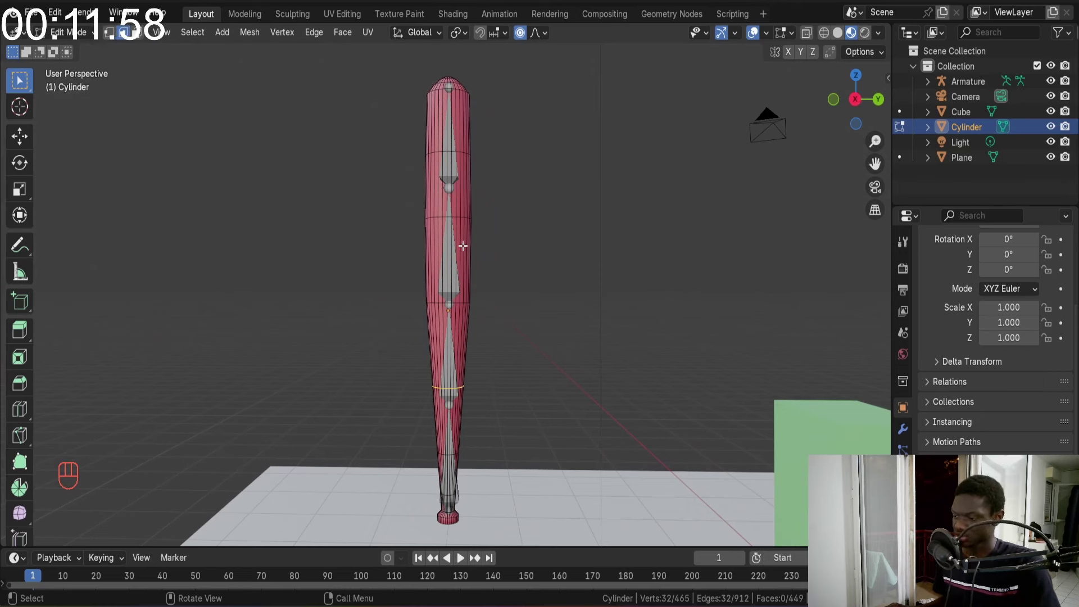
Add four loop cuts along the bat at the bone joints, handle and top
key("ctrl+r")
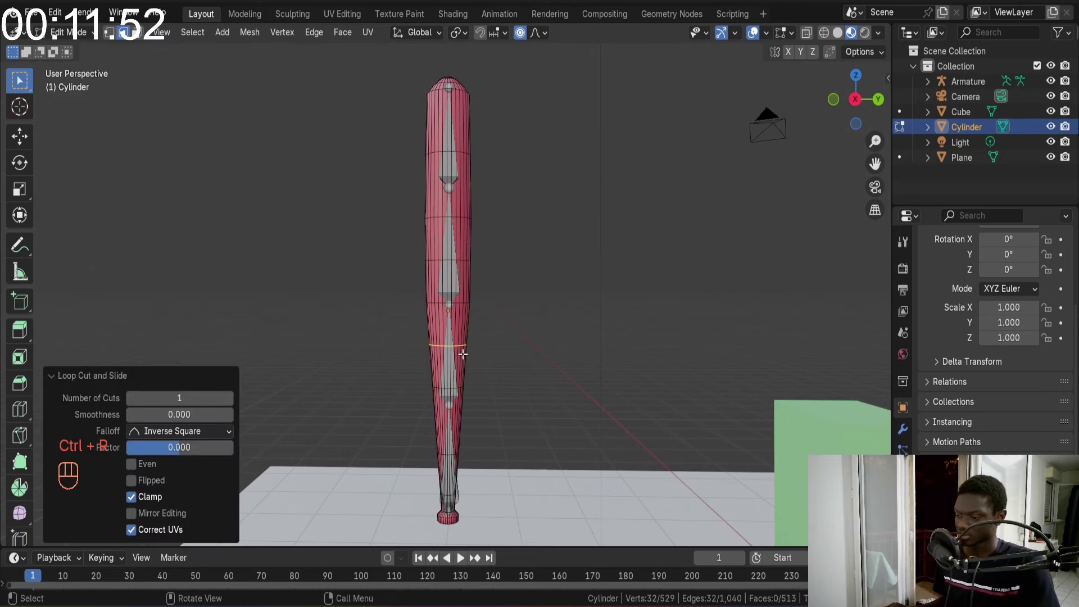
key("ctrl+r")
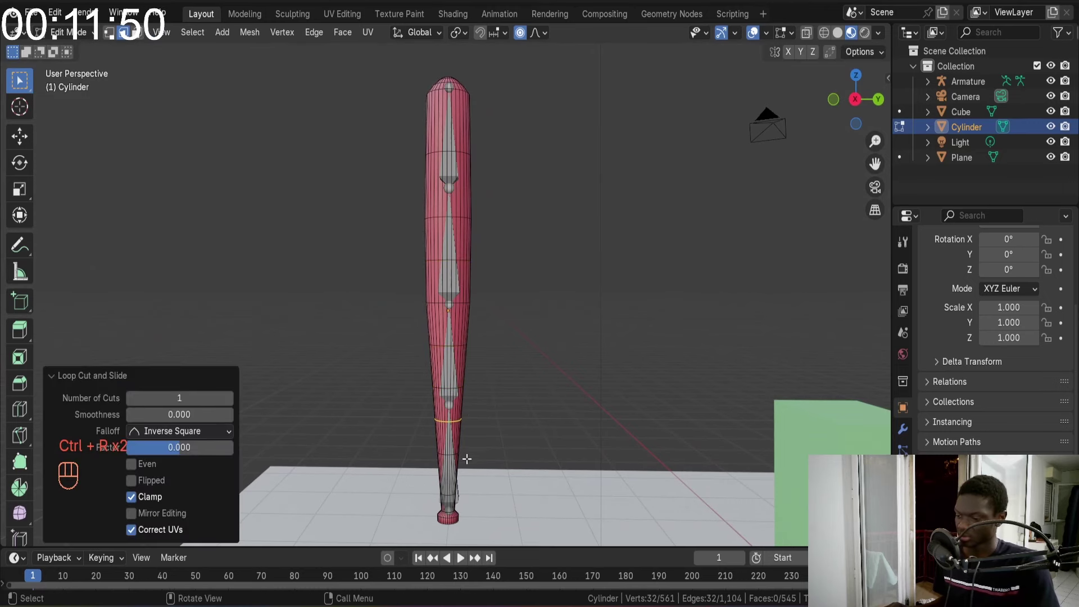
key("ctrl+r")
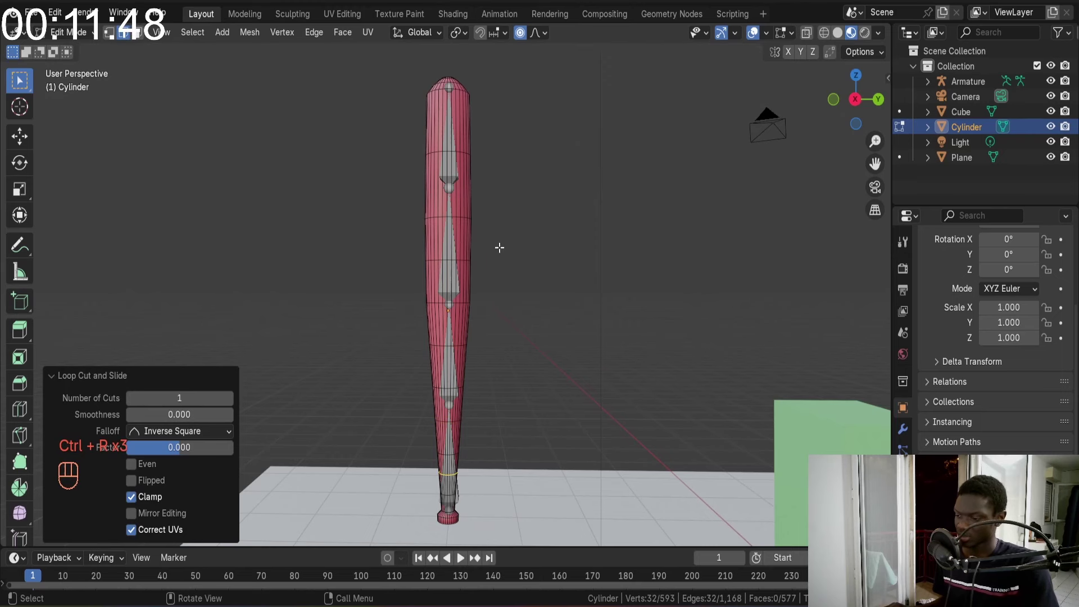
key("ctrl+r")
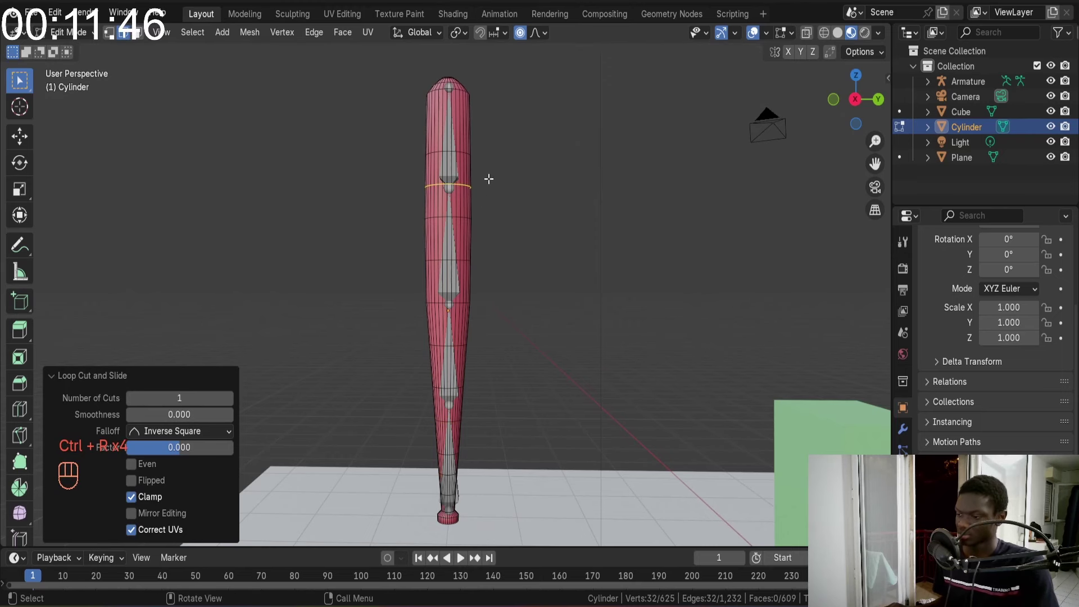
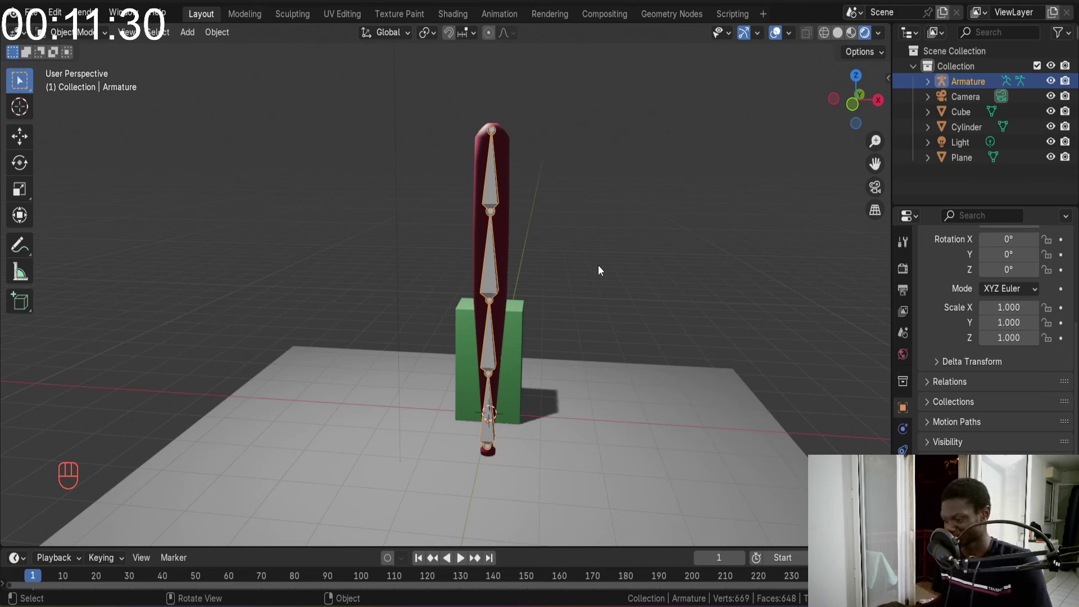
Parent the bat mesh to the armature with automatic weights, enter Pose Mode and select the top bone
left_click_drag(525, 189, 419, 187)
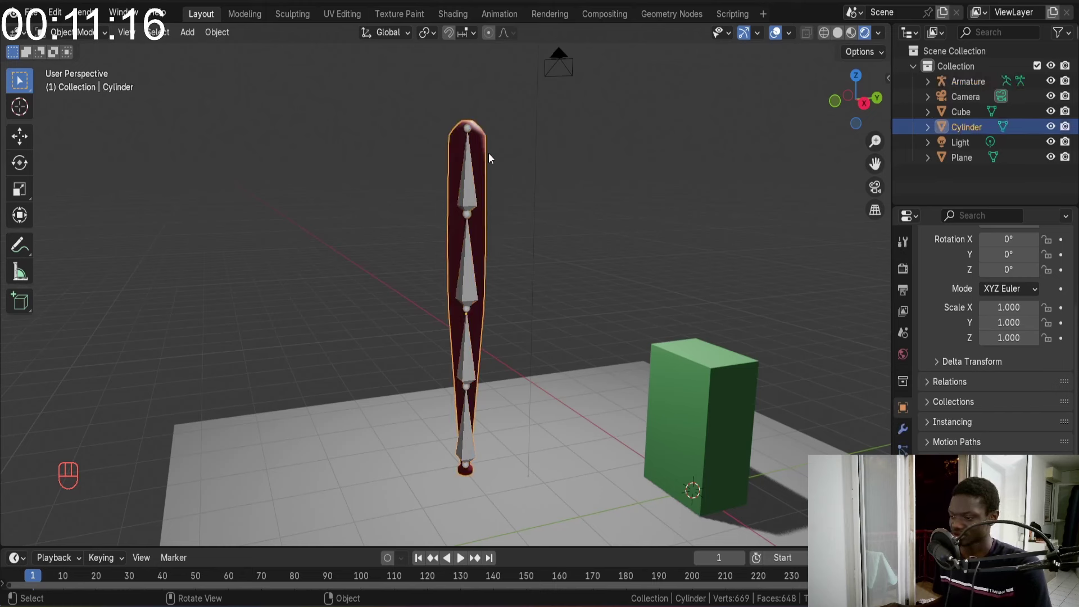
left_click(472, 193)
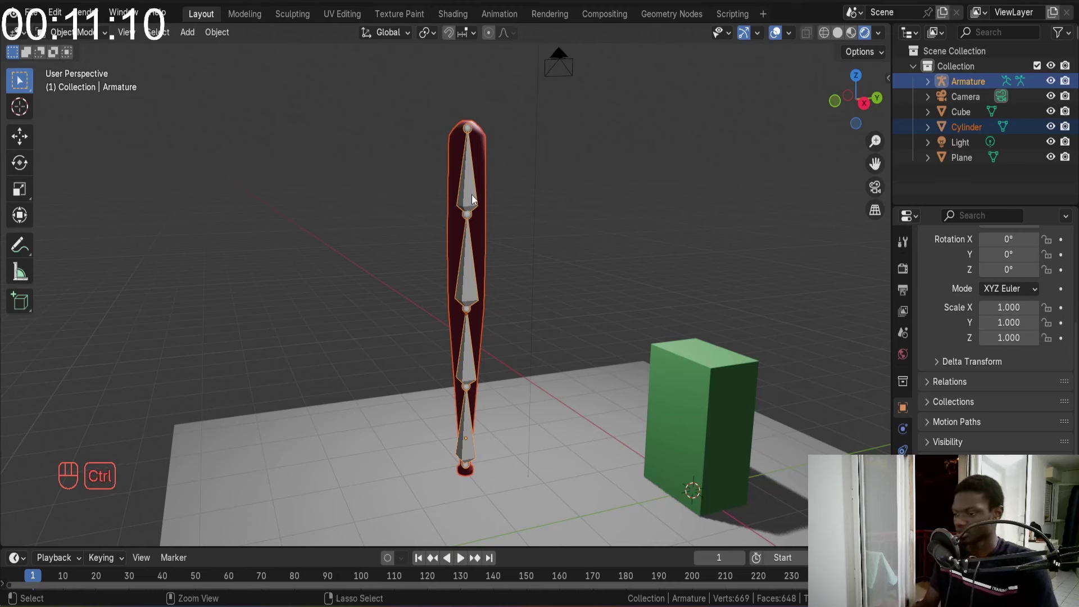
key("ctrl+p")
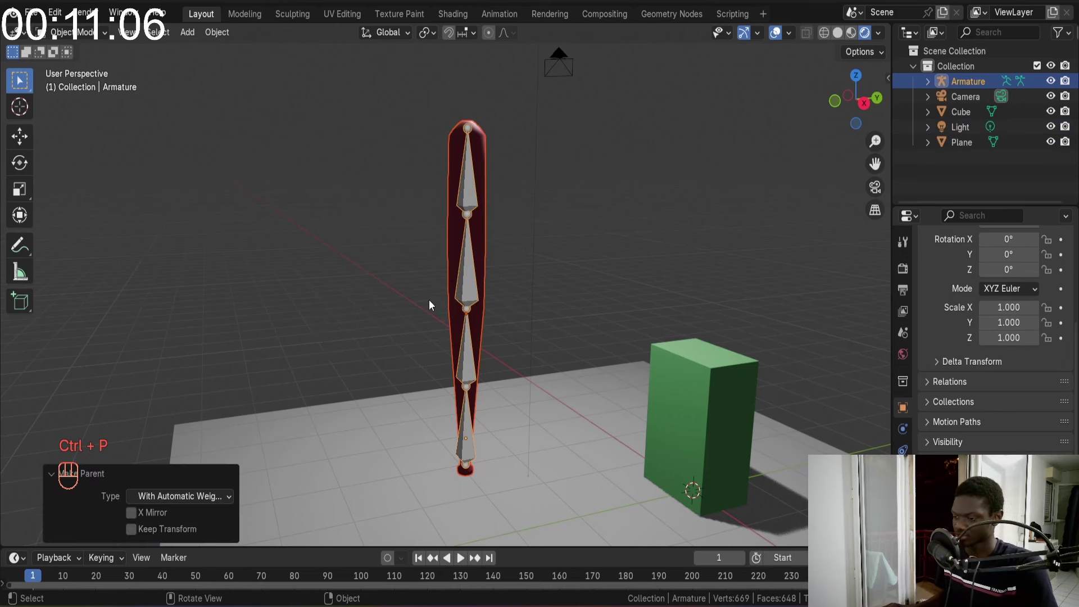
left_click(475, 190)
key("ctrl+Tab")
left_click(474, 190)
Rotate the top, middle and base bones to bend the bat, then undo the test pose
key("r")
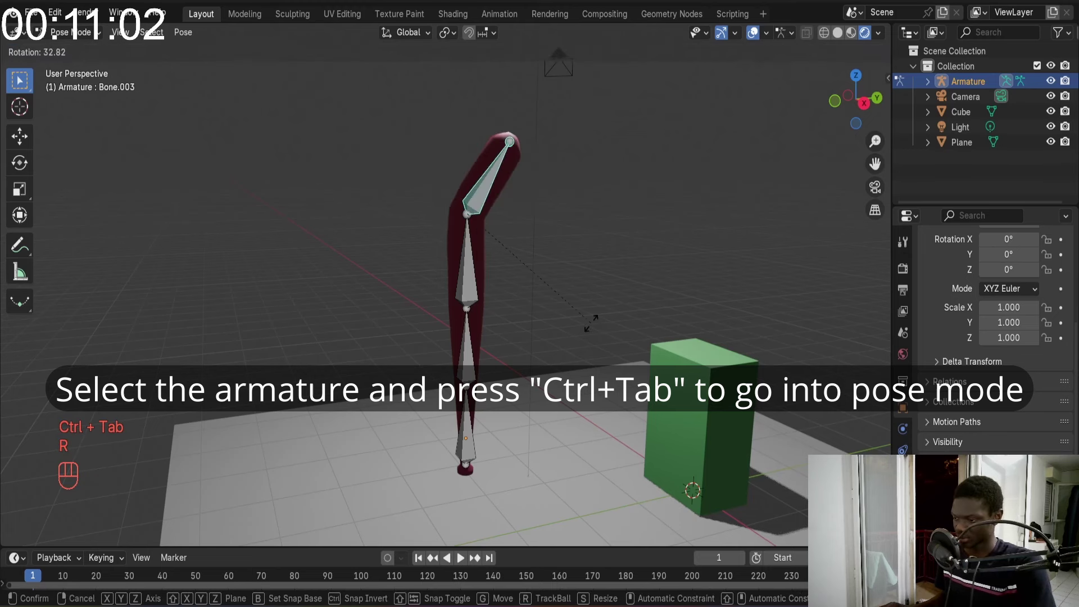
left_click(470, 294)
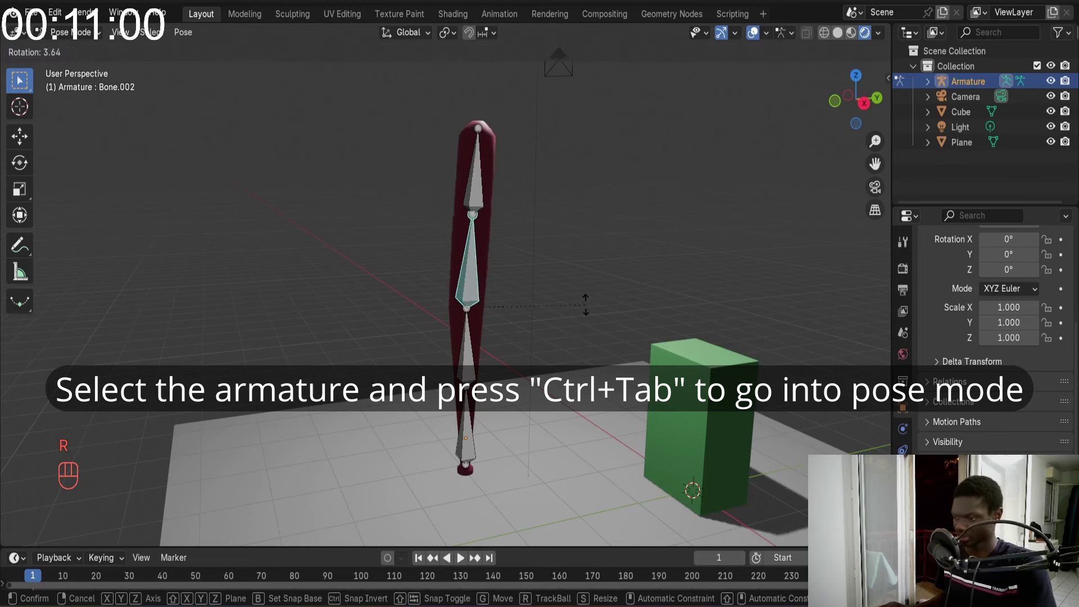
left_click_drag(568, 285, 490, 257)
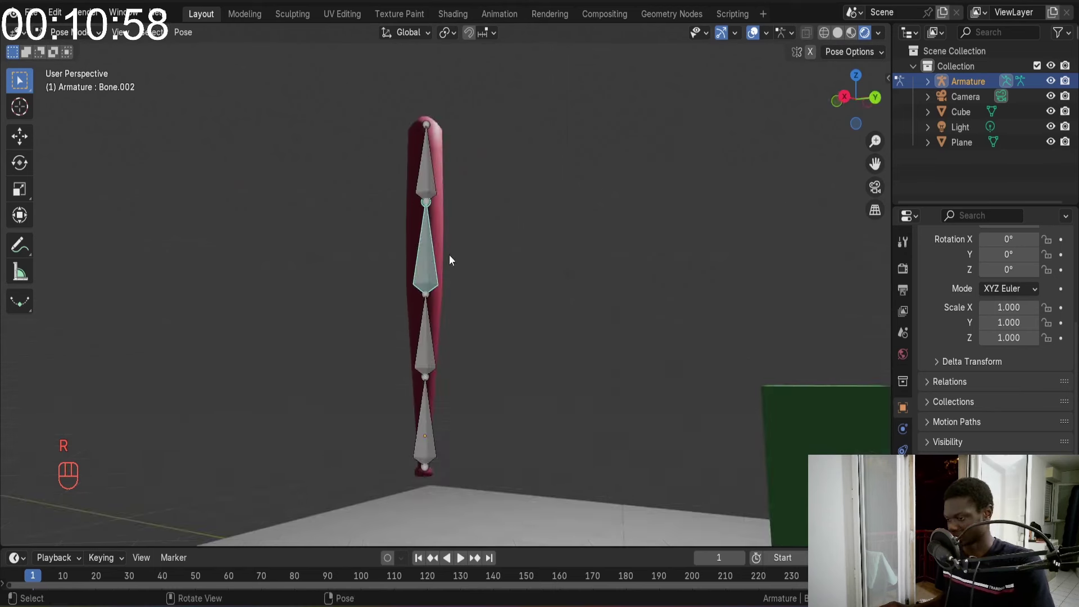
middle_click(470, 343)
key("r")
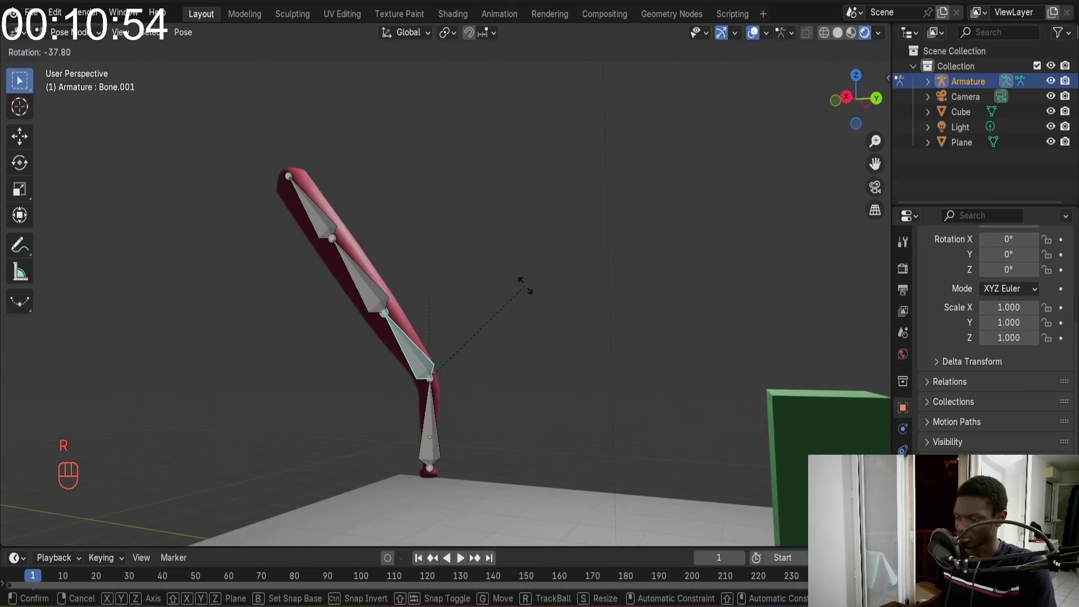
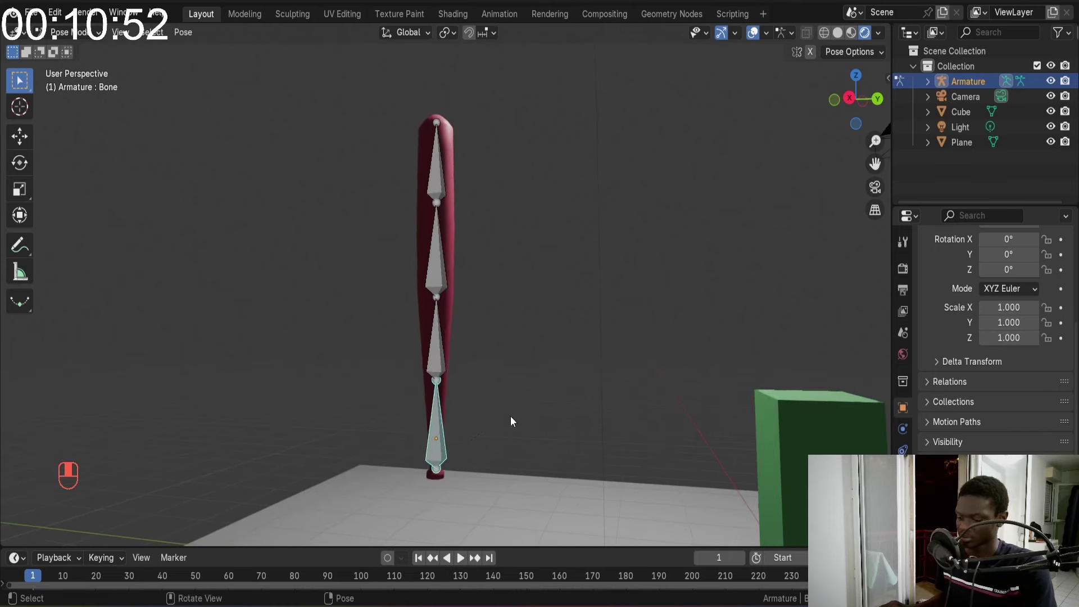
key("r")
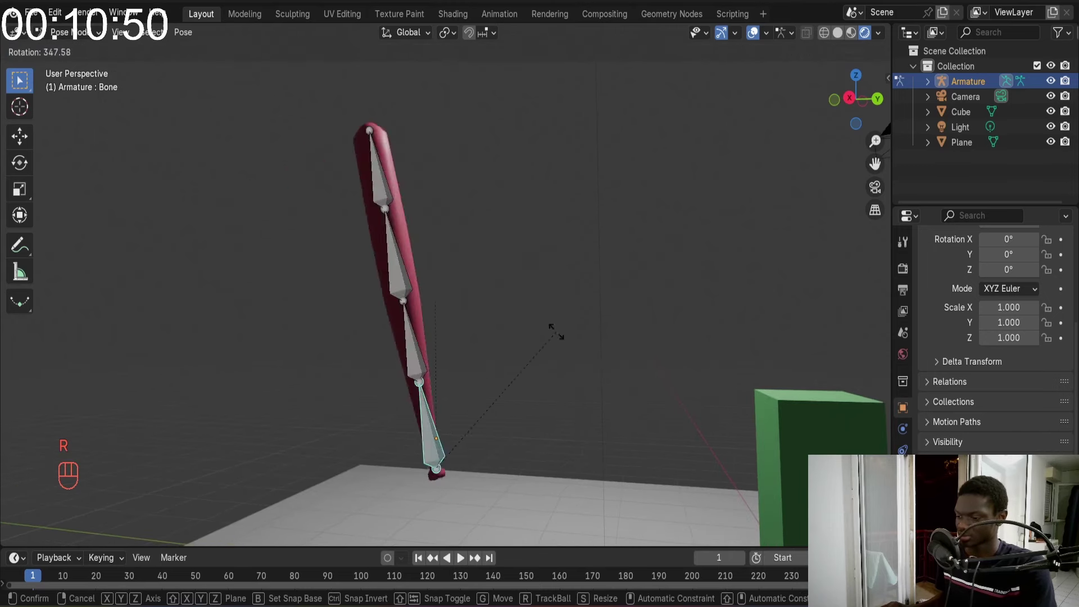
key("g")
Orbit back and rotate bones again to bend the bat's upper part
left_click_drag(560, 304, 655, 349)
left_click_drag(565, 350, 429, 340)
key("r")
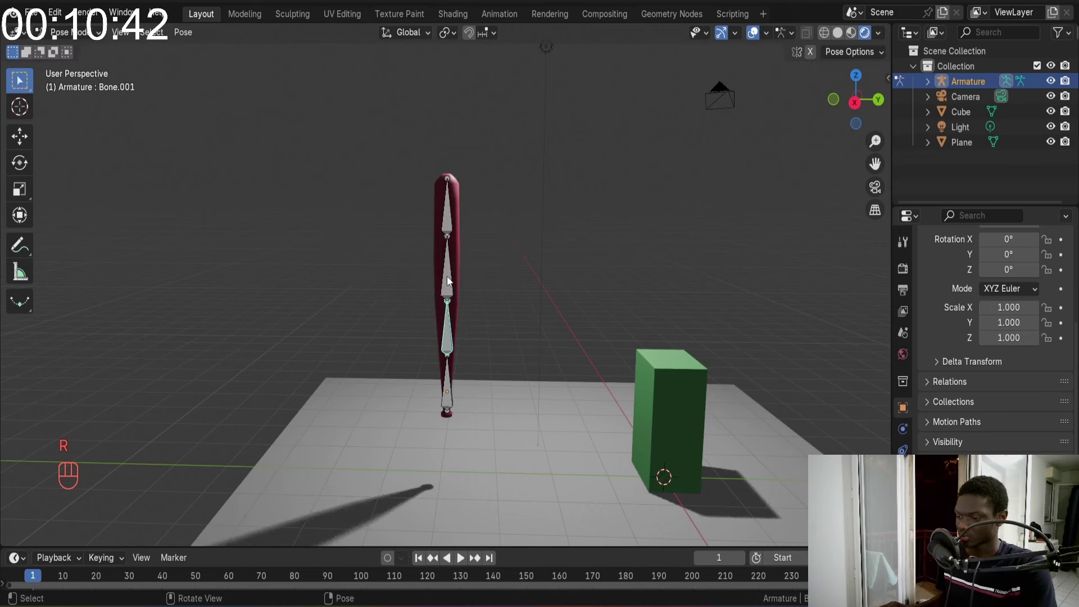
key("r")
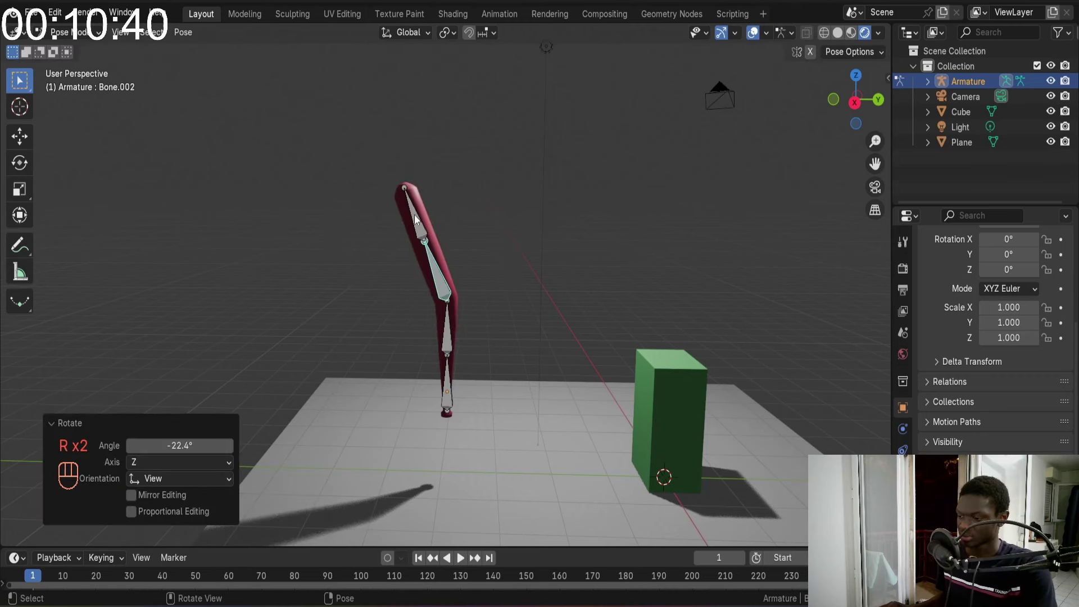
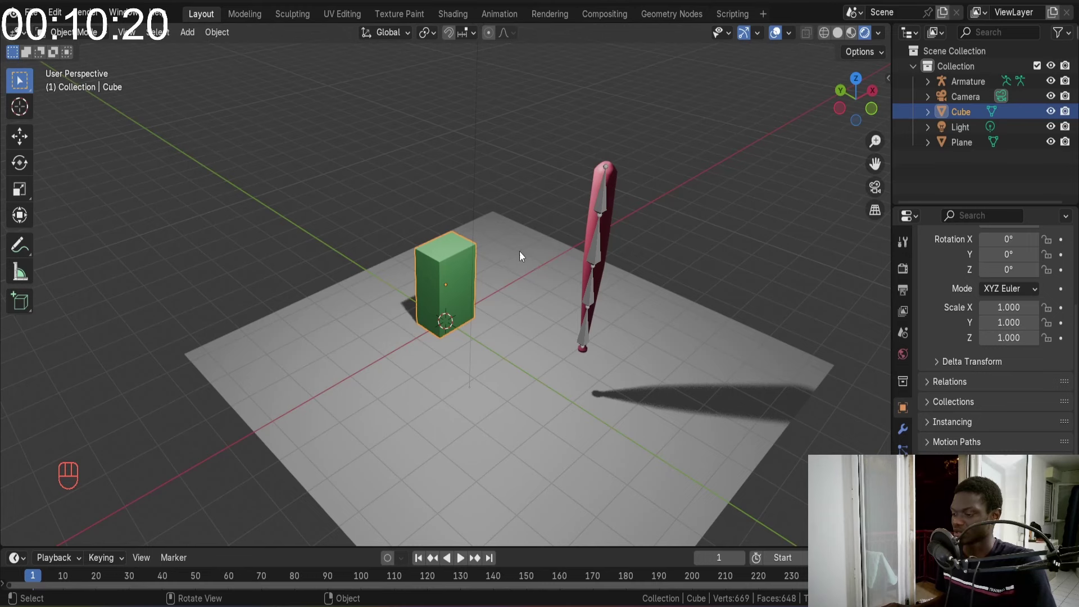
Zoom in on the green box, enter its mesh, start a Z stretch and cancel it
left_click_drag(470, 260, 436, 264)
left_click_drag(456, 250, 509, 255)
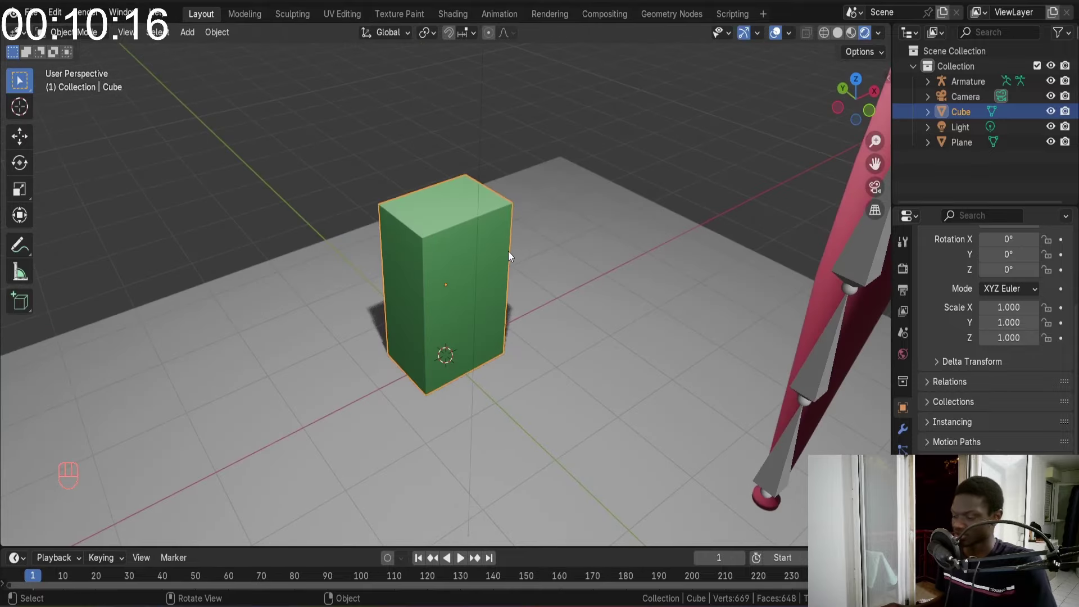
left_click_drag(504, 248, 522, 256)
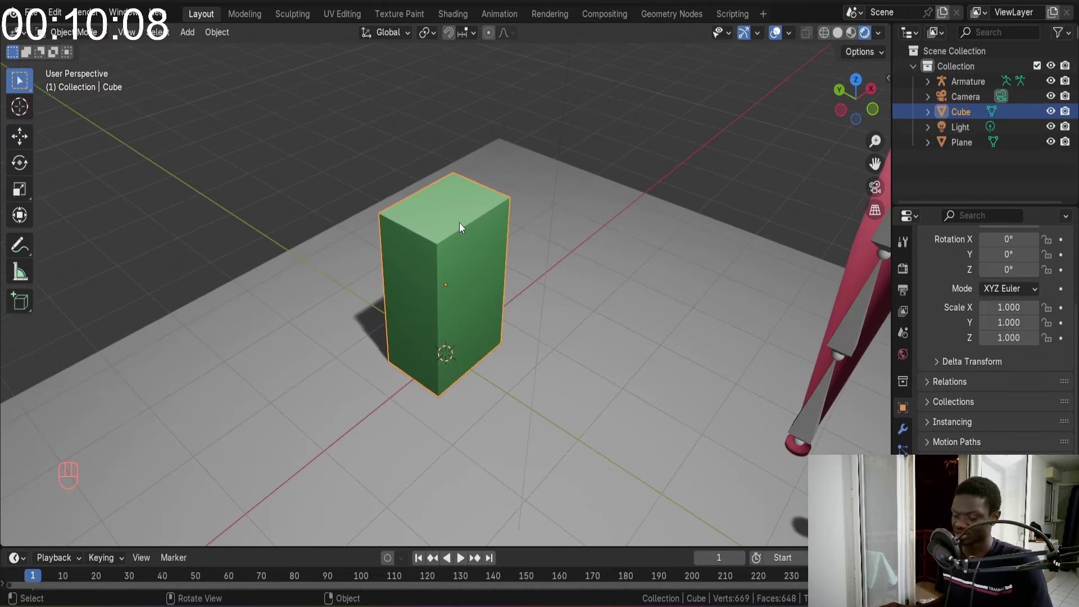
key("Tab")
key("s")
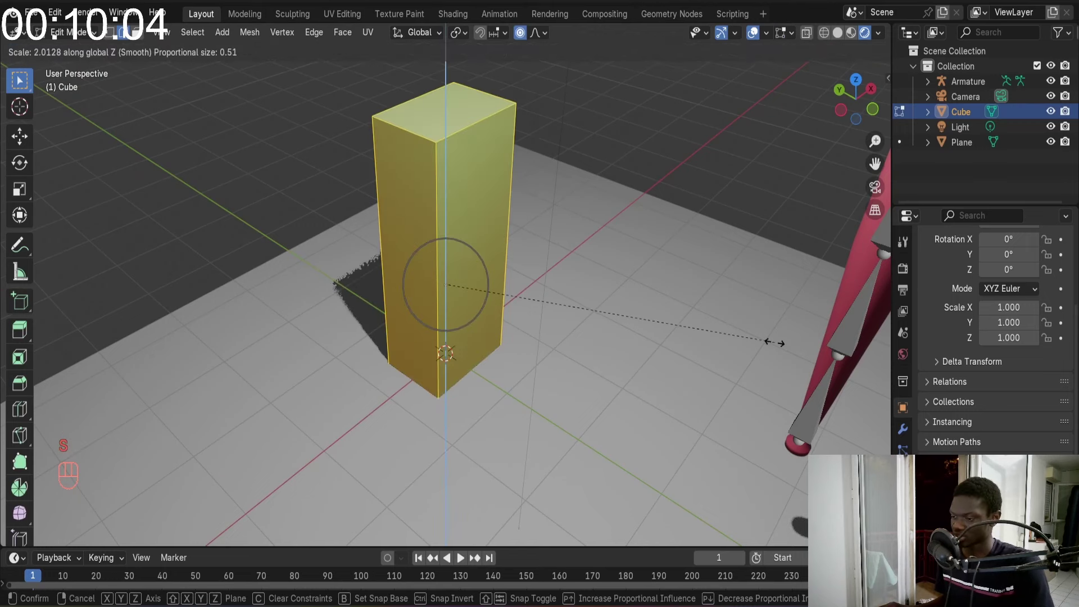
key("s")
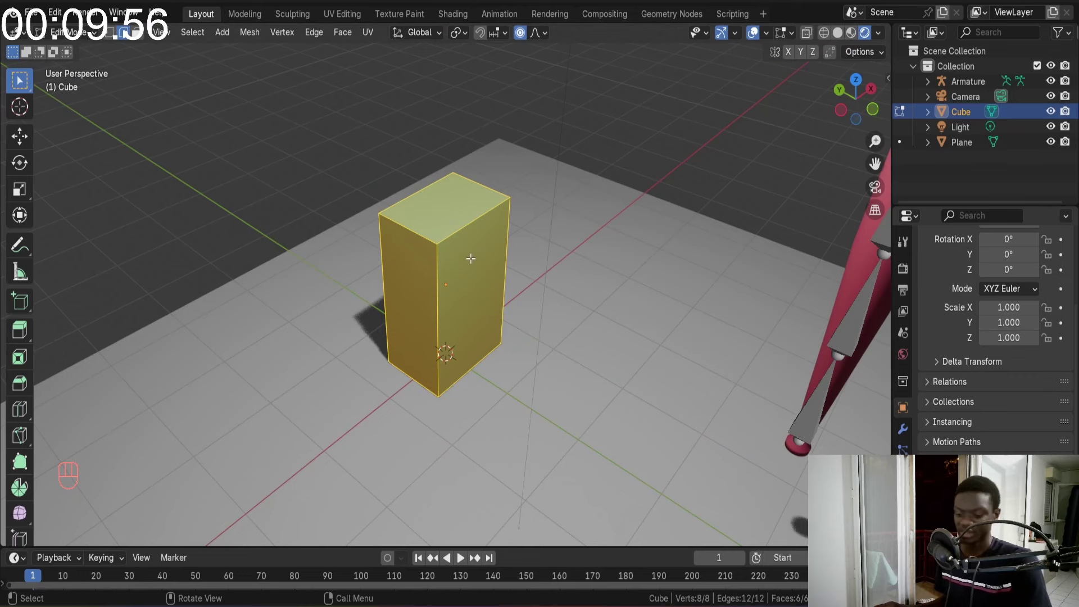
Leave the box's mesh editing and frame the box and bat together
key("Tab")
left_click_drag(537, 282, 545, 253)
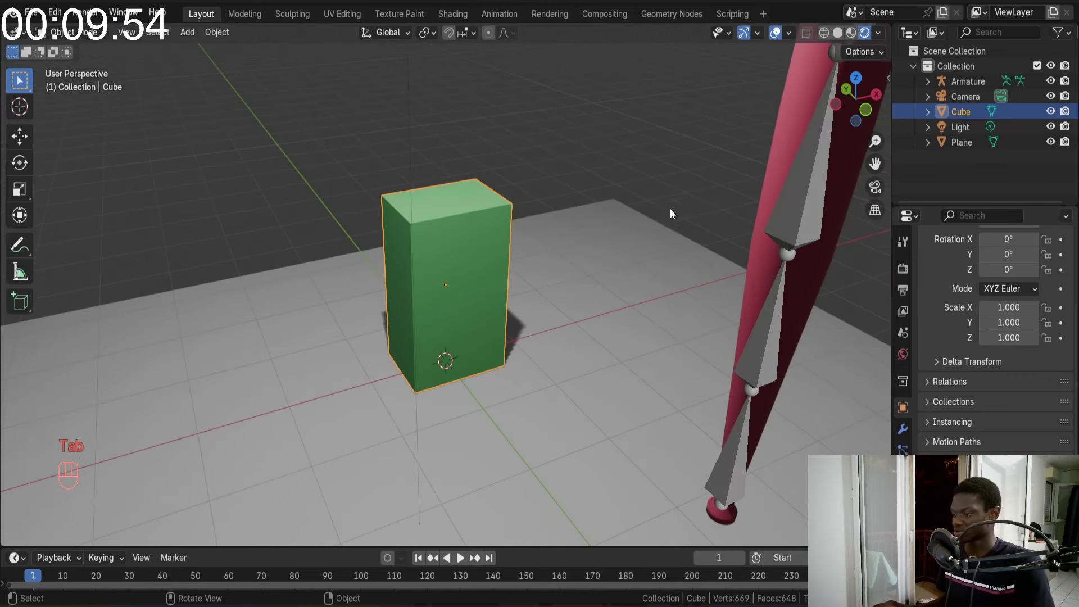
middle_click(447, 237)
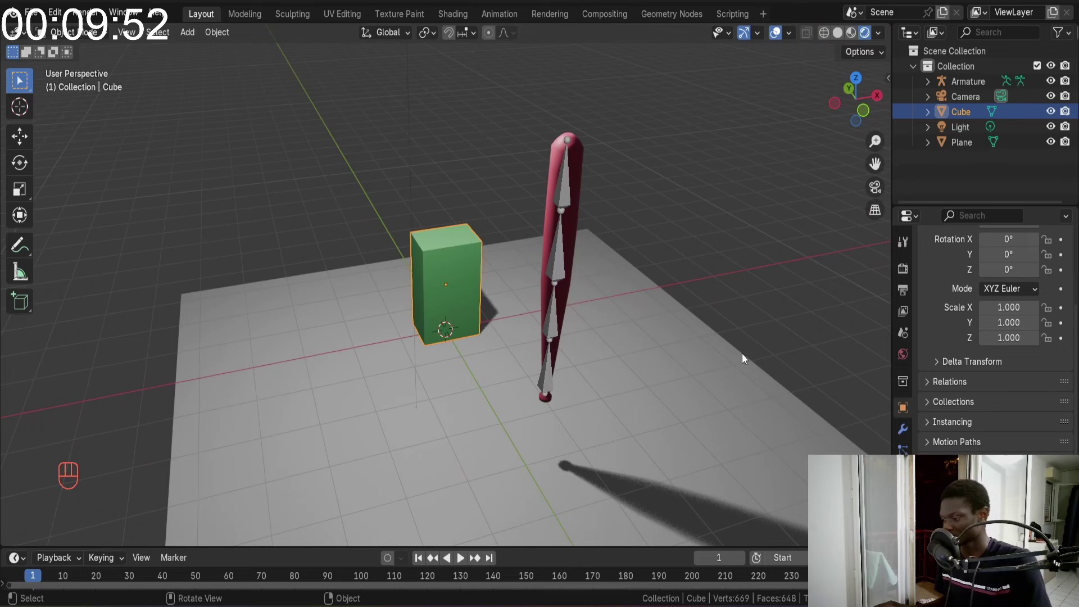
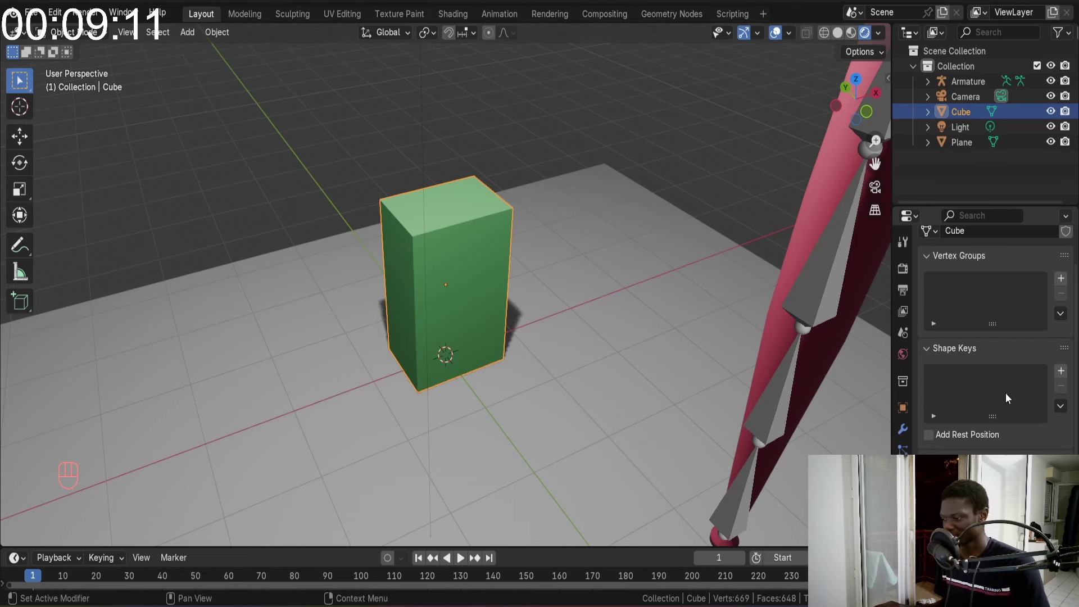
Add a second shape key, Key 1, to the green box beneath Basis
left_click_drag(1067, 373, 1063, 373)
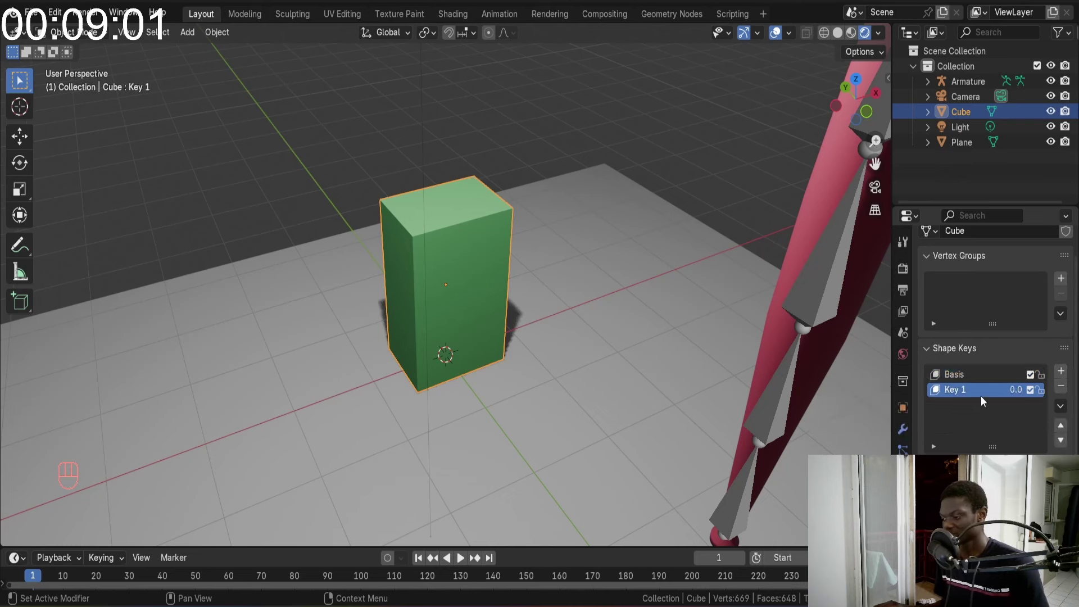
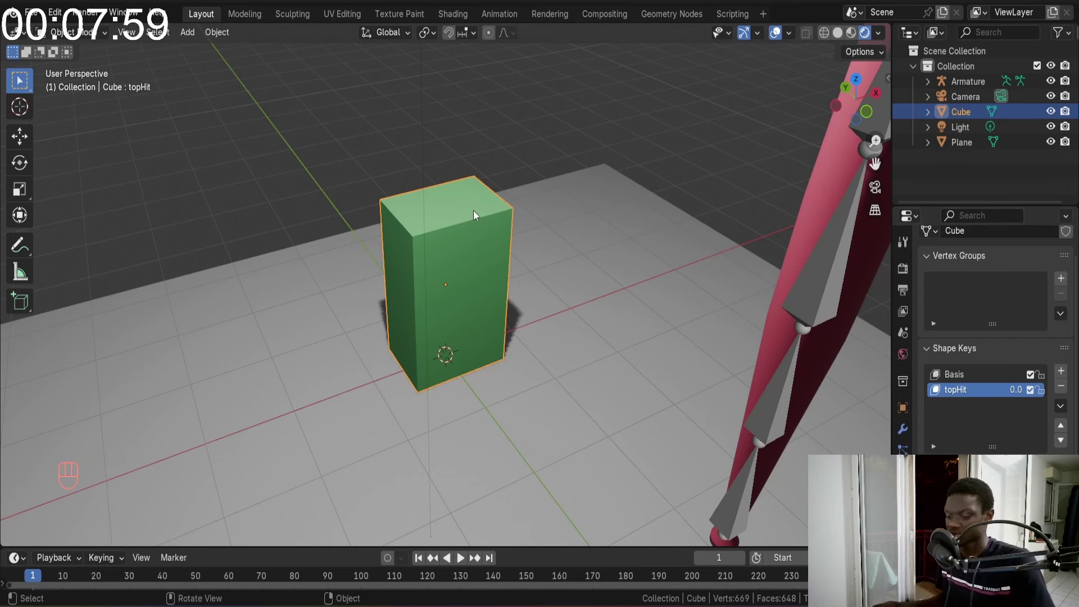
Cut four vertical edge loops around the box with Ctrl+R
key("Tab")
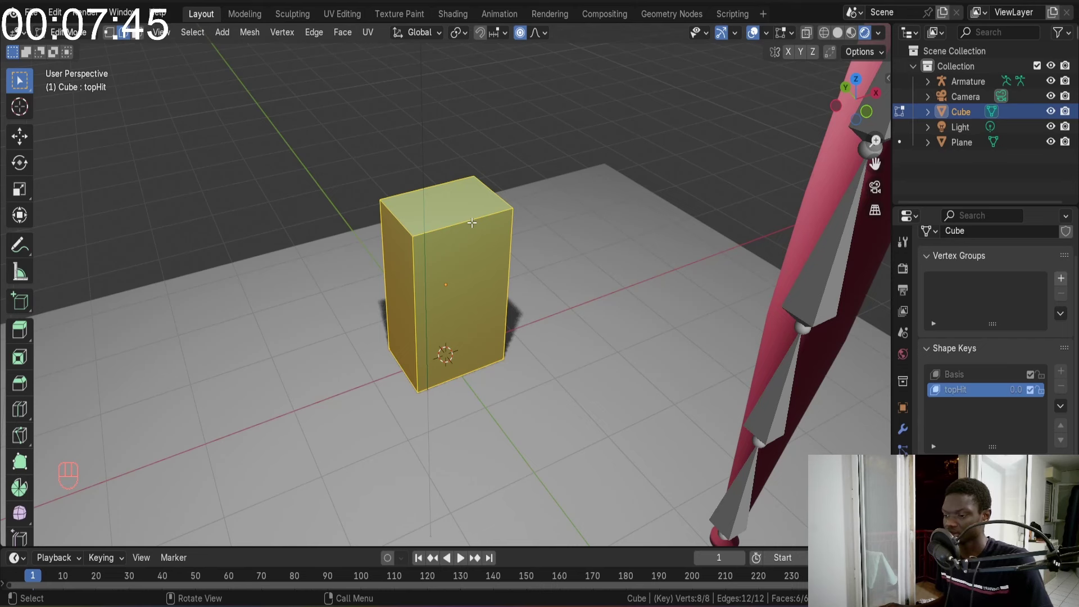
key("Tab")
key("Tab")
key("ctrl+r")
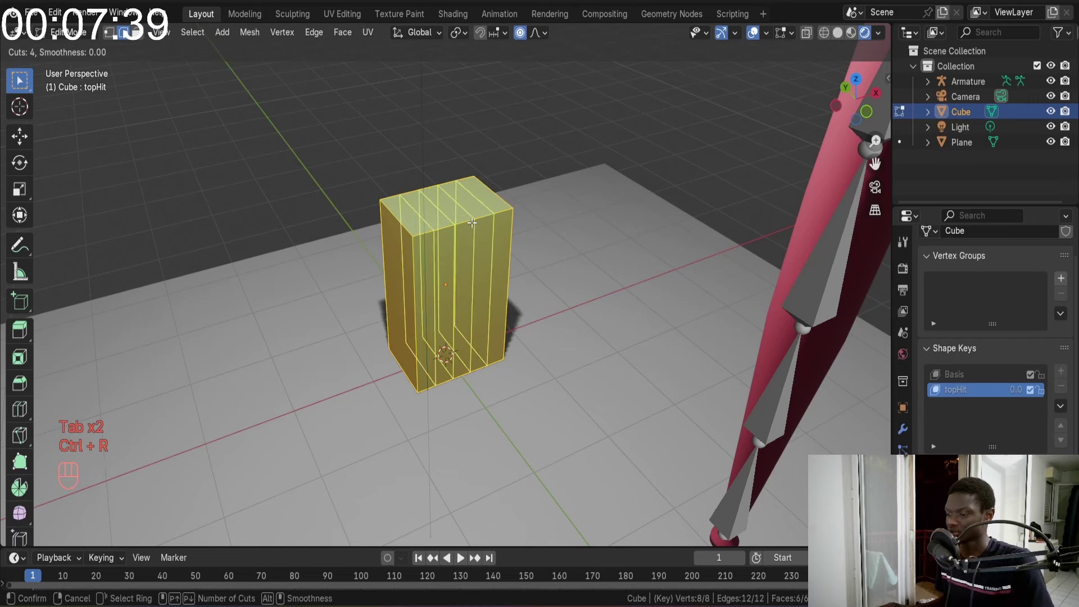
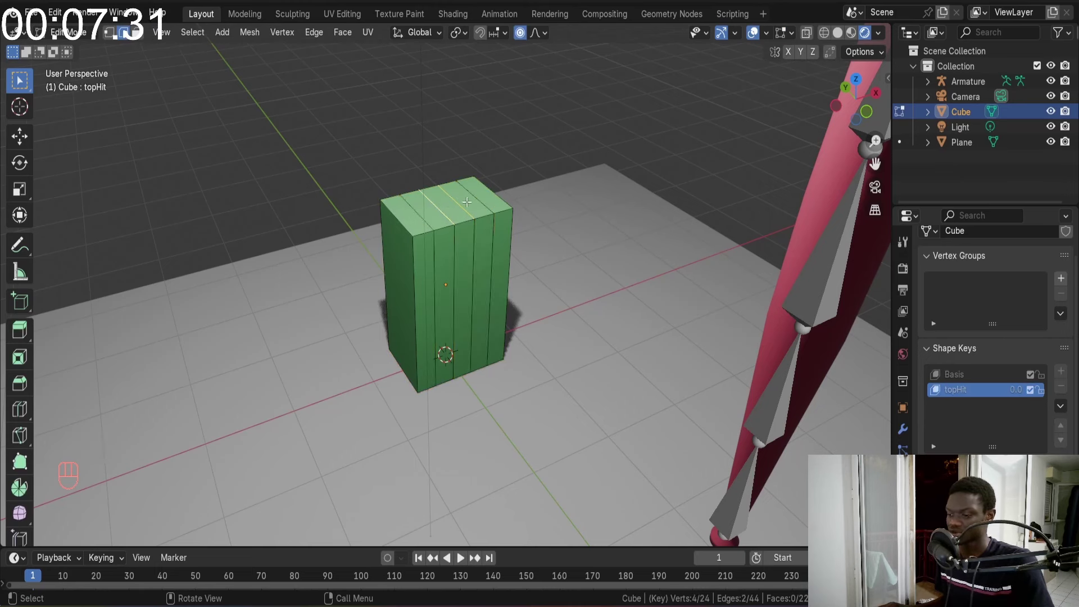
Cut three horizontal edge loops and start placing more across the box
key("o")
key("Escape")
key("ctrl+r")
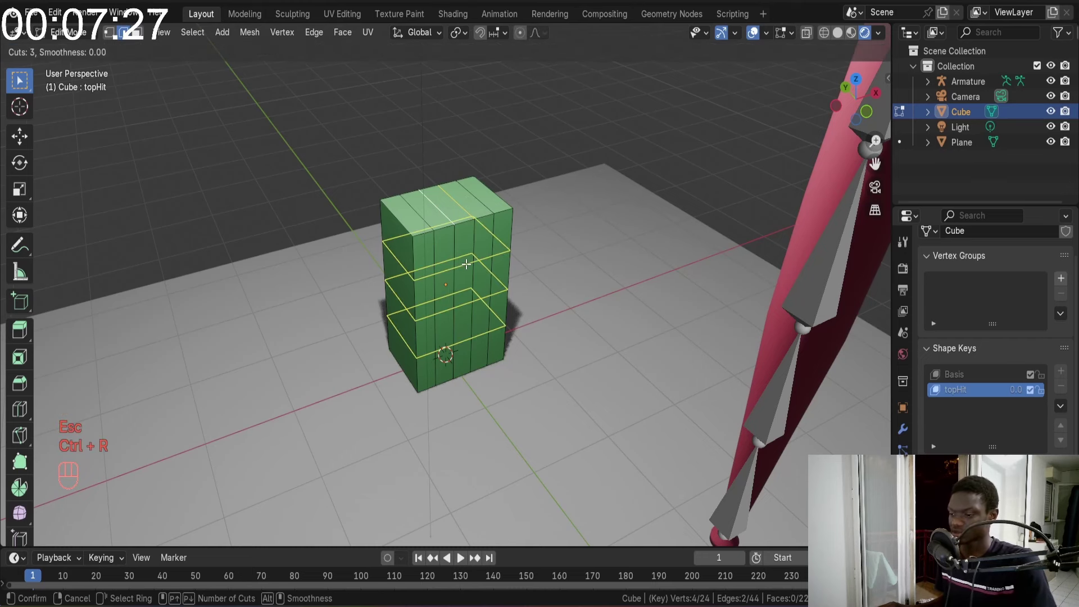
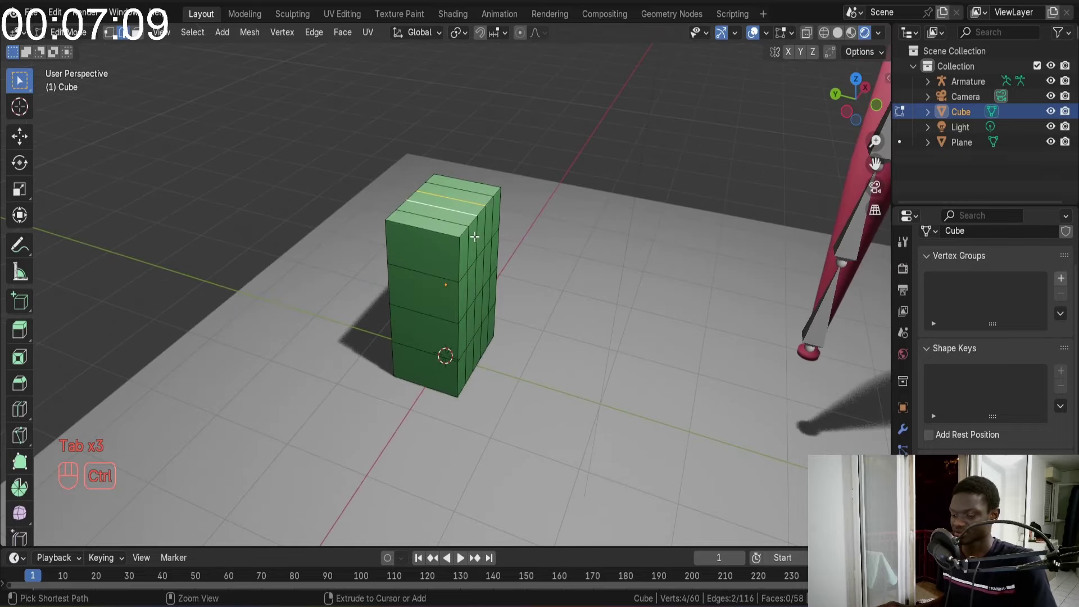
key("ctrl+r")
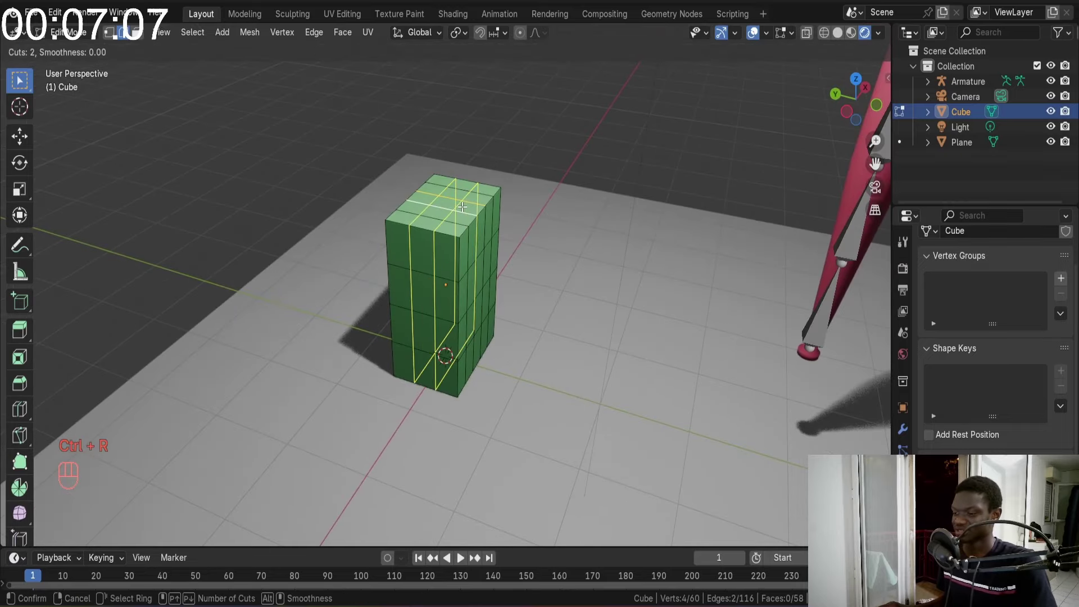
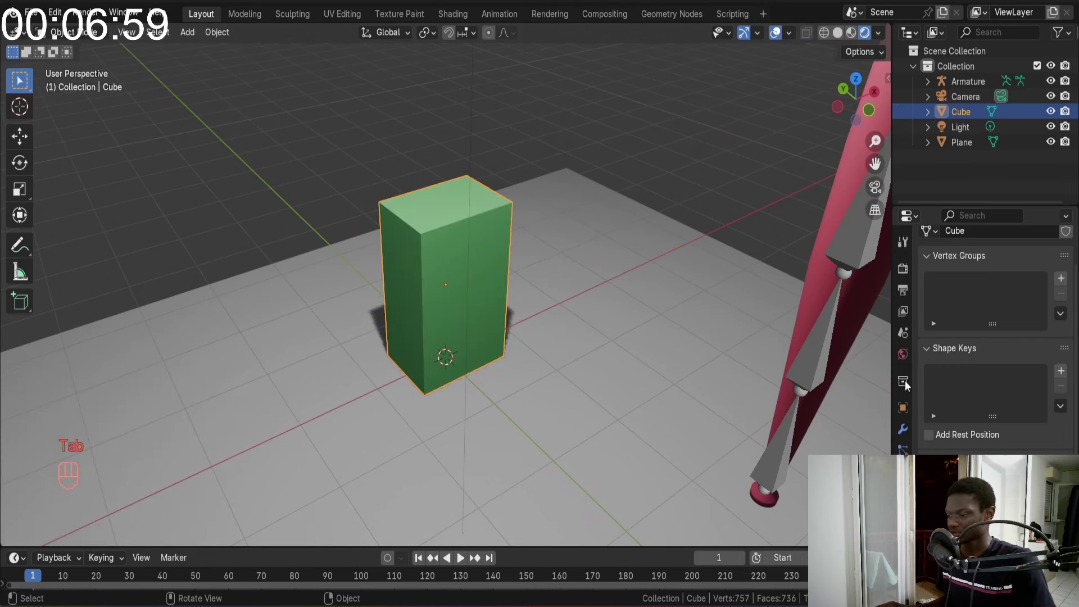
Add shape keys to the box and push its top centre down into a notch on Key 1
left_click(1064, 369)
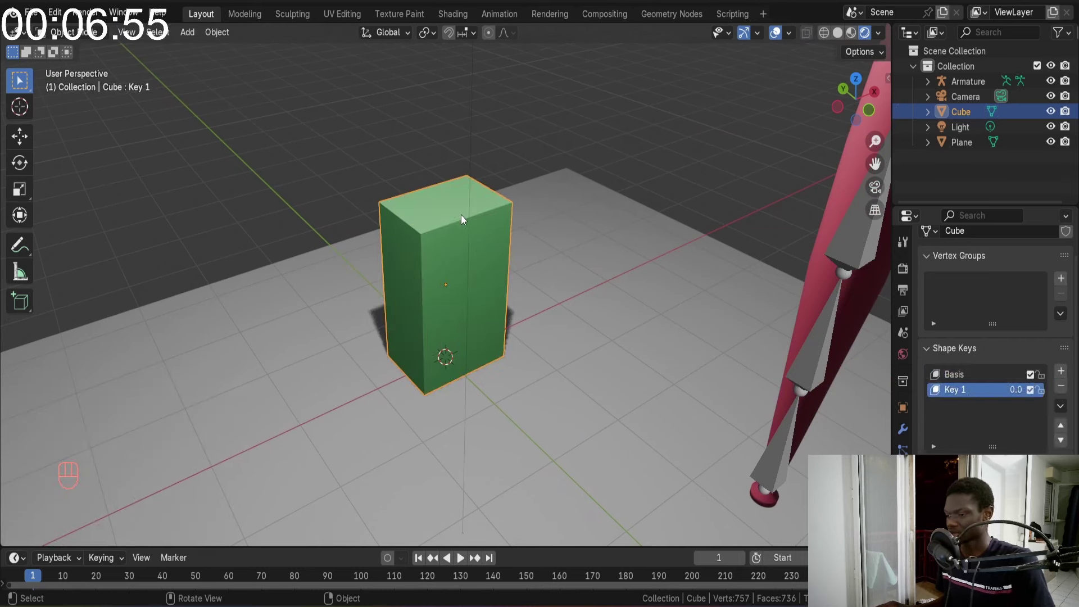
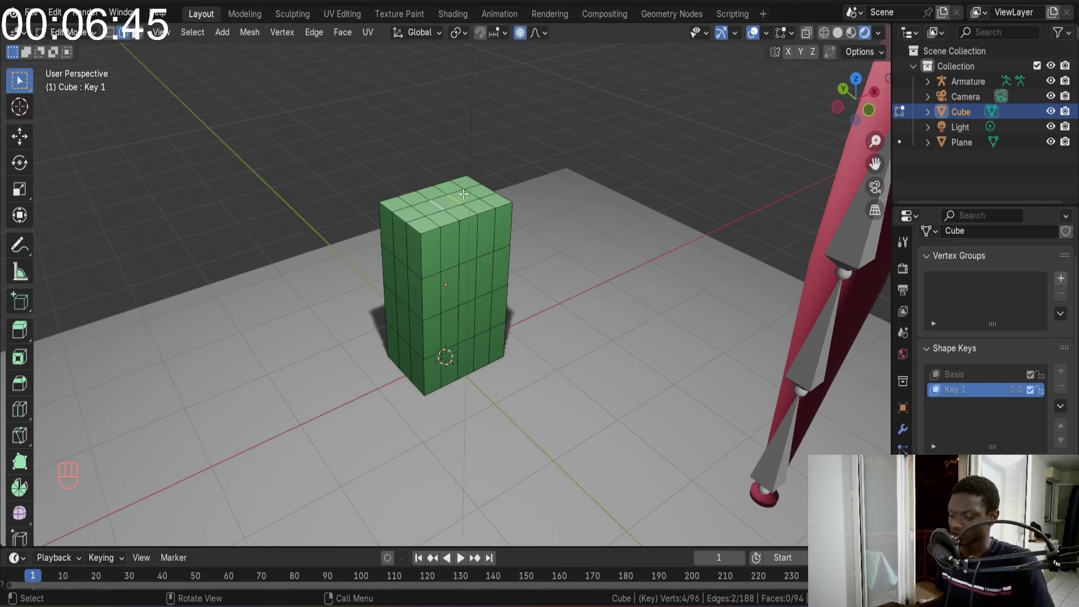
key("g")
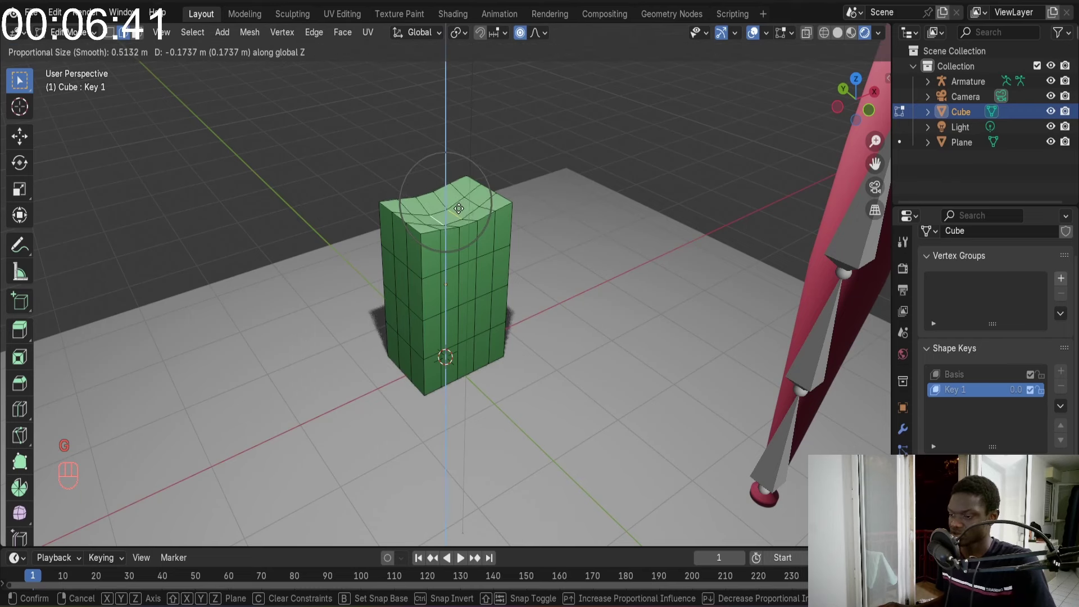
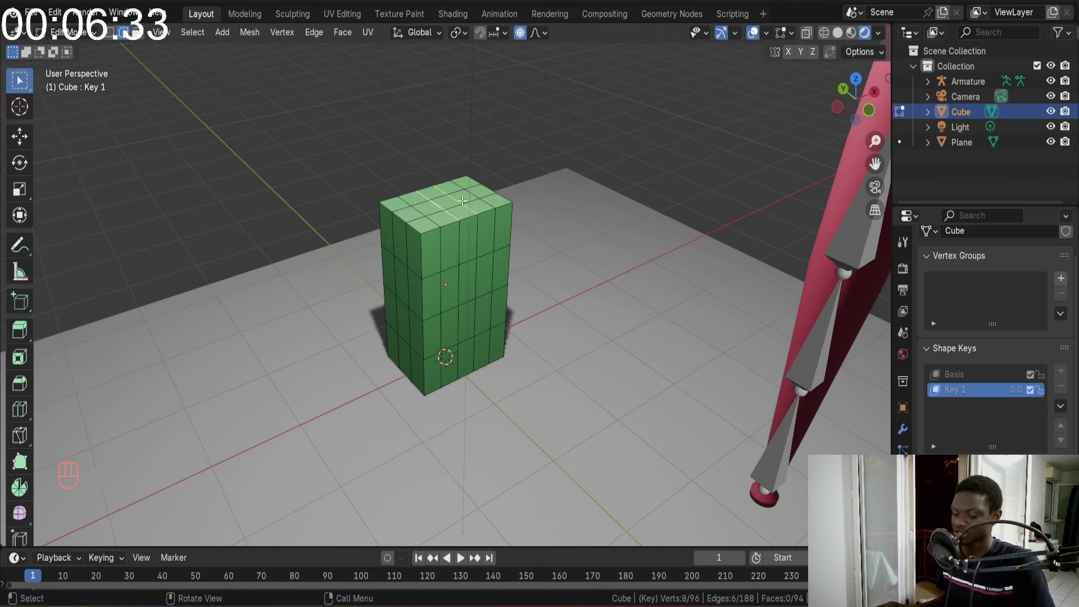
key("g")
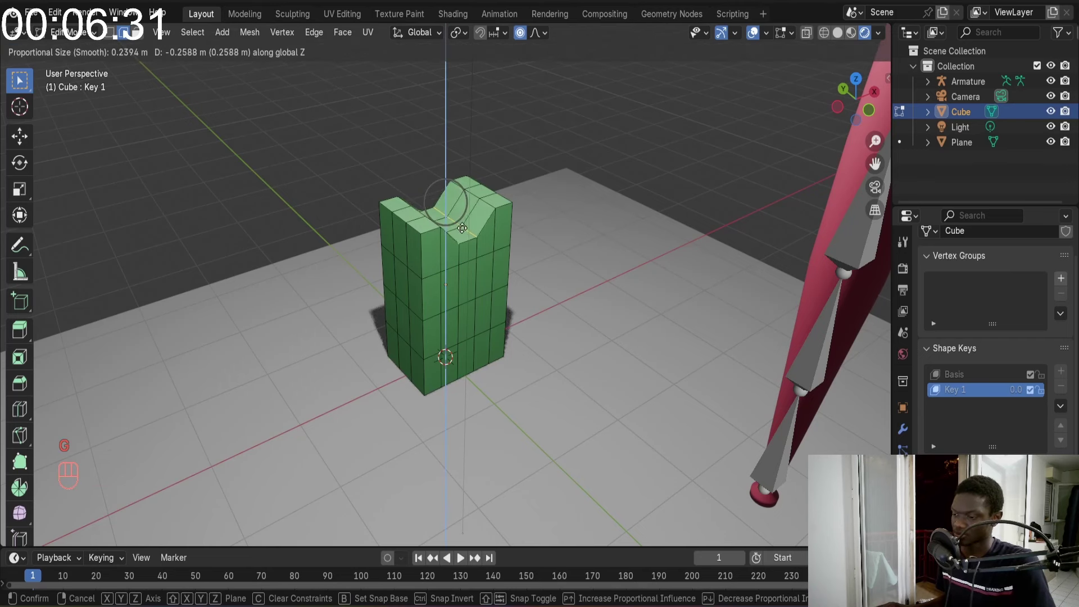
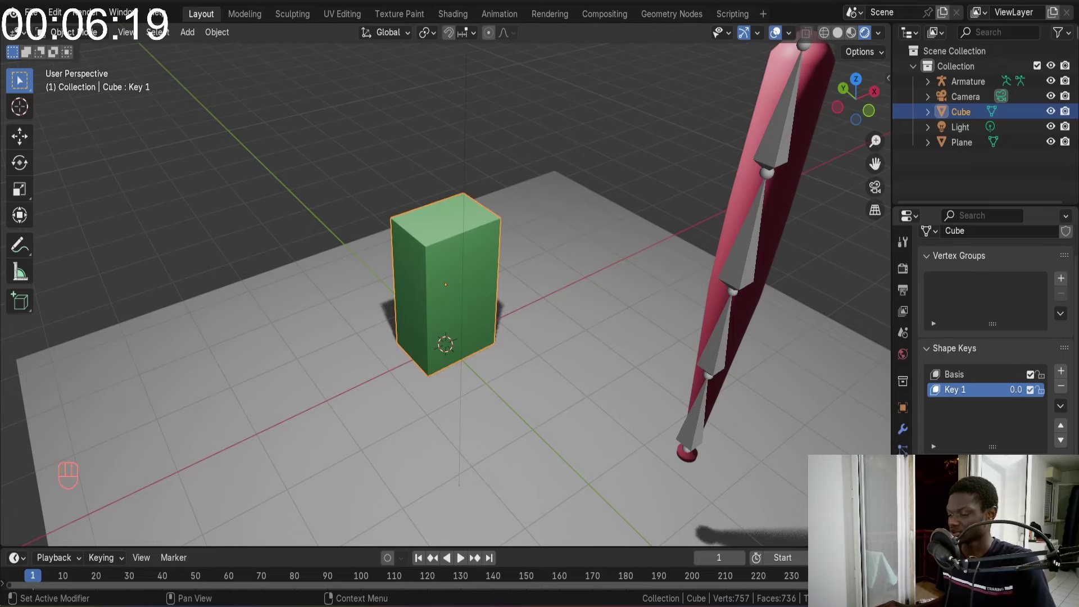
On Key 1, scale the box's mesh along Z, X and Y with smooth falloff to widen it
left_click_drag(563, 292, 568, 287)
key("Tab")
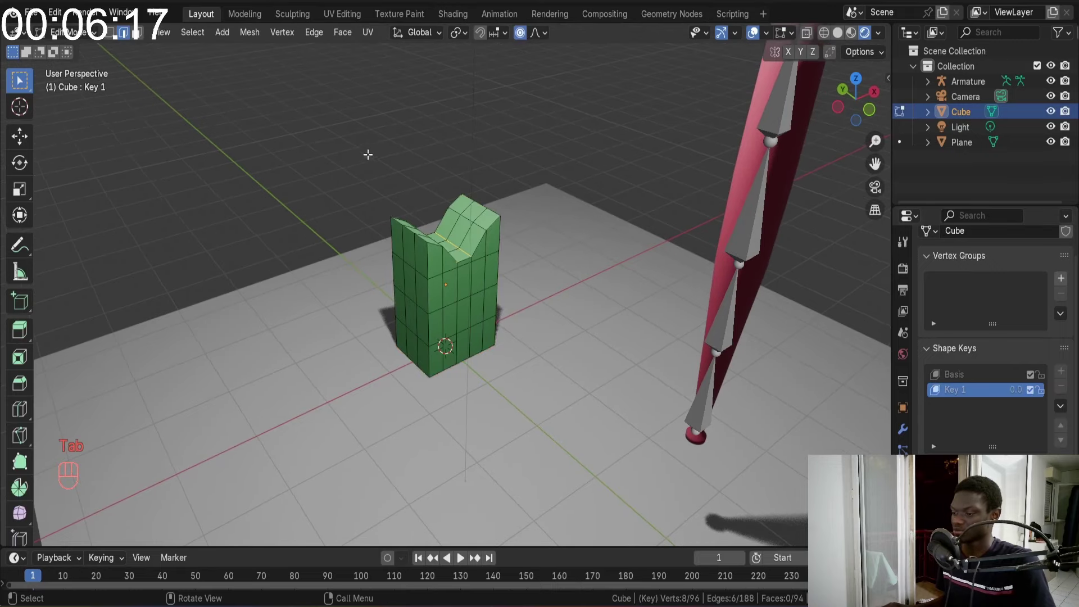
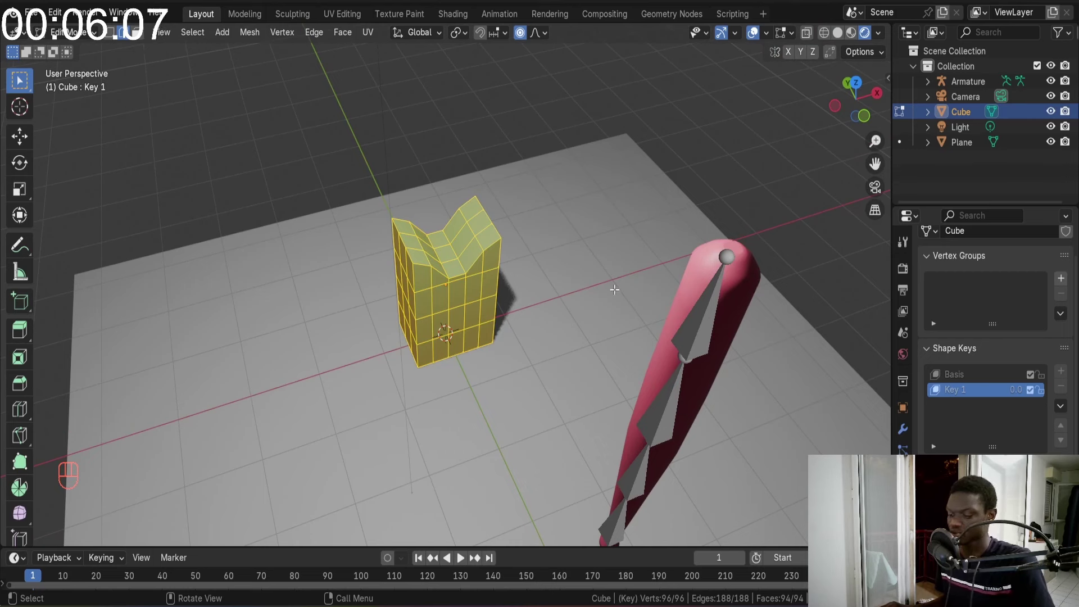
key("s")
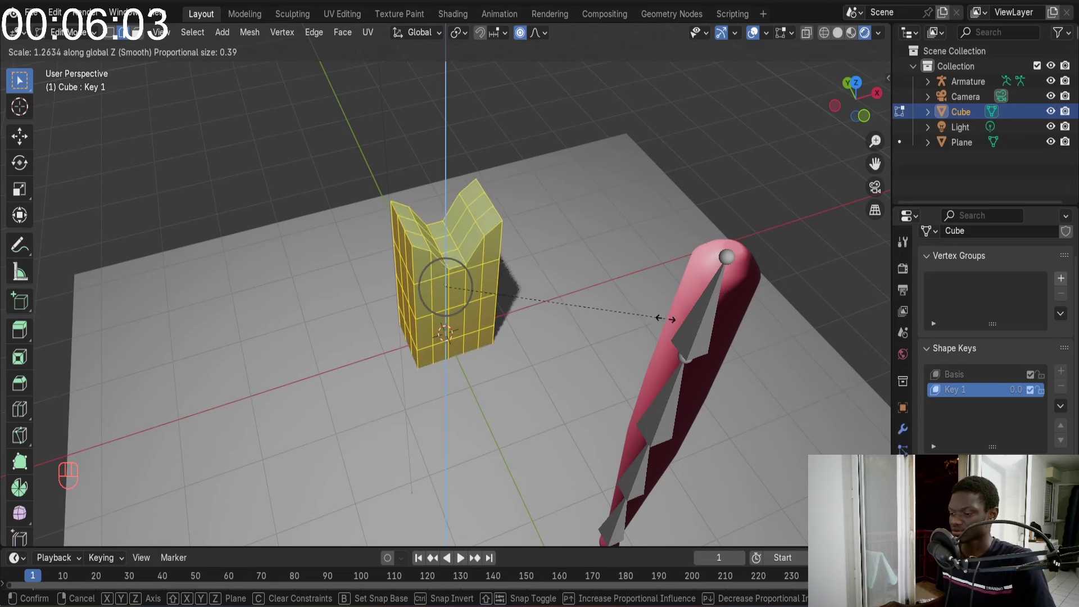
key("s")
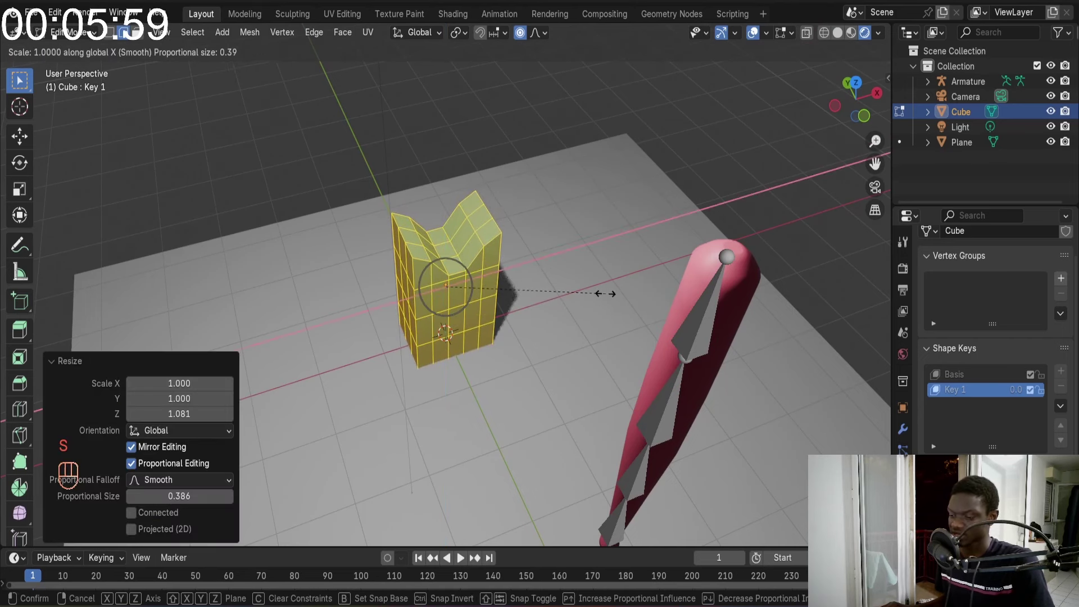
key("x")
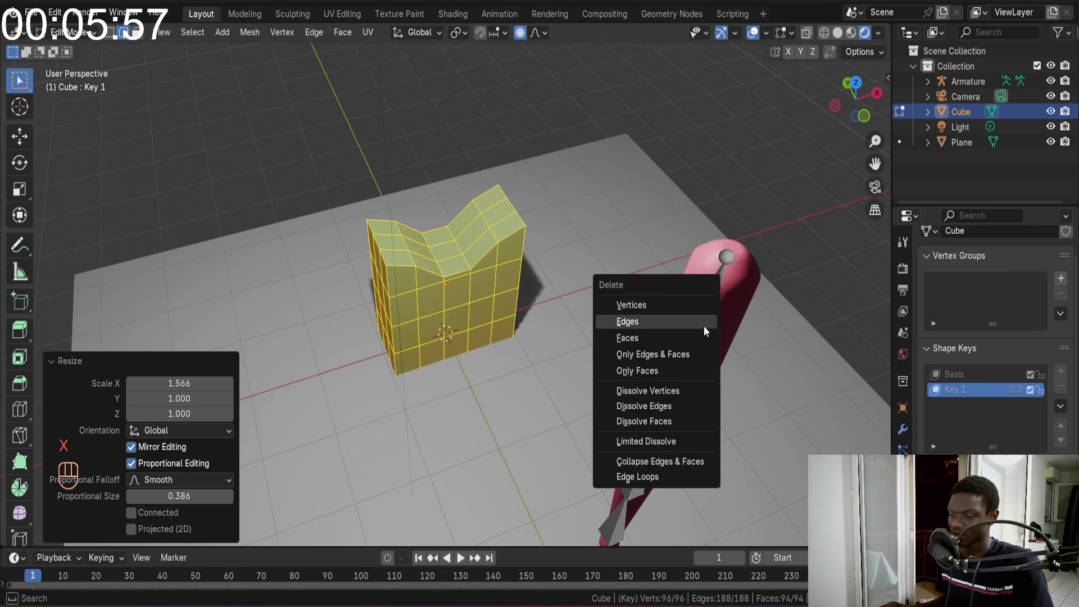
key("s")
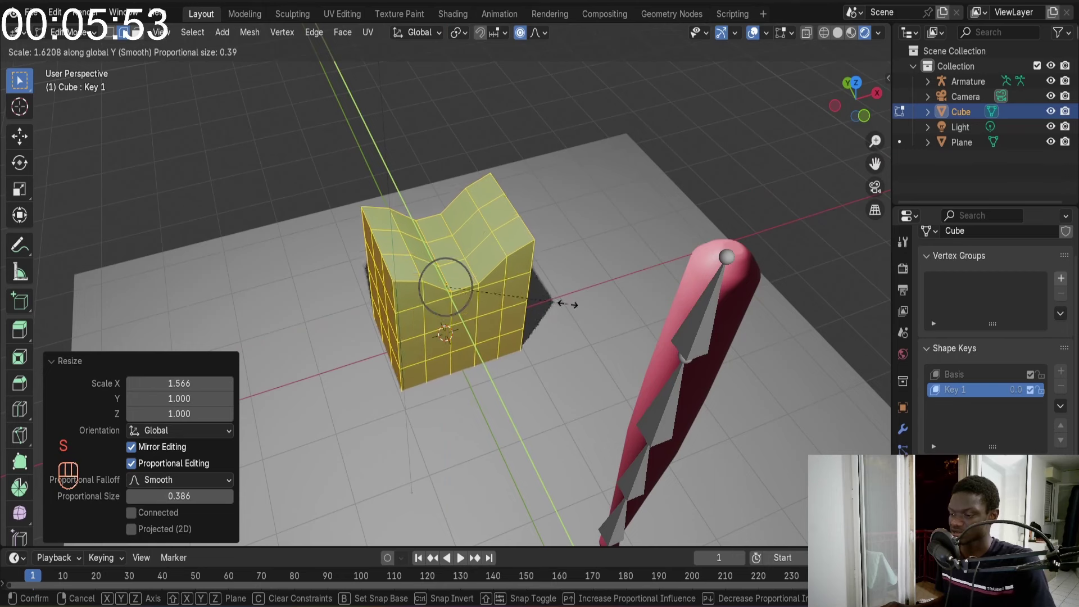
Pull the top down along Z, squash the block, and raise its back upper edge
key("g")
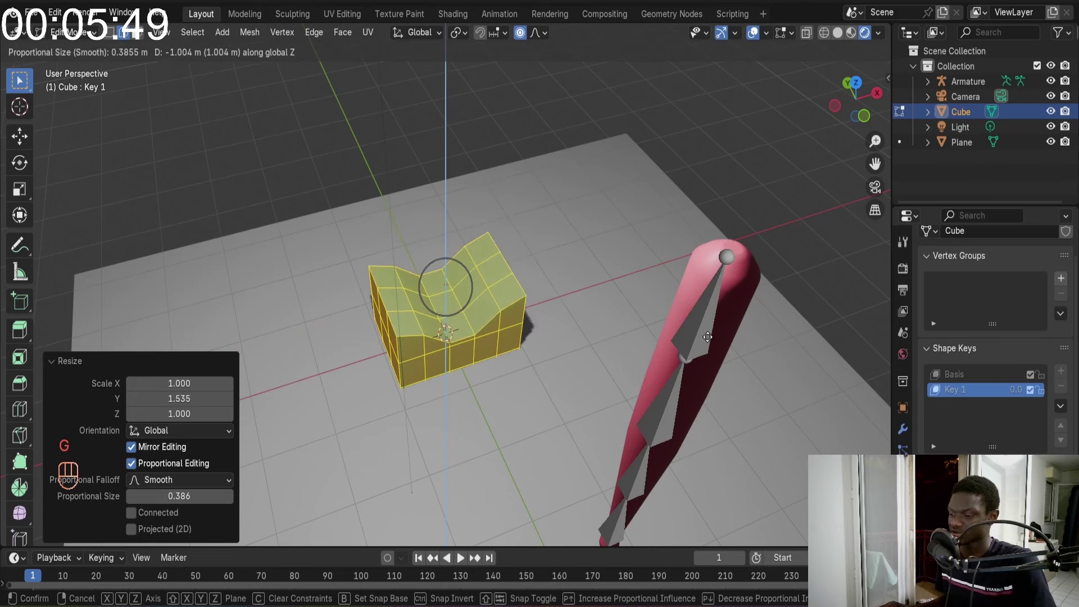
key("g")
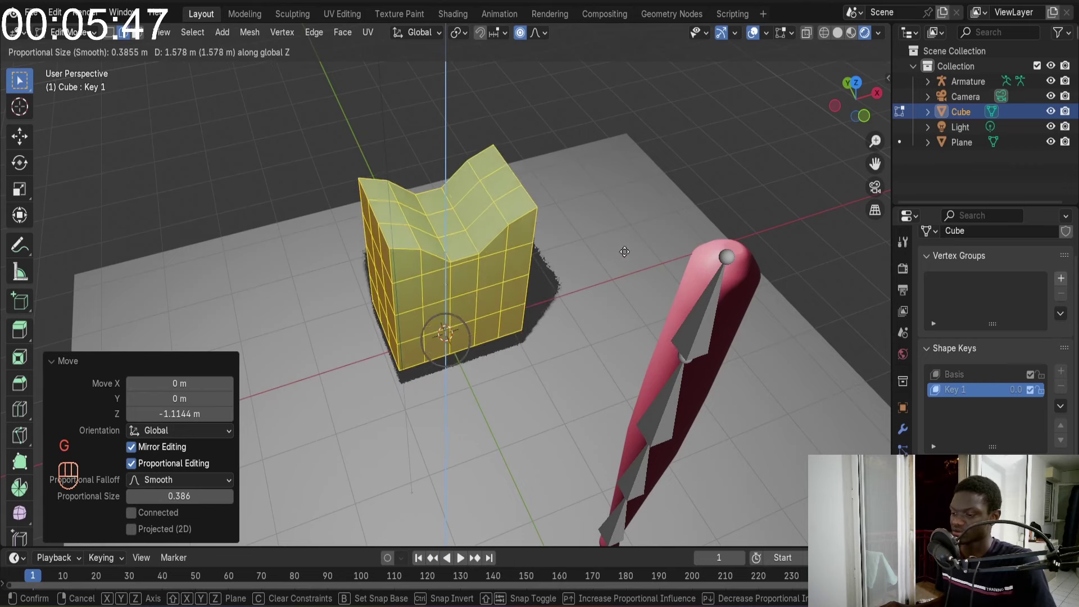
key("s")
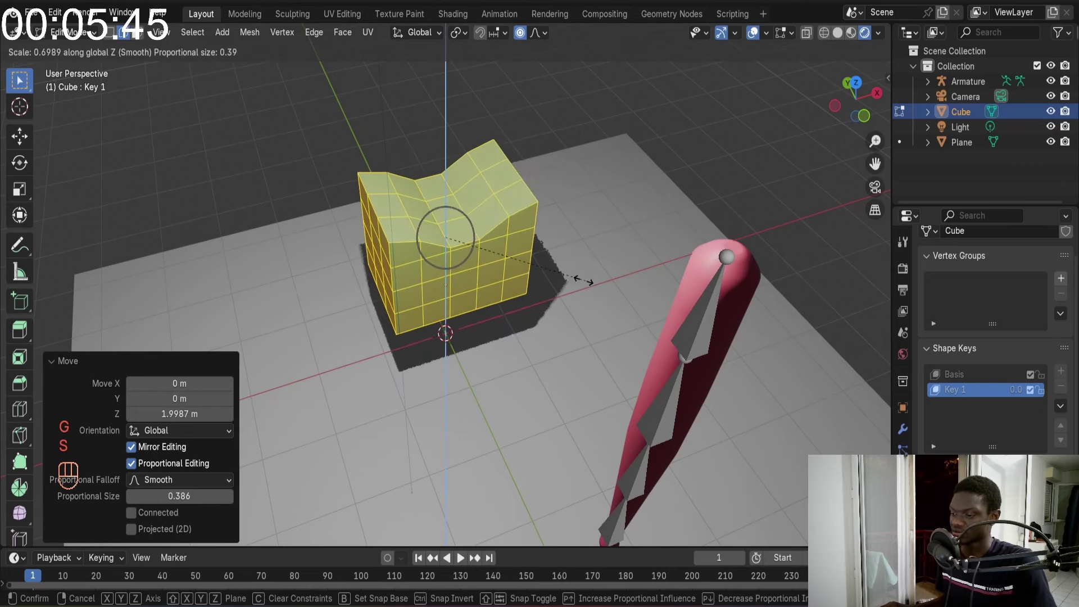
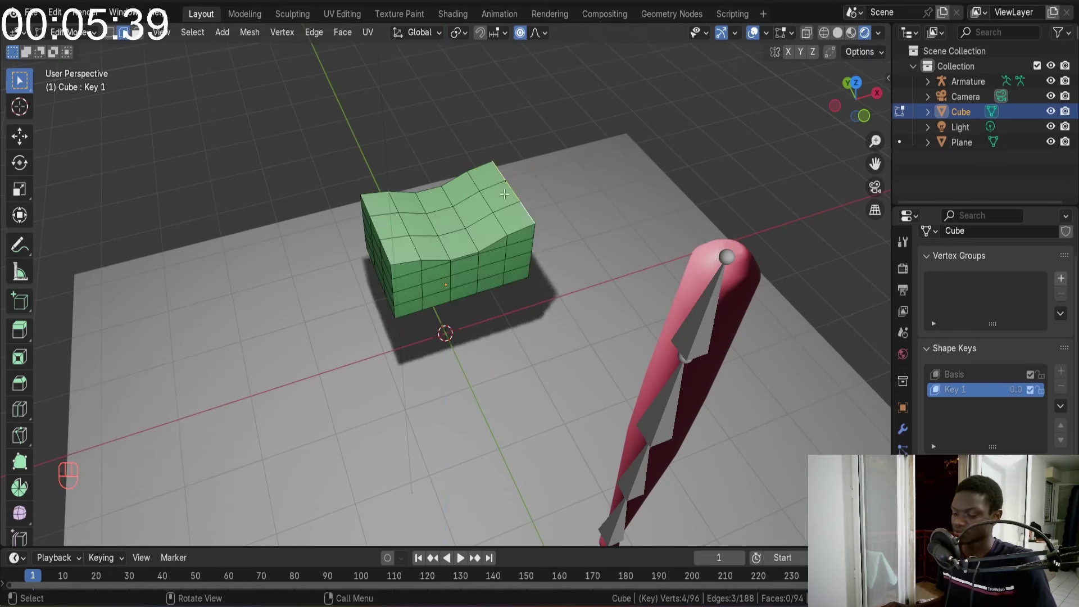
key("g")
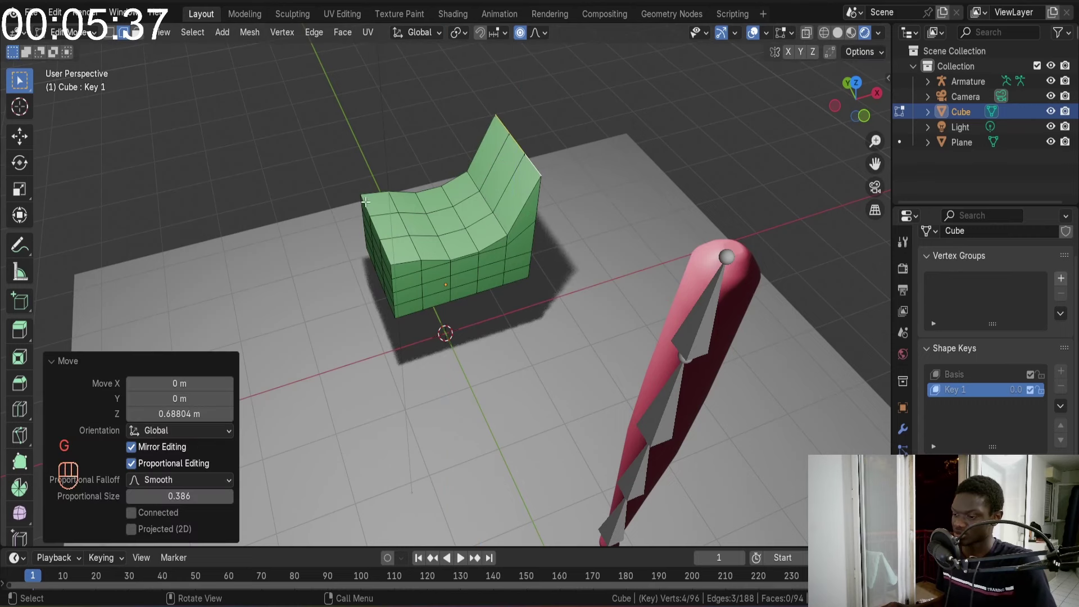
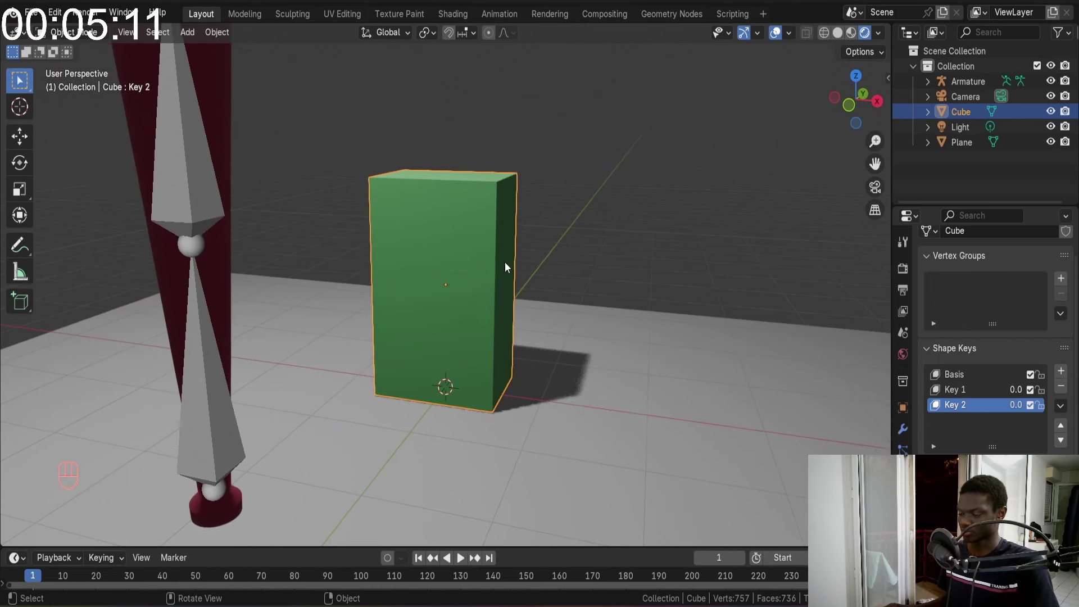
Check Key 2 in Edit Mode, then delete it, leaving Basis and Key 1
key("Tab")
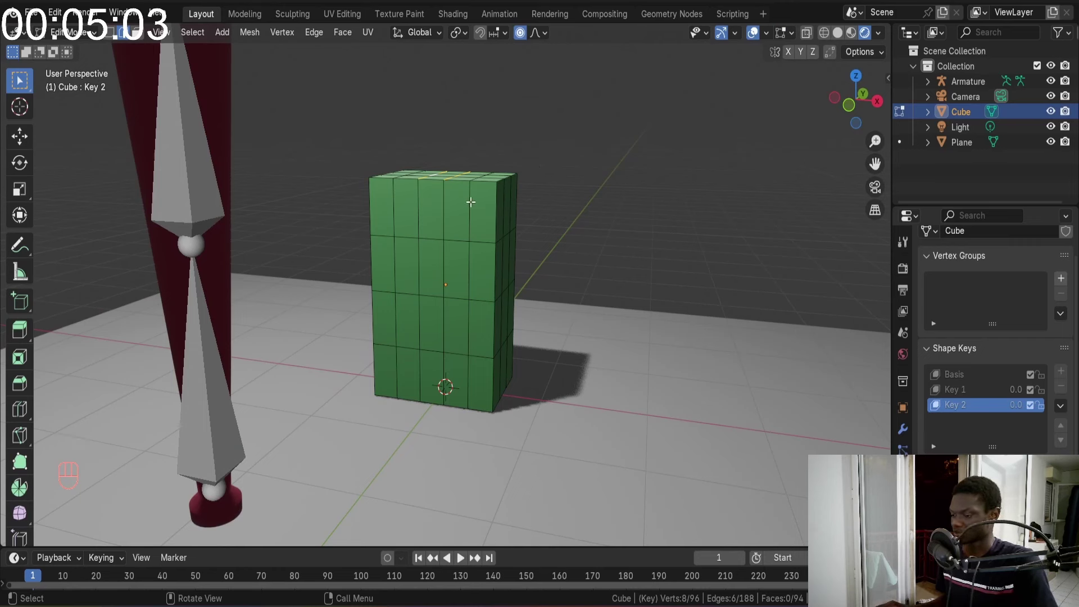
key("Tab")
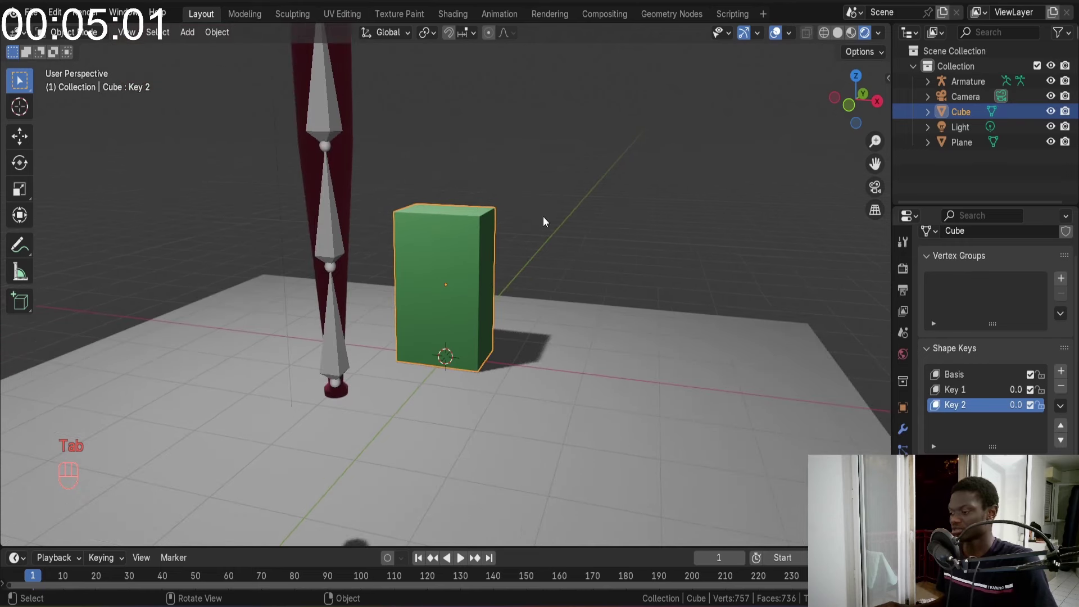
left_click(1066, 388)
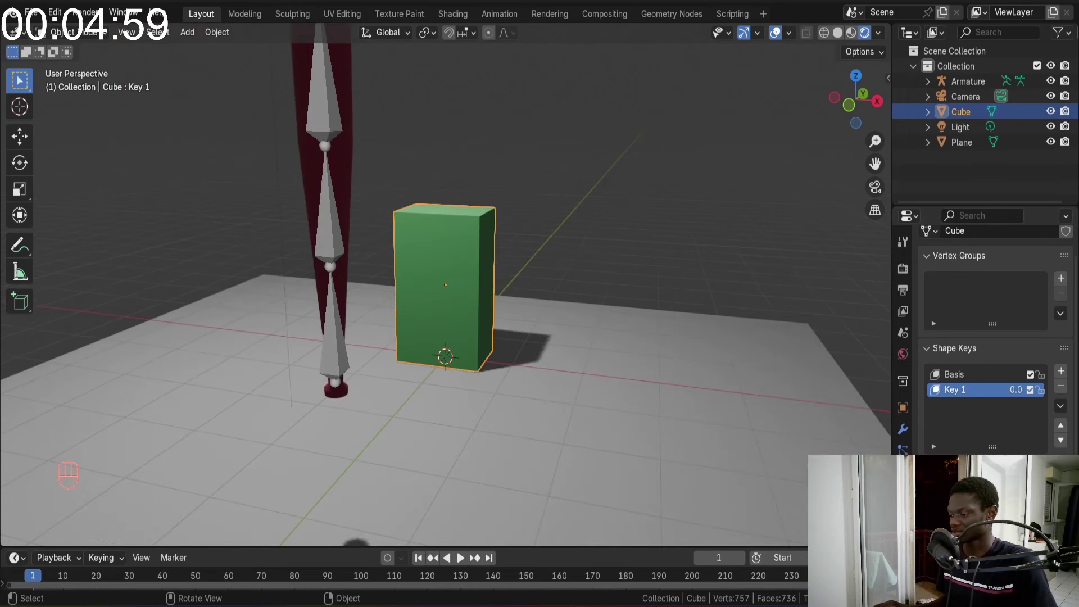
Add a Simple Deform modifier set to Bend along the Y axis, curving the cube
left_click_drag(947, 260, 834, 301)
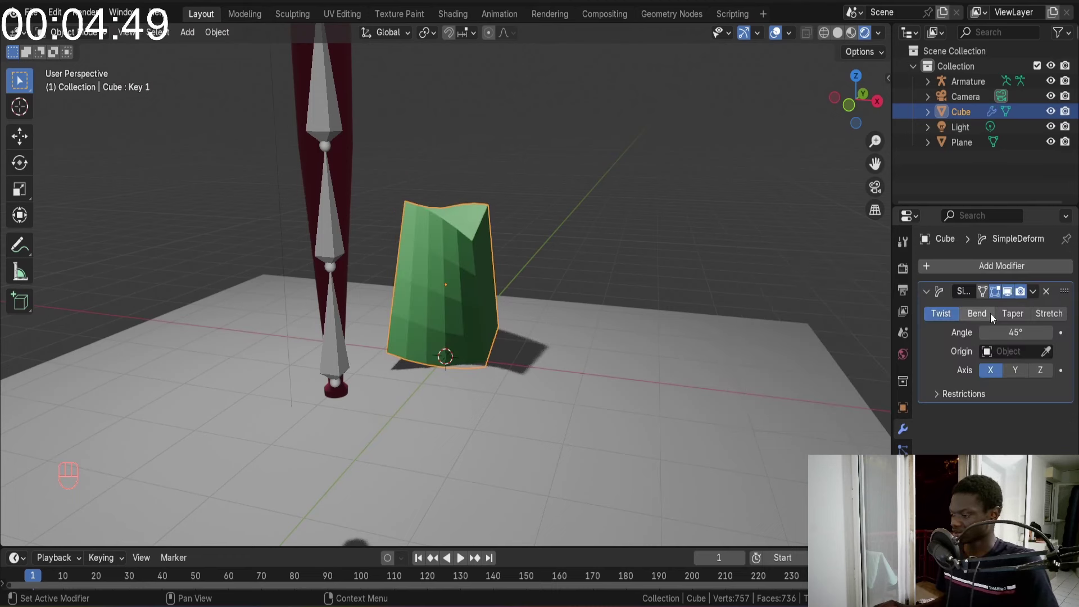
left_click(992, 318)
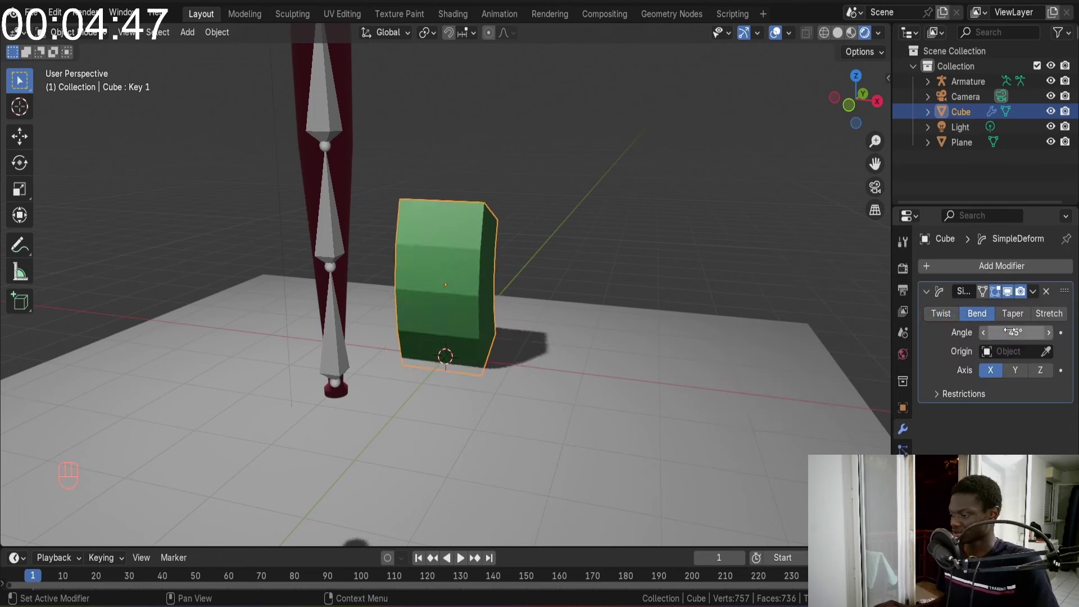
left_click(1011, 371)
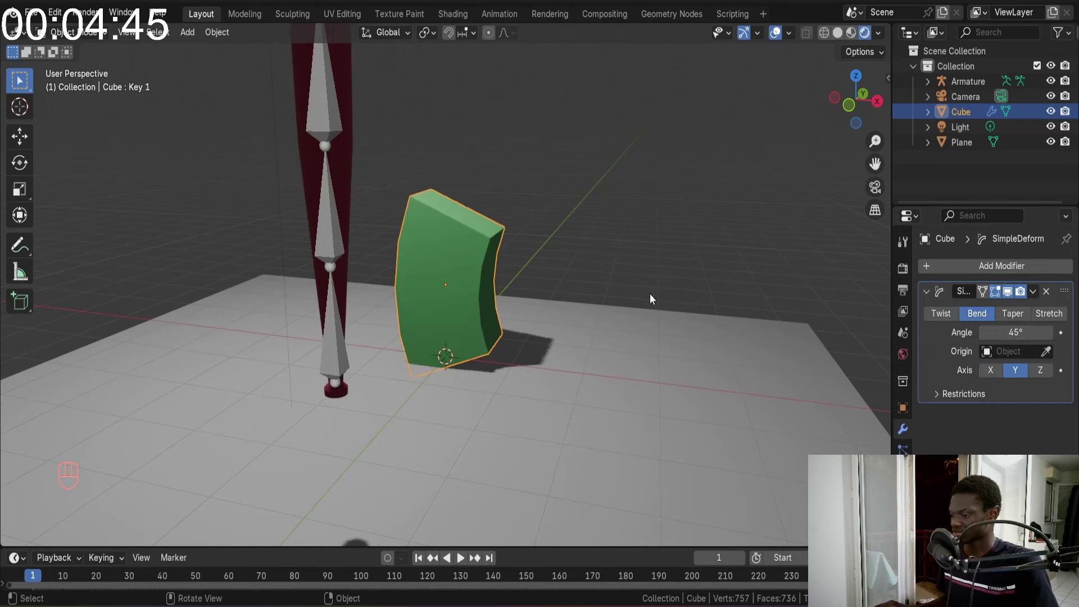
left_click_drag(545, 241, 587, 245)
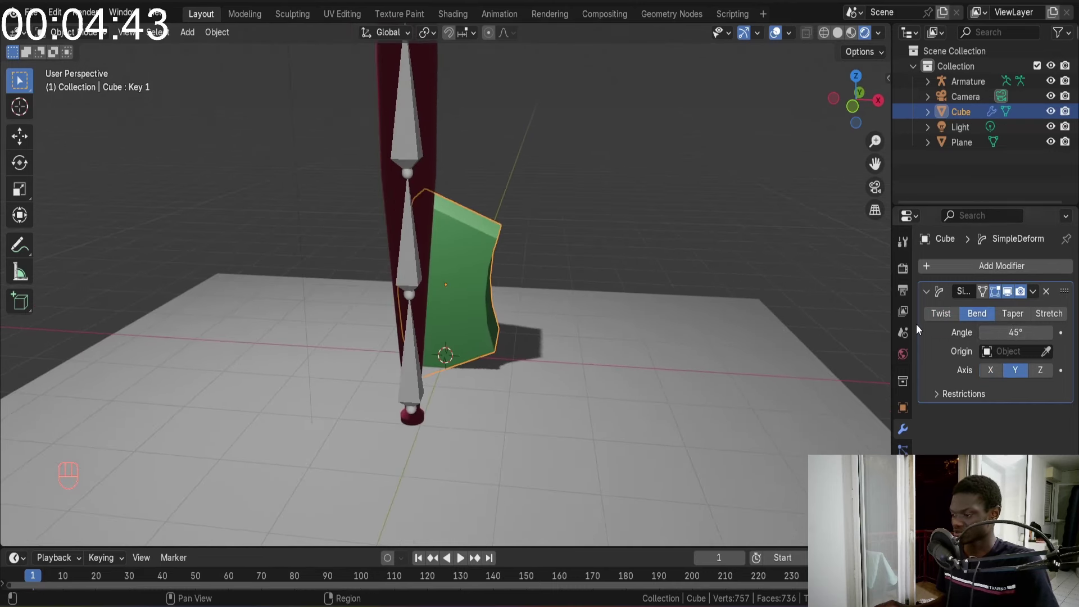
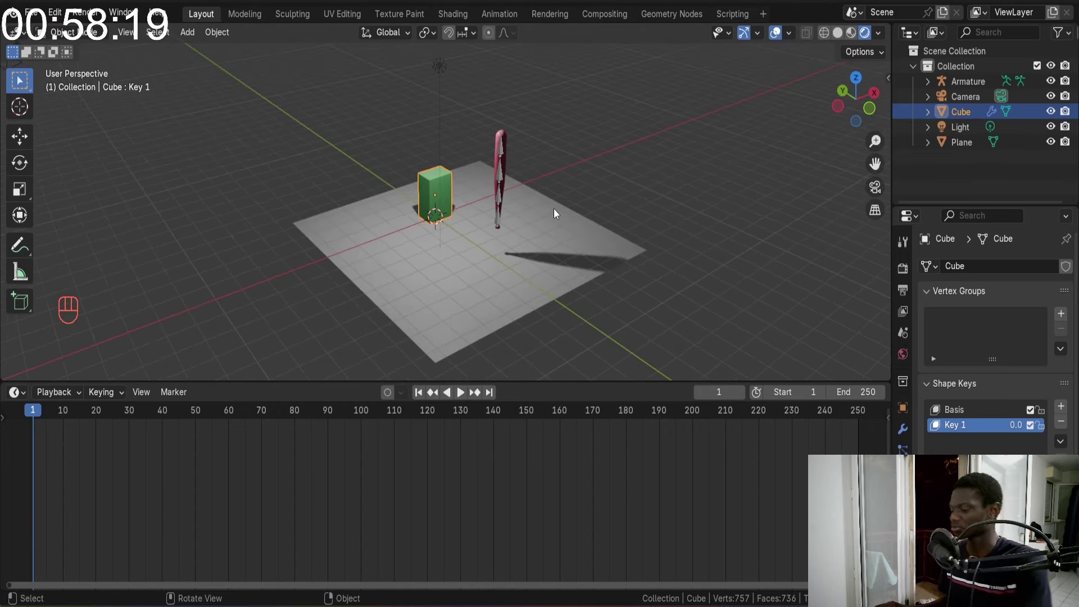
Look at the scene through the active camera with Numpad 0
key("KP_0")
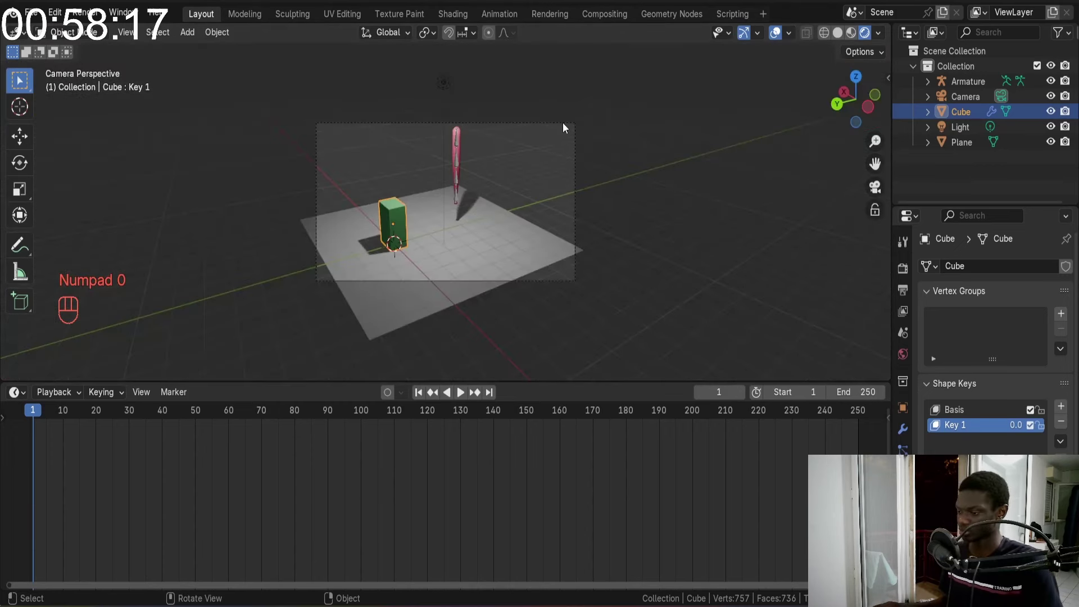
Select the Camera in the Outliner and orbit out of camera view
left_click(878, 214)
left_click_drag(568, 242, 451, 251)
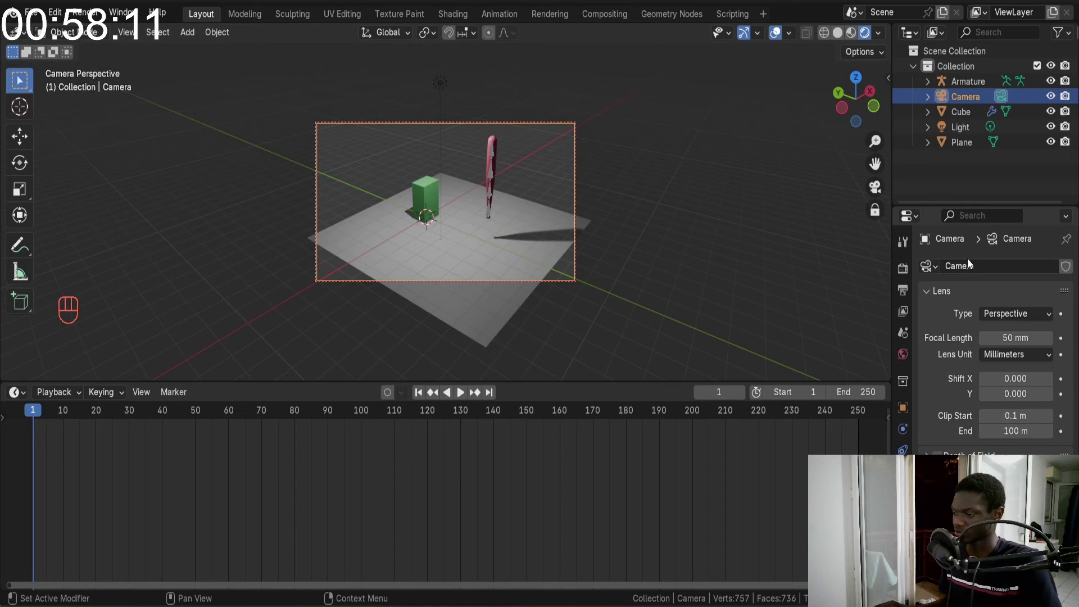
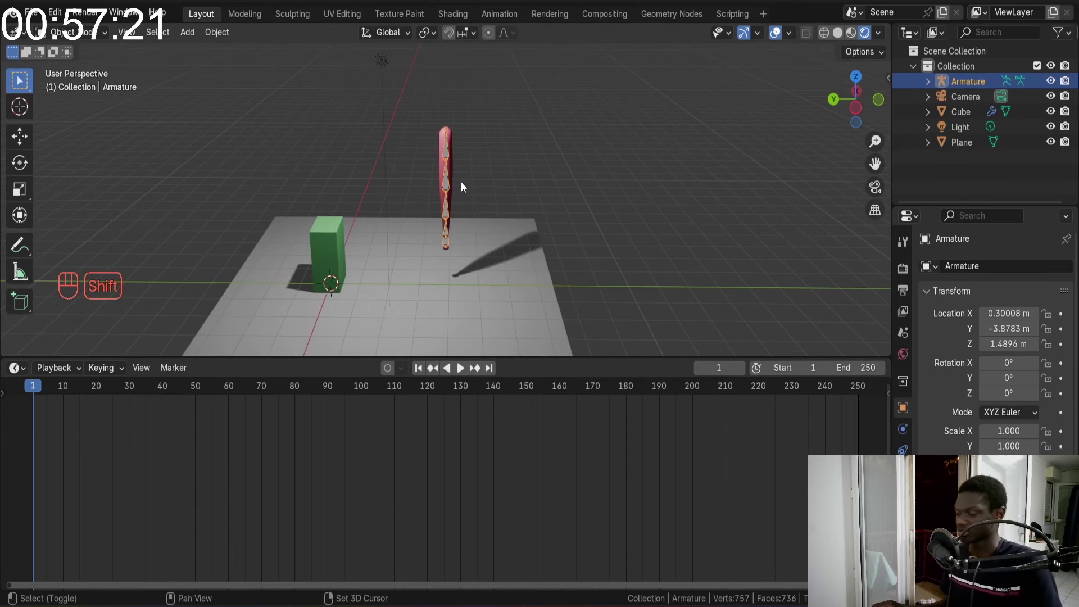
Save the project as 3dbaseballBatanimation.blend and switch the bat armature into Pose Mode
left_click_drag(476, 171, 527, 165)
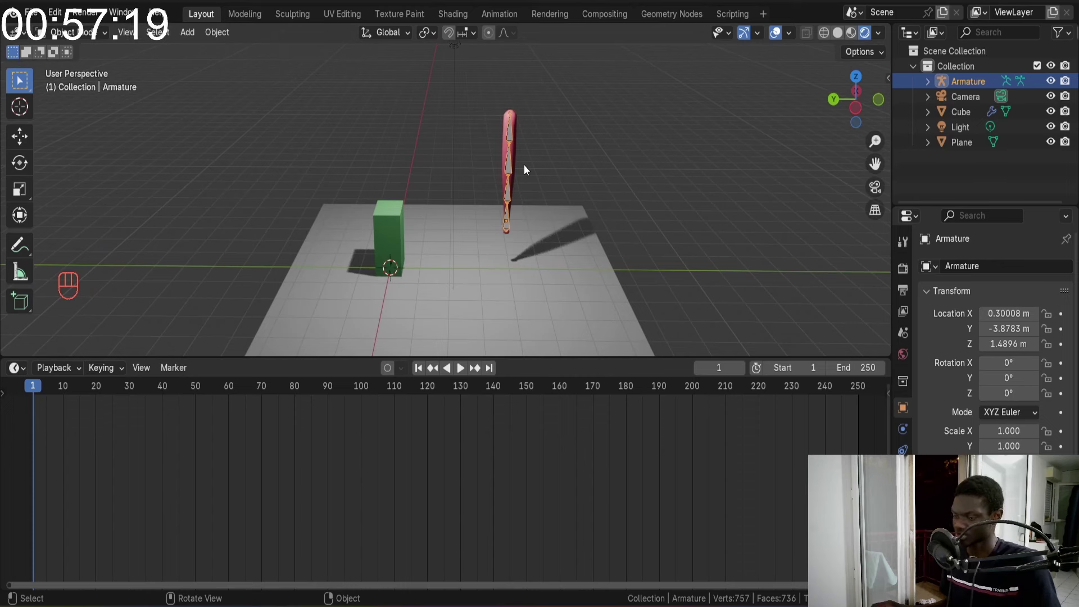
key("ctrl+s")
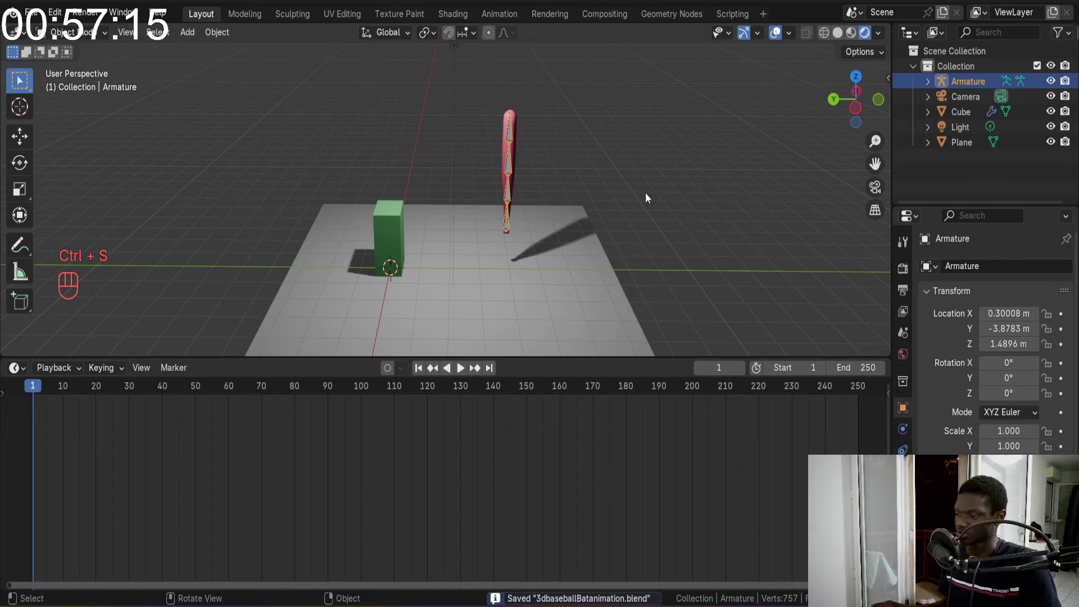
left_click_drag(408, 180, 383, 194)
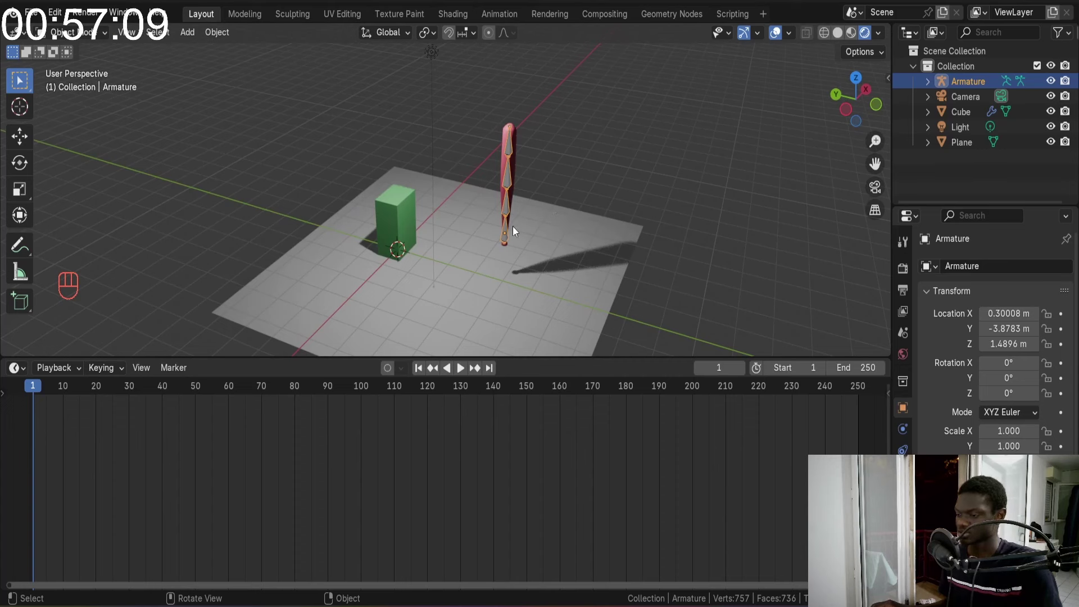
key("ctrl+Tab")
Select a bat bone and test-rotate it with R, then undo so the bat stays upright
left_click(506, 238)
key("r")
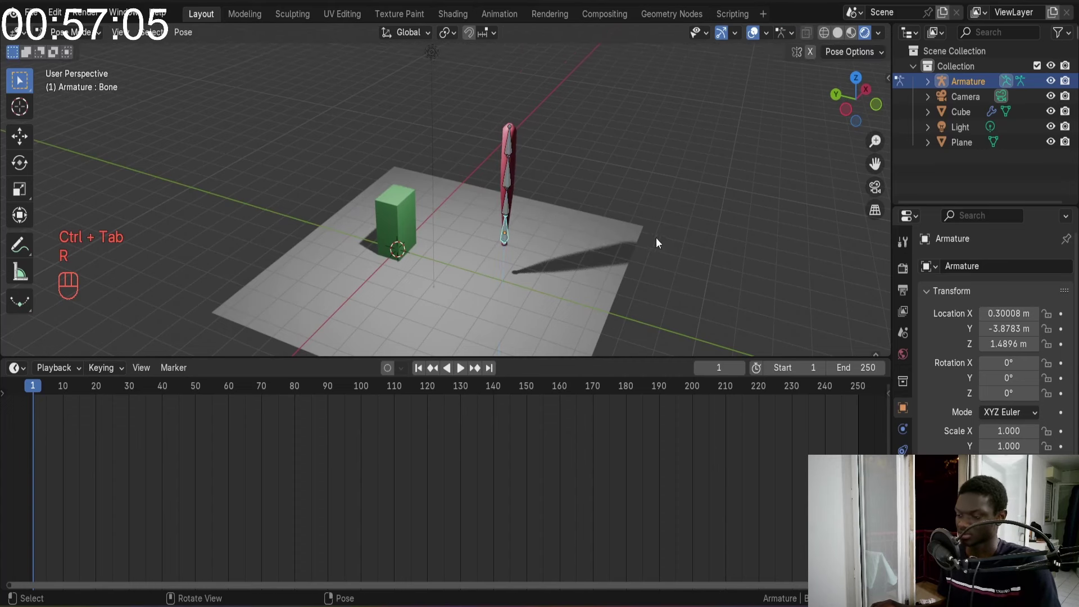
key("r")
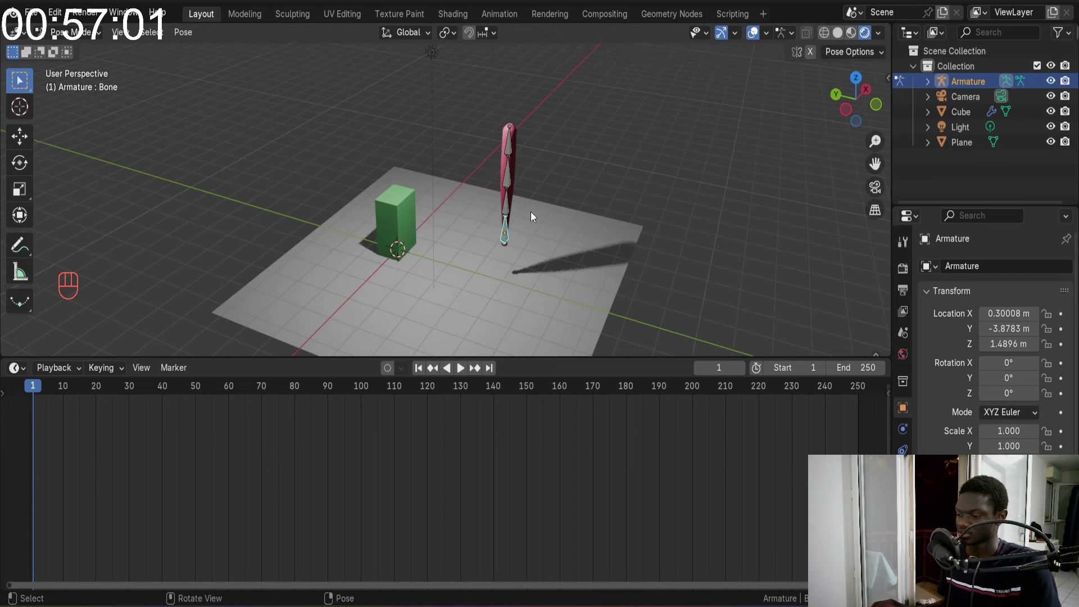
left_click_drag(497, 149, 542, 127)
middle_click(542, 126)
middle_click(523, 190)
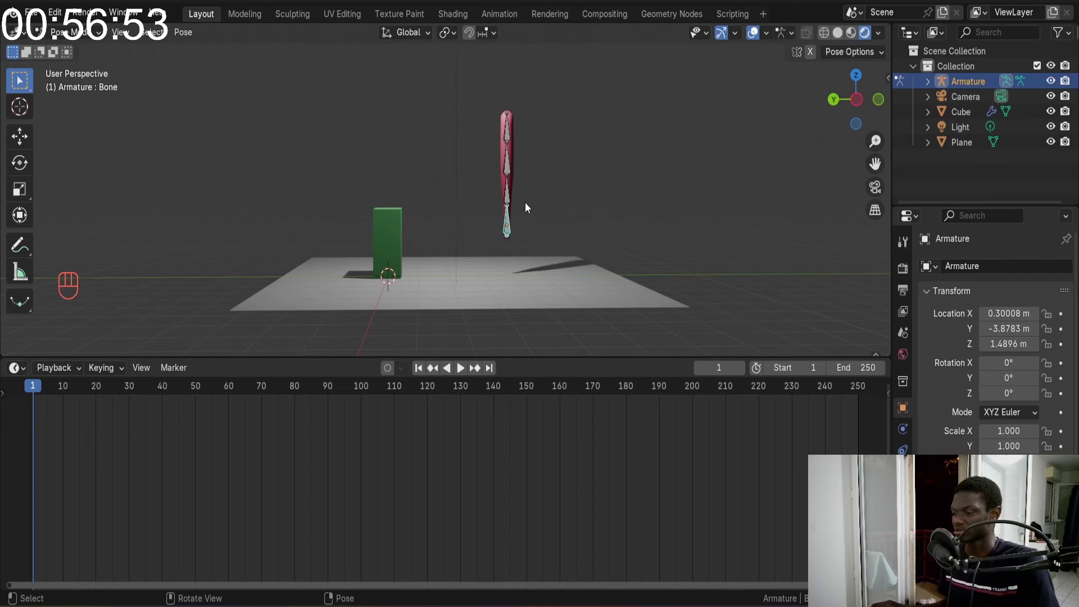
left_click_drag(490, 249, 499, 267)
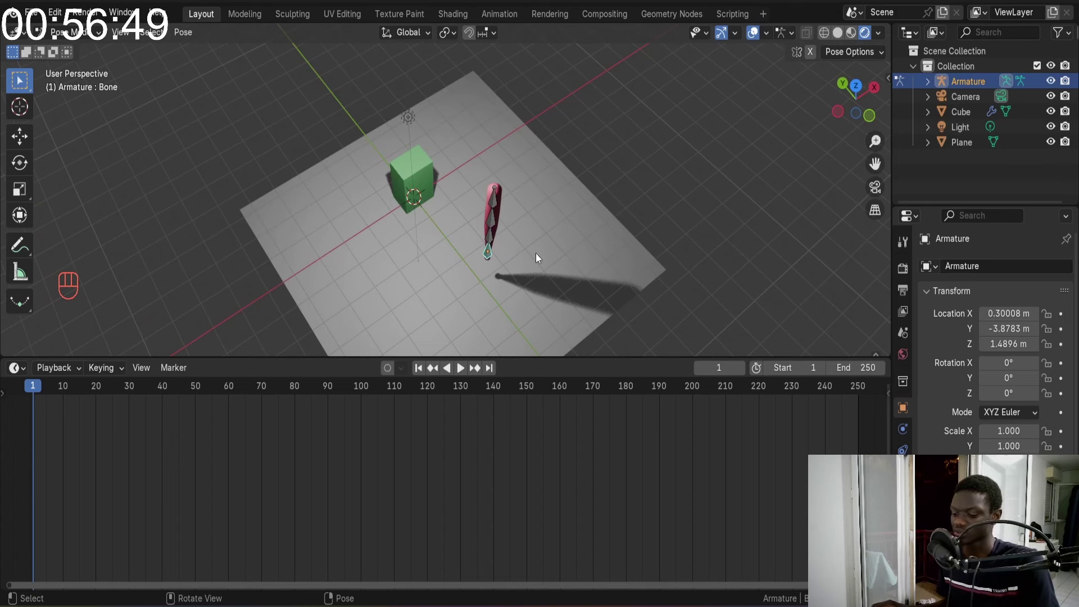
key("r")
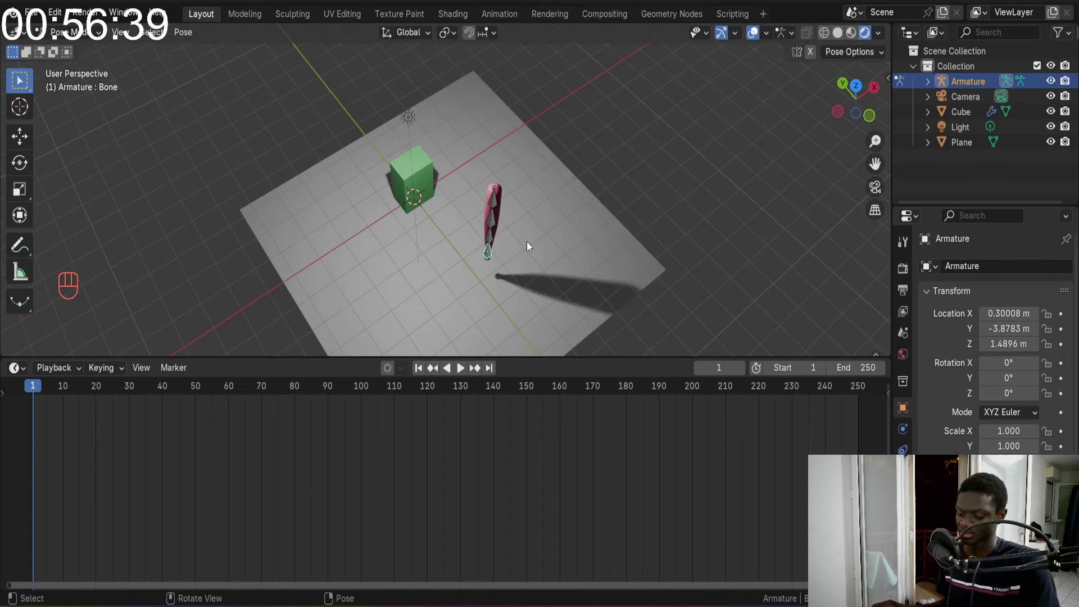
key("r")
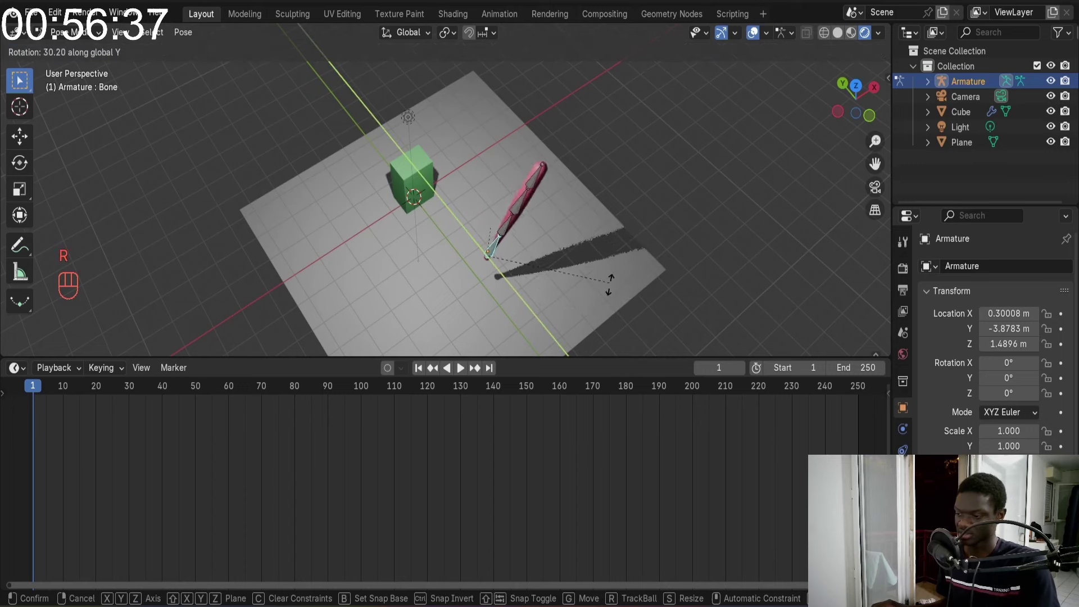
key("r")
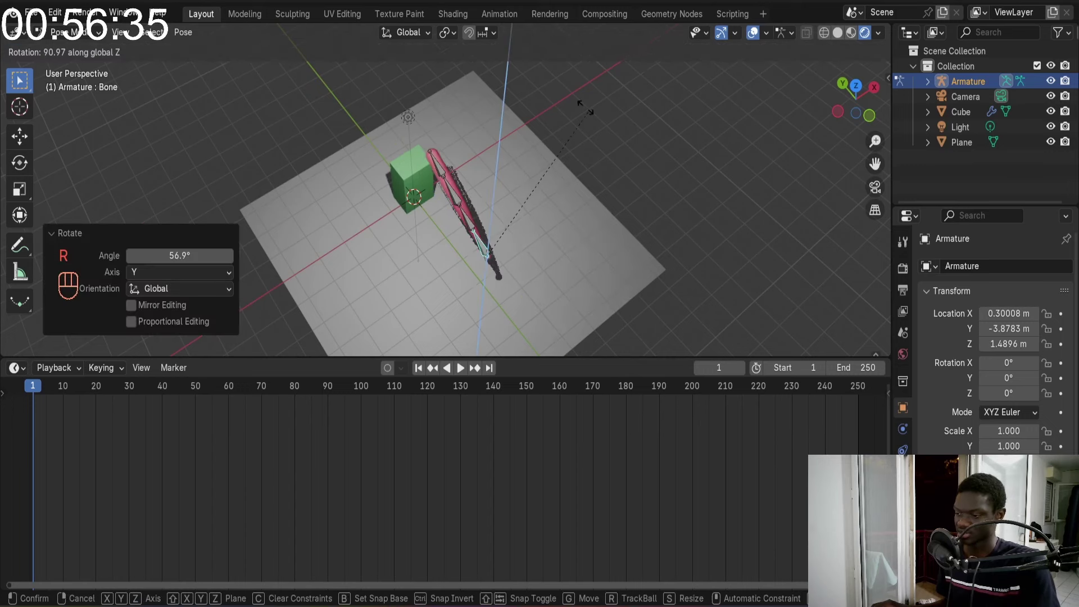
key("ctrl+z")
Face the bat side-on and insert a keyframe for its upright pose on frame 1
left_click_drag(520, 186, 584, 137)
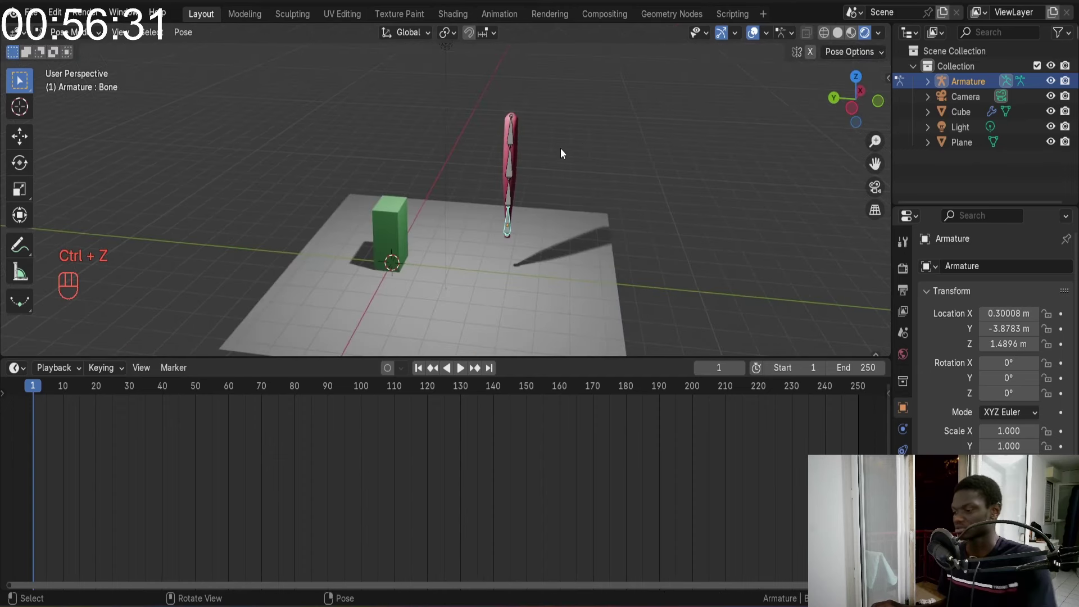
key("KP_3")
middle_click(501, 189)
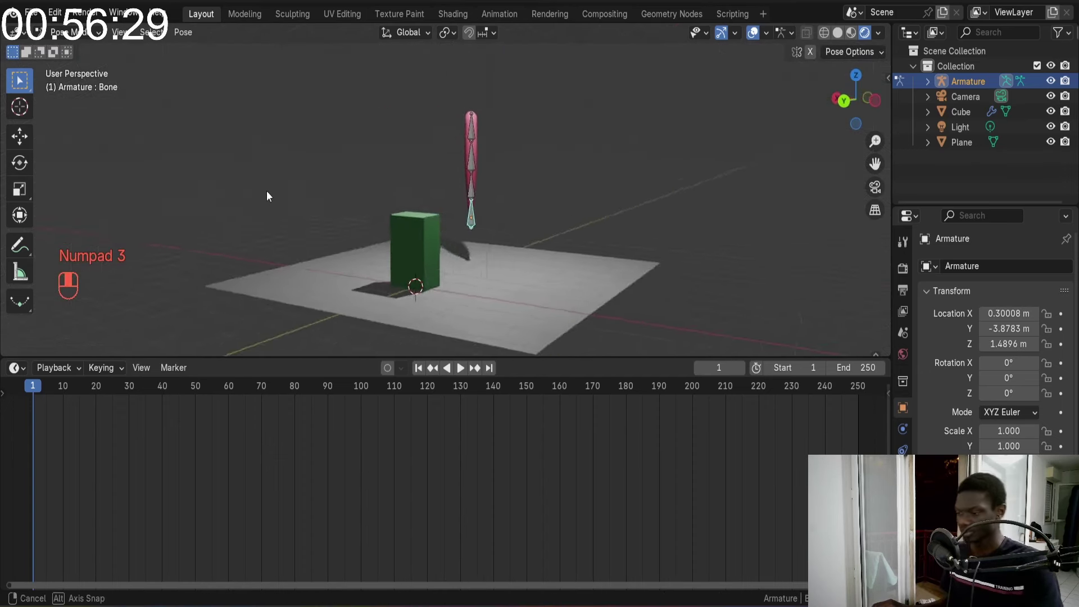
left_click_drag(566, 185, 532, 190)
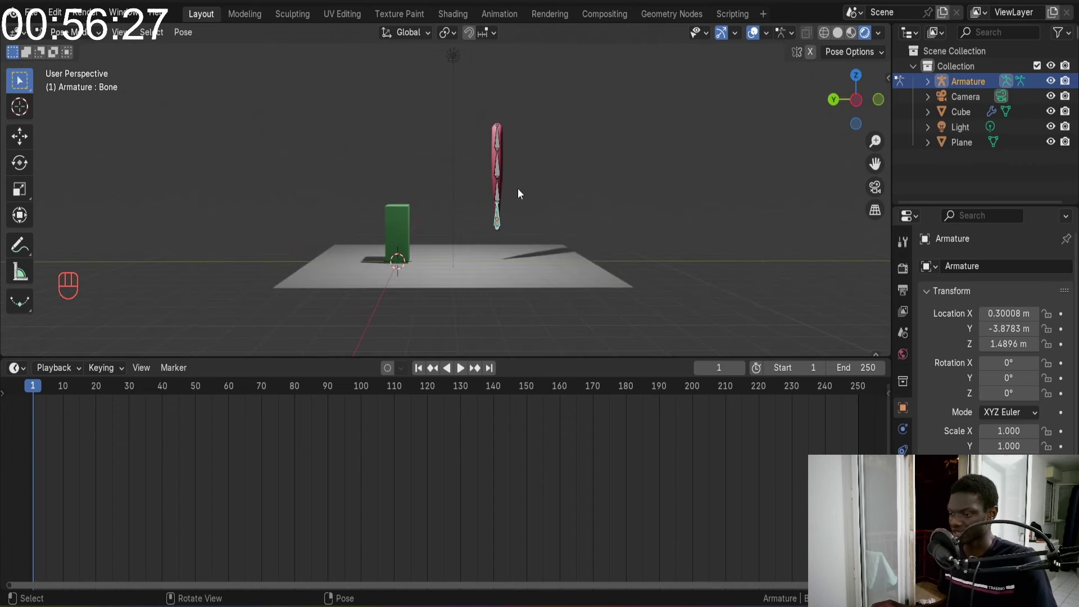
key("s")
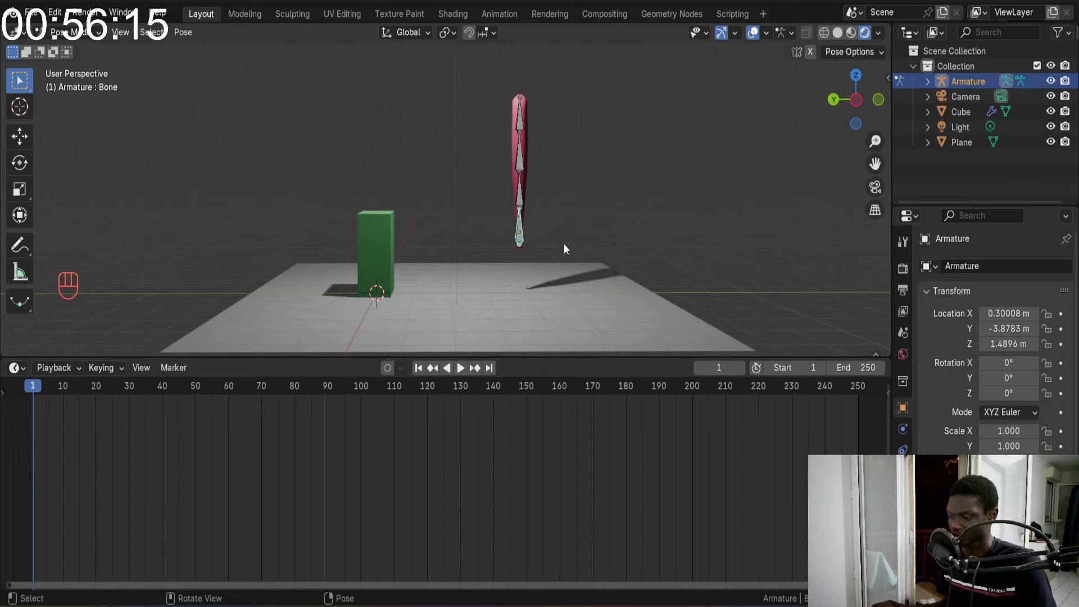
key("a")
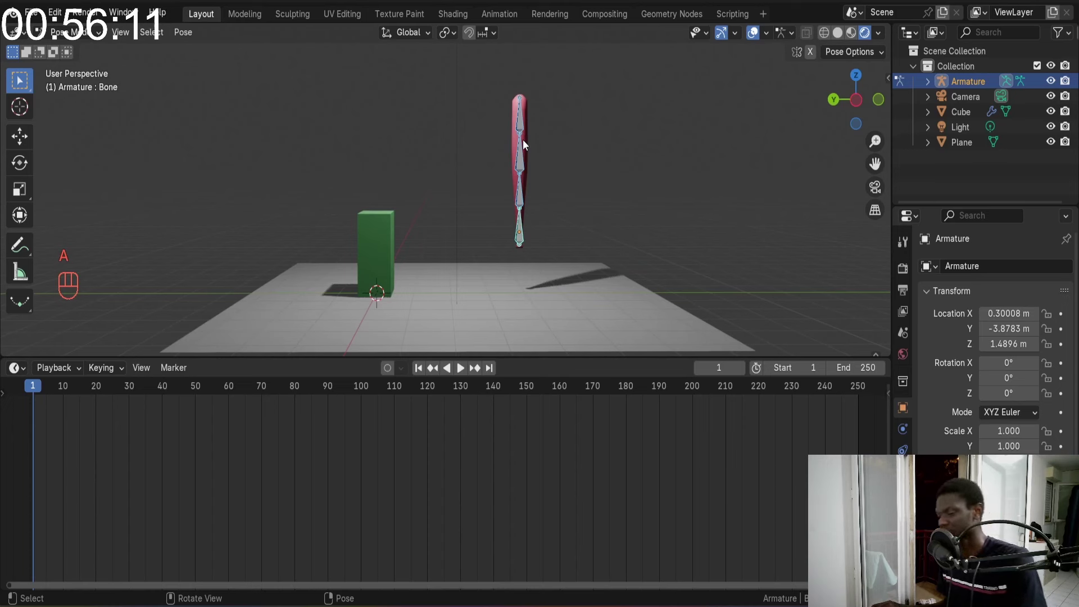
key("i")
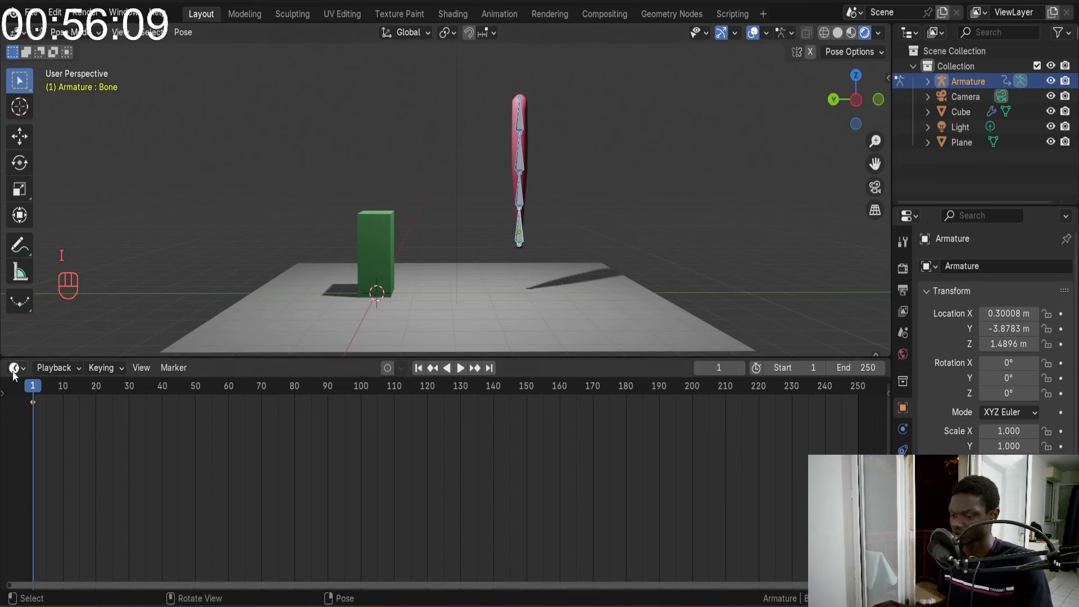
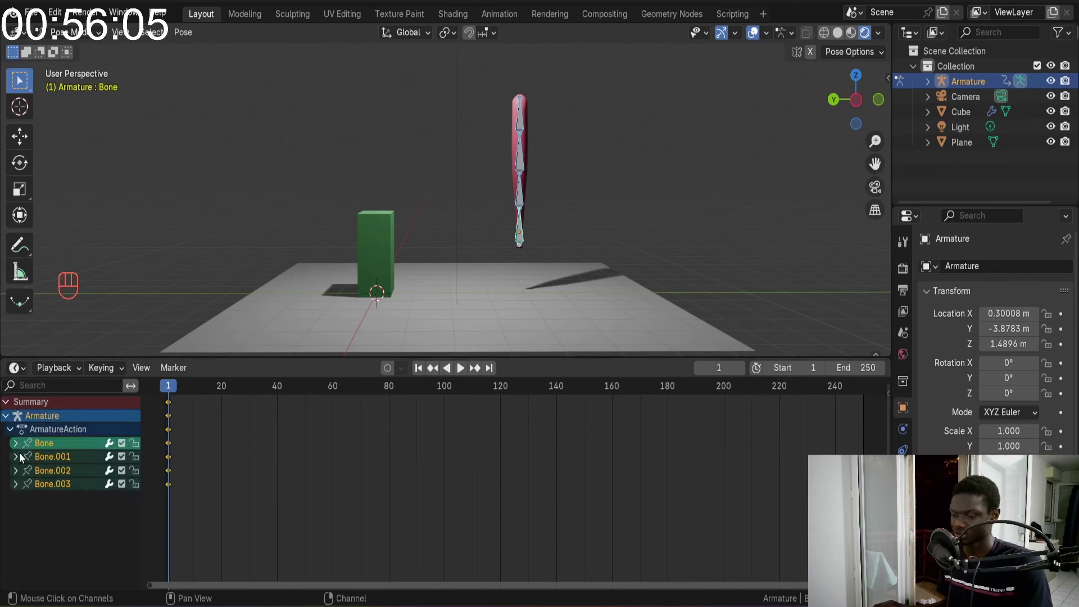
Expand the armature's keyed channels in the timeline to reveal the transform tracks
left_click(19, 450)
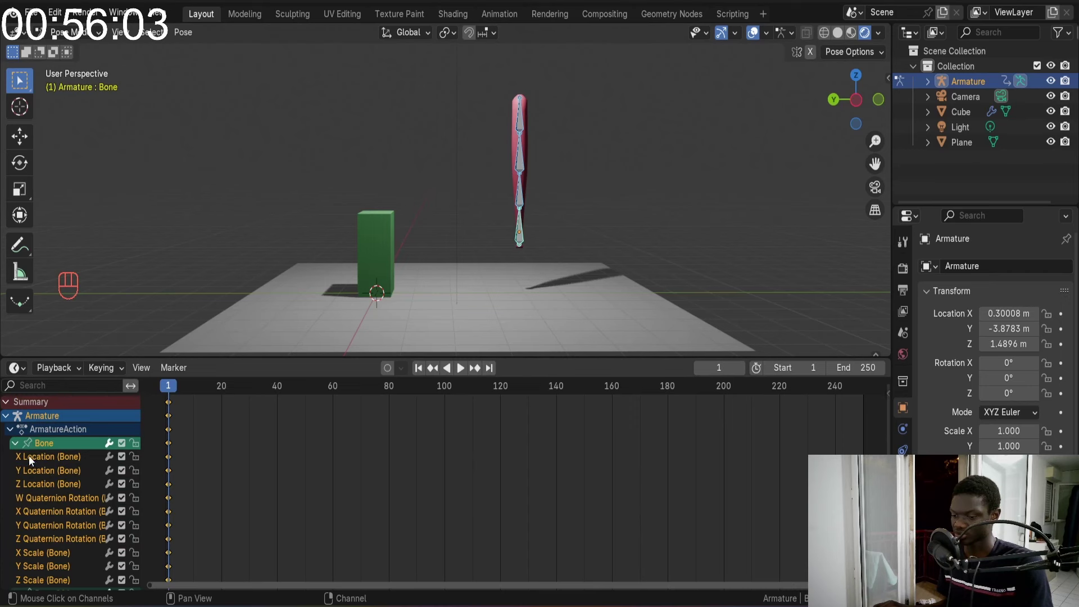
left_click(20, 449)
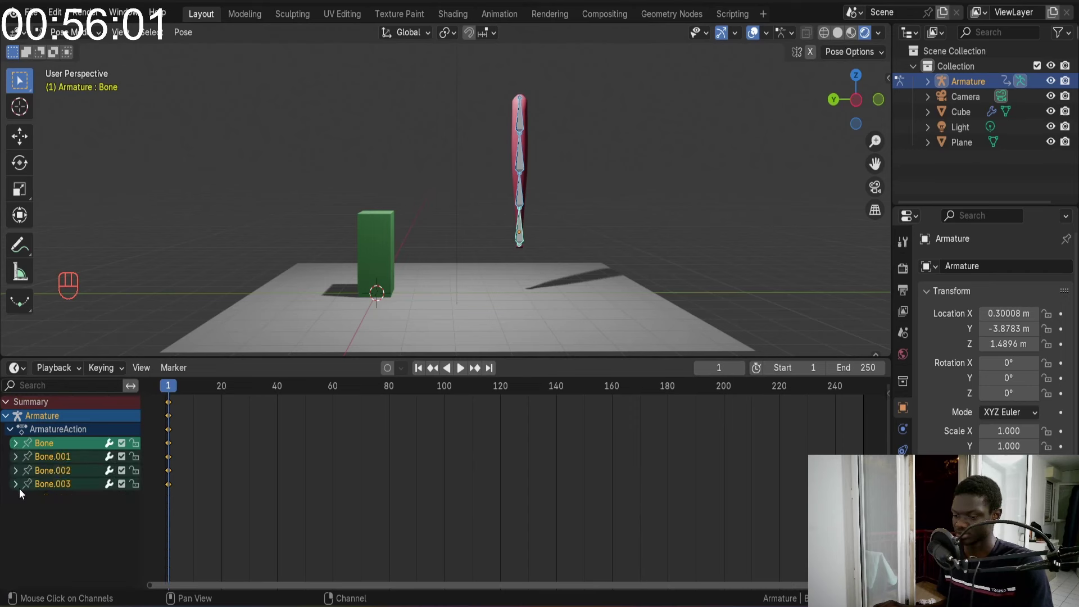
double_click(20, 492)
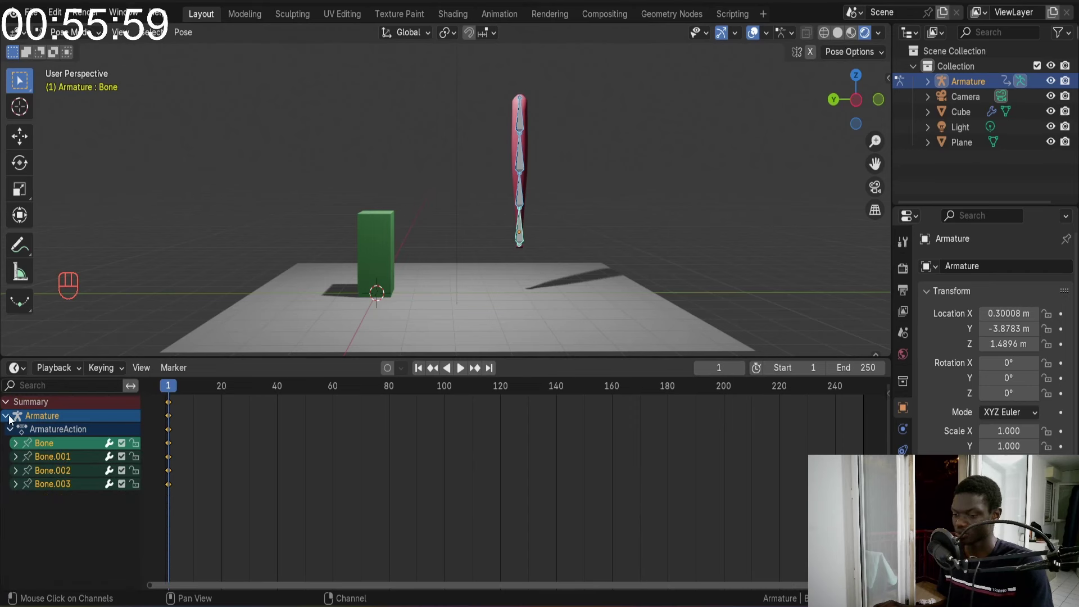
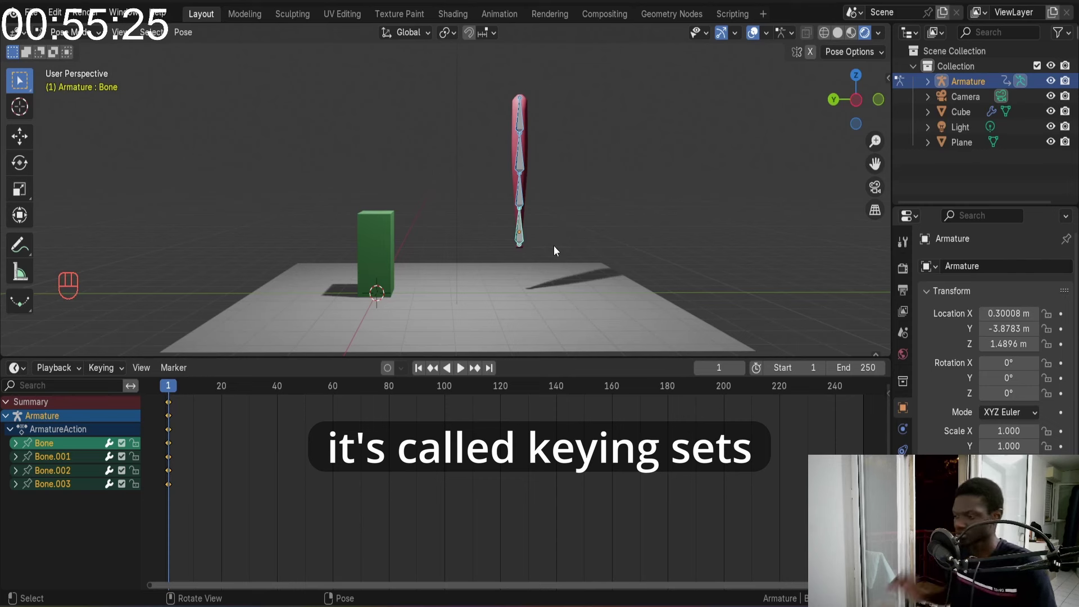
Peek at the sidebar's Item and Animation tabs for the bone, then hide the sidebar
key("n")
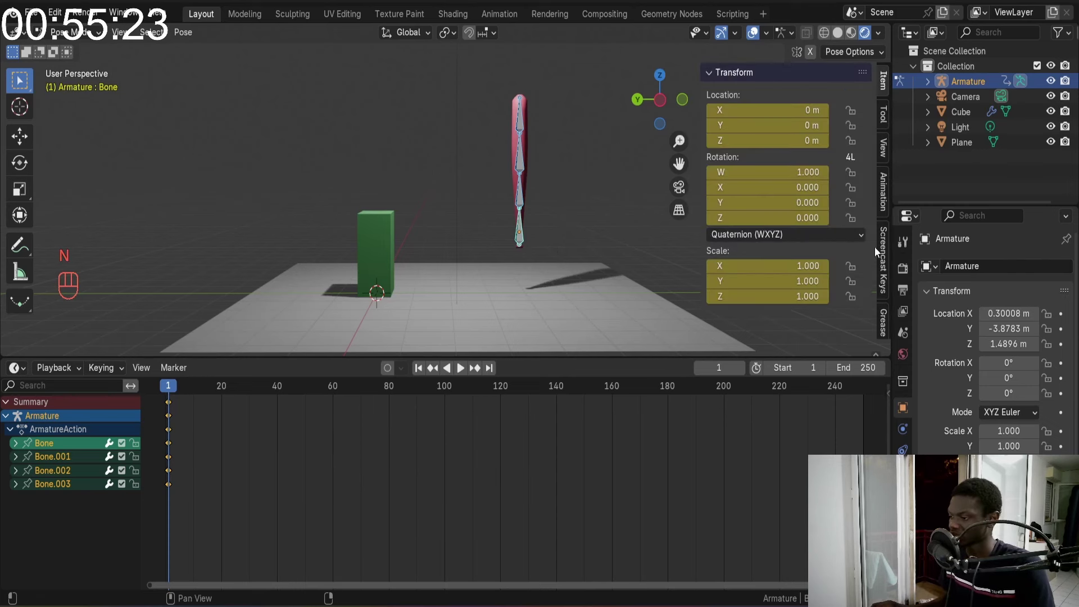
left_click(885, 189)
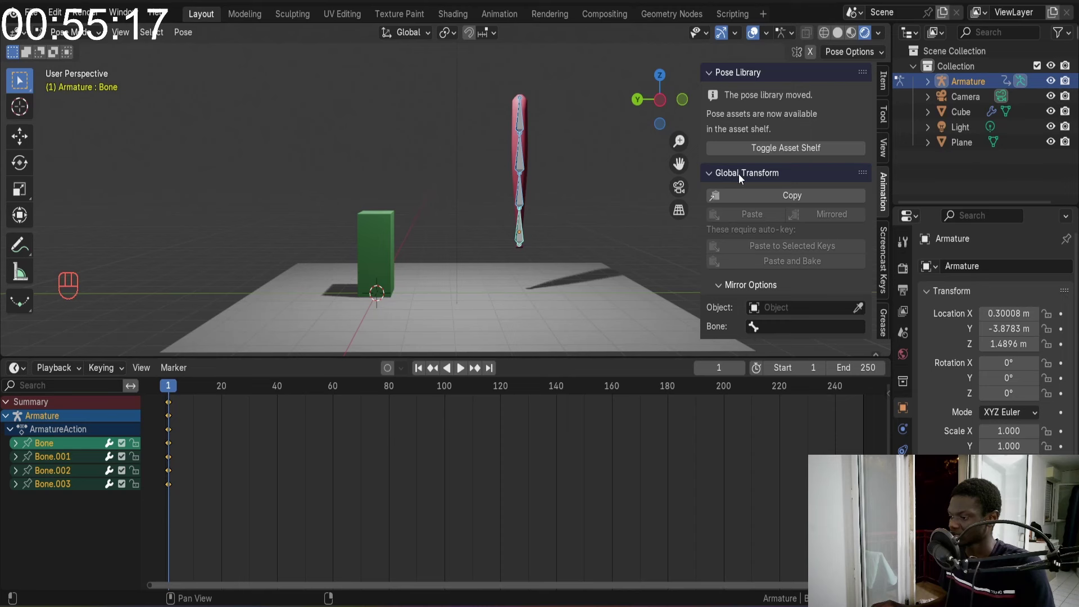
key("n")
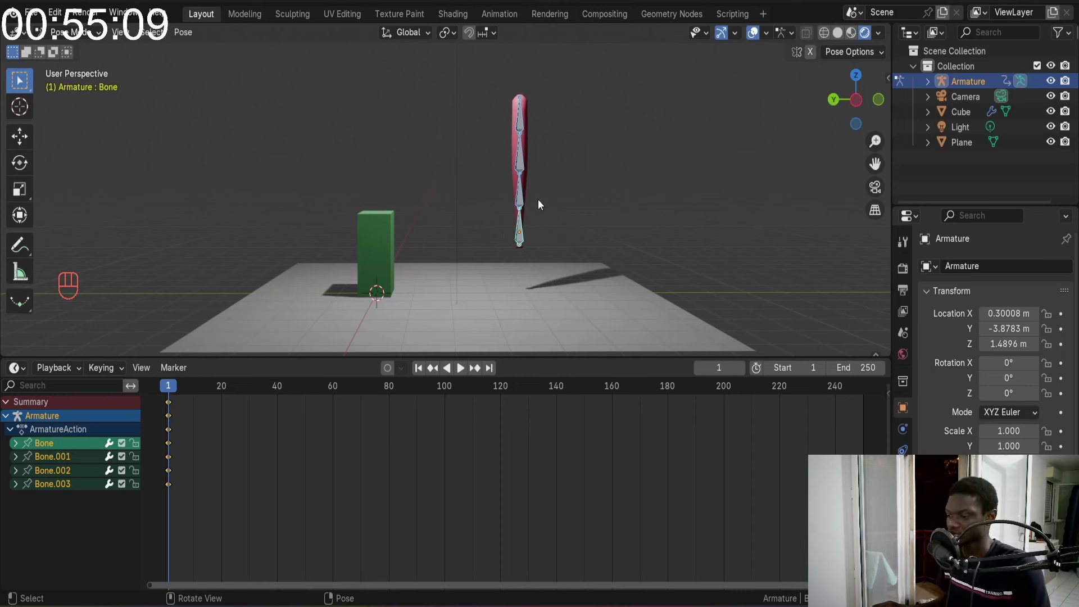
Advance the playhead one frame at a time from frame 1 to frame 7
key("Right")
key("Right")
key("Right")
key("Right")
key("Right")
key("Right")
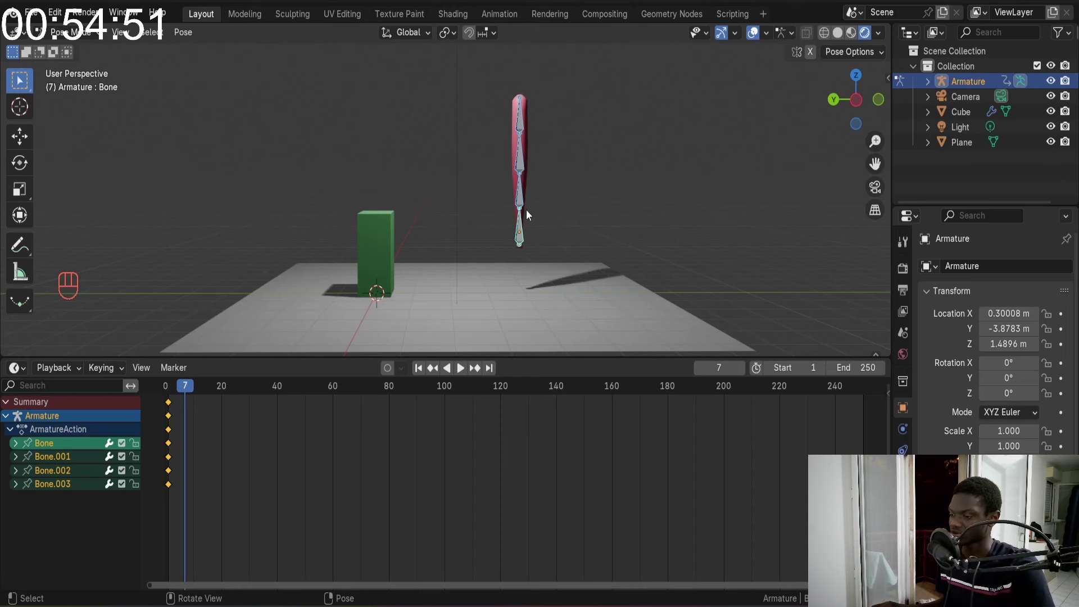
Rotate Bone.001 and Bone.003 to bend the bat into a curve and key it on frame 7
left_click(528, 226)
key("g")
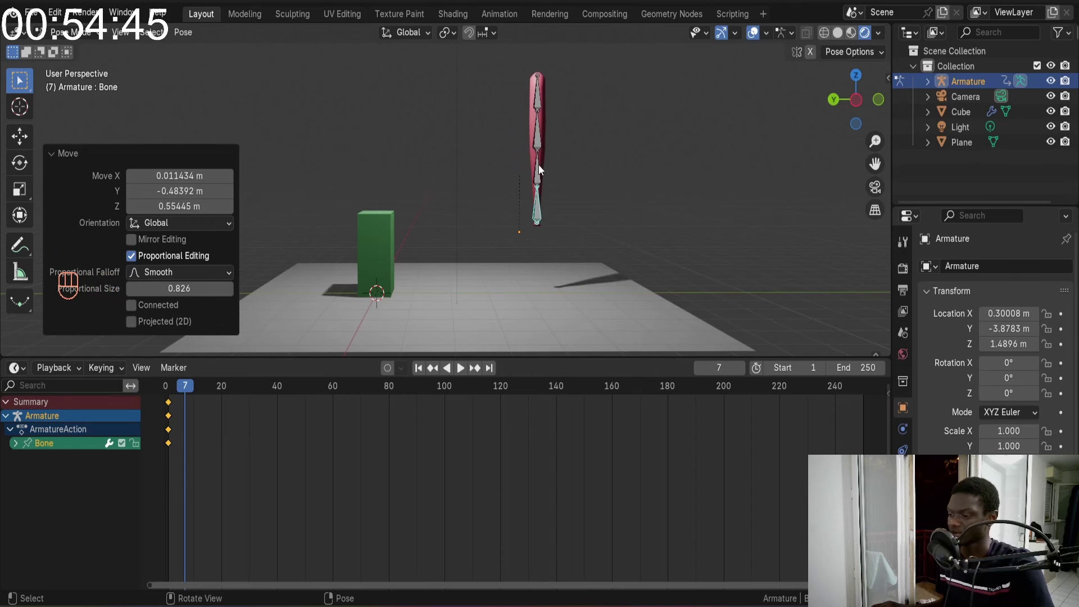
key("r")
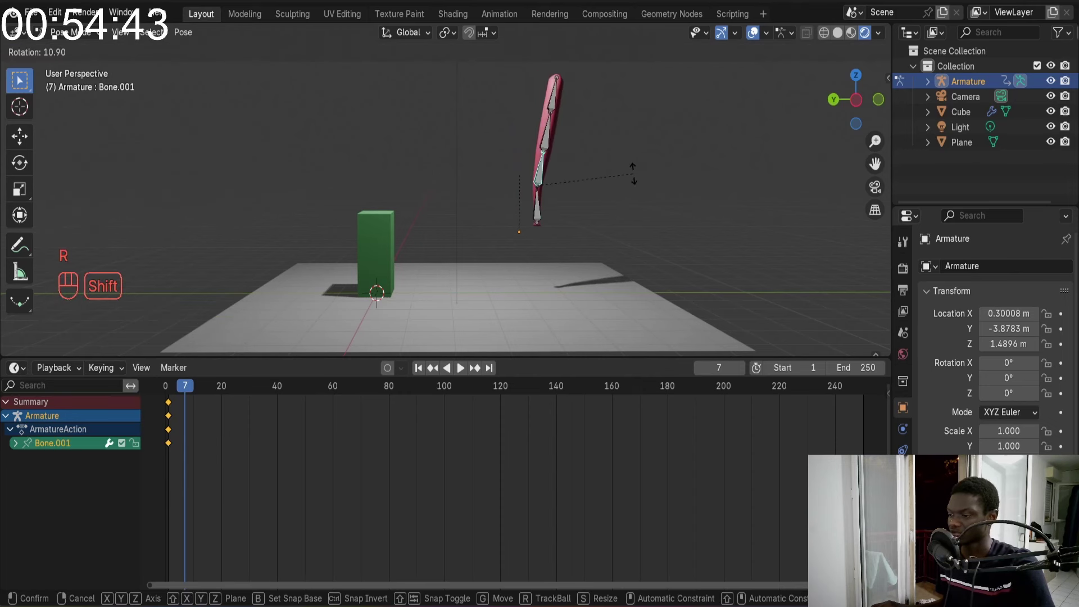
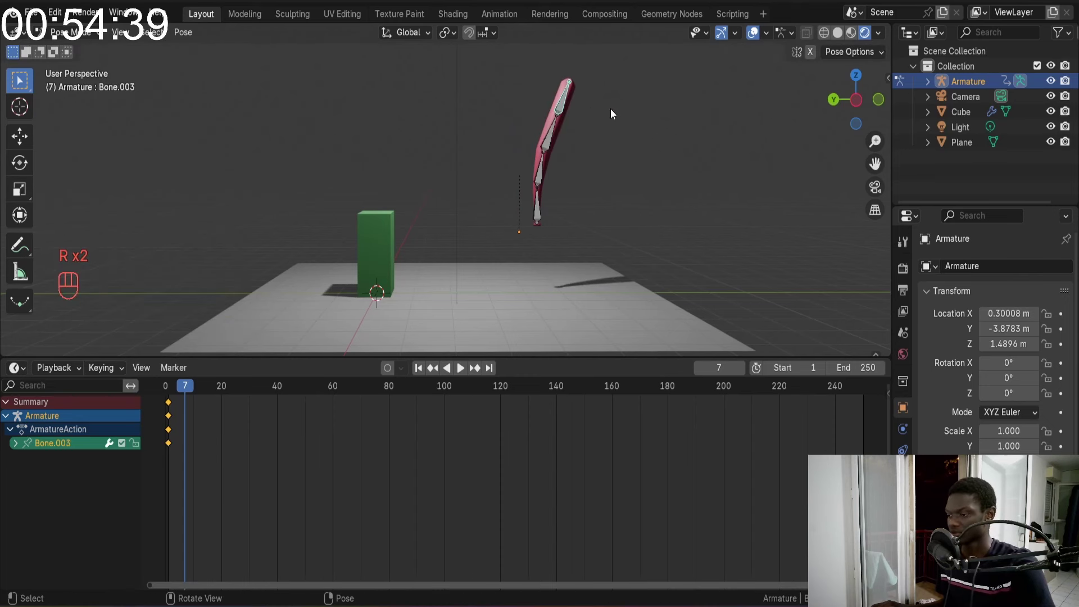
key("r")
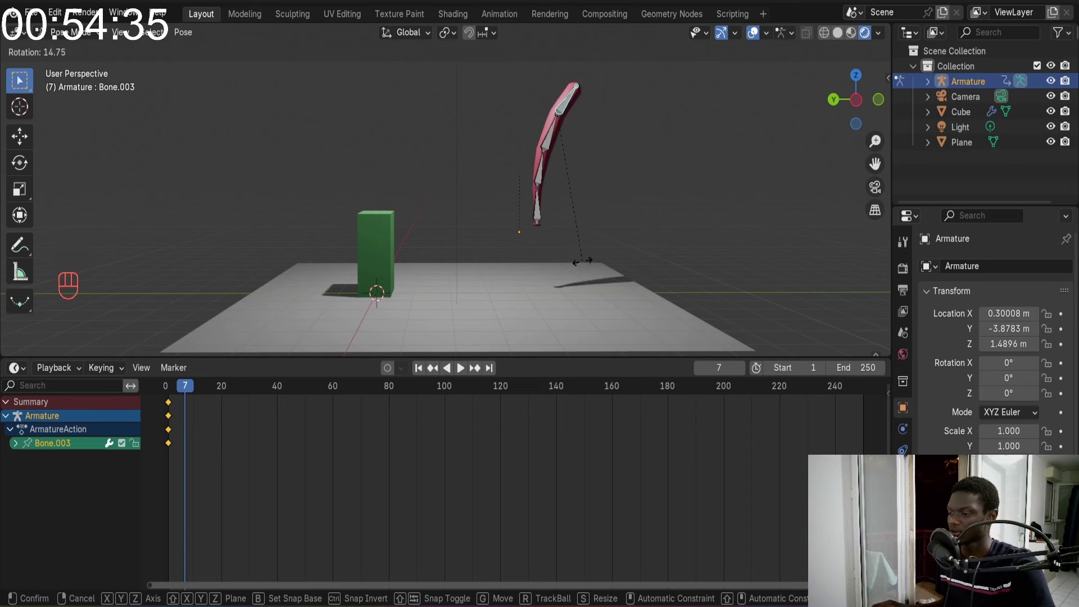
key("a")
key("i")
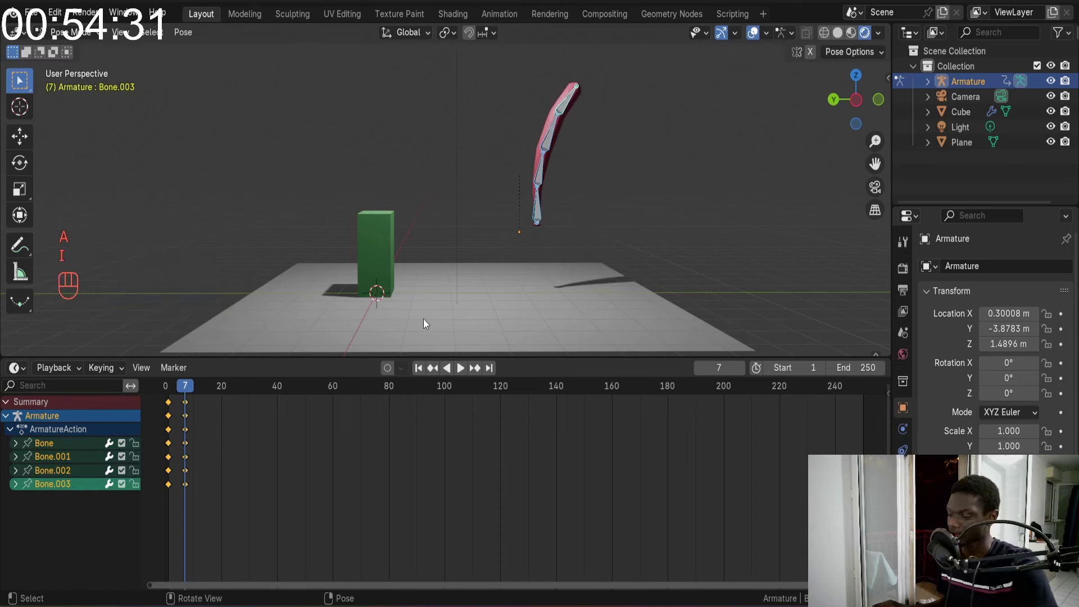
Scrub and step the timeline forward through frames 10 and 12 to reach frame 14
left_click(423, 368)
key("space")
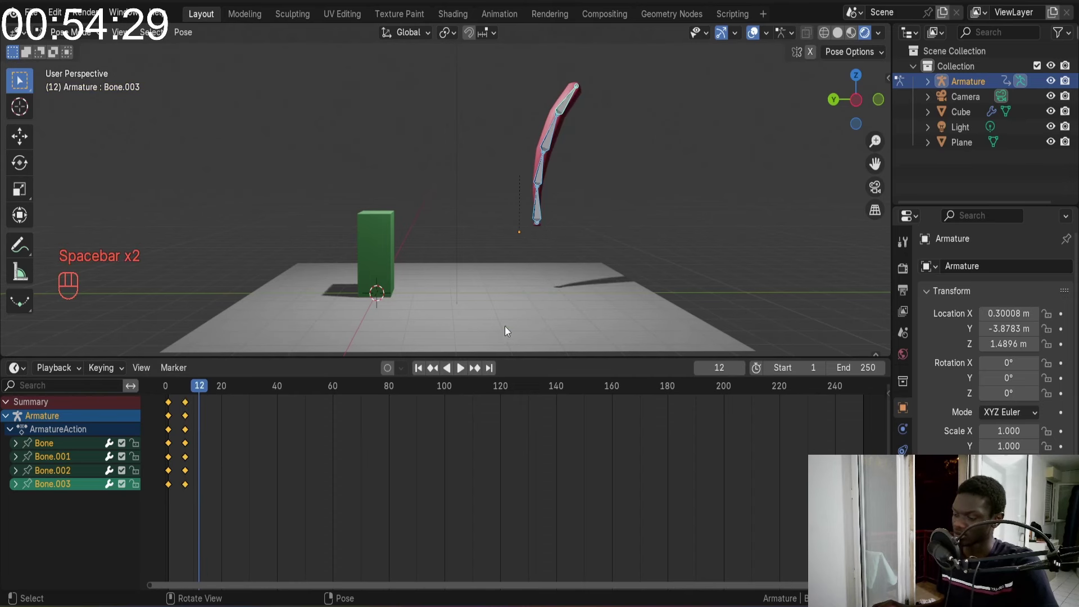
key("space")
left_click(419, 375)
key("space")
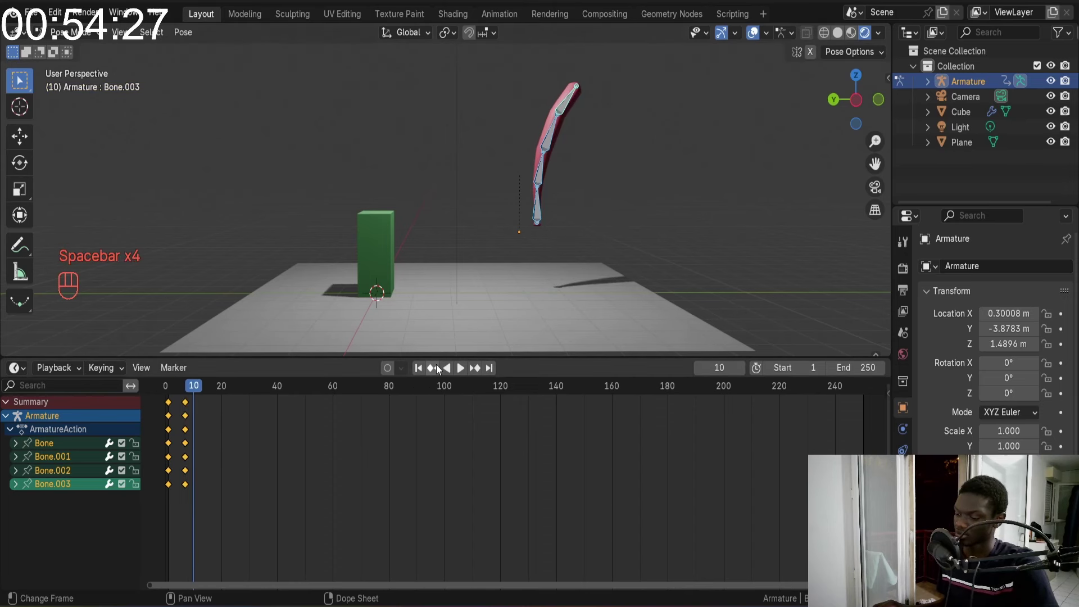
key("space")
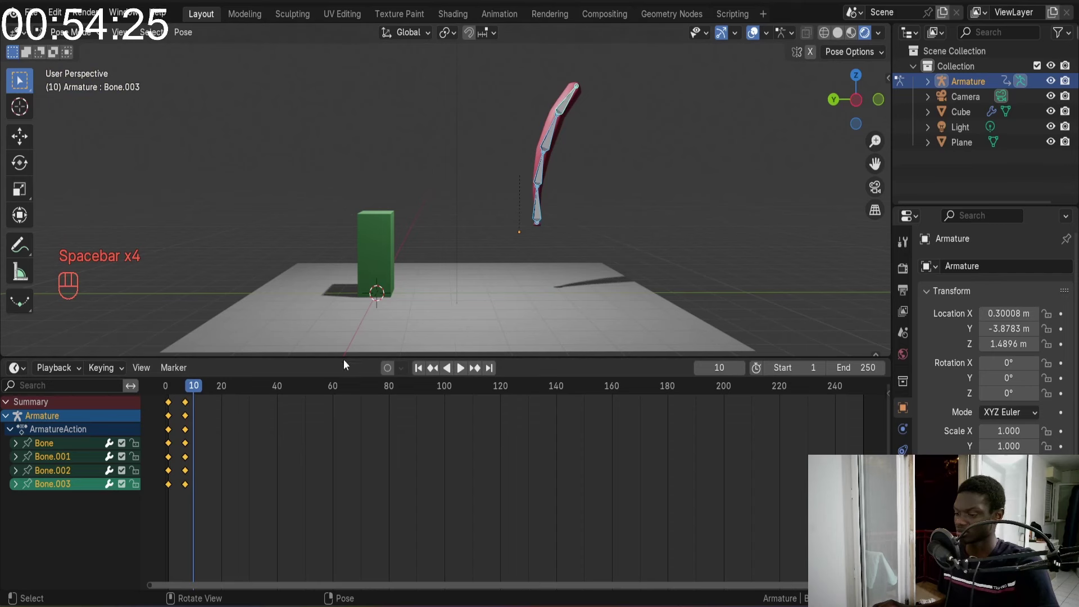
left_click(422, 372)
key("space")
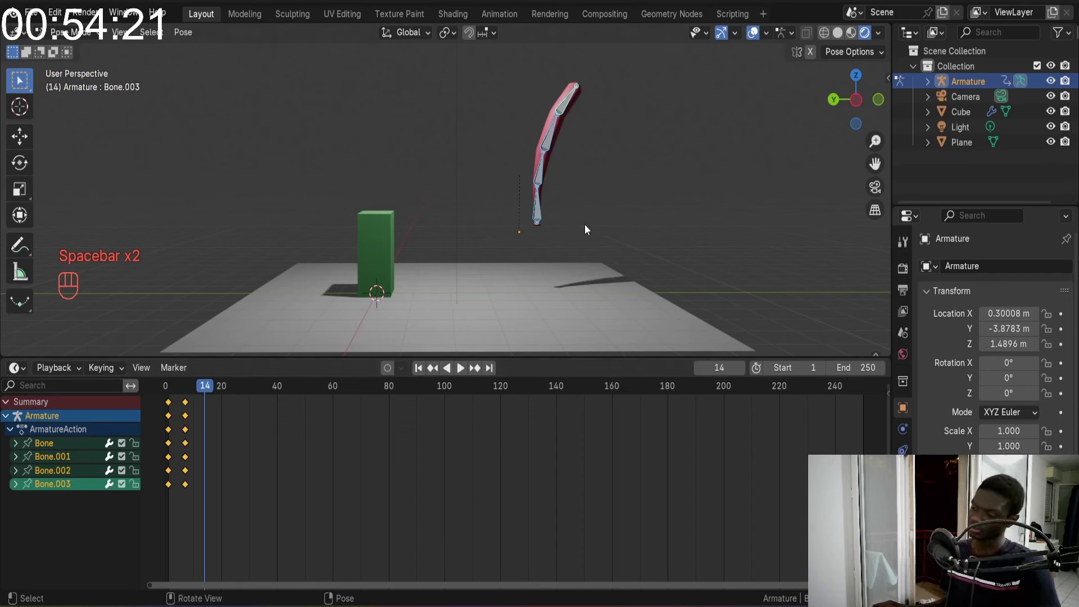
key("space")
Play and scrub the swing animation to review the backward-curved pose, then stop playback
left_click_drag(418, 372, 436, 349)
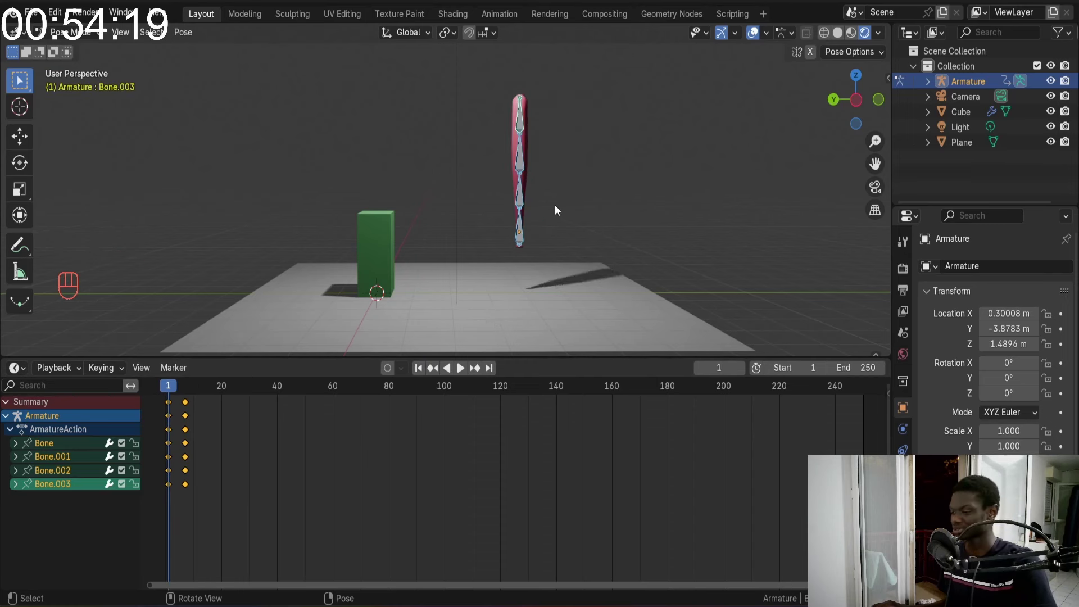
key("space")
key("space")
left_click_drag(422, 370, 548, 232)
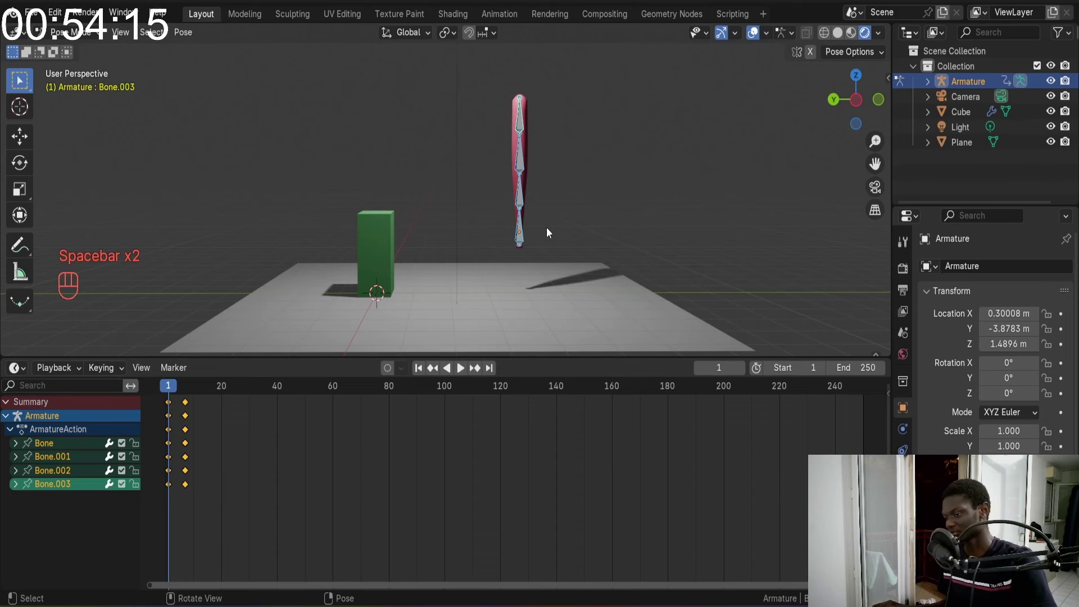
key("space")
key("space")
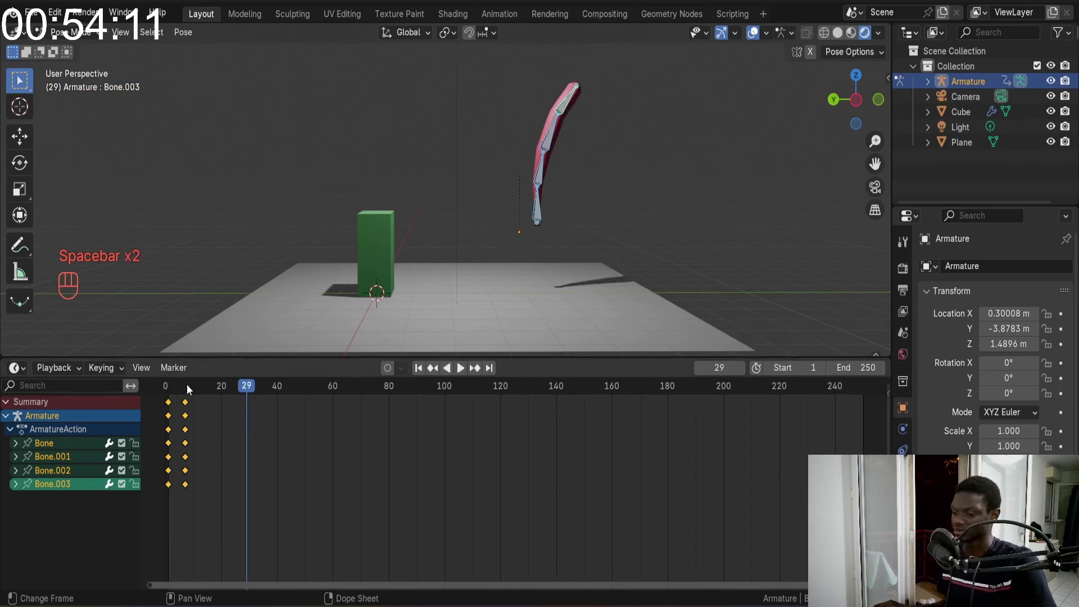
left_click(422, 365)
key("space")
key("space")
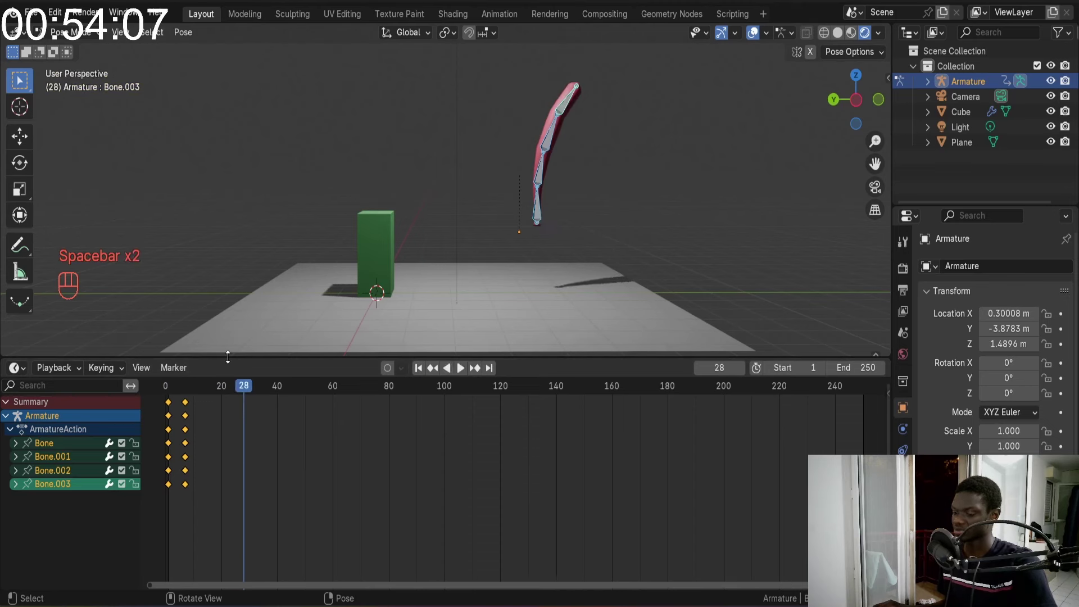
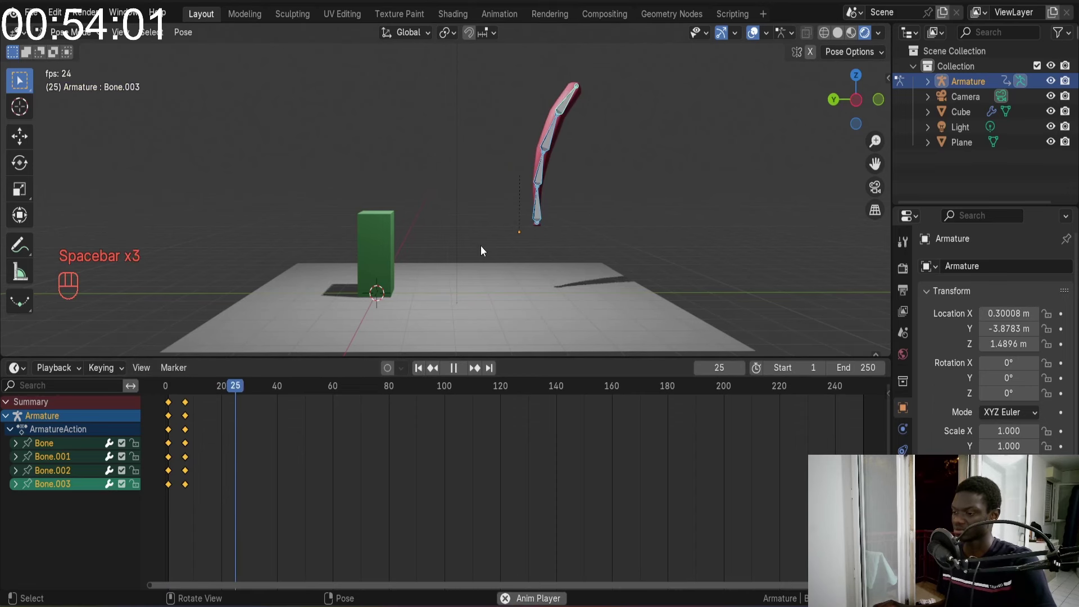
key("space")
Jump between the keyframes around frame 29 and settle the playhead on frame 23
left_click(191, 400)
key("g")
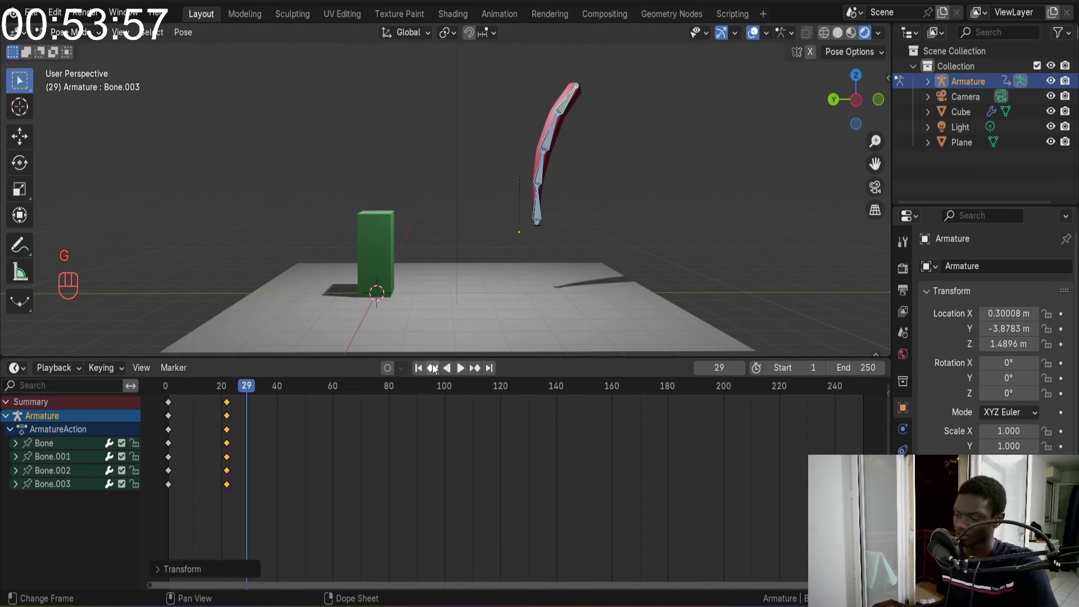
left_click(418, 369)
key("space")
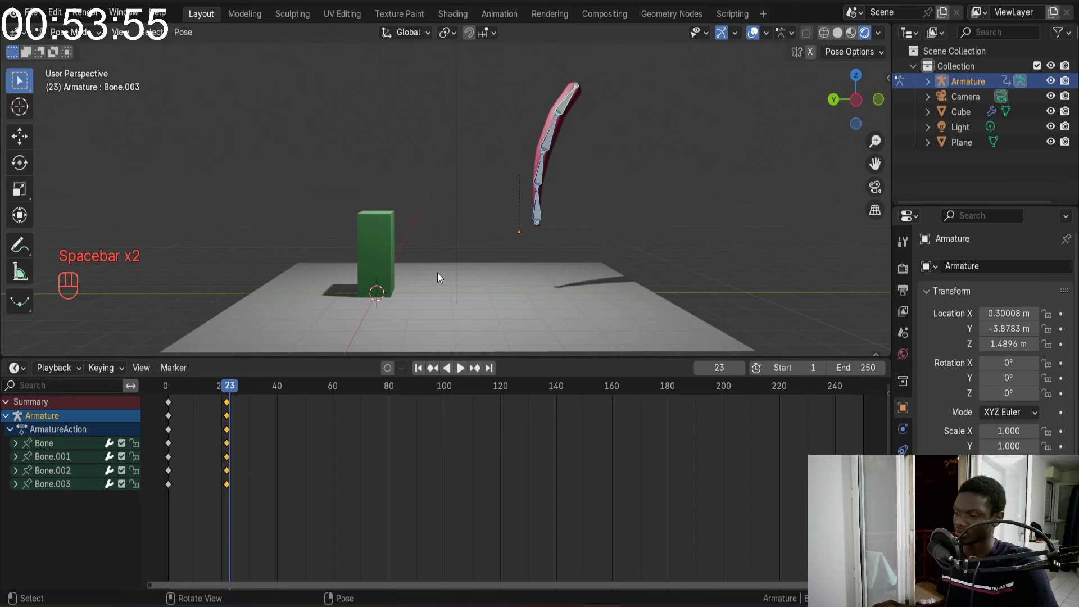
key("space")
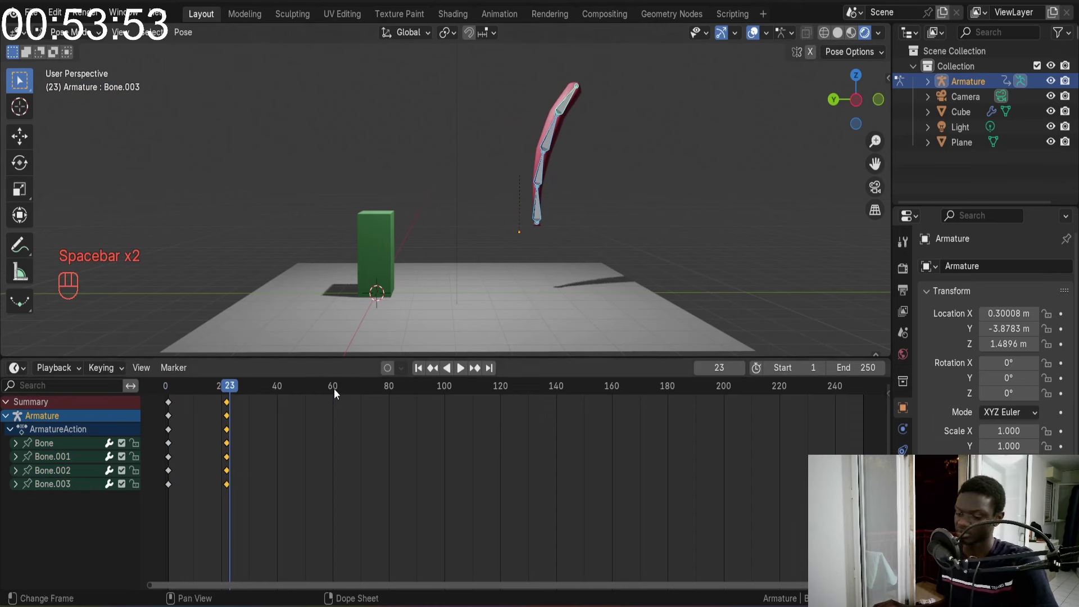
Go to frame 22, select the lowest bat bone and rotate it forward
left_click(179, 388)
left_click(229, 393)
left_click(230, 393)
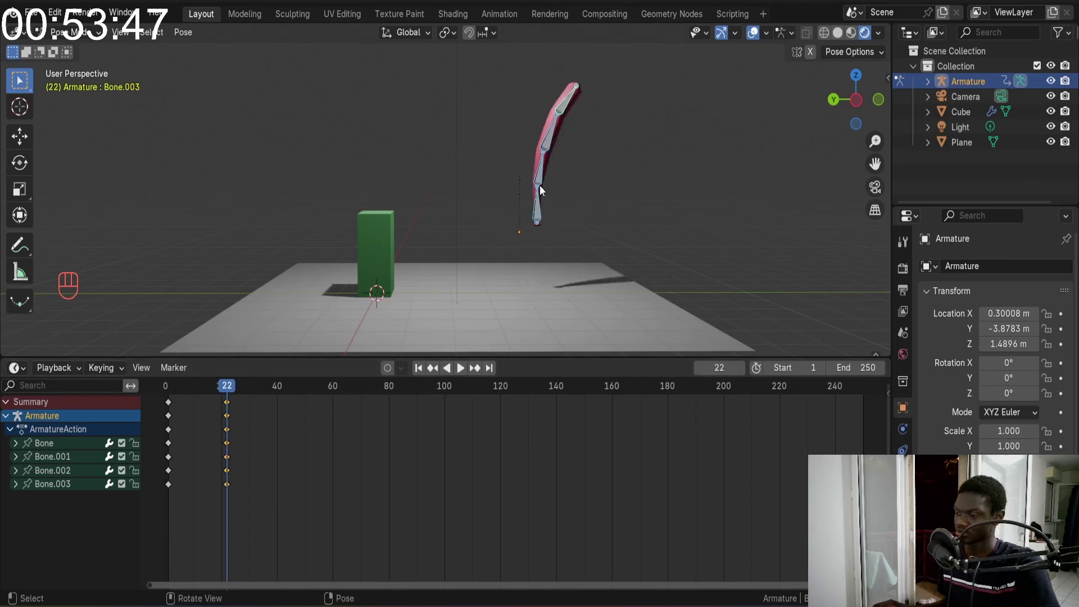
left_click(544, 211)
key("r")
left_click(566, 182)
key("r")
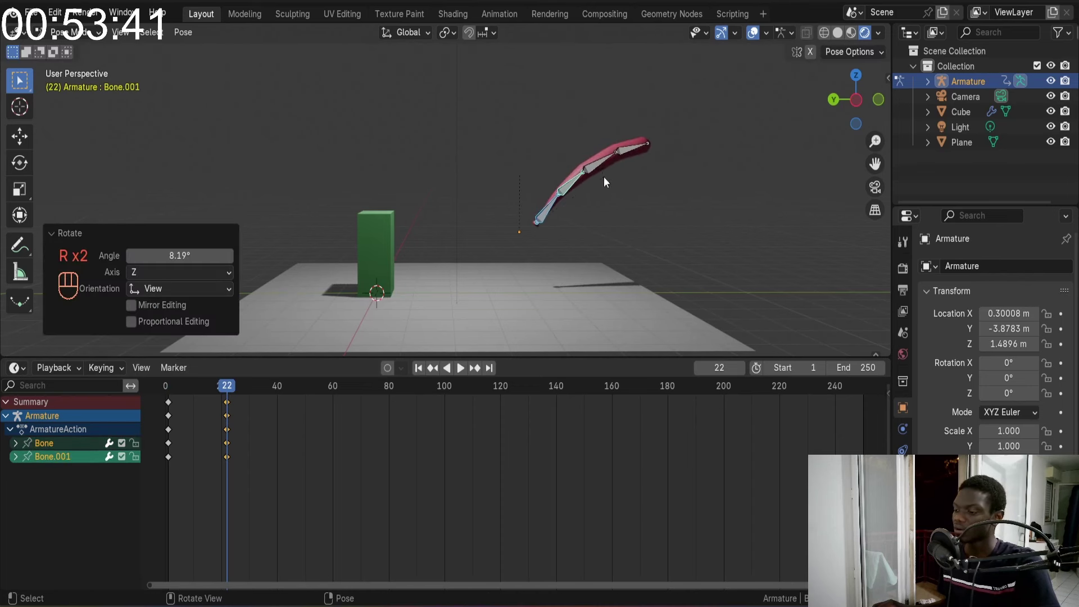
Rotate the middle and tip bones forward so the bat arches into a forward curl
left_click(606, 172)
key("r")
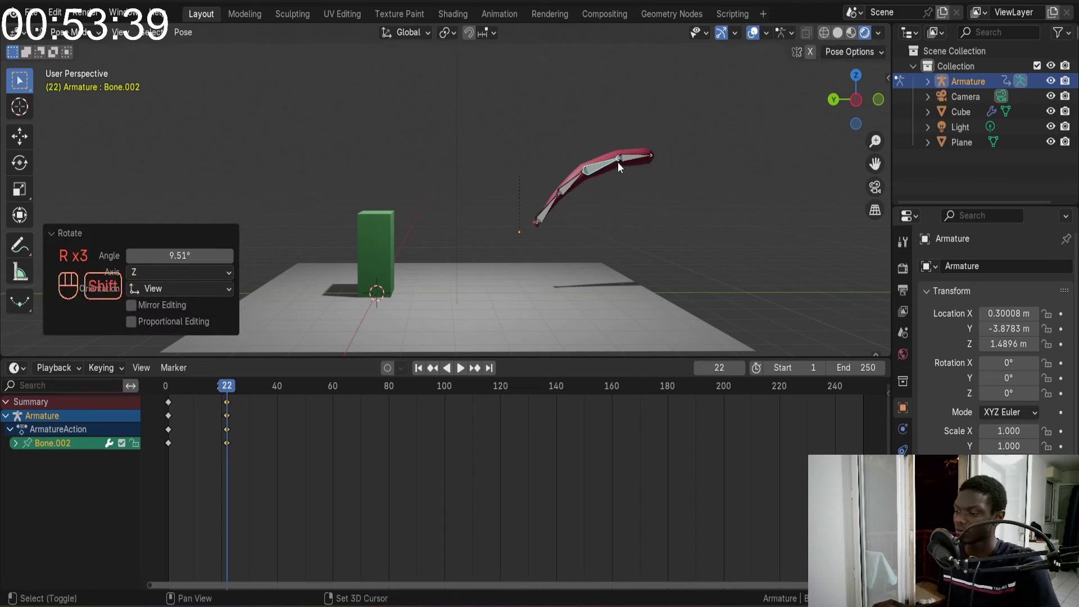
left_click(635, 159)
key("r")
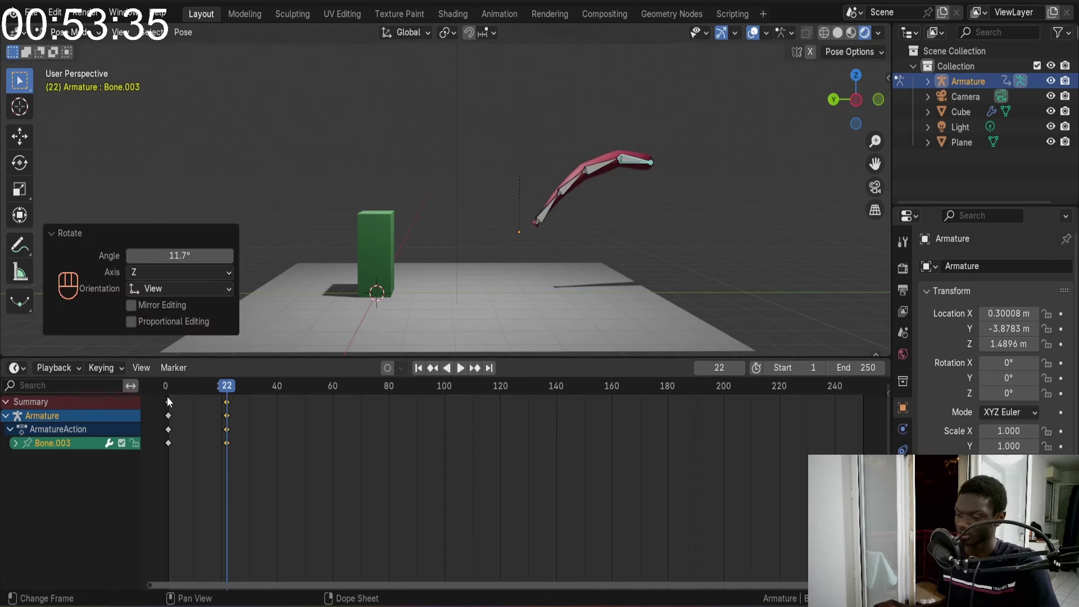
left_click(169, 404)
key("shift+d")
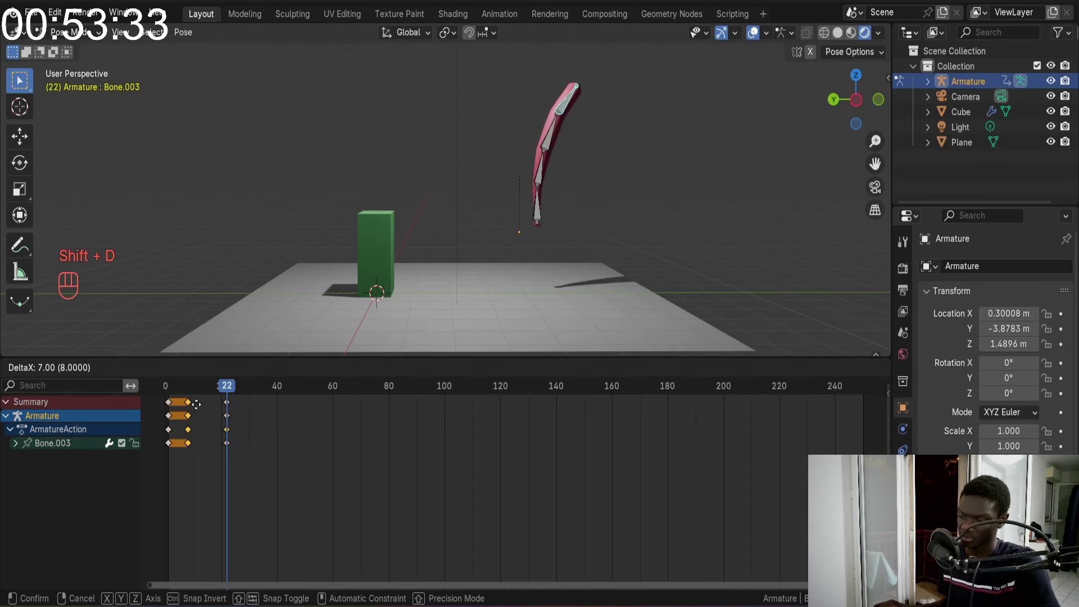
Undo the trial bend and scrub to frame 24 where the bat holds its backward curve
left_click(198, 394)
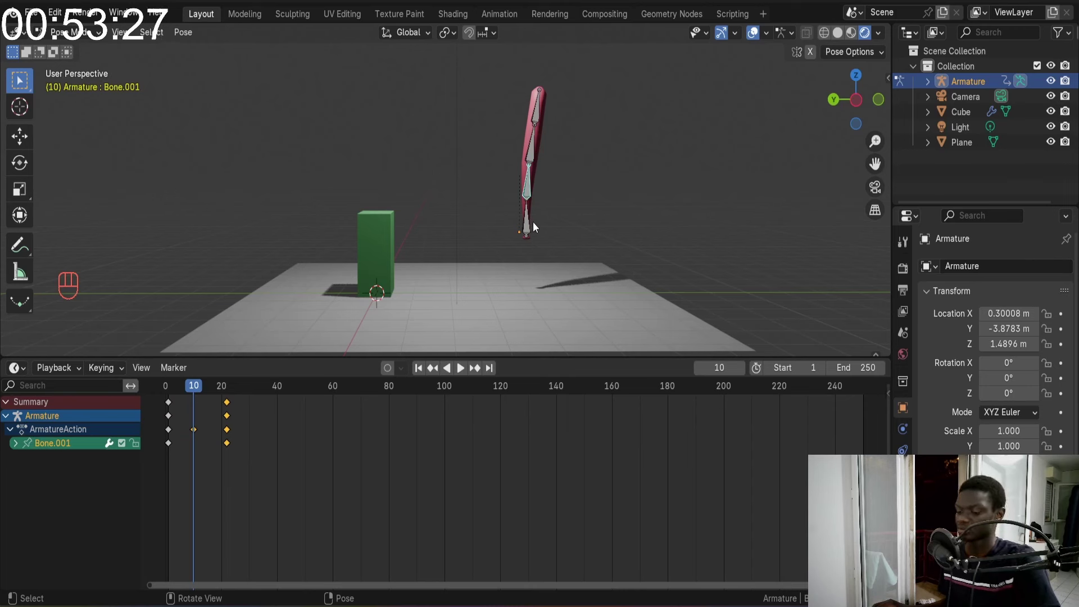
key("ctrl+z")
key("Tab")
key("Tab")
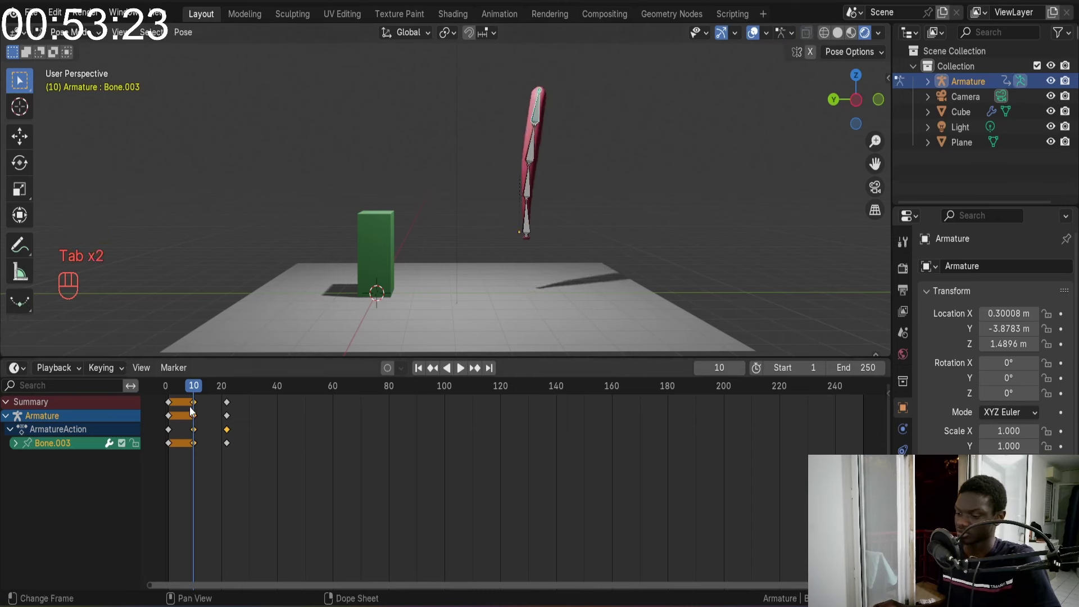
left_click(197, 404)
key("x")
left_click_drag(421, 362, 418, 292)
key("space")
key("space")
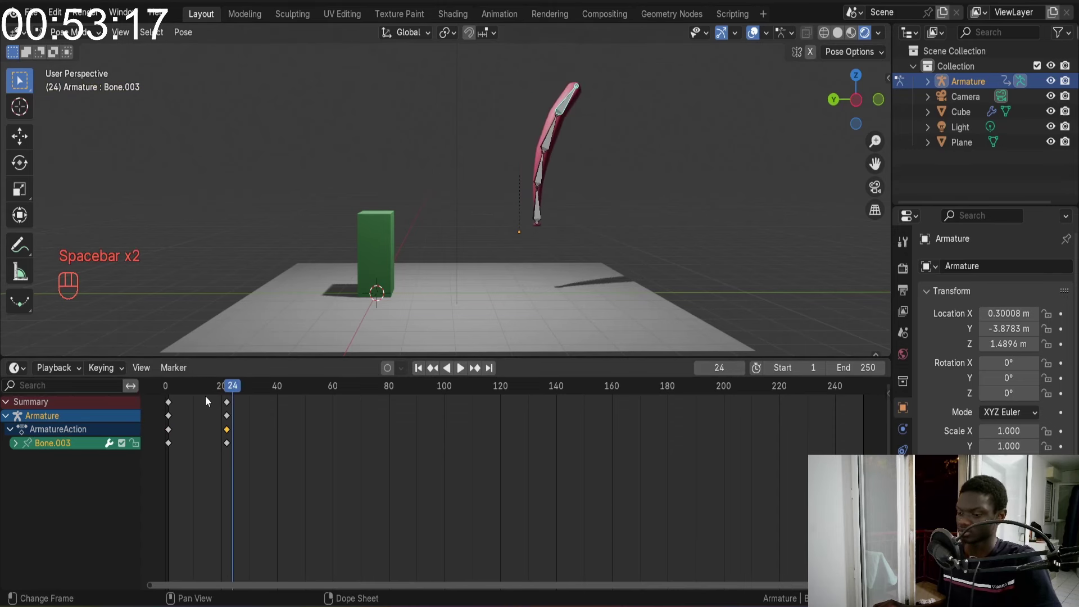
Move to frame 6 and apply the backward-curved wind-up pose there
left_click_drag(200, 390, 187, 397)
left_click(232, 405)
key("a")
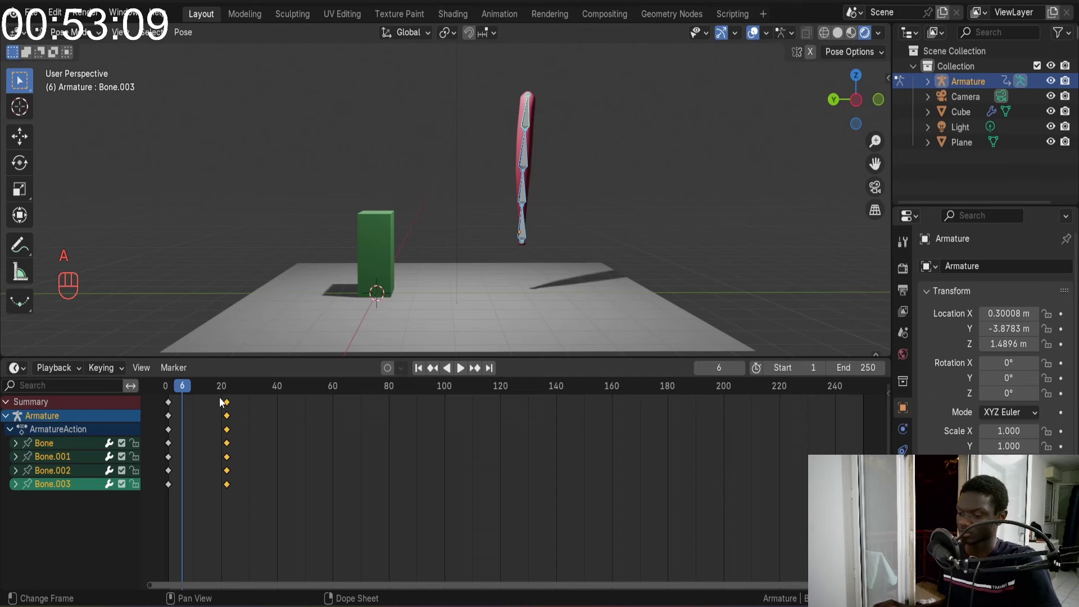
left_click(237, 400)
left_click(228, 399)
key("g")
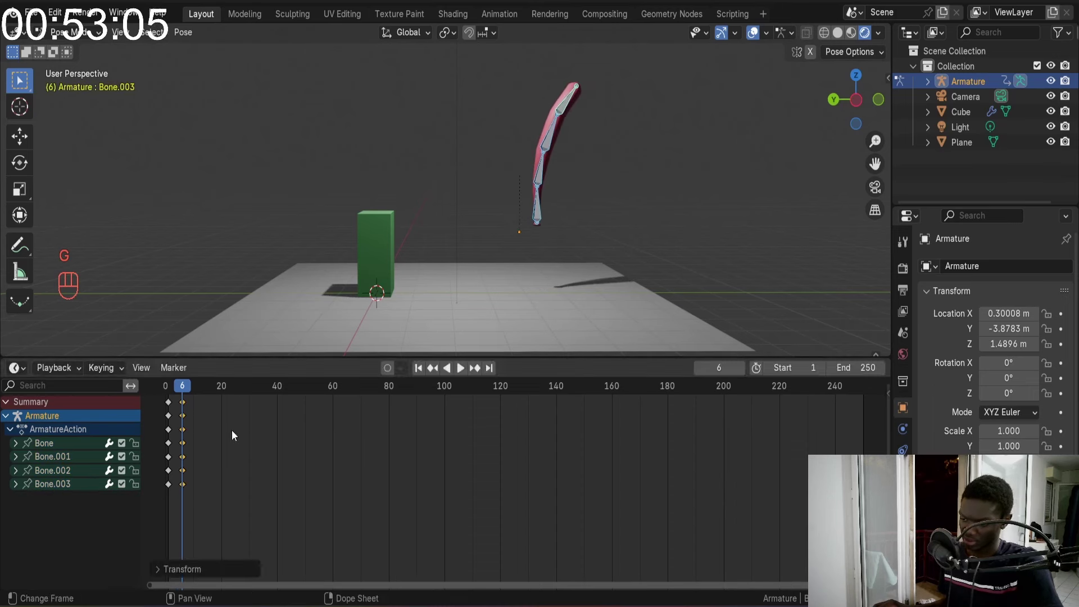
Step the playhead forward to frame 11
left_click(419, 371)
key("space")
key("space")
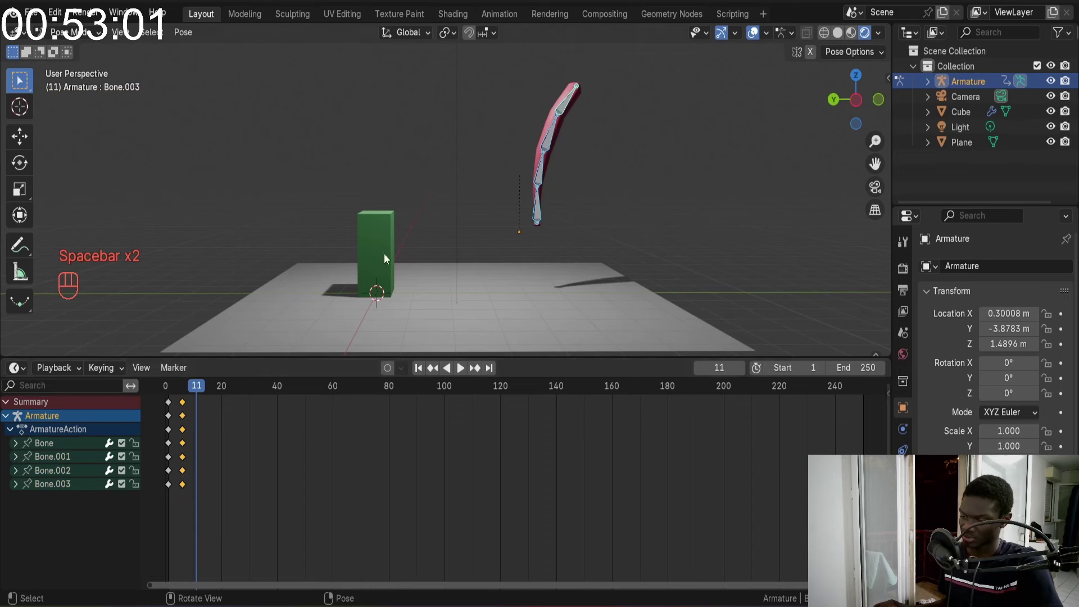
Rotate the lowest, middle and tip bones forward into an arc and key it at frame 11
left_click(545, 180)
key("r")
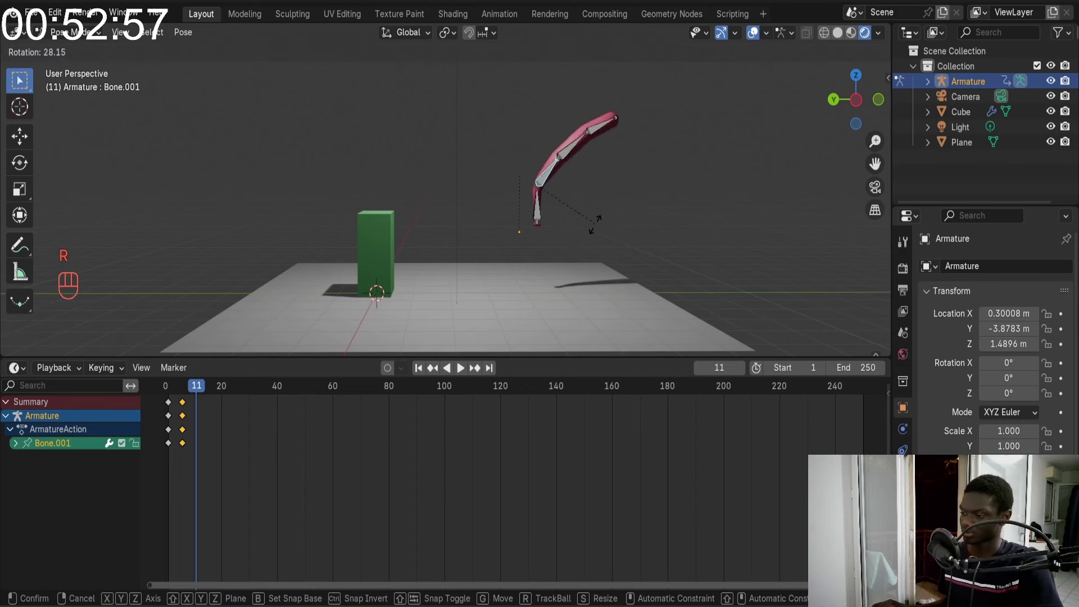
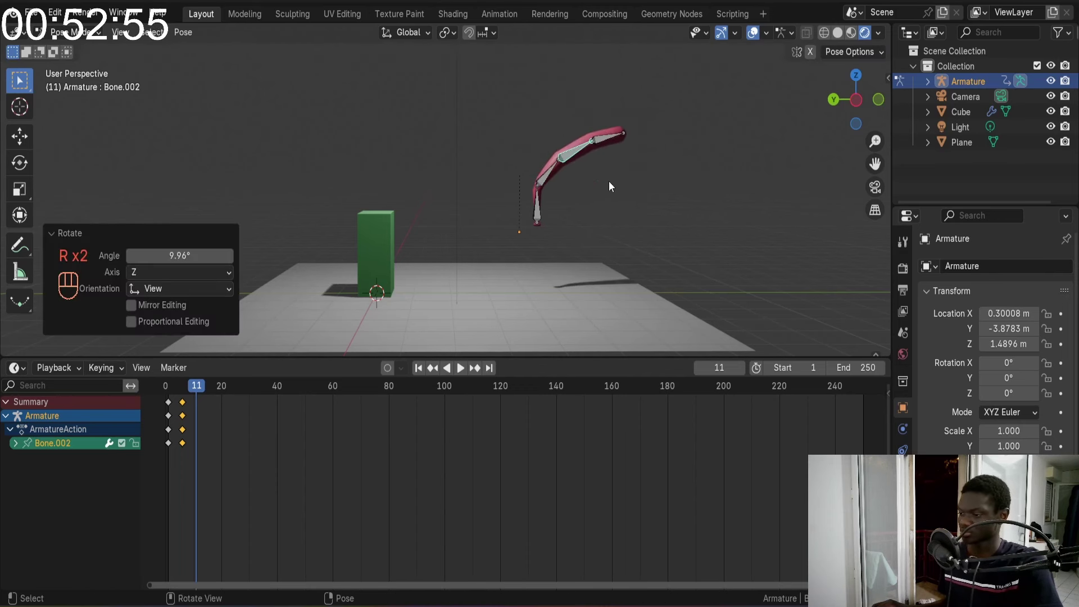
key("r")
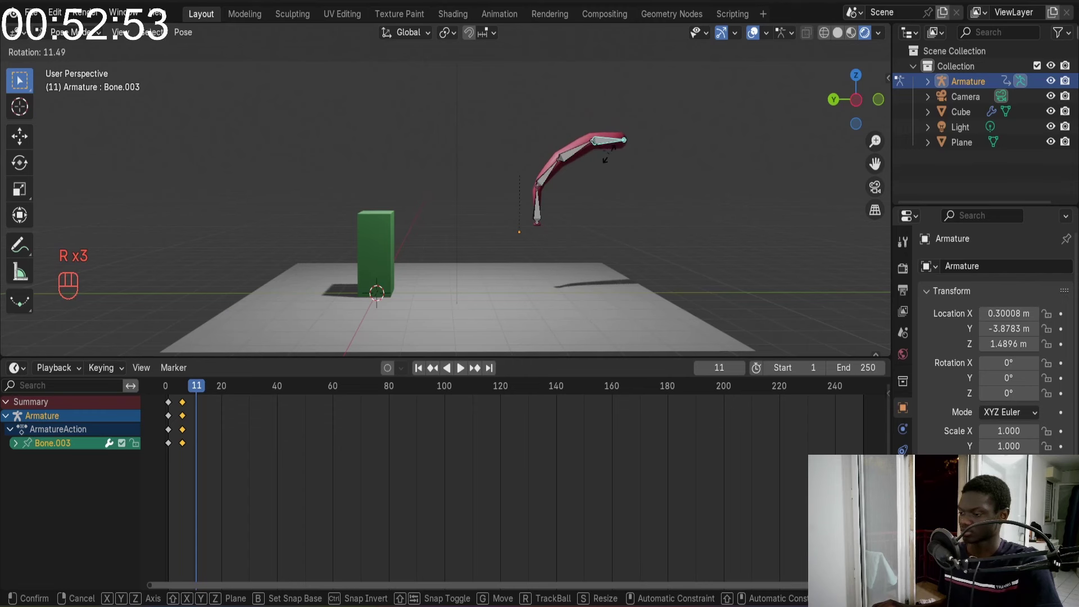
key("a")
key("i")
Confirm the pose and jump the playhead back to frame 3
left_click(184, 407)
key("g")
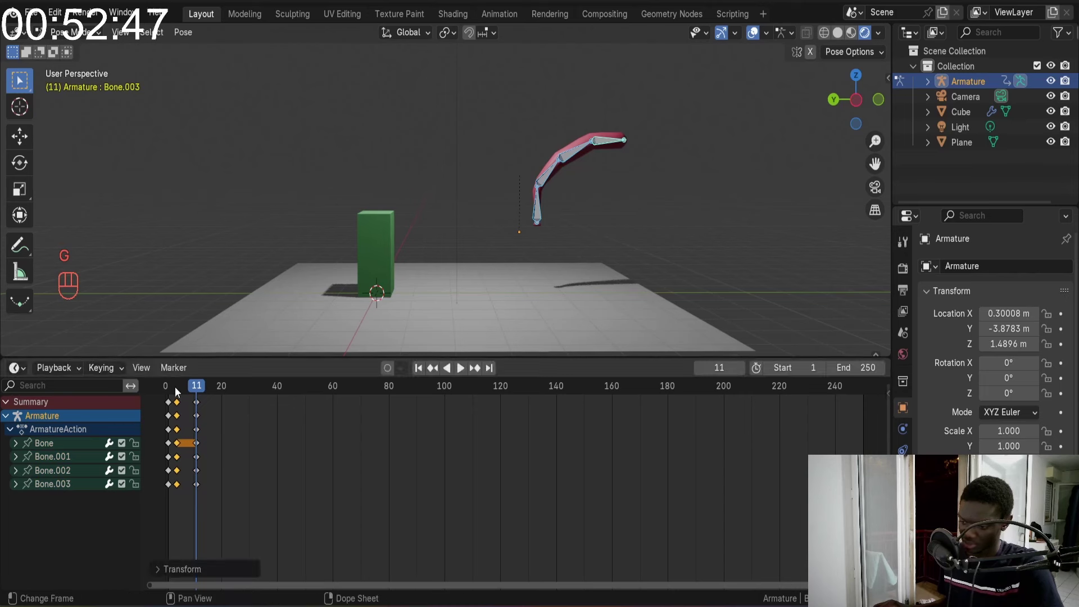
left_click(173, 387)
key("Right")
Step frame by frame with the arrow keys from frame 3 through the start of the swing
key("Right")
key("Right")
key("Left")
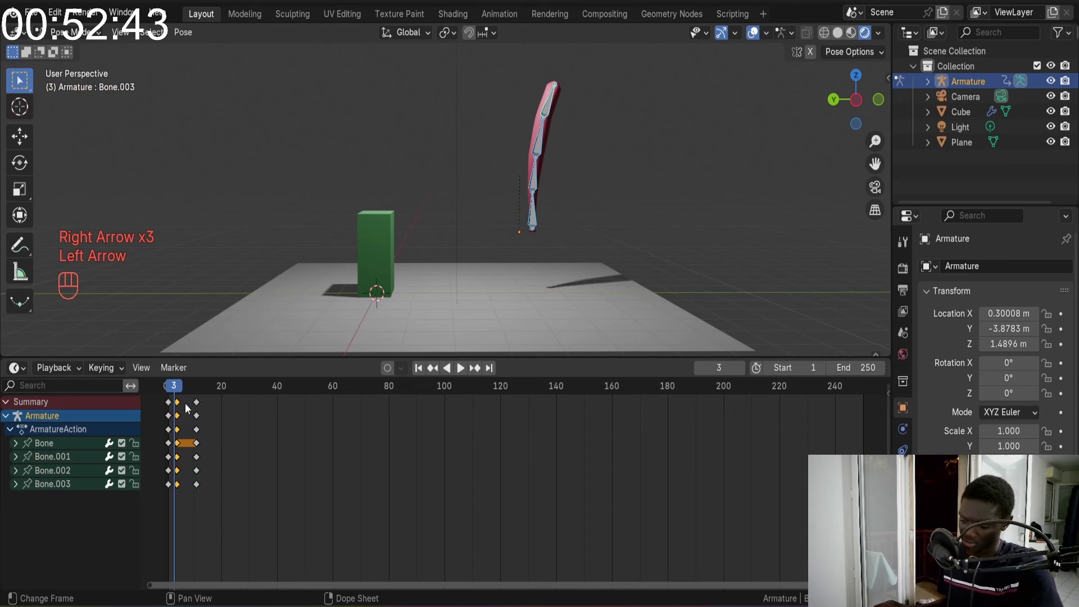
key("g")
key("Left")
key("Left")
key("Left")
key("Right")
key("Right")
key("Right")
key("Right")
key("Right")
key("Right")
key("Right")
key("Right")
key("Right")
key("Right")
key("Right")
key("Right")
Scrub and play forward in short bursts until the playhead rests on frame 17
left_click_drag(423, 376, 530, 254)
key("space")
key("space")
left_click_drag(423, 374, 539, 248)
key("space")
key("space")
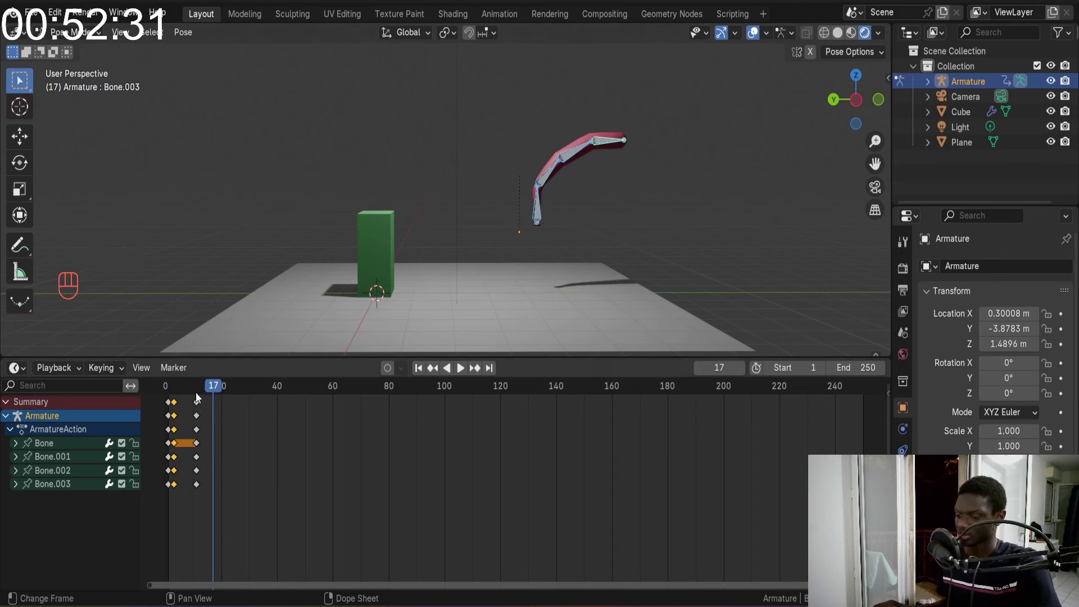
Return to frame 11 and step forward two frames to frame 13
left_click(198, 397)
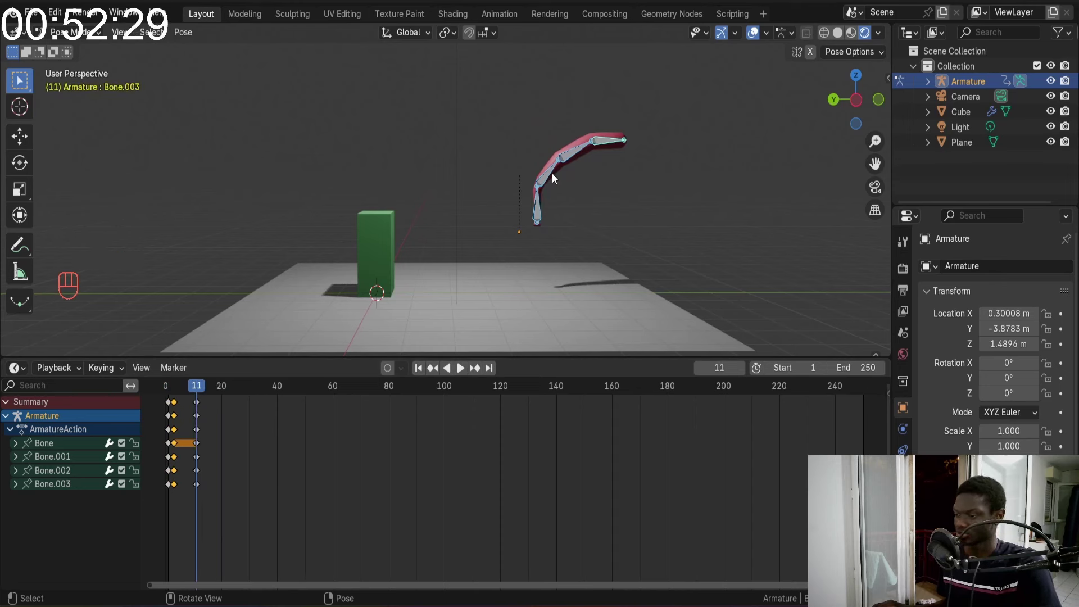
key("Right")
key("Right")
Curl the upper bones into a deeper forward hook, key it at frame 13, and duplicate the keys with Shift+D
left_click(550, 177)
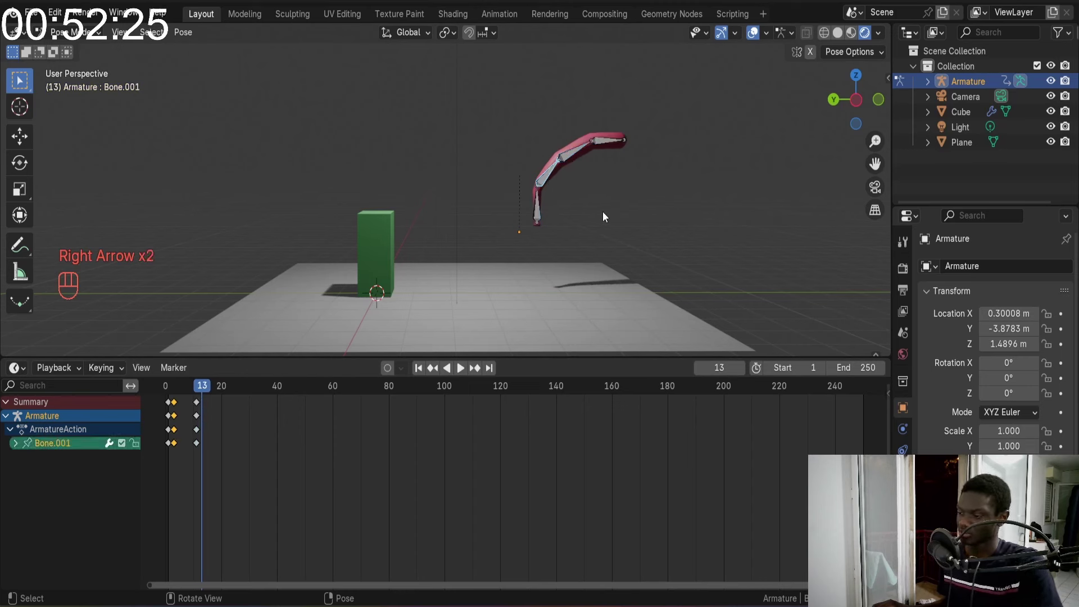
key("r")
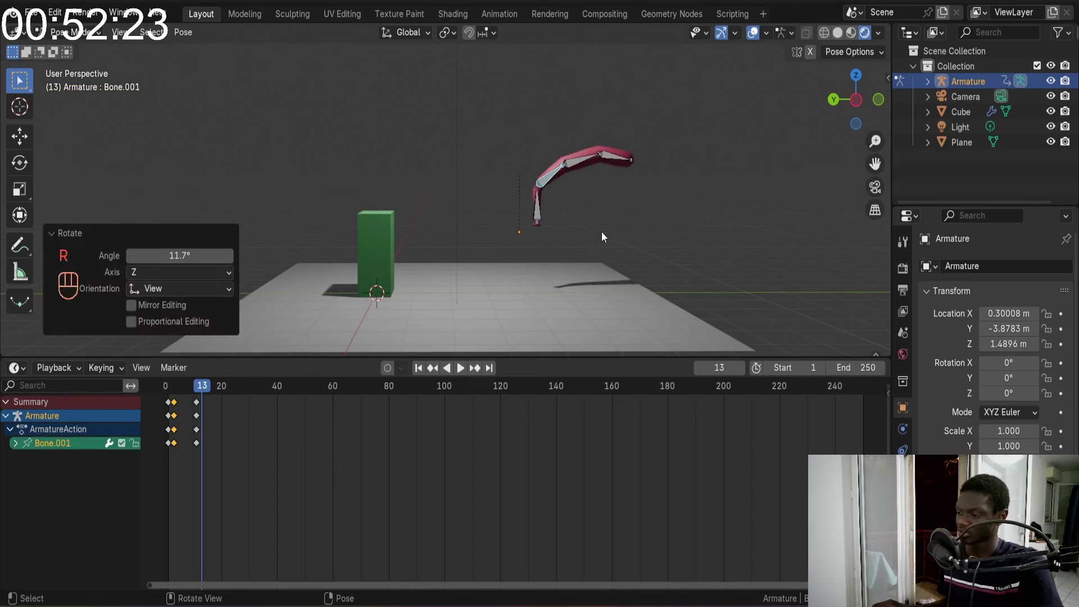
key("r")
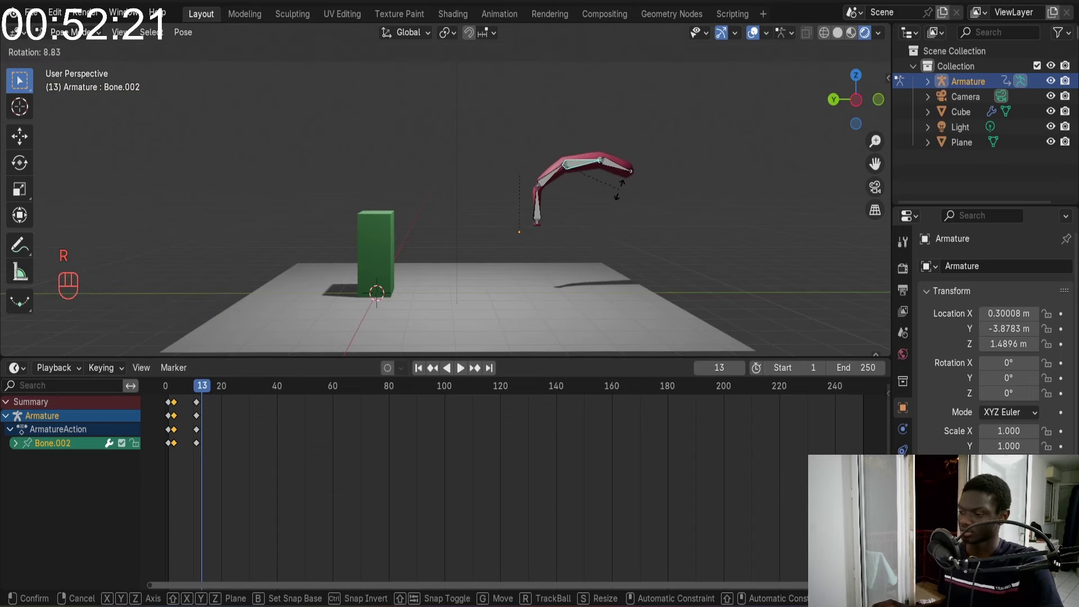
key("r")
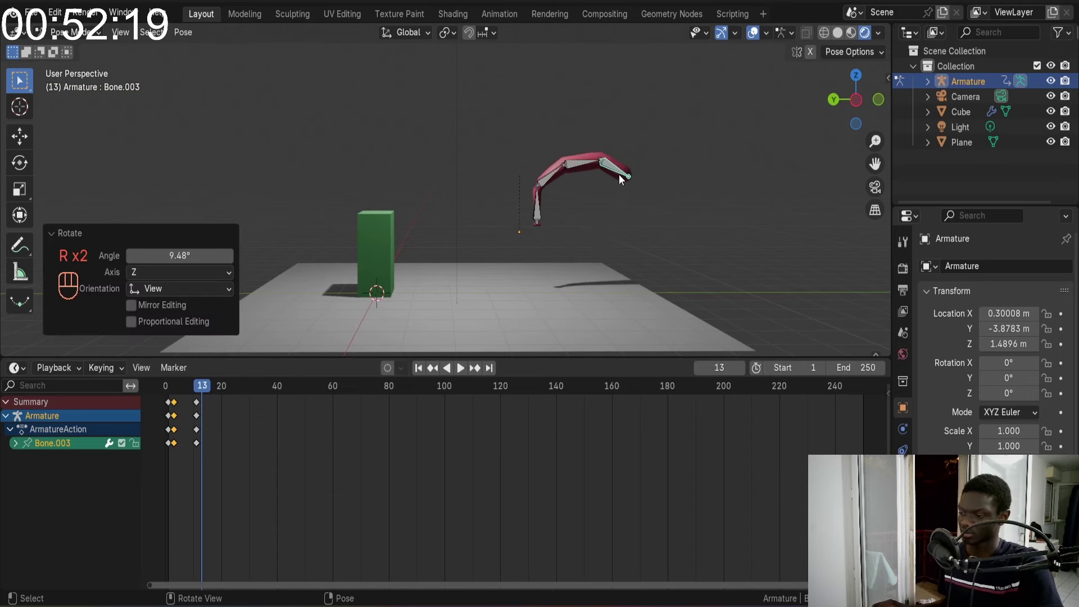
key("a")
key("i")
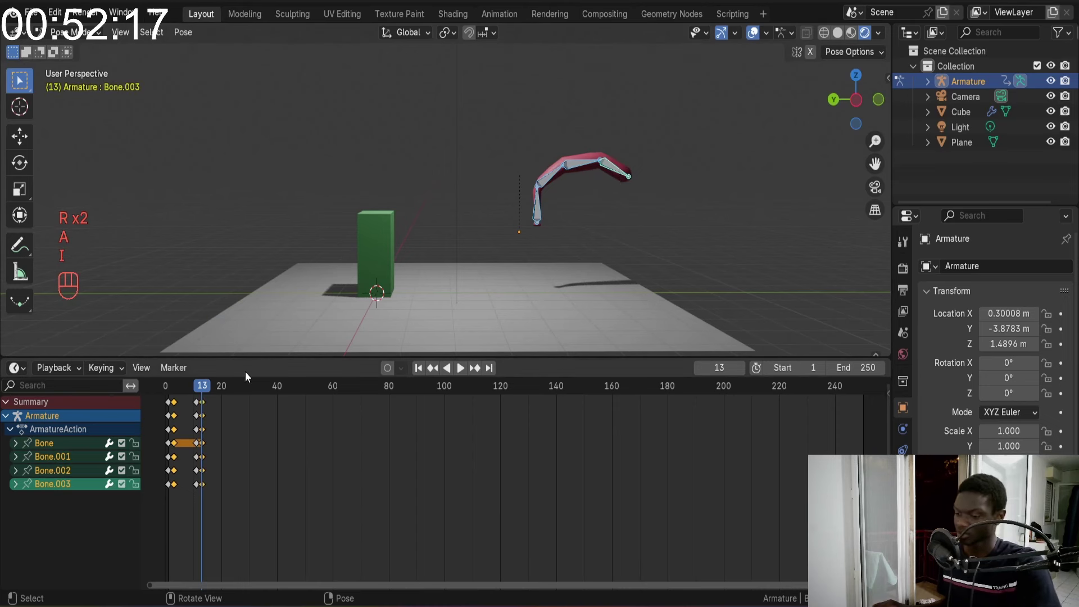
left_click(202, 406)
key("shift+d")
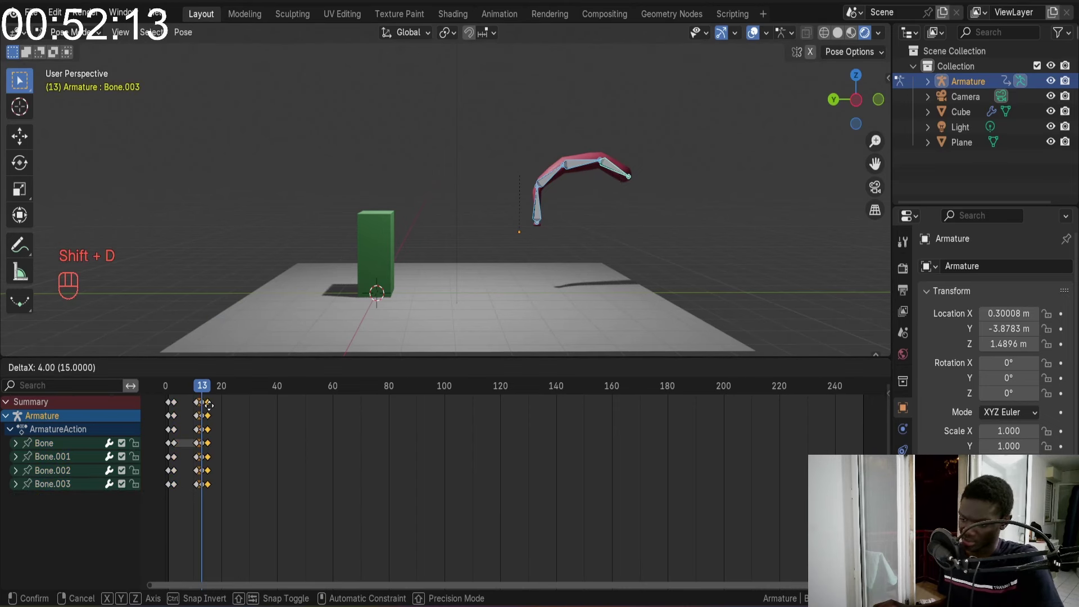
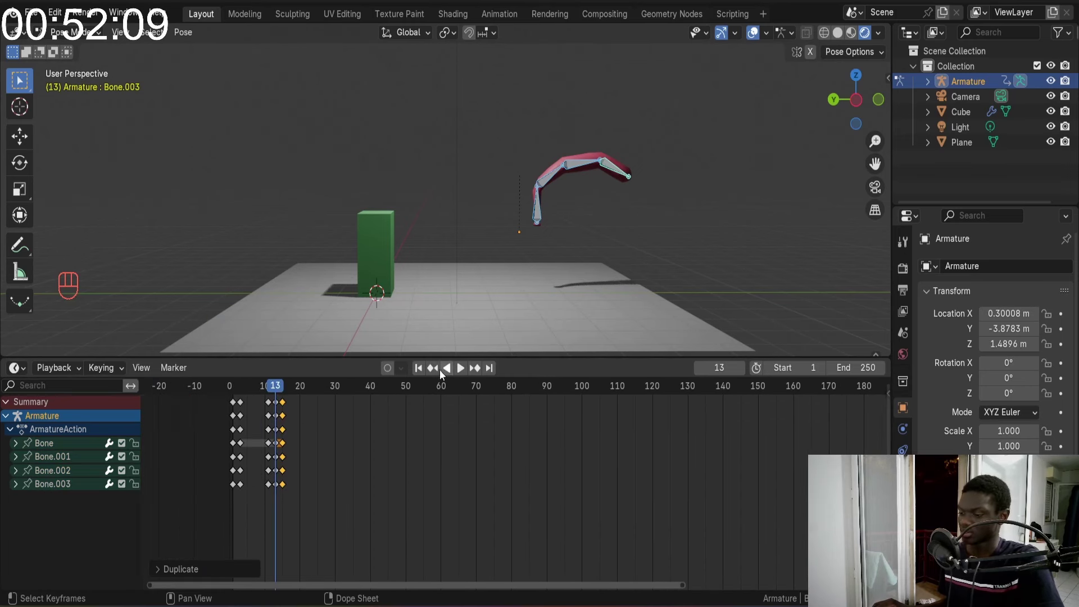
Jump to frame 1, nudge a selected key with G and play the swing to check timing
left_click(424, 372)
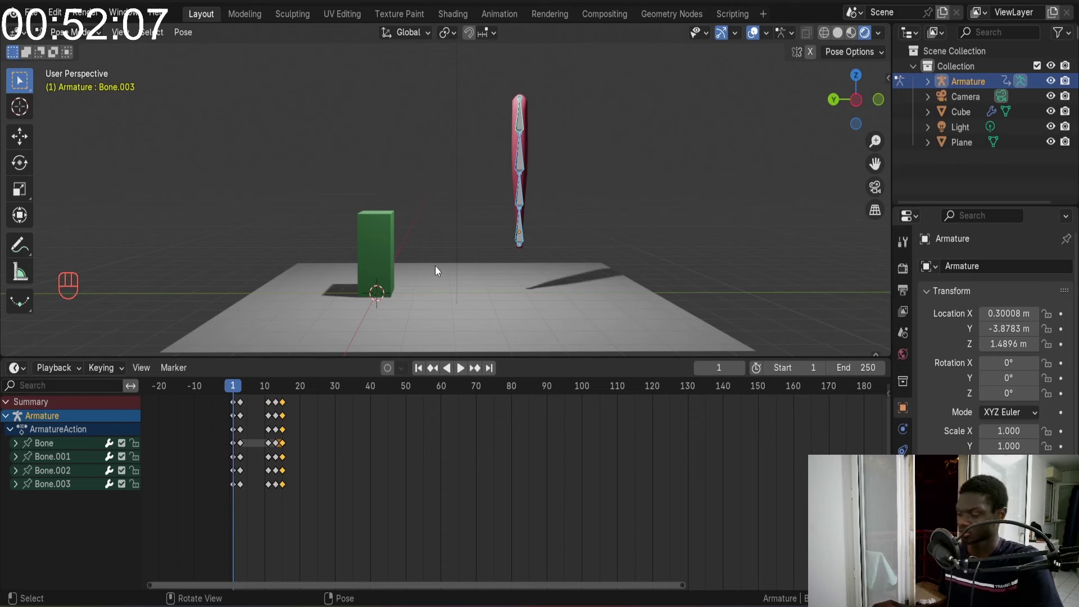
key("space")
key("space")
left_click(283, 407)
key("g")
left_click(418, 375)
key("space")
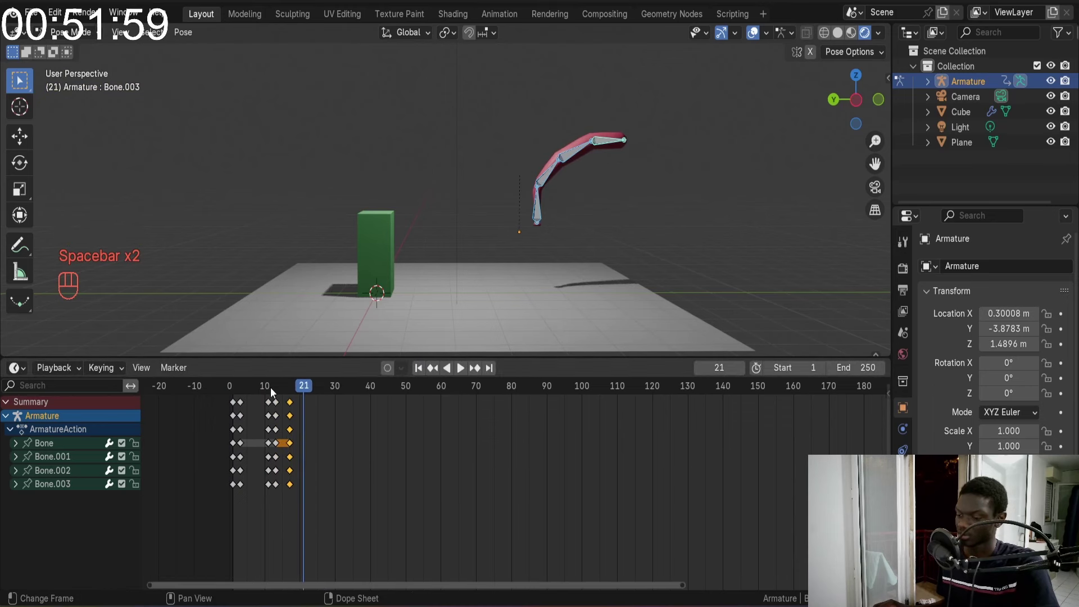
key("space")
Box-select and shift the curl keys along the Dope Sheet, replaying after each move
left_click_drag(272, 392, 243, 389)
key("space")
key("space")
left_click_drag(240, 394, 277, 403)
left_click(277, 402)
key("g")
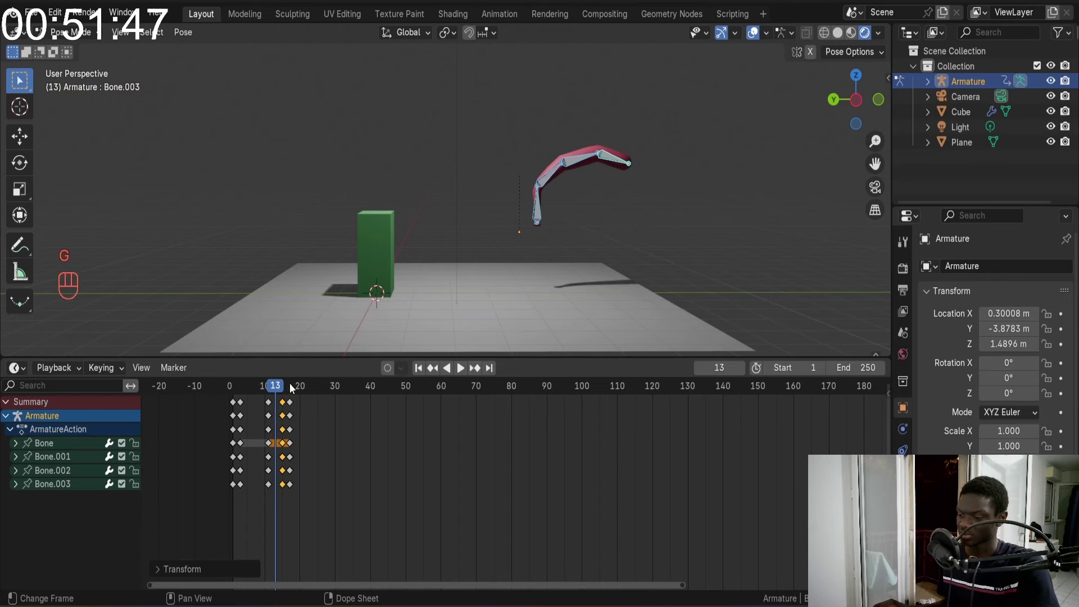
left_click_drag(425, 368, 462, 263)
key("space")
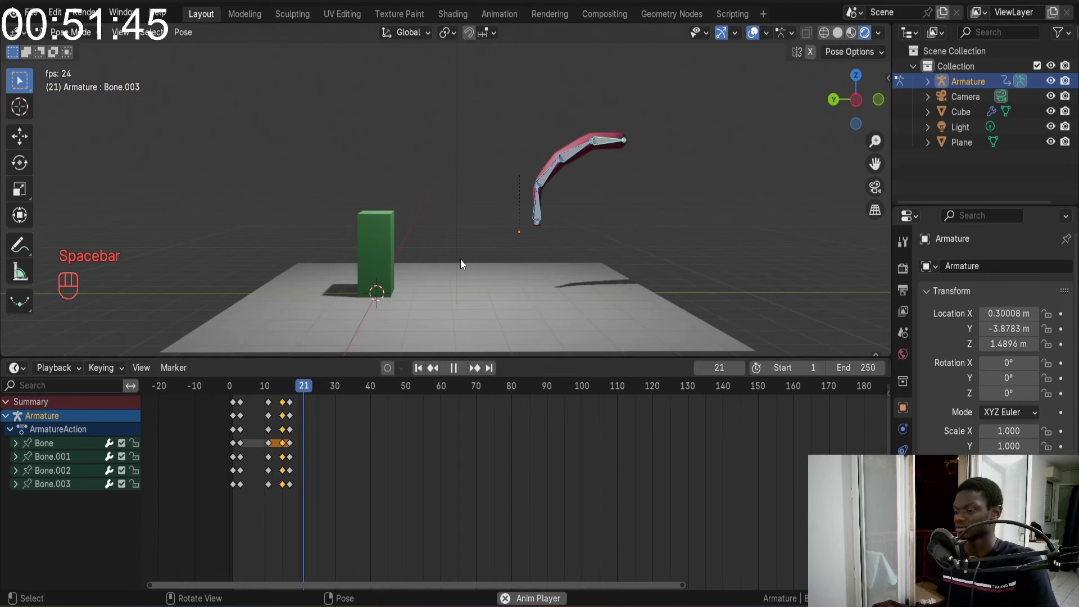
key("space")
Delete a stray selection of keys with X and replay the swing from the start
left_click(423, 370)
key("space")
key("space")
left_click_drag(317, 497, 282, 401)
key("x")
left_click(420, 369)
key("space")
key("space")
Review the retimed swing once more and leave a key selected near frame 21
left_click_drag(425, 362, 530, 214)
key("space")
key("space")
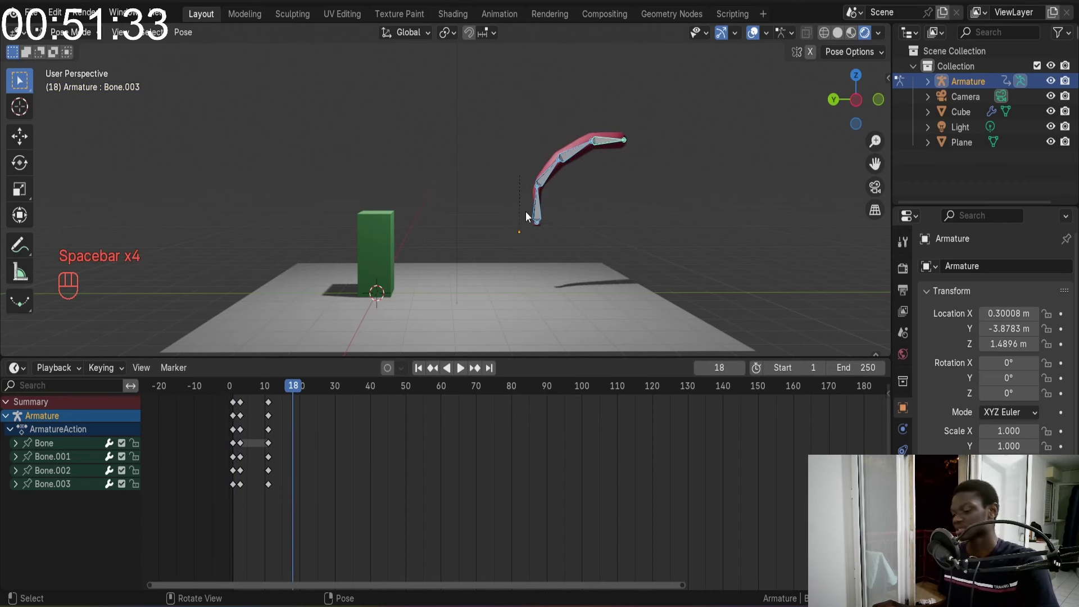
left_click_drag(293, 389, 303, 393)
left_click(271, 403)
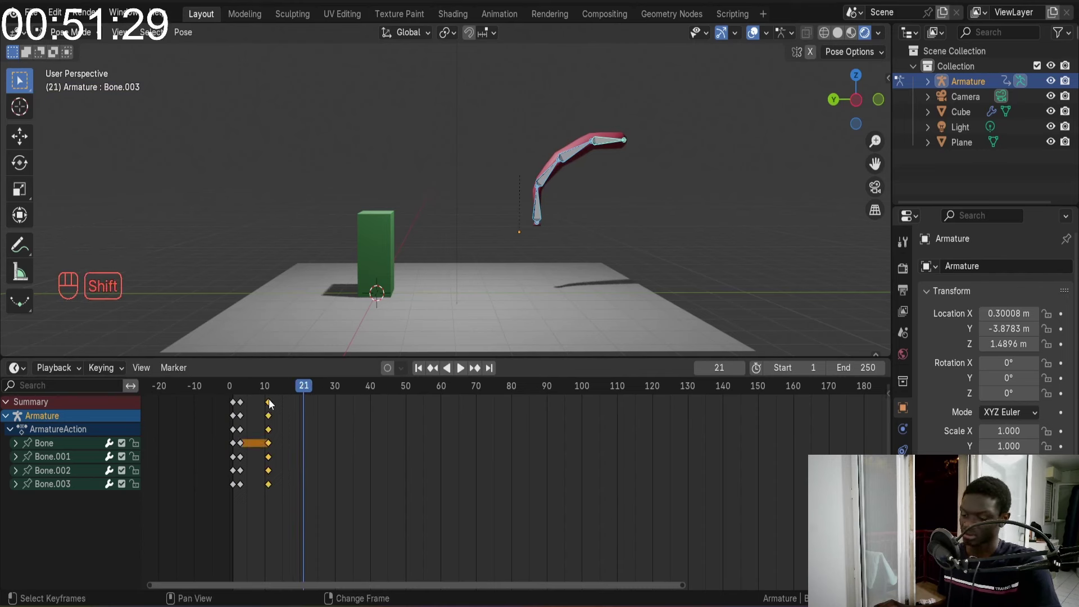
Duplicate the curled-pose keys with Shift+D to a later frame and replay to check the hold
key("shift+d")
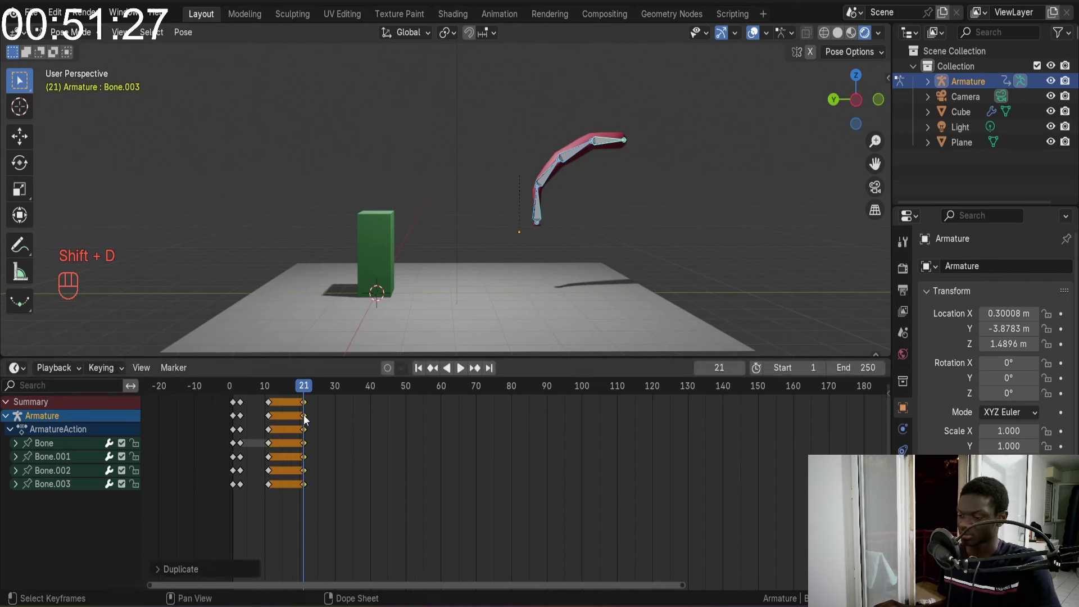
left_click(307, 389)
left_click(420, 372)
key("space")
key("space")
left_click_drag(418, 376, 431, 307)
key("space")
key("space")
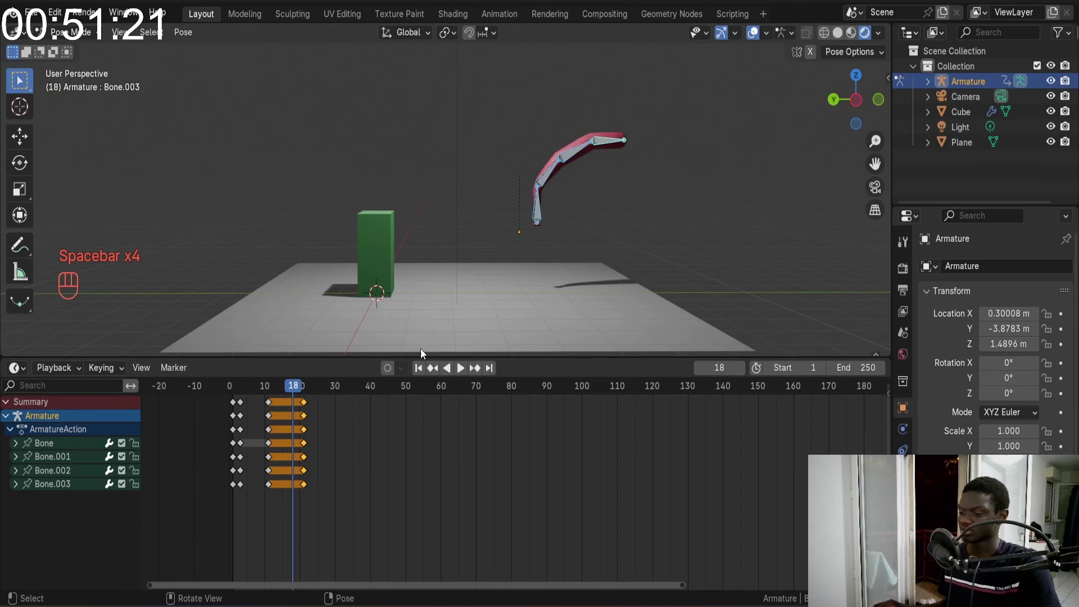
Replay again, adjust the copied keys and stop at frame 25 holding the curled hook
left_click(416, 368)
key("space")
key("space")
double_click(306, 408)
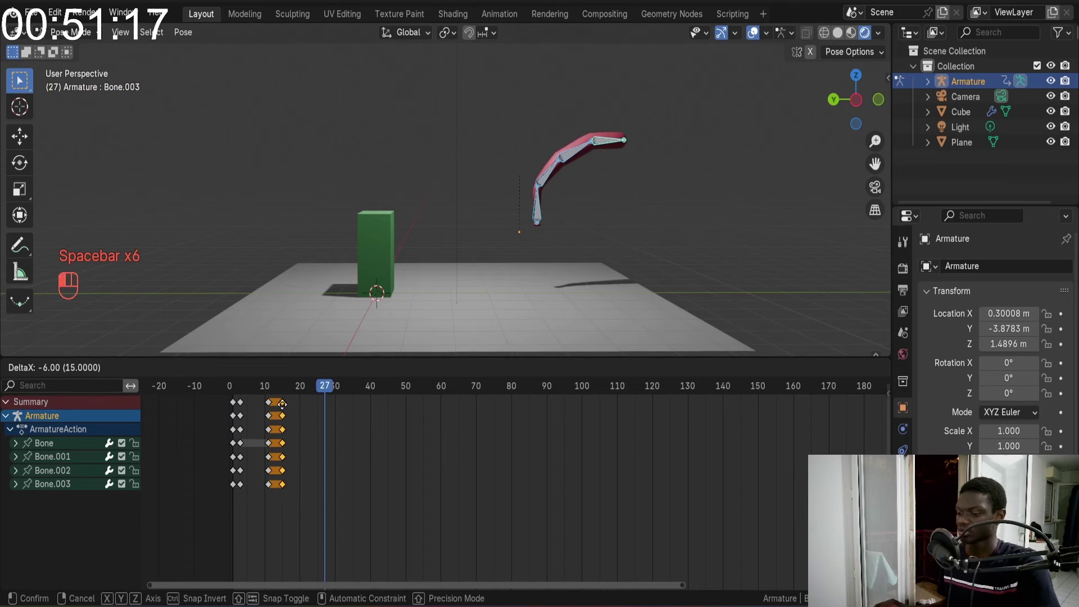
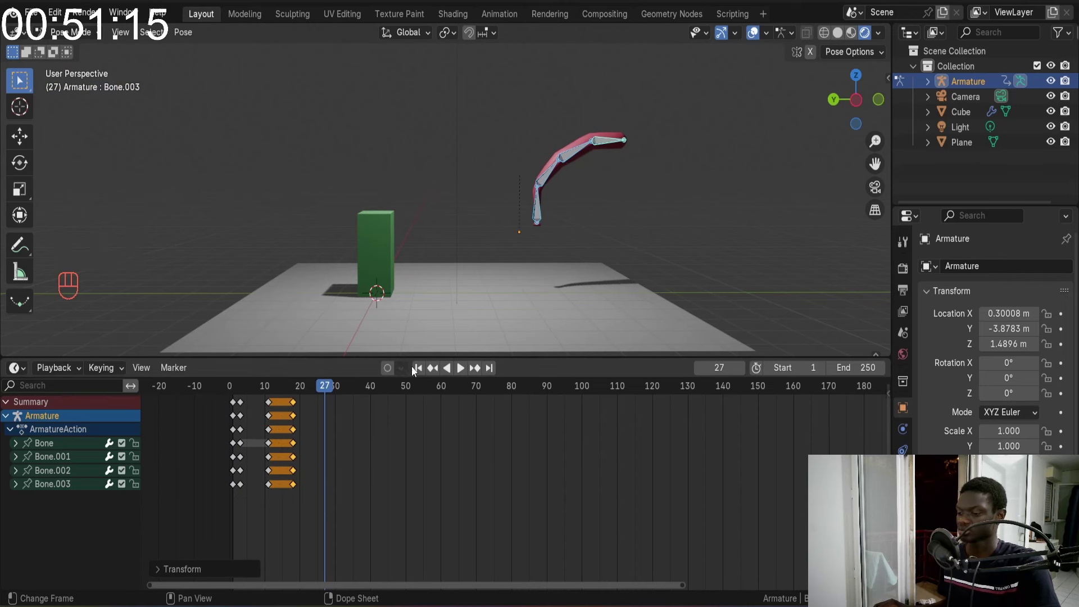
left_click_drag(417, 372, 486, 269)
key("space")
key("space")
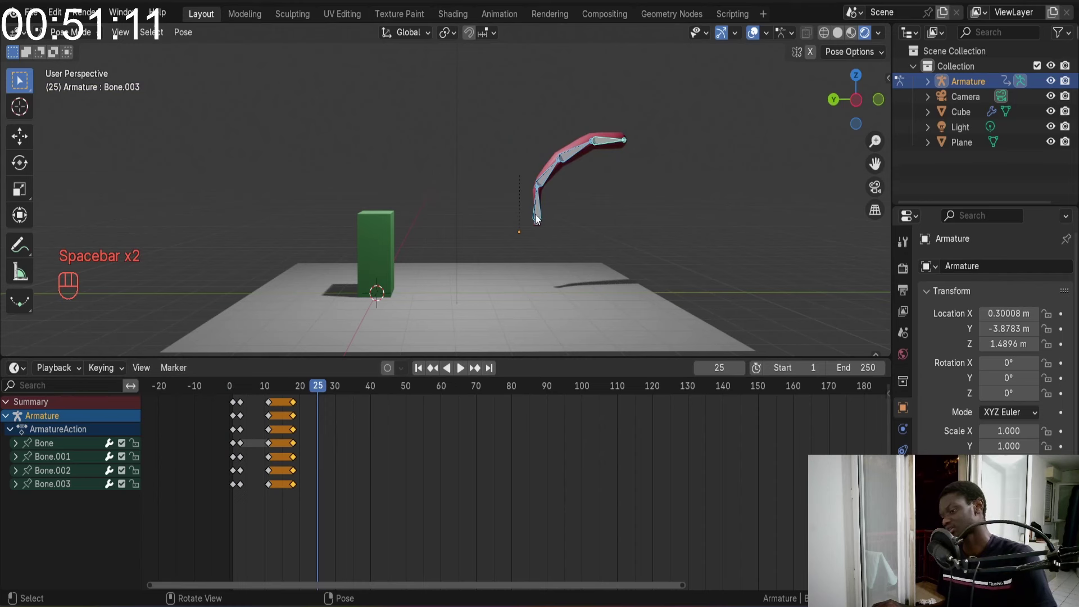
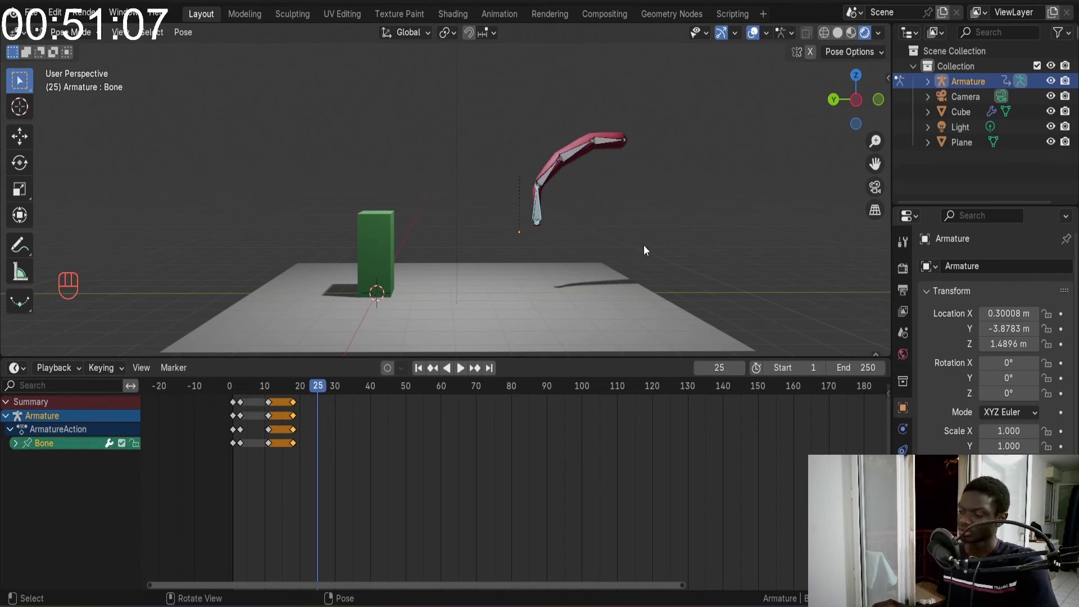
key("s")
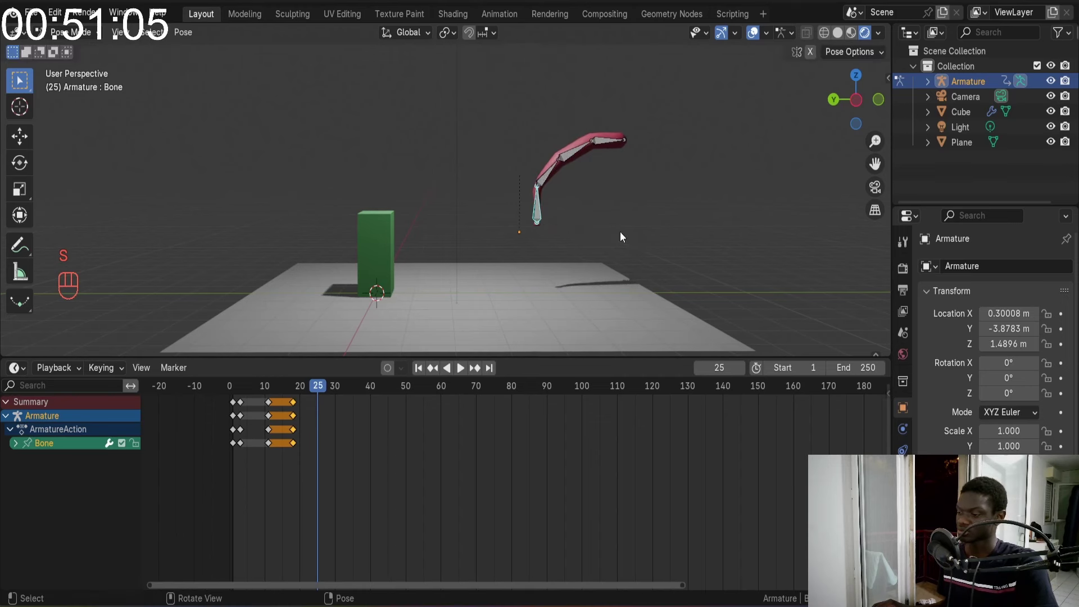
Rotate and reposition the root bone into a tighter curl and key the pose at frame 25
key("r")
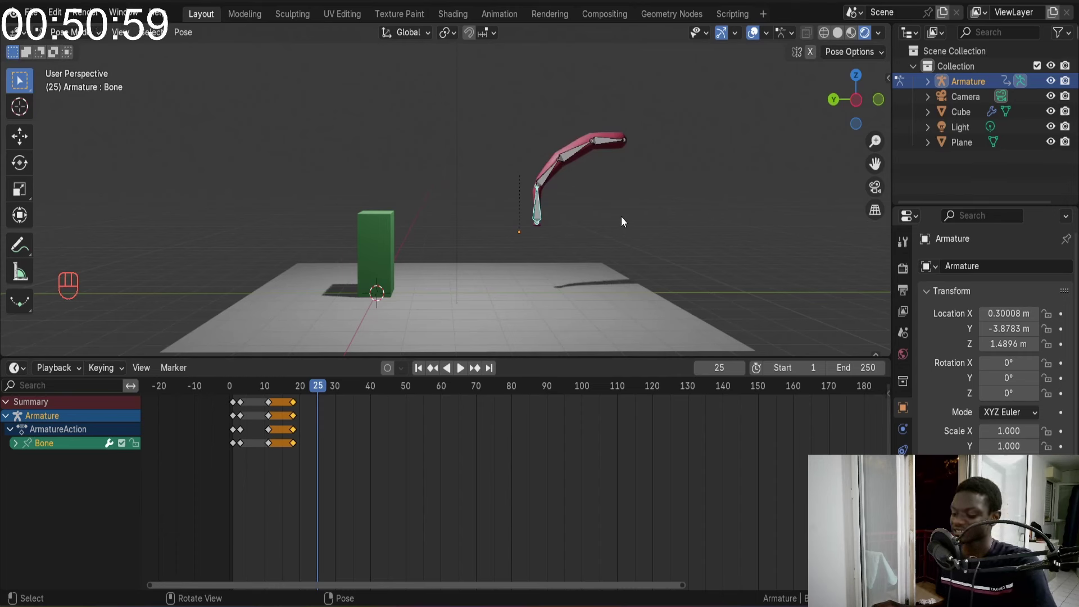
key("g")
key("r")
key("g")
middle_click(651, 187)
key("r")
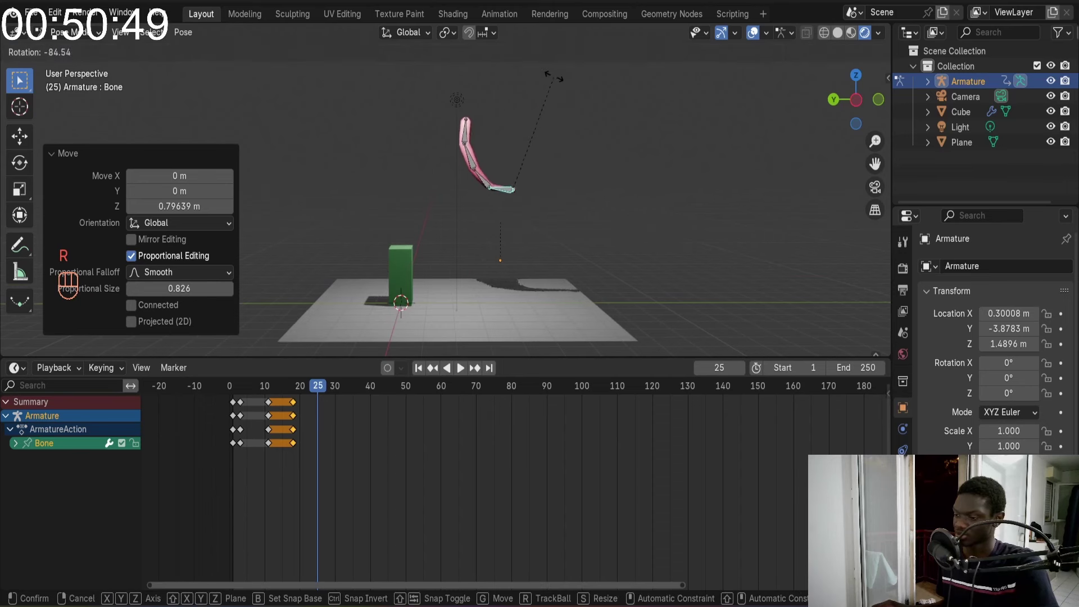
key("s")
key("a")
key("i")
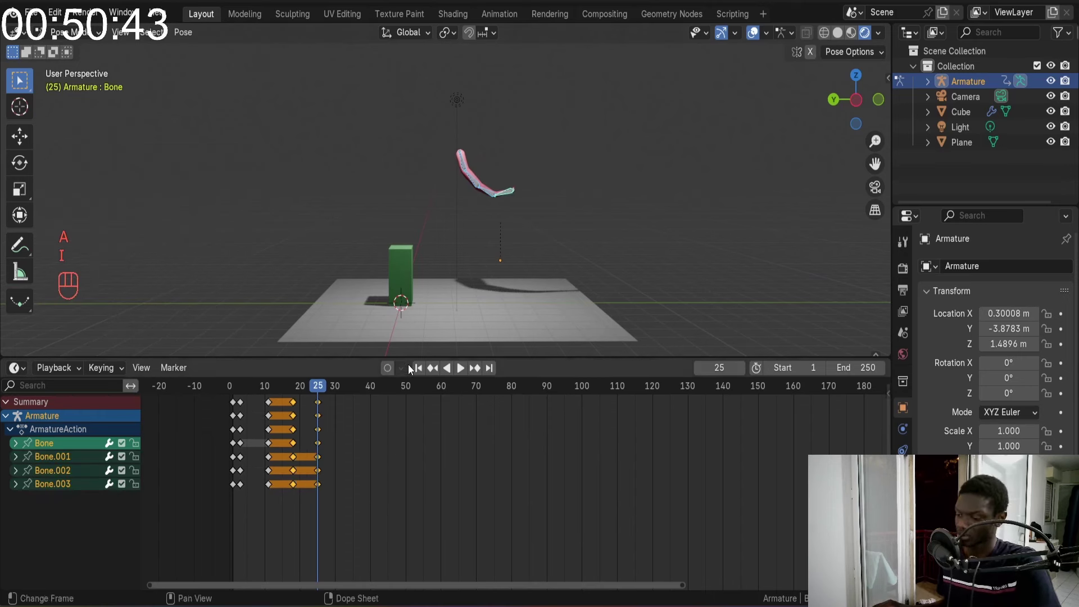
Scrub around frame 25 and play back to review the new curl
left_click(297, 390)
key("space")
key("space")
left_click(288, 392)
key("space")
key("space")
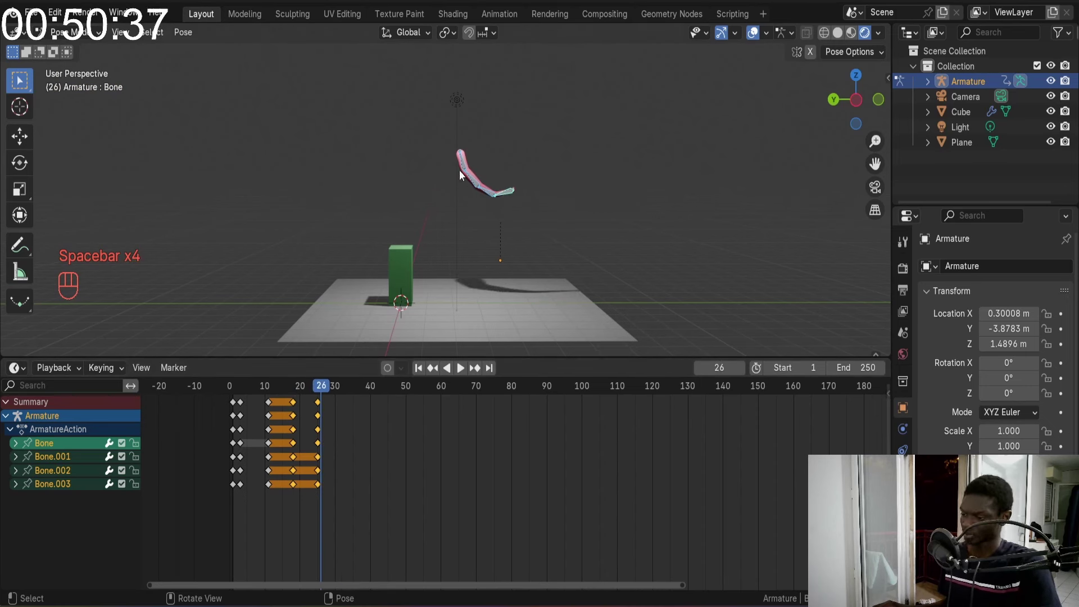
Rotate Bone.002 and Bone.003 into a C-shaped hook, key it, then review up to frame 32
left_click(475, 141)
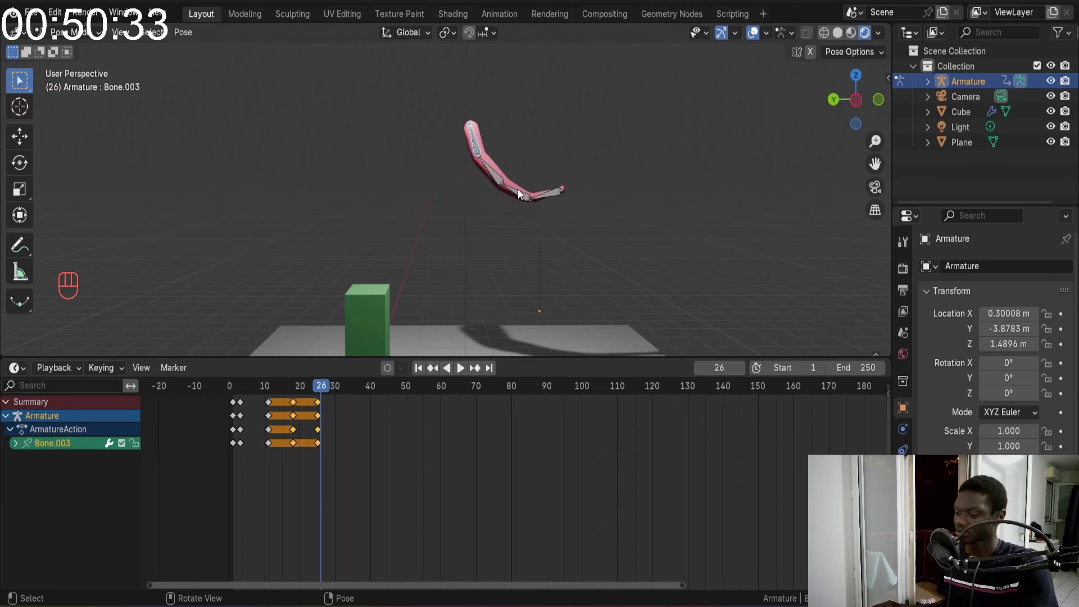
key("Left")
key("r")
left_click(494, 175)
key("r")
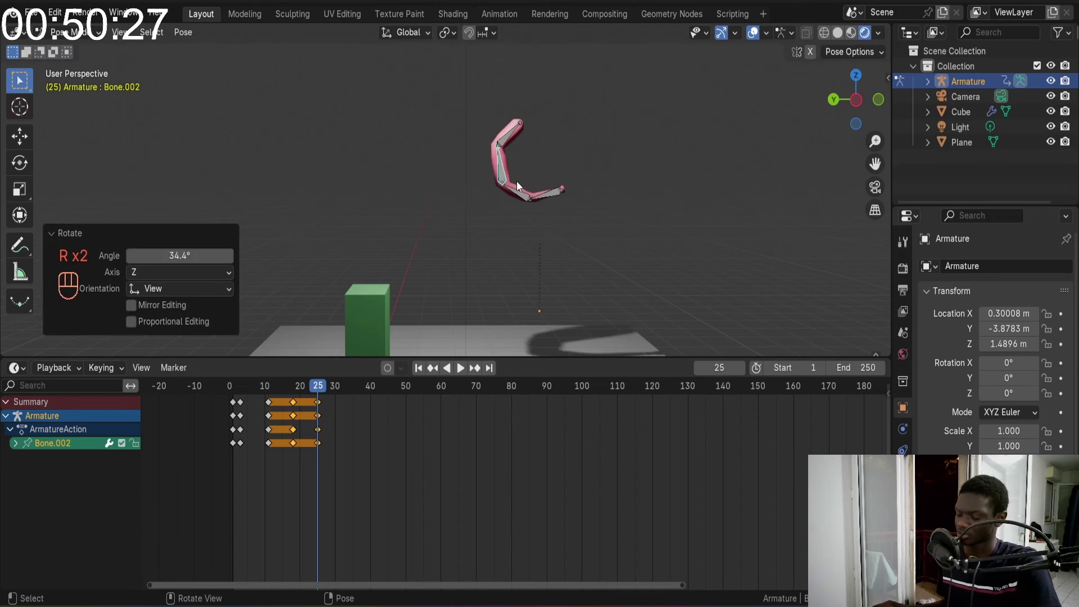
key("a")
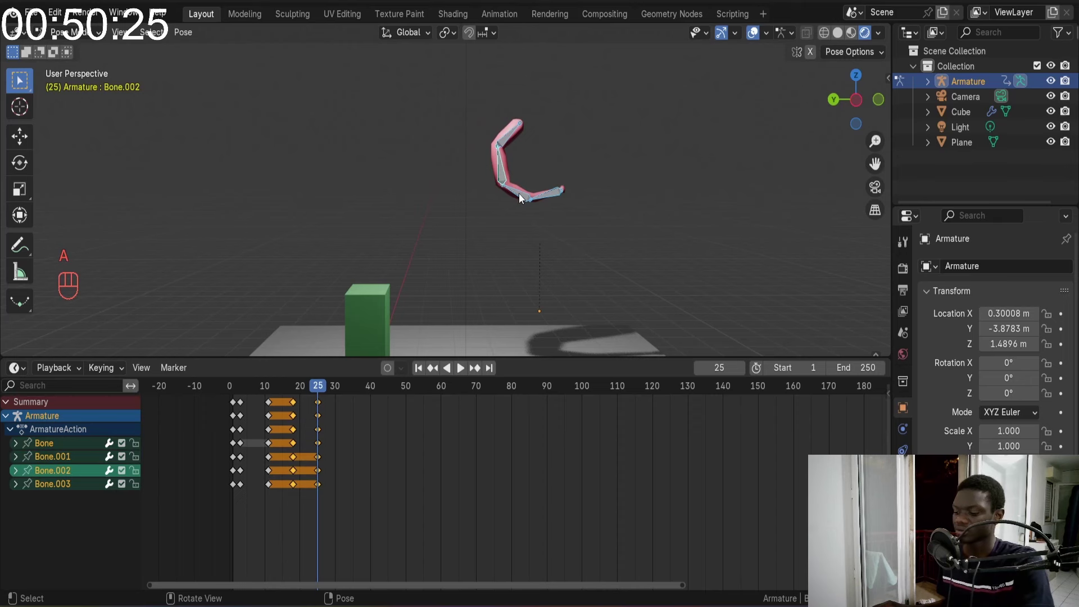
key("i")
left_click_drag(316, 387, 258, 374)
key("space")
key("space")
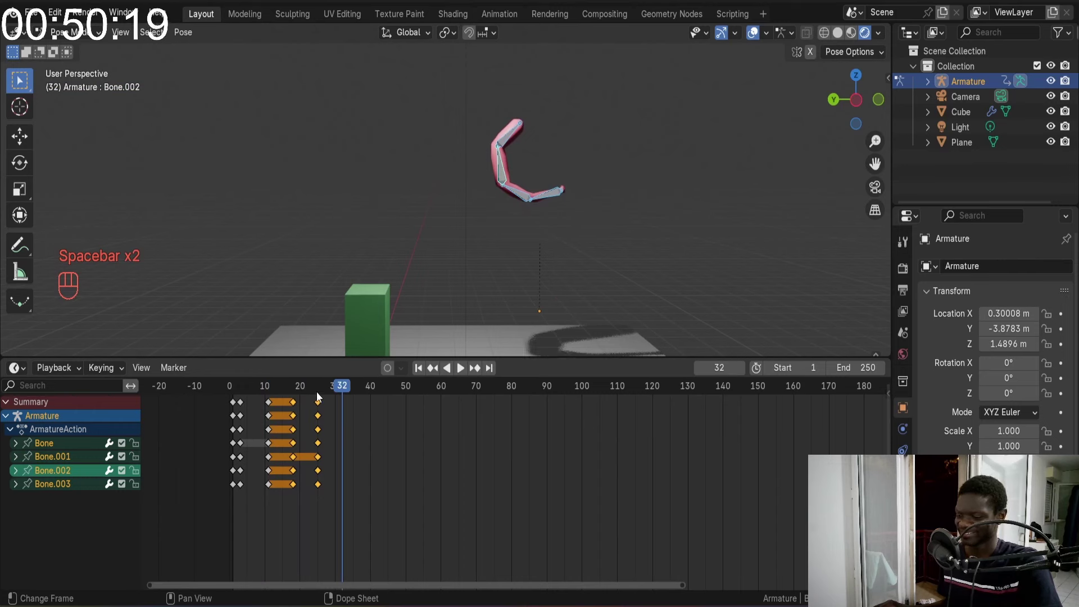
Move to around frame 34, rotate the bones into a follow-through pose, key it and replay
left_click_drag(322, 392, 364, 388)
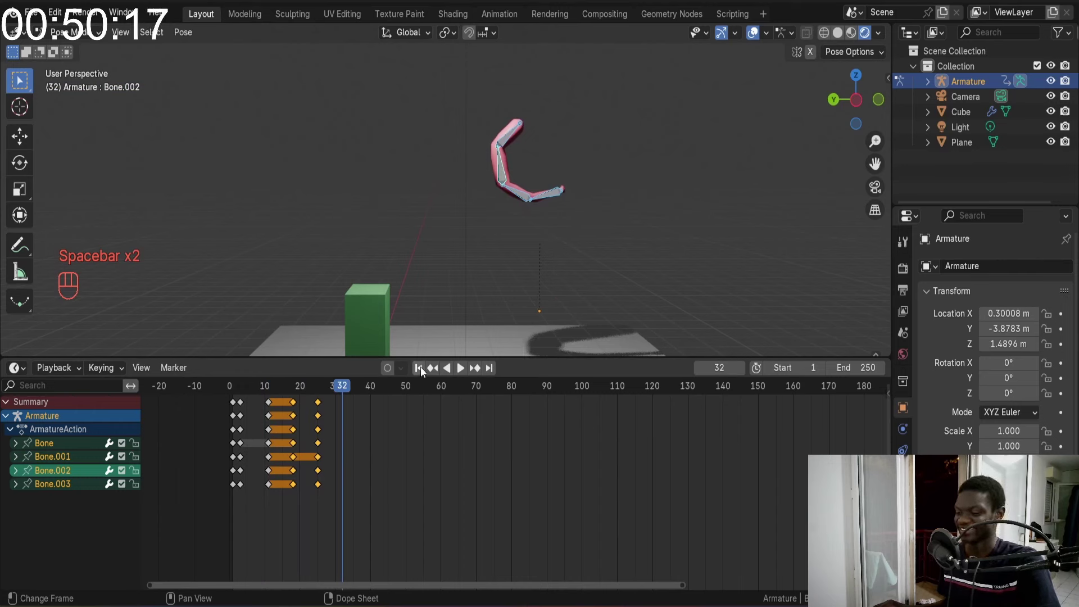
key("space")
key("space")
left_click_drag(342, 393, 343, 395)
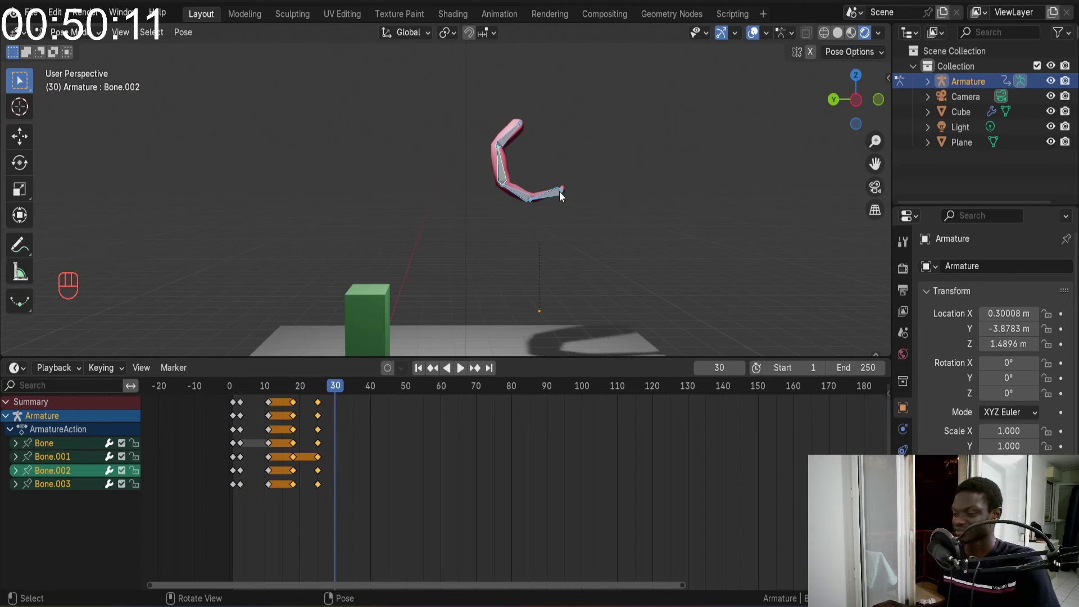
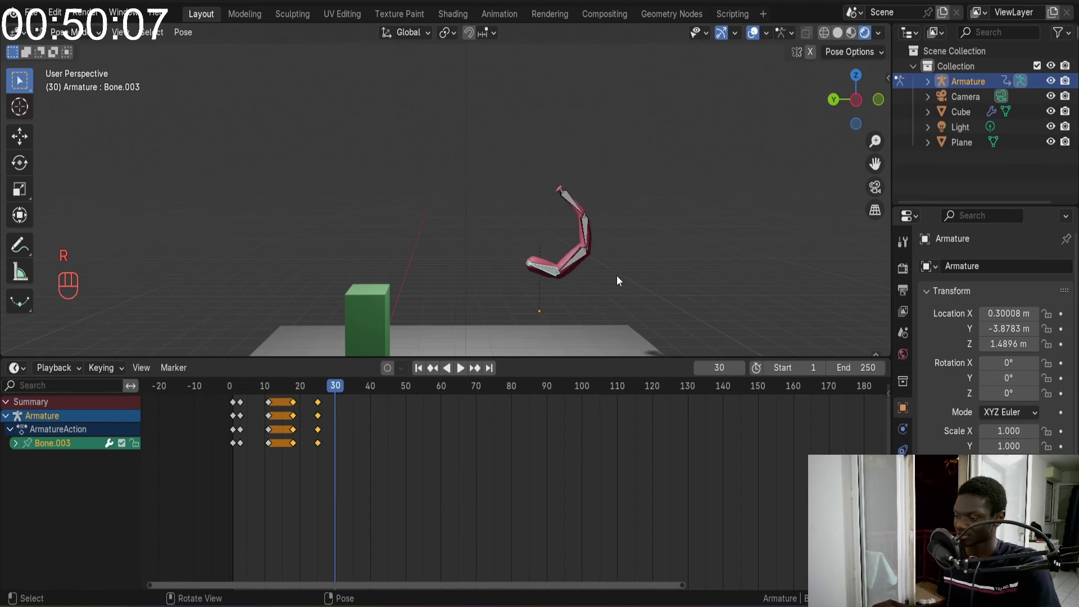
key("r")
key("a")
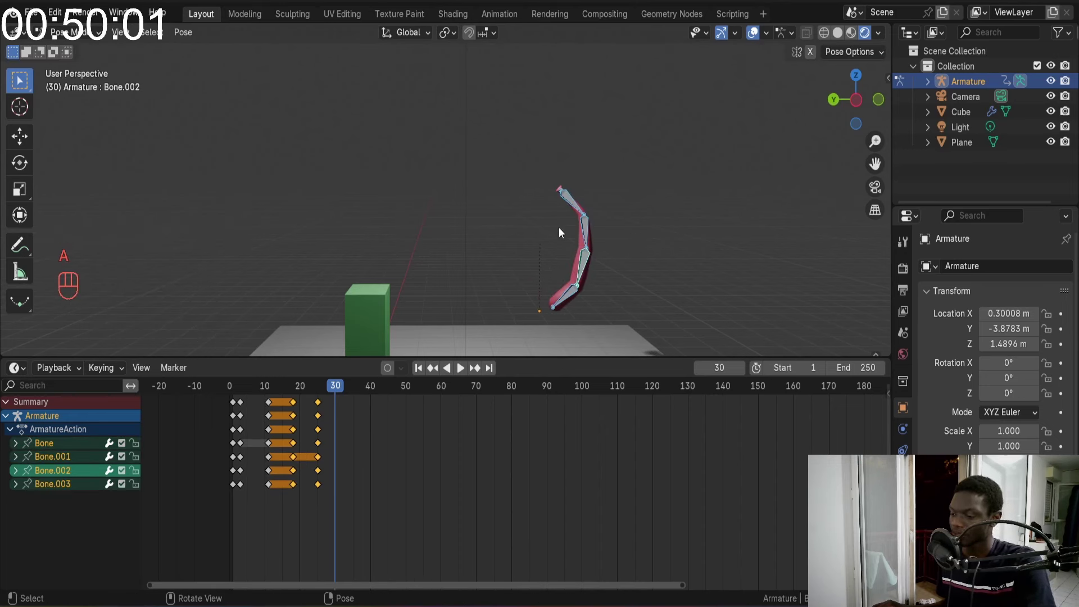
key("i")
left_click_drag(337, 385, 275, 383)
key("space")
key("space")
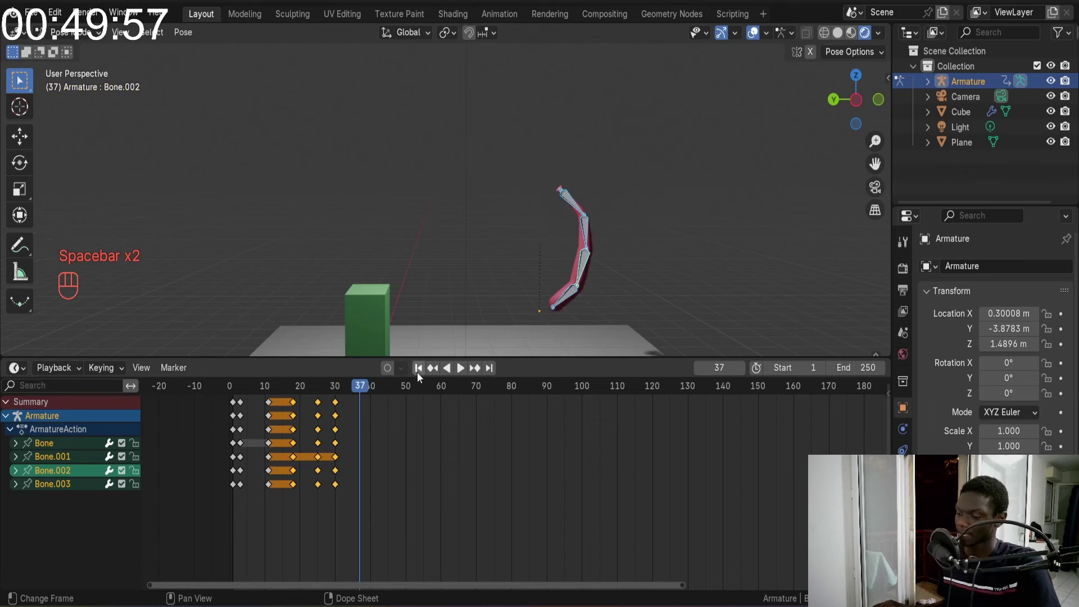
Replay from the start, then retime the follow-through keys toward frames 30 and 34
left_click(421, 373)
key("space")
key("space")
key("space")
key("space")
left_click(327, 395)
left_click_drag(320, 390, 339, 401)
left_click(339, 401)
key("g")
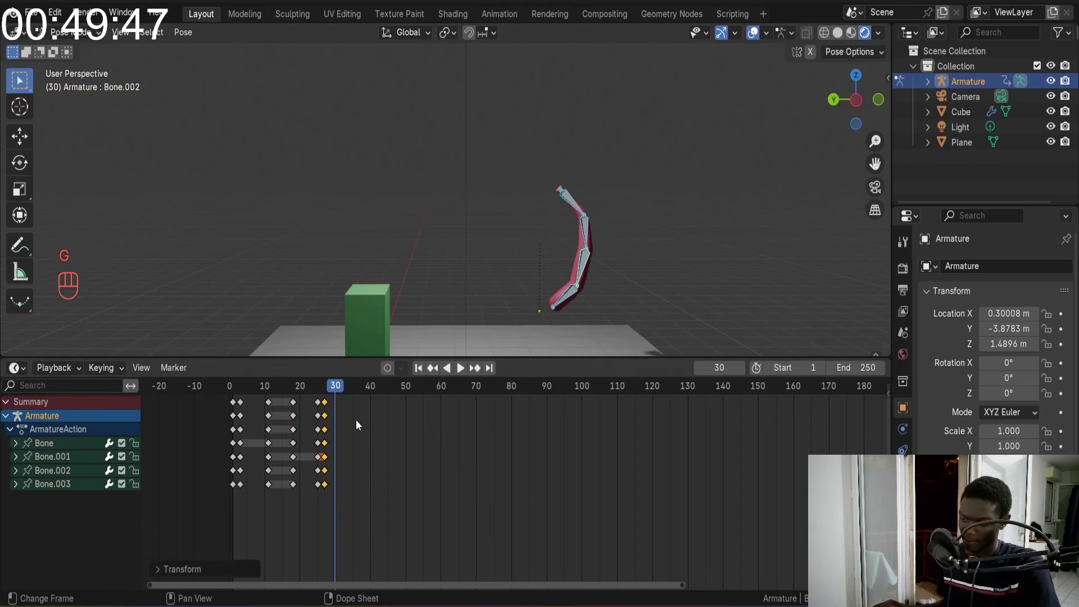
left_click(329, 383)
left_click_drag(328, 389, 304, 386)
key("space")
key("space")
key("g")
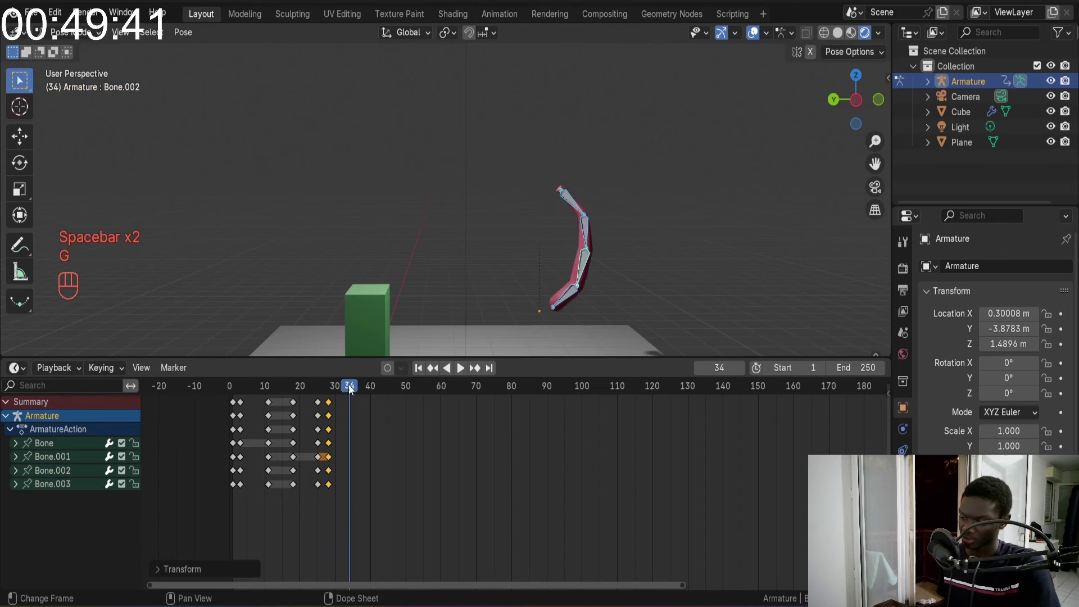
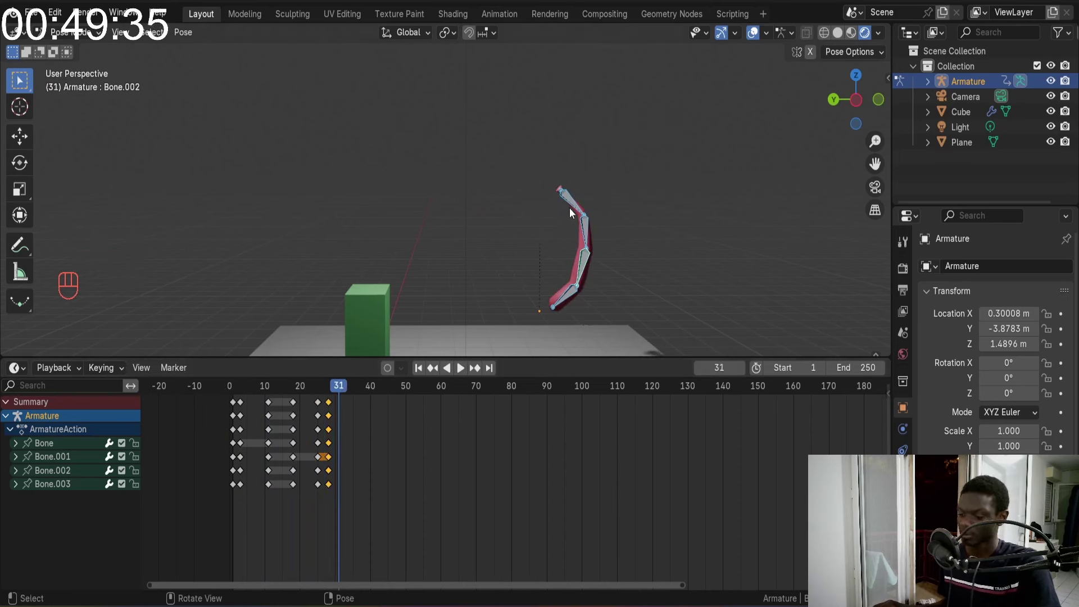
Bend the bat bones into a curved overhead pose keyed at frame 31 and play it back
left_click(573, 204)
key("r")
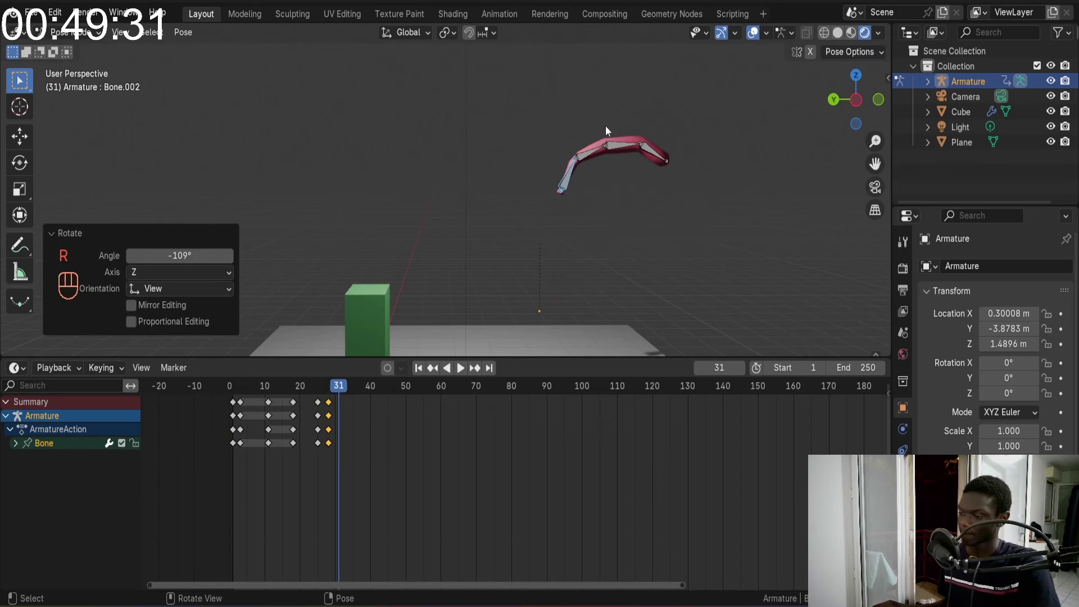
key("a")
key("i")
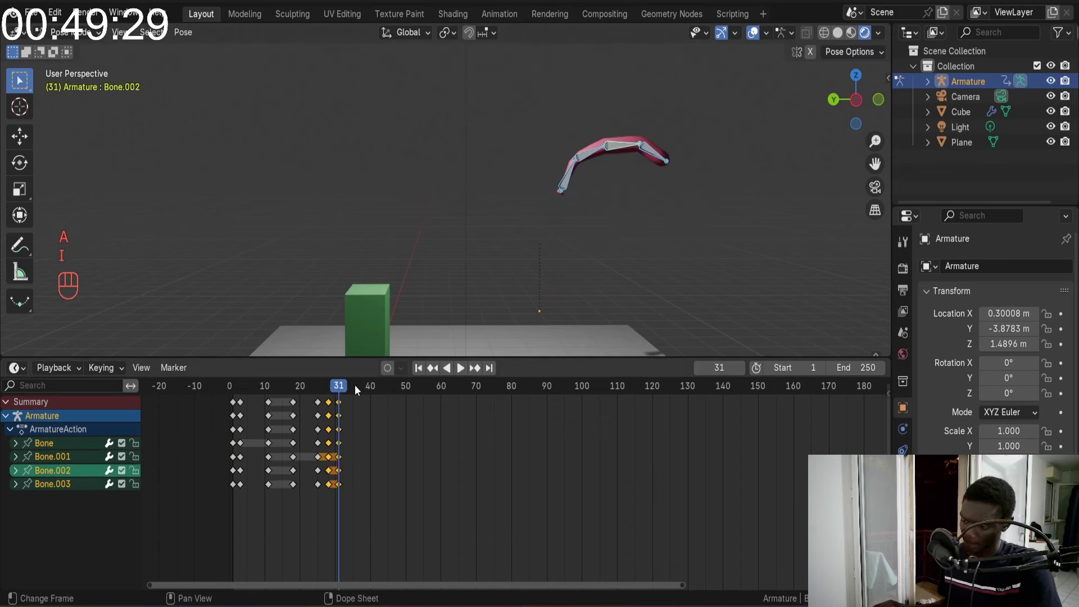
left_click_drag(339, 387, 251, 370)
key("space")
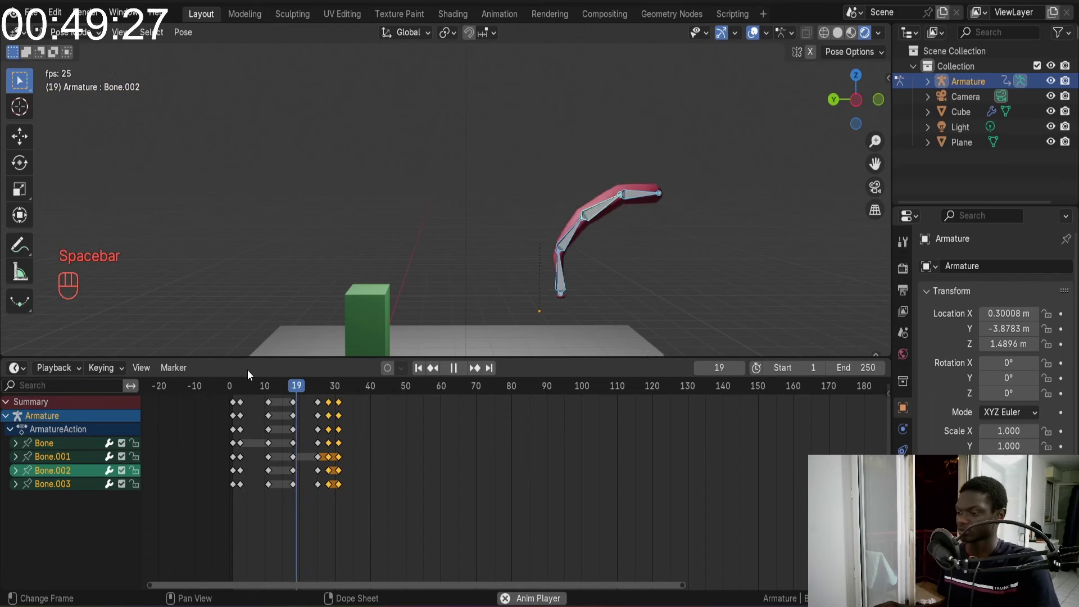
key("space")
Save 3dbaseballBatanimation.blend at frame 34, replay the swing twice and select the base bone
left_click_drag(325, 391, 353, 392)
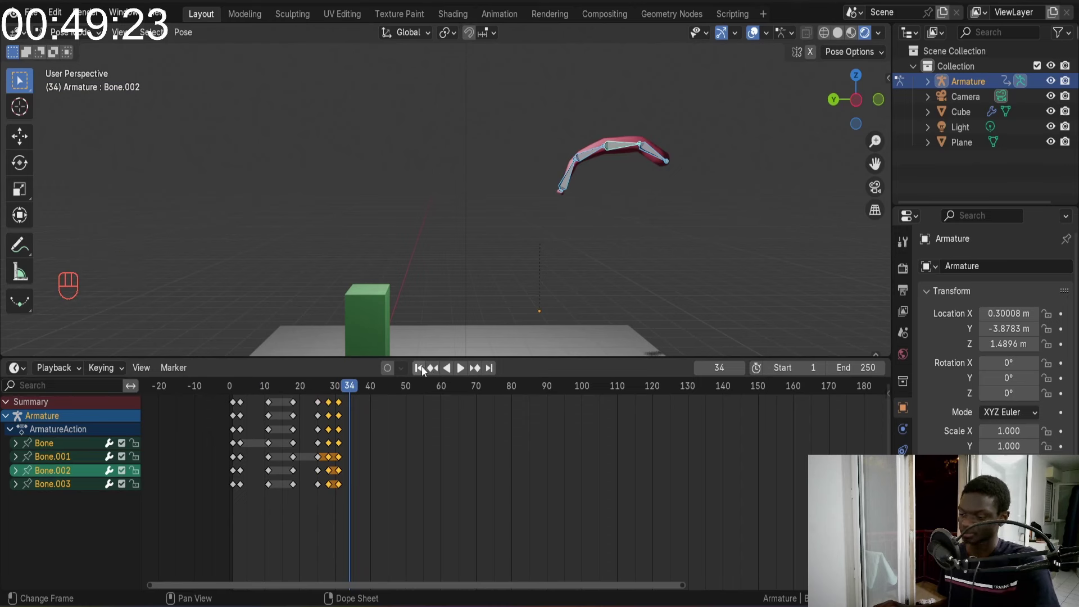
key("ctrl+s")
left_click(421, 366)
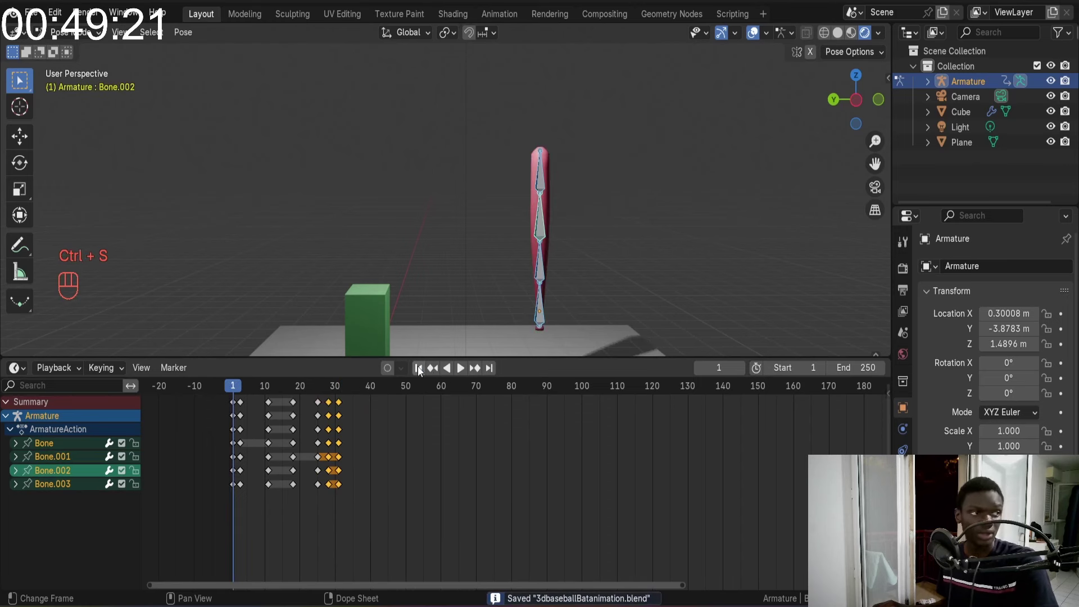
key("space")
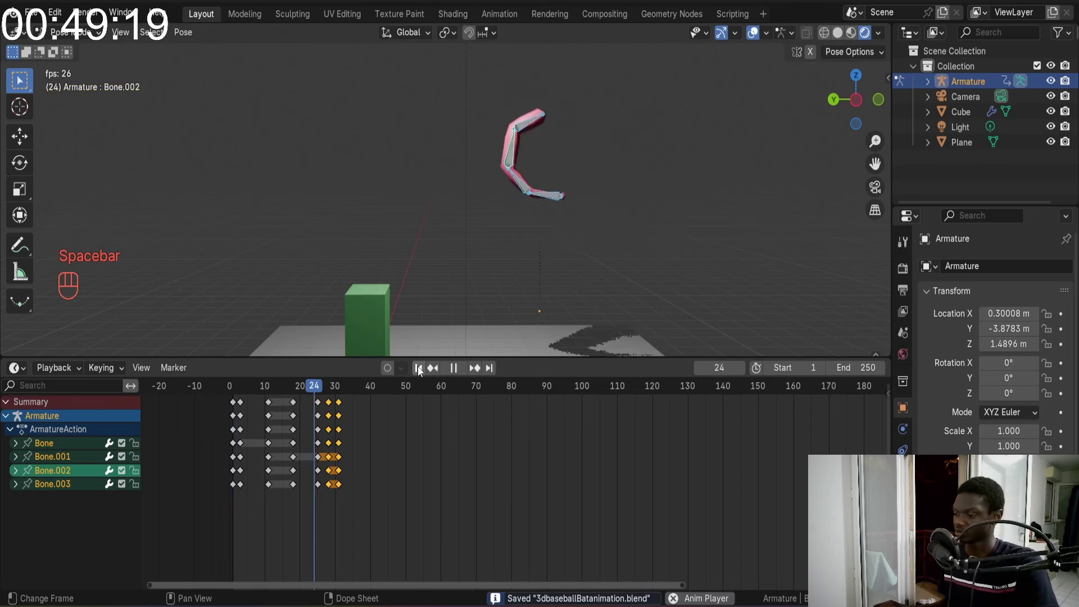
key("space")
left_click(421, 367)
key("space")
key("space")
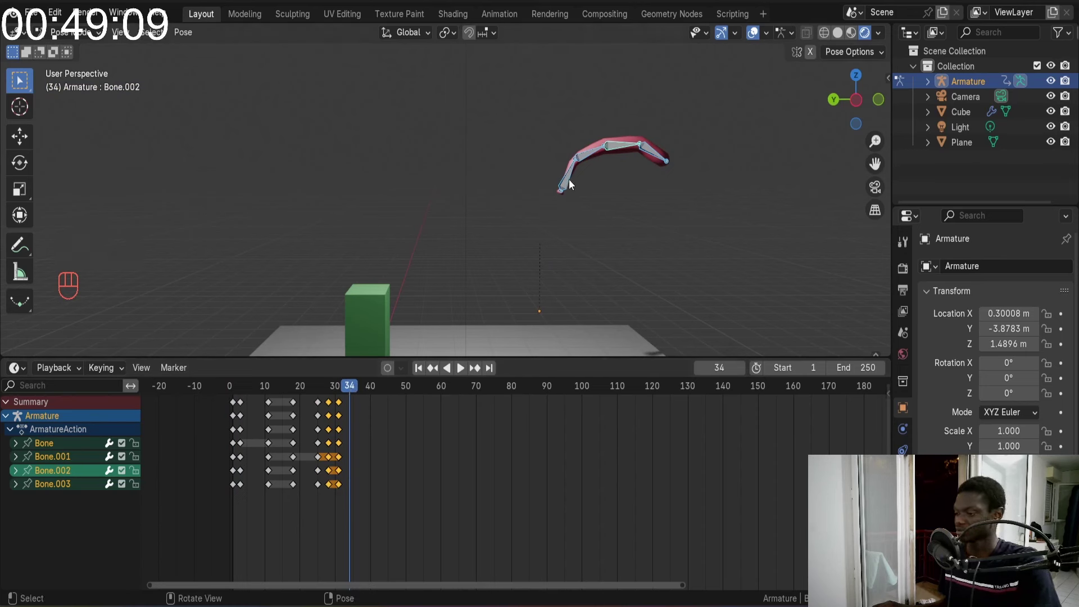
left_click(572, 179)
Rotate the base bone upright, key it near frame 40, replay and advance to frame 46
key("r")
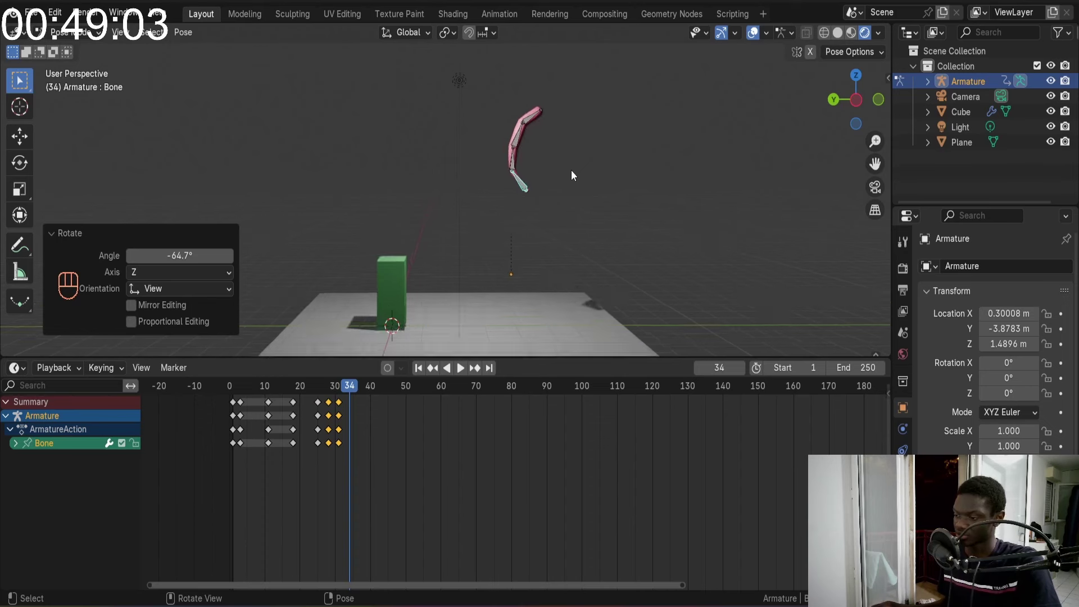
key("a")
key("i")
left_click(420, 370)
key("space")
key("space")
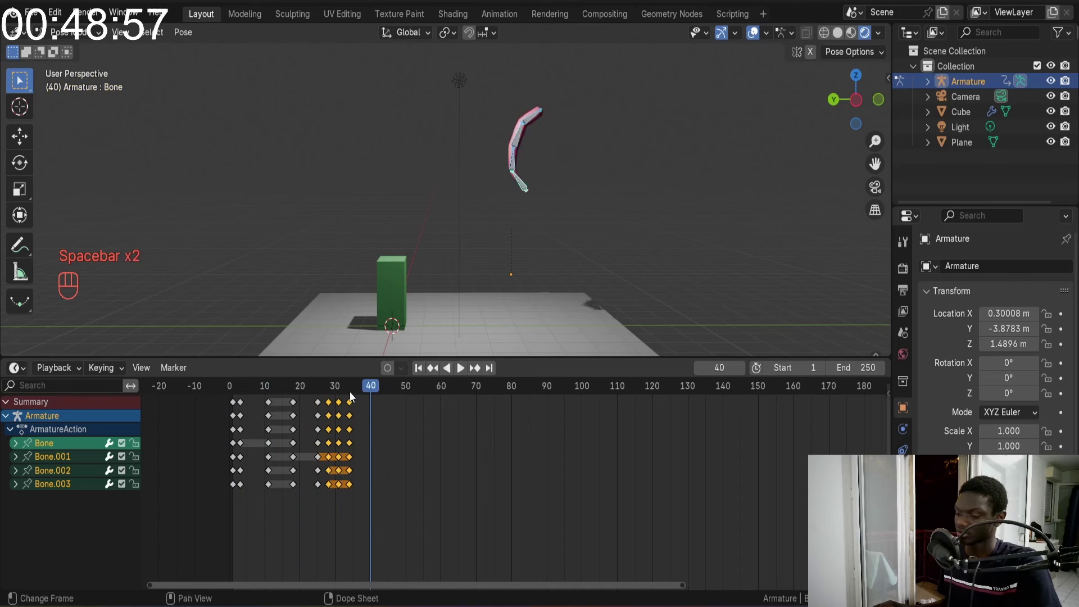
left_click(351, 403)
left_click_drag(375, 390, 400, 376)
Rotate the bat bone into a high curl keyed at frame 46 and play the swing back
left_click(527, 186)
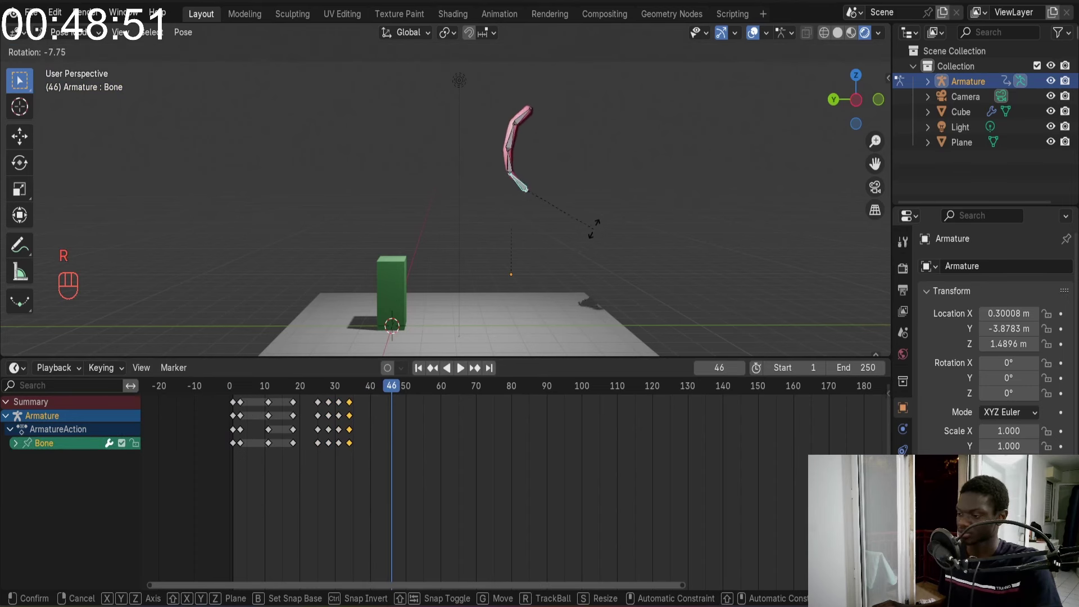
key("r")
key("a")
key("i")
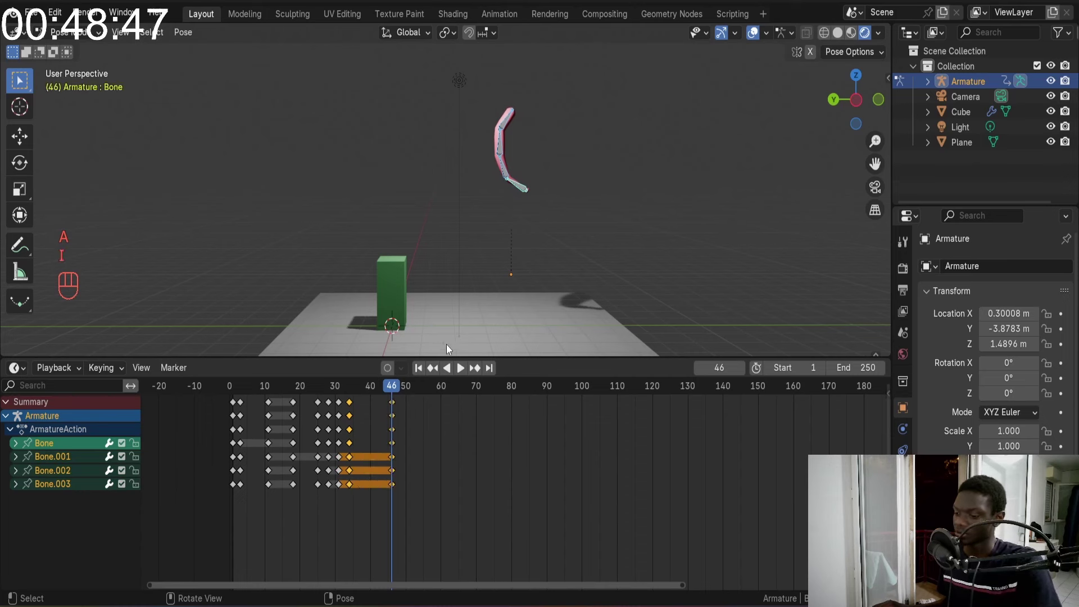
left_click_drag(423, 367, 504, 289)
key("space")
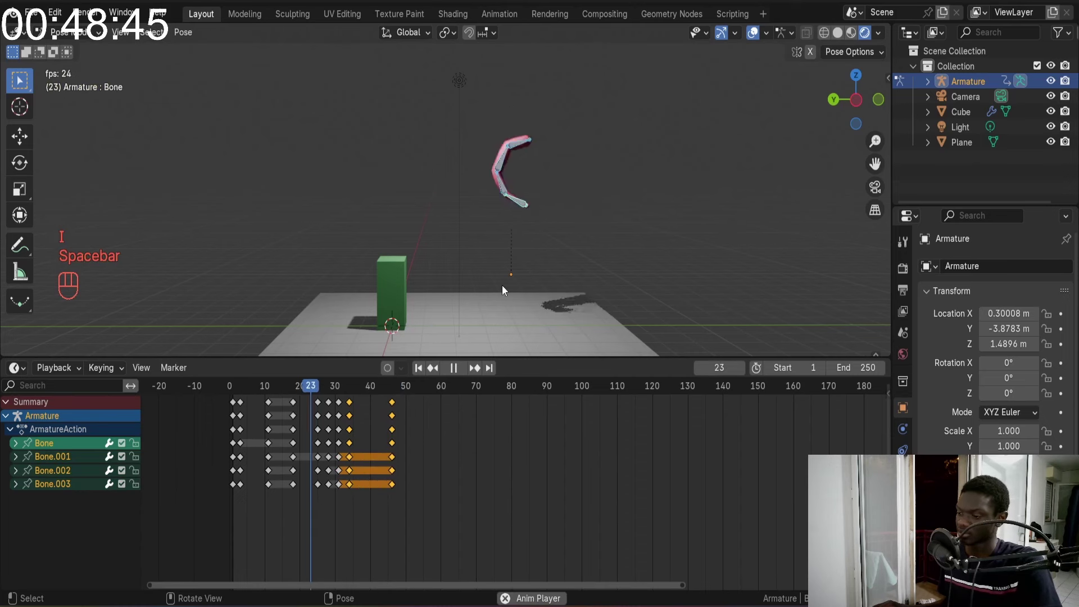
key("space")
Replay the full swing from frame 1 several times, stopping at frame 51
left_click(424, 372)
key("space")
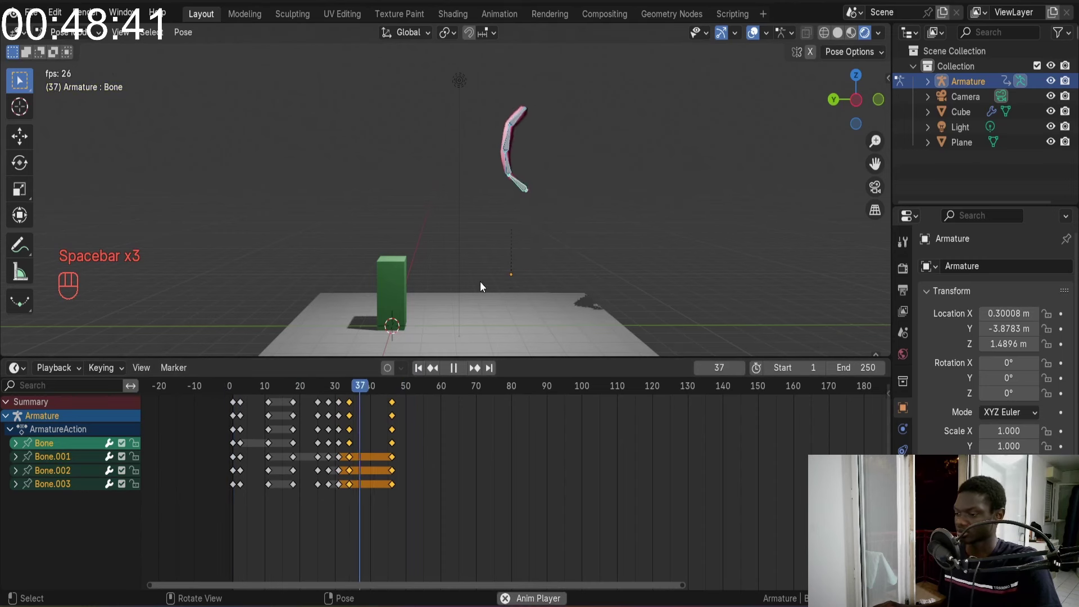
key("space")
left_click_drag(417, 372, 434, 357)
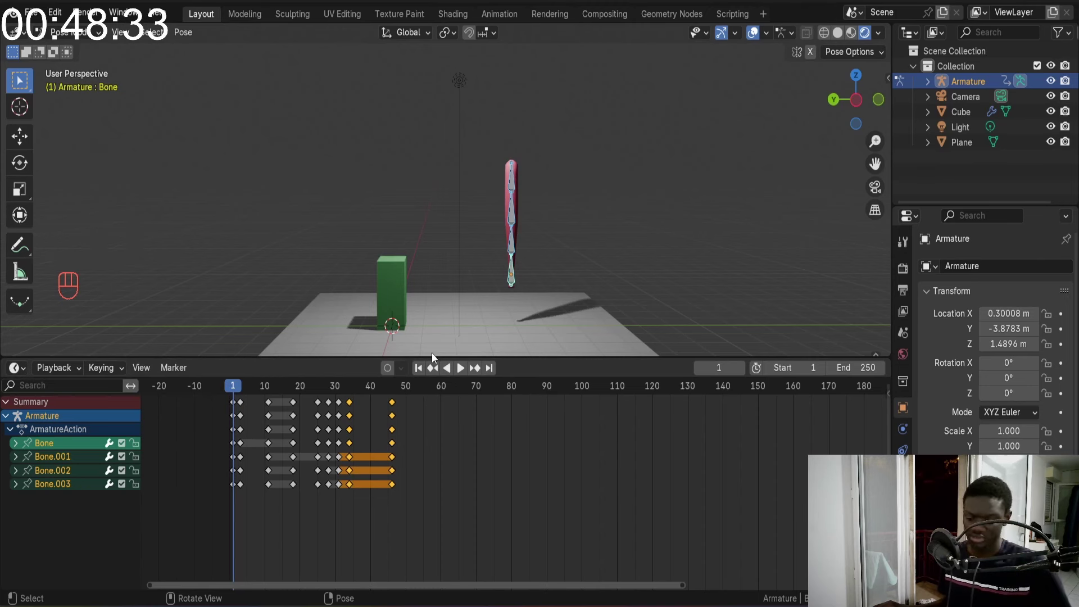
left_click(418, 374)
key("c")
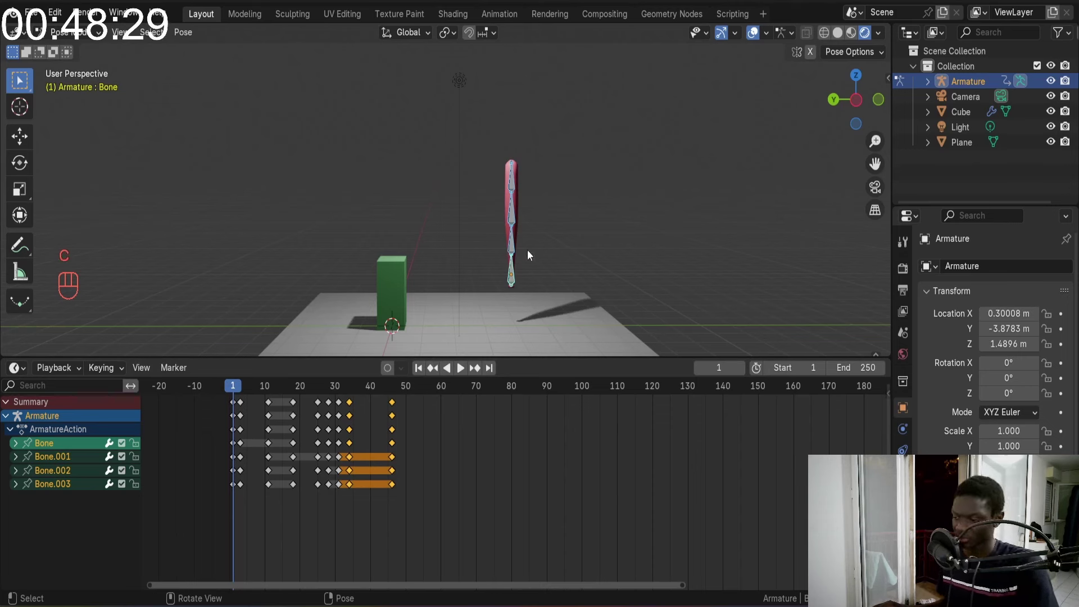
key("space")
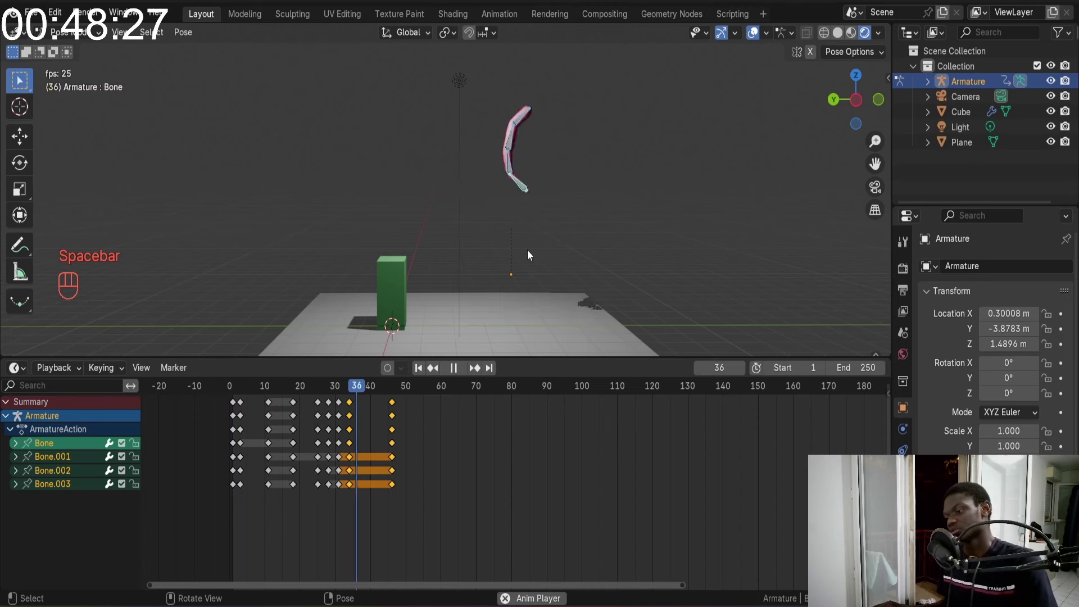
key("space")
key("space")
key("space")
Scrub to frame 48, rotate the bat bones about -124° and key the pose there
left_click(410, 391)
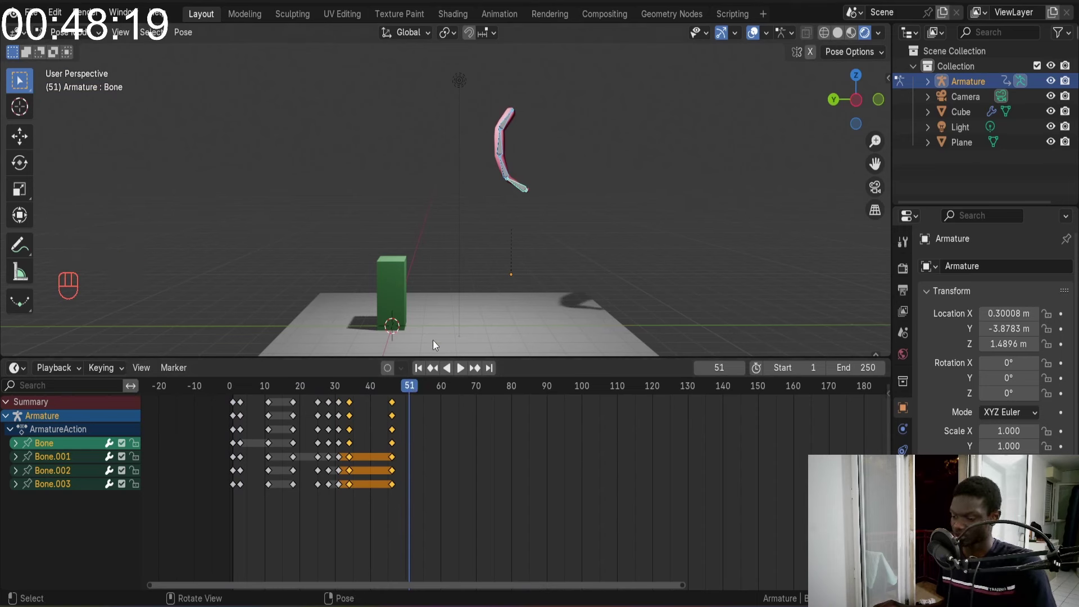
left_click_drag(359, 397, 330, 390)
key("space")
key("space")
left_click_drag(356, 395, 371, 395)
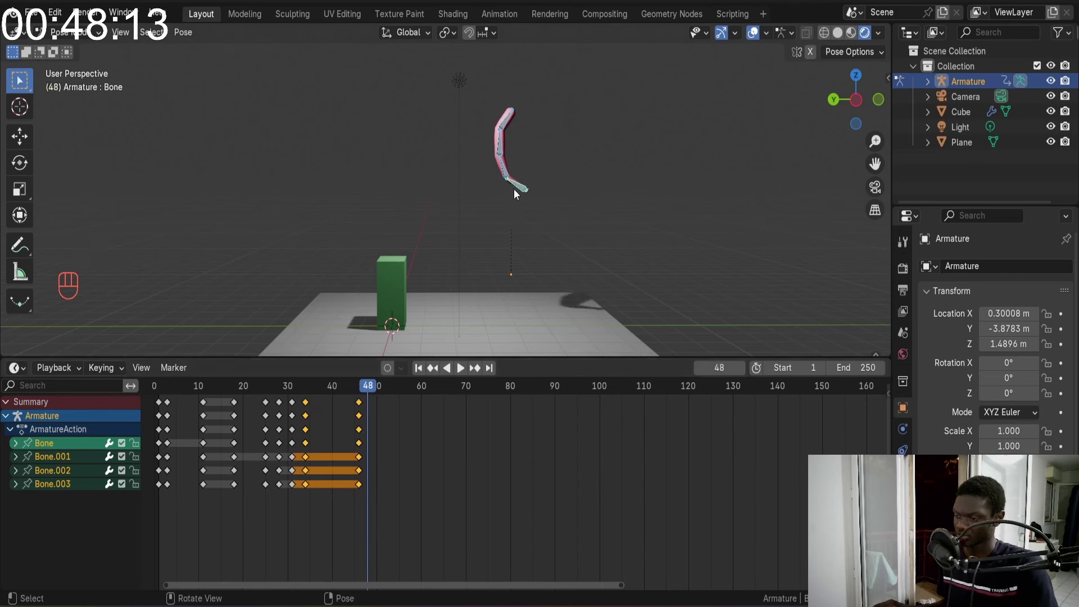
key("r")
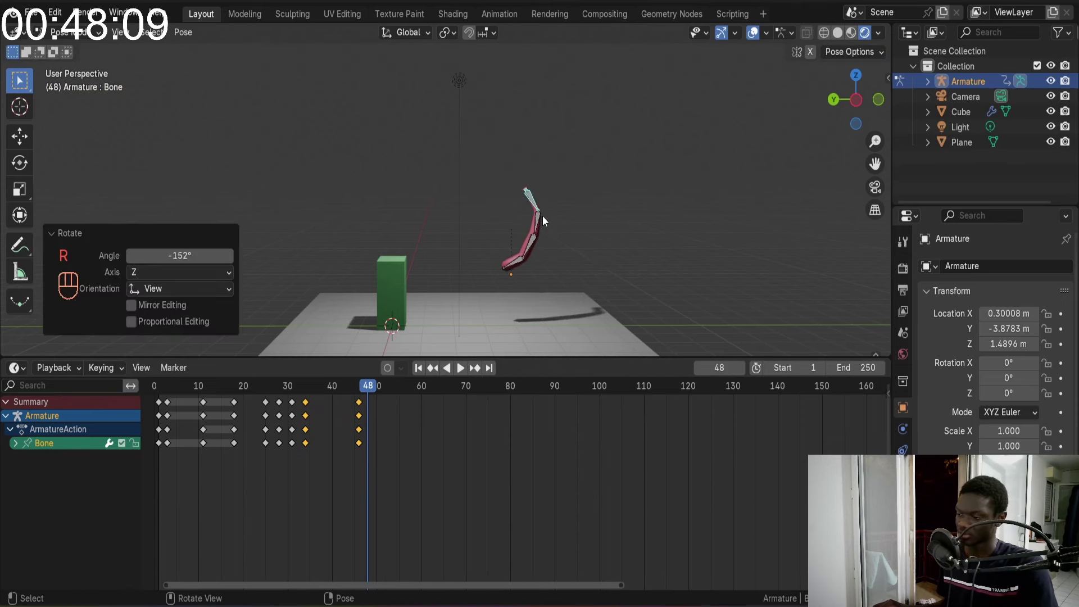
key("a")
key("i")
left_click(353, 395)
key("space")
key("space")
At frame 50 rotate the bat over into a horizontal arc and key the flipped pose
left_click(364, 393)
left_click(375, 393)
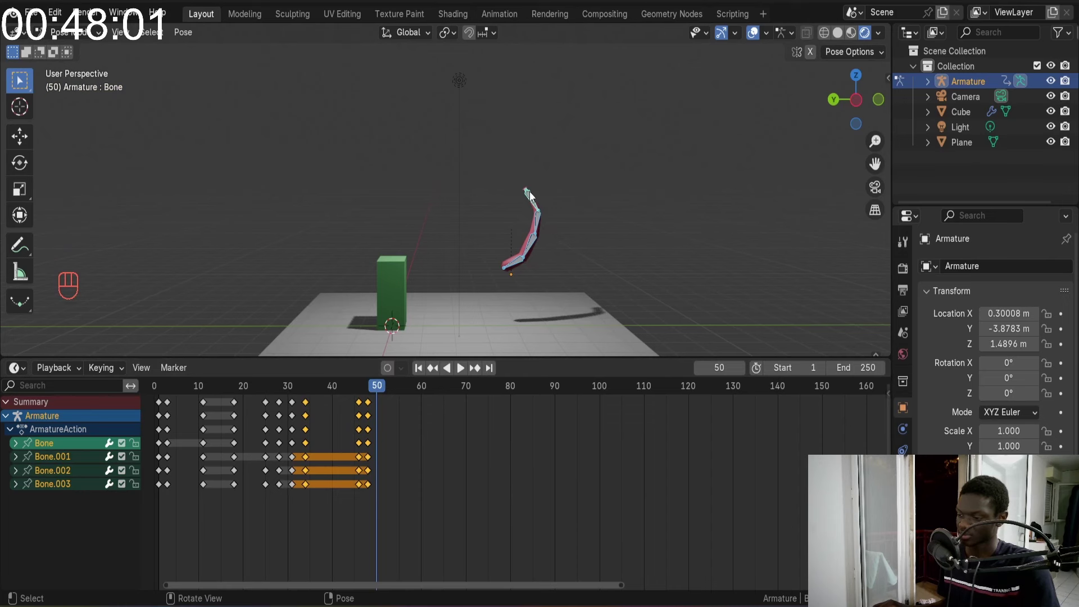
key("r")
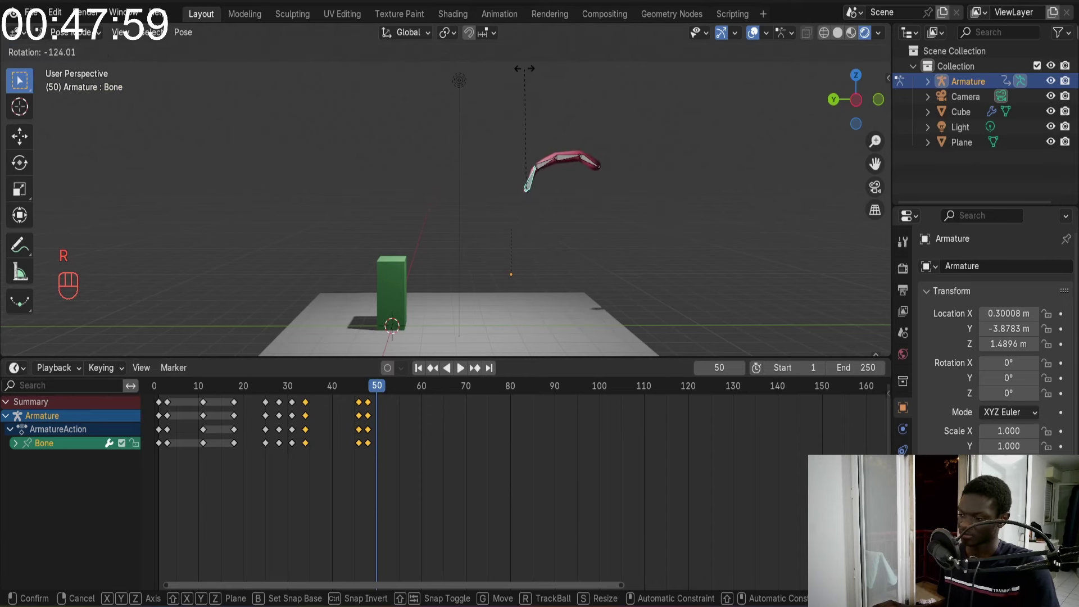
key("a")
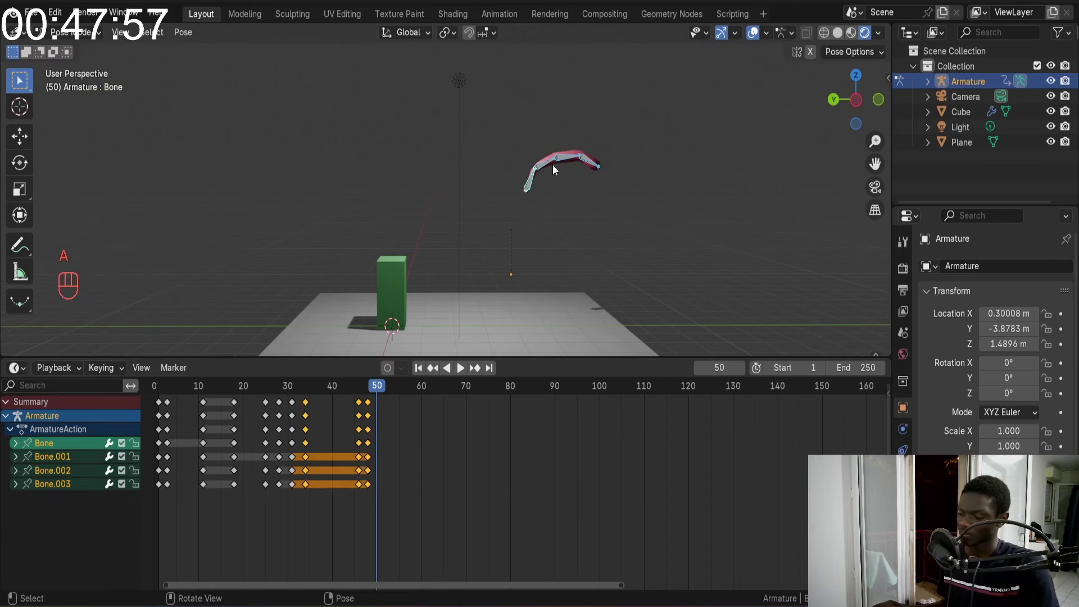
key("i")
Replay the full swing several times and return to frame 1
left_click_drag(369, 388, 326, 382)
key("space")
key("space")
key("space")
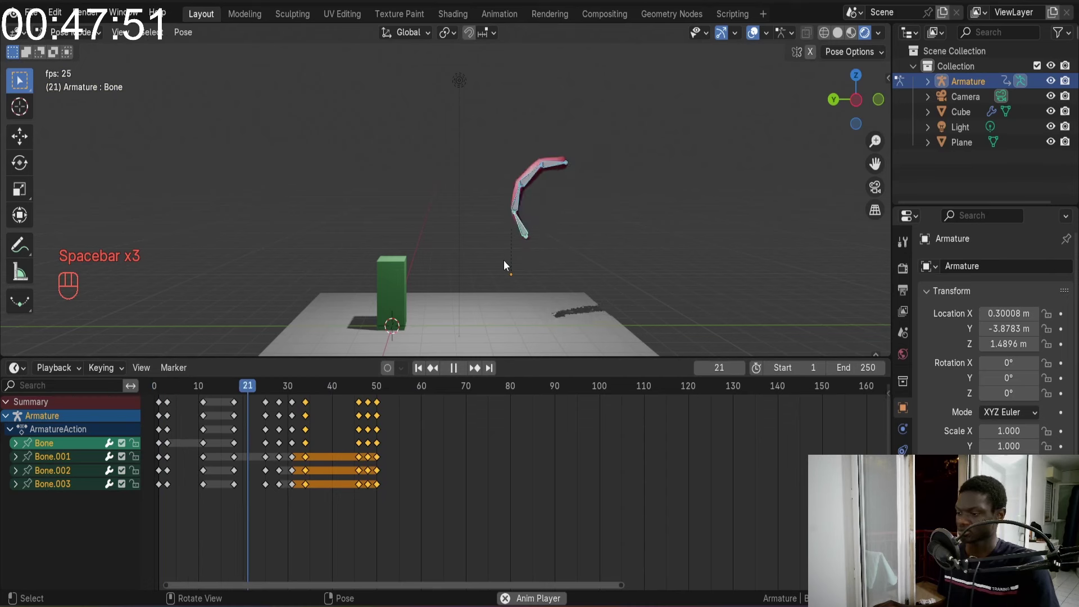
key("space")
left_click_drag(358, 393, 388, 392)
left_click(424, 374)
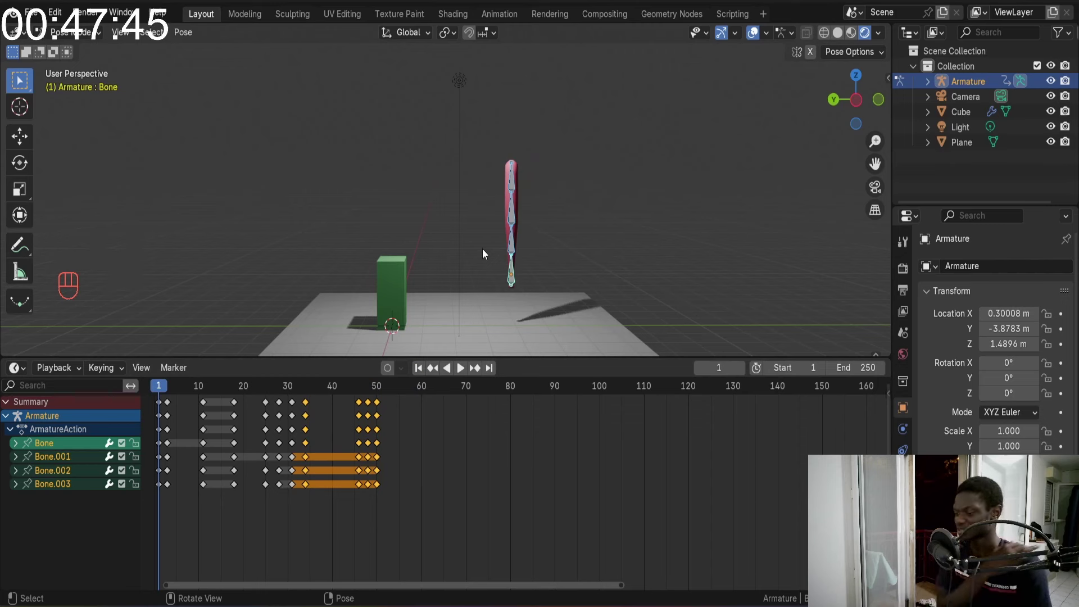
key("space")
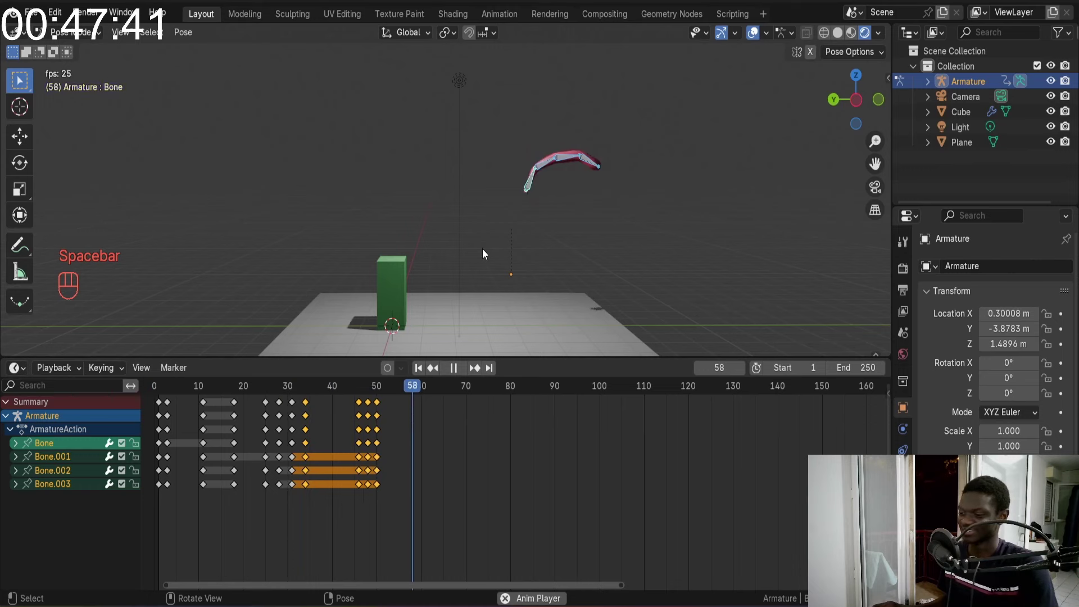
key("space")
left_click(423, 374)
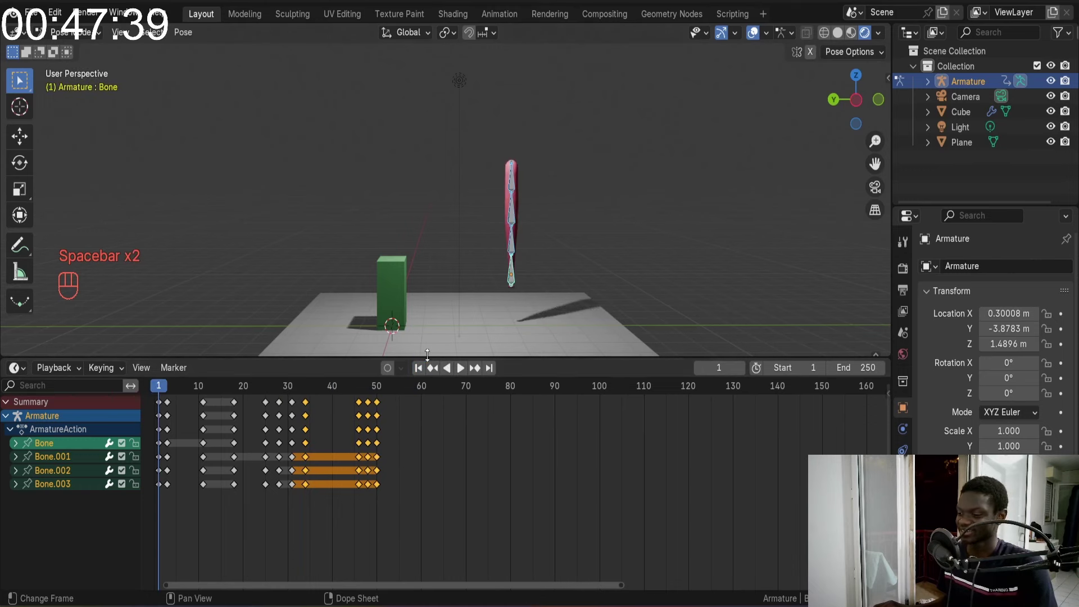
Select the bat in Object Mode and set its material Base Color to a light blue
left_click_drag(560, 196, 565, 220)
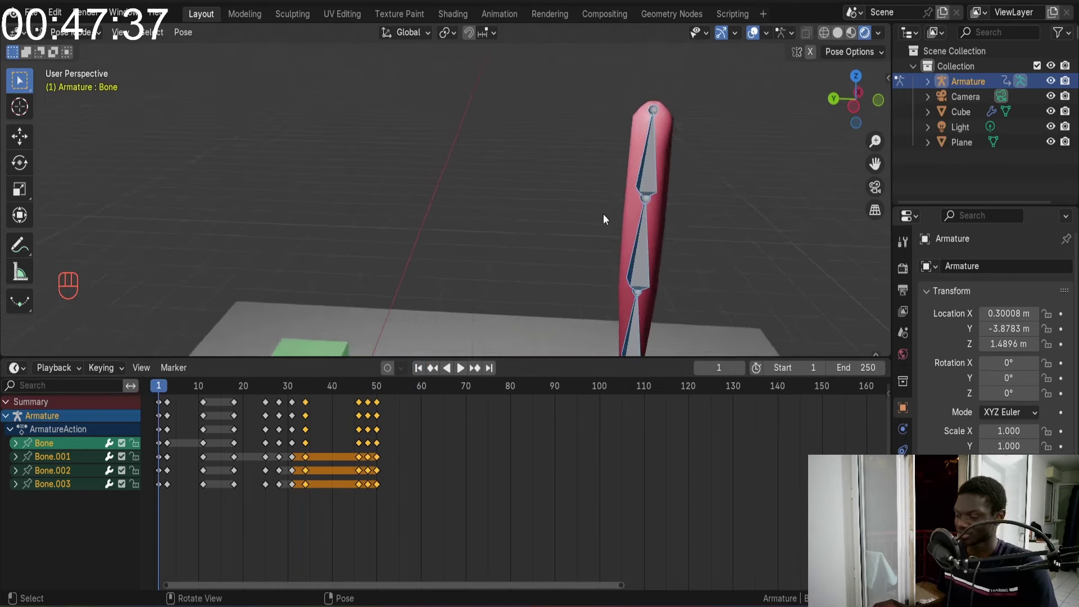
left_click_drag(604, 206, 620, 134)
left_click_drag(620, 133, 641, 124)
left_click_drag(622, 114, 602, 171)
left_click(422, 372)
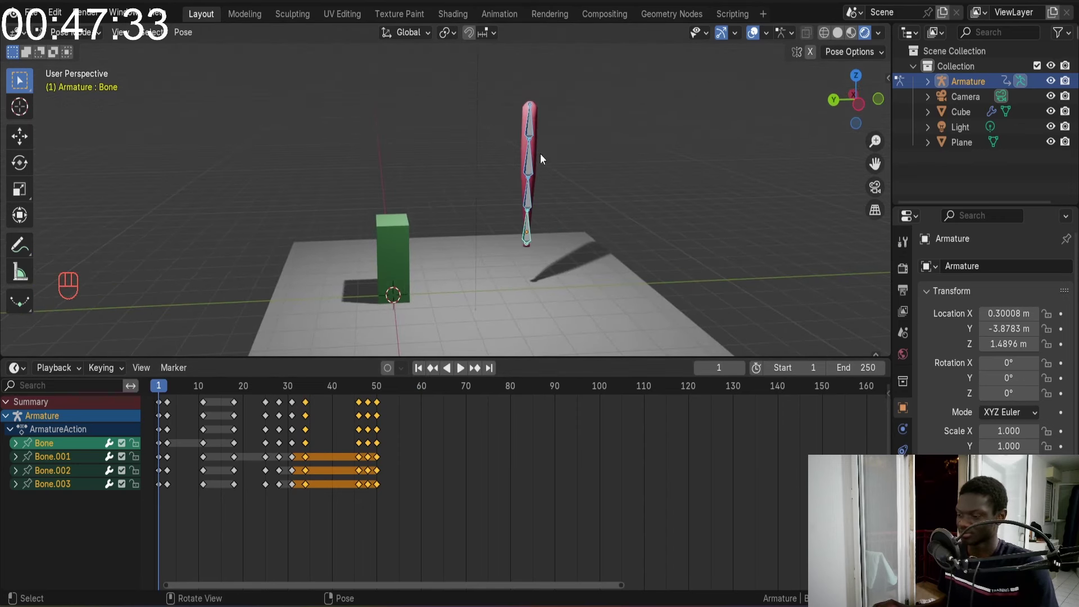
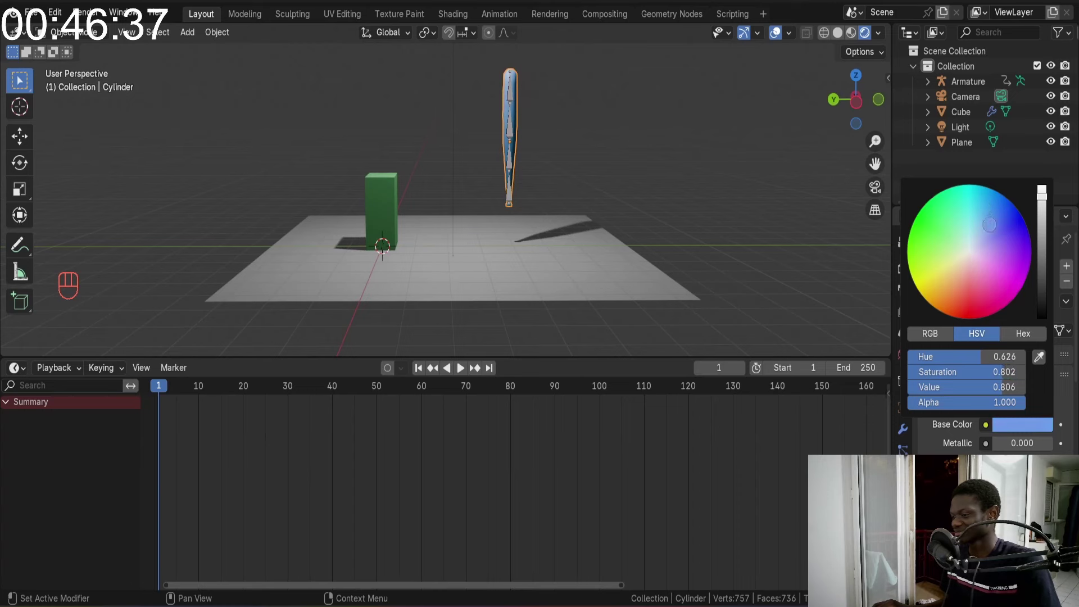
left_click_drag(474, 192, 430, 194)
left_click_drag(516, 142, 535, 73)
left_click(535, 74)
Select the armature, switch back to Pose Mode and view the bat from the front
left_click_drag(585, 108, 563, 219)
left_click_drag(563, 219, 504, 176)
left_click(504, 175)
key("ctrl+Tab")
left_click_drag(538, 172, 517, 172)
key("KP_1")
left_click_drag(539, 195, 604, 199)
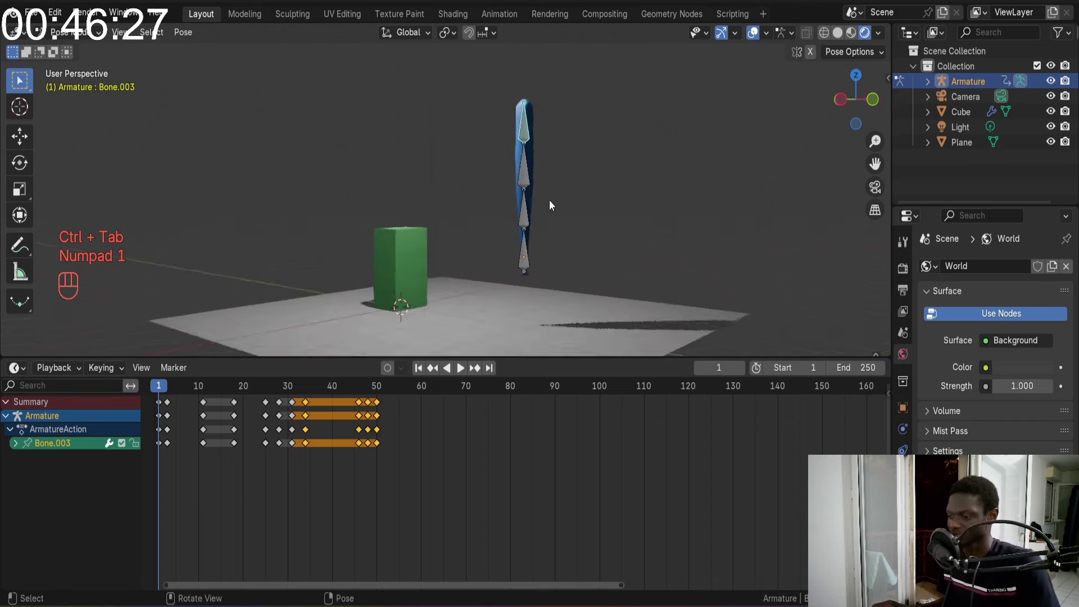
At frame 52 rotate the bat's bones further and key the rotated pose
left_click_drag(563, 208, 604, 234)
key("space")
key("space")
left_click_drag(361, 392, 391, 393)
middle_click(506, 180)
left_click(514, 149)
key("r")
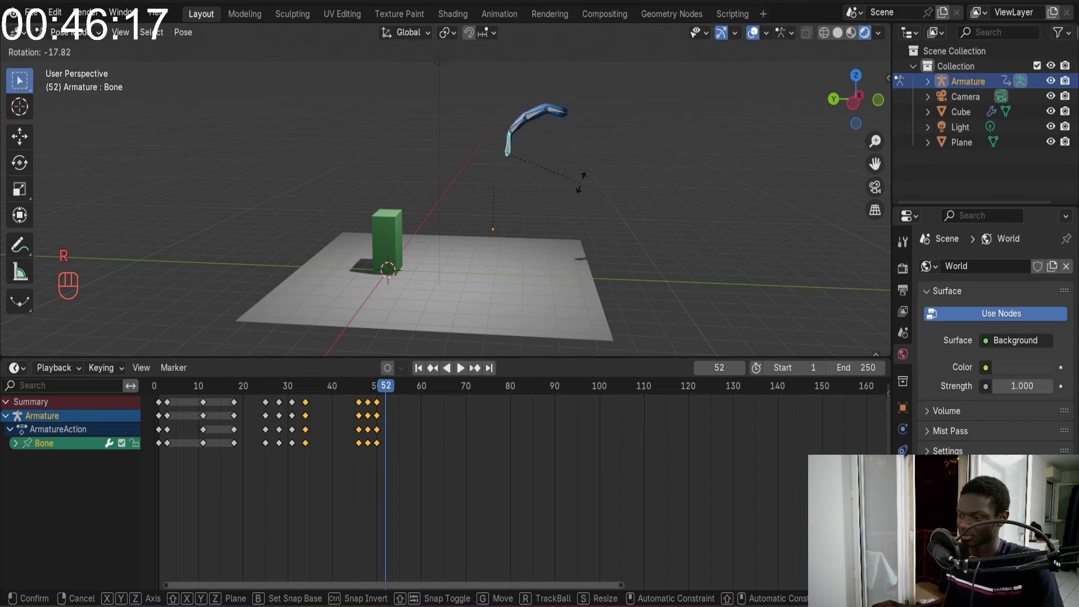
key("a")
key("i")
left_click(386, 403)
Replay the swing from the start to check the frame-52 pose
key("g")
left_click(422, 370)
key("space")
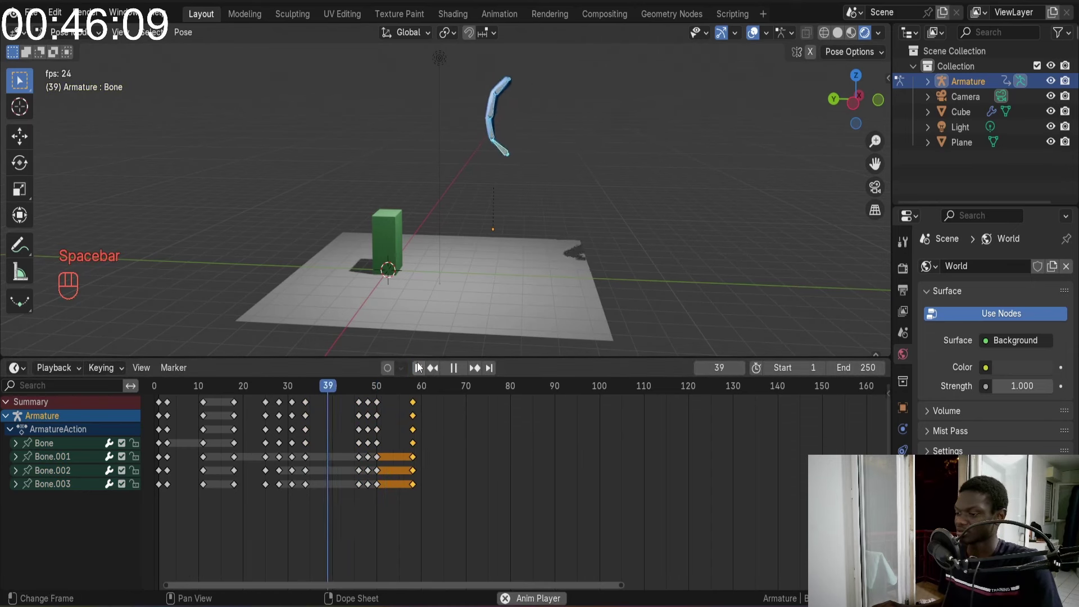
key("space")
left_click(416, 386)
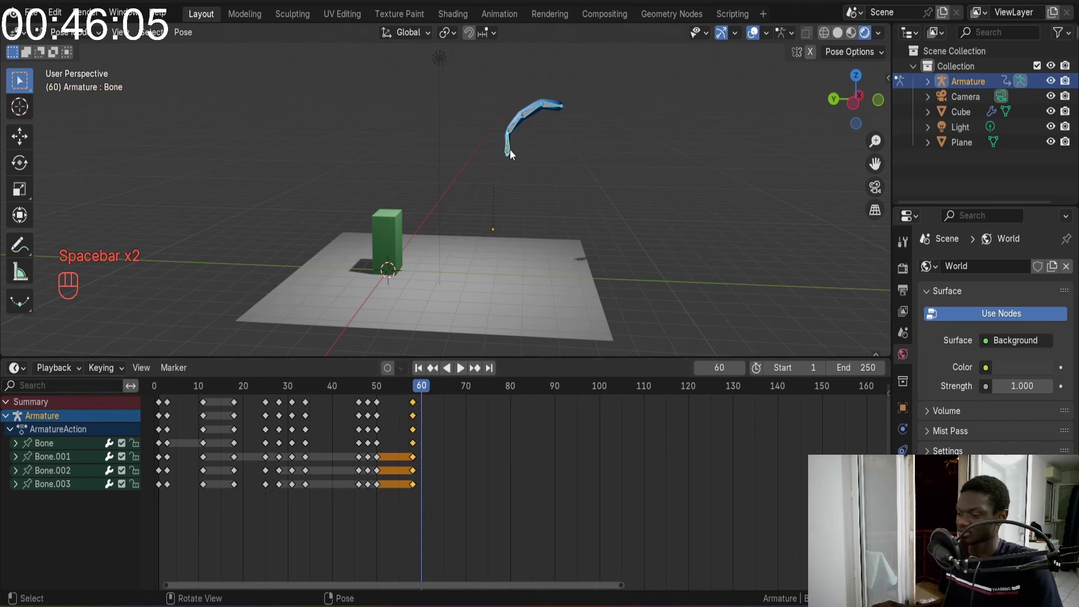
Rotate and scale the bones into a stretched pose and key it at frame 60
left_click(512, 151)
key("r")
key("s")
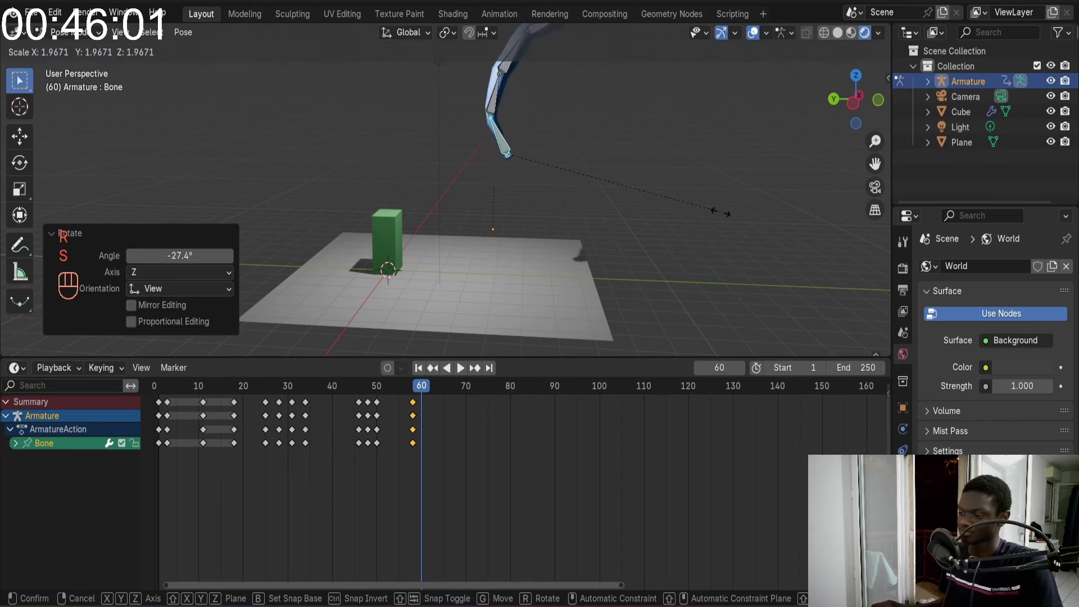
middle_click(587, 231)
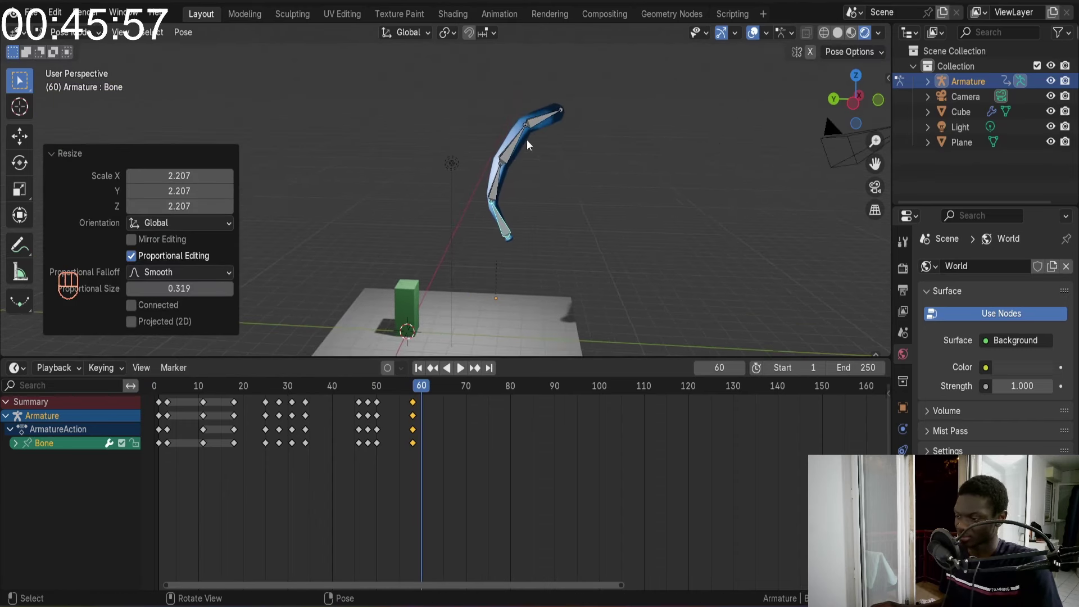
key("a")
key("i")
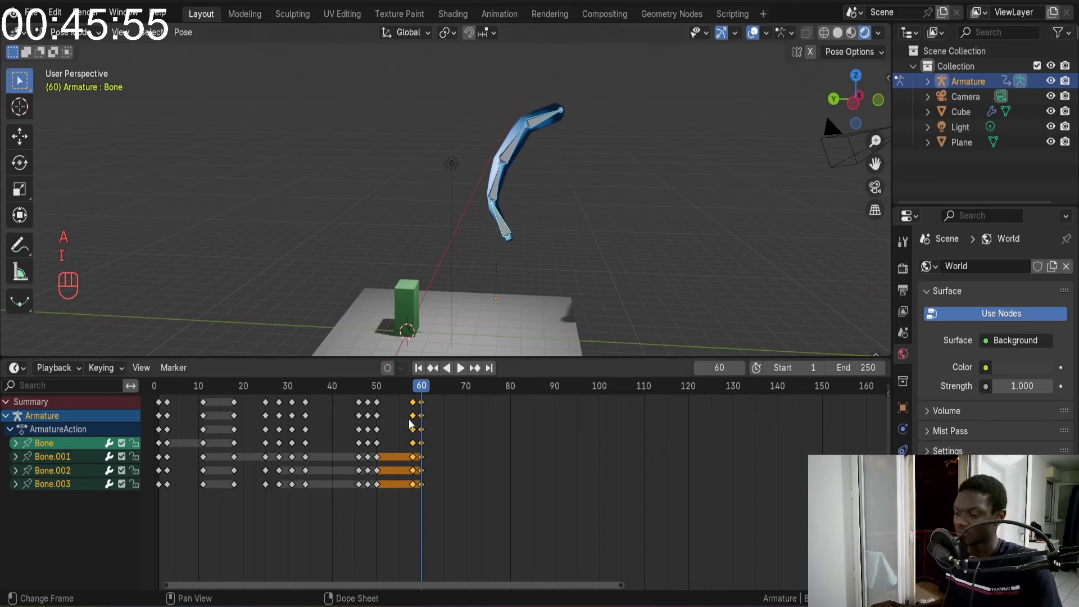
Replay the swing a few times to judge the stretched follow-through
left_click_drag(413, 389, 309, 387)
key("space")
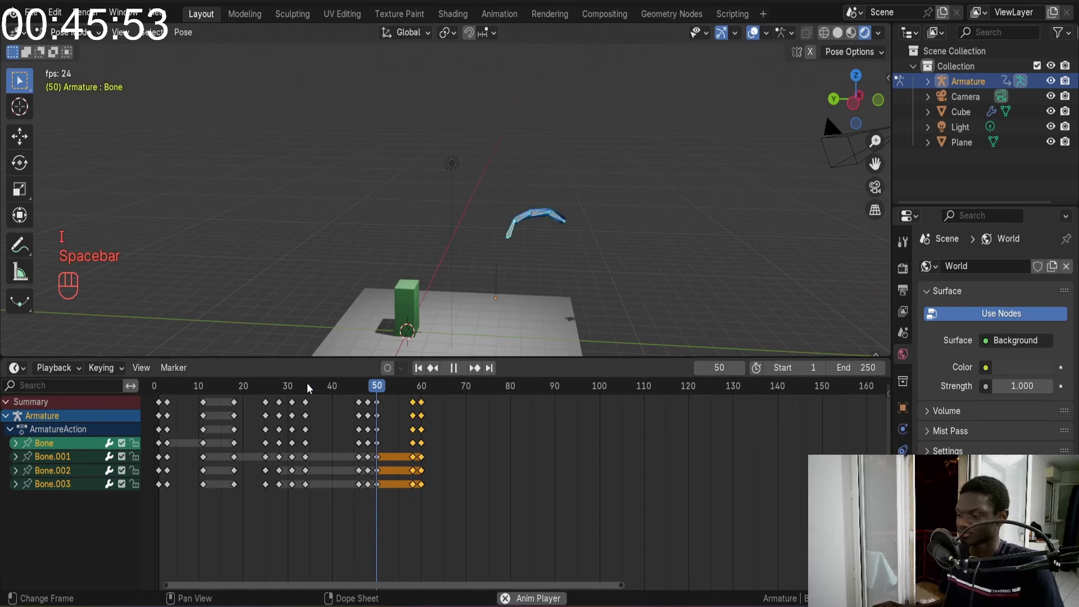
key("space")
left_click(415, 397)
left_click(421, 403)
key("g")
left_click(418, 376)
key("space")
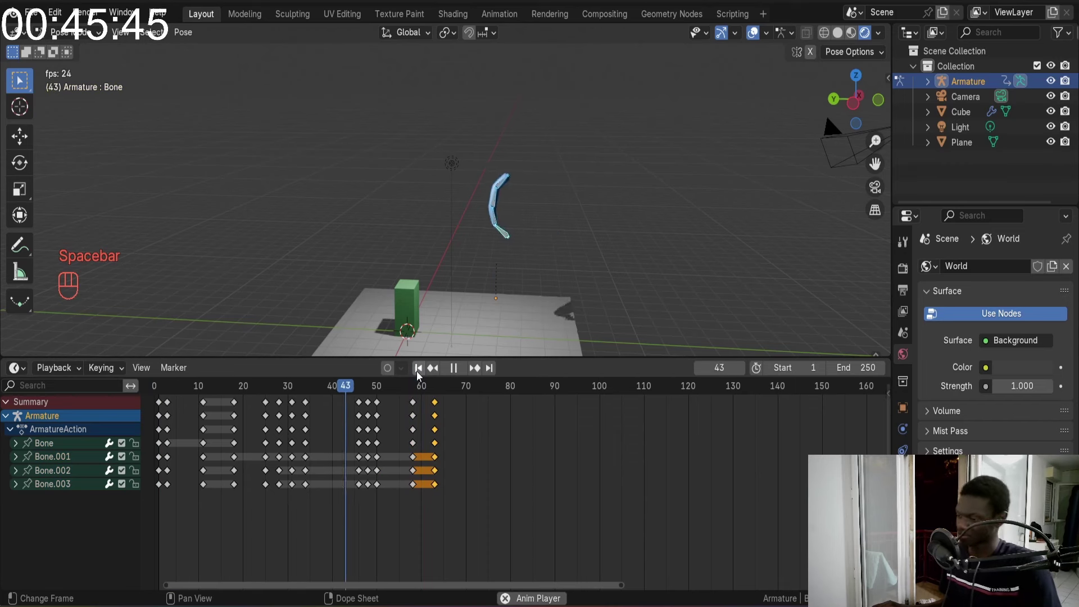
key("space")
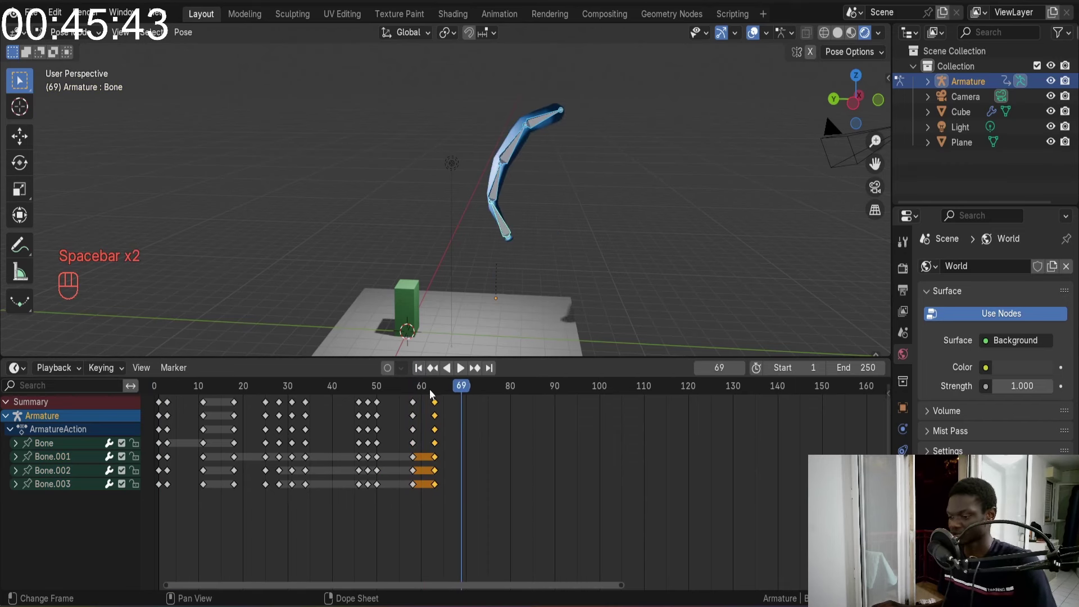
Remove a stray key, then at frame 58 scale the bones larger and key the enlarged pose
left_click(436, 405)
key("x")
left_click(413, 396)
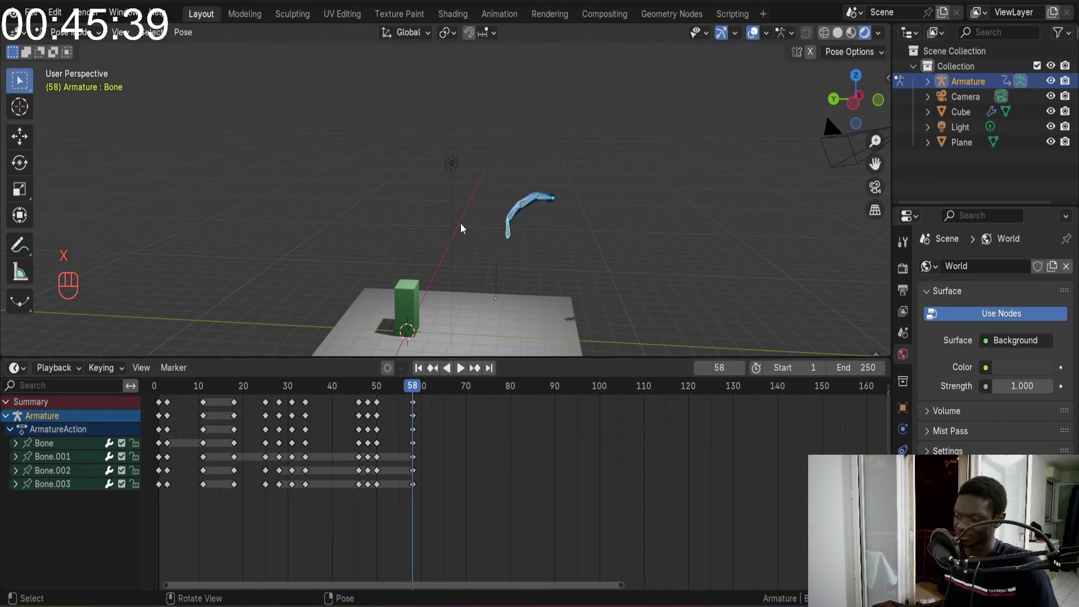
left_click(511, 232)
key("s")
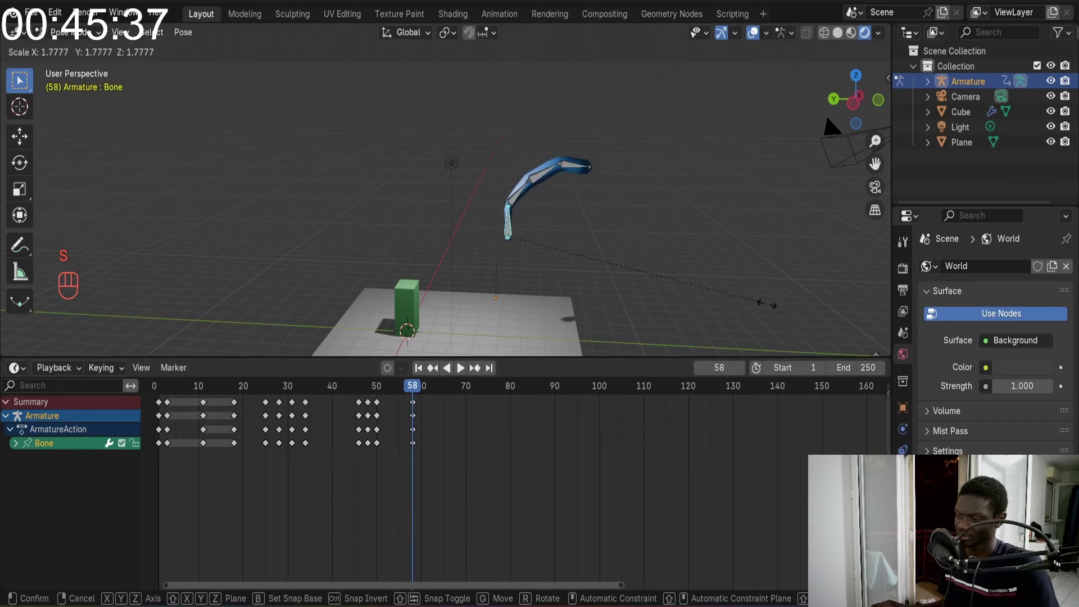
key("a")
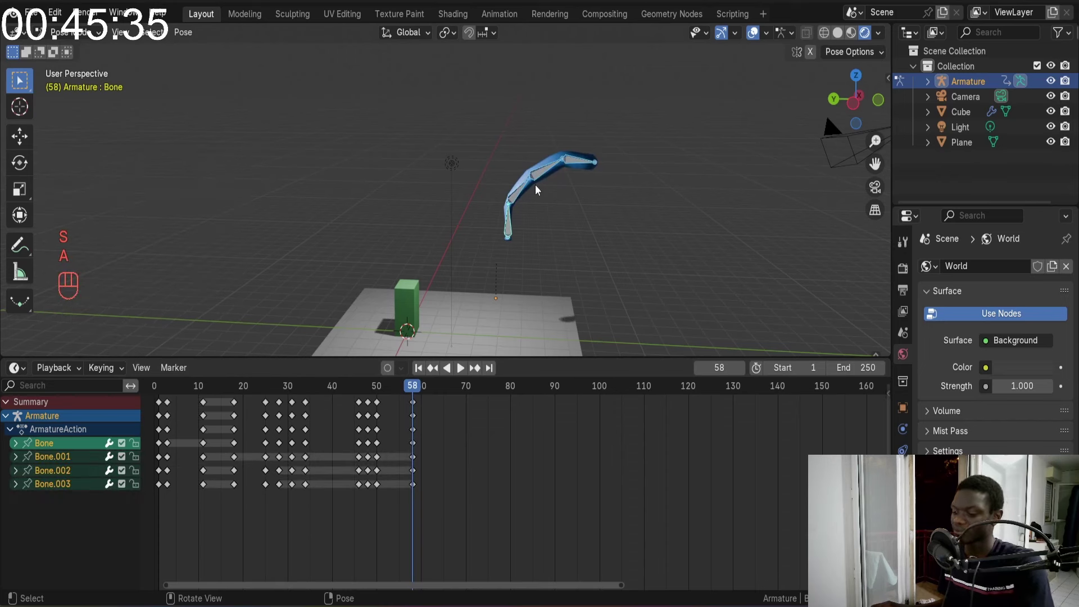
key("i")
Replay the swing from earlier frames to check the frame-58 pose
left_click(320, 390)
key("space")
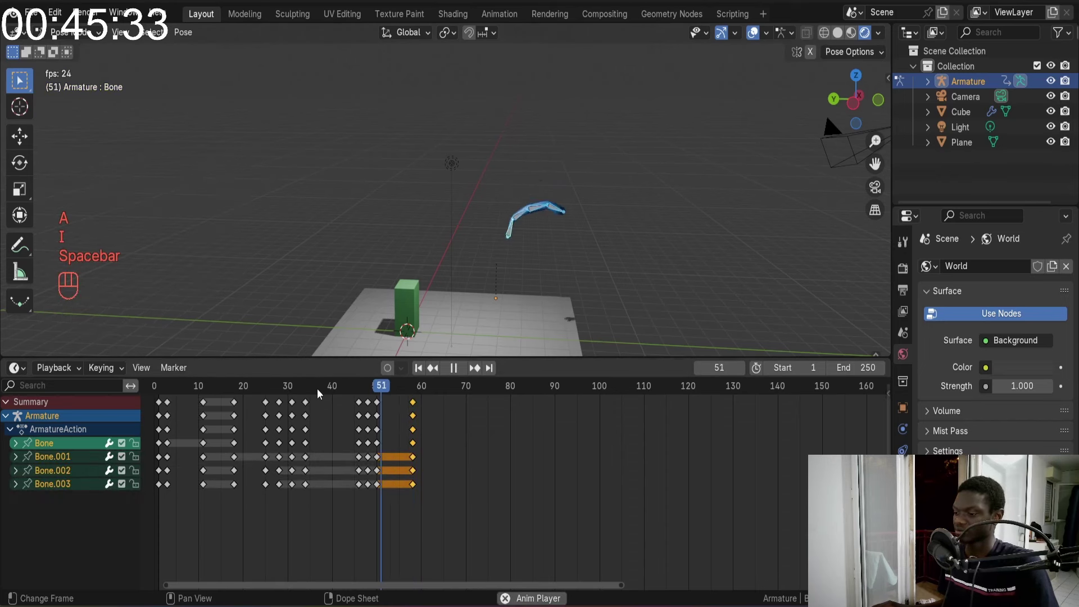
key("space")
left_click(275, 386)
key("space")
key("space")
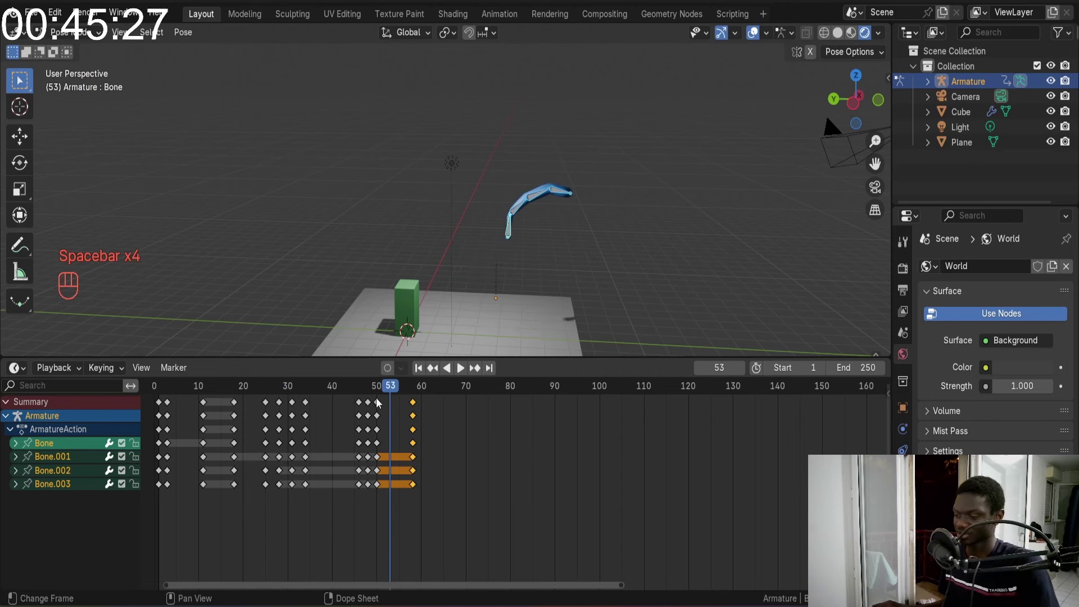
Undo the last few pose edits to back out the unwanted changes
left_click(378, 399)
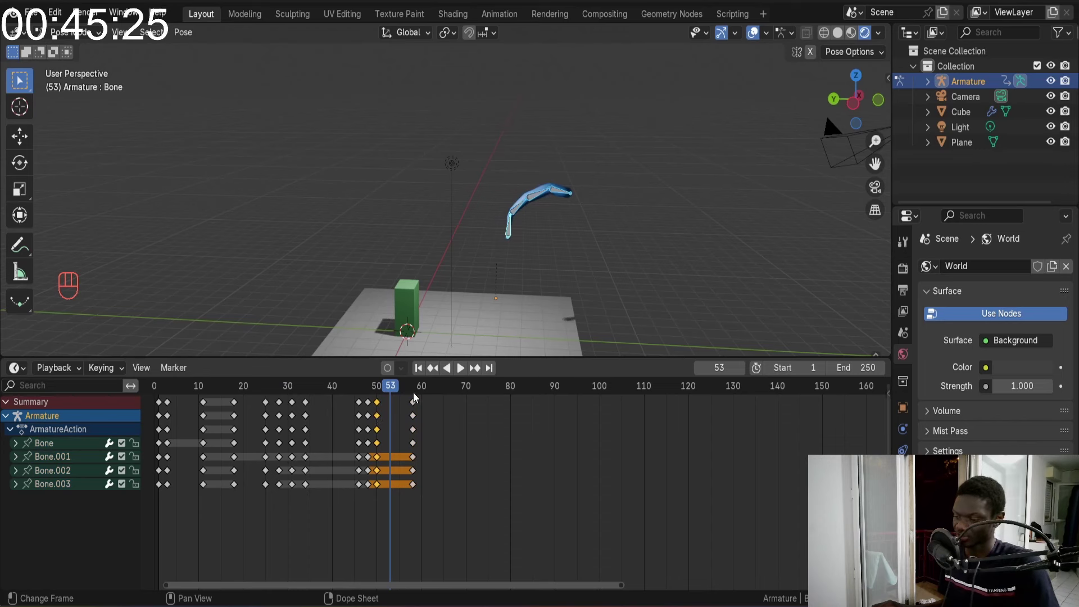
key("ctrl+z")
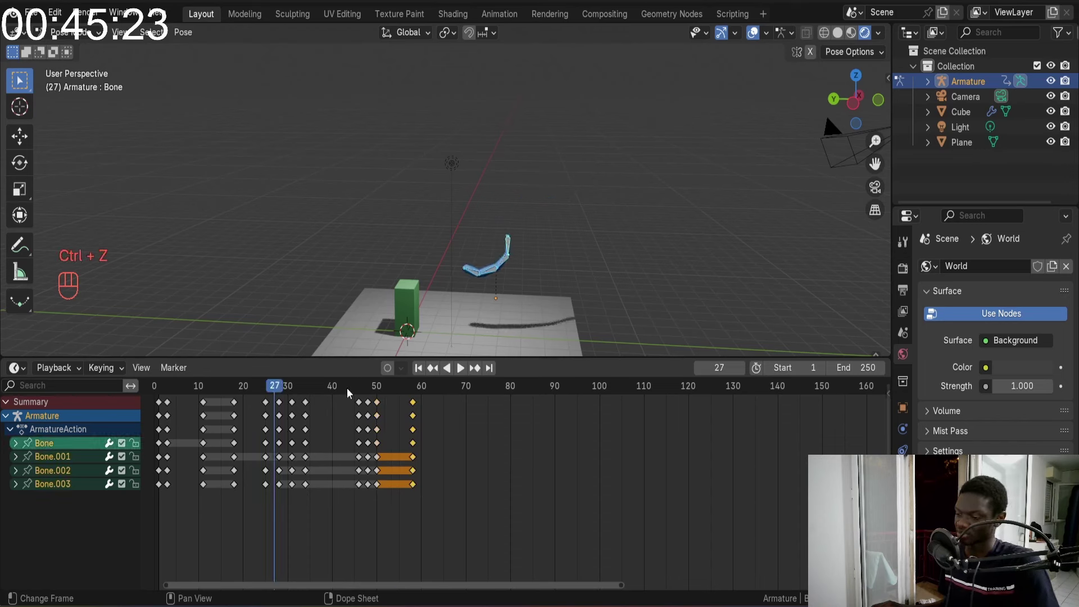
left_click(326, 392)
left_click_drag(330, 387, 414, 394)
key("ctrl+z")
key("ctrl+z")
key("ctrl+z")
left_click_drag(400, 389, 315, 391)
Replay the swing repeatedly from various start frames and jump back to frame 1
key("space")
key("space")
left_click(301, 390)
key("space")
key("space")
left_click(258, 389)
key("space")
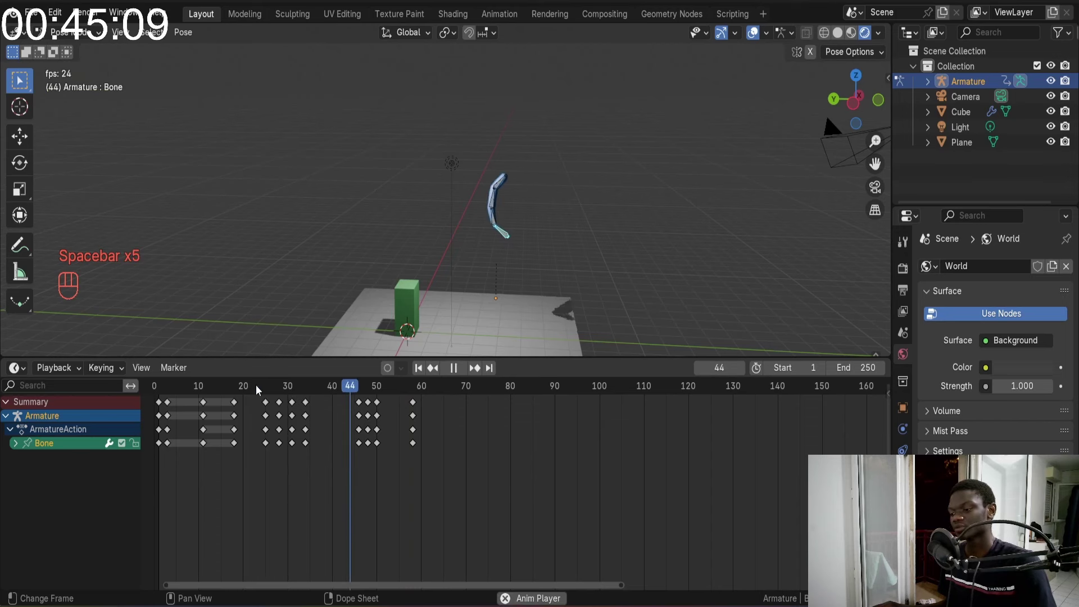
key("space")
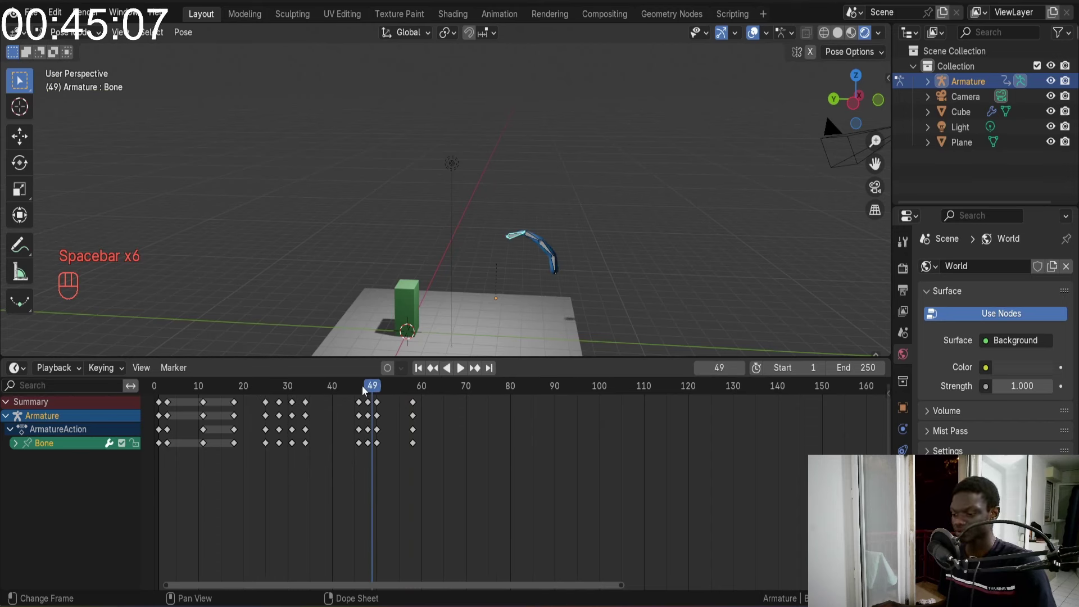
left_click_drag(364, 390, 216, 391)
key("space")
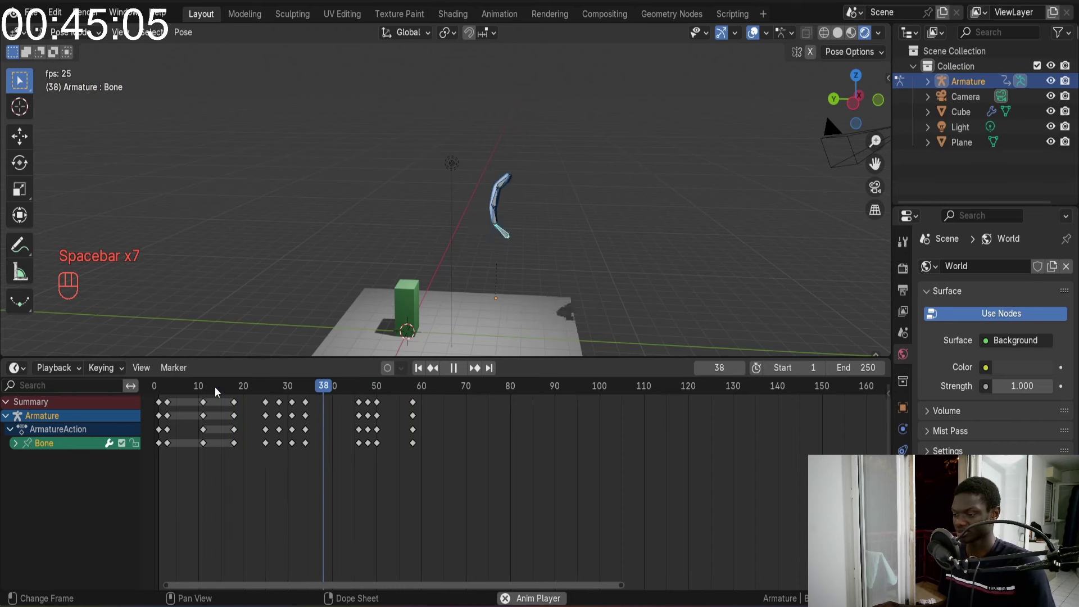
key("space")
left_click(197, 390)
key("space")
key("space")
left_click_drag(411, 390, 424, 394)
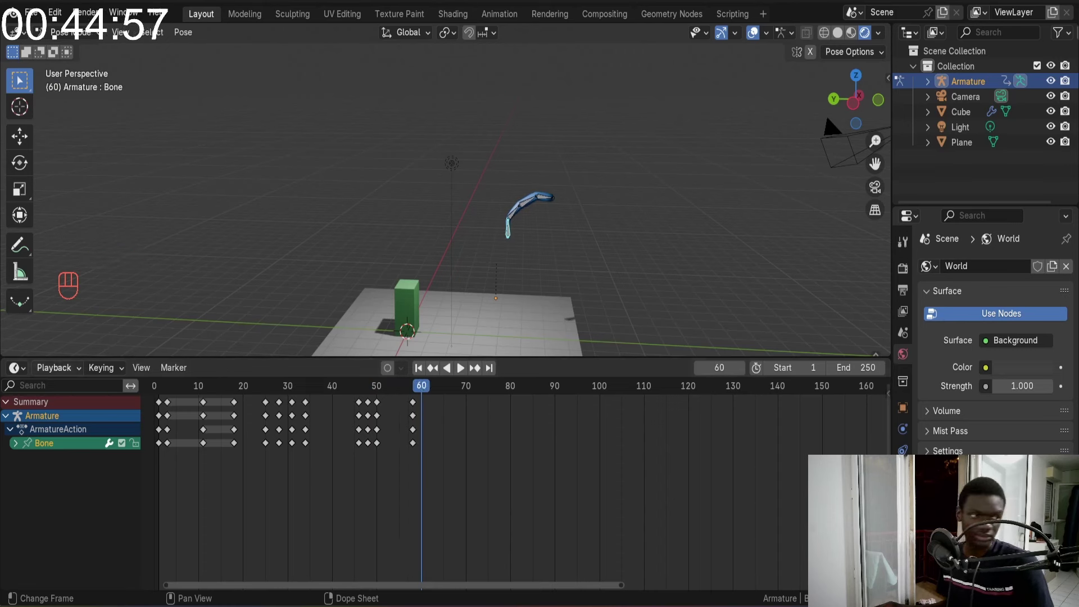
key("space")
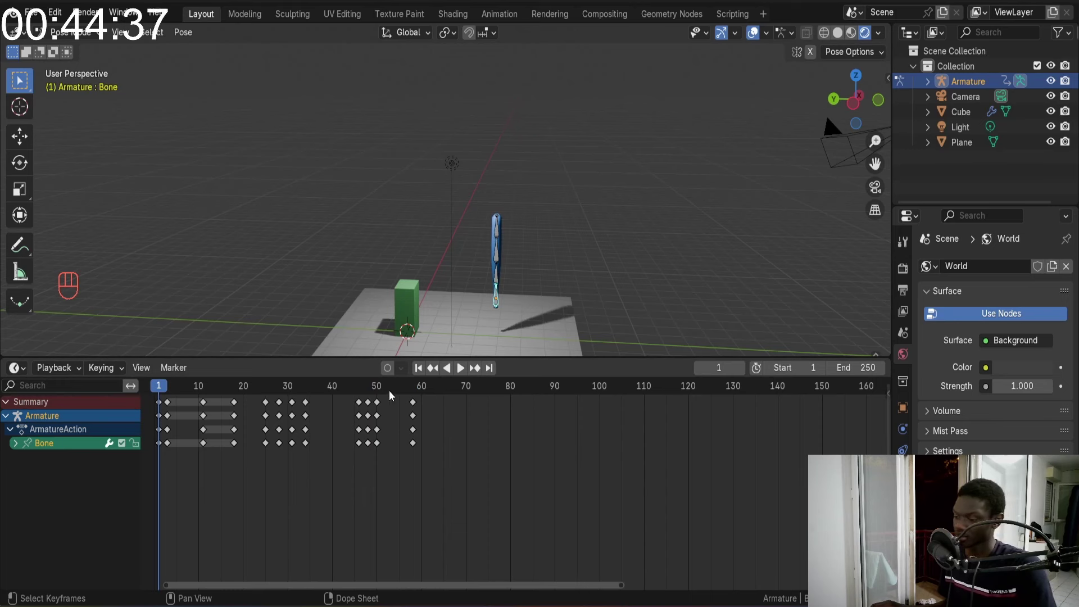
At frame 59 rotate and scale the bones into the large curved pose and key it
left_click_drag(401, 395, 421, 393)
key("Left")
key("r")
key("a")
left_click(507, 233)
key("s")
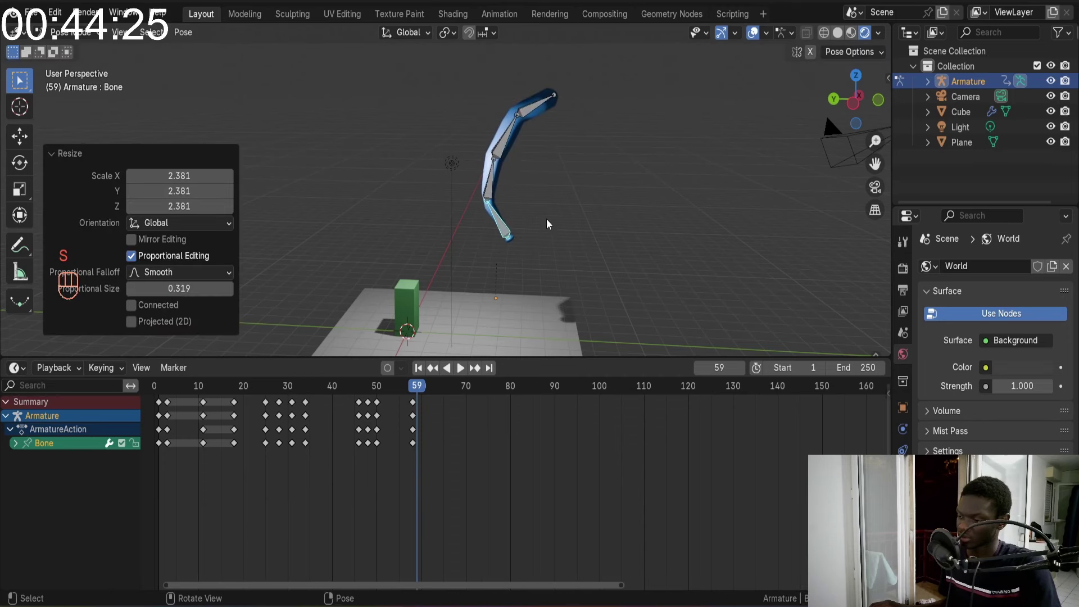
key("a")
key("i")
Replay the swing several times and settle back on frame 59
left_click(417, 389)
key("space")
key("space")
left_click(420, 371)
key("space")
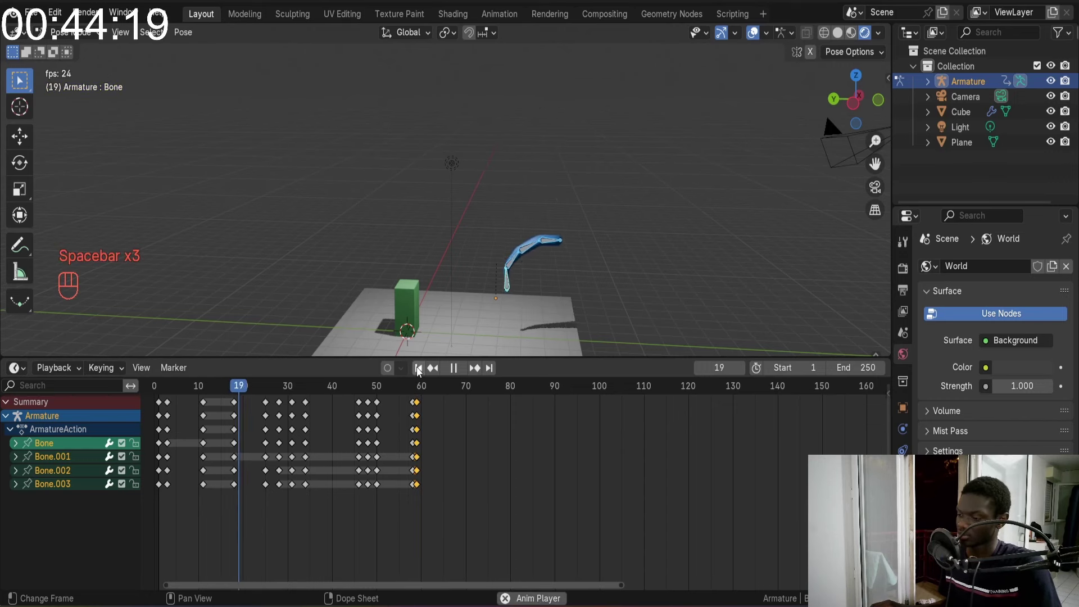
key("space")
left_click(406, 389)
key("space")
key("space")
left_click(413, 389)
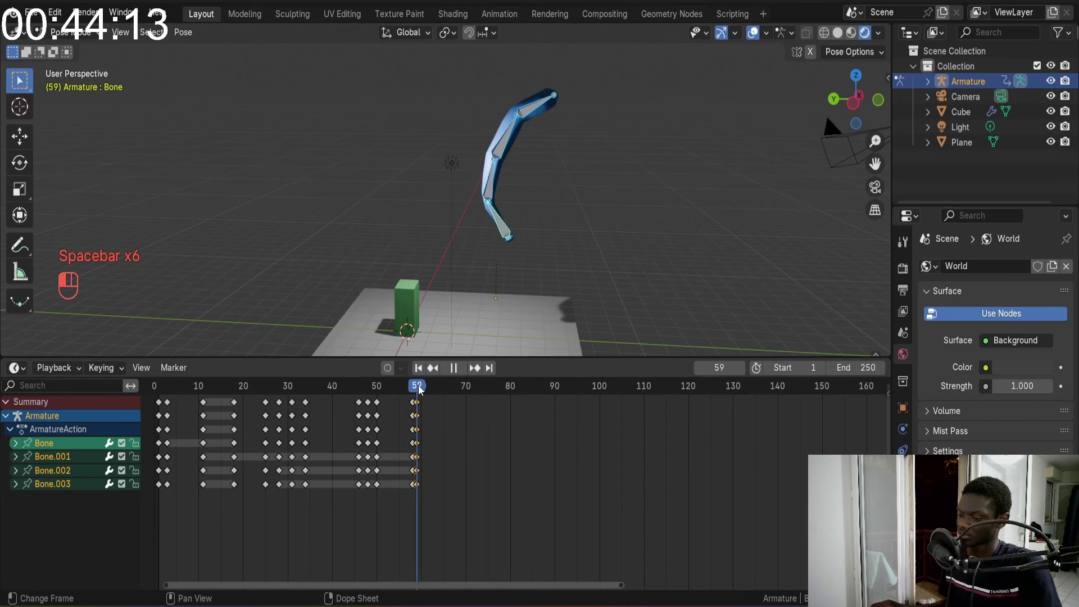
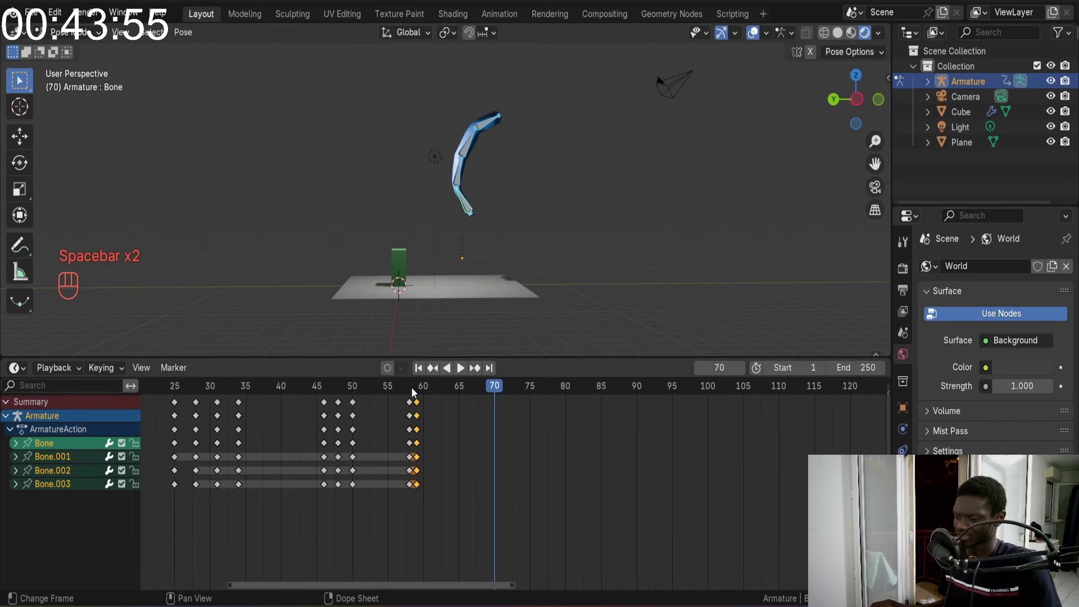
Pose the bat bones just after frame 59 and key the pose at frame 61, replaying to check
left_click_drag(413, 389, 421, 391)
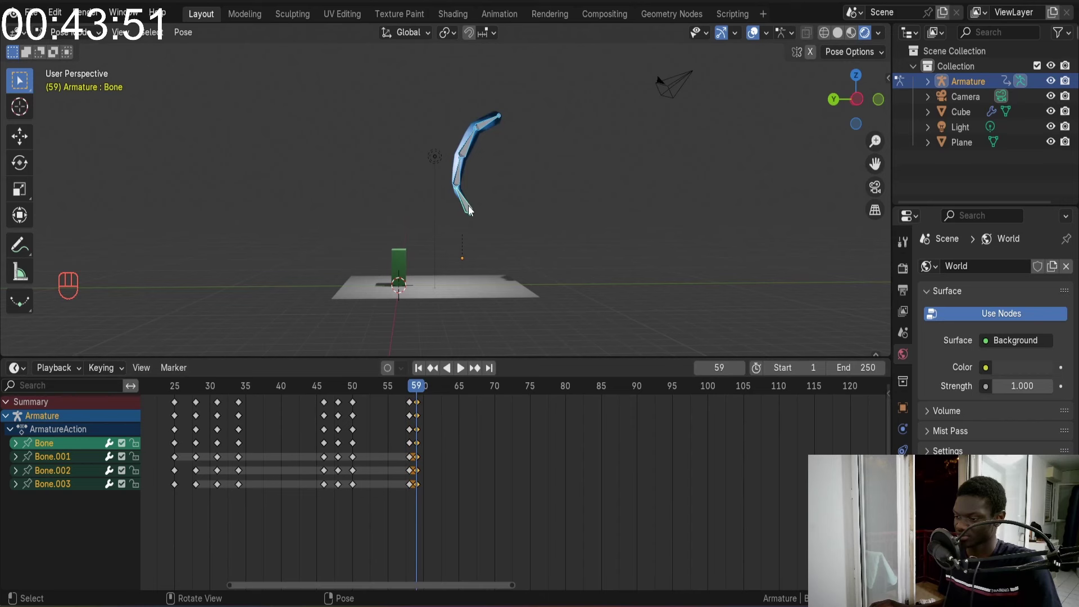
left_click(470, 210)
left_click_drag(419, 406, 480, 176)
key("a")
key("ctrl+z")
key("ctrl+z")
key("a")
double_click(421, 405)
left_click_drag(415, 391, 263, 372)
key("space")
key("space")
left_click(252, 387)
key("space")
key("space")
Rotate and scale the bat bones on the next frame, key all bones, and replay the motion
left_click(422, 394)
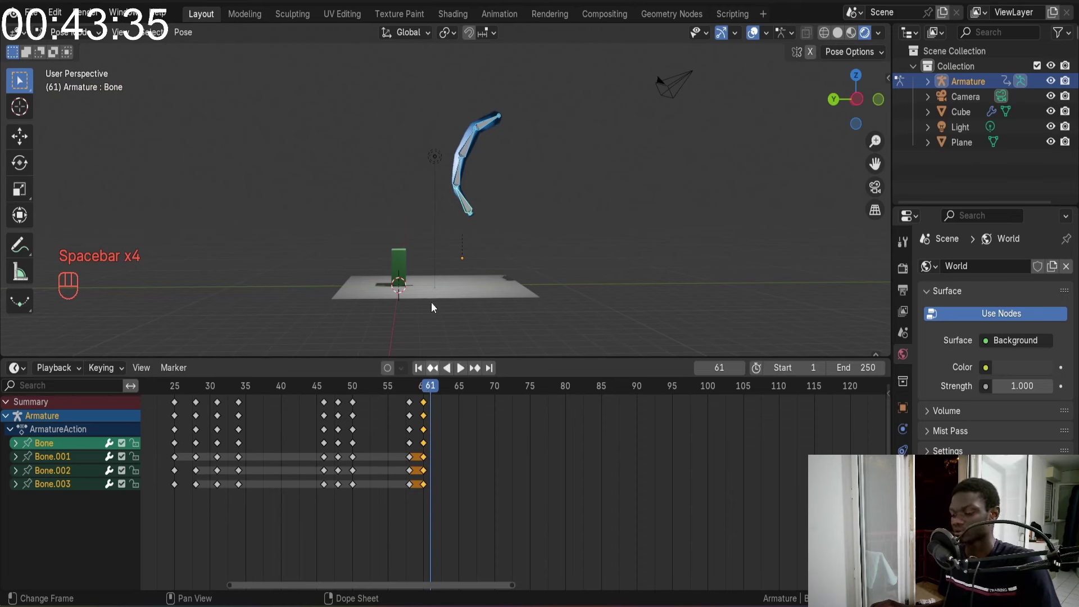
left_click(470, 208)
key("r")
key("s")
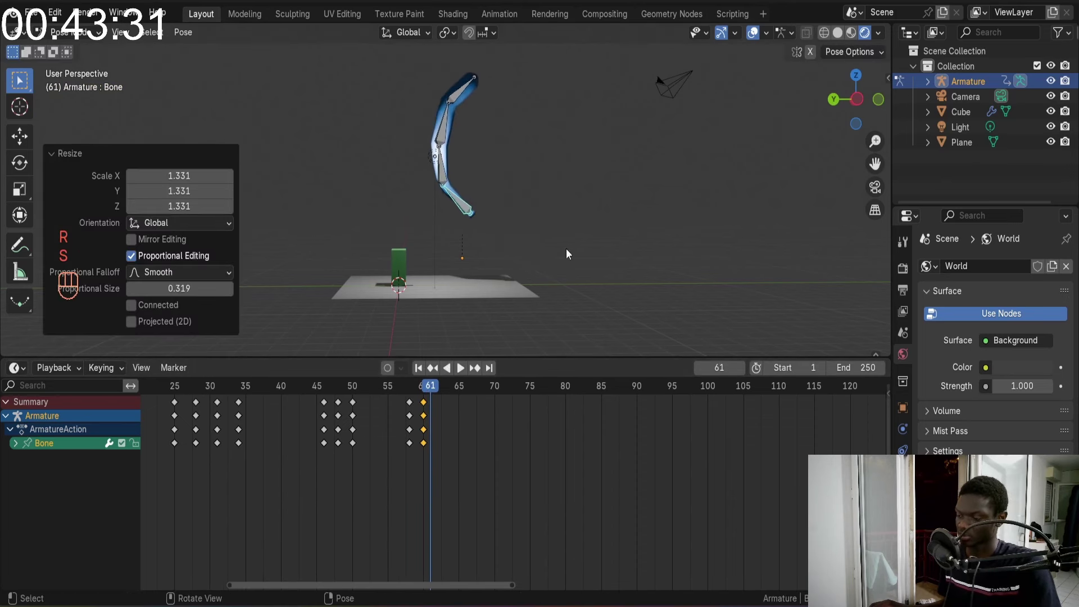
key("a")
key("i")
left_click_drag(433, 381, 362, 381)
key("space")
key("space")
left_click(401, 393)
key("space")
key("space")
left_click(223, 386)
key("space")
key("space")
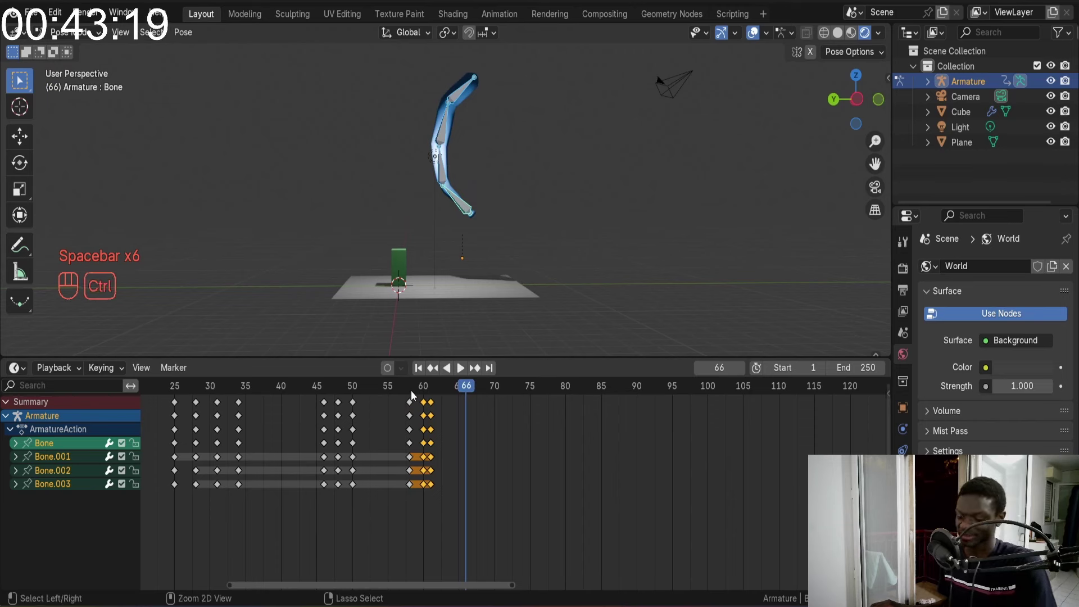
Save the animation file, replay the swing from the start, then move to frame 63
key("ctrl+s")
left_click(420, 365)
key("space")
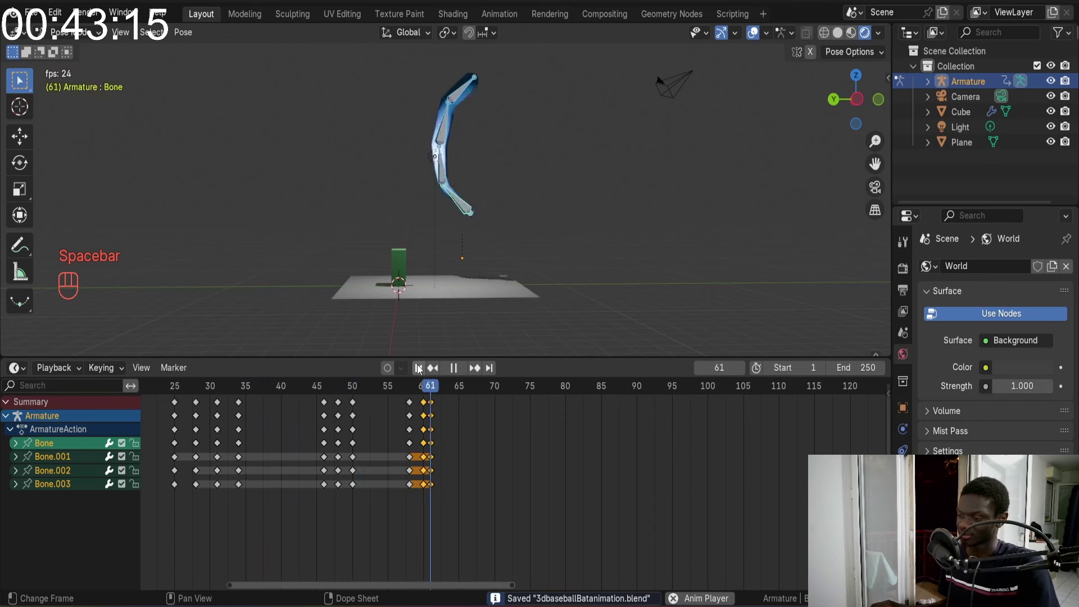
key("space")
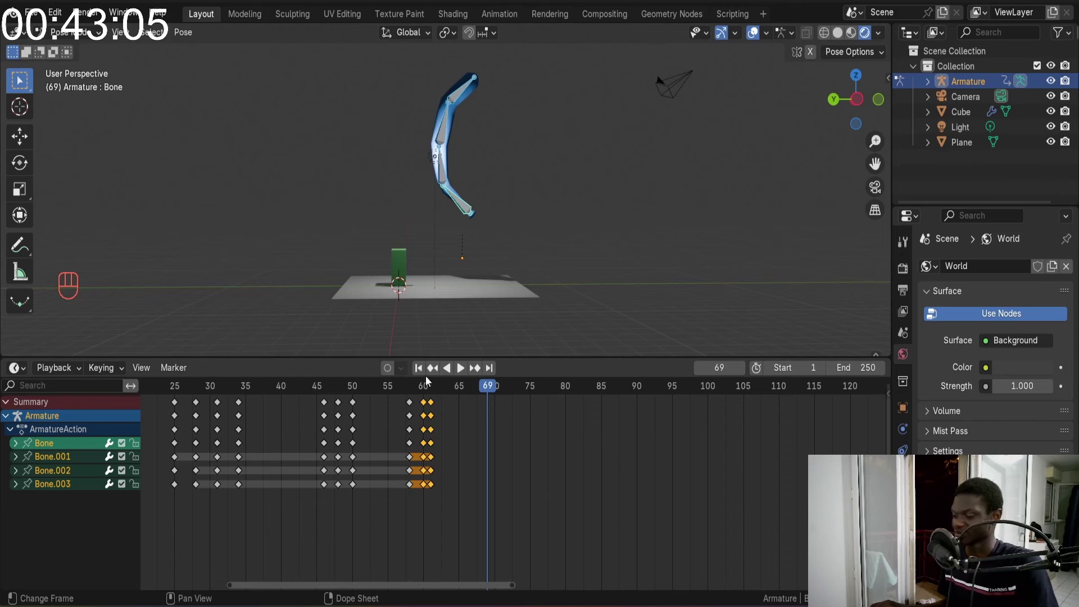
left_click(421, 376)
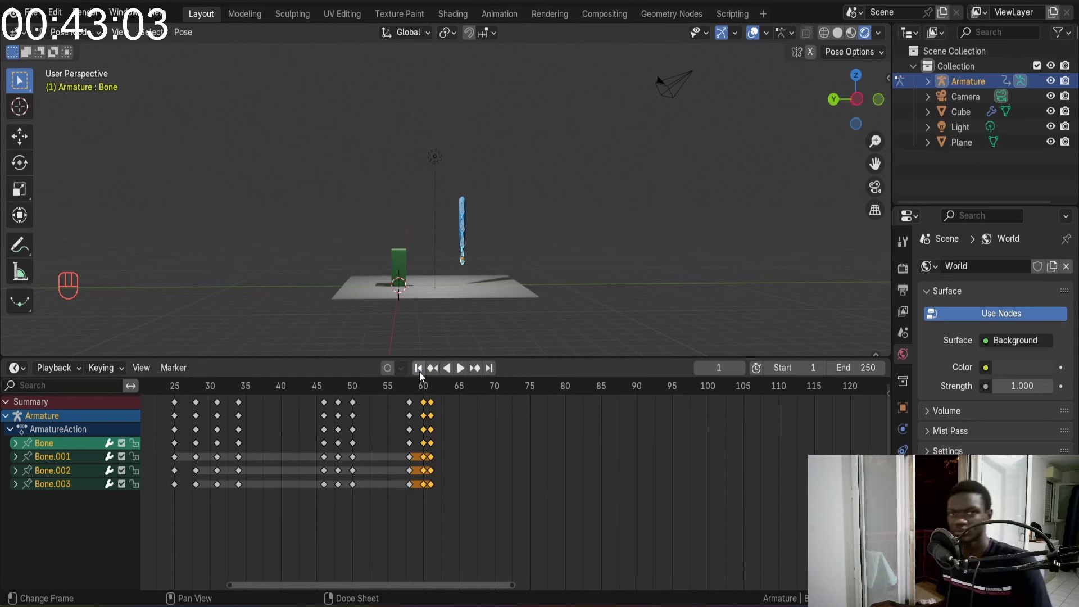
key("space")
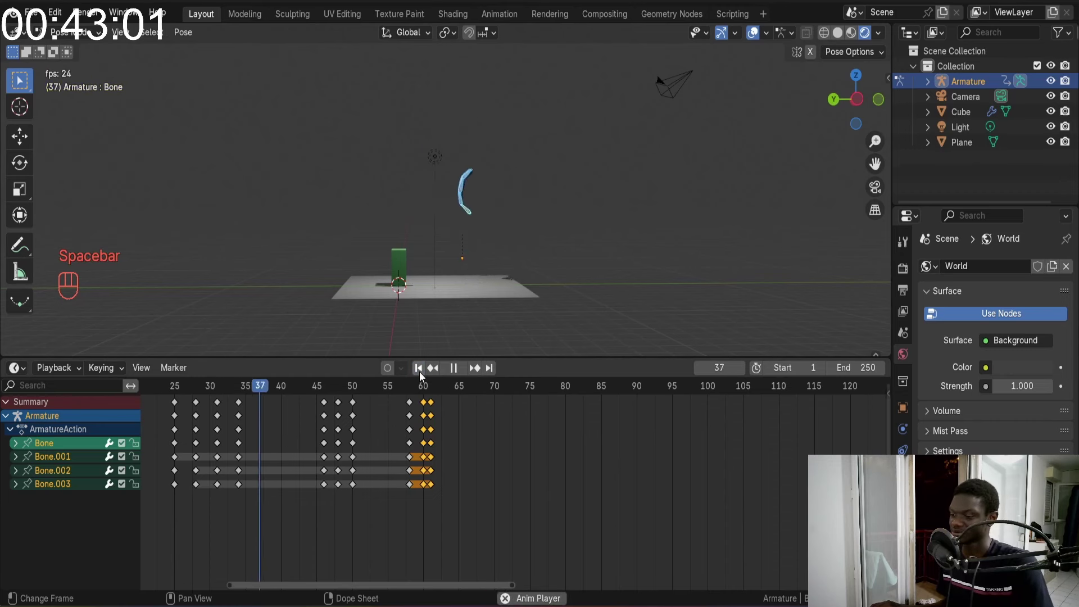
key("space")
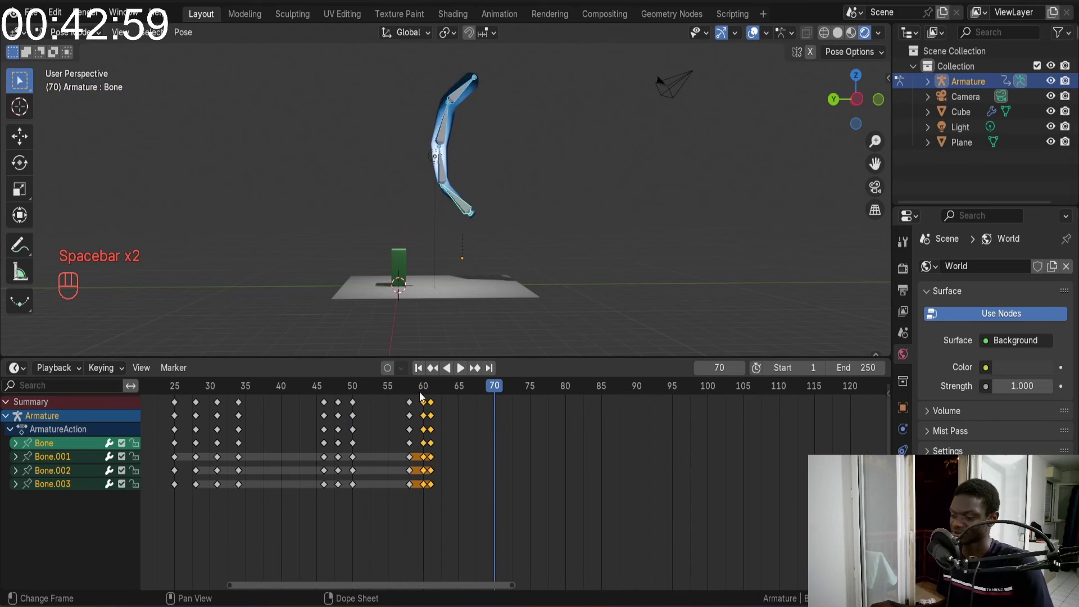
left_click_drag(424, 391, 445, 396)
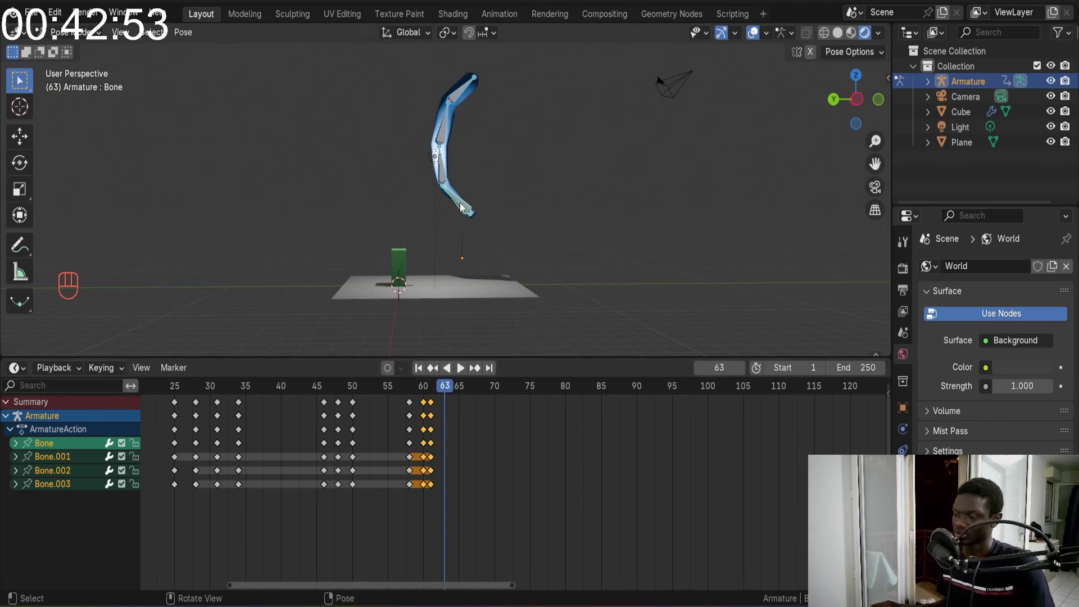
left_click(462, 207)
Rotate the bat bones into a U-shaped smear at frame 63, key it, and add marker F_63
middle_click(524, 250)
key("r")
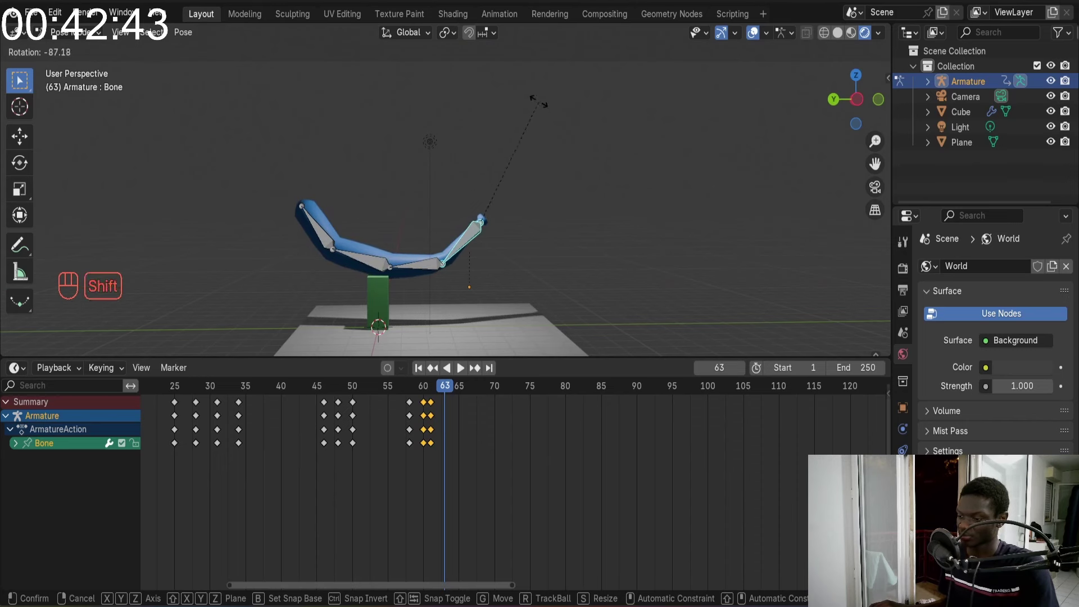
key("a")
key("i")
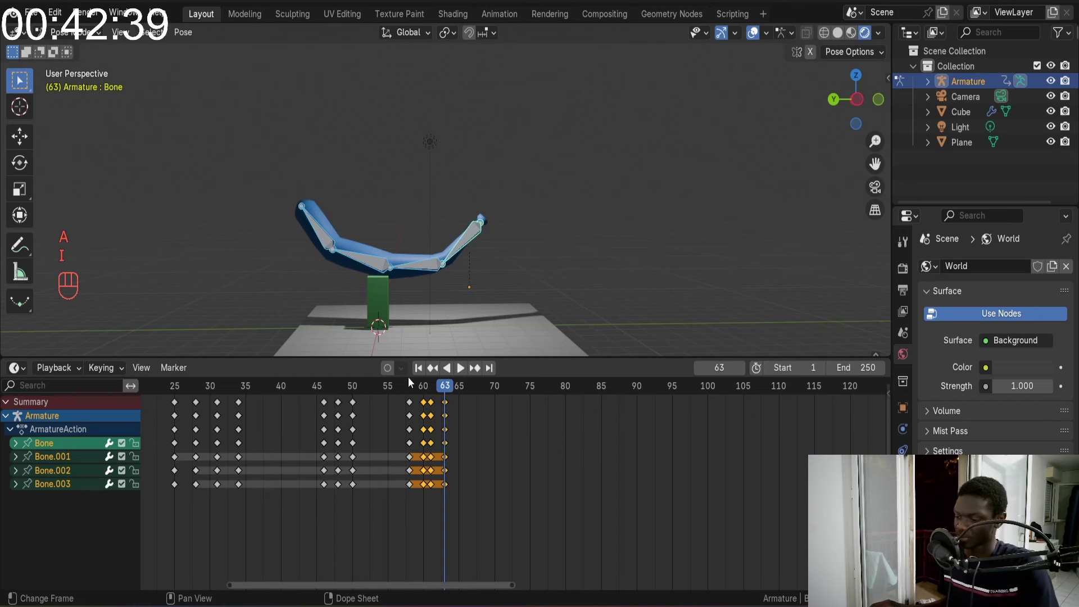
left_click_drag(172, 373, 206, 372)
left_click_drag(181, 370, 377, 308)
left_click_drag(184, 375, 204, 365)
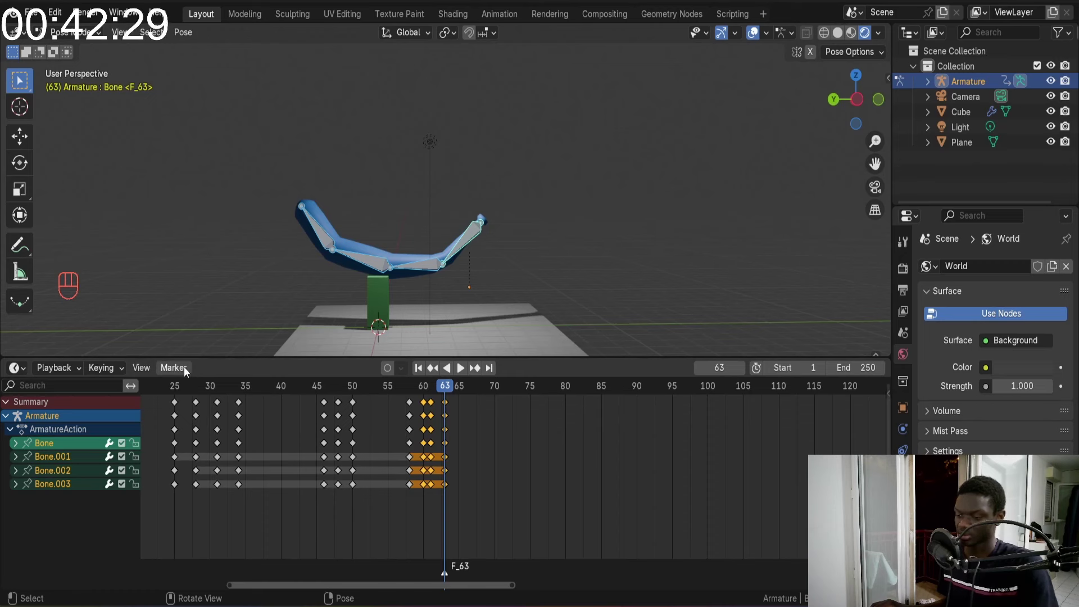
Rename the frame-63 marker to contactwithBat and save the file
left_click(451, 574)
left_click_drag(487, 573, 195, 394)
left_click_drag(179, 369, 234, 502)
key("ctrl+s")
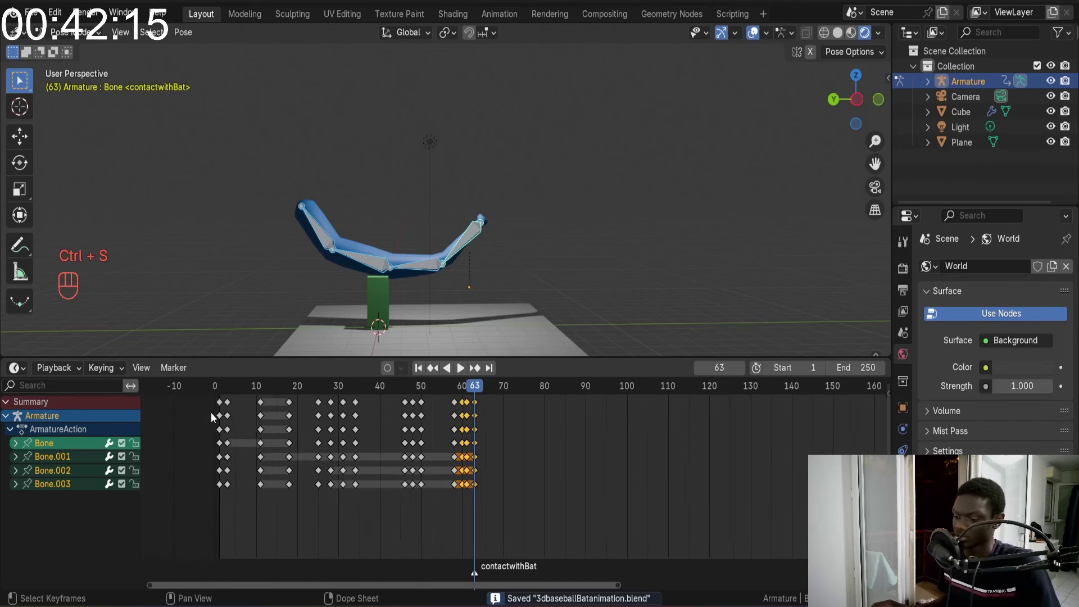
Replay the swing animation from the start twice to review the contact frame
left_click(264, 391)
key("space")
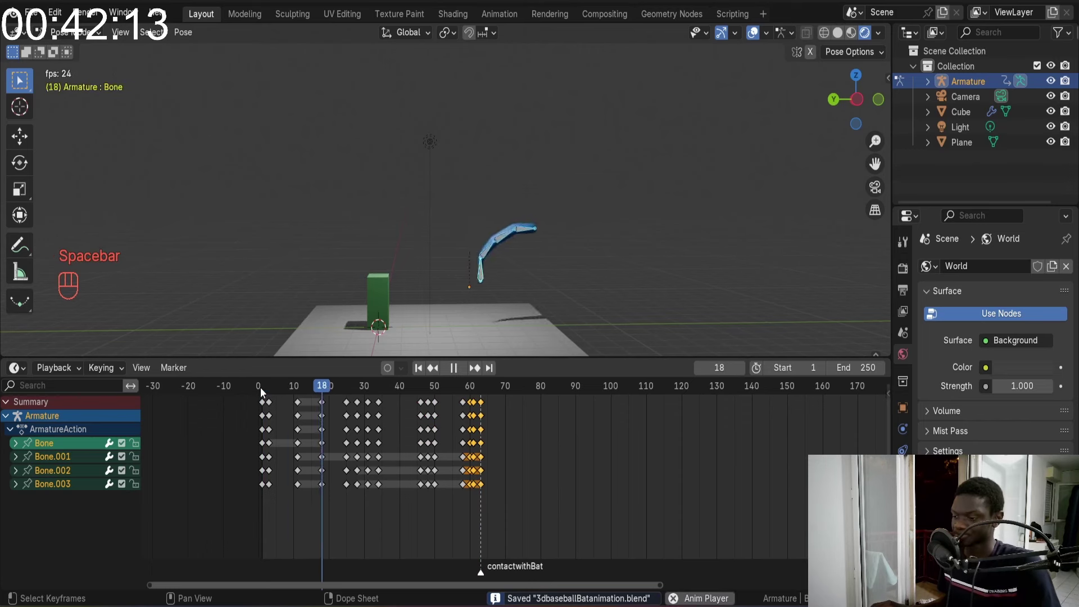
key("space")
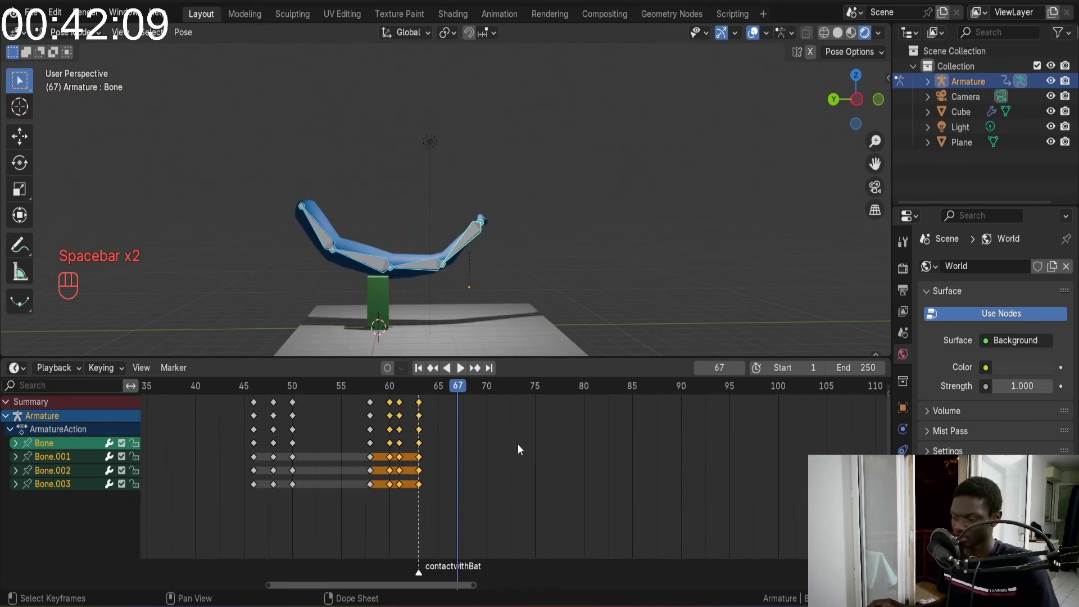
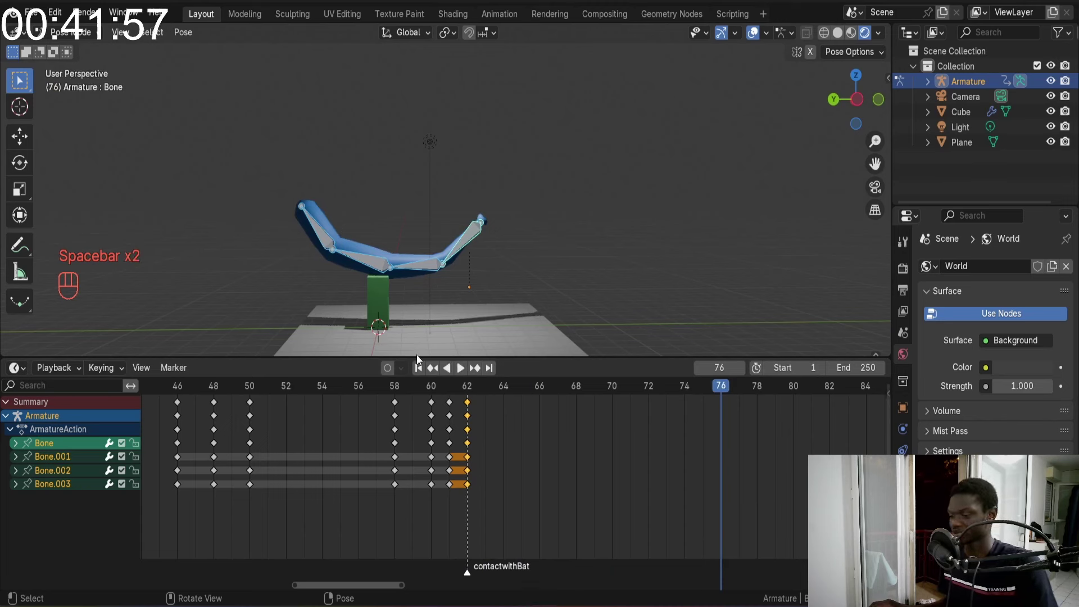
left_click(422, 368)
key("space")
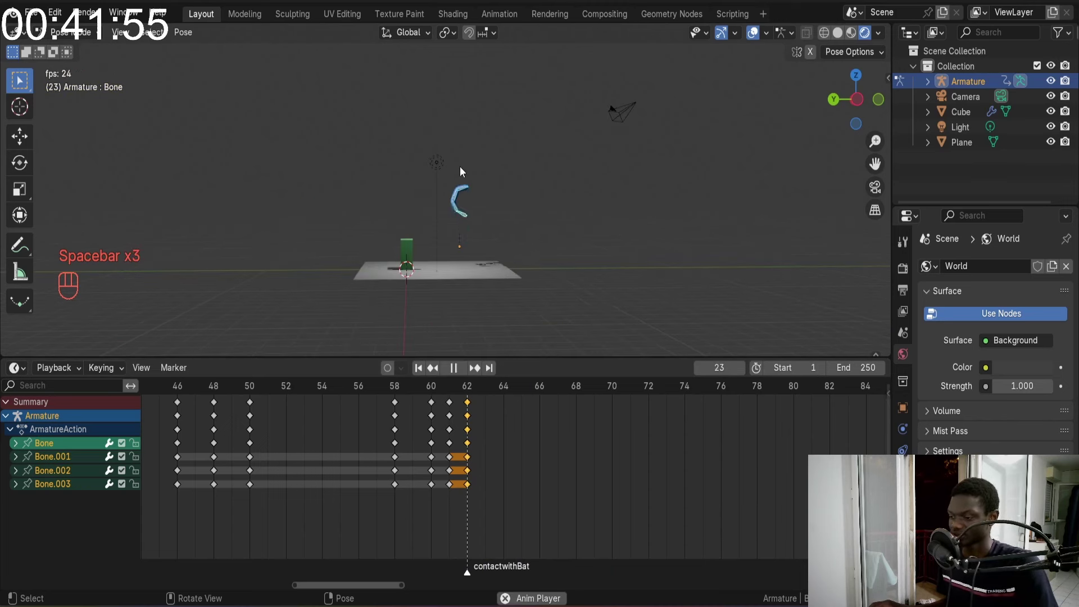
key("space")
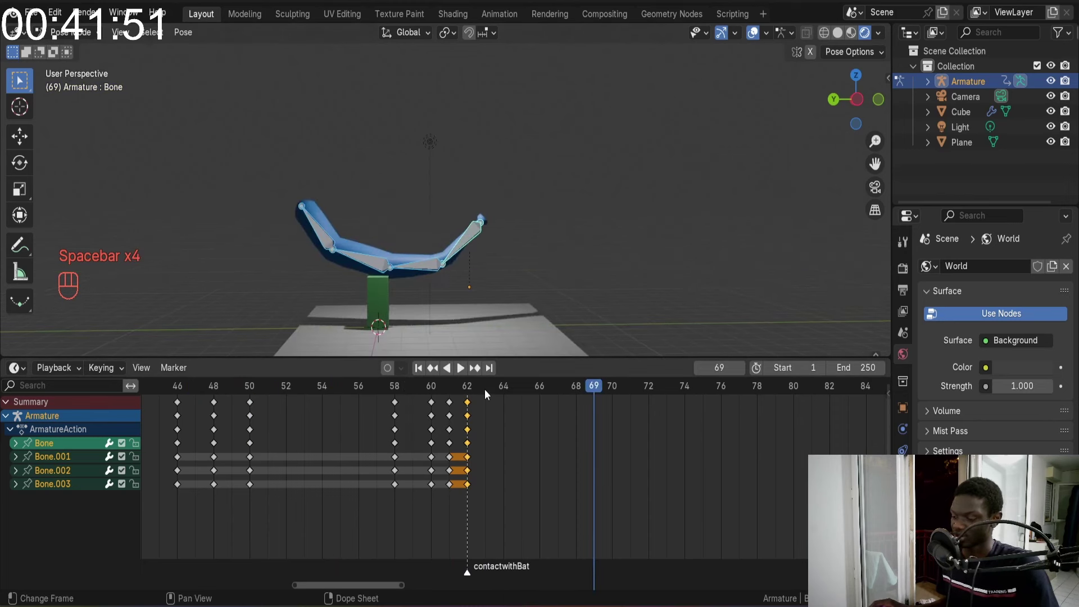
left_click_drag(465, 264, 466, 236)
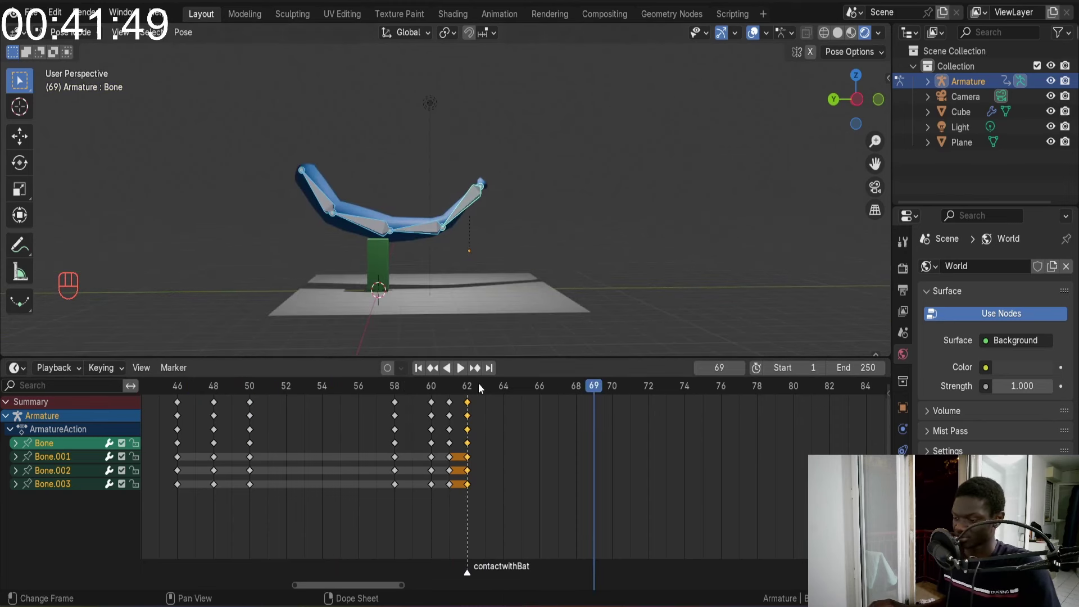
Orbit in close on the bent bat and rotate the selected bone to refine the smear curve
left_click_drag(473, 393, 477, 352)
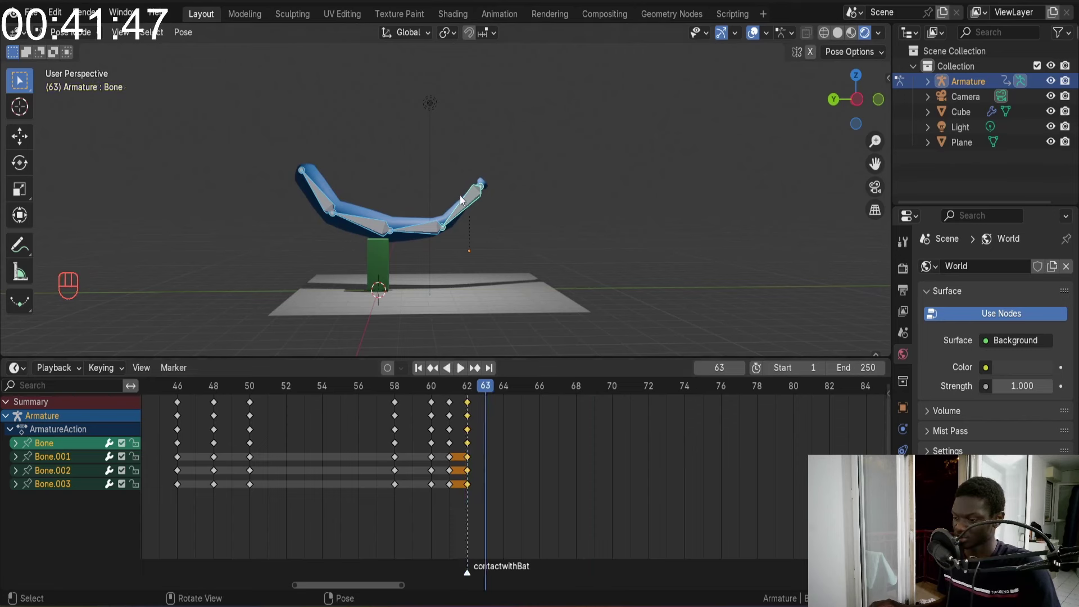
left_click_drag(454, 239, 461, 218)
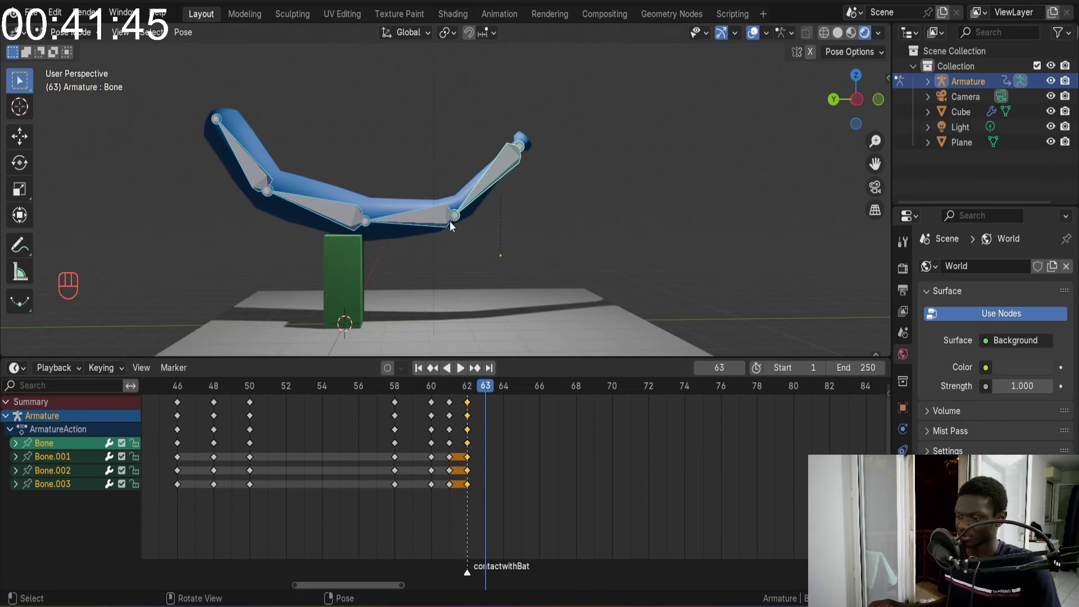
key("r")
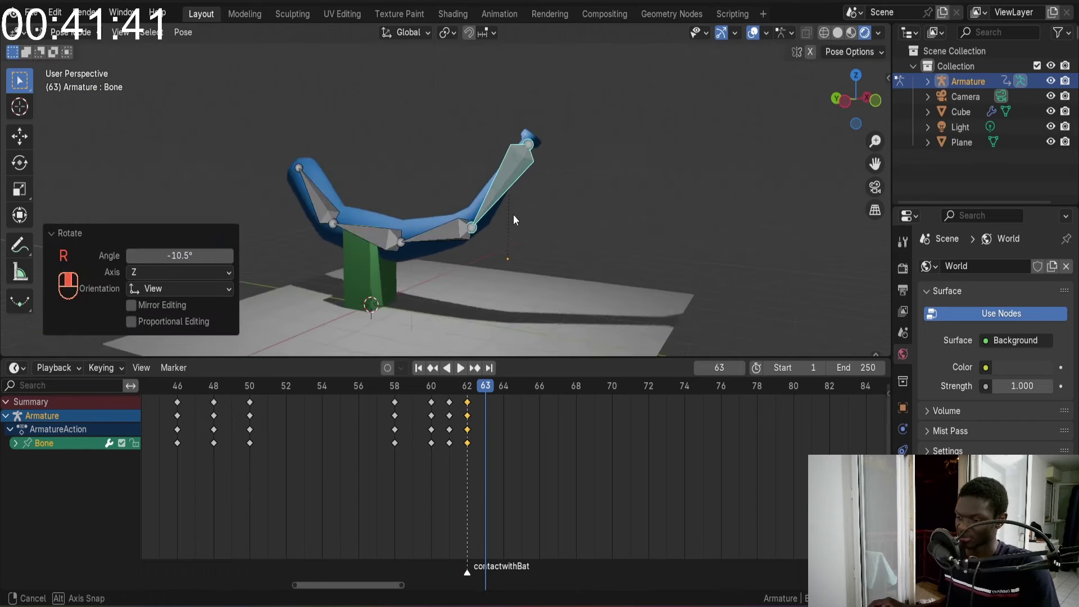
left_click_drag(444, 230, 435, 263)
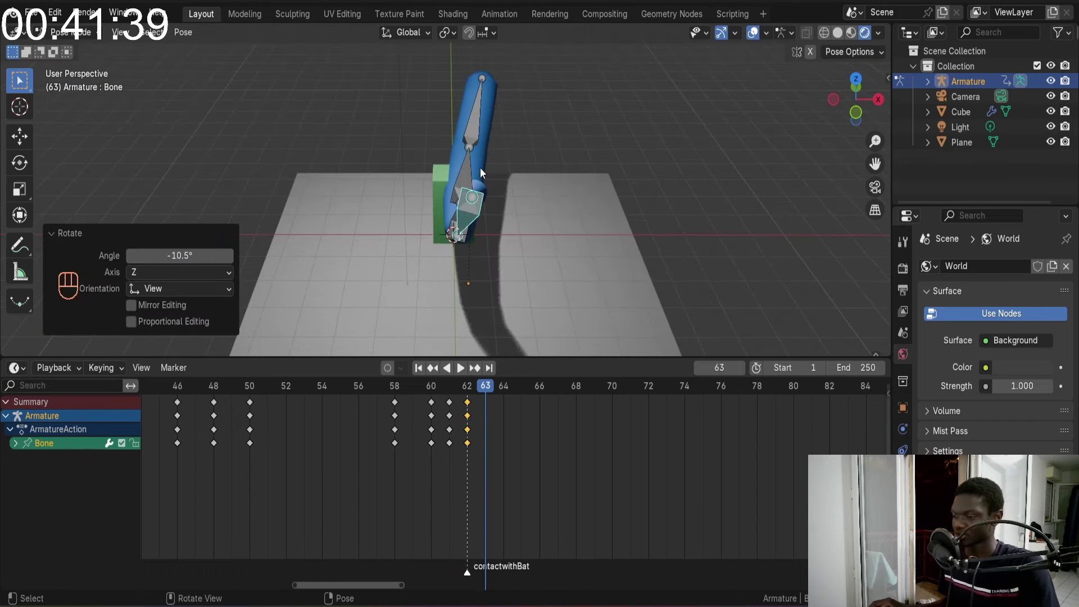
left_click_drag(478, 209, 482, 237)
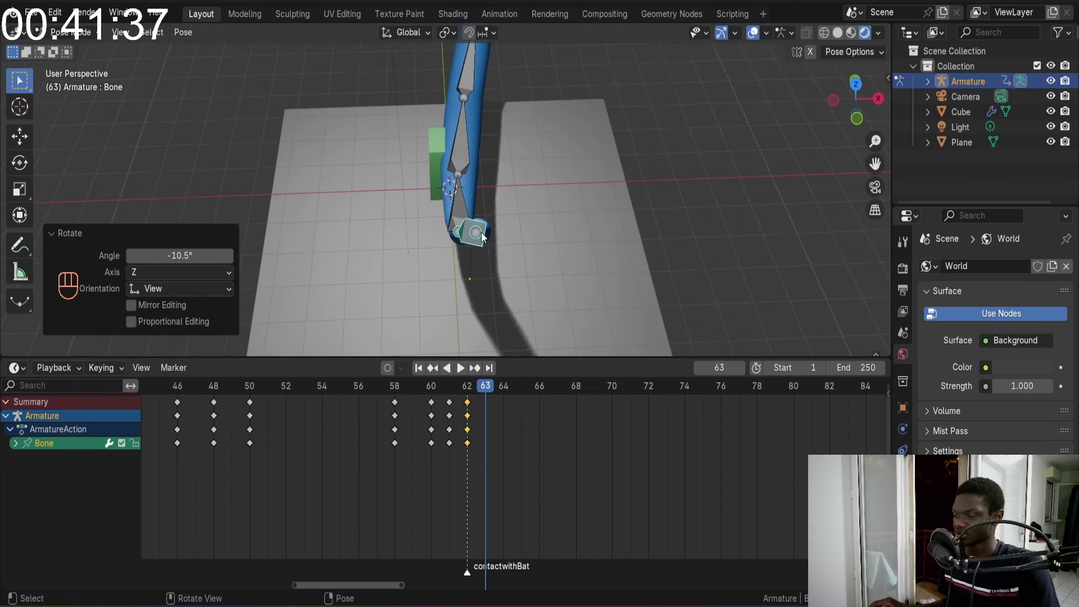
Select further bat bones and adjust their rotation and scale at frame 63
left_click(438, 148)
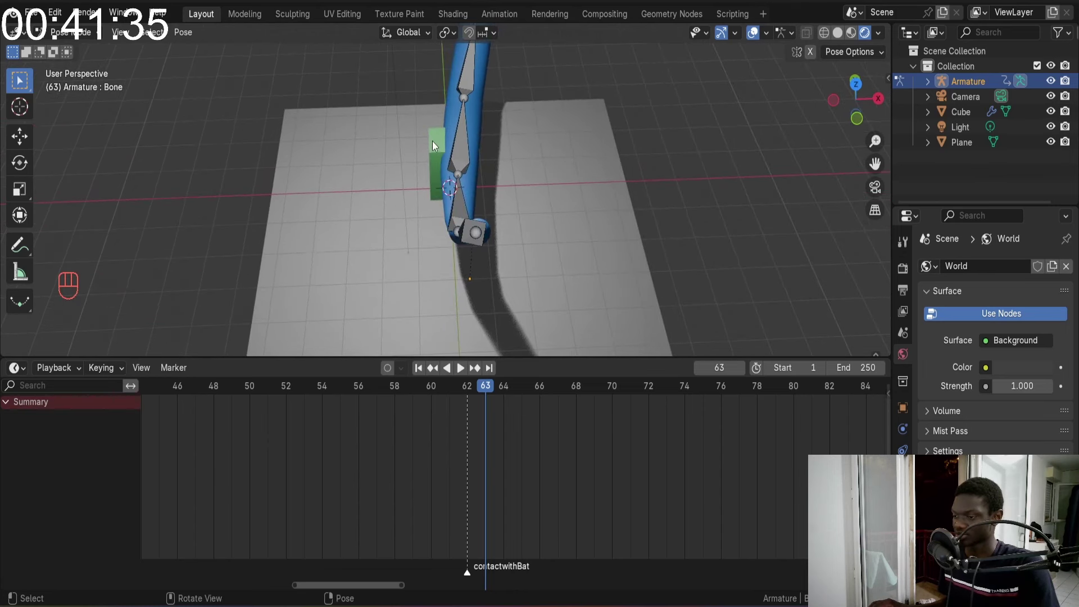
left_click_drag(490, 163, 473, 182)
left_click_drag(463, 189, 464, 166)
left_click_drag(475, 141, 486, 123)
left_click_drag(445, 165, 601, 87)
left_click_drag(409, 131, 457, 204)
left_click(457, 205)
left_click_drag(482, 161, 390, 167)
left_click_drag(415, 175, 470, 139)
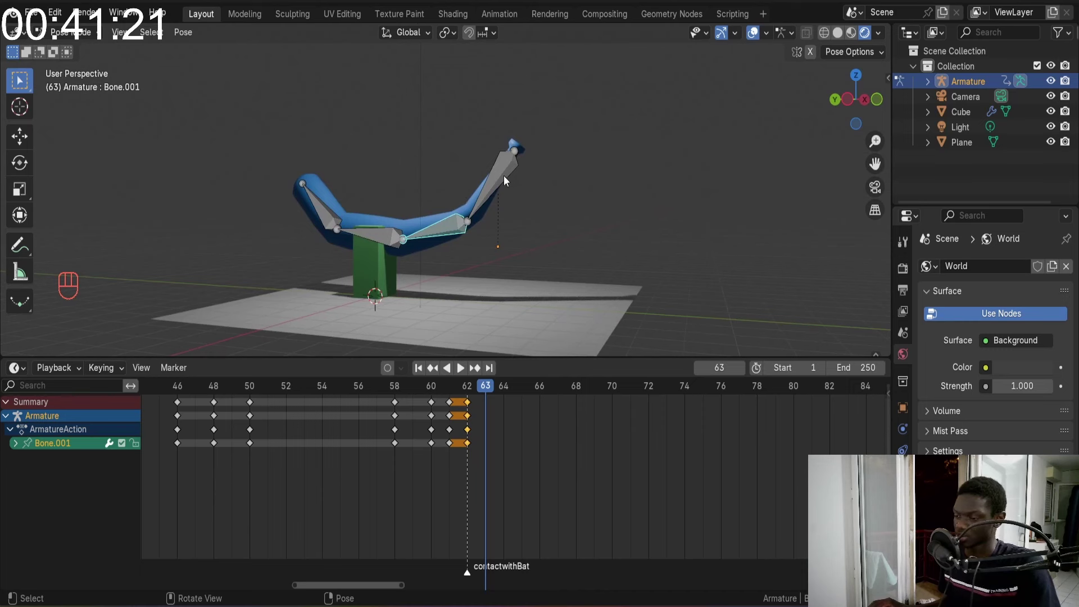
Shrink the bat bones, check the curve from side views, and nudge the tip rotation at frame 63
left_click(504, 175)
key("s")
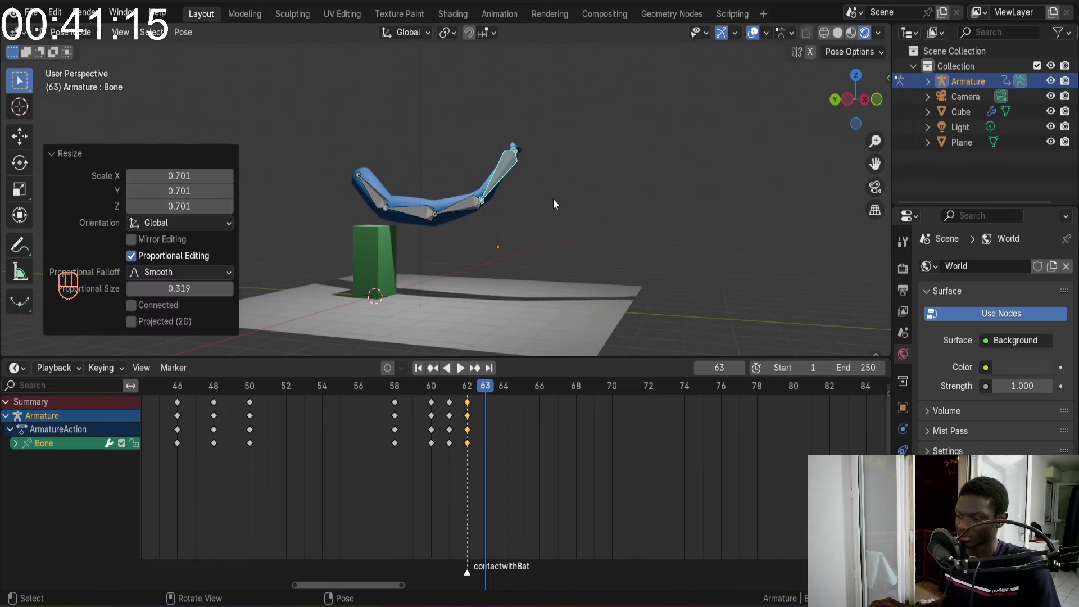
key("KP_1")
key("KP_3")
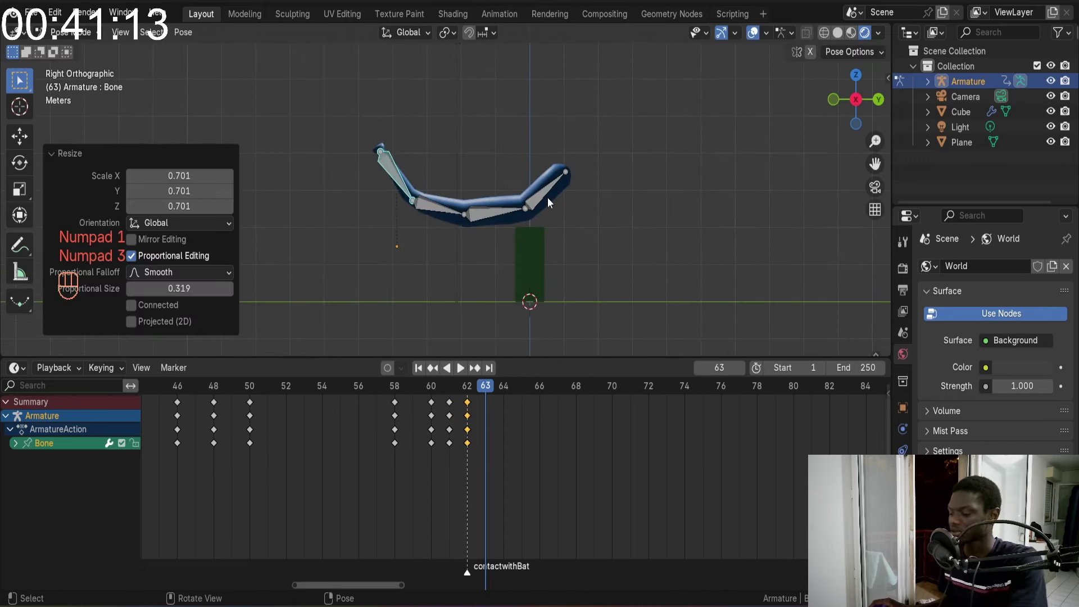
key("KP_1")
left_click_drag(455, 206, 655, 193)
left_click_drag(608, 219, 576, 231)
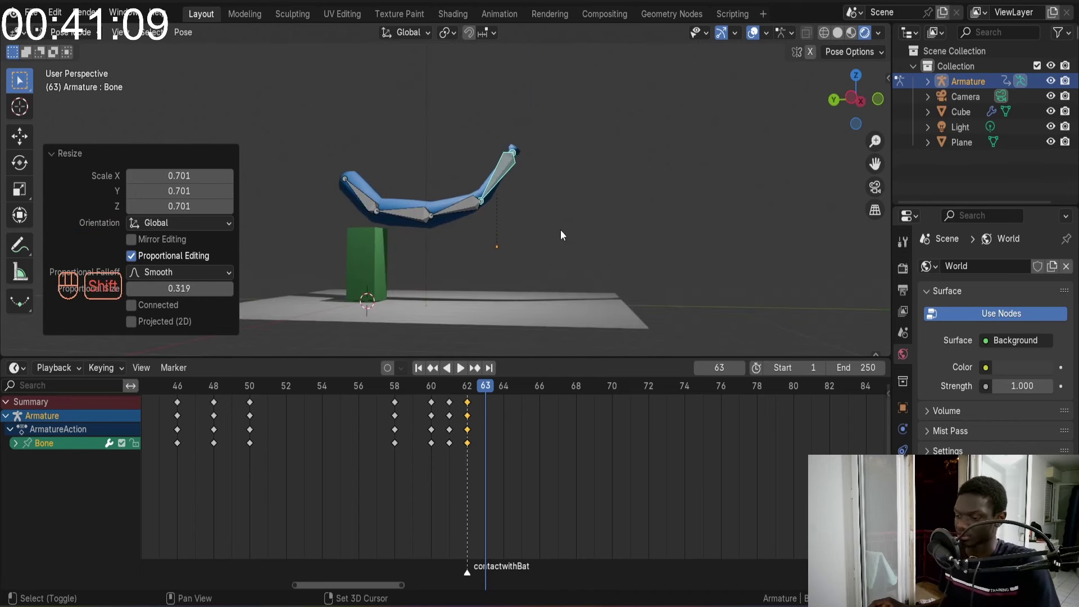
middle_click(591, 229)
key("r")
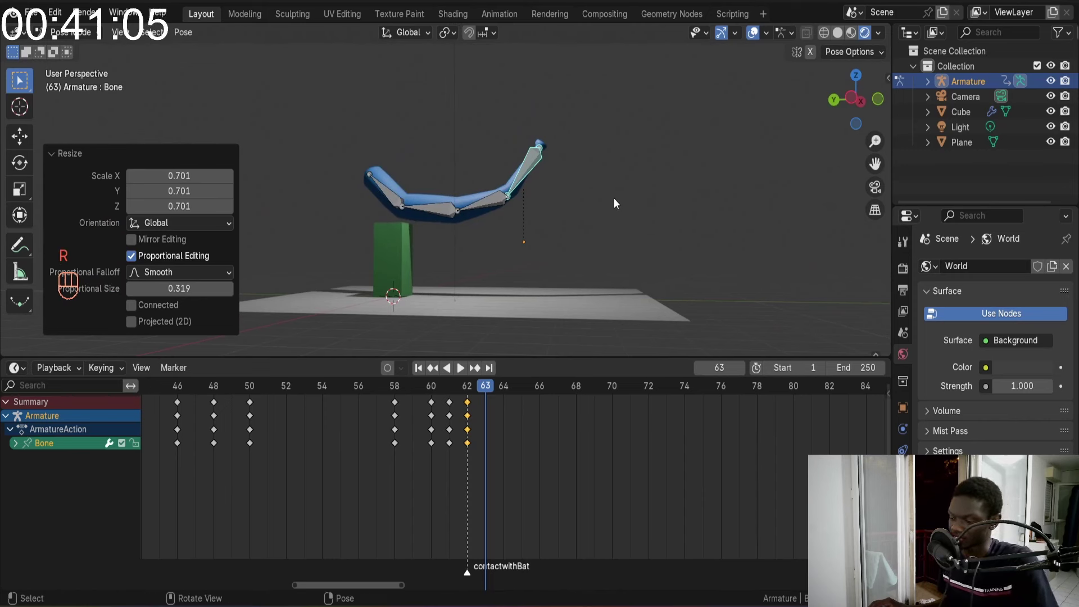
key("ctrl+z")
left_click_drag(587, 209, 593, 234)
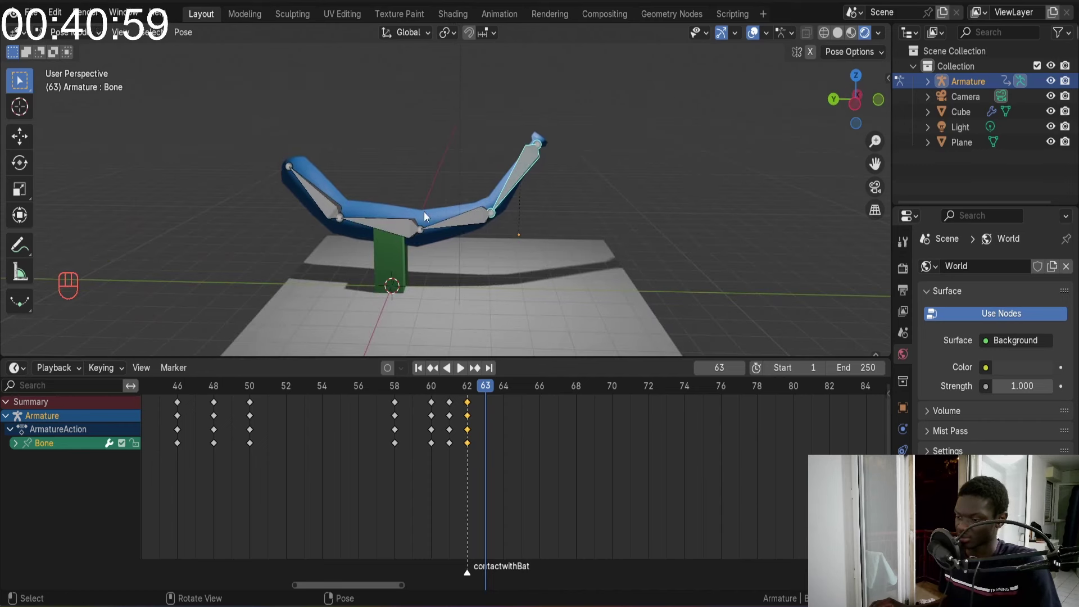
Key all bat bones at frame 63 and flip between frames 62 and 63 to compare
key("a")
key("i")
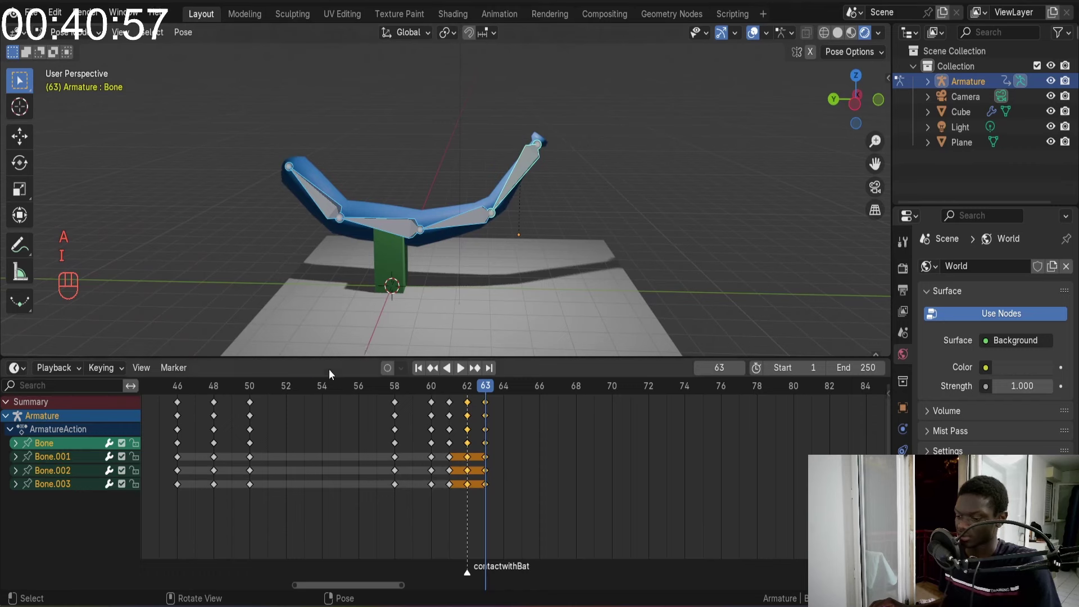
left_click(310, 388)
key("space")
key("space")
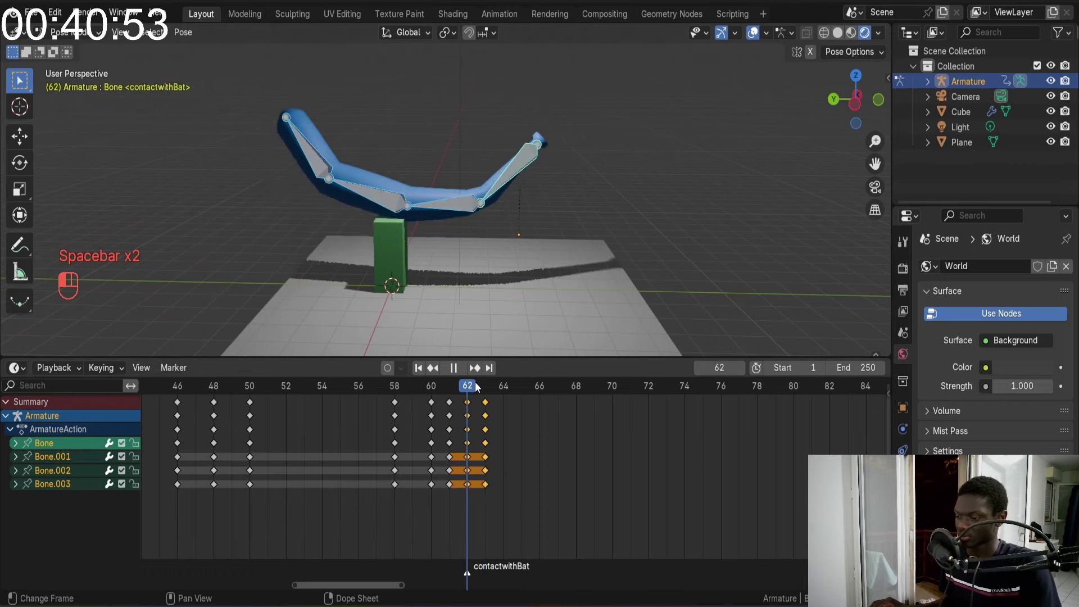
left_click(487, 386)
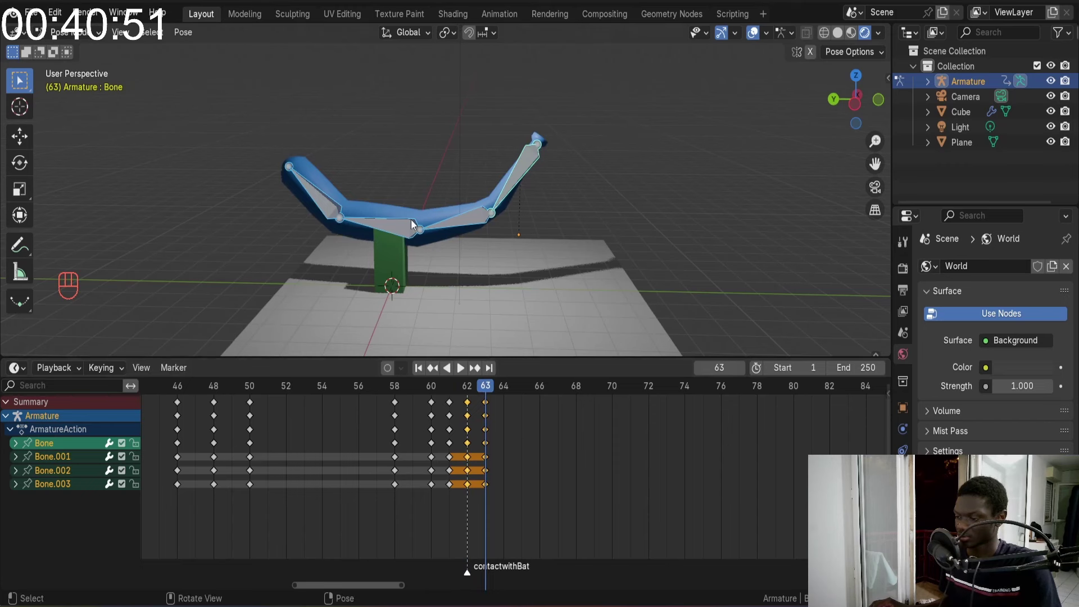
Rotate the lower and top bat bones into a follow-through pose and rekey frame 63
left_click(328, 213)
key("r")
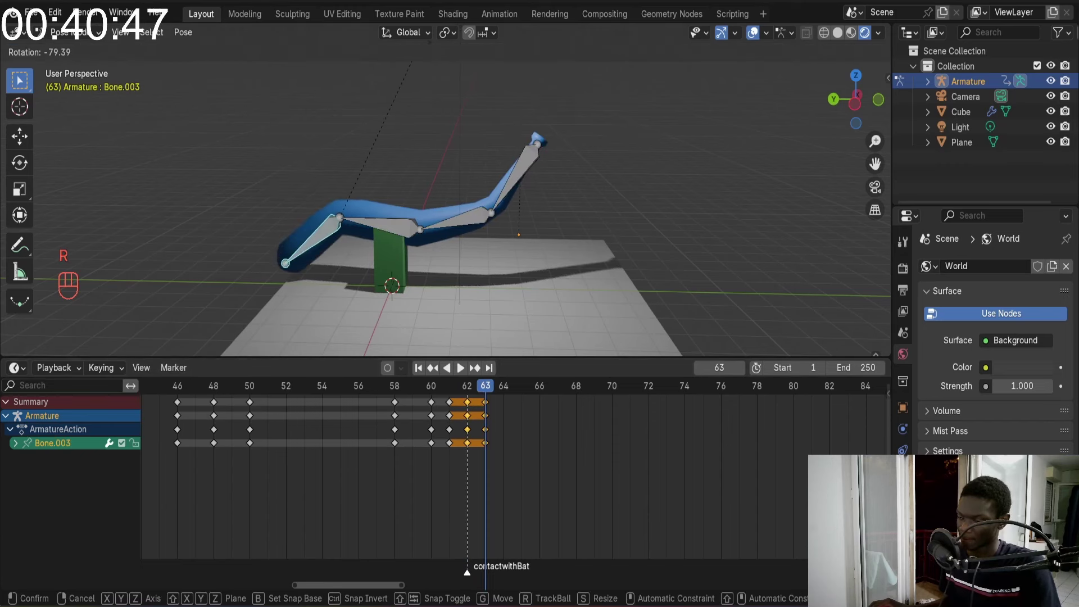
left_click(416, 230)
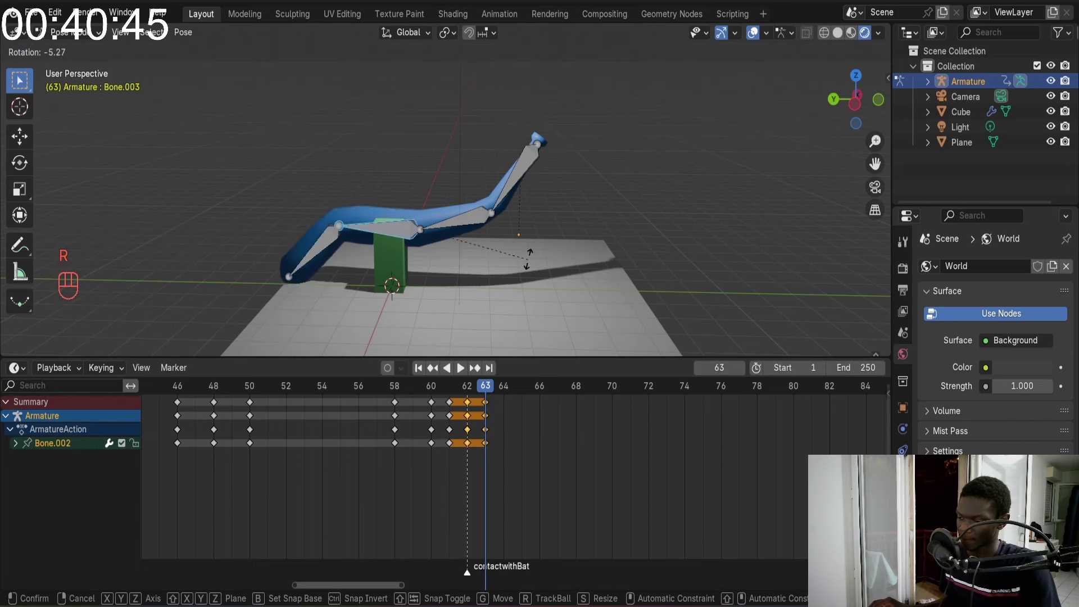
key("r")
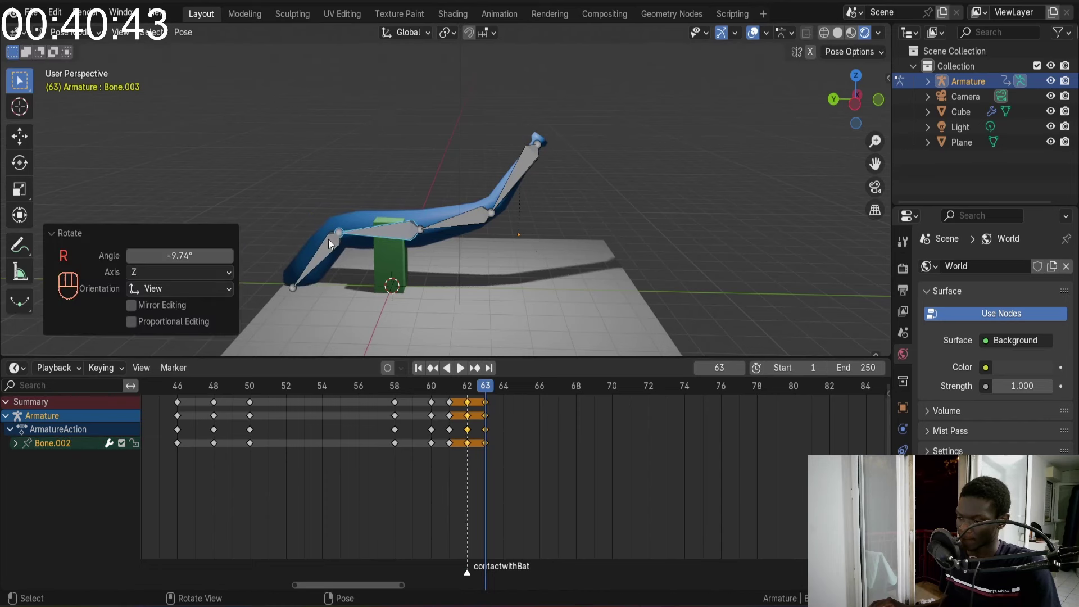
left_click(327, 245)
key("r")
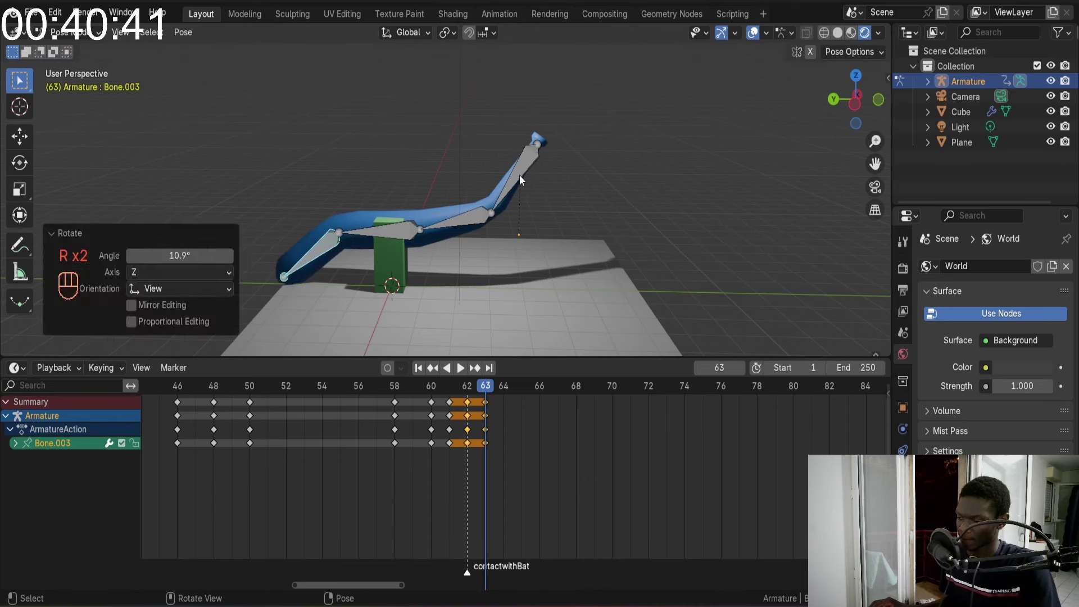
key("r")
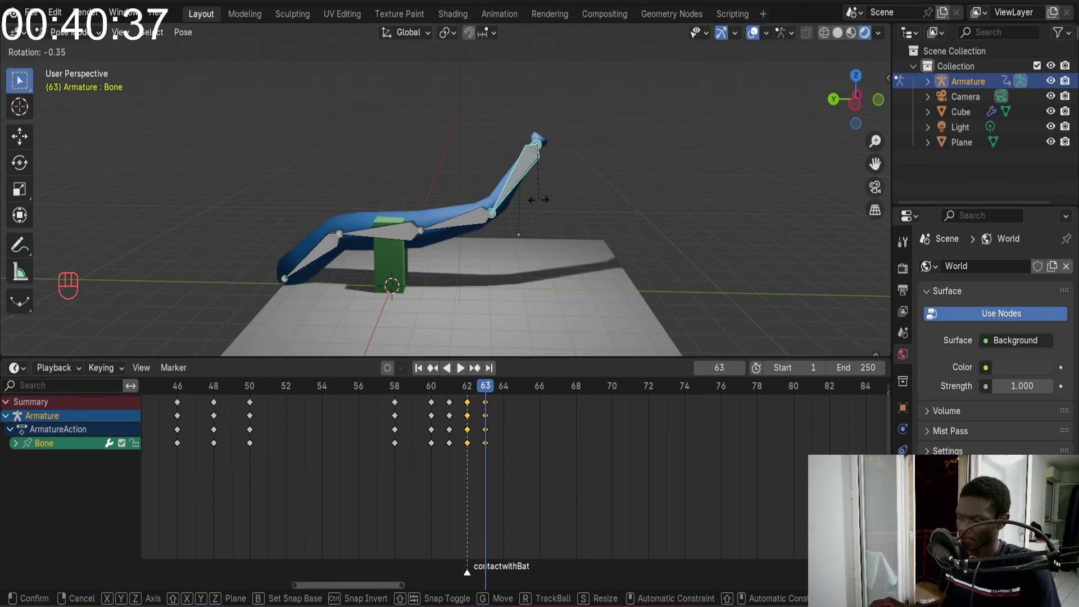
key("a")
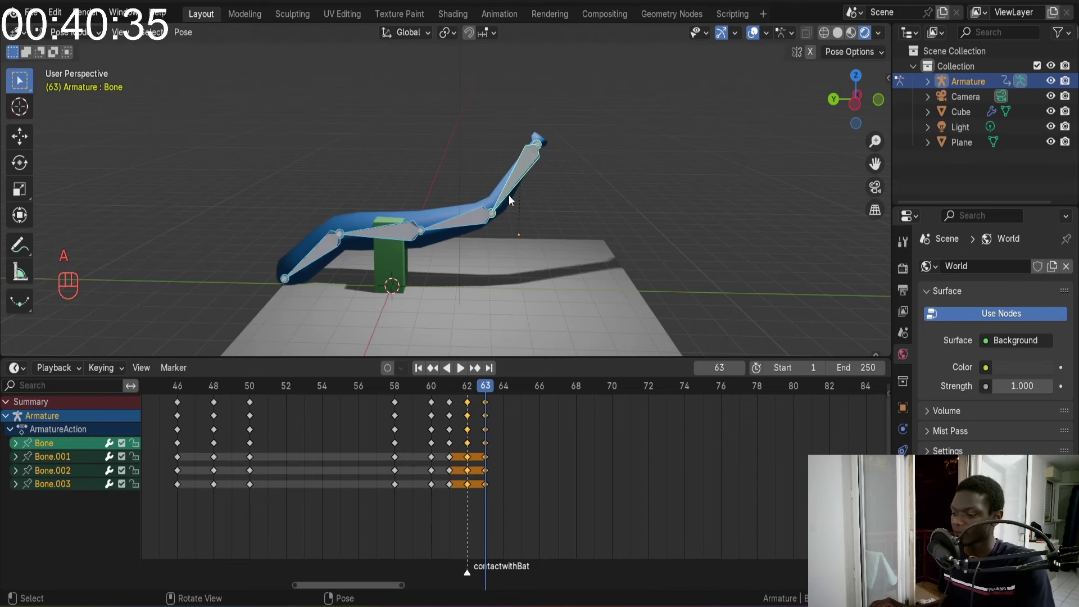
key("i")
Replay the swing animation from the first frame
left_click(375, 393)
key("space")
key("space")
left_click(421, 373)
key("space")
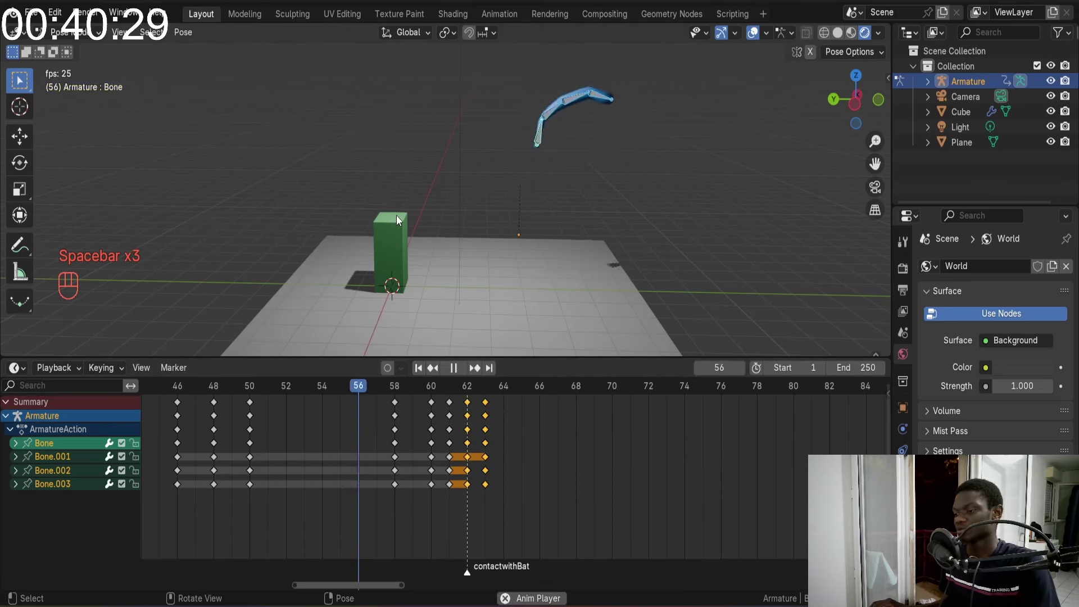
key("space")
left_click_drag(450, 389, 463, 361)
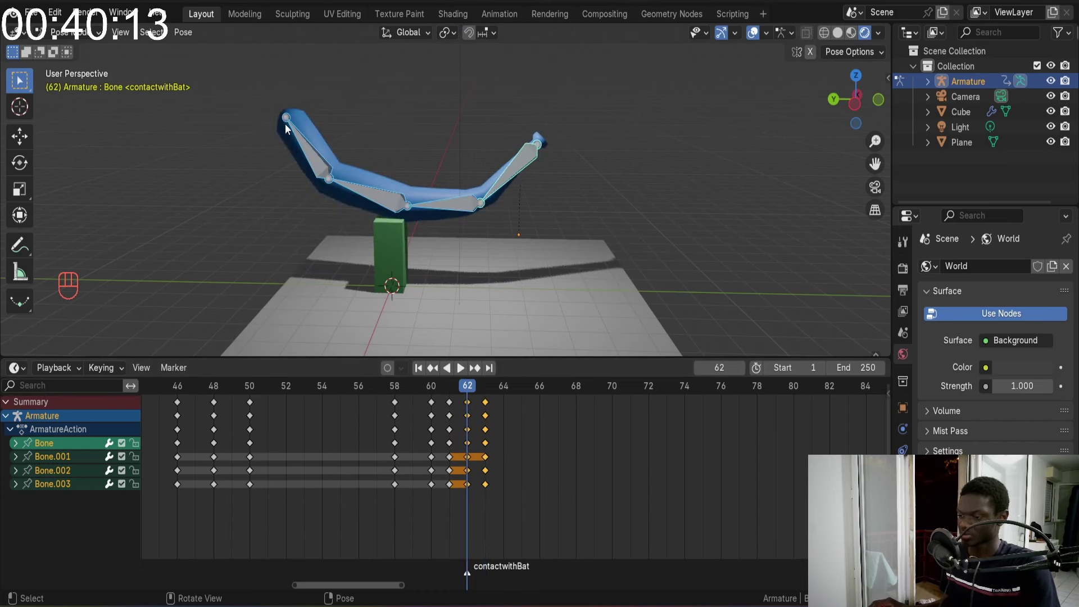
left_click(474, 393)
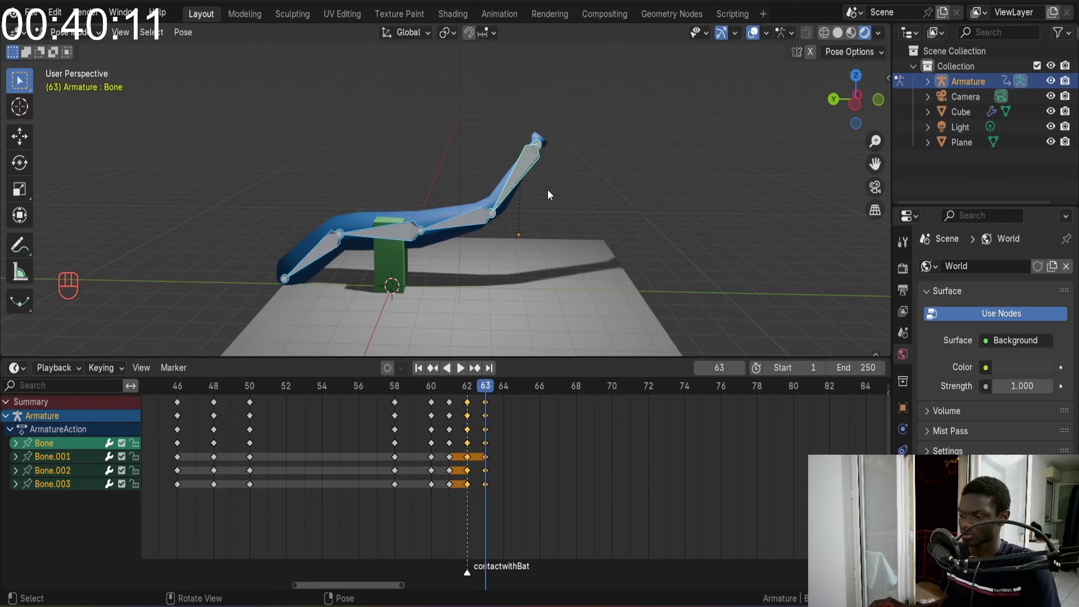
left_click_drag(484, 384, 480, 358)
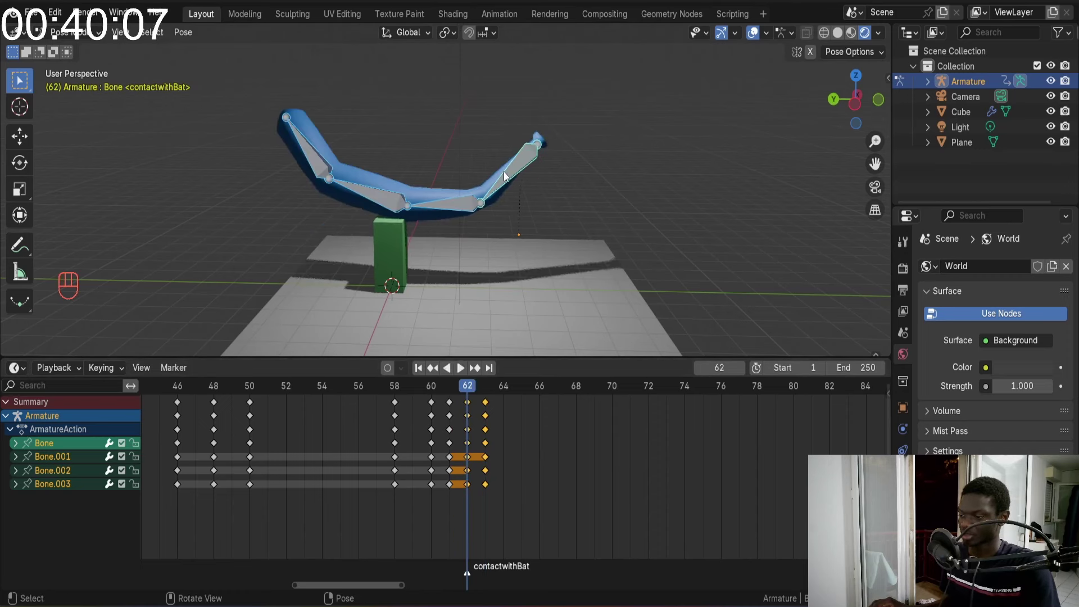
left_click(534, 168)
key("r")
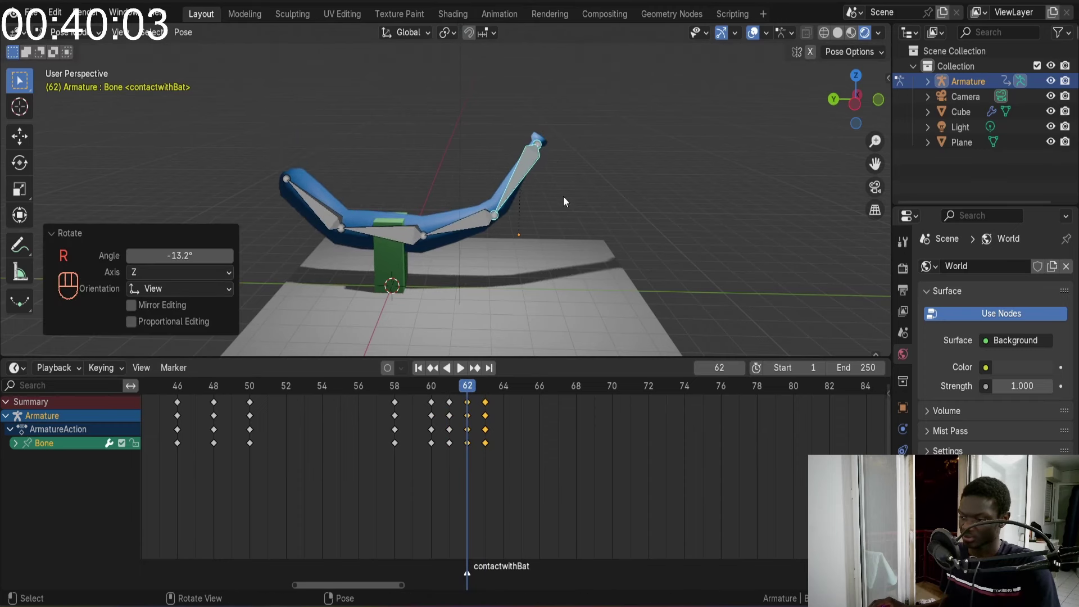
key("a")
key("i")
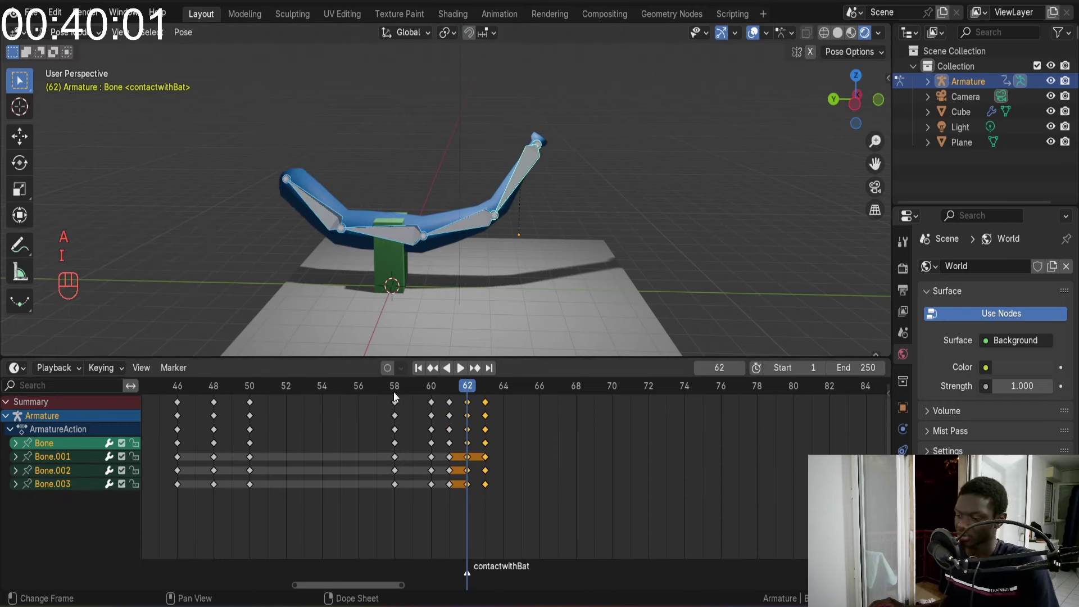
left_click(392, 395)
key("space")
key("space")
left_click(326, 388)
key("space")
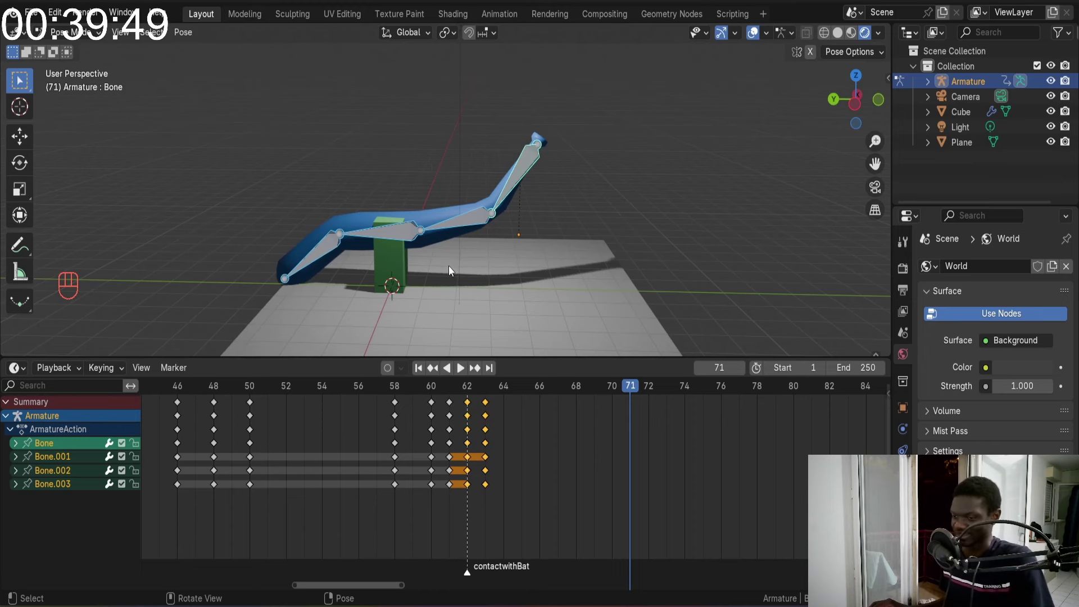
Save as 3dbaseballBatanimation.blend and replay the swing from the first frame twice
key("ctrl+s")
left_click(423, 370)
key("space")
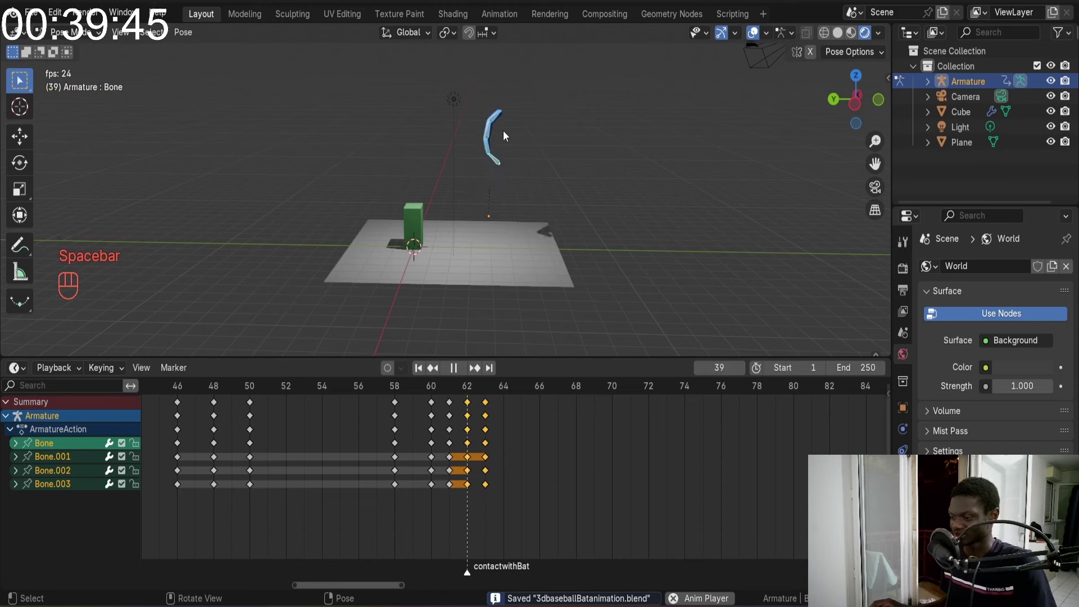
key("space")
left_click(488, 392)
left_click(419, 372)
key("space")
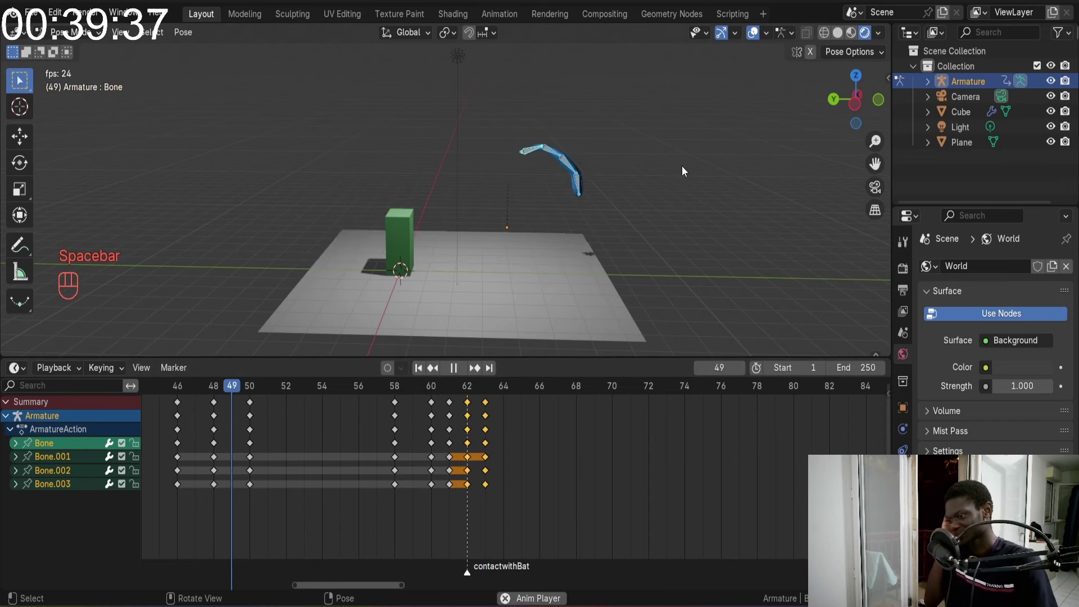
key("space")
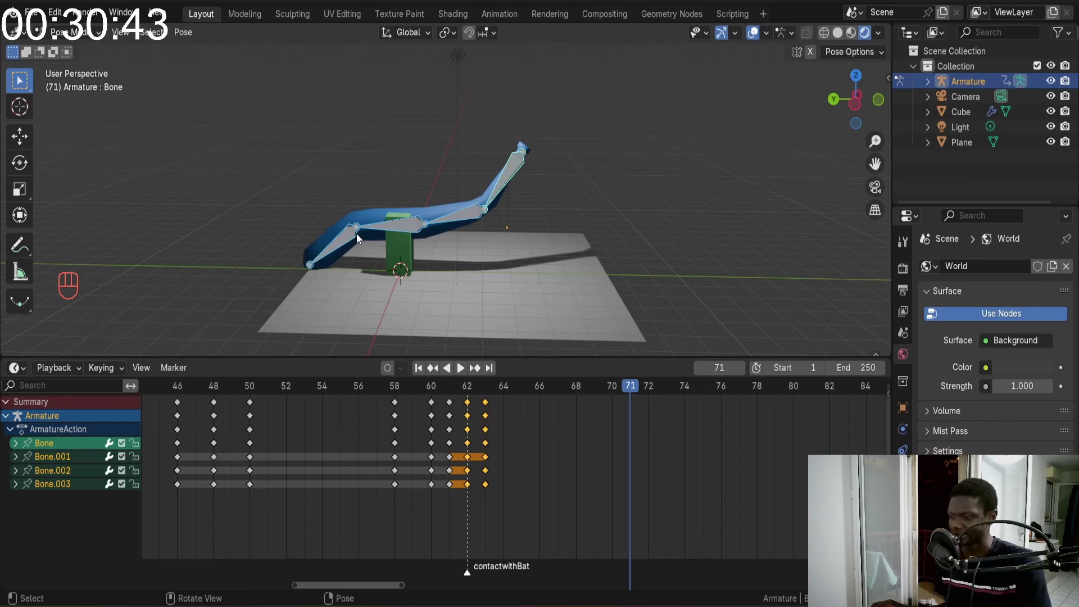
Replay the swing from the first frame twice to review the timing
left_click(366, 386)
left_click(422, 372)
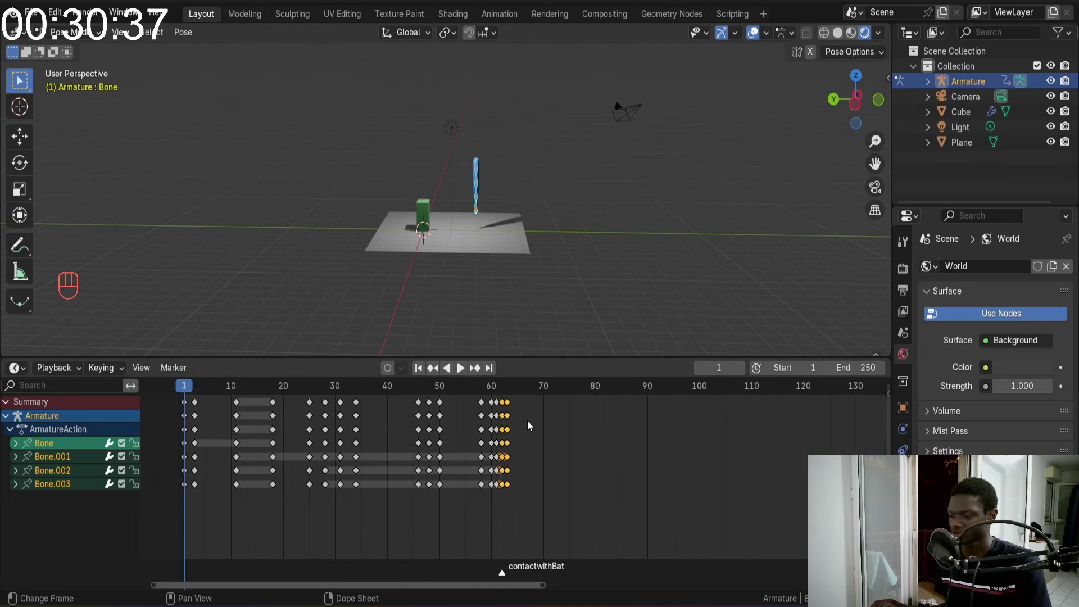
key("space")
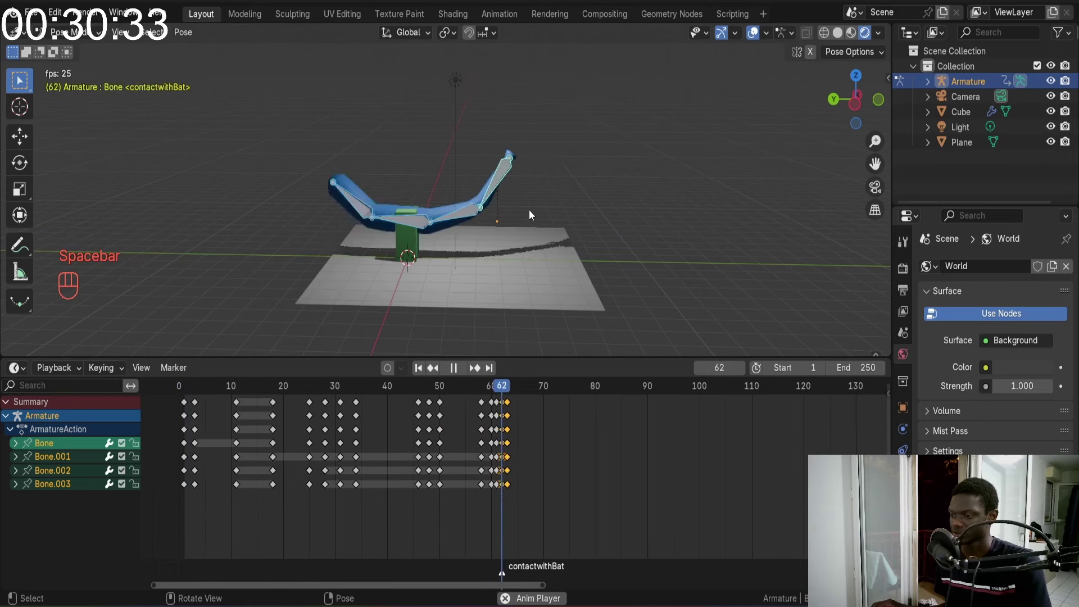
key("space")
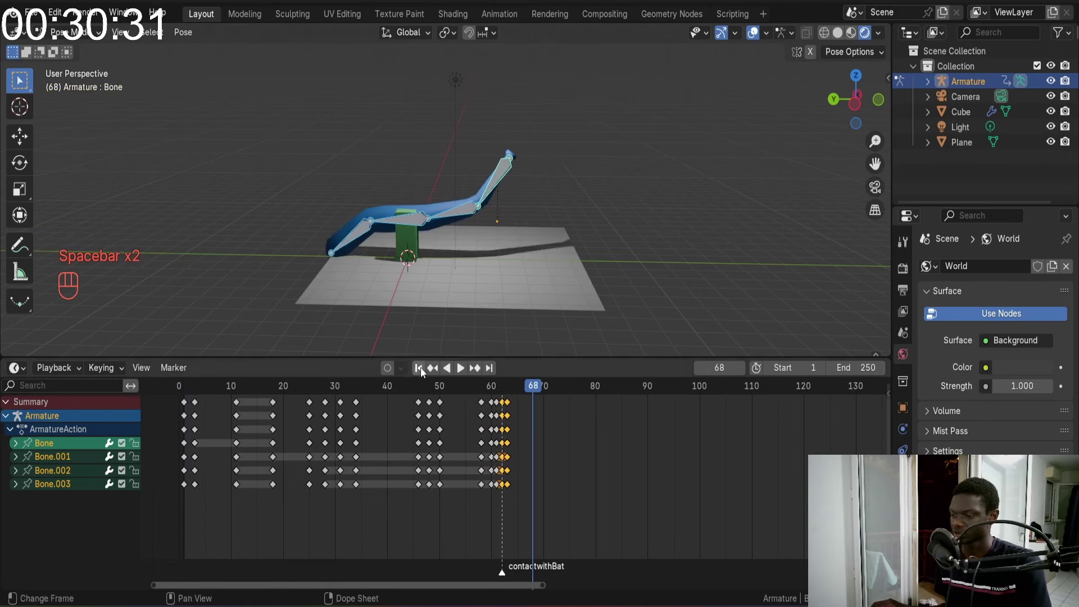
left_click(422, 371)
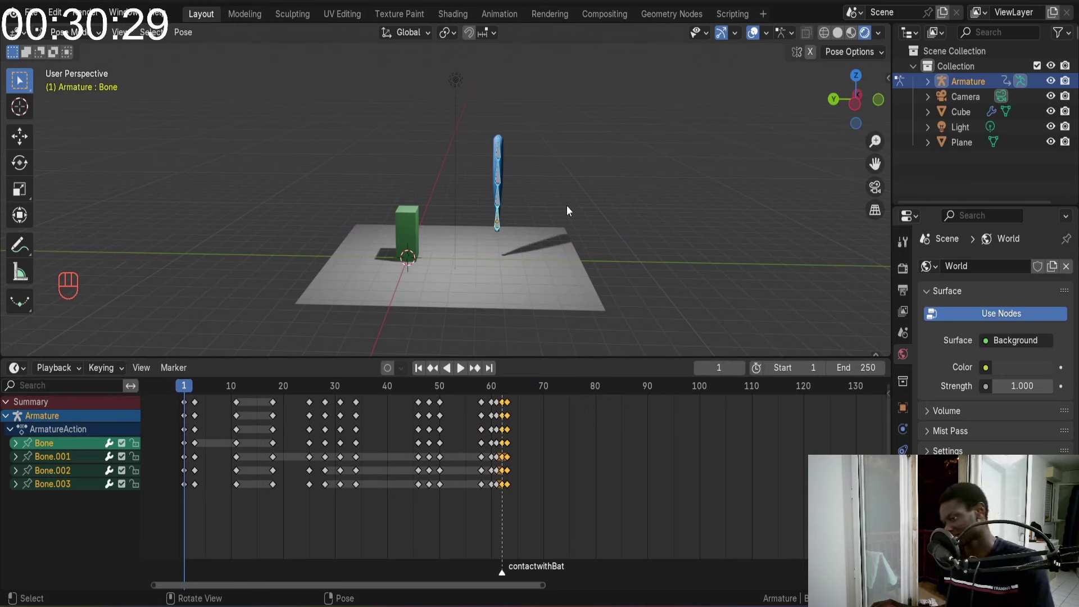
key("space")
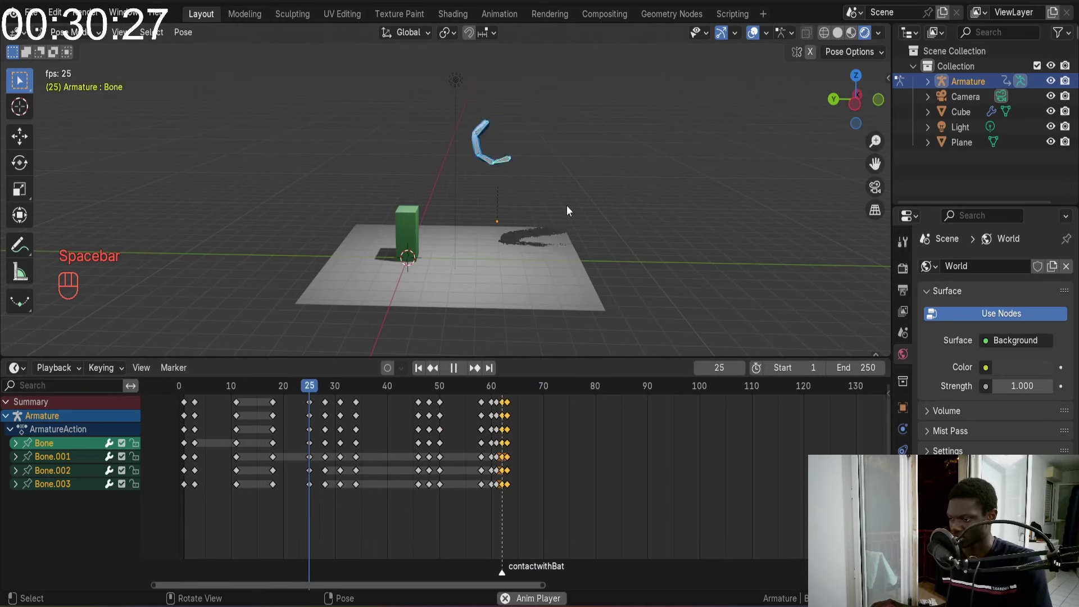
key("space")
Step the timeline to frame 65 and orbit the view to face the swing
left_click(503, 395)
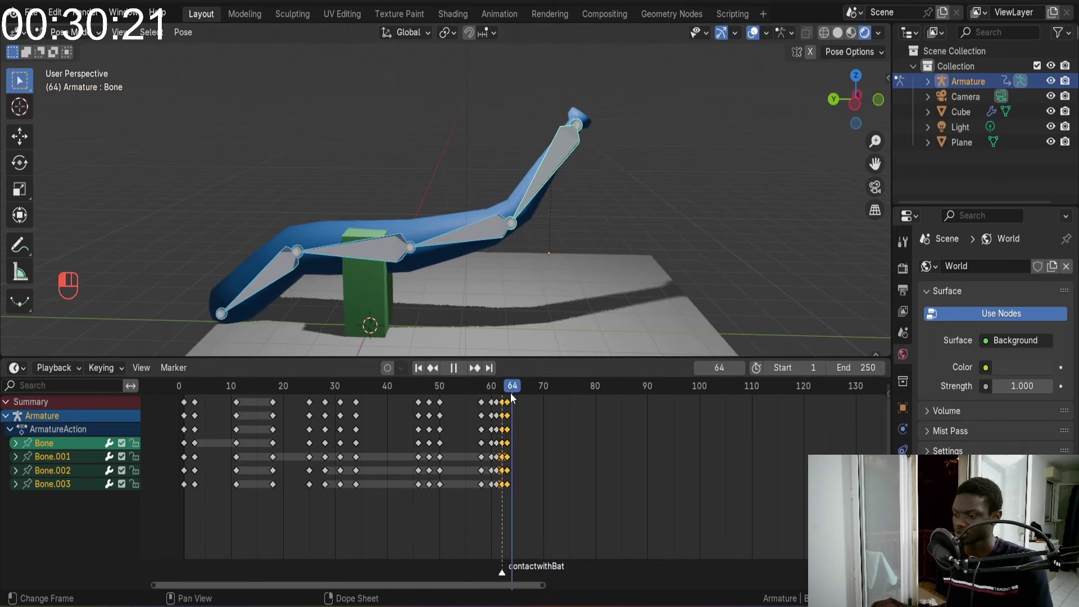
left_click_drag(529, 285, 547, 250)
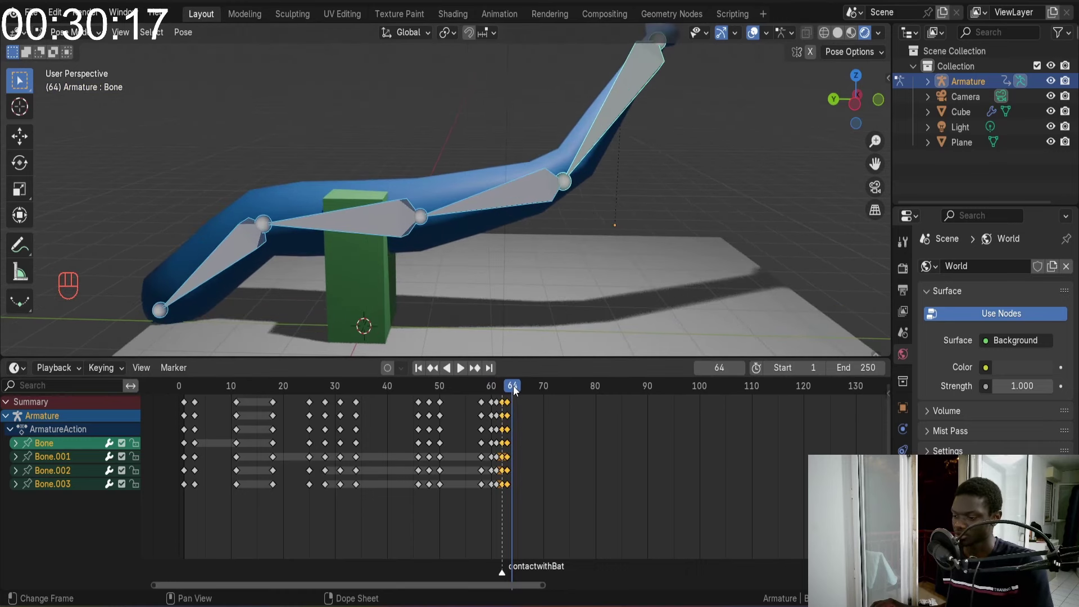
left_click(514, 390)
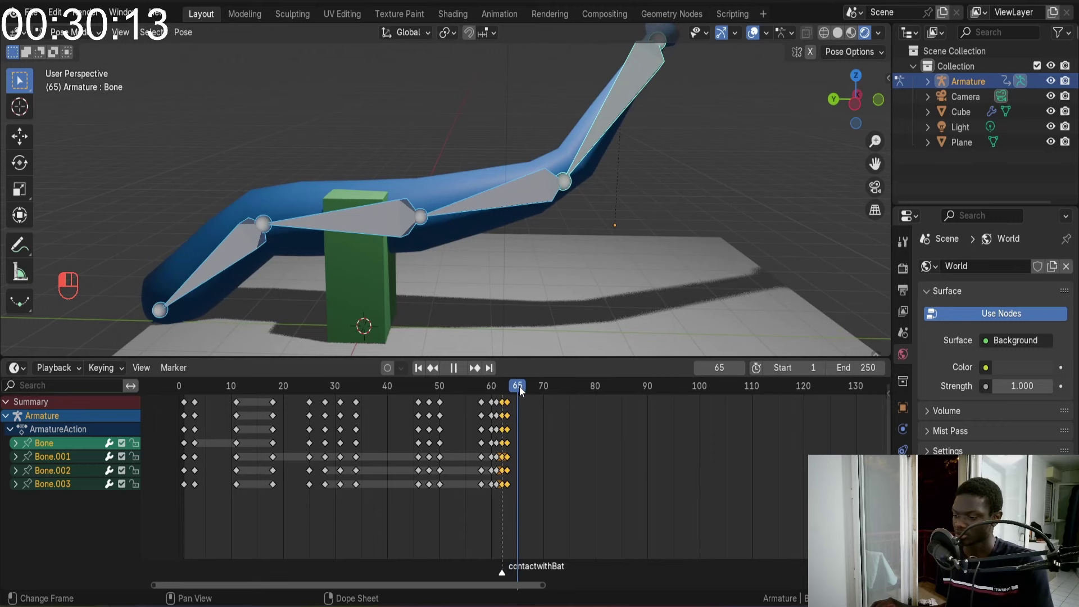
left_click_drag(506, 212, 511, 242)
middle_click(514, 225)
key("KP_3")
key("KP_1")
left_click_drag(511, 209, 582, 210)
left_click_drag(552, 207, 617, 208)
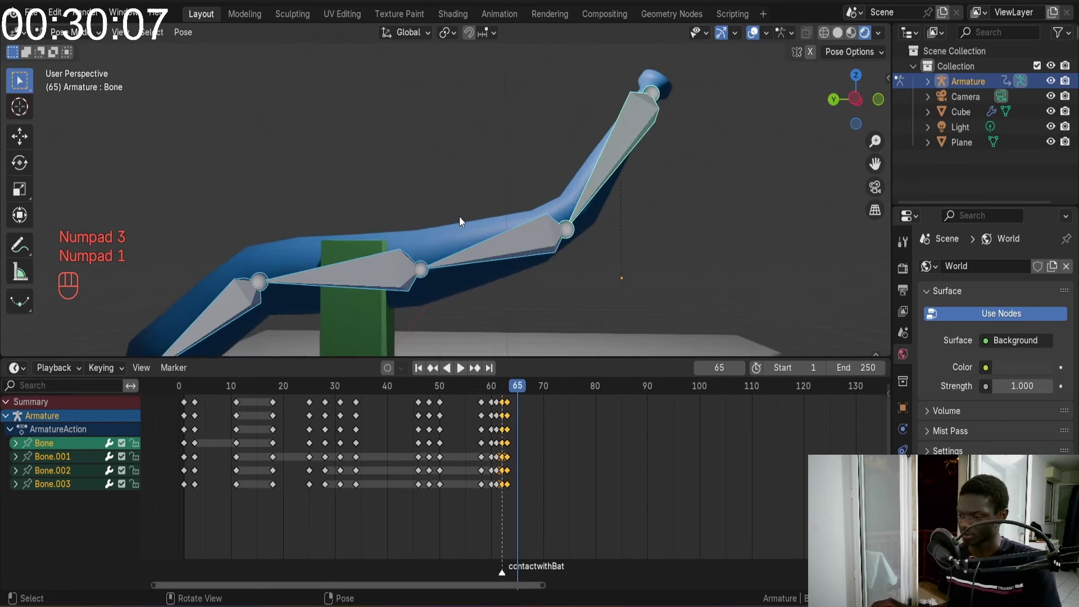
middle_click(464, 229)
left_click_drag(467, 232, 509, 212)
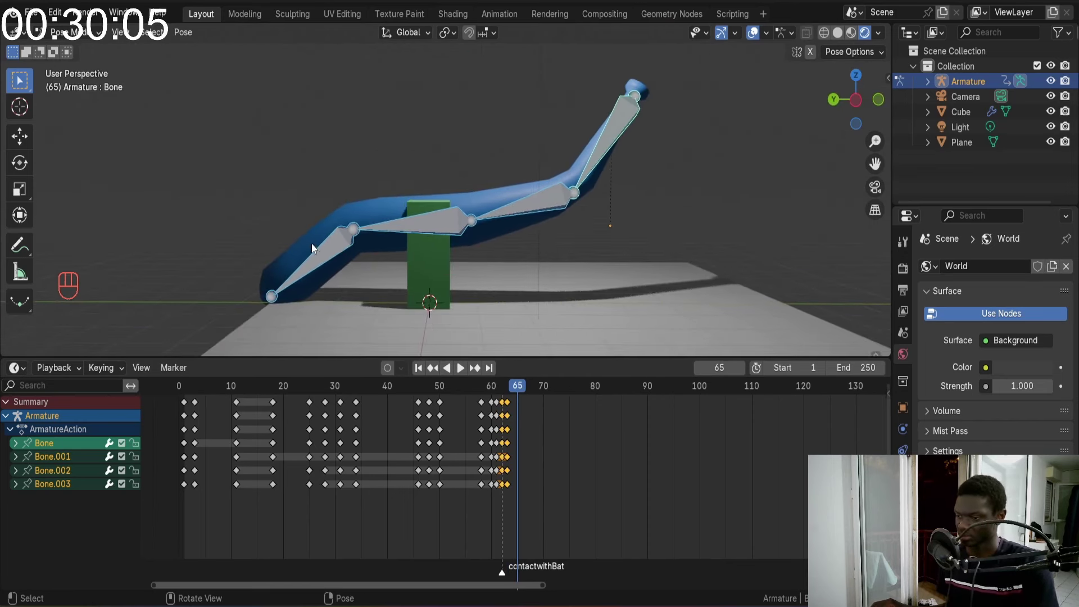
Rotate the bat's far-end bone about 70° and key all bones at frame 65
left_click(333, 252)
key("r")
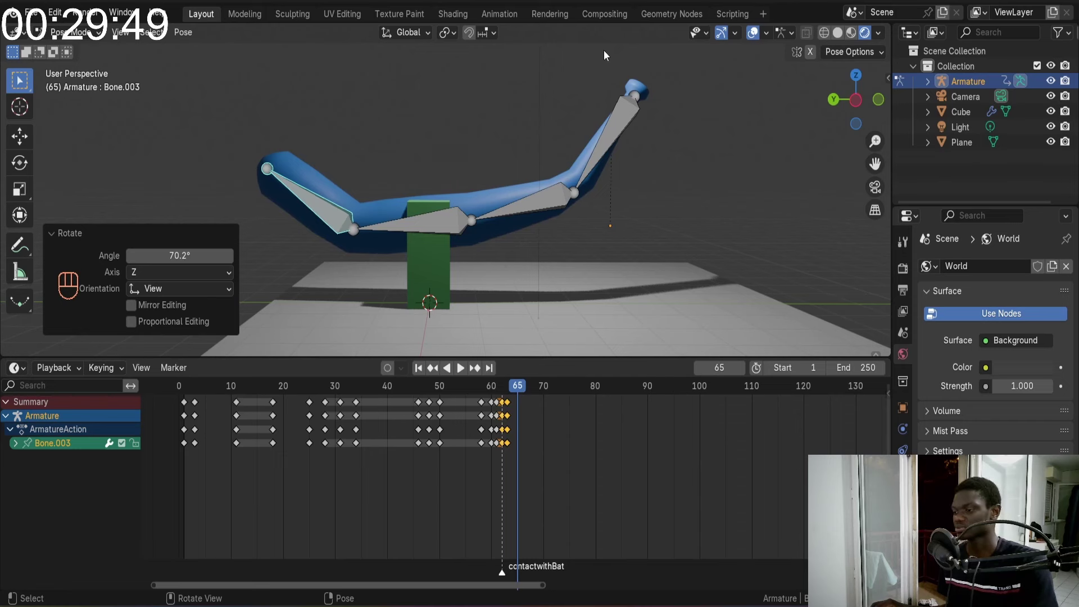
key("a")
key("i")
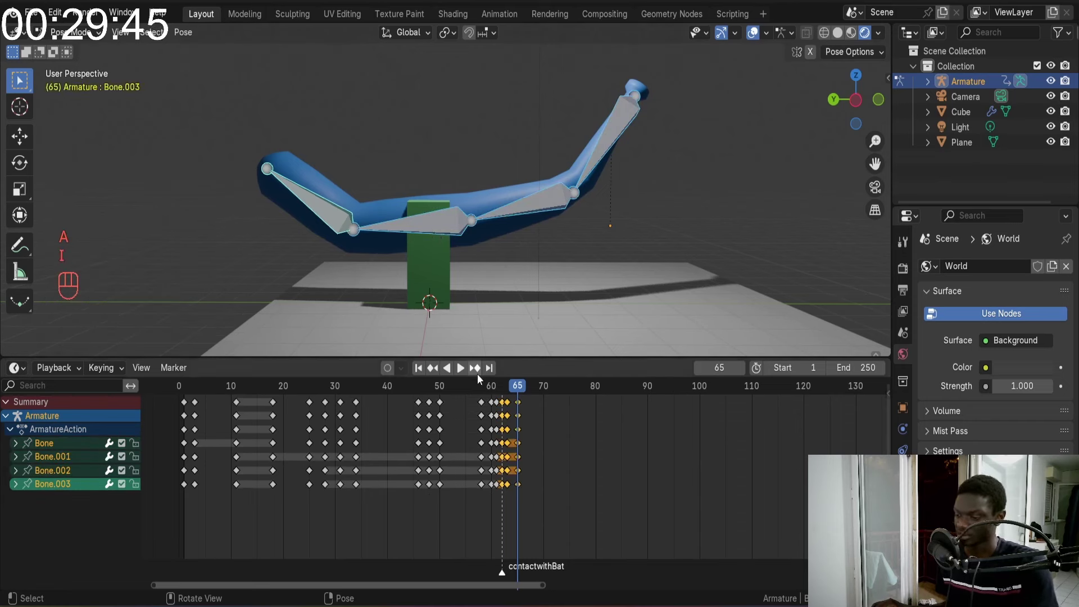
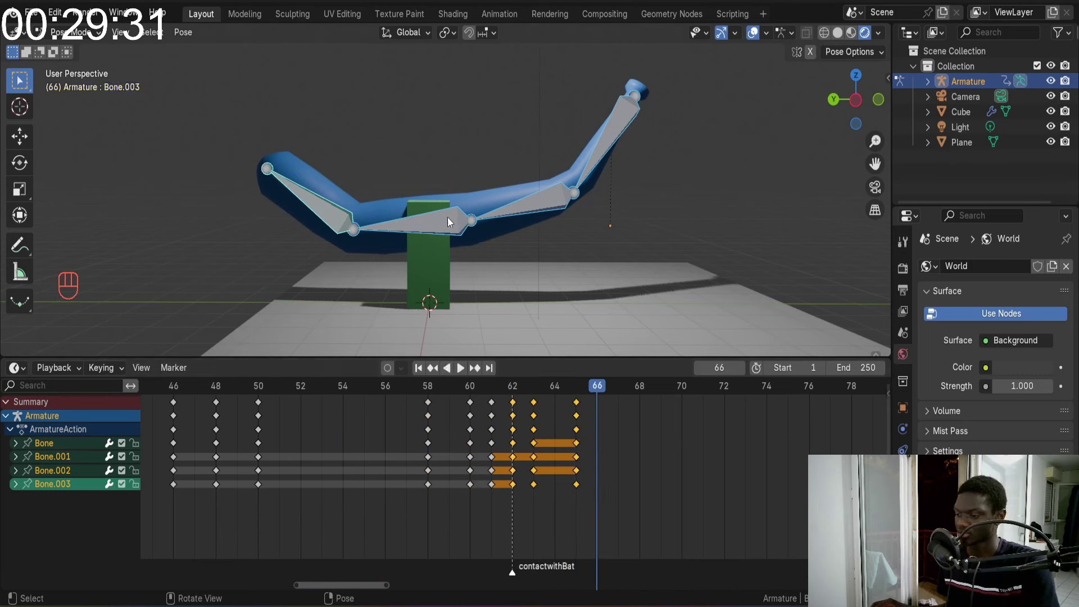
Rotate the bat's tip bone further into the swing arc and confirm the rotation
left_click(459, 218)
key("r")
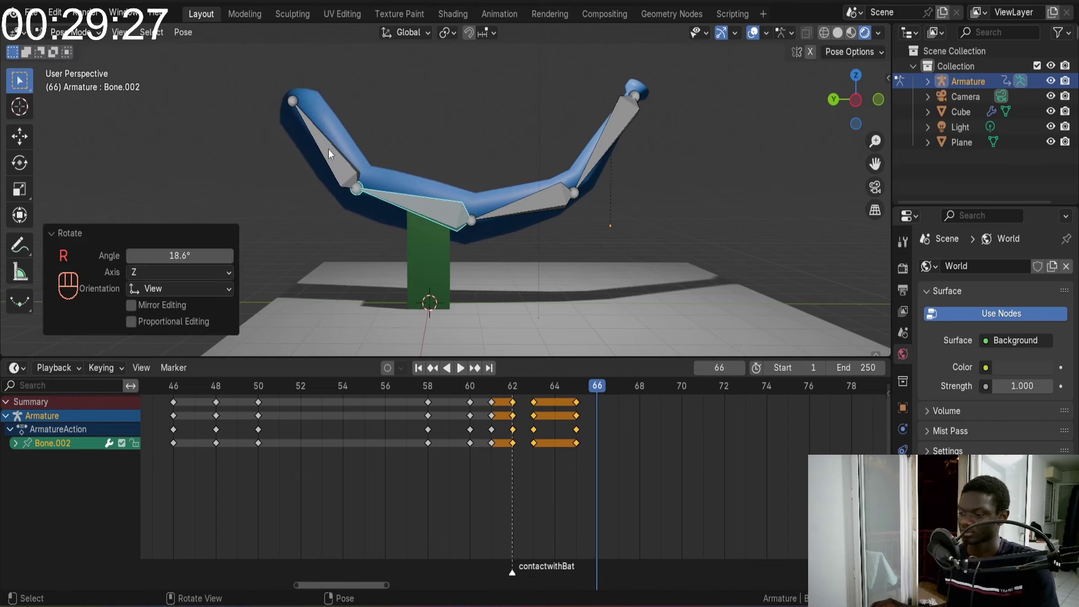
key("r")
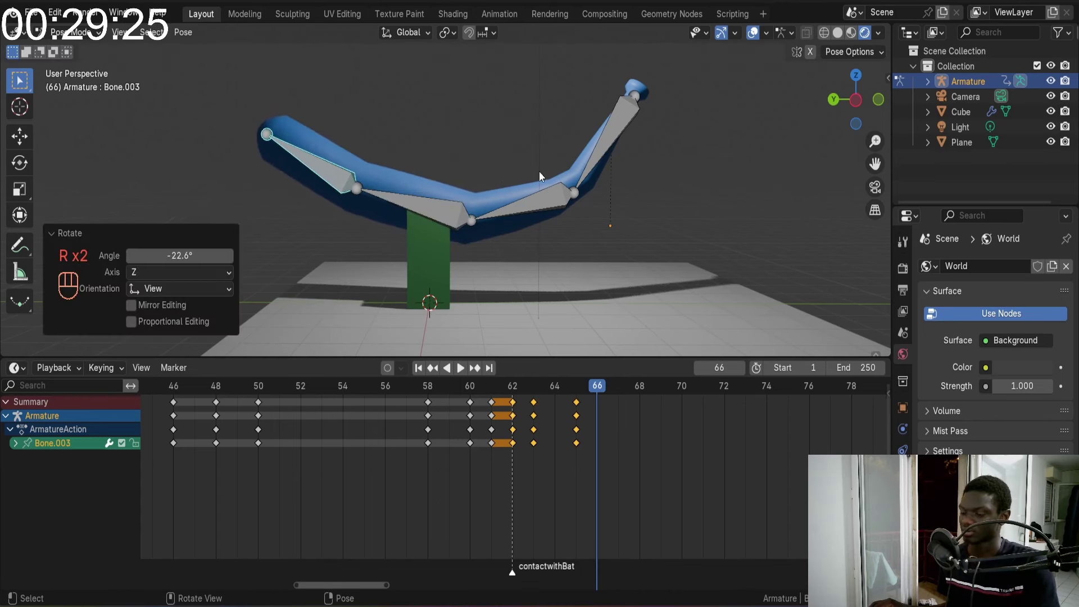
left_click_drag(552, 197, 608, 216)
key("r")
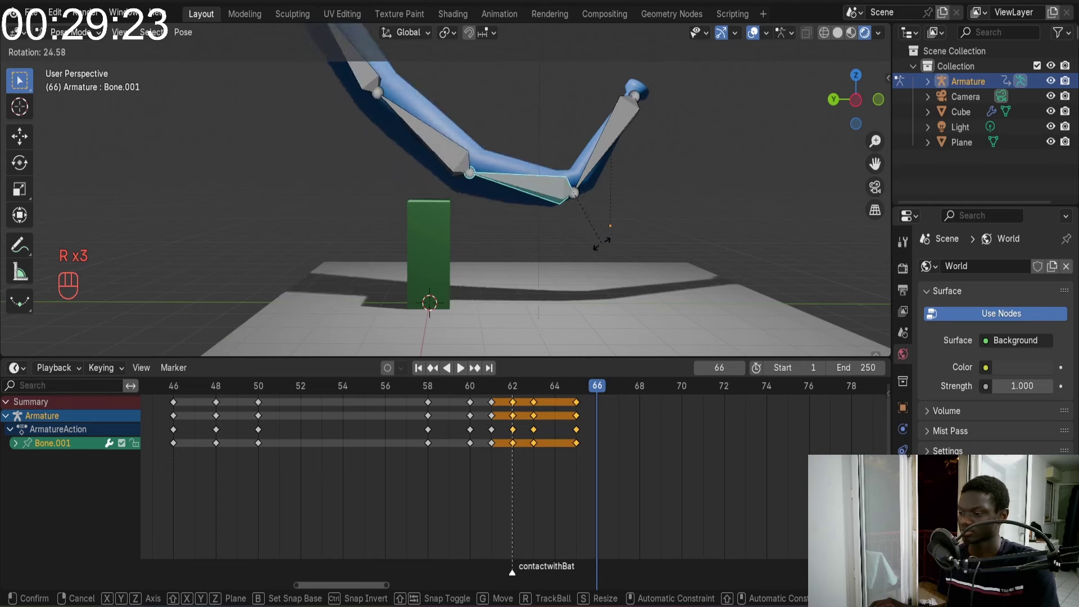
key("r")
left_click(516, 172)
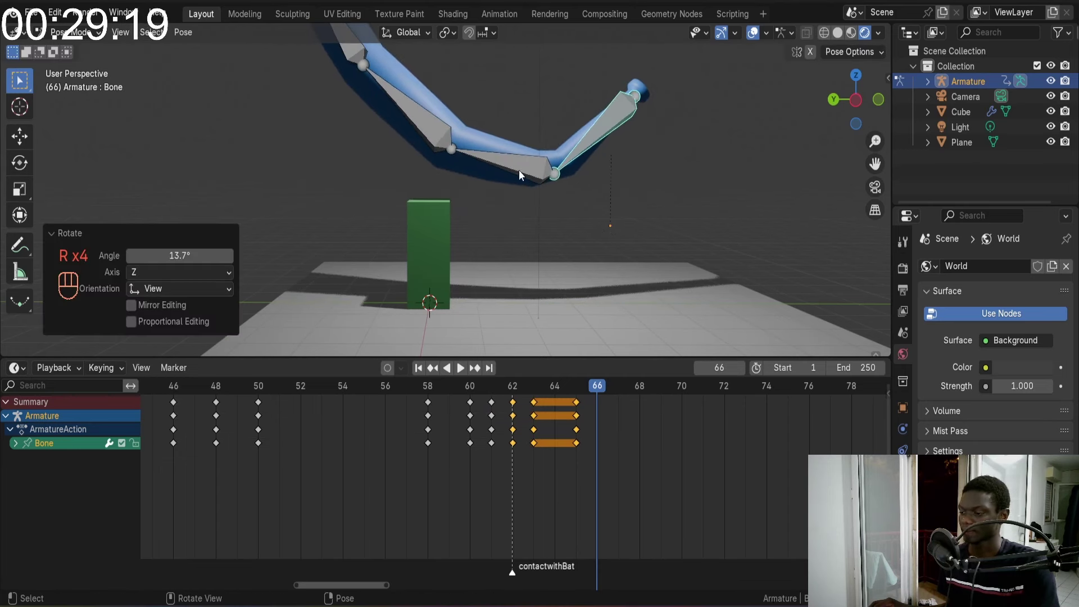
Bend the bat's middle bone a bit more and key the pose on all bones at frame 66
left_click_drag(531, 174, 569, 190)
left_click(531, 169)
key("r")
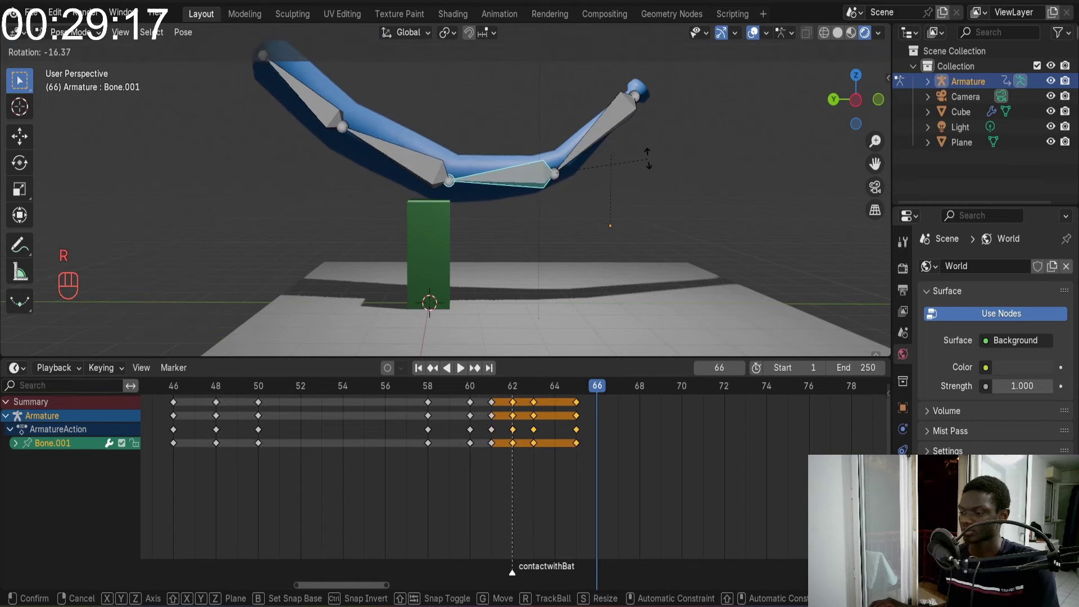
key("a")
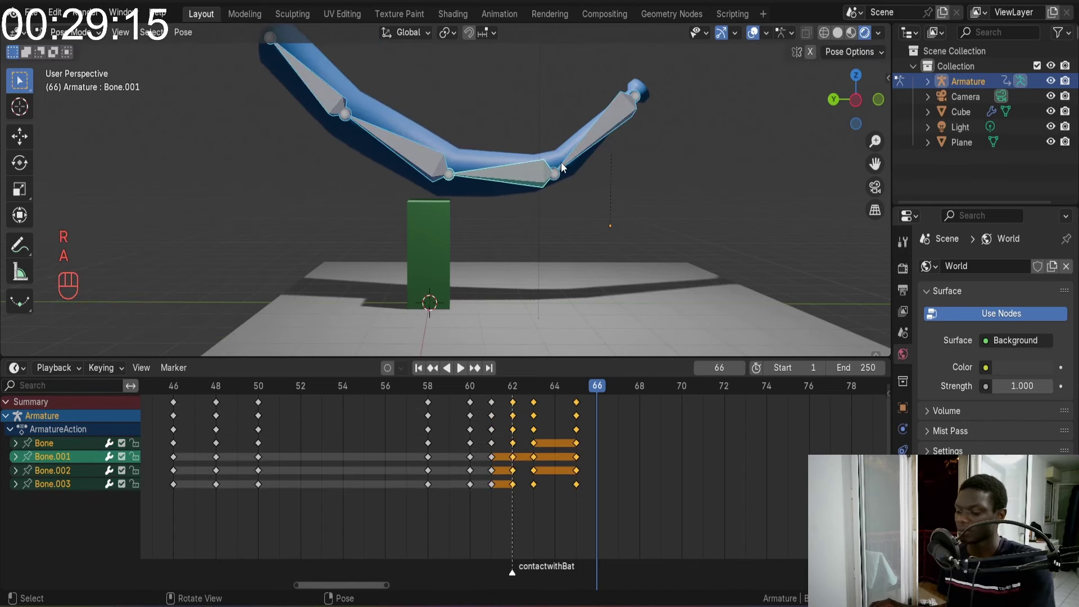
key("i")
left_click(227, 385)
key("space")
key("space")
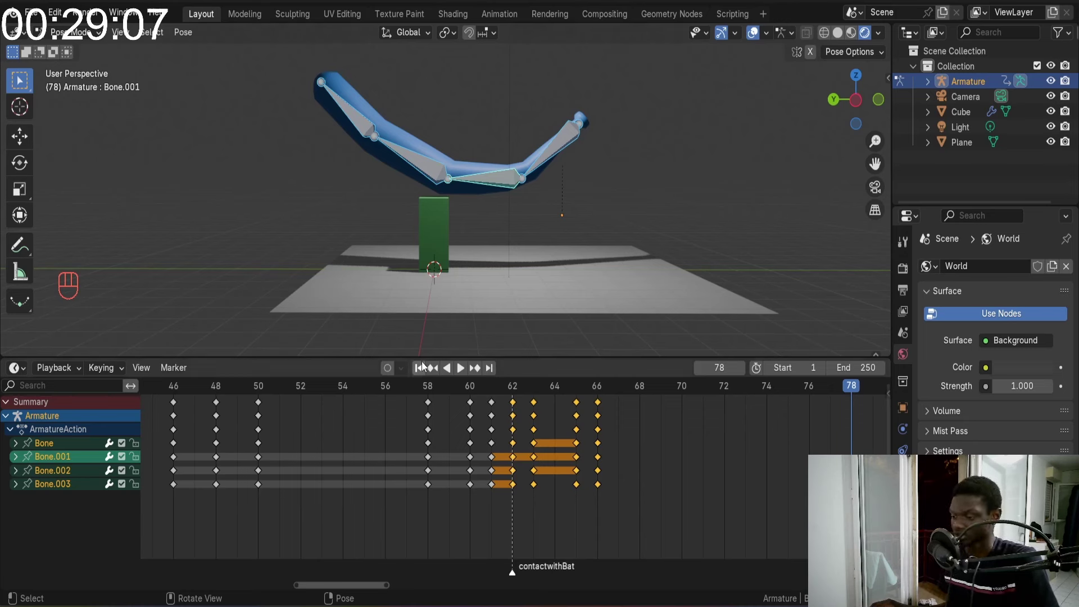
Scrub back to frame 1 and play the swing animation through to review the arc
left_click_drag(422, 368, 544, 428)
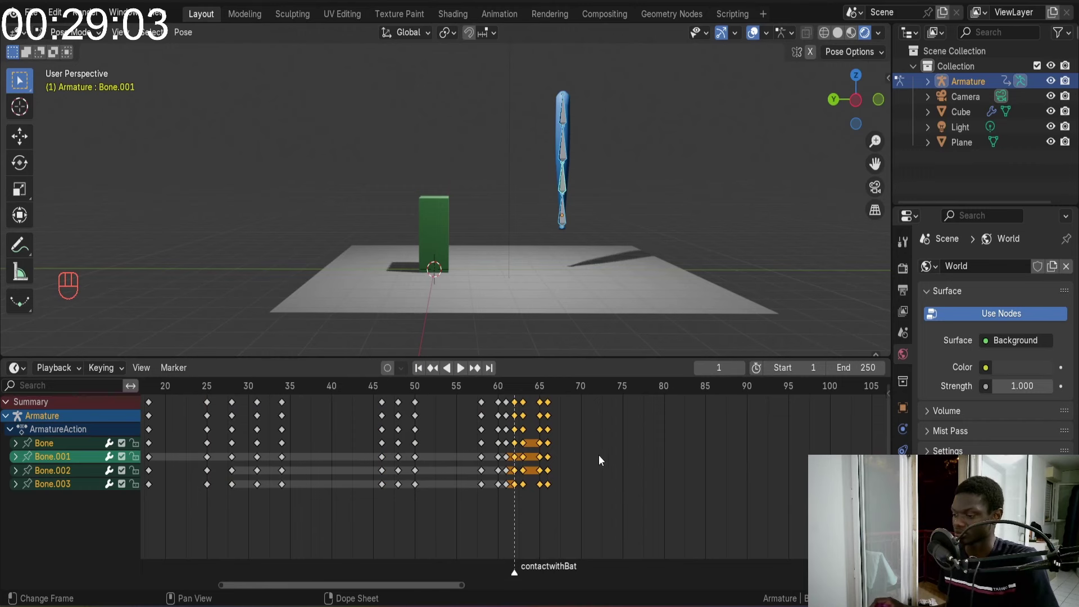
key("space")
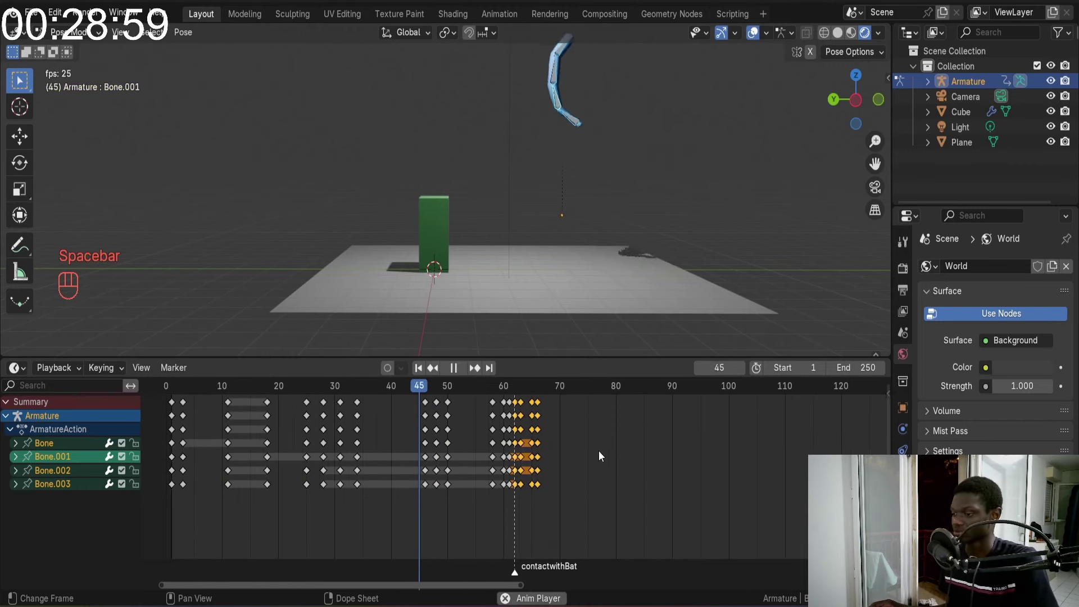
key("space")
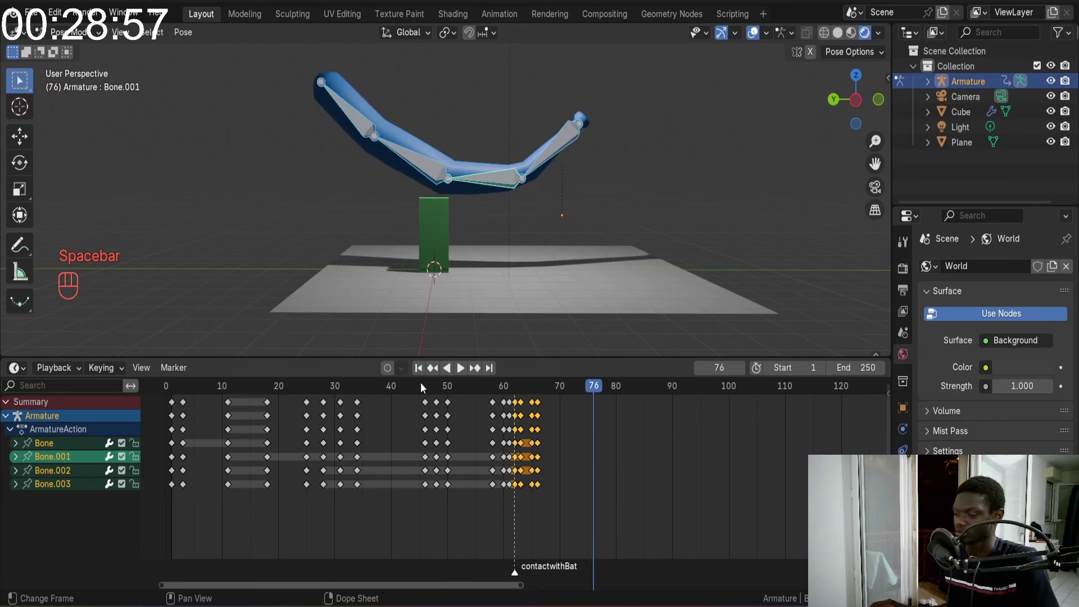
key("space")
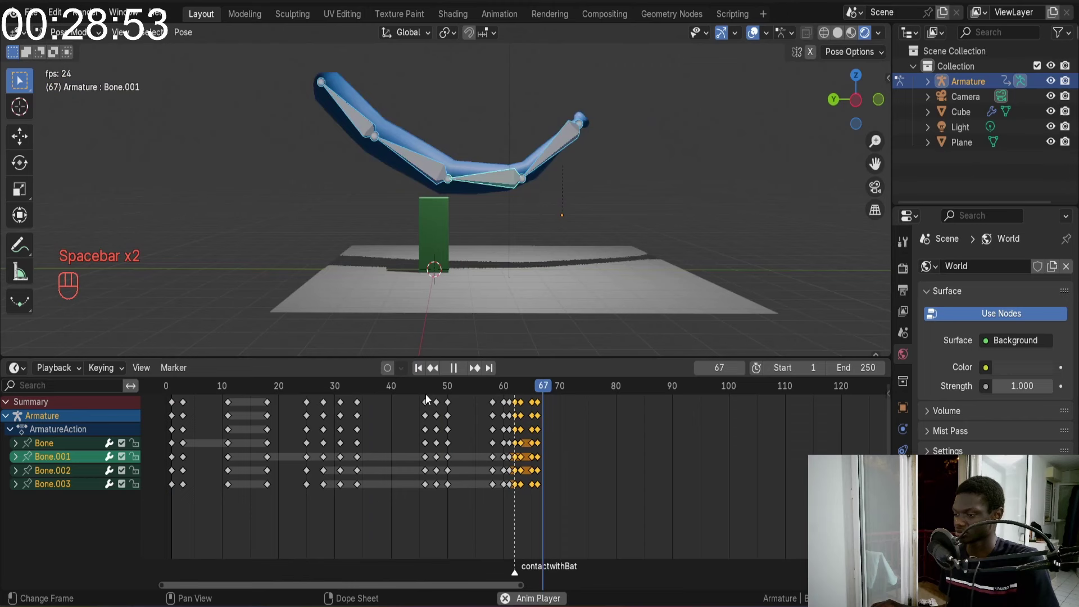
key("space")
left_click(429, 378)
key("space")
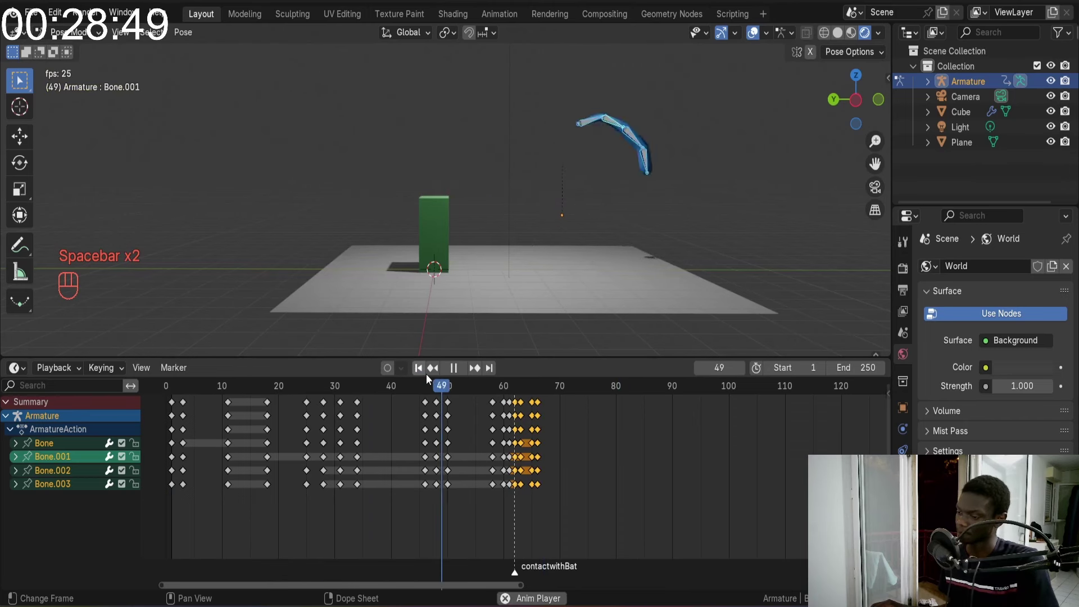
key("space")
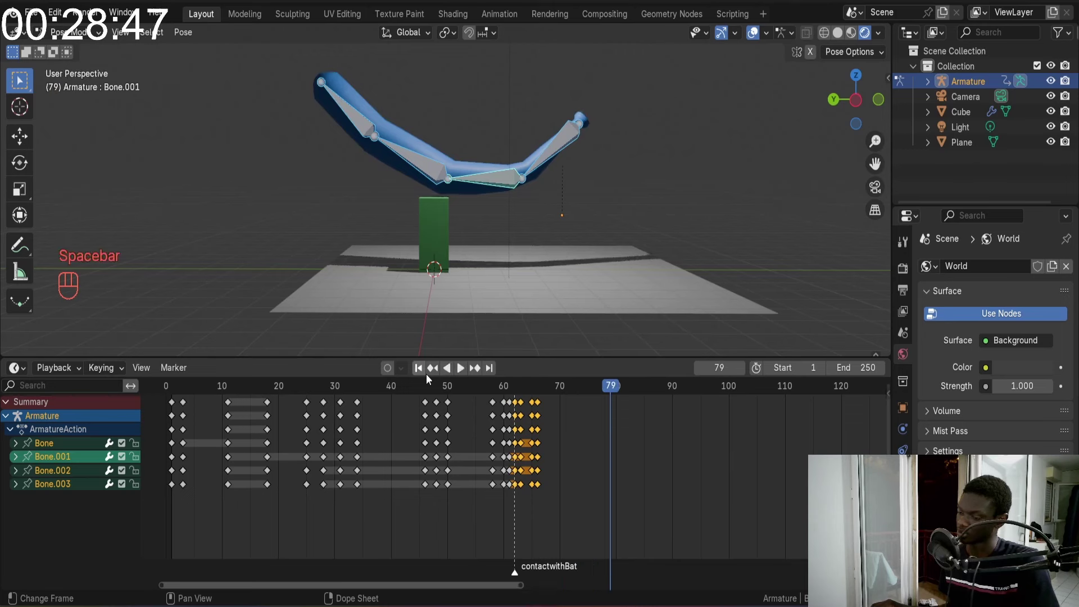
Replay the swing several more times from the start of the timeline
left_click(430, 378)
key("space")
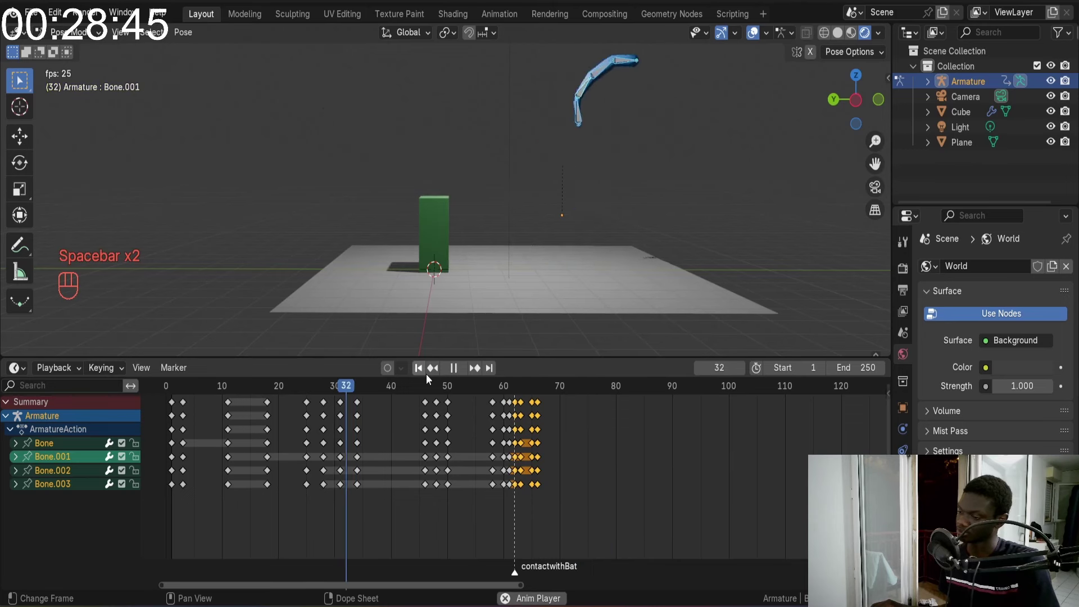
key("space")
left_click(430, 378)
key("space")
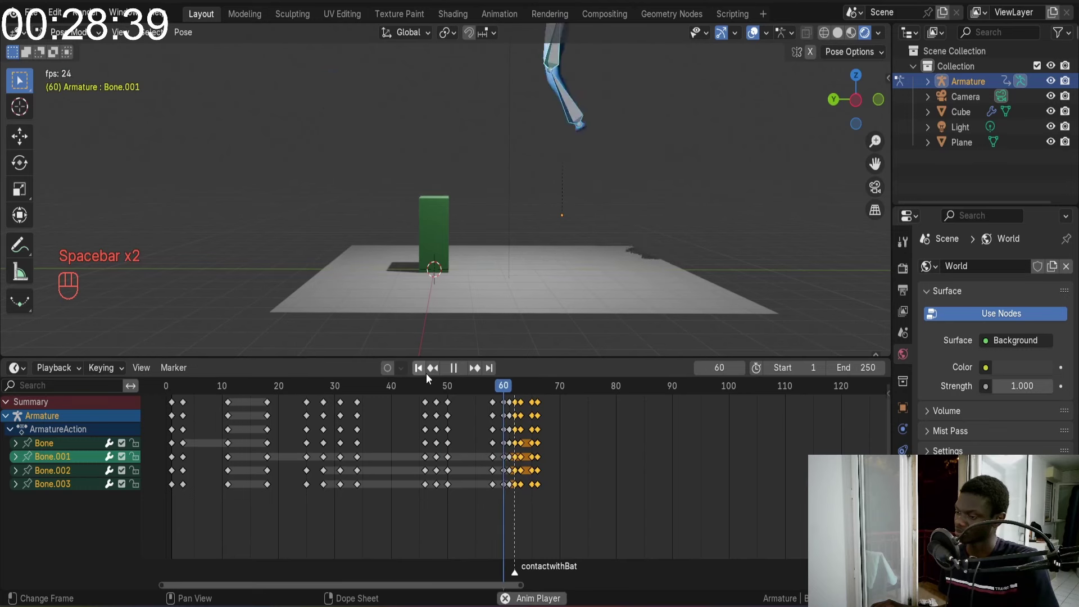
key("space")
left_click(428, 377)
key("space")
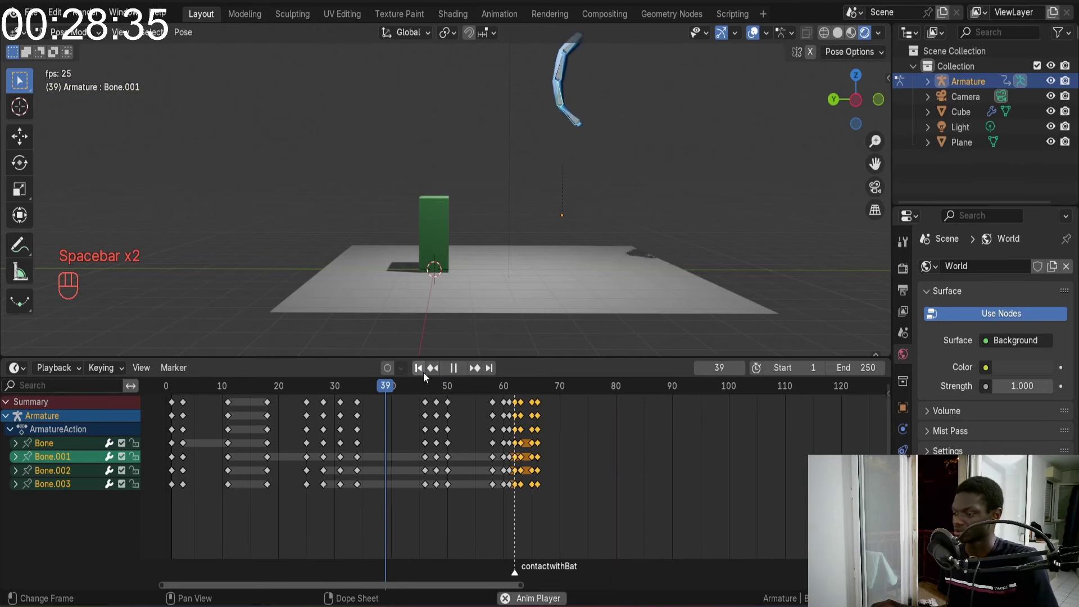
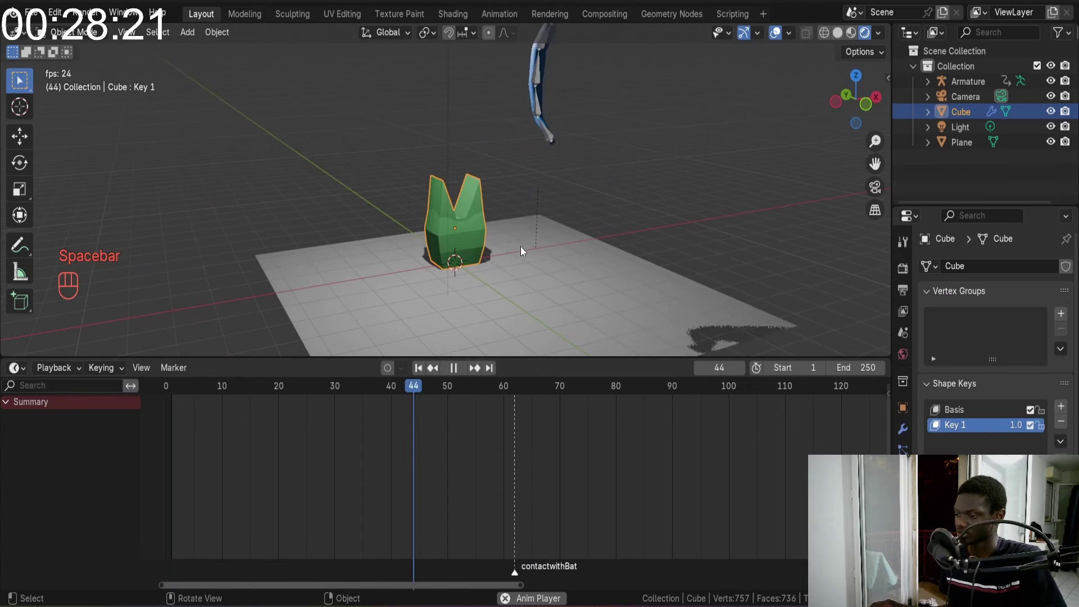
Stop the playback and orbit around the deforming green post
key("space")
left_click_drag(524, 173, 658, 164)
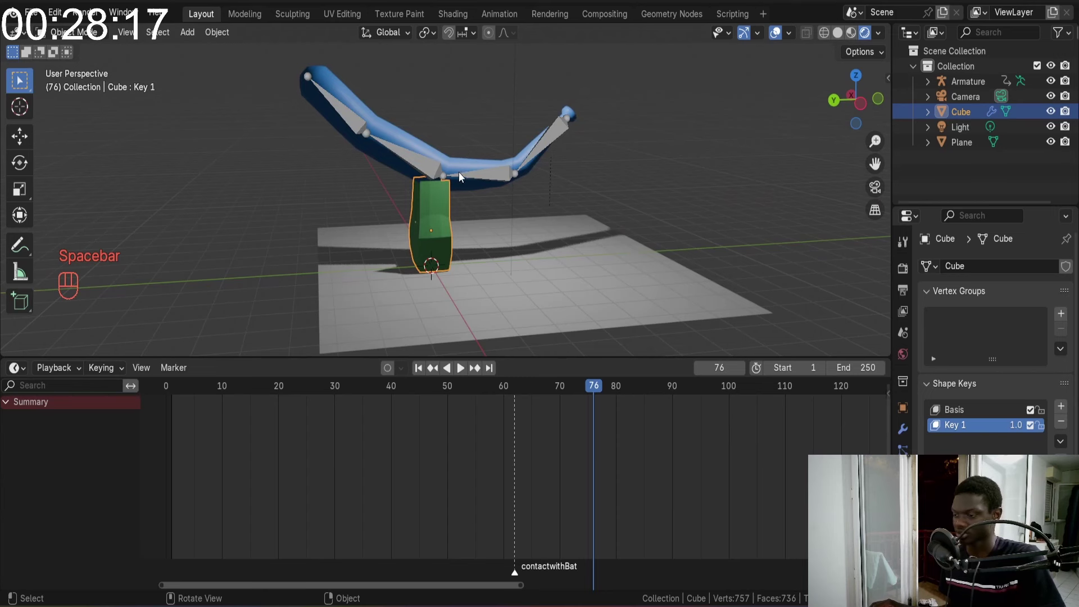
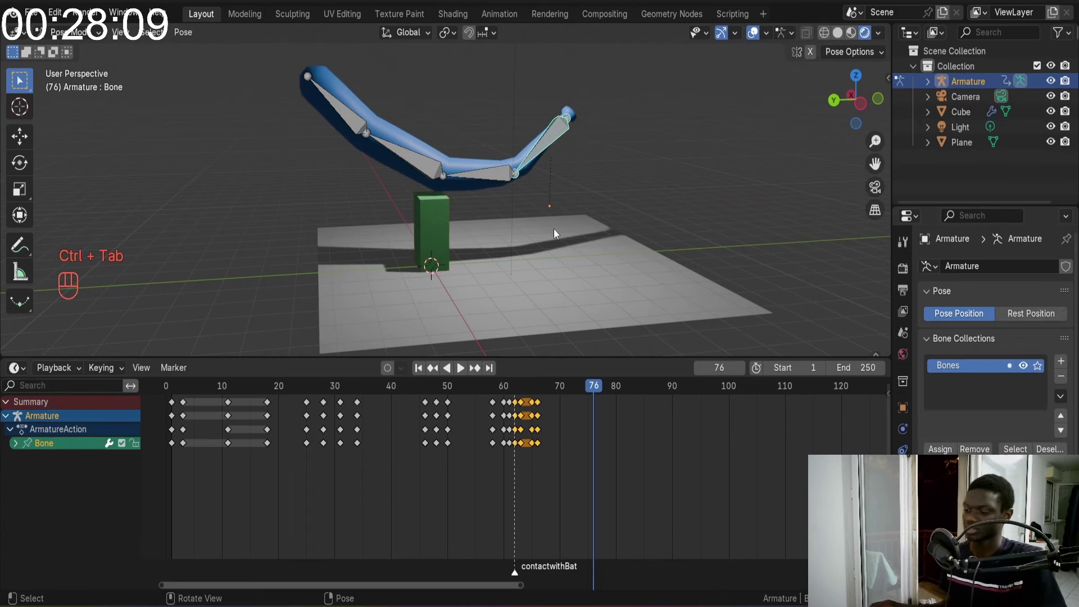
Return to the side view of the swing and move the timeline to frame 70
left_click_drag(496, 395, 564, 353)
left_click_drag(676, 174, 647, 166)
key("KP_3")
key("KP_1")
left_click_drag(569, 195, 677, 189)
left_click_drag(644, 188, 671, 190)
middle_click(638, 189)
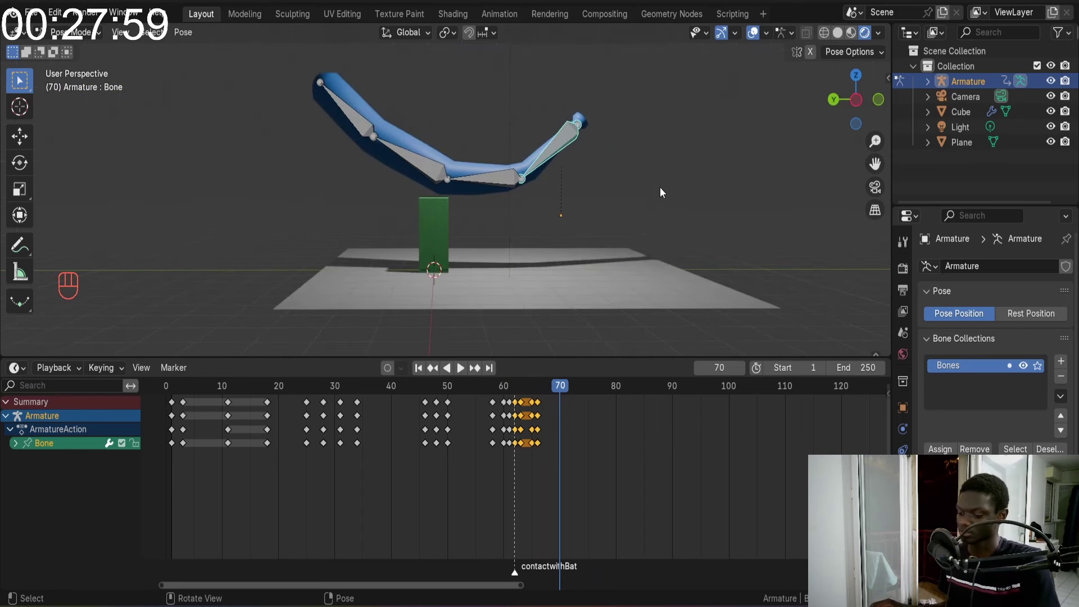
Curl the bat's tip bone, key the follow-through pose around frame 72, and play the swing
key("r")
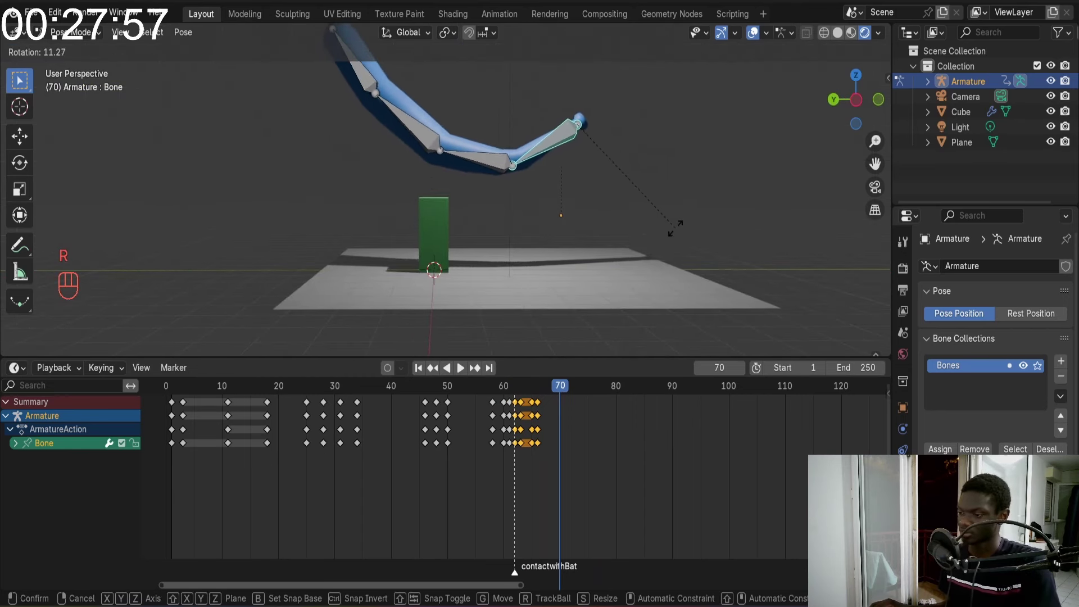
key("a")
key("i")
left_click(568, 407)
key("g")
left_click(445, 386)
key("space")
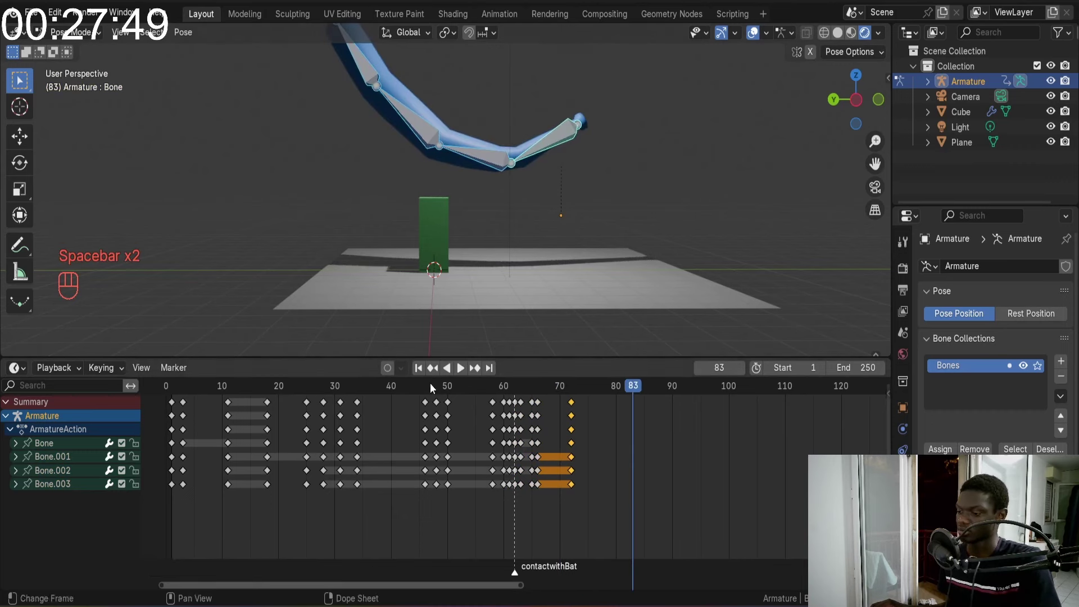
key("space")
left_click(426, 369)
key("space")
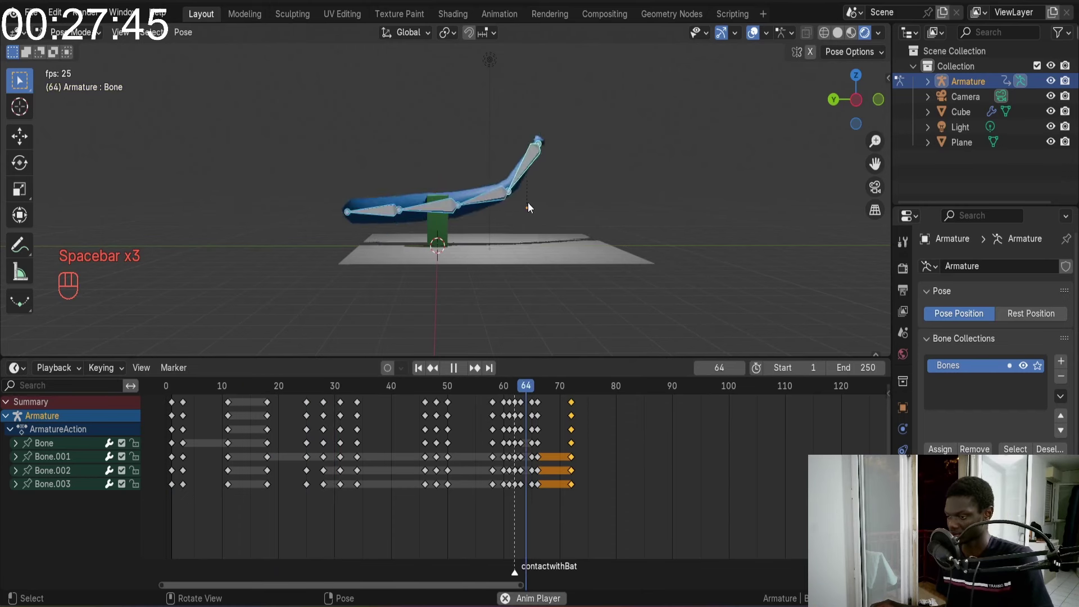
Move the last follow-through keys to frame 80, replay the swing, and save the project
key("space")
left_click(576, 405)
key("g")
left_click(491, 387)
key("space")
key("space")
left_click_drag(422, 371, 542, 195)
key("space")
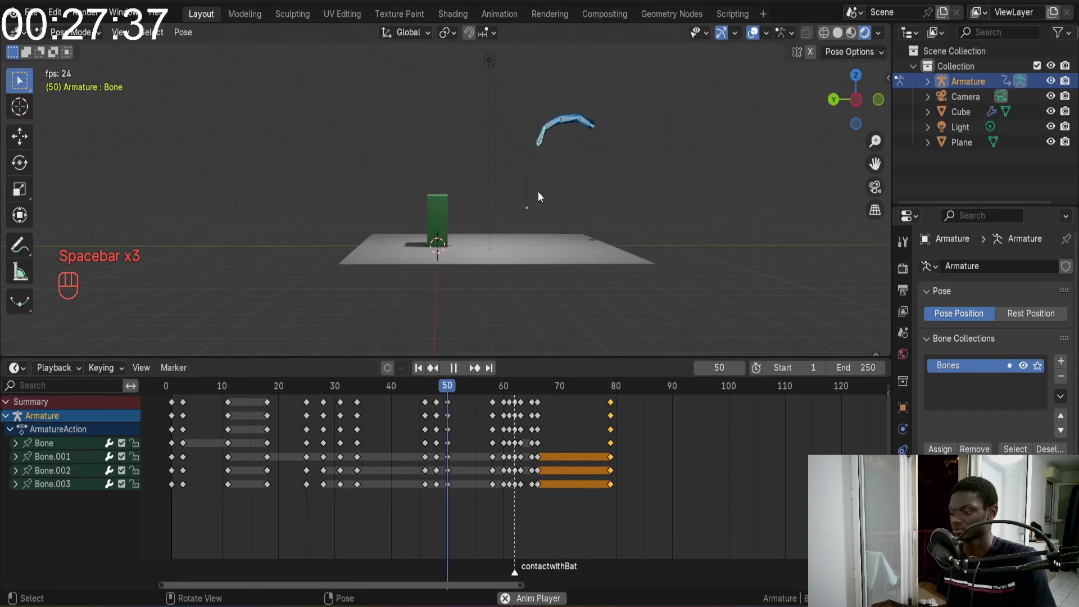
key("space")
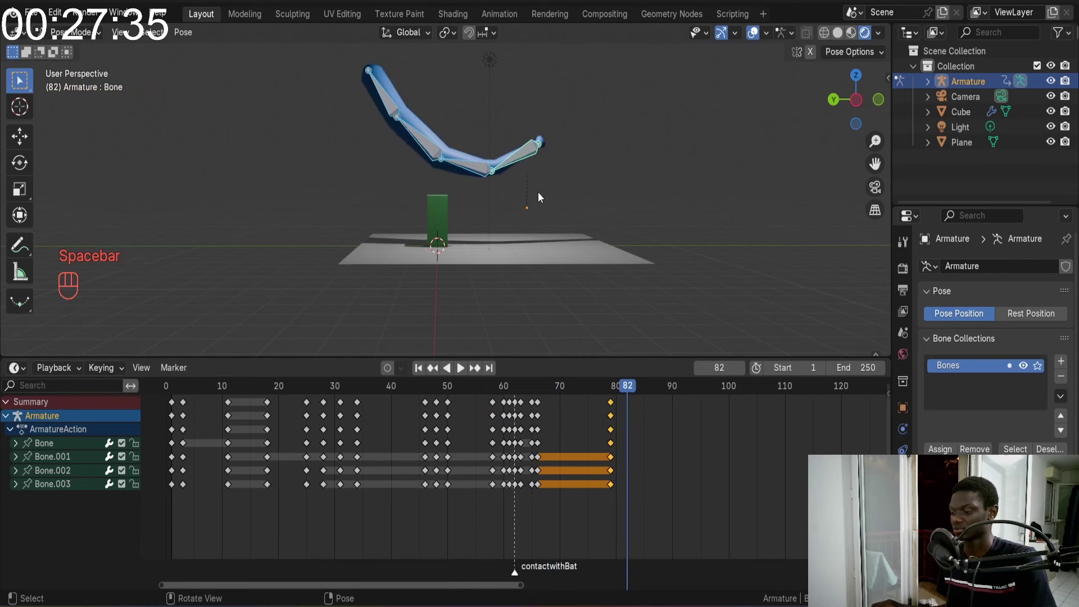
key("ctrl+s")
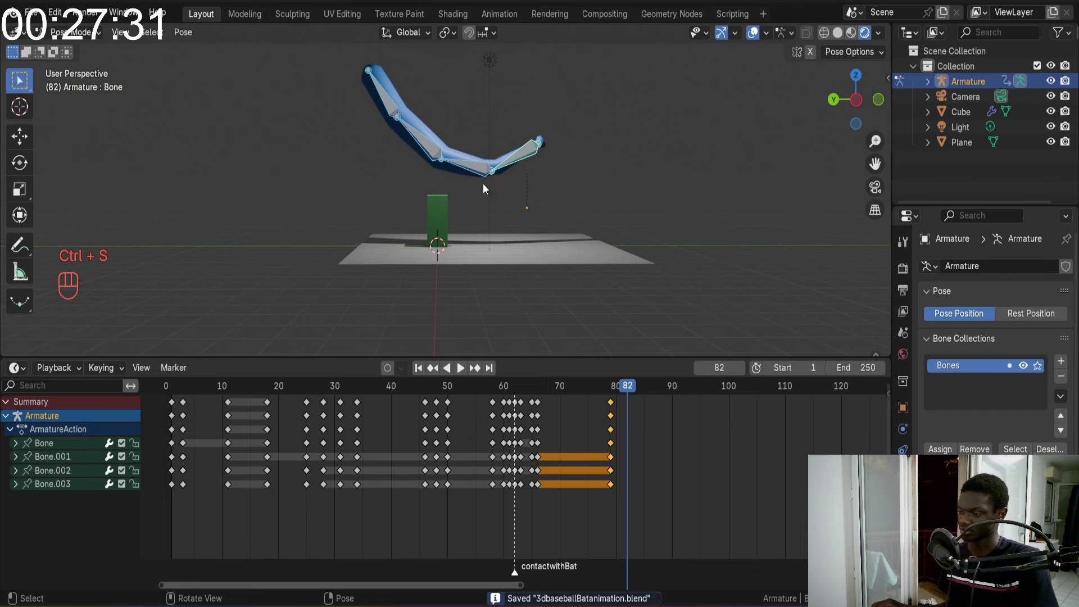
Replay the swing from the first frame while orbiting around the rig to watch it
left_click(419, 371)
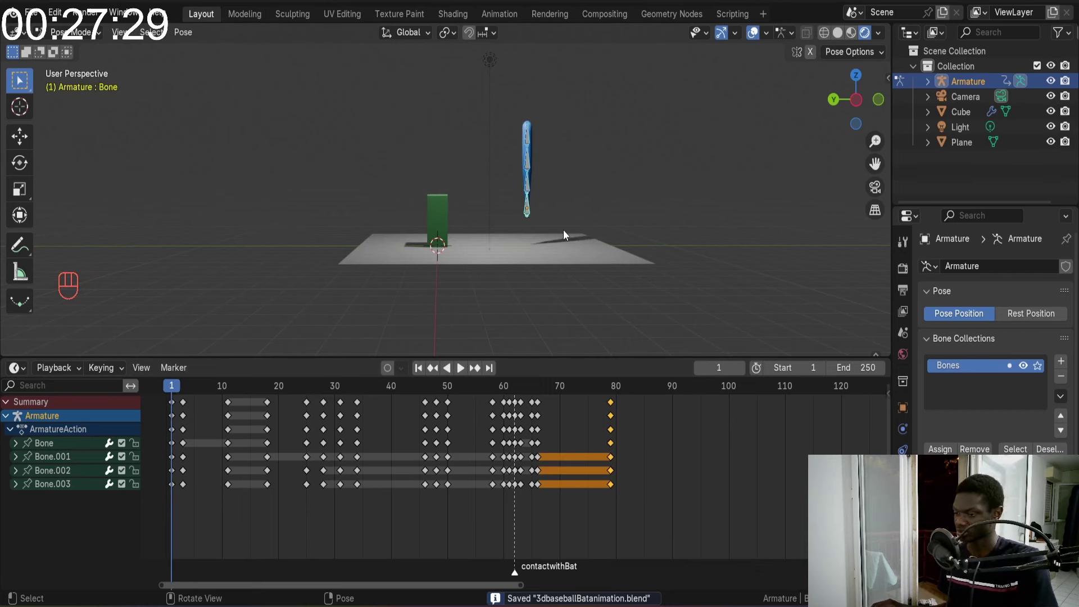
key("space")
key("space")
left_click_drag(581, 221, 486, 216)
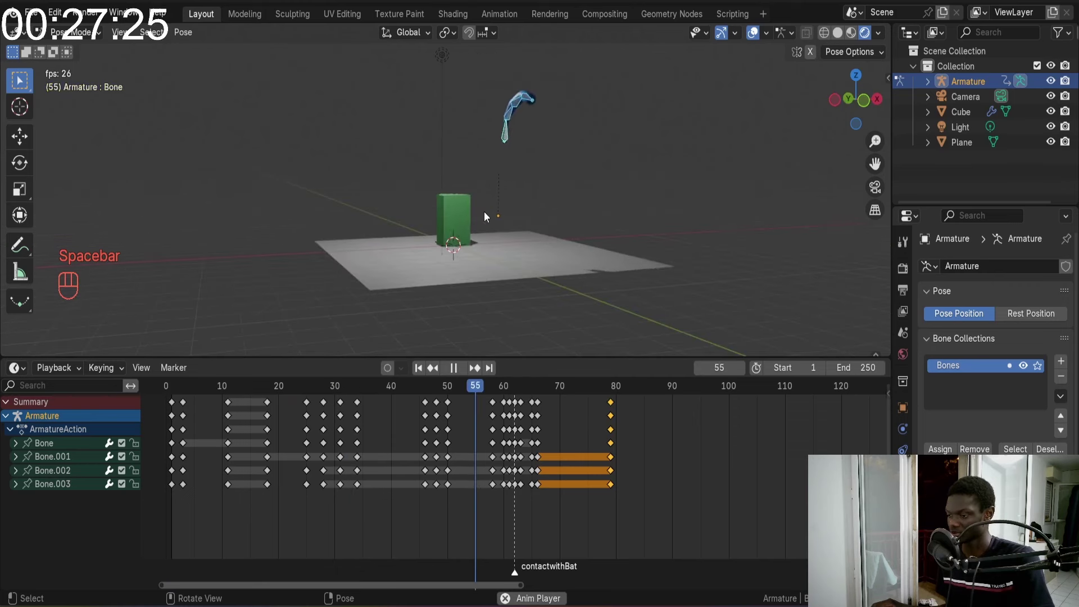
key("space")
left_click_drag(497, 227, 625, 244)
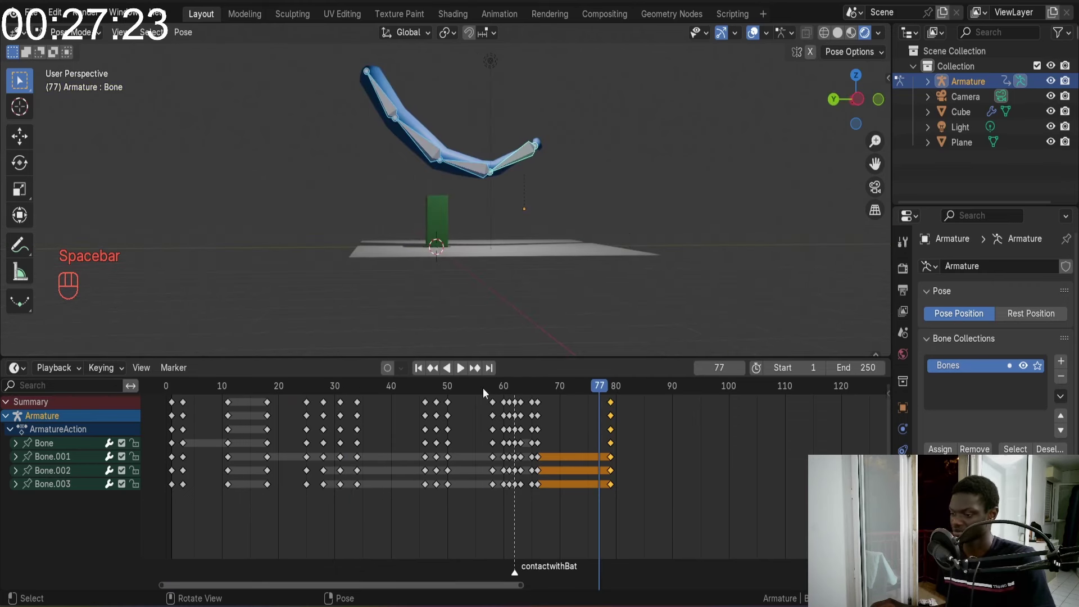
key("space")
left_click_drag(510, 183, 507, 201)
key("space")
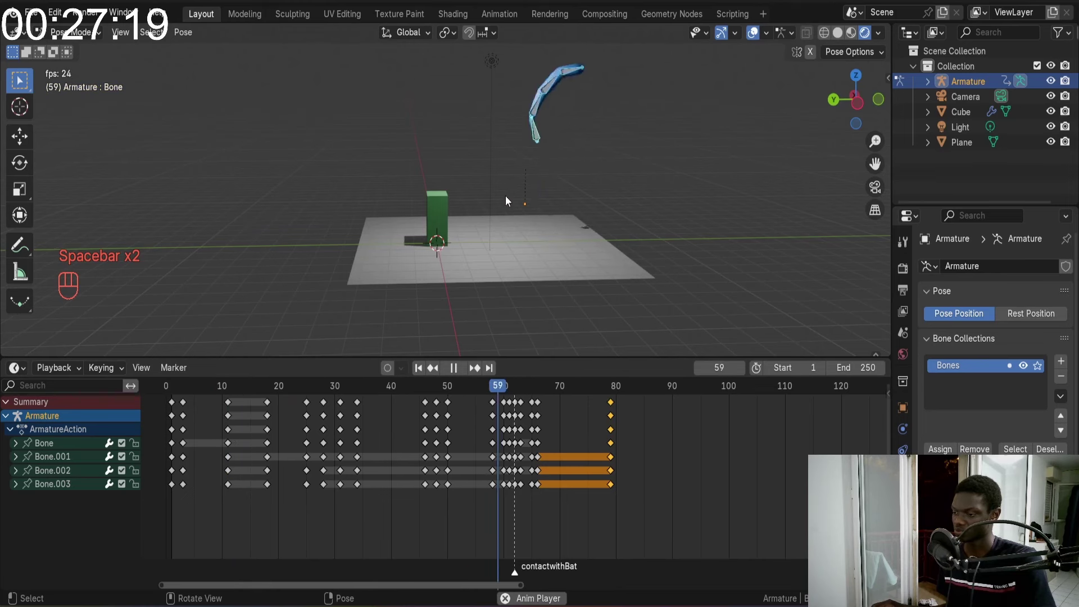
key("space")
left_click_drag(428, 368, 474, 232)
key("space")
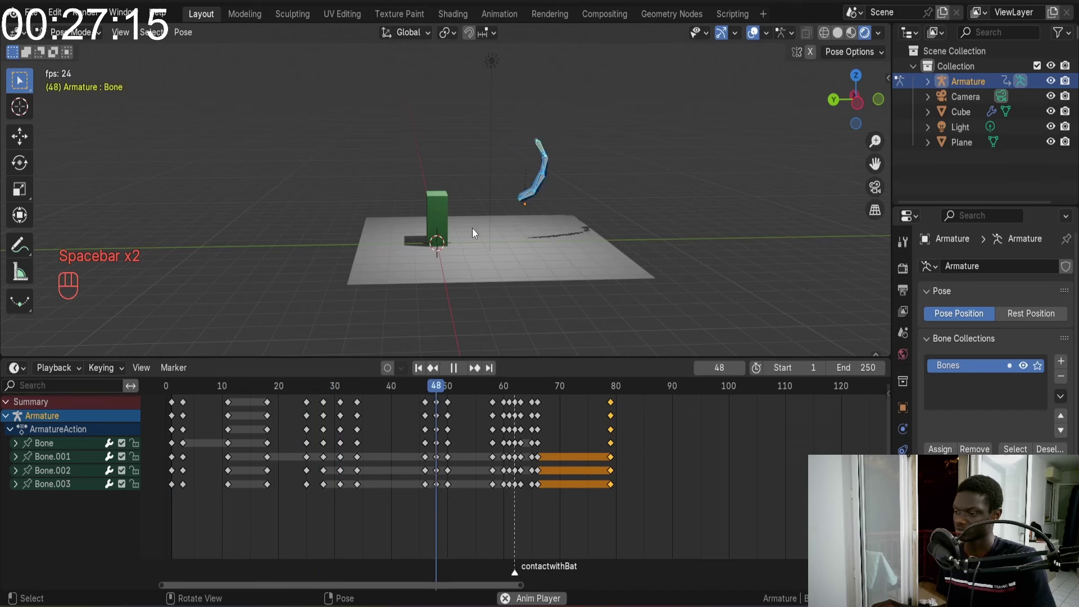
key("space")
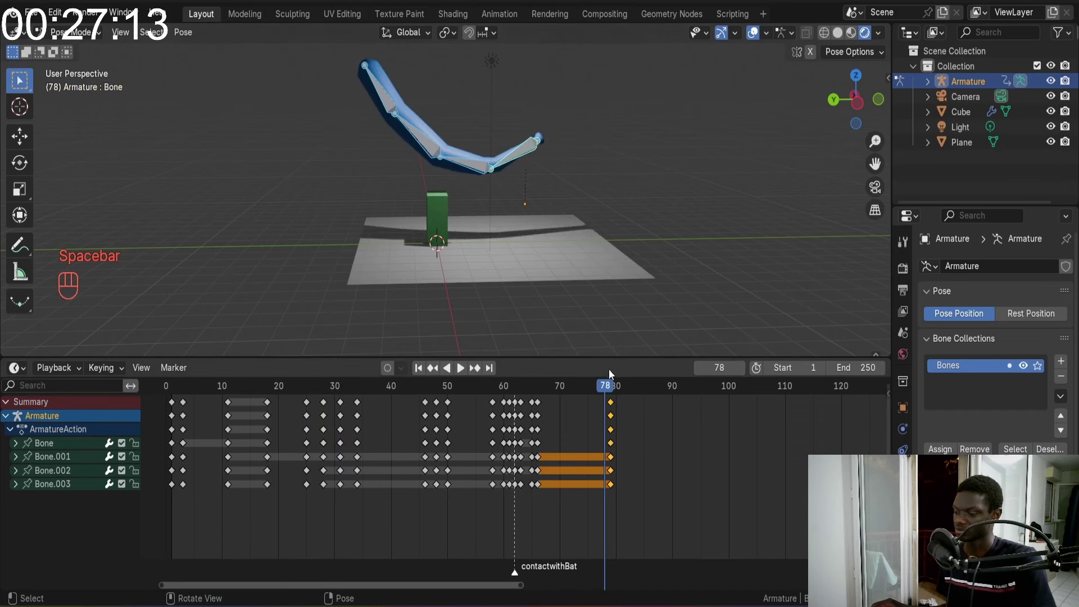
Scrub to the end of the swing, then shrink and rotate the bat bones into a follow-through pose
left_click_drag(607, 394, 624, 397)
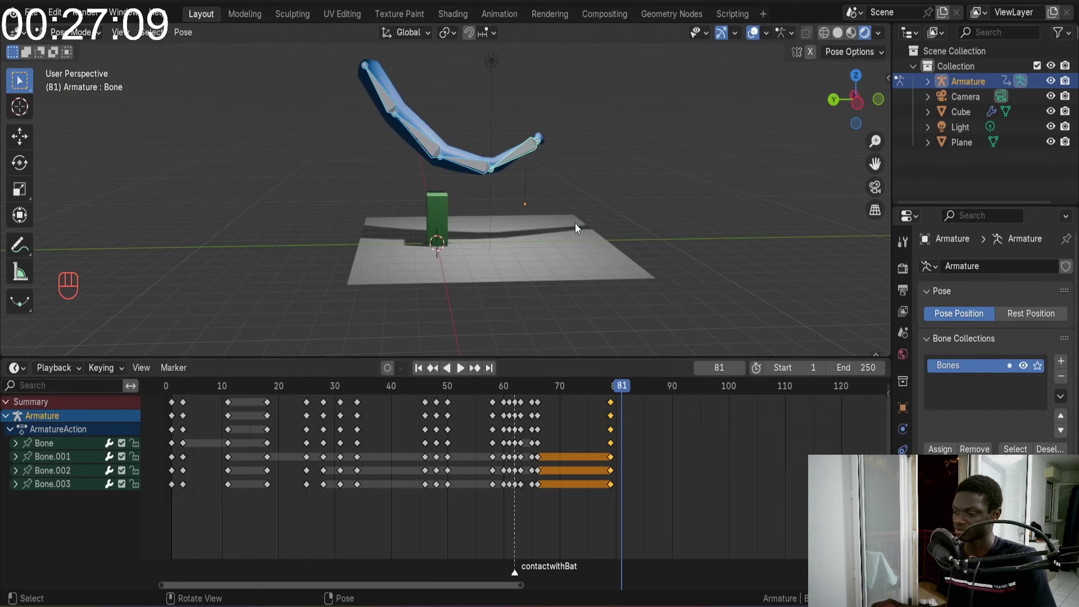
left_click(627, 393)
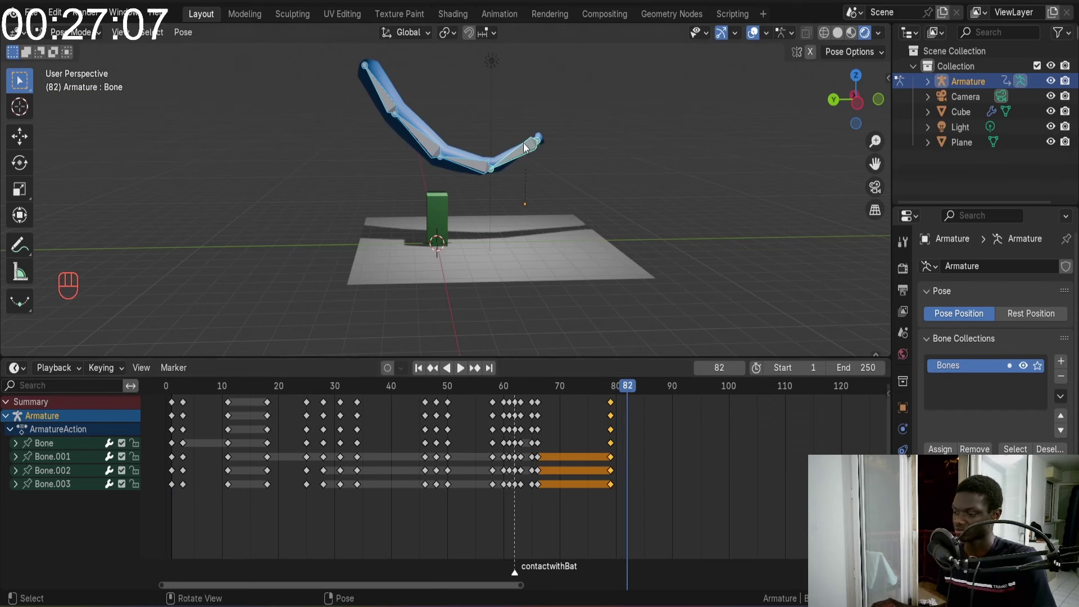
left_click(531, 155)
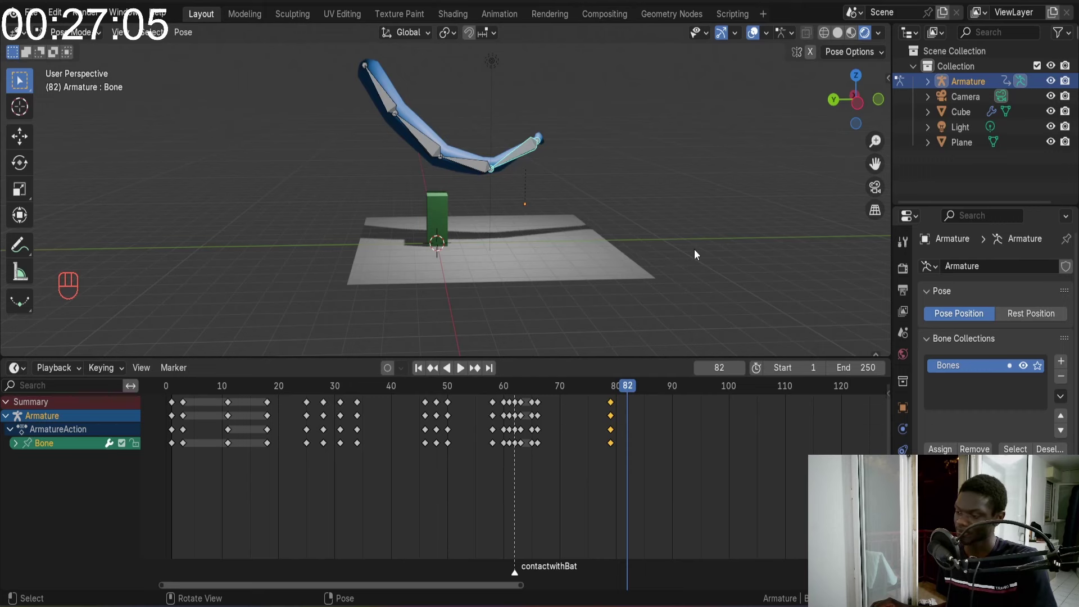
key("s")
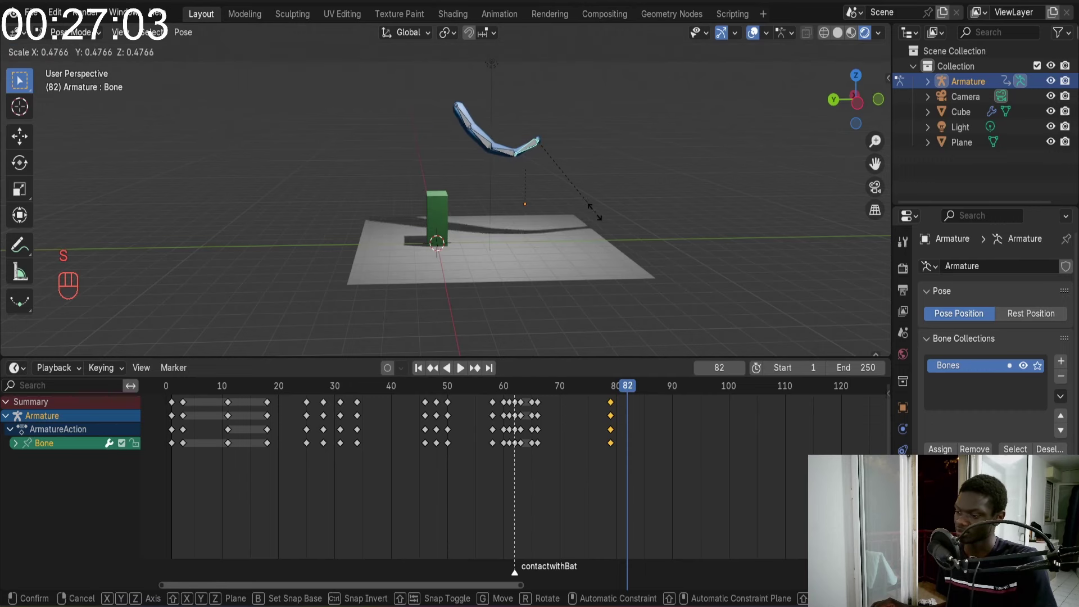
key("r")
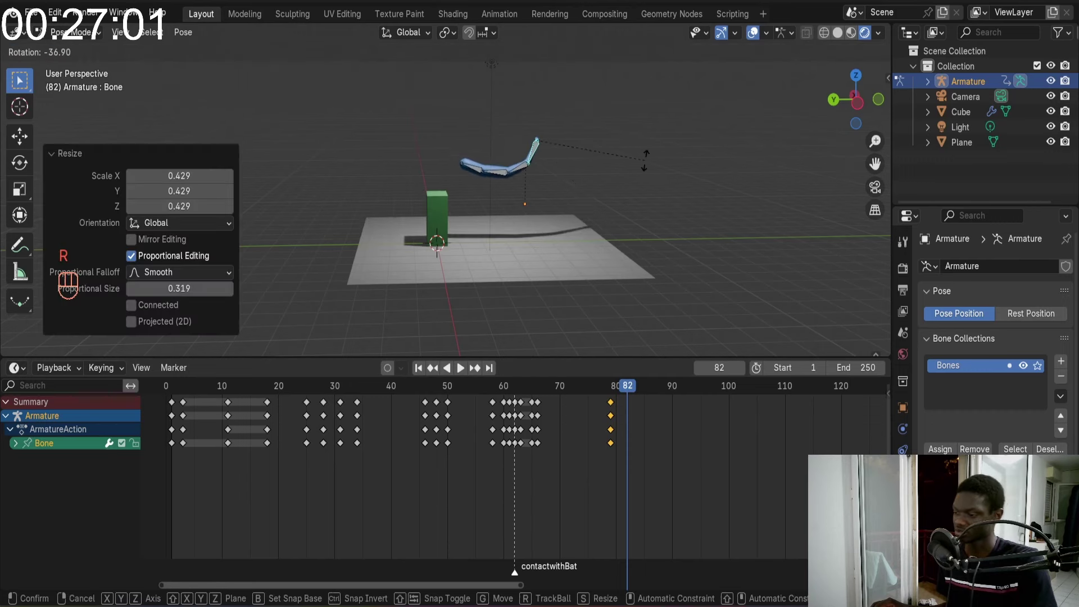
middle_click(609, 146)
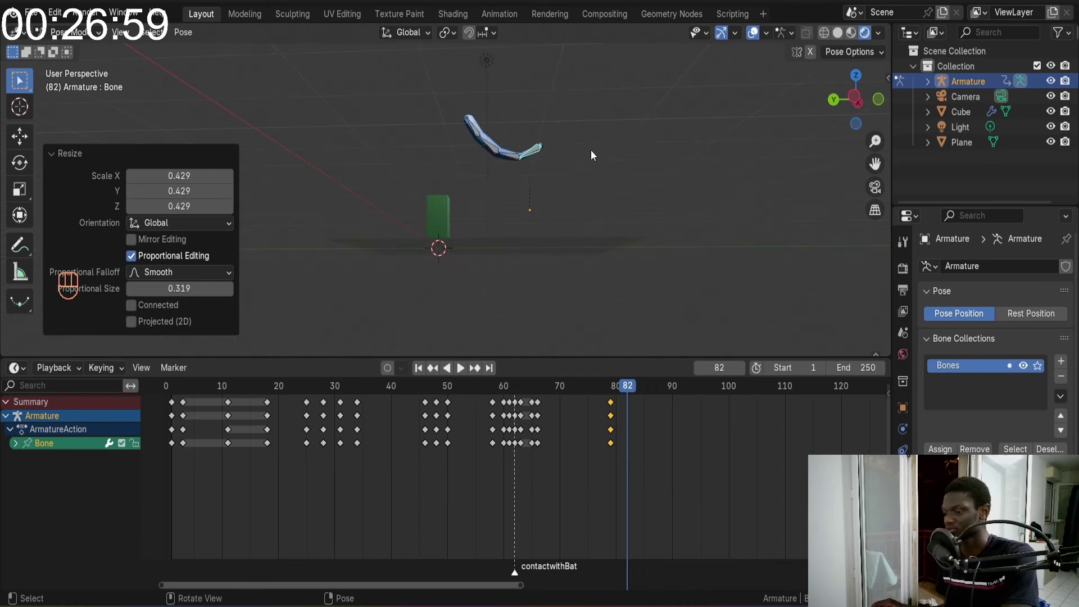
Check the pose from the side orthographic view, adjust the rotation, and key it at frame 82
key("KP_1")
key("KP_3")
key("KP_9")
key("r")
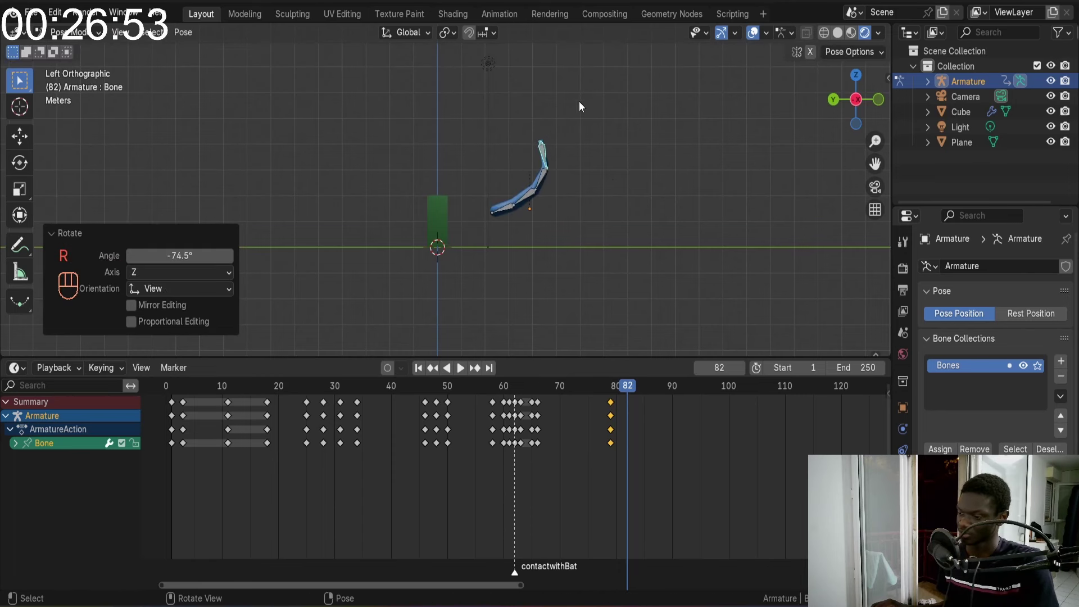
key("a")
key("i")
left_click_drag(623, 386, 416, 384)
key("space")
key("space")
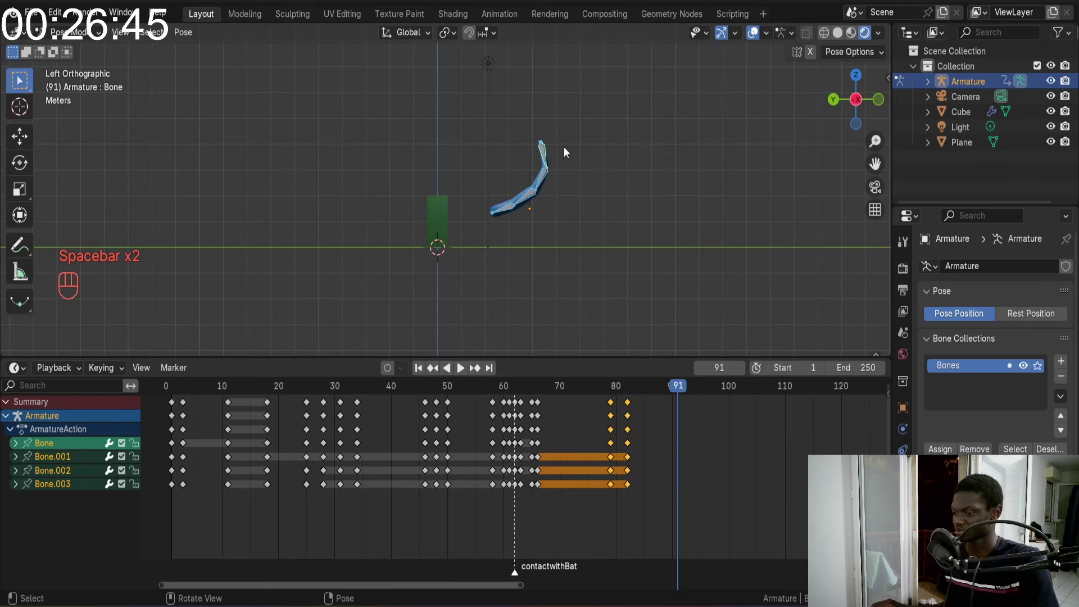
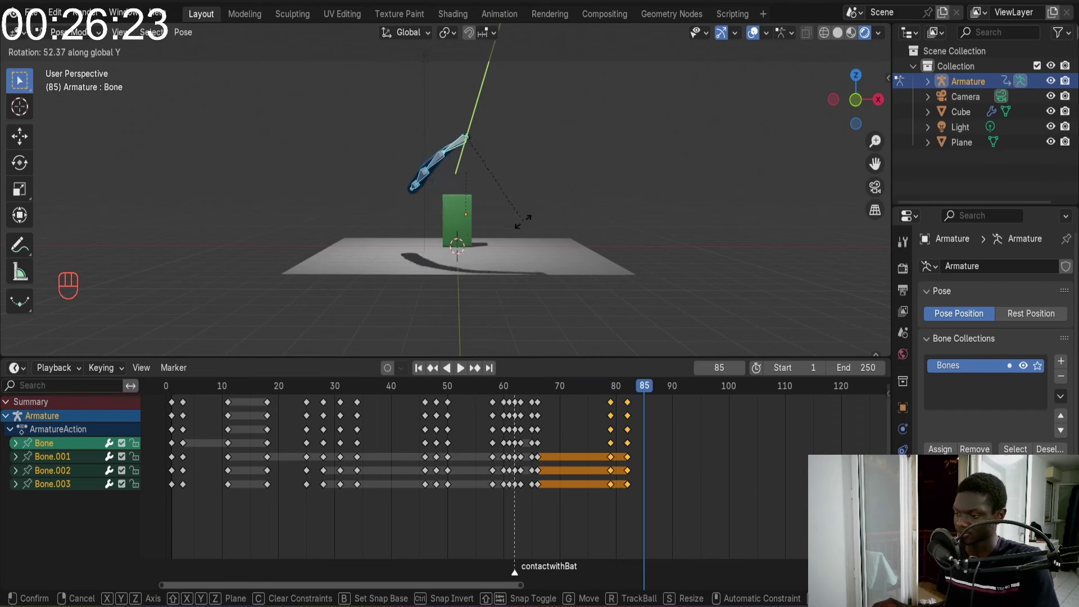
Swing the bat bones further around the global Y axis and check the pose from the front
left_click_drag(451, 112, 537, 191)
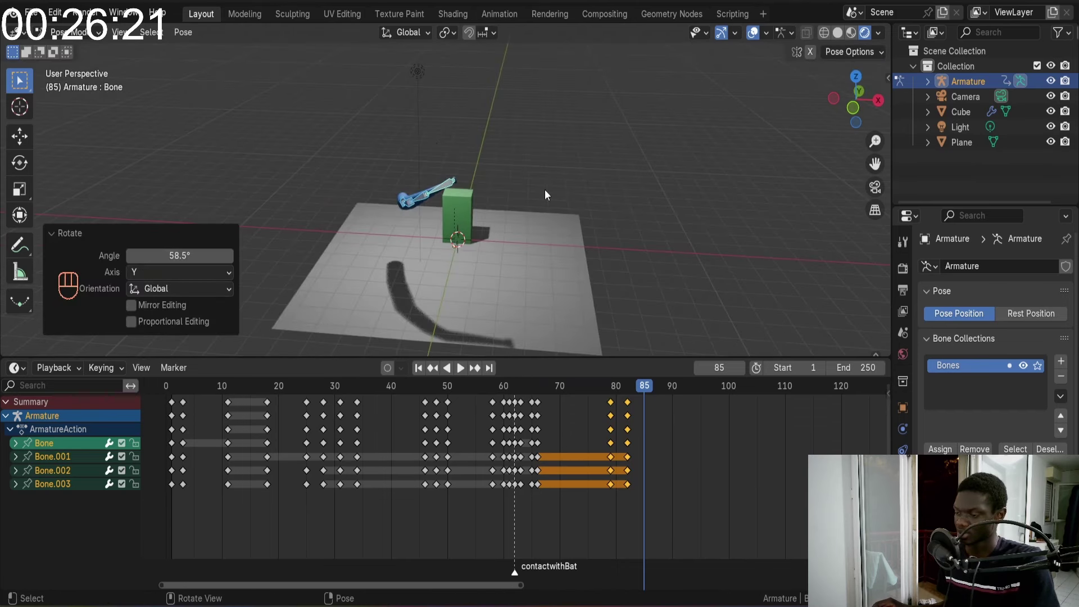
middle_click(549, 206)
key("KP_1")
key("r")
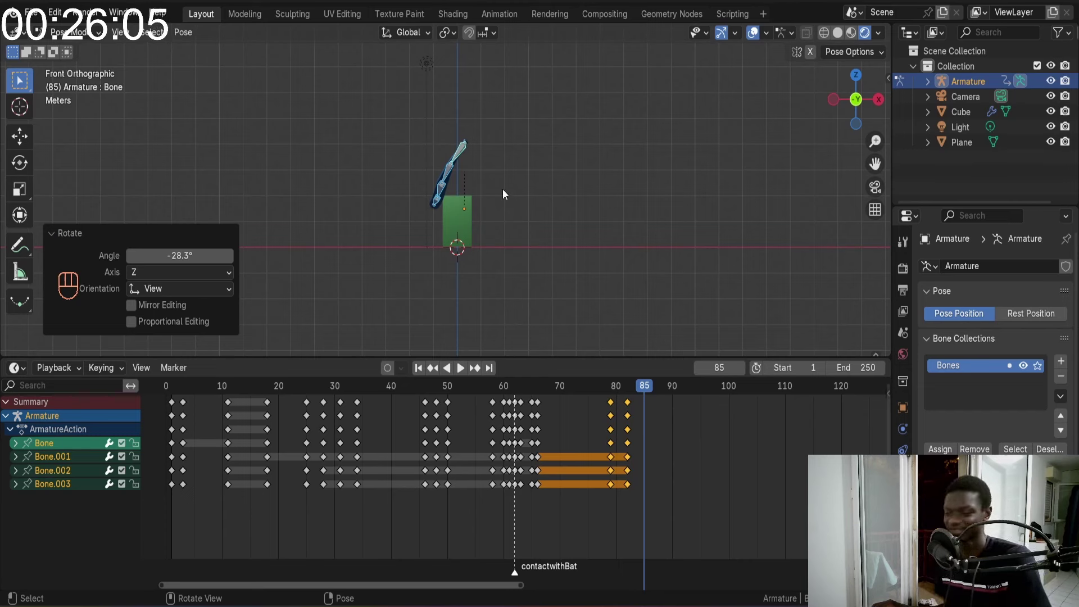
left_click_drag(465, 157, 570, 184)
Key the curled-up follow-through pose on all bones at frame 85 and orbit to review it
key("a")
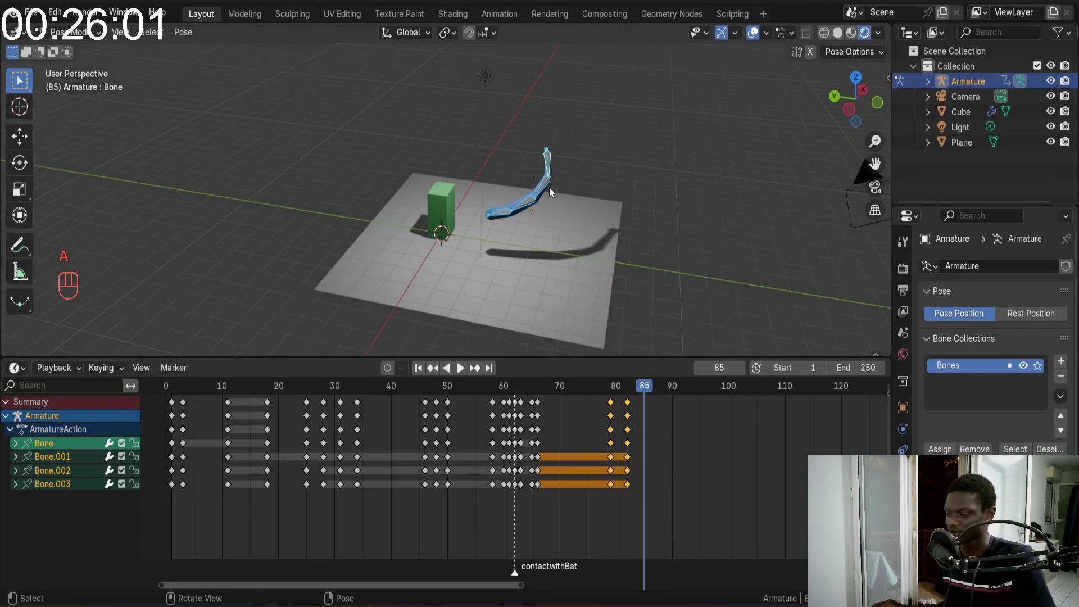
key("i")
left_click_drag(645, 392, 596, 391)
key("space")
key("space")
left_click(648, 392)
middle_click(574, 156)
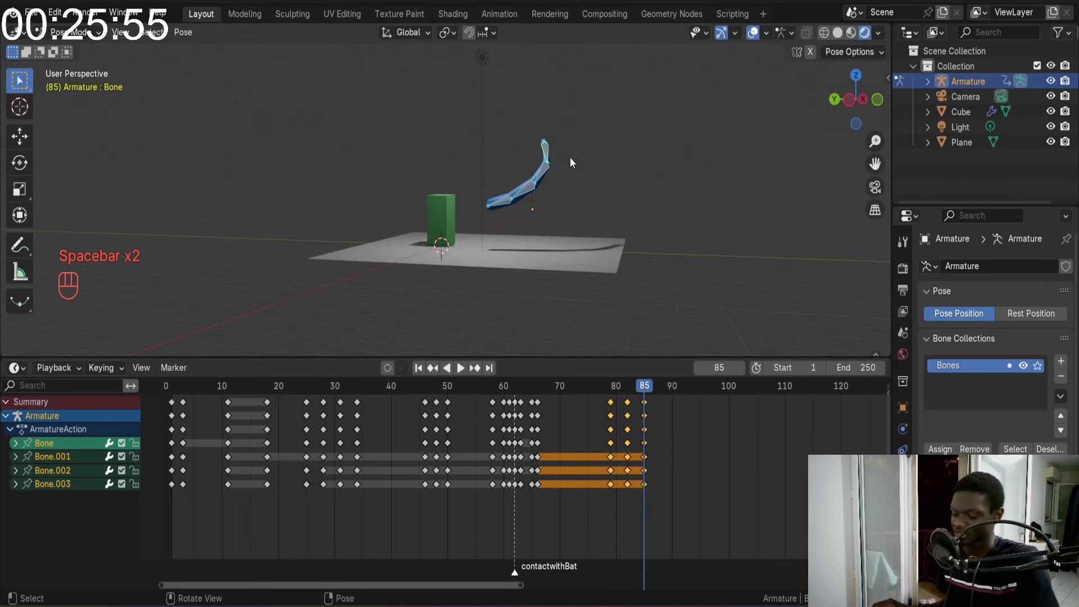
View the rig from the side, rotate the bat bones slightly and key the pose
key("KP_9")
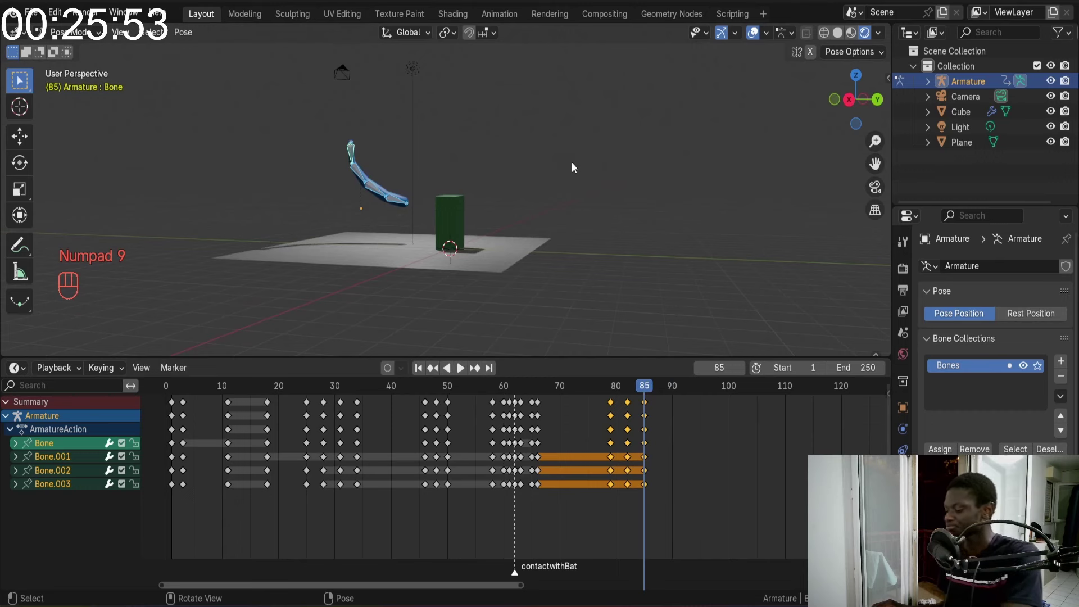
key("KP_1")
key("KP_3")
key("KP_Multiply")
key("KP_9")
key("r")
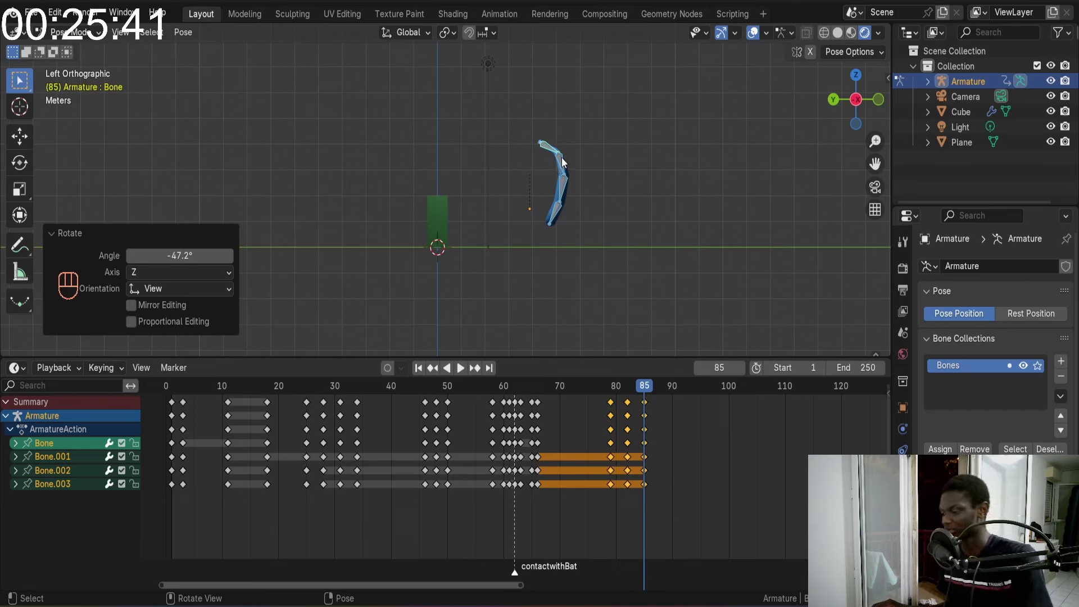
key("i")
left_click_drag(640, 386, 601, 381)
key("space")
key("space")
Scrub around frames 85–87 and bring the rig into front view for the next pose
left_click_drag(630, 389, 640, 339)
left_click_drag(619, 239, 578, 328)
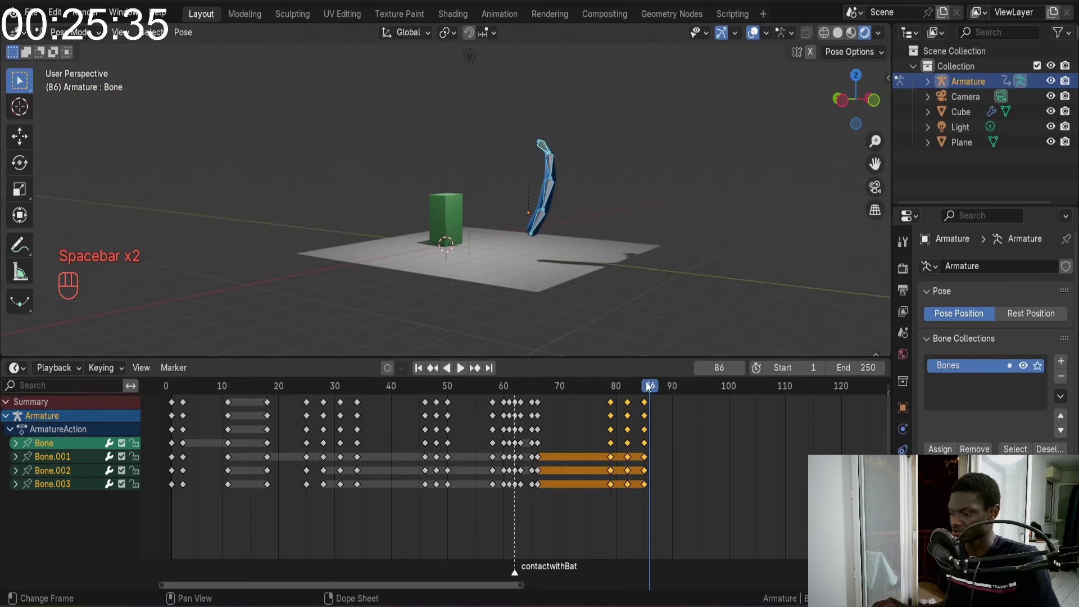
left_click_drag(641, 387, 649, 386)
left_click_drag(650, 271, 589, 270)
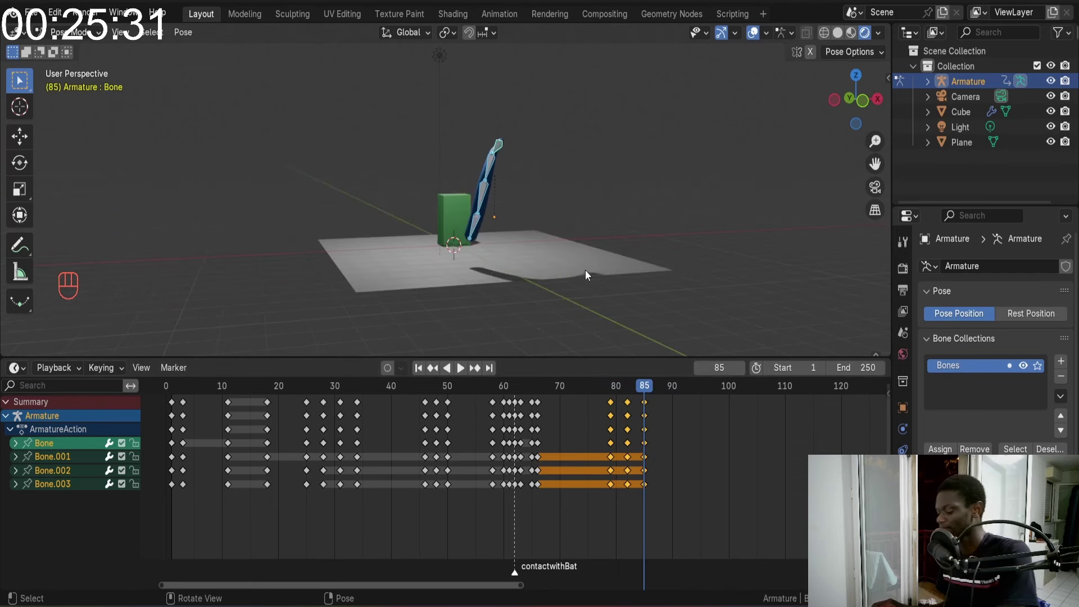
key("Right")
key("Right")
middle_click(529, 183)
key("KP_3")
key("KP_1")
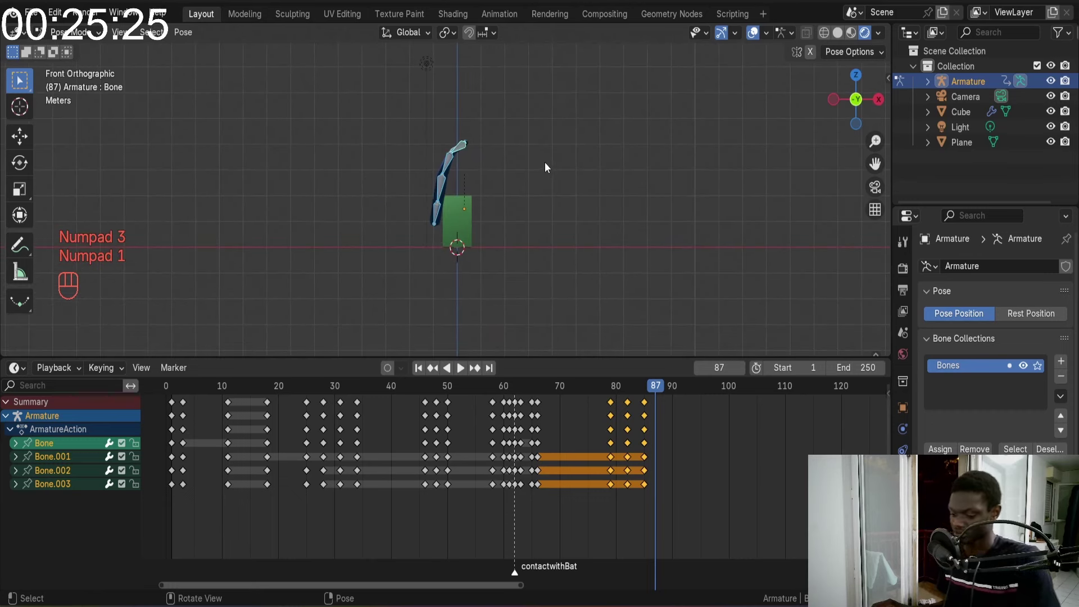
Rotate the bat bones about 37° around global Z, undo stray edits, and key the pose at frame 87
key("r")
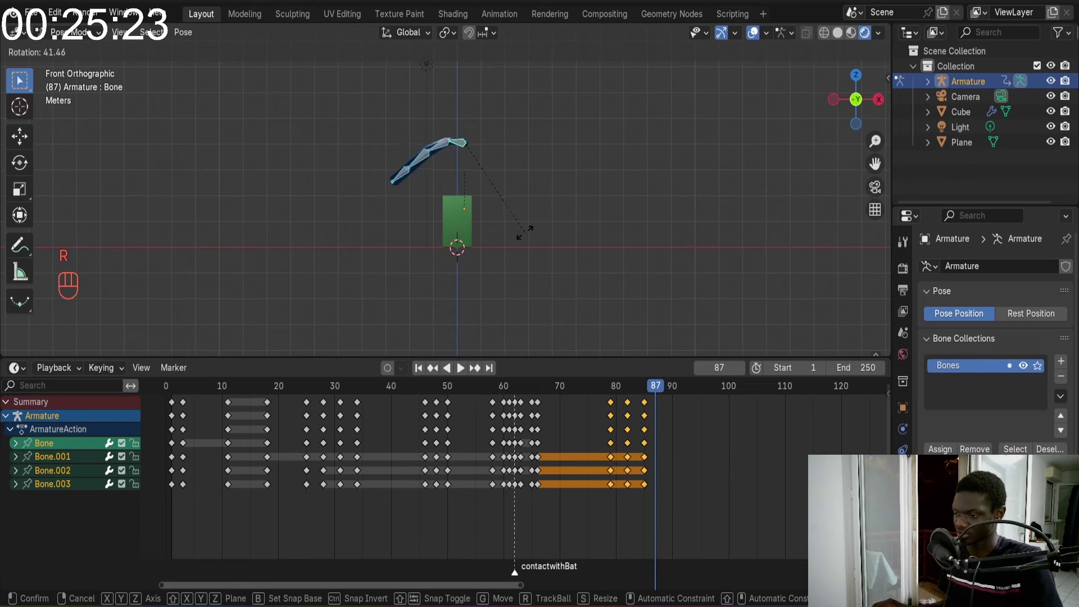
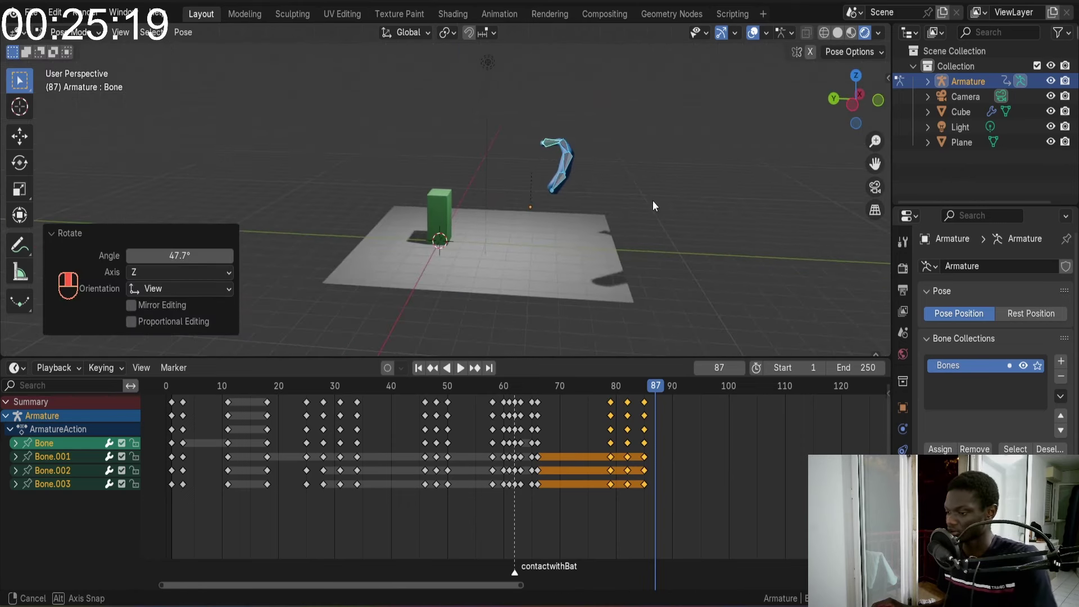
key("r")
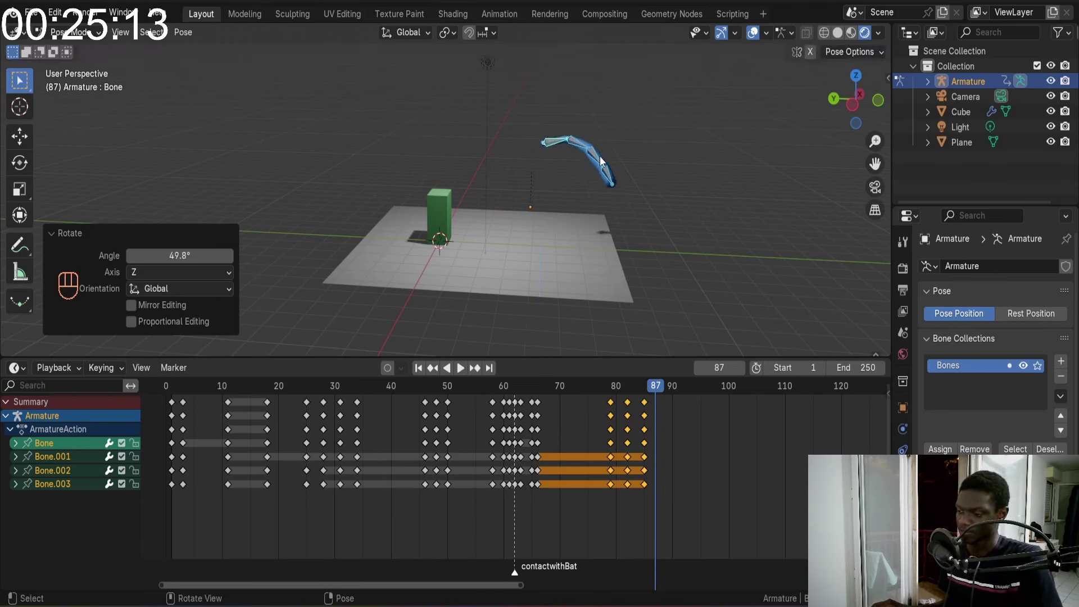
key("Tab")
key("Tab")
key("ctrl+z")
key("ctrl+z")
key("ctrl+z")
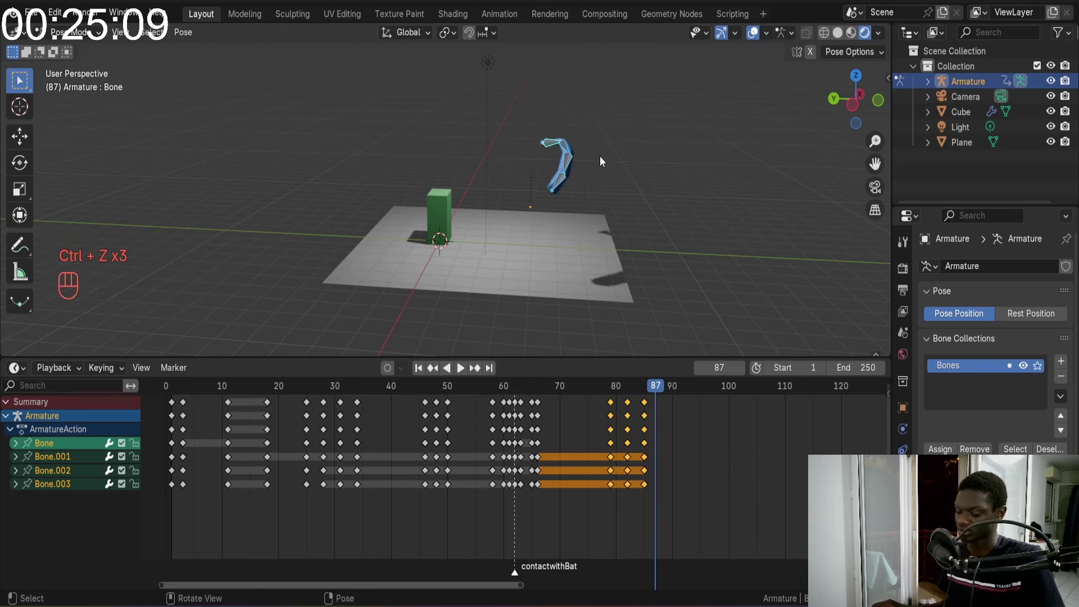
key("i")
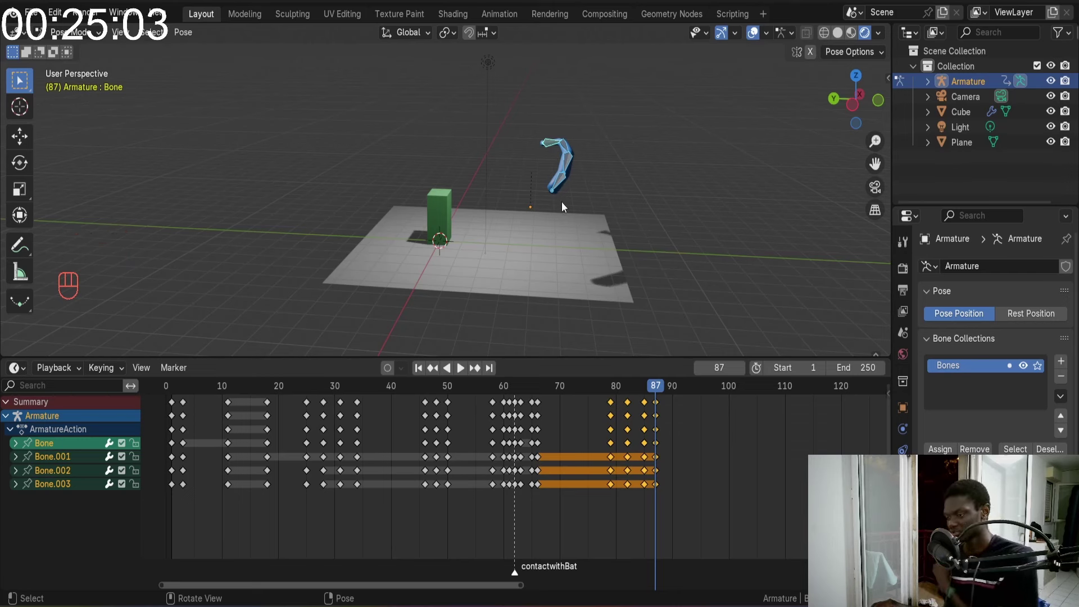
Swing the bat further around the vertical axis and play back the result
left_click_drag(659, 391, 650, 325)
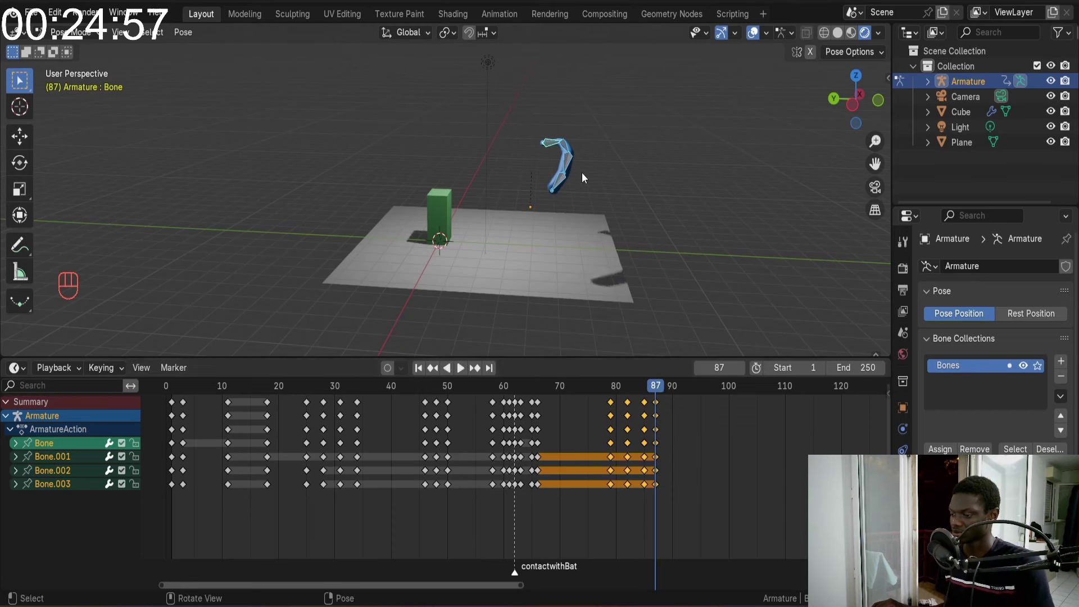
key("r")
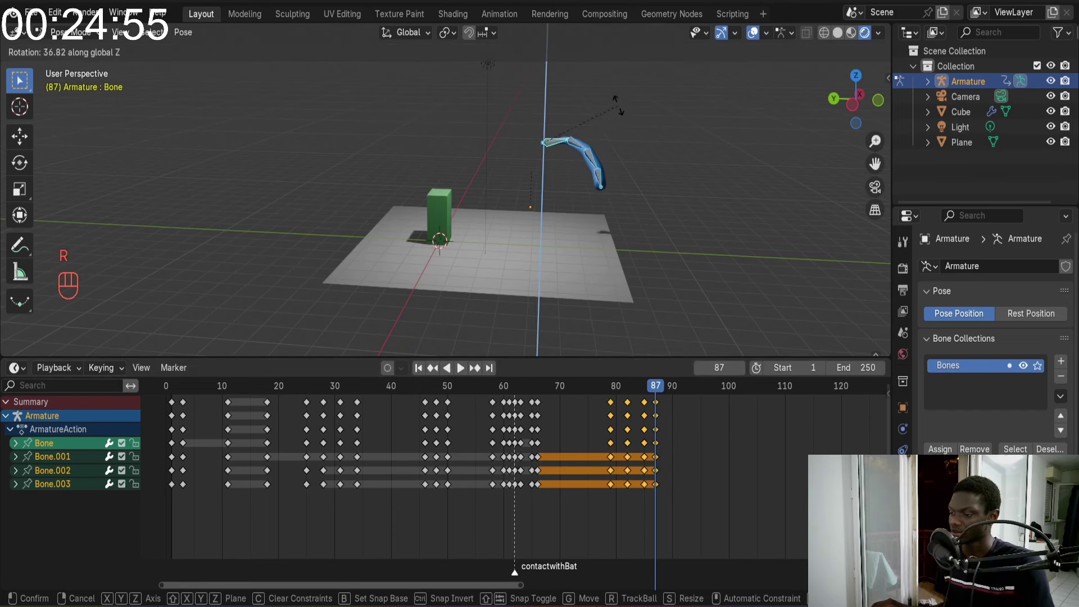
key("i")
left_click_drag(653, 392, 562, 385)
key("space")
key("space")
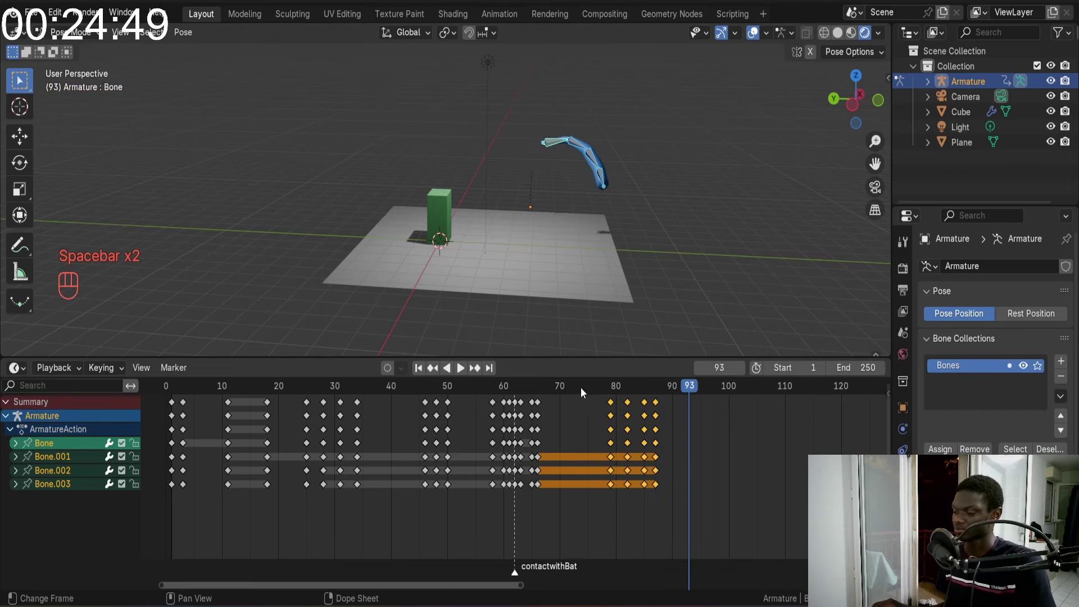
Review the swing playback and scrub the timeline forward to frame 90
left_click(495, 389)
key("space")
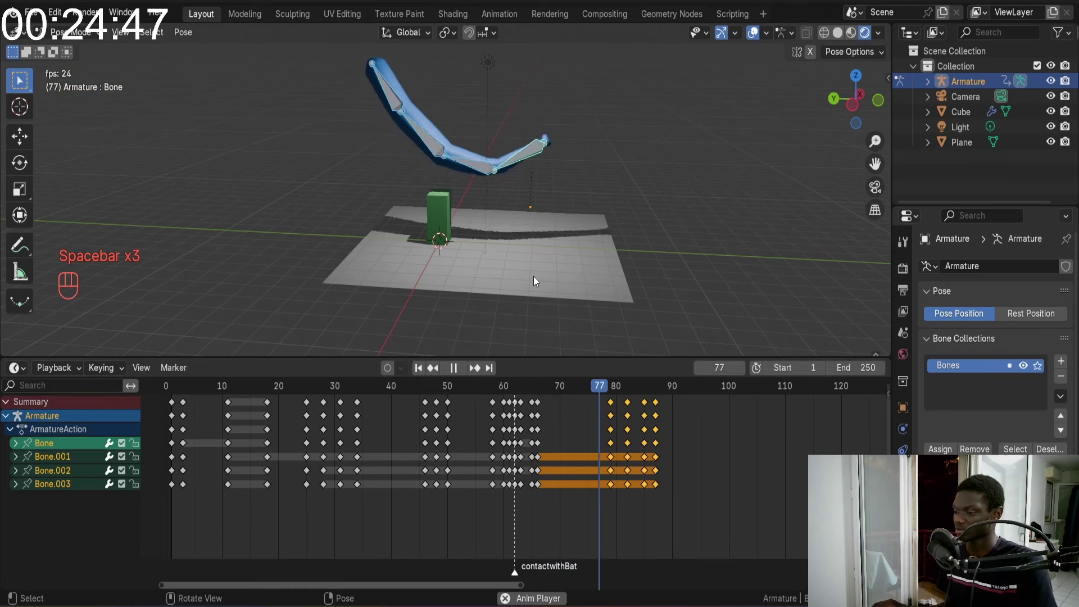
key("space")
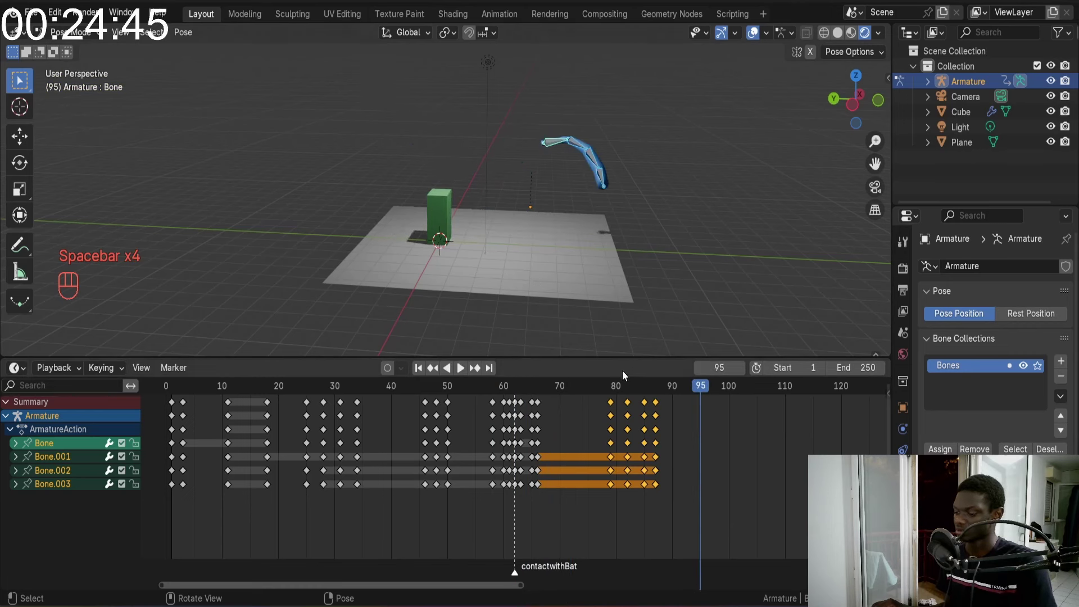
left_click_drag(615, 388, 676, 385)
left_click_drag(651, 217, 601, 268)
left_click_drag(574, 184, 593, 164)
left_click_drag(587, 179, 544, 165)
In front orthographic view, rotate the bat bones flat and level and key the pose at frame 90
key("KP_9")
key("KP_1")
key("KP_9")
key("KP_1")
key("r")
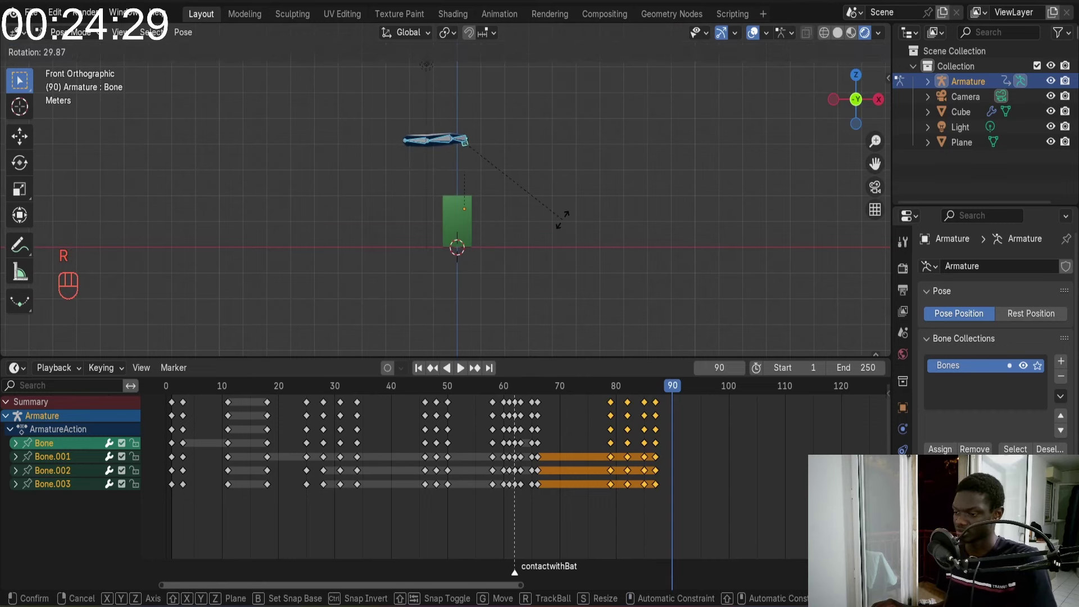
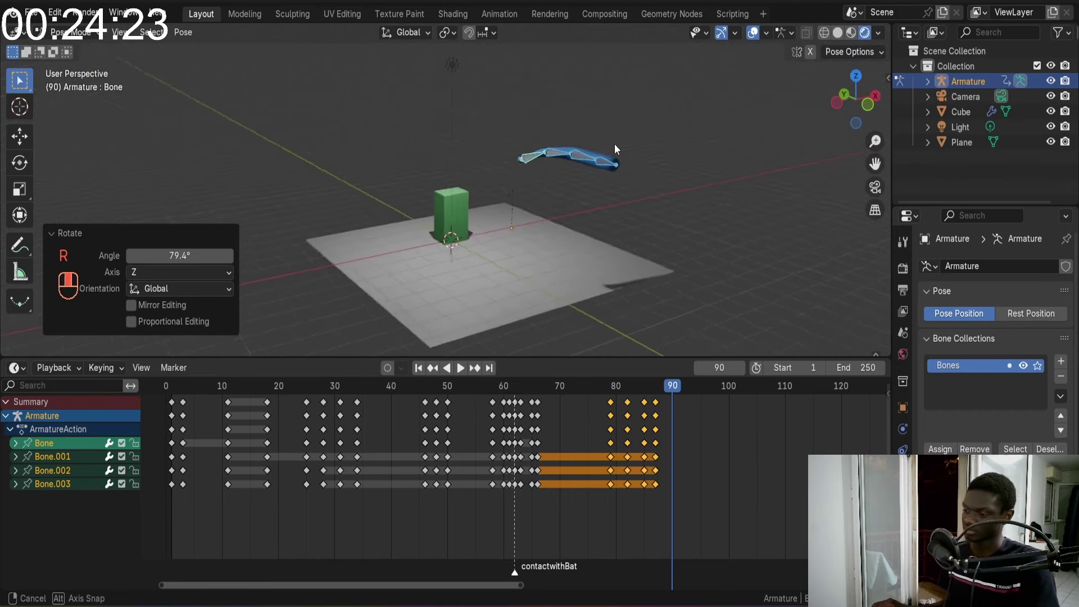
left_click_drag(604, 143, 623, 146)
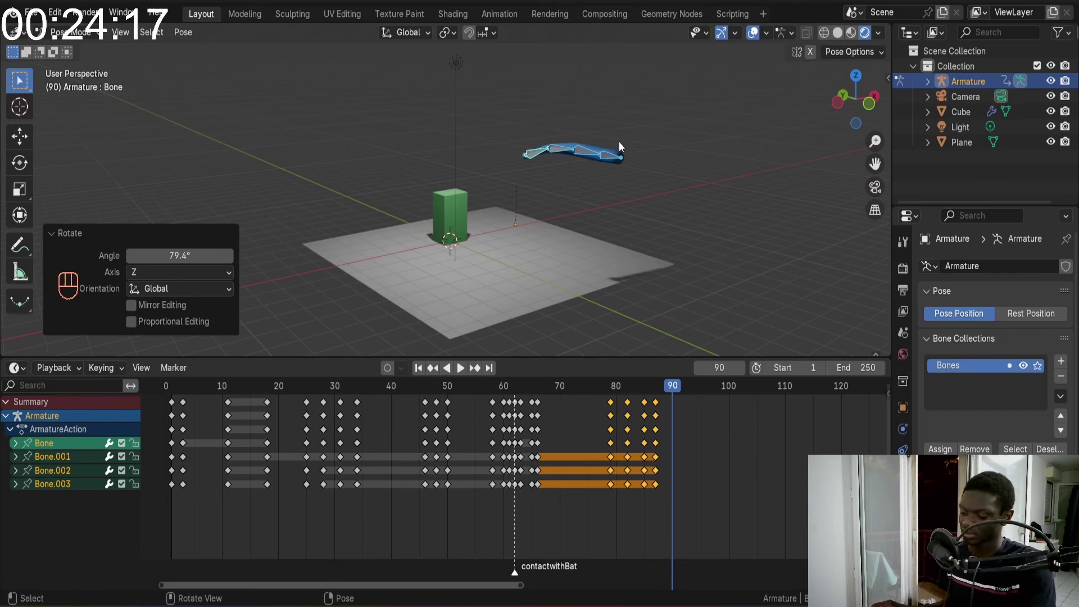
key("i")
Scrub back to frame 79 and play the swing to check the new follow-through
left_click(600, 399)
key("space")
key("space")
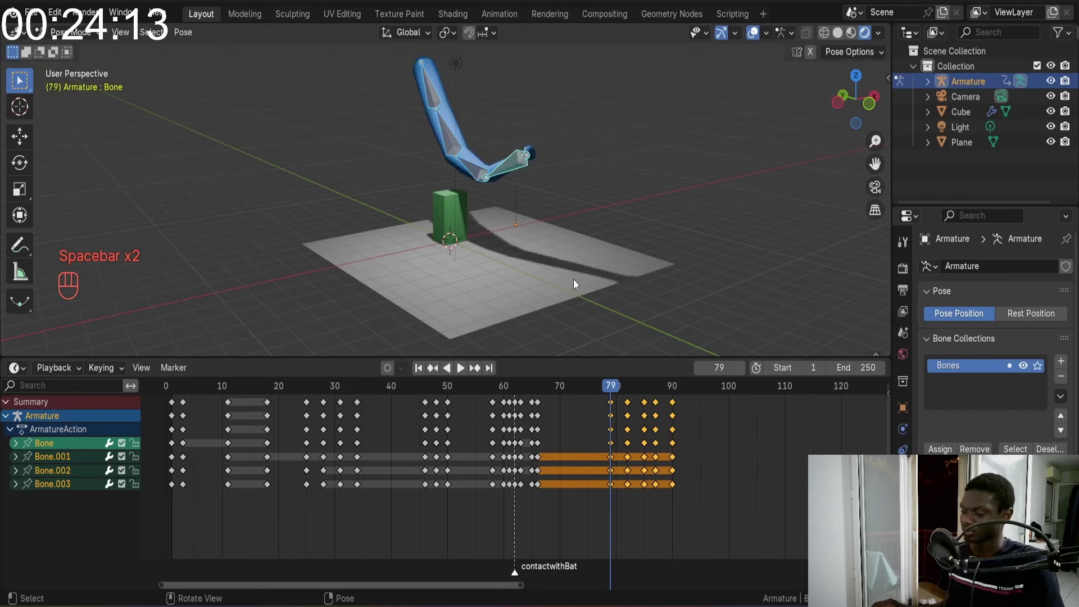
Replay the swing a few times and scrub to the end of the follow-through at frame 92
middle_click(525, 247)
key("space")
key("space")
left_click(601, 390)
key("space")
key("space")
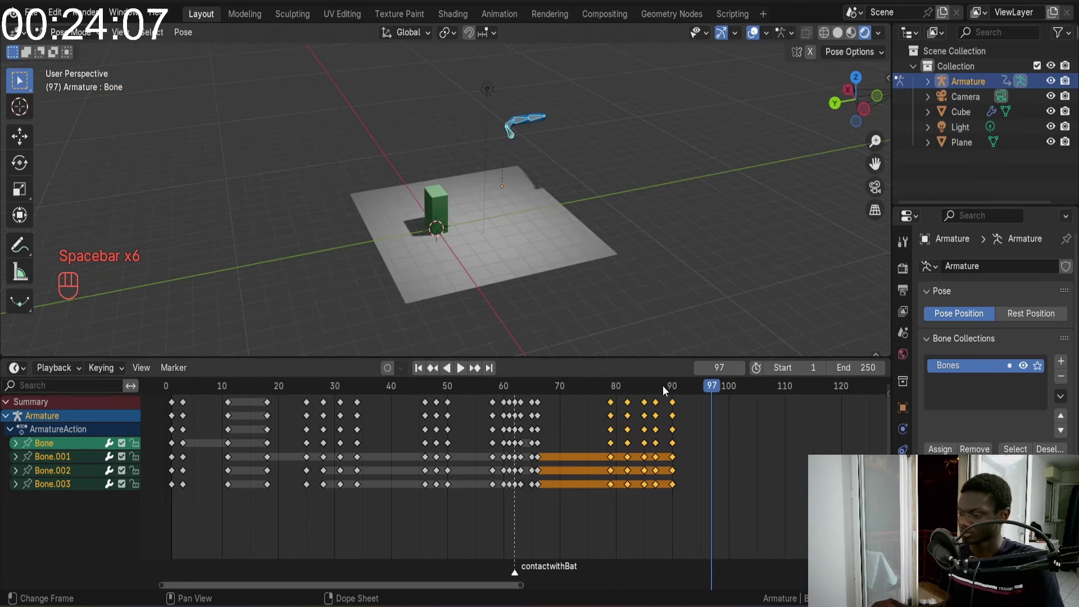
left_click_drag(667, 390, 688, 389)
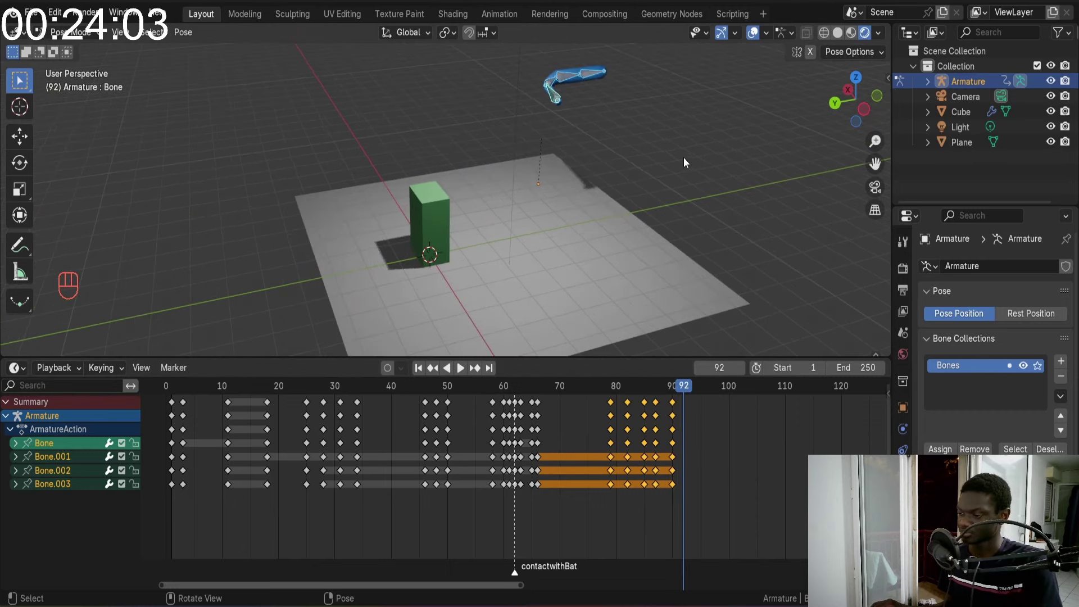
Rotate the bat bones around Z into the next follow-through pose, moving on to frame 94
key("r")
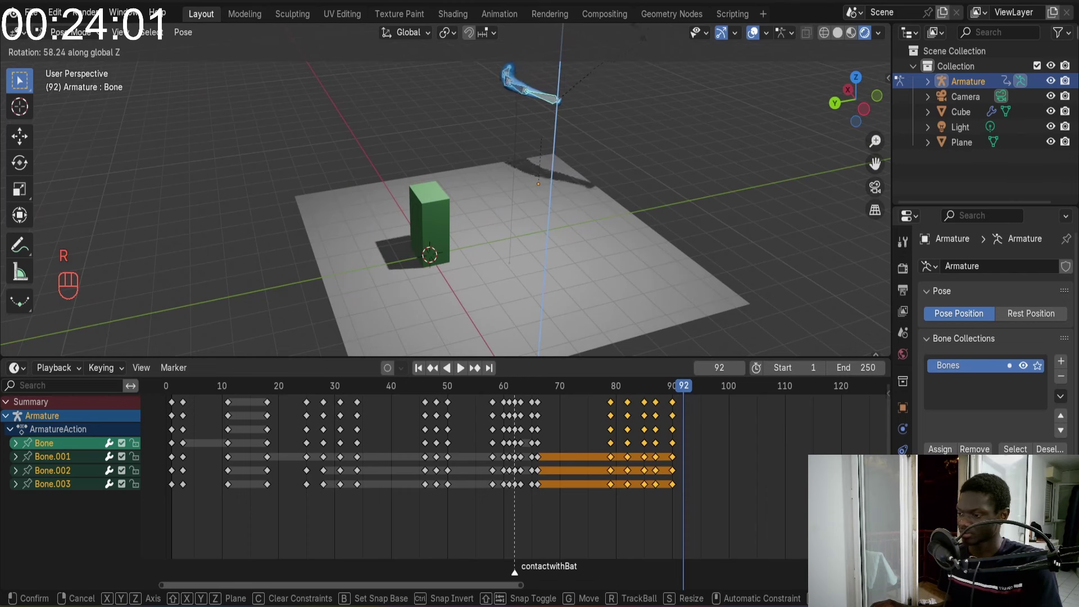
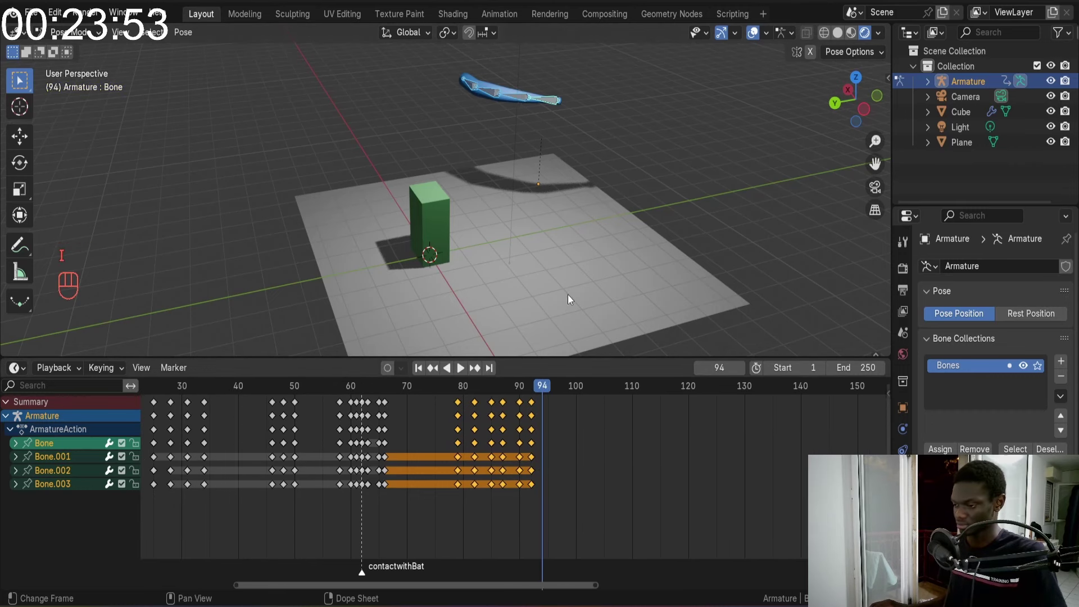
left_click_drag(635, 155, 639, 229)
key("r")
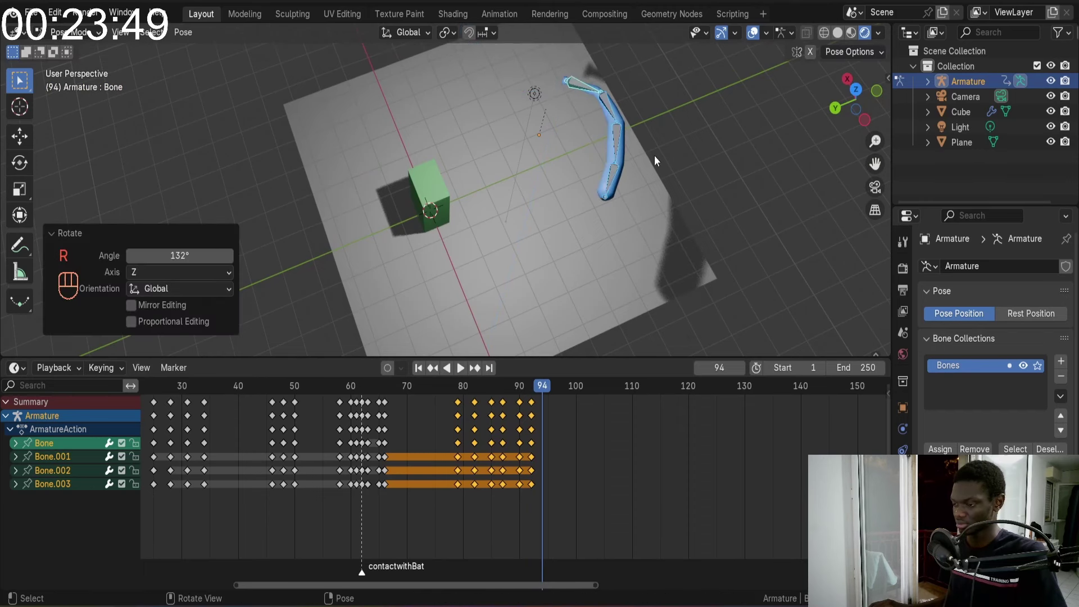
Scale and select all bones, key the bat pose at frame 94, and replay the swing
key("s")
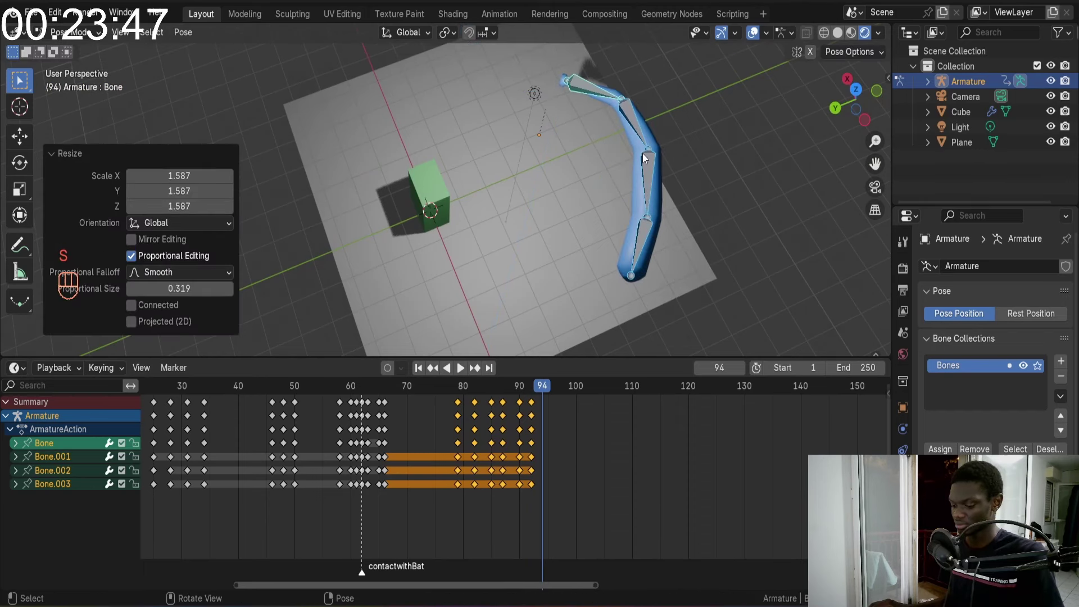
key("a")
key("i")
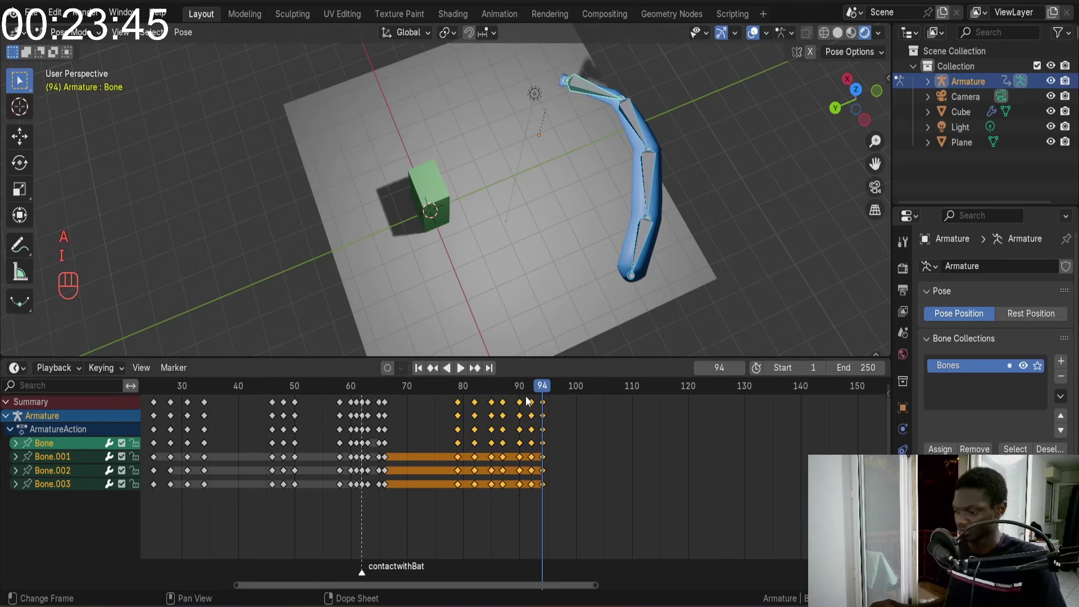
left_click_drag(539, 389, 475, 294)
middle_click(468, 181)
key("space")
key("space")
left_click_drag(480, 152, 429, 118)
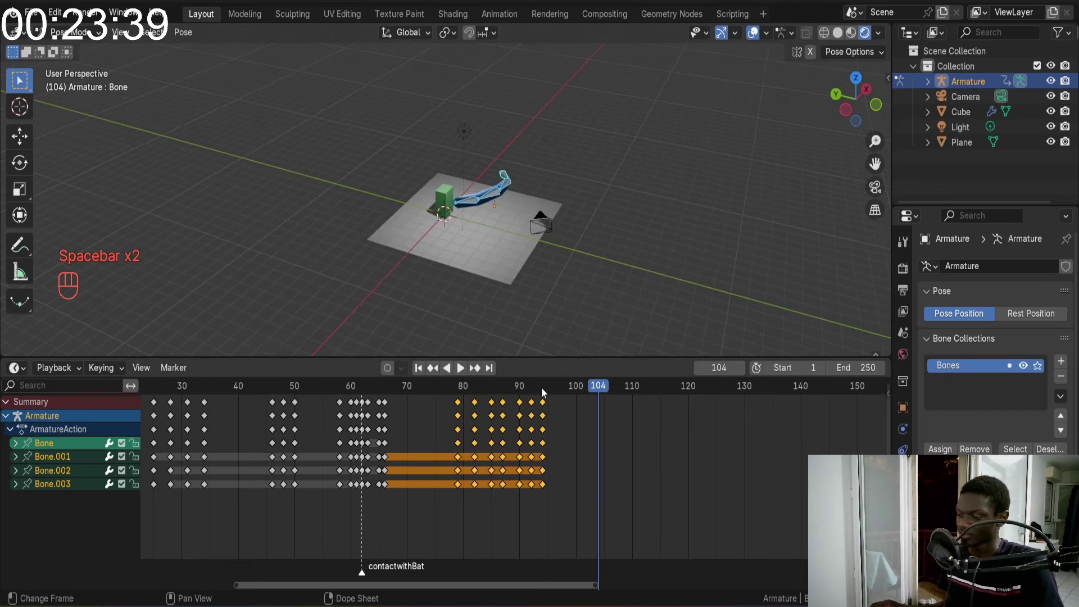
Select the last follow-through keys in the Dope Sheet and slide them in time with G
left_click_drag(541, 391, 545, 397)
left_click(548, 402)
key("g")
left_click(541, 401)
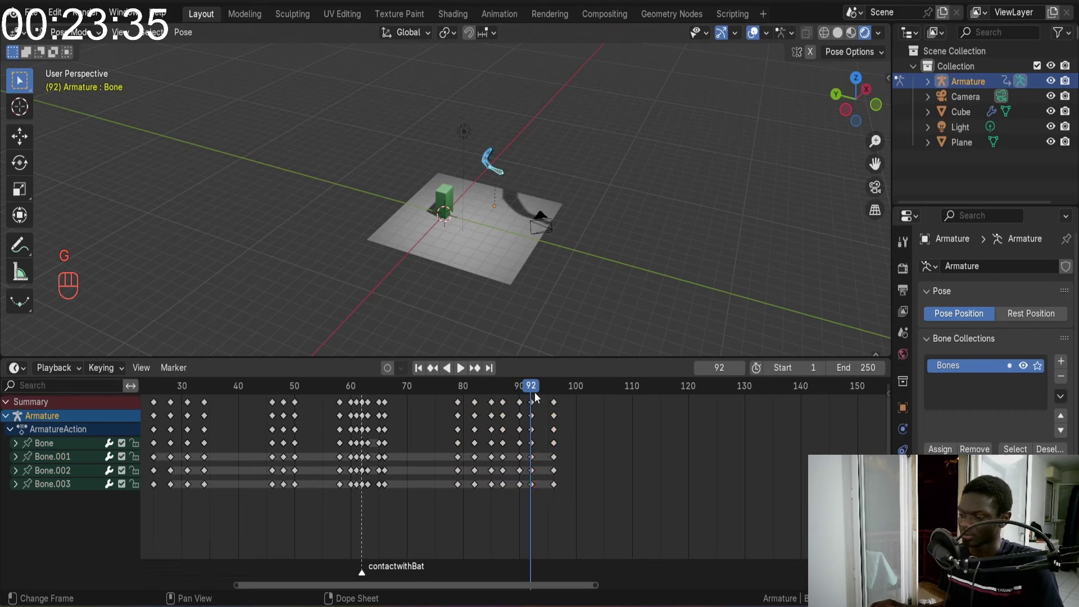
left_click(536, 400)
key("g")
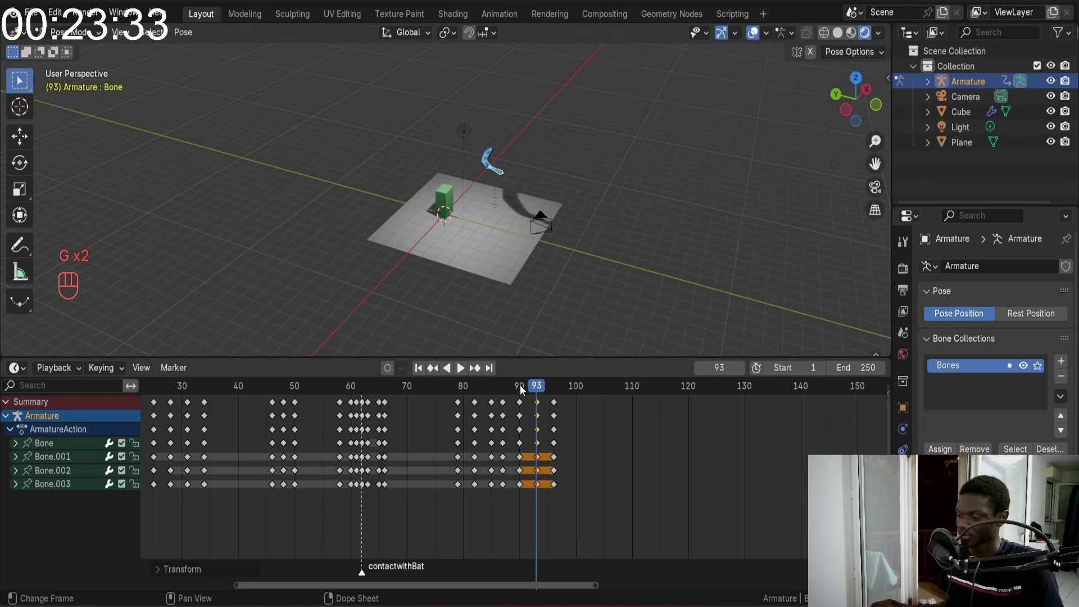
left_click_drag(427, 370, 460, 245)
left_click_drag(459, 245, 487, 218)
Save the project as 3dbaseballBatanimation.blend and play the swing through the camera view
key("KP_0")
key("ctrl+s")
key("space")
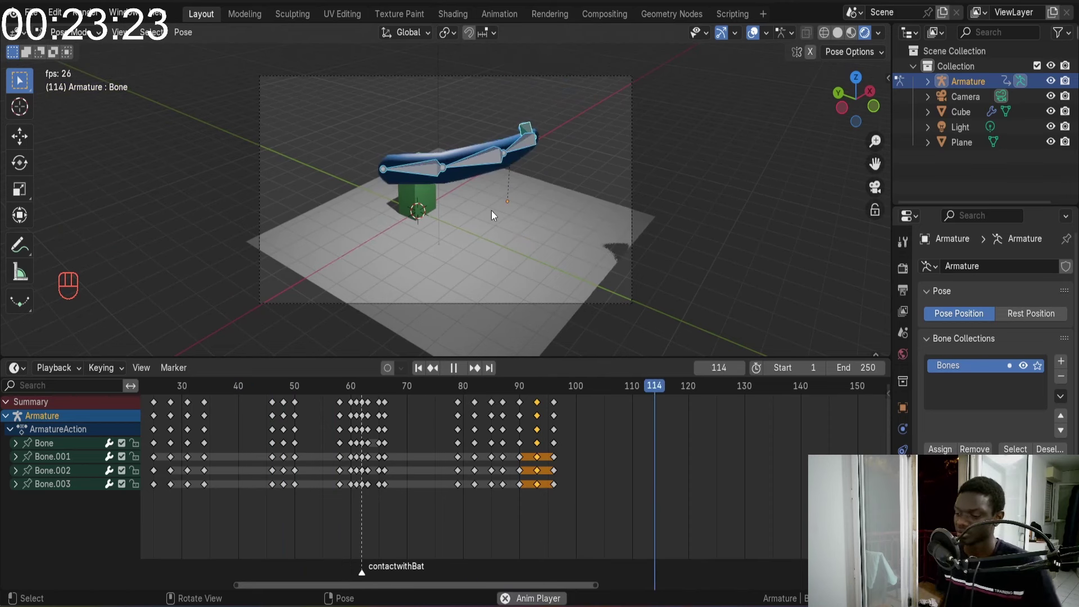
key("space")
left_click(422, 401)
left_click(421, 391)
key("space")
key("space")
Scrub back and forth around frames 83–87, settling on frame 86
left_click_drag(460, 390, 497, 386)
left_click_drag(559, 217, 512, 204)
left_click_drag(496, 386, 502, 370)
left_click_drag(521, 228, 569, 231)
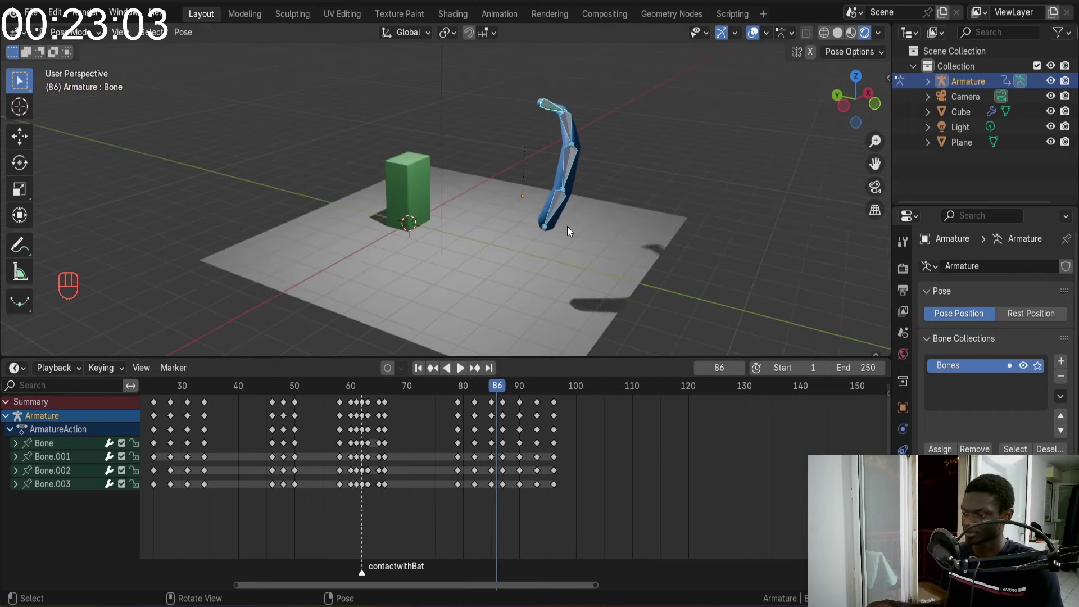
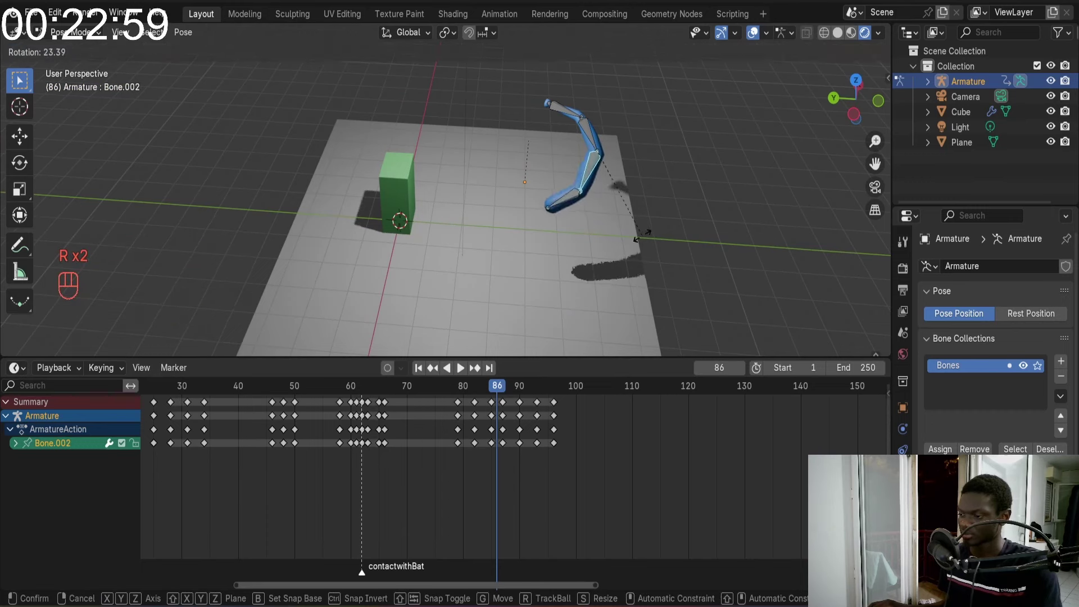
Bend the lower bat bone Bone.002 into place at frame 86, key the pose and replay it
key("a")
key("i")
left_click_drag(572, 127, 523, 136)
key("KP_0")
left_click(426, 391)
key("space")
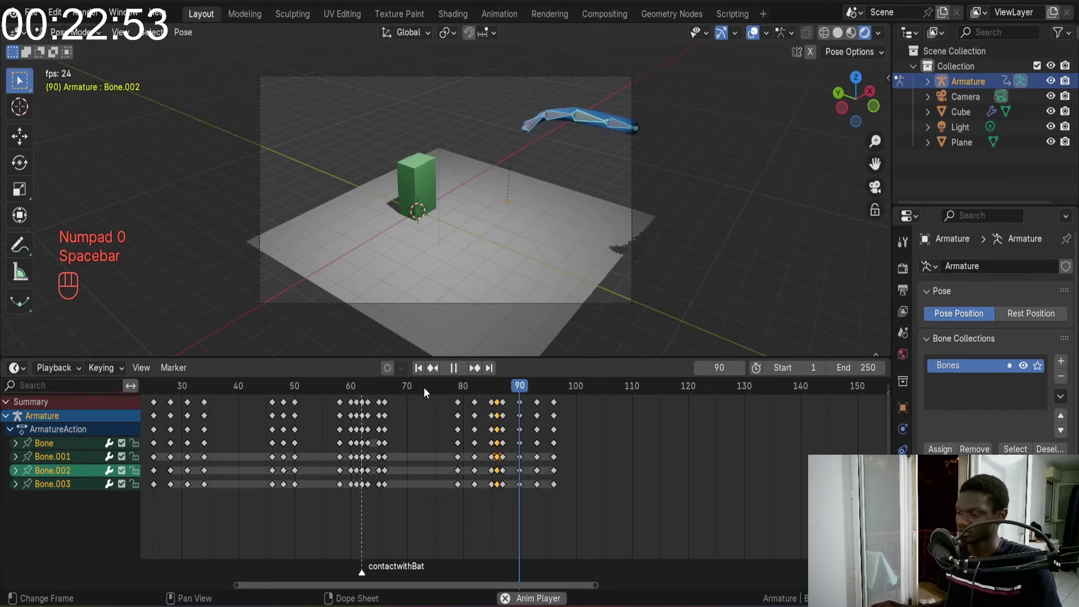
key("space")
Scrub between frames 73 and 90, then undo the adjustment back to frame 86
left_click(422, 404)
left_click(423, 389)
key("space")
key("space")
left_click_drag(424, 389, 492, 395)
key("ctrl+z")
key("ctrl+z")
key("ctrl+z")
key("ctrl+z")
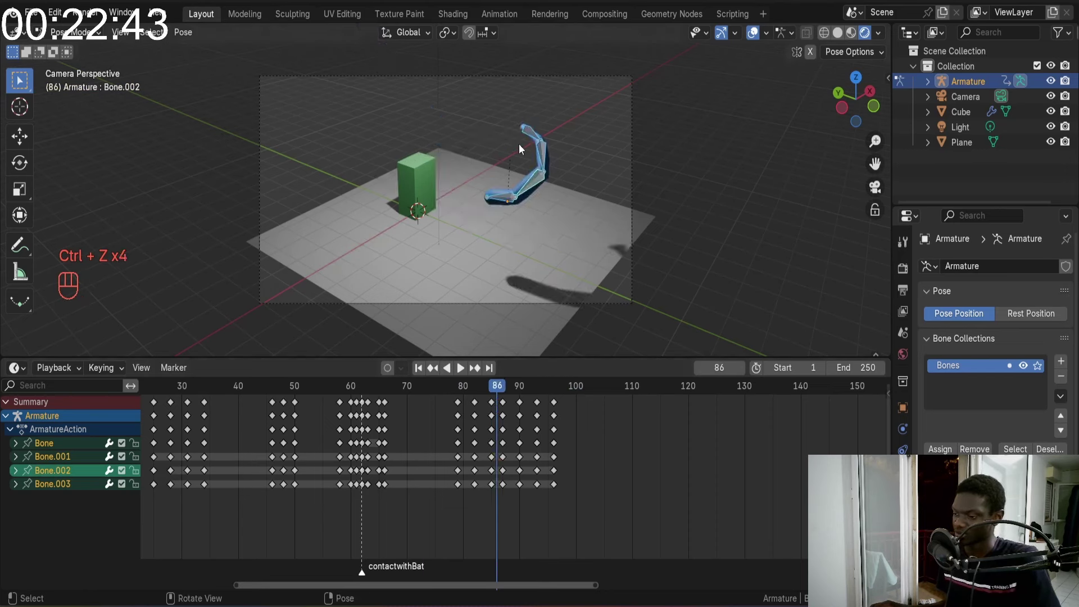
left_click(527, 130)
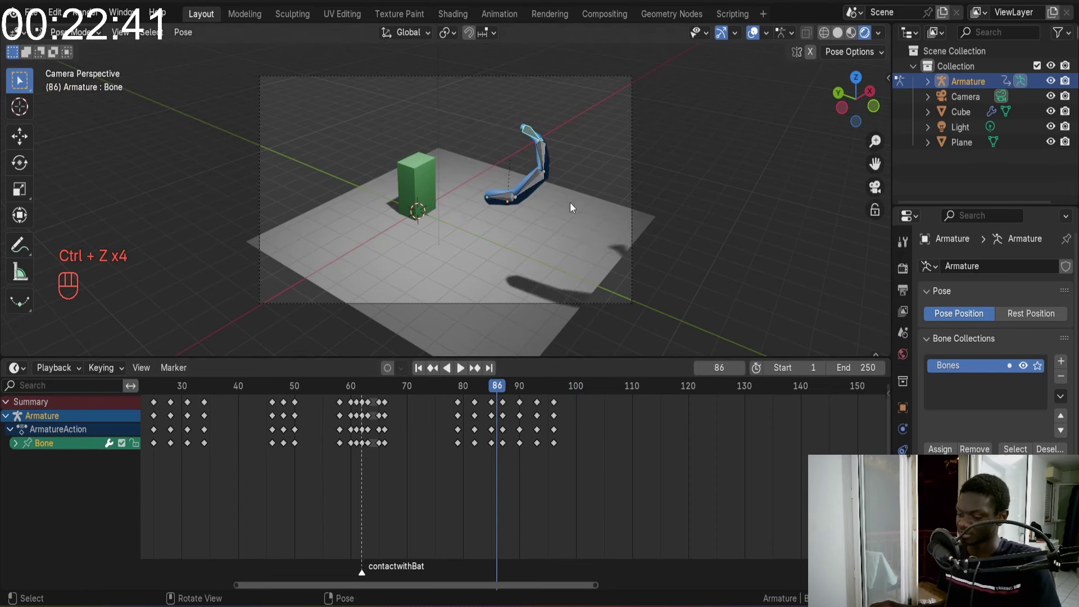
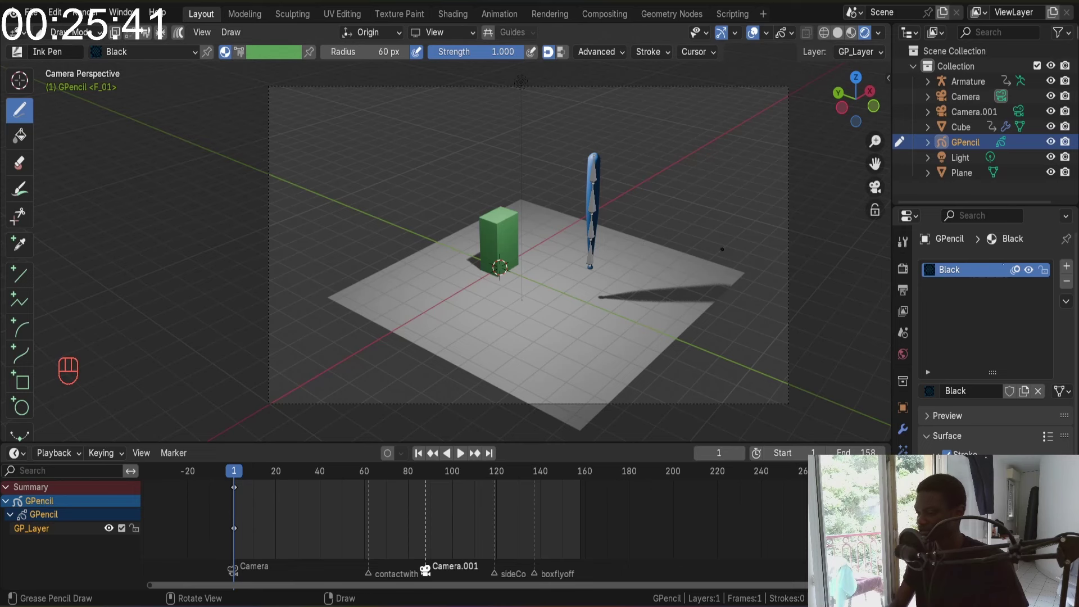
Add a second material slot to the Grease Pencil object and create Material.003 for it
left_click(1072, 265)
left_click(977, 391)
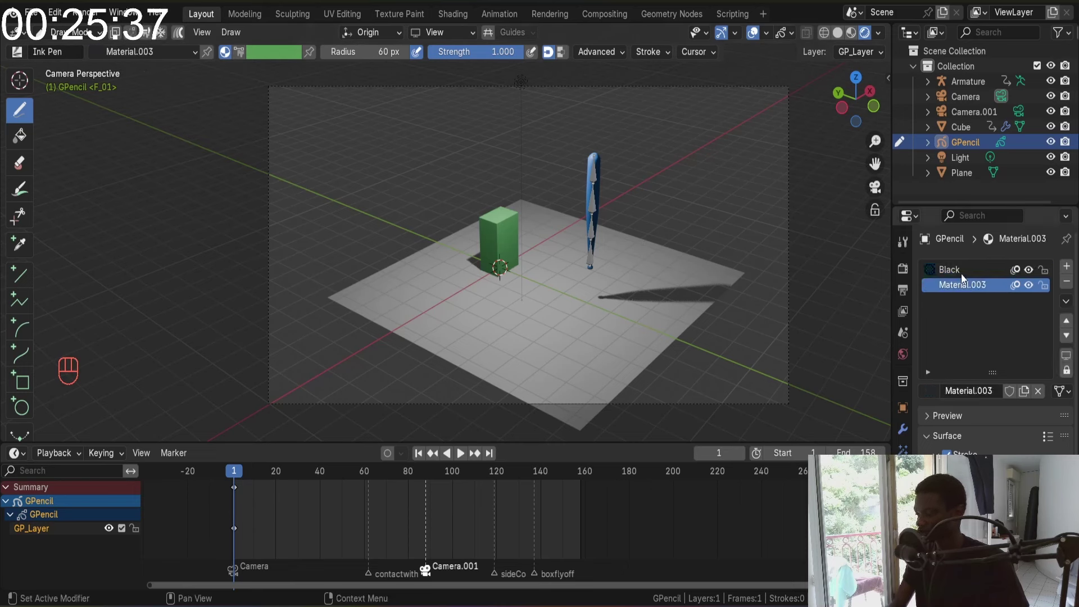
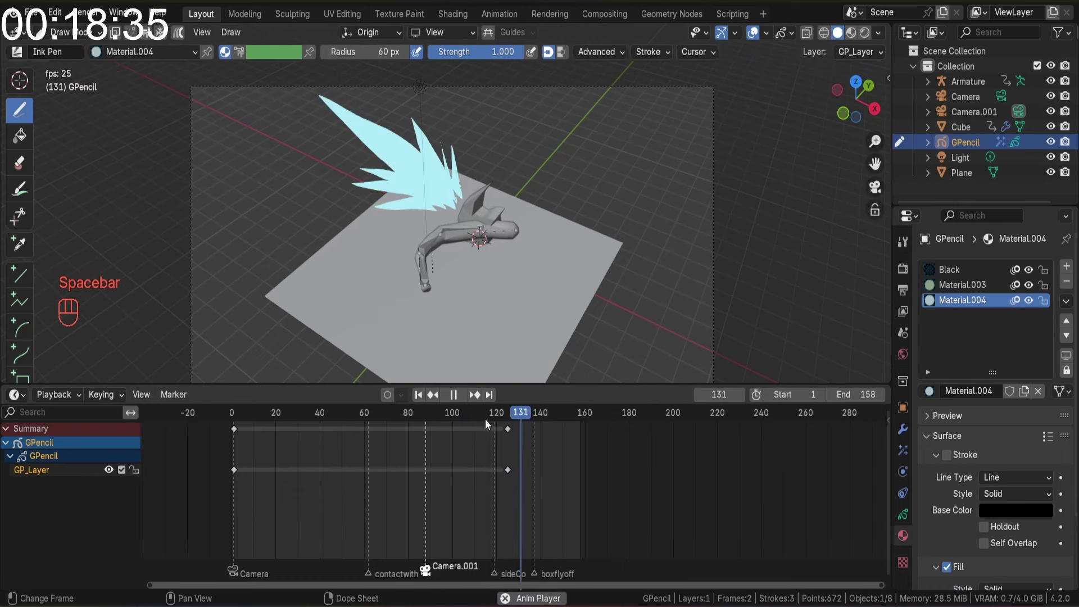
Slide the smear Grease Pencil keyframe to frame 130 in the Dope Sheet and jump there
left_click_drag(511, 416, 518, 430)
key("g")
left_click_drag(520, 416, 452, 415)
key("space")
key("space")
left_click(525, 416)
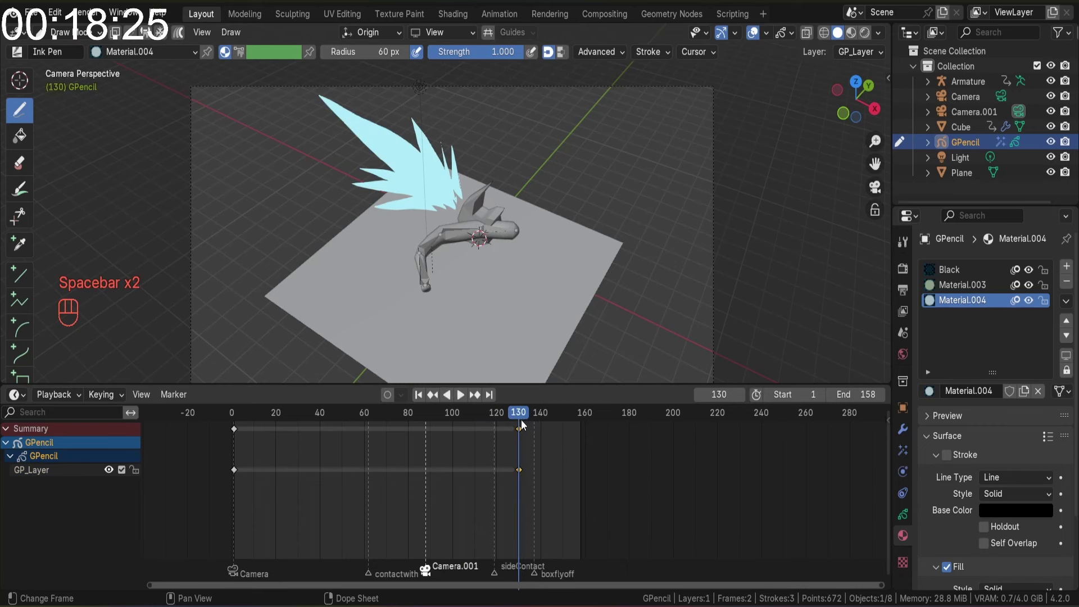
key("g")
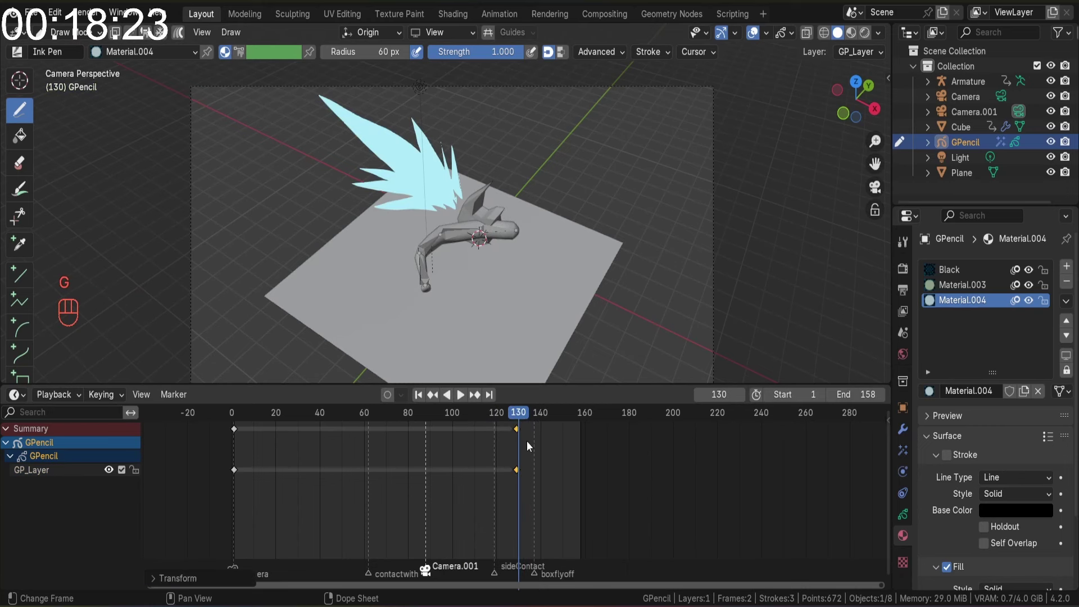
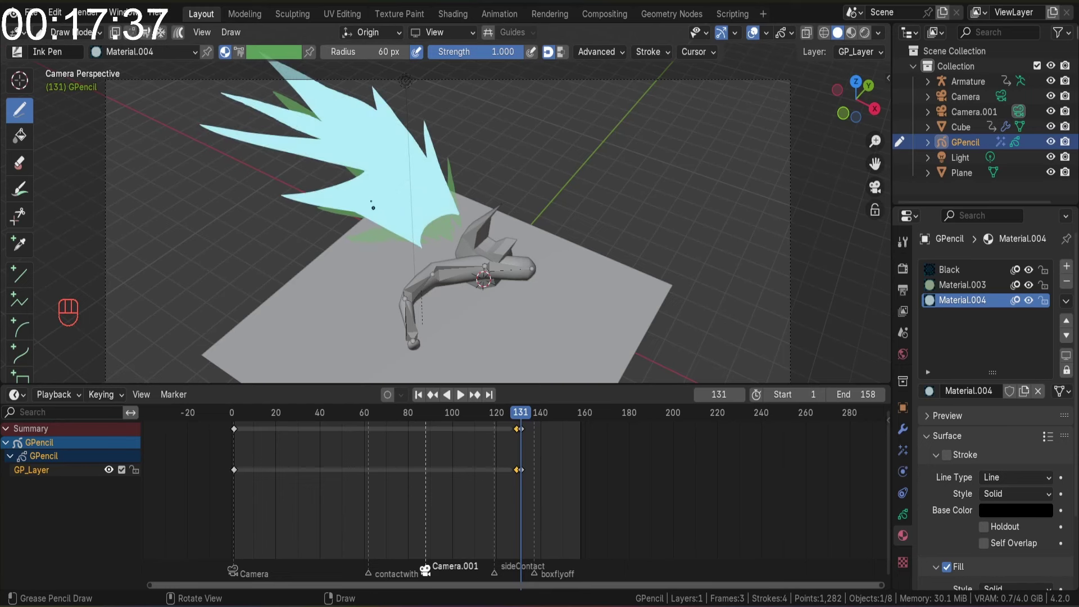
Undo the large smear stroke, review the swing and jump to frame 128
key("ctrl+z")
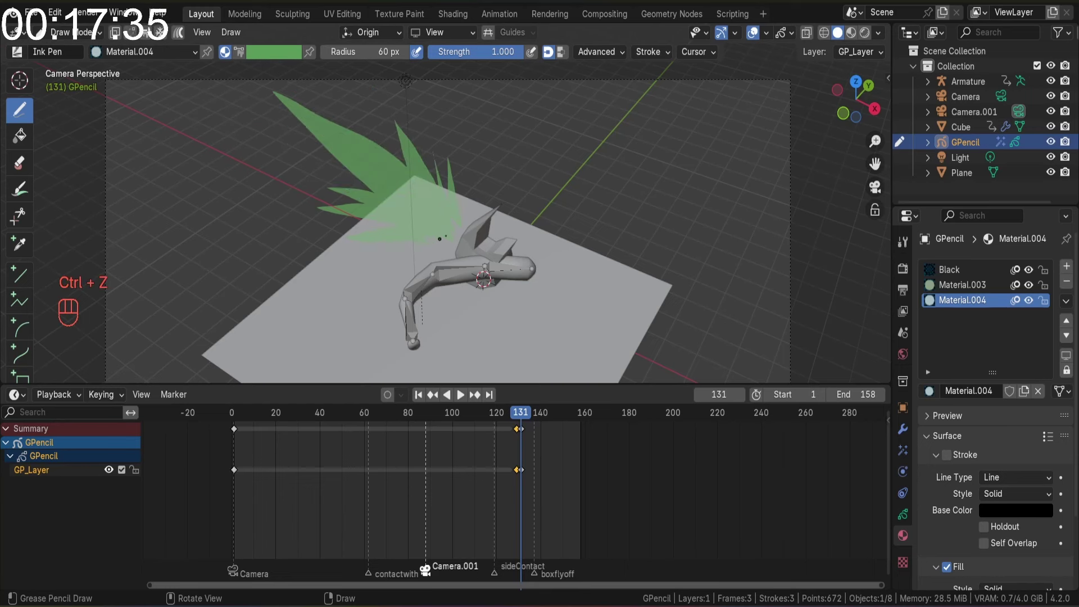
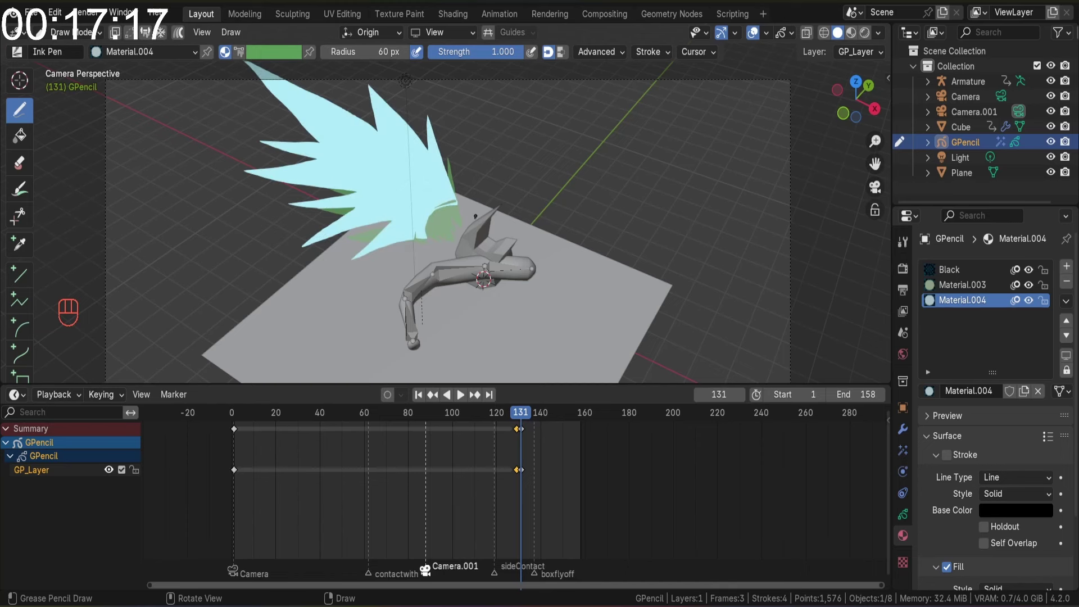
key("Left")
key("Right")
left_click(424, 419)
key("space")
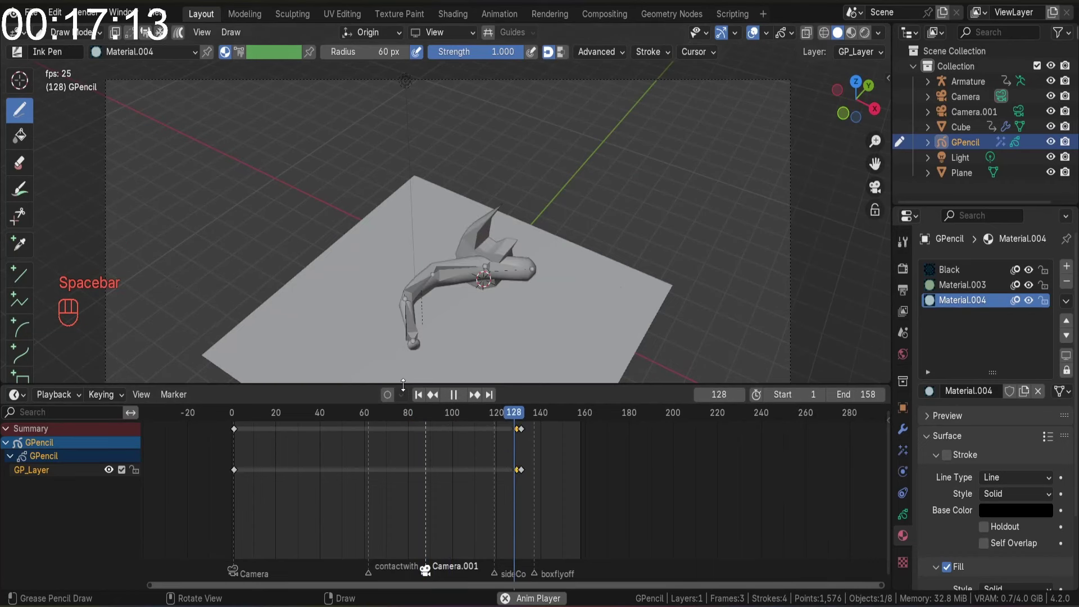
key("space")
left_click(516, 424)
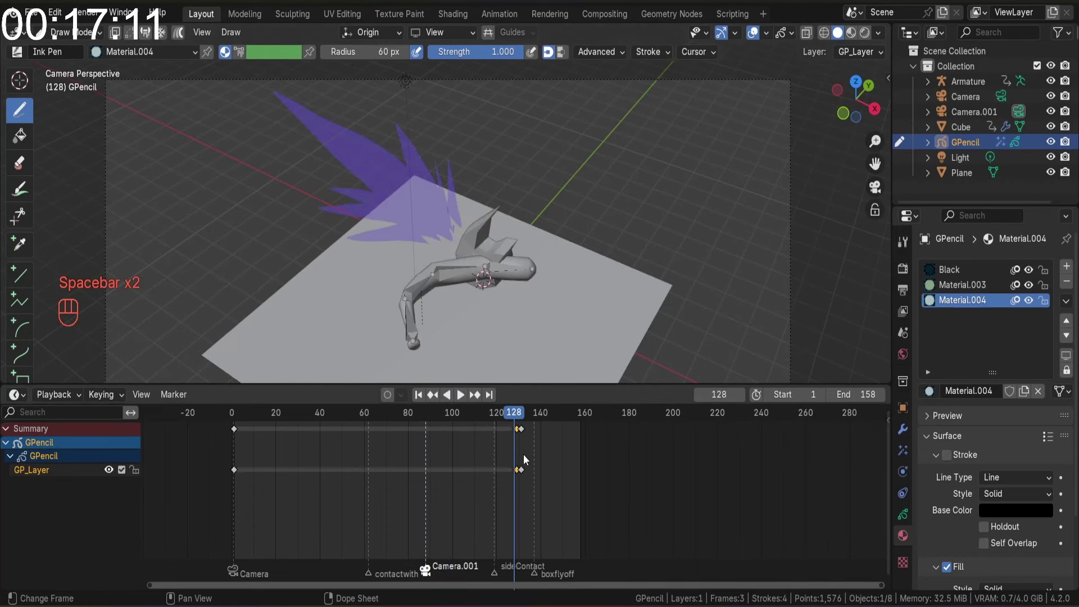
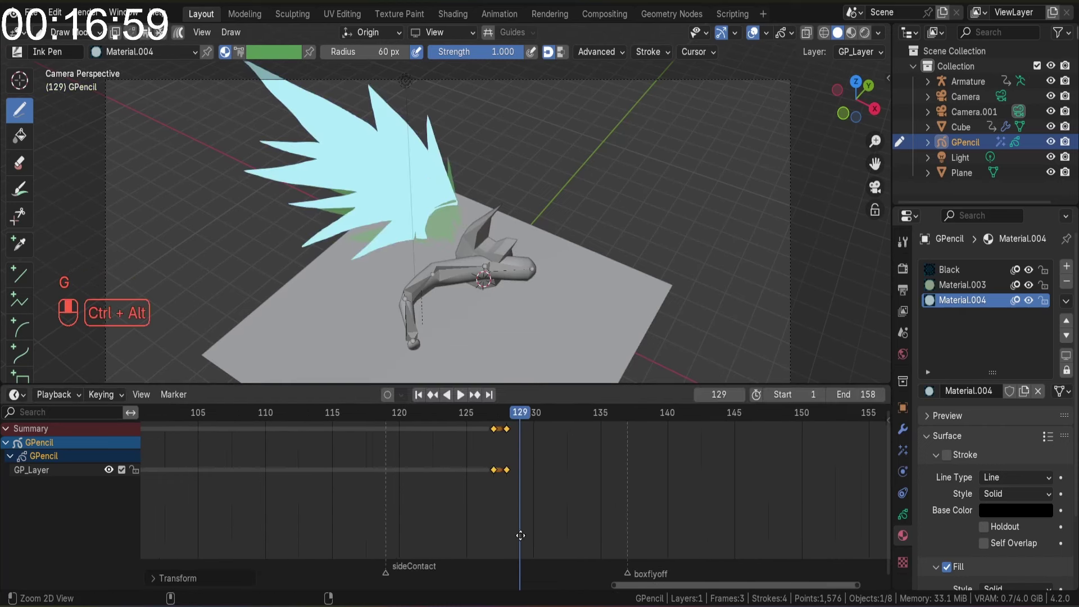
Retime the smear frames to 127–128 and key a new Grease Pencil frame at 129
left_click_drag(518, 523, 456, 446)
left_click(446, 416)
key("space")
key("space")
left_click_drag(493, 415, 523, 415)
key("i")
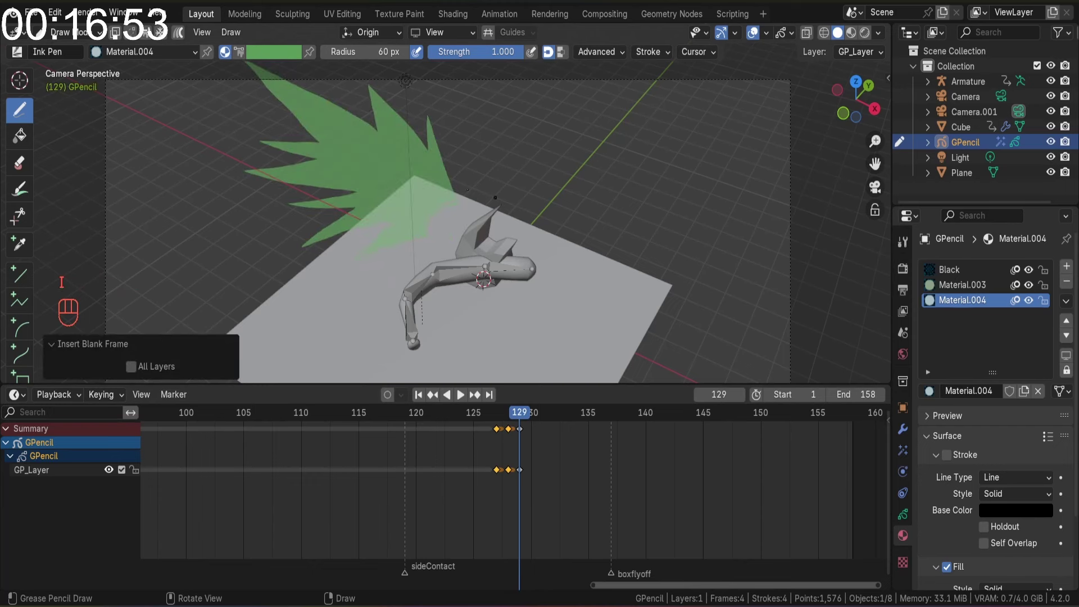
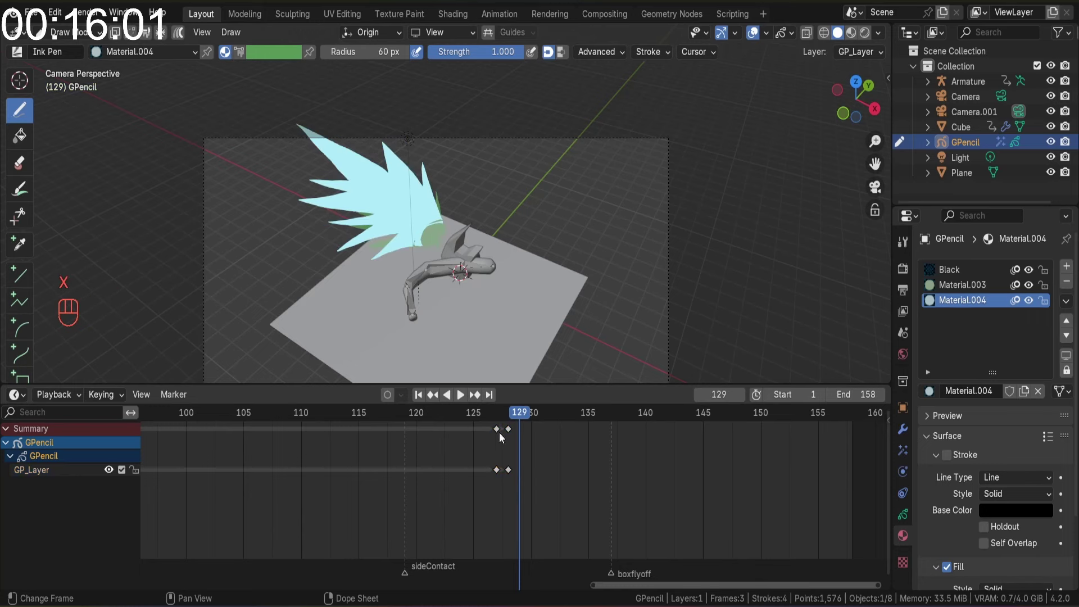
Replay the swing, then draw a larger light-blue spiky smear on frame 129 and key it
left_click(453, 422)
key("space")
key("space")
left_click(452, 417)
key("space")
key("space")
left_click(489, 420)
left_click_drag(471, 416, 511, 408)
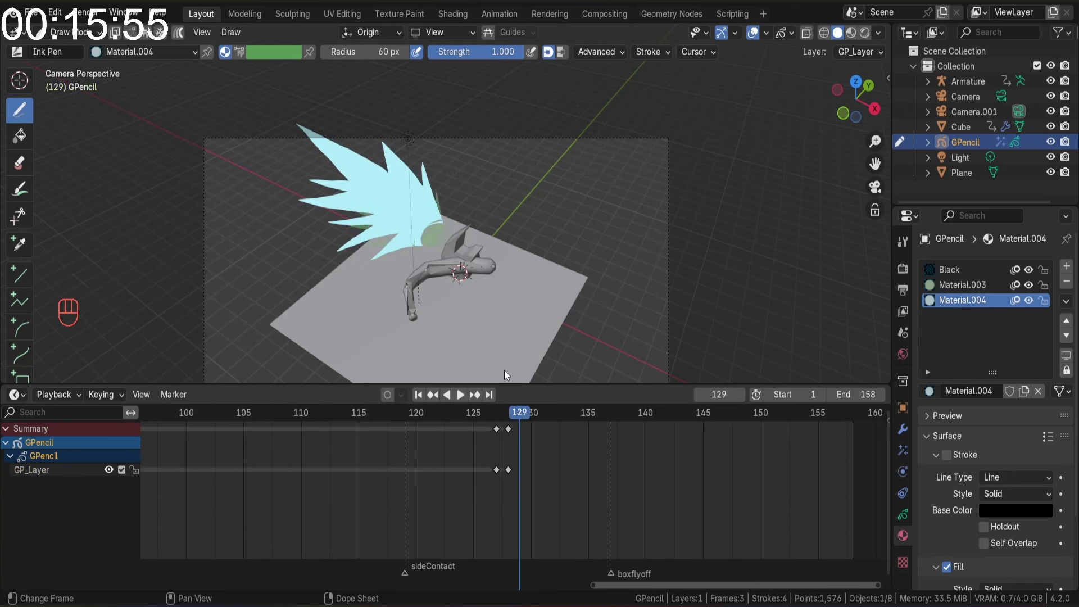
key("i")
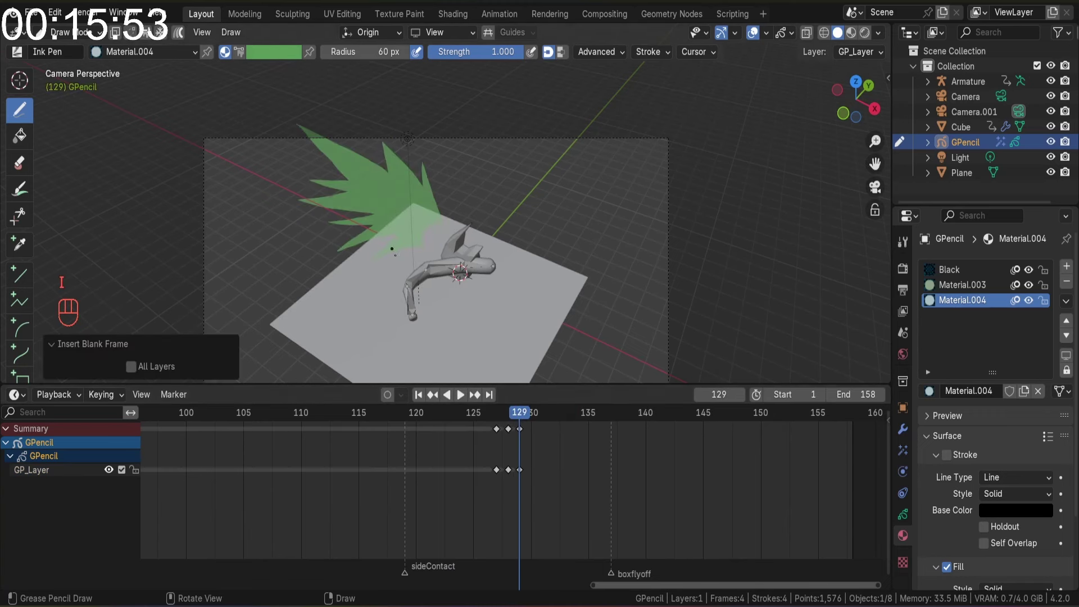
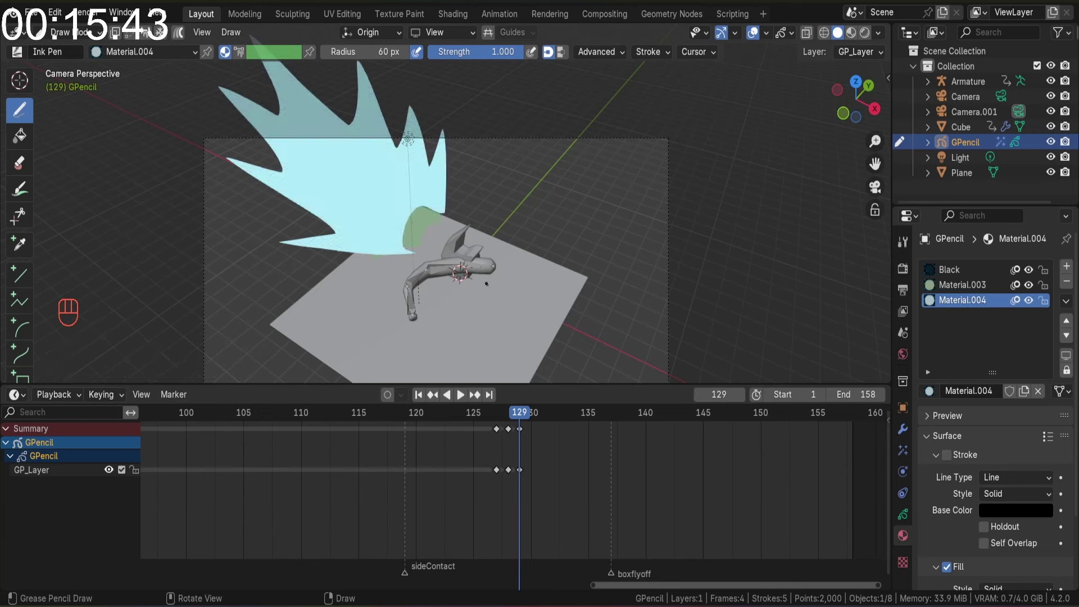
Step to frame 130, draw the green spiky smear there and key the frame
key("Left")
key("Right")
left_click(390, 410)
key("space")
key("space")
left_click_drag(497, 422, 523, 416)
key("i")
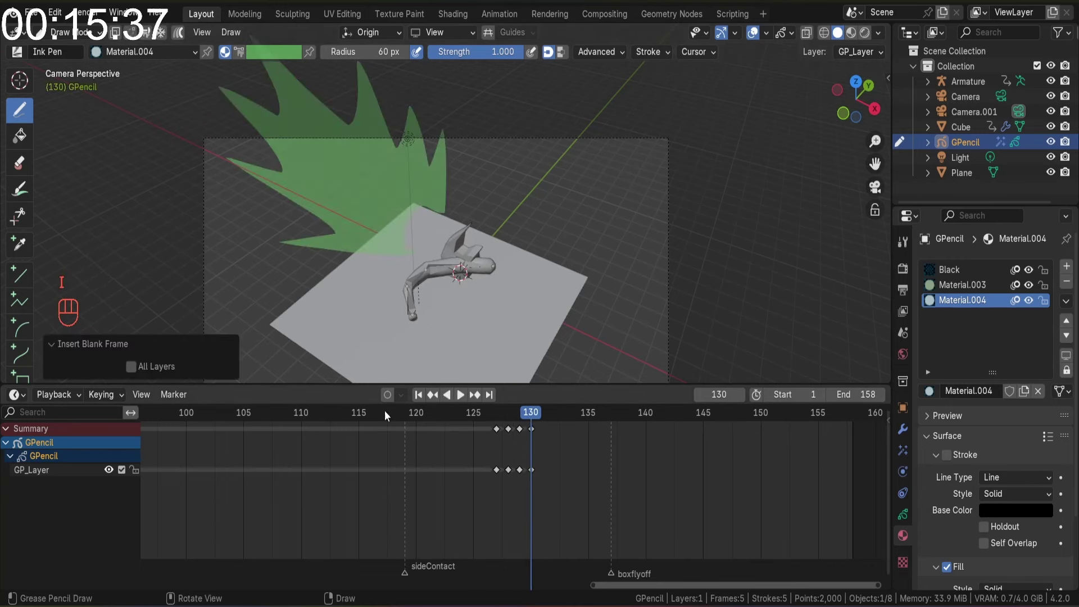
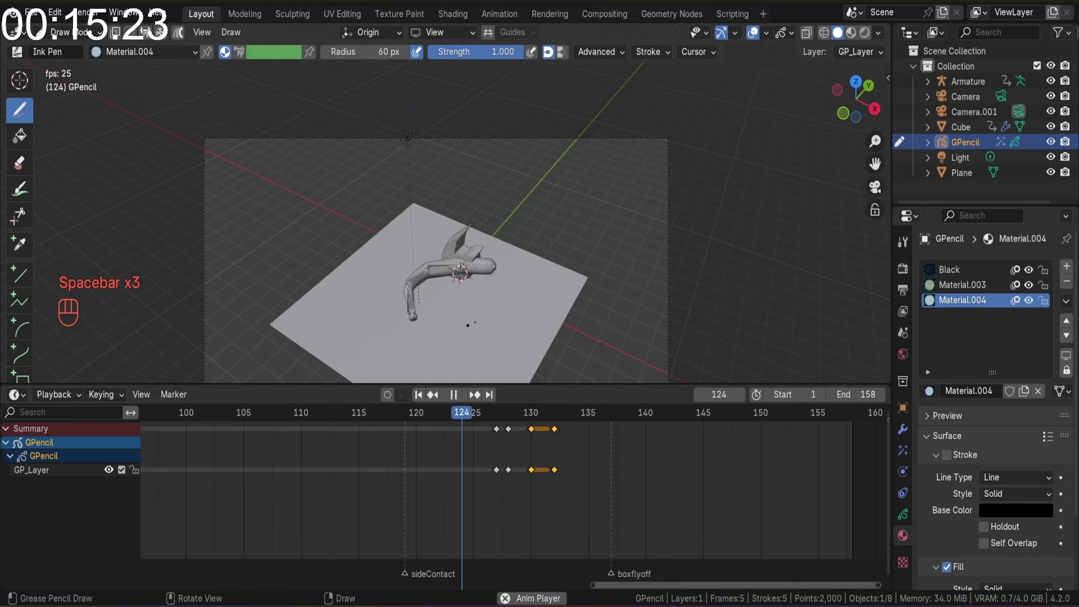
Slide the first smear keyframes along the Dope Sheet and replay to check their timing
key("space")
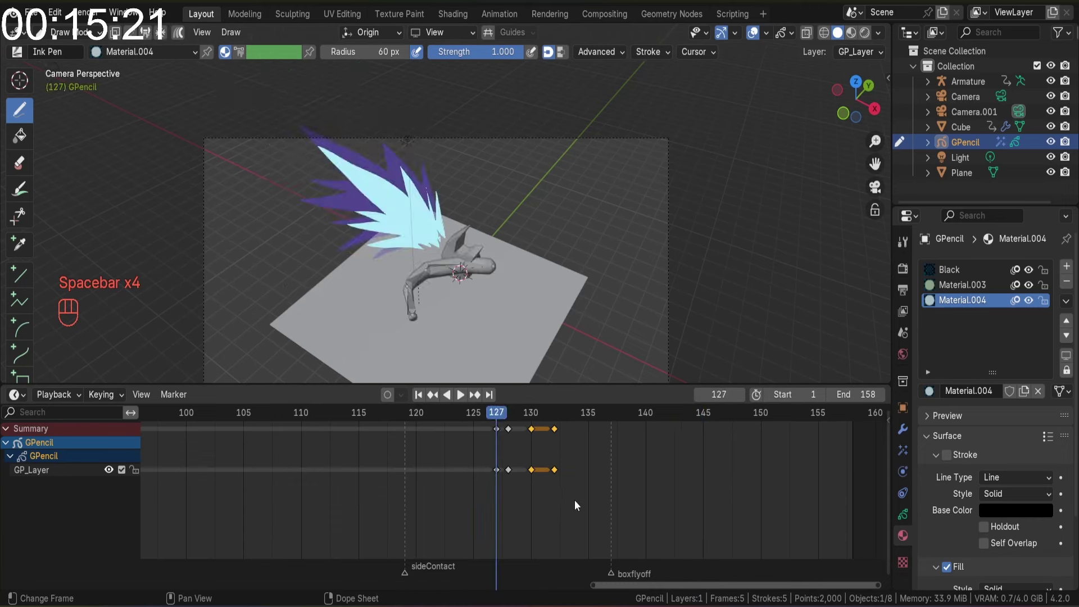
left_click_drag(522, 429, 518, 443)
key("g")
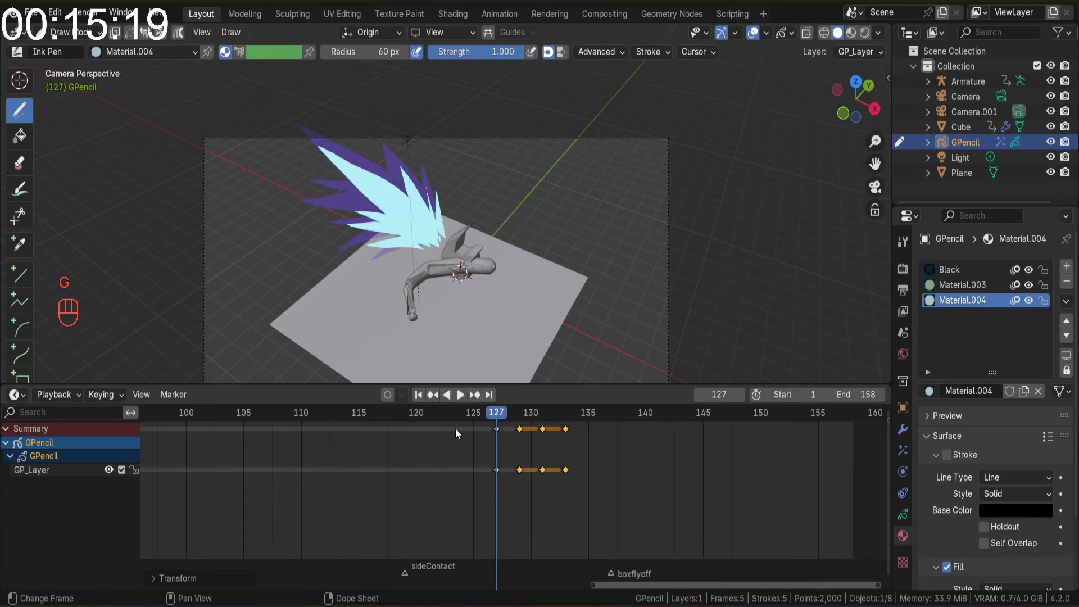
left_click(445, 421)
key("space")
key("space")
left_click_drag(496, 415, 500, 417)
key("space")
key("space")
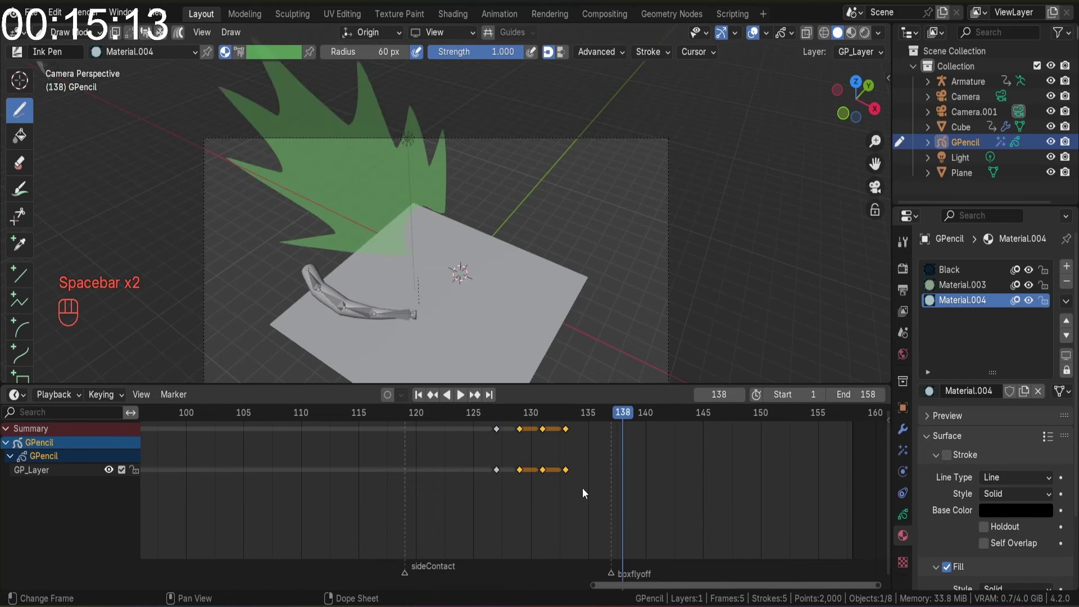
Slide the remaining smear keys so all drawings sit on consecutive frames 127–130
left_click(531, 413)
key("g")
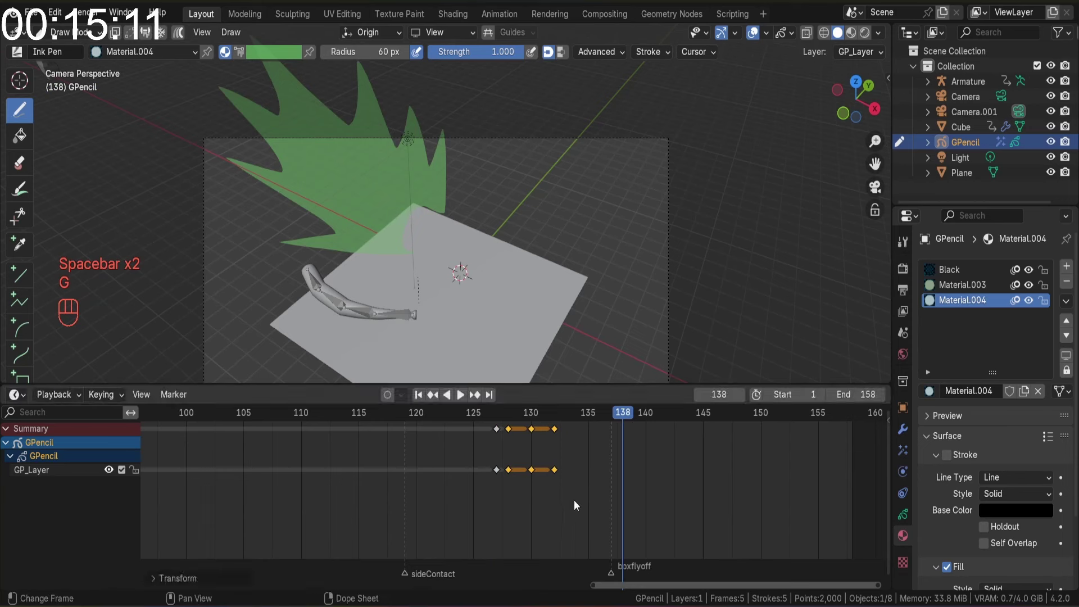
left_click_drag(559, 431, 546, 450)
key("g")
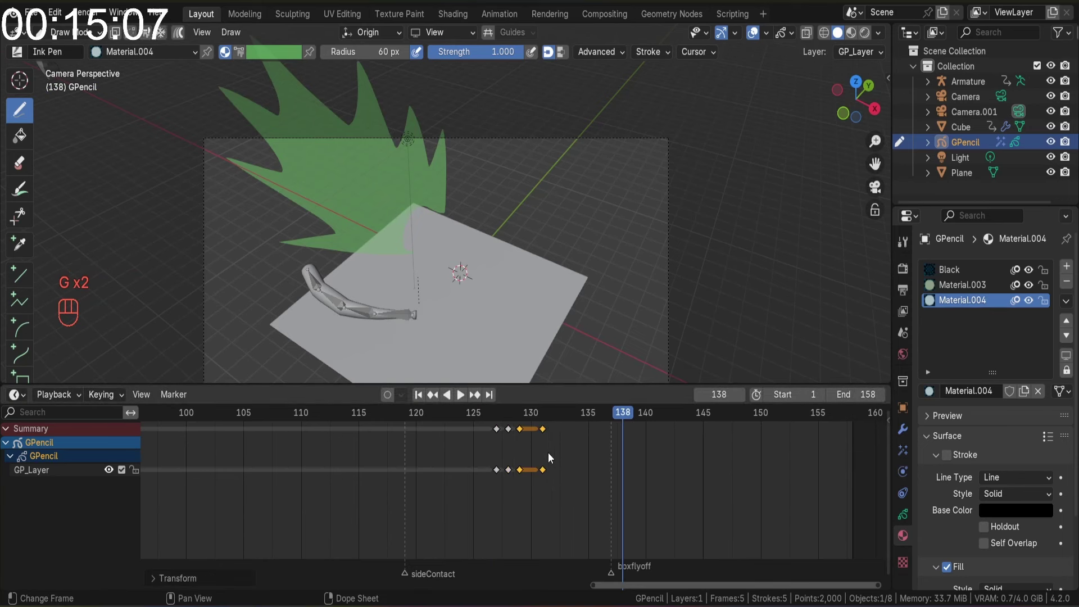
left_click(547, 436)
key("g")
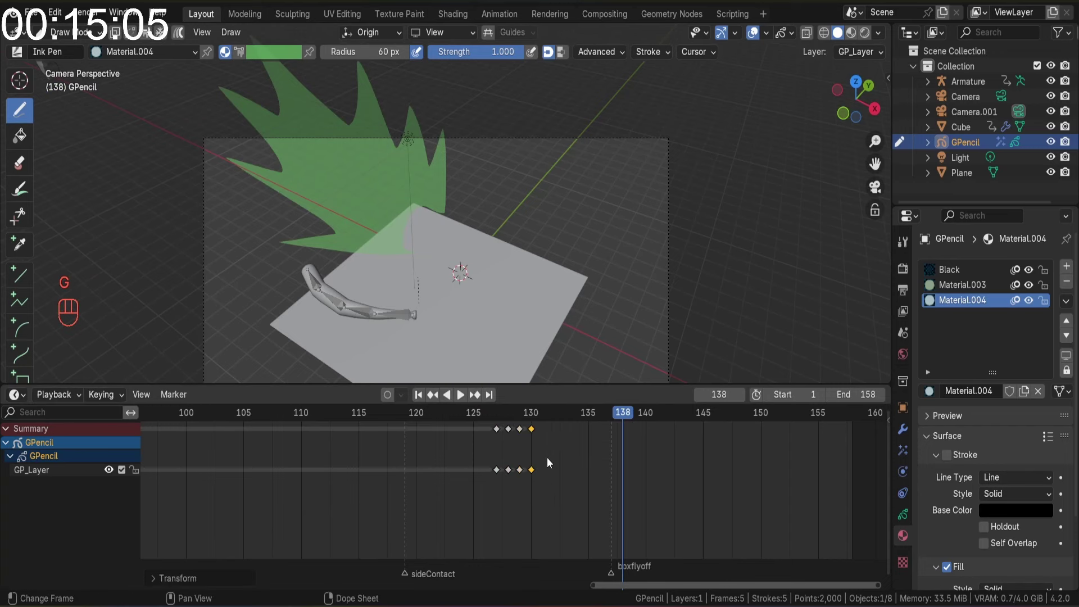
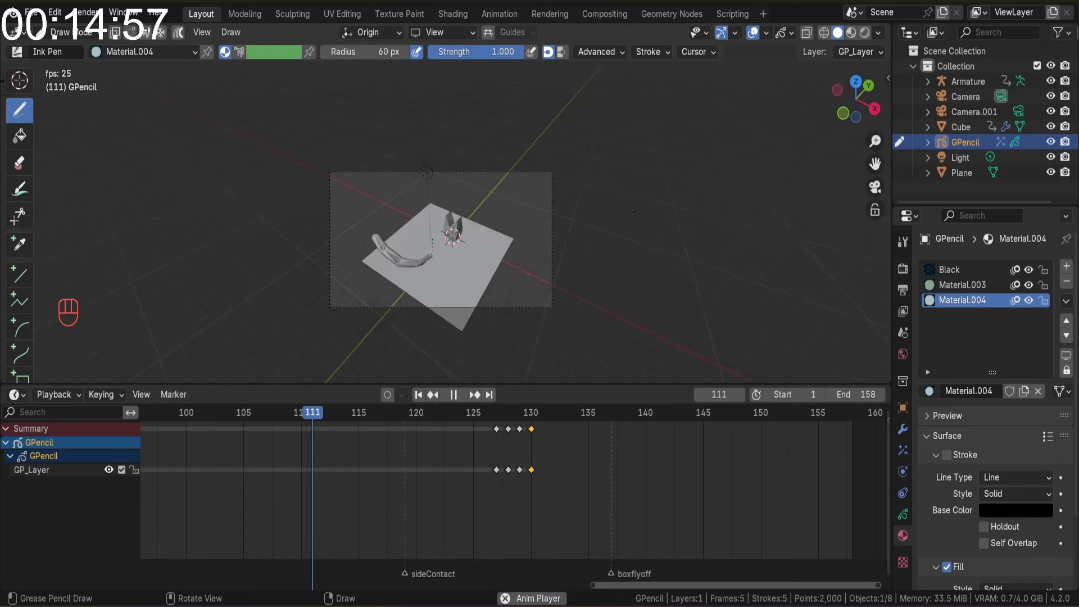
Stop the swing playback at frame 143 with the green smear showing
key("space")
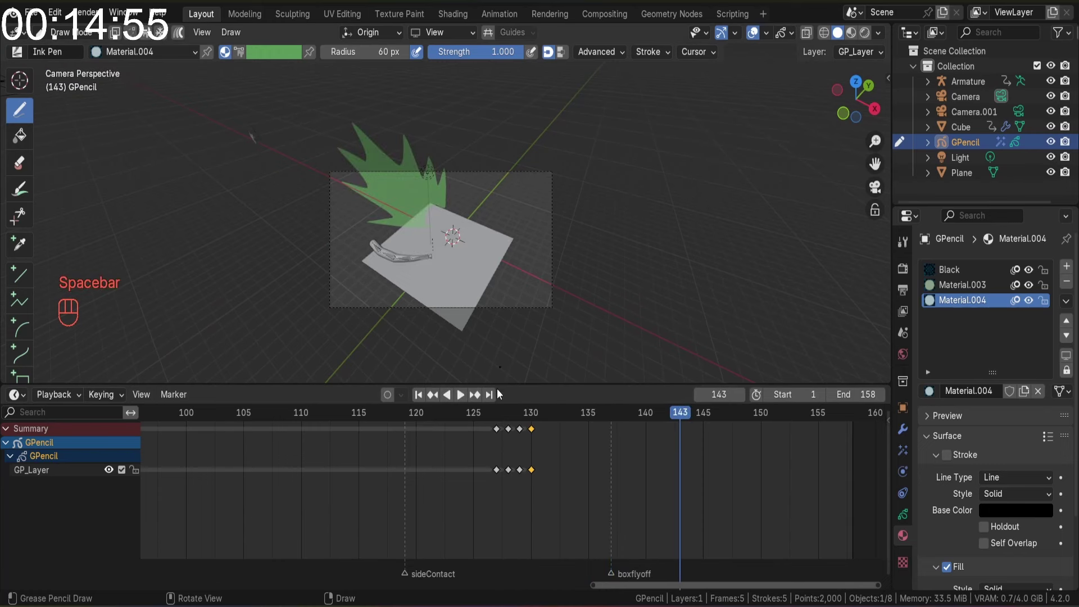
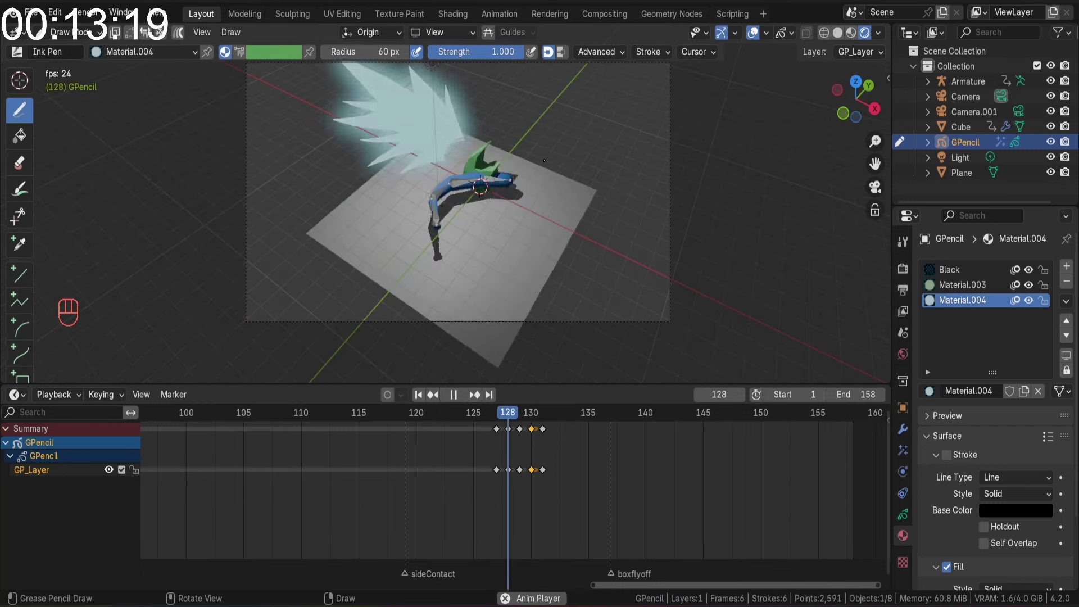
Replay and scrub the swing to check the smear, saving the project again
key("space")
left_click_drag(502, 416, 504, 397)
key("space")
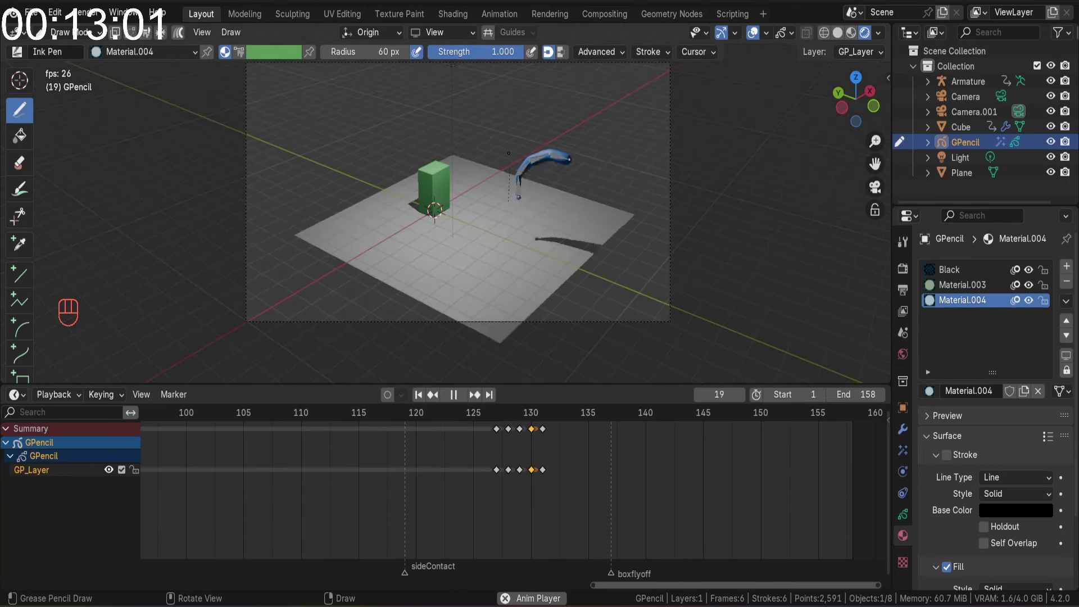
key("ctrl+s")
key("space")
Scrub to frame 137, insert a blank Grease Pencil keyframe there, and return to frame 136
left_click(550, 419)
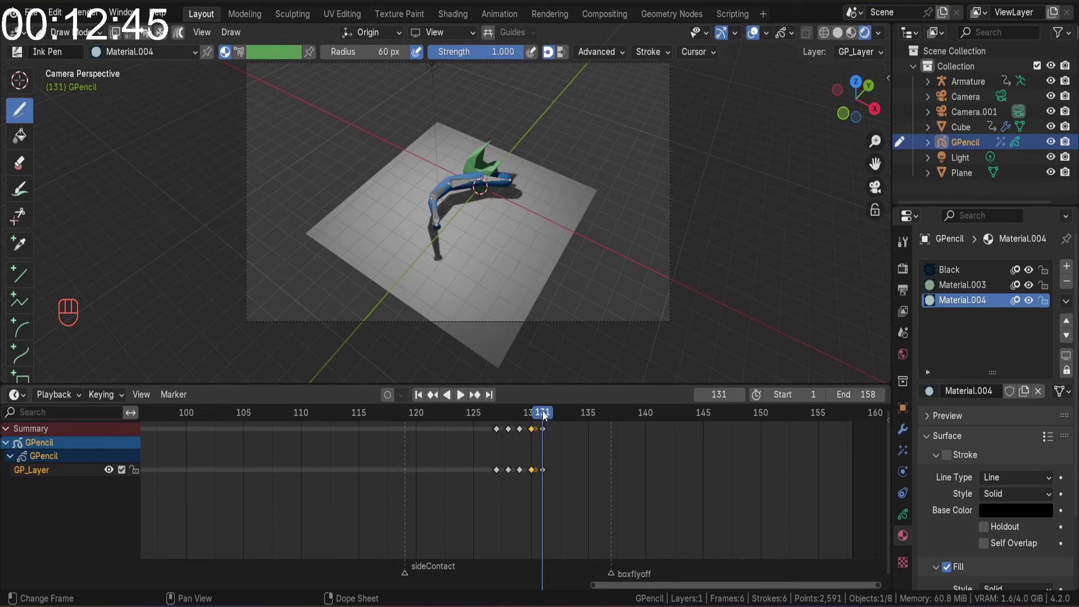
left_click_drag(550, 418, 609, 419)
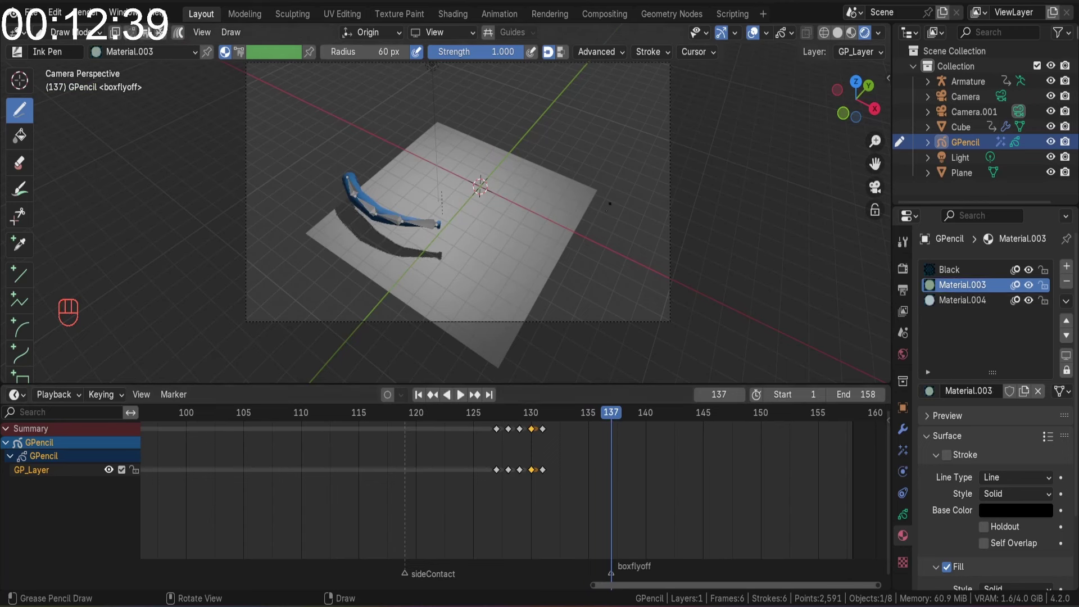
key("Left")
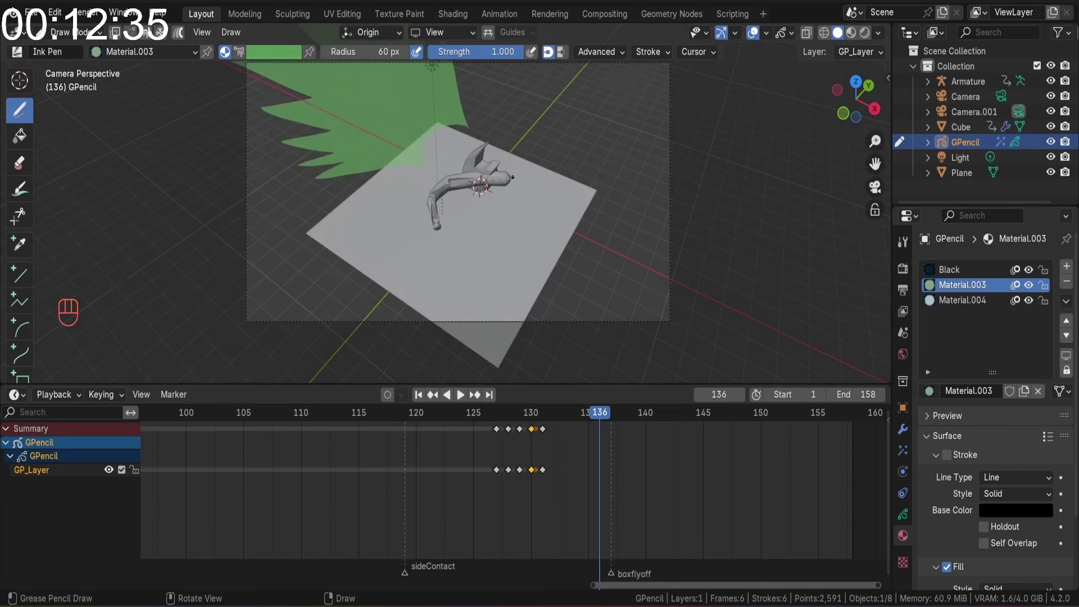
key("Left")
key("Right")
key("Right")
key("Left")
key("Right")
key("Left")
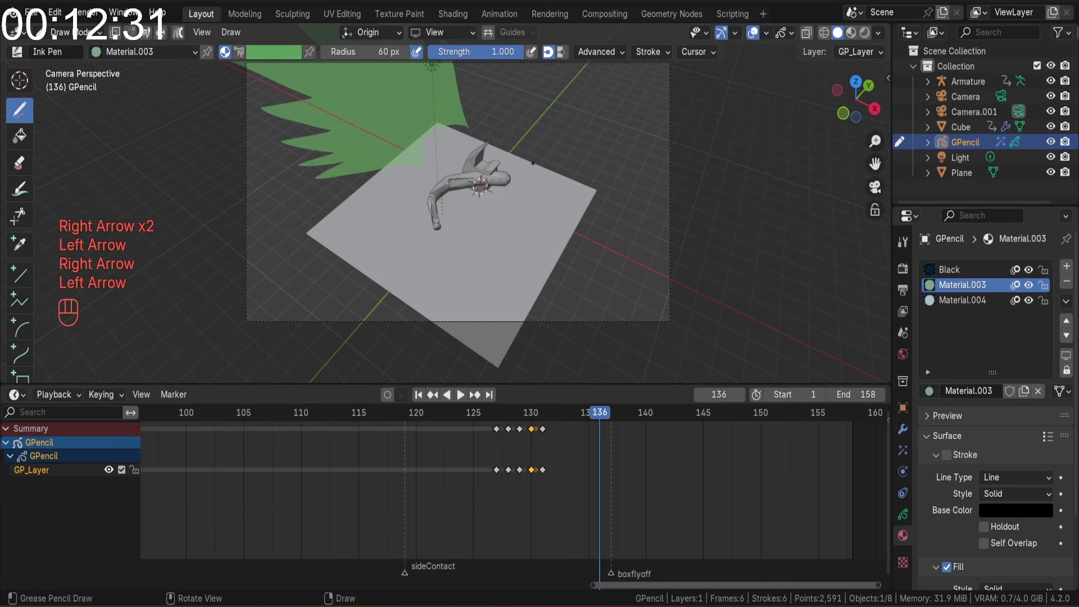
key("Right")
key("Left")
key("Right")
key("i")
key("Left")
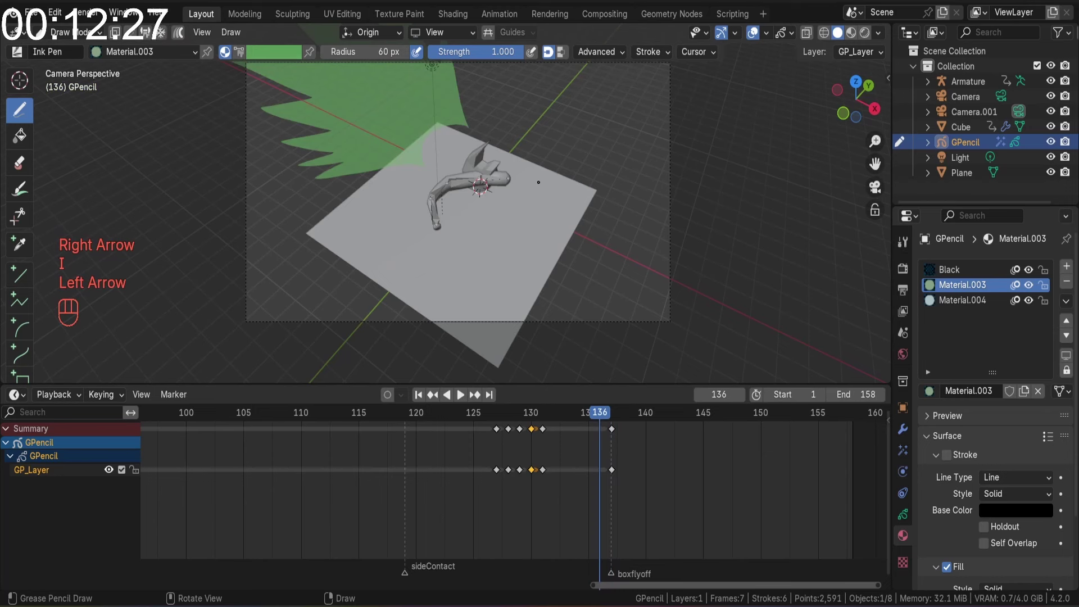
Draw the green smear trailing the bat on frame 137 and insert a Grease Pencil keyframe at 138
key("Right")
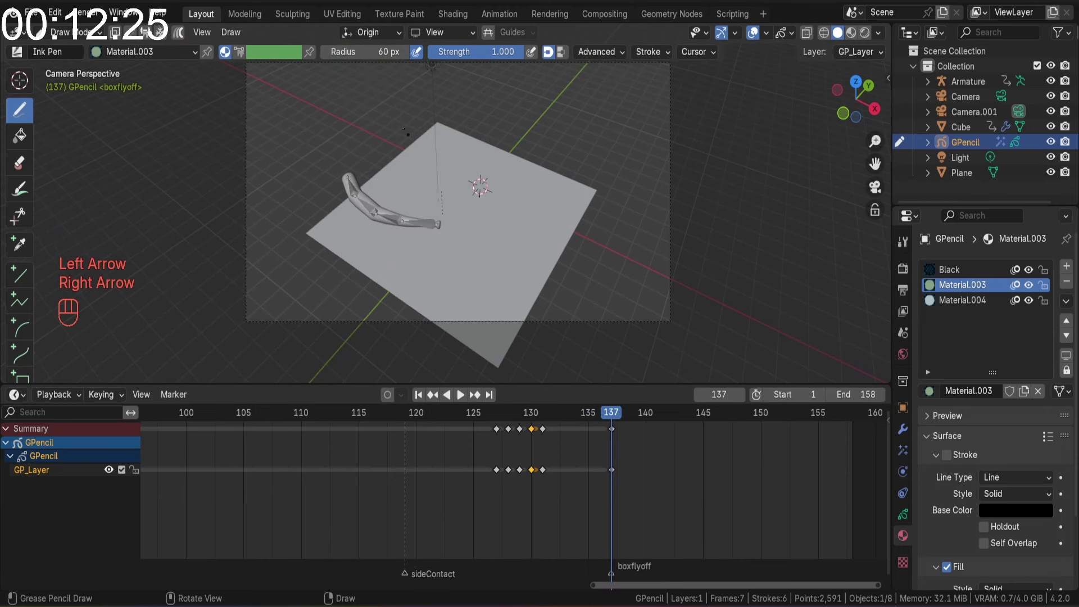
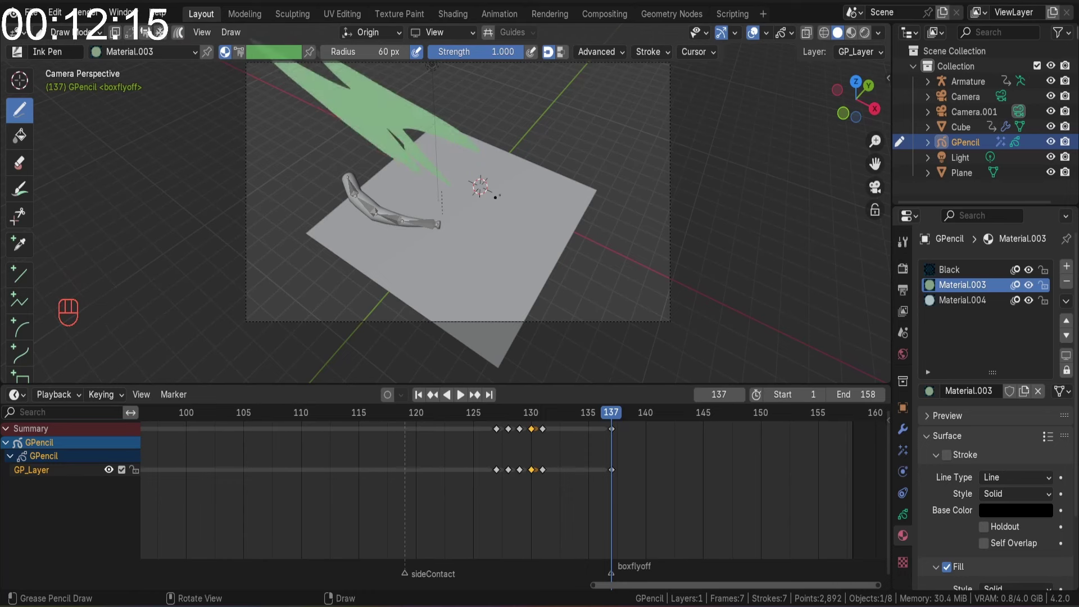
key("Left")
key("Right")
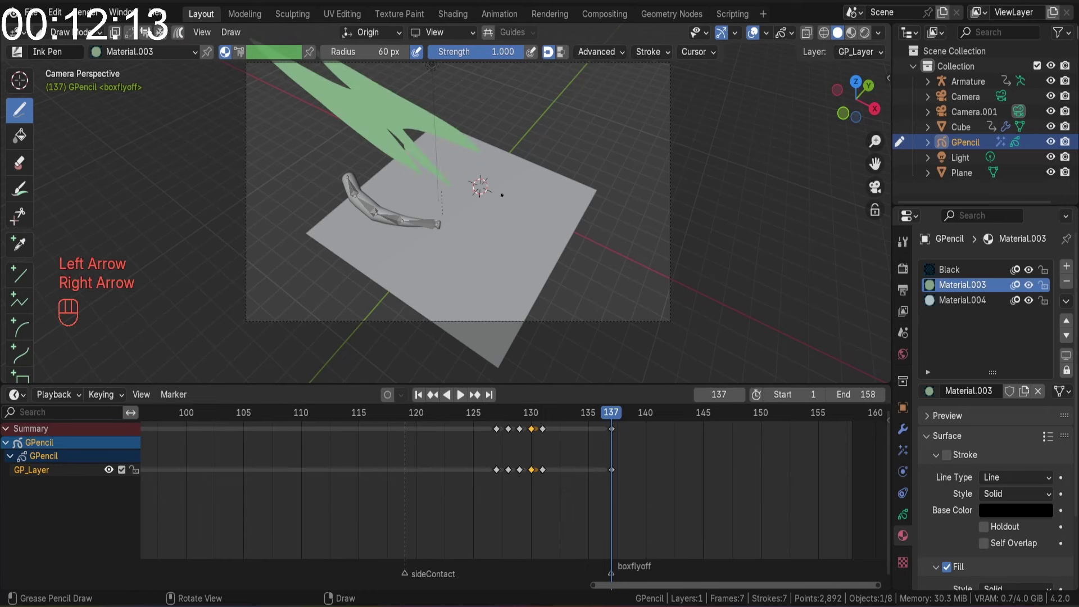
key("Right")
key("i")
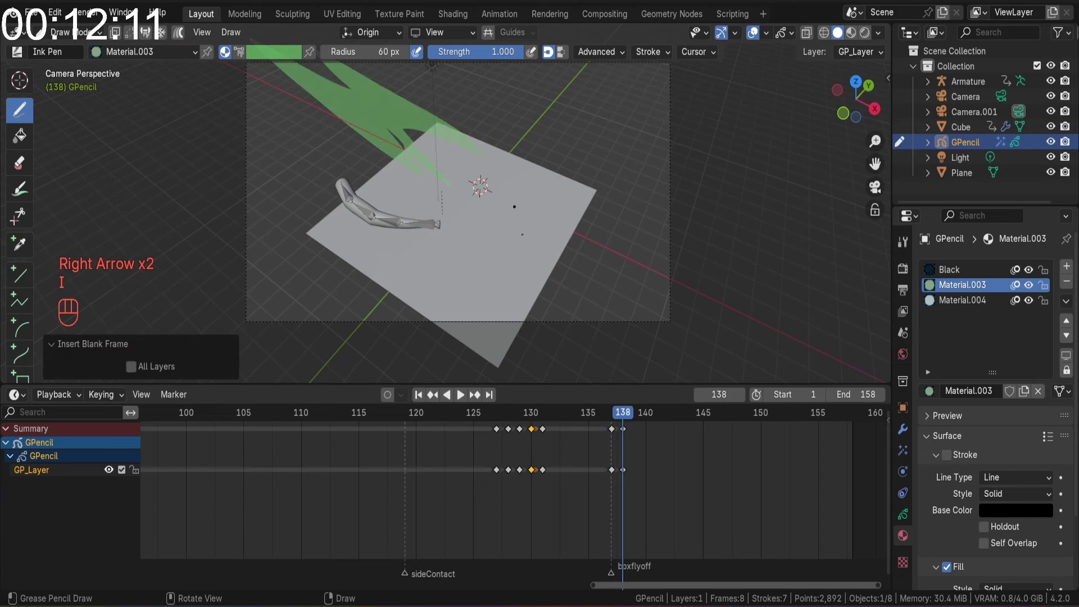
Scrub and replay the swing with the new smear frames, then save the project
left_click_drag(616, 415, 560, 420)
key("space")
key("space")
key("ctrl+s")
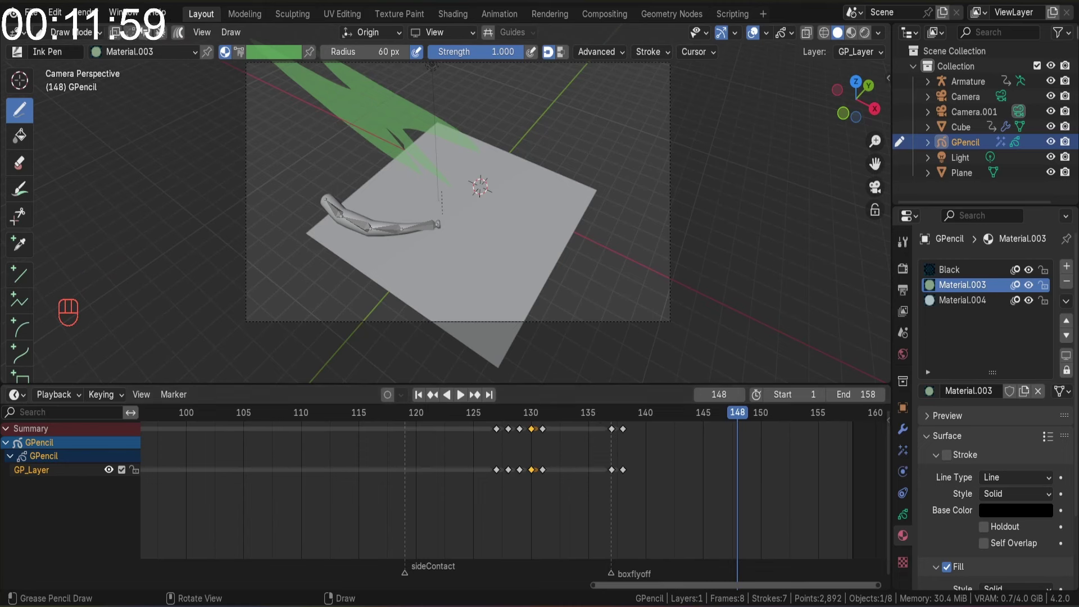
left_click_drag(872, 34, 299, 413)
Replay the swing with its smear frames and save as 3dbaseballBatanimation.blend
key("space")
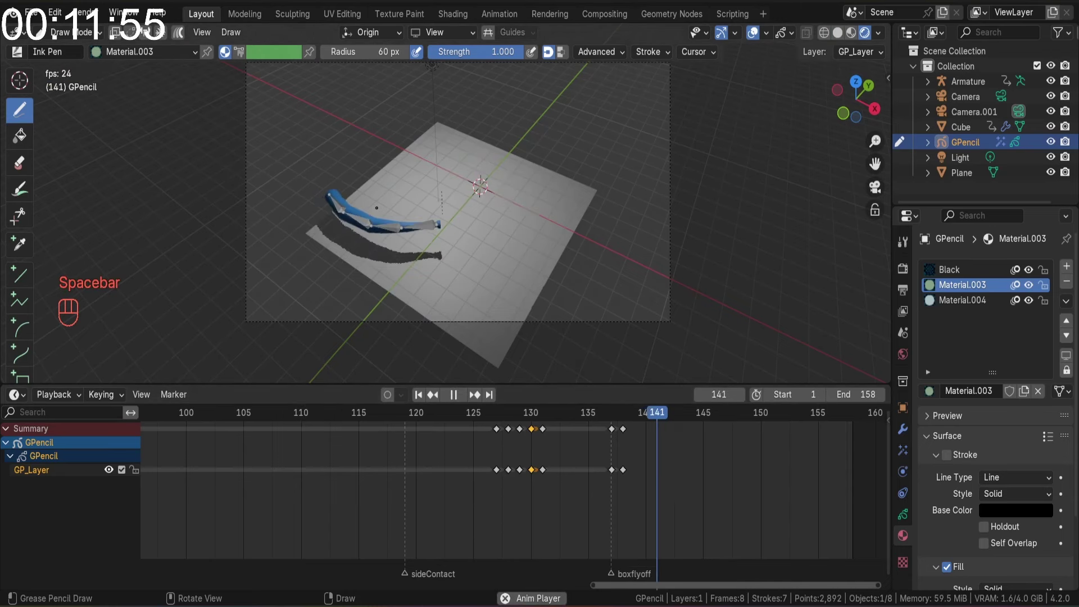
key("space")
key("ctrl+s")
left_click(425, 399)
key("space")
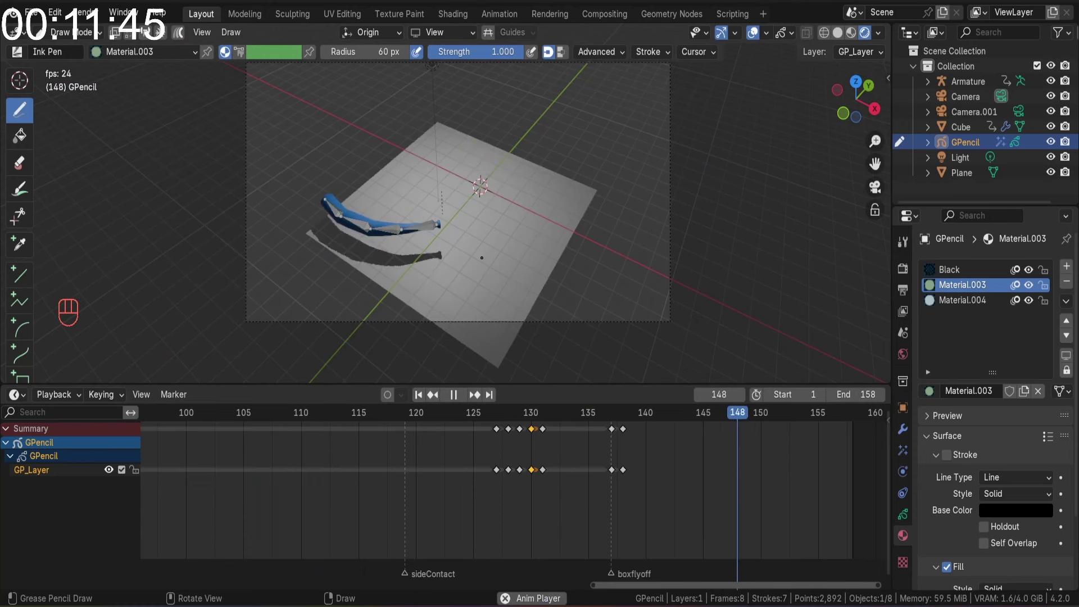
key("space")
key("ctrl+s")
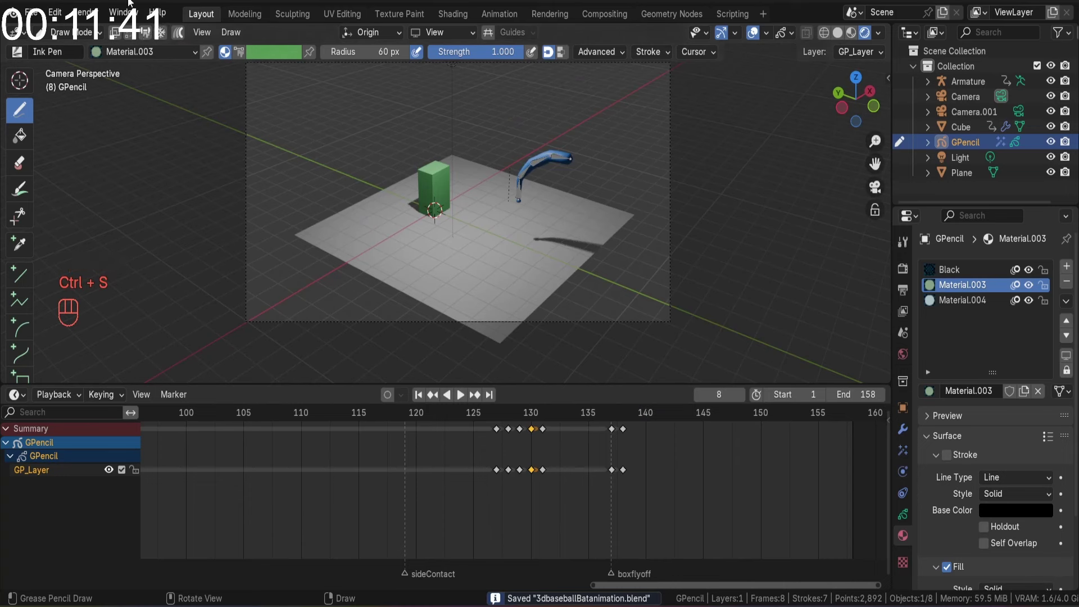
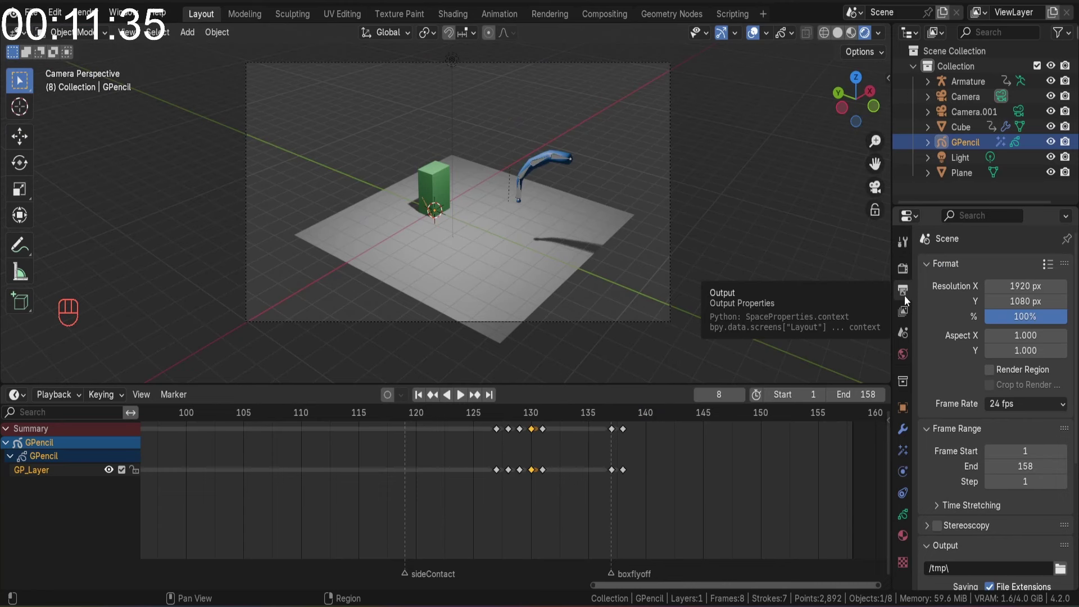
Enable the Z depth render pass and return to the Output settings (1920×1080 PNG, frames 1–158)
left_click_drag(908, 314, 998, 386)
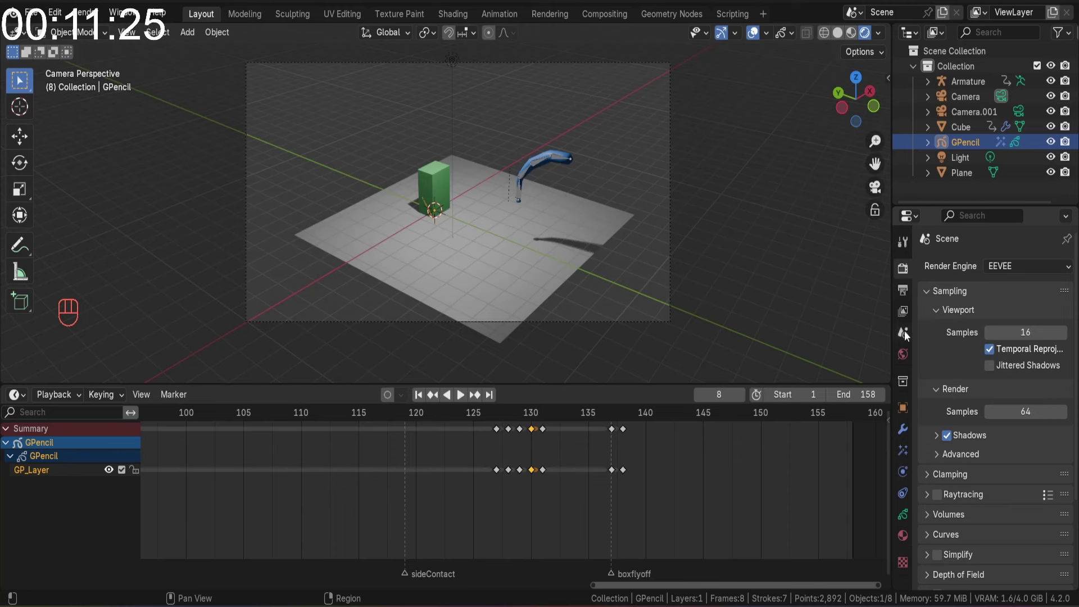
left_click(898, 298)
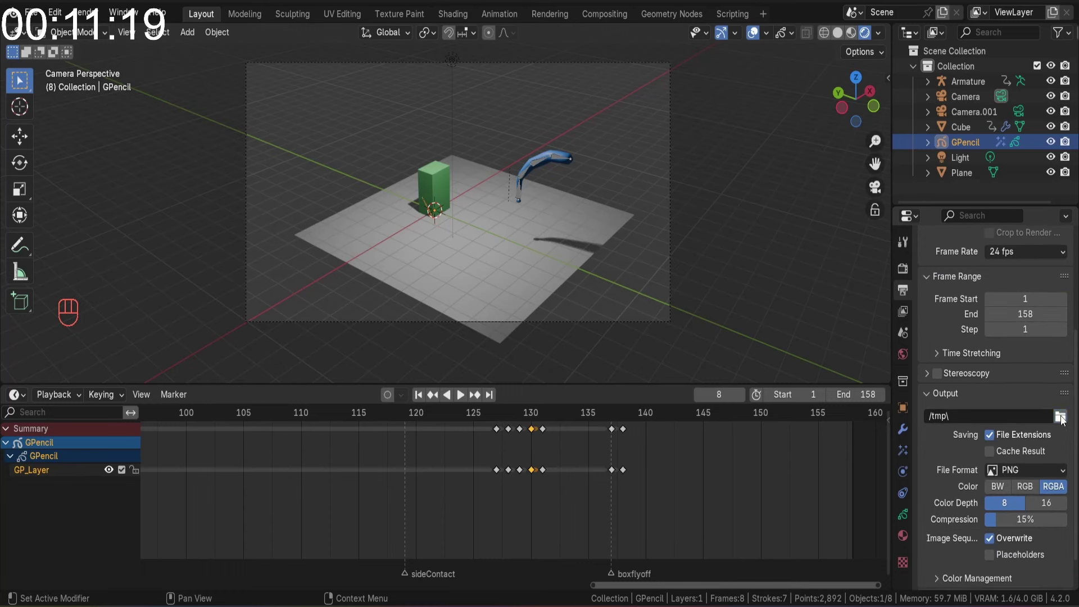
Cancel the file browser and change the render File Format from PNG to FFmpeg Video
left_click(1064, 419)
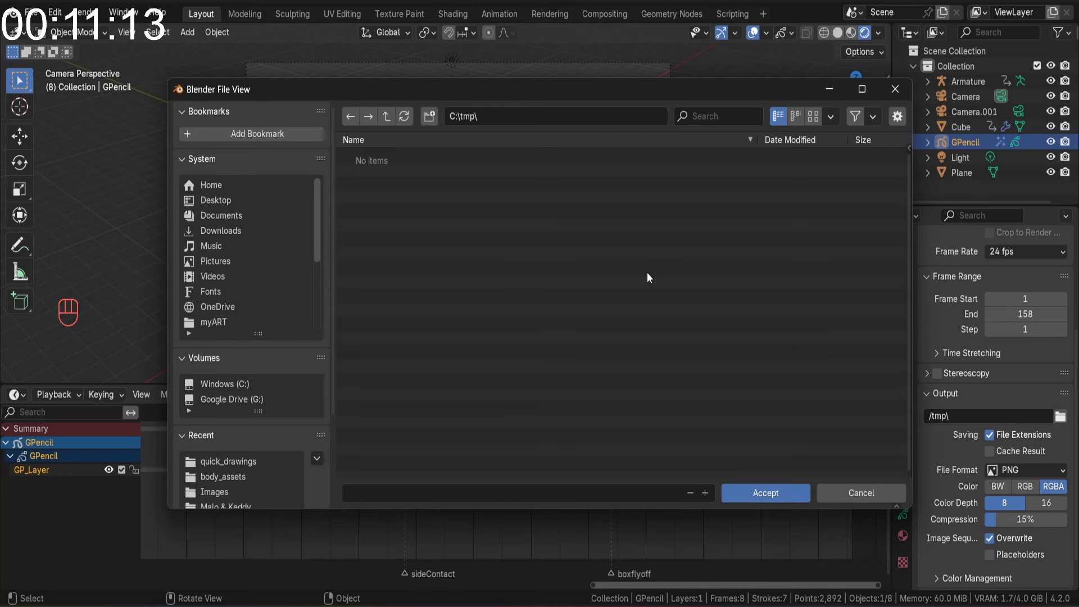
left_click_drag(1030, 471, 1000, 358)
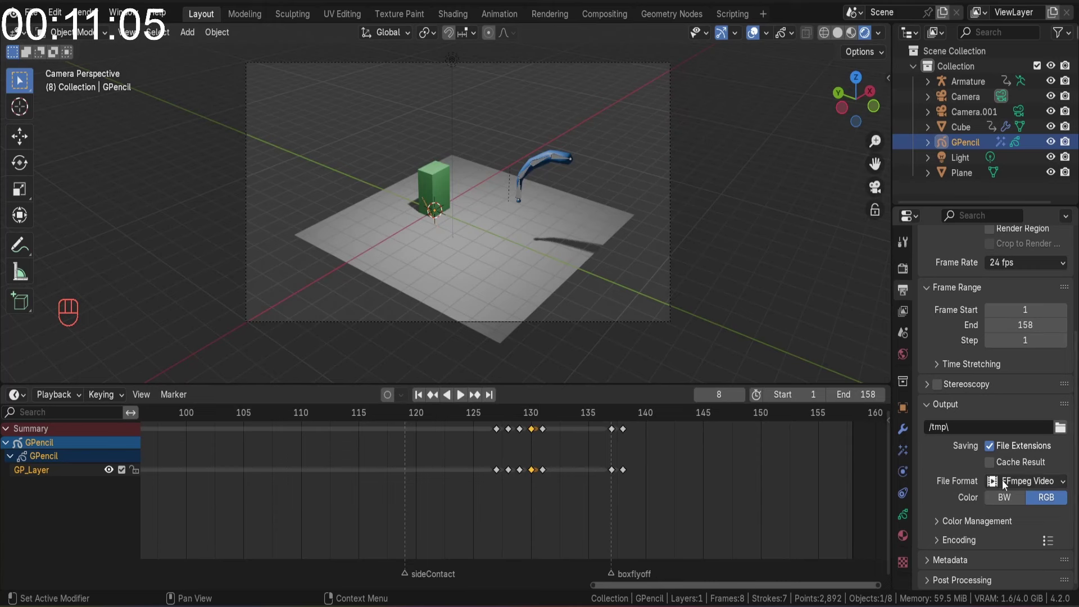
Change the FFmpeg Container from Matroska to MPEG-4, keeping H.264, and collapse Encoding
left_click_drag(954, 540, 1002, 486)
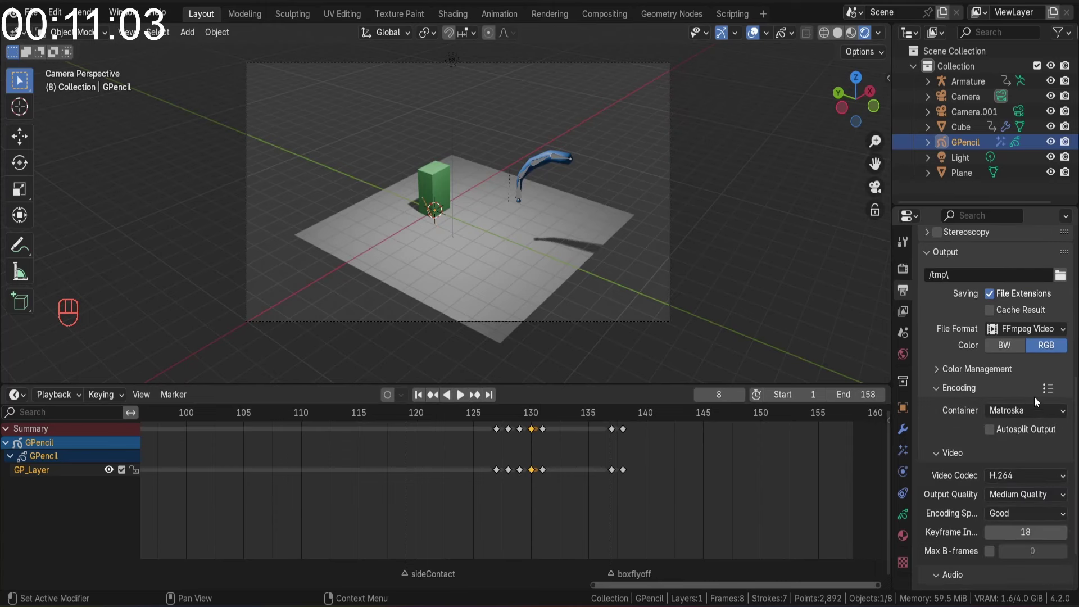
left_click_drag(1031, 419, 1022, 455)
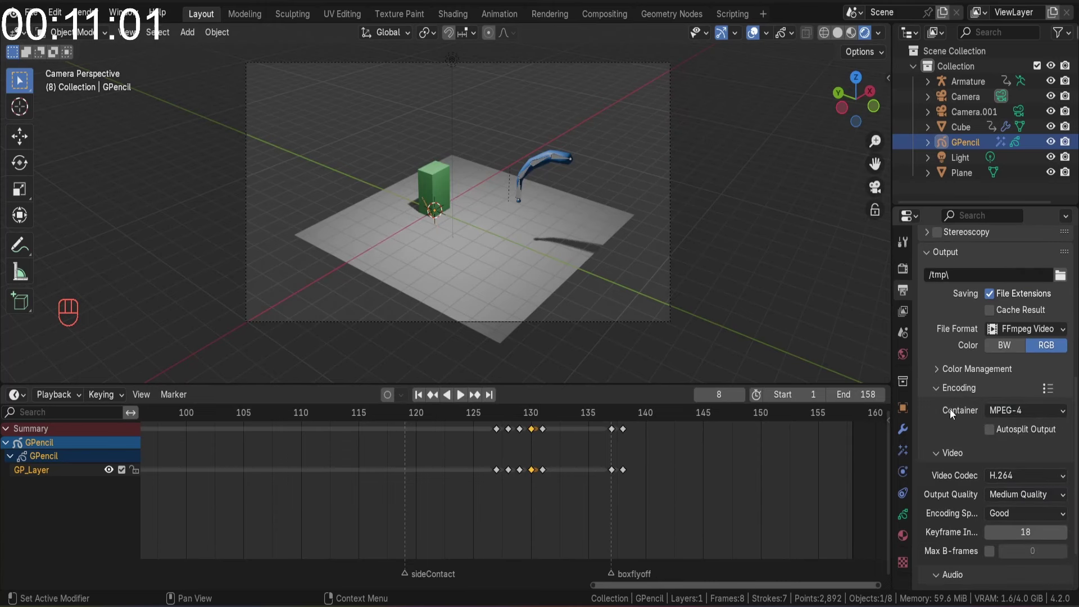
left_click(943, 394)
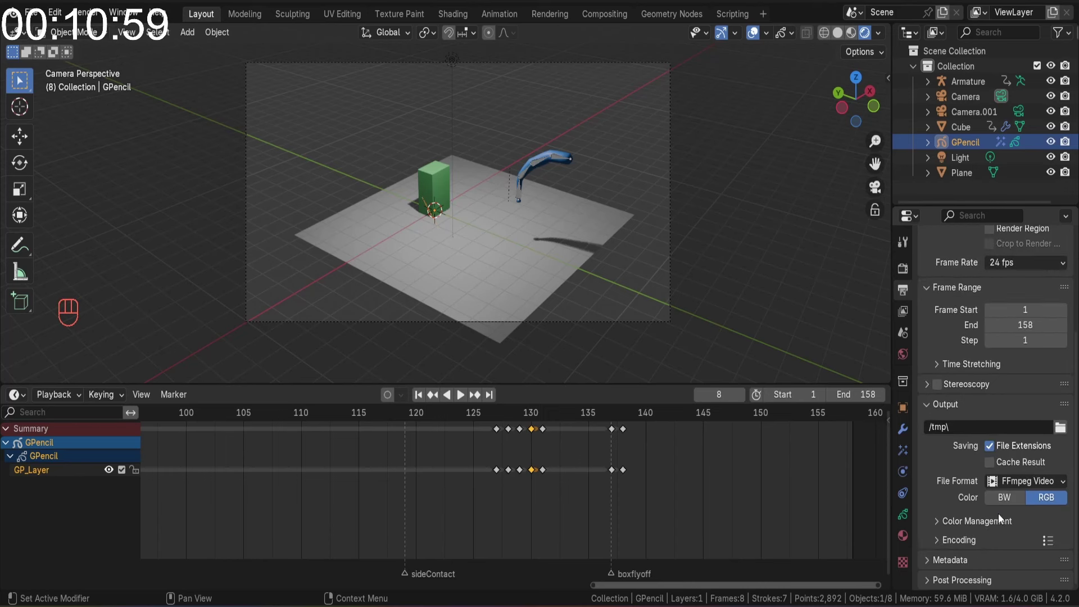
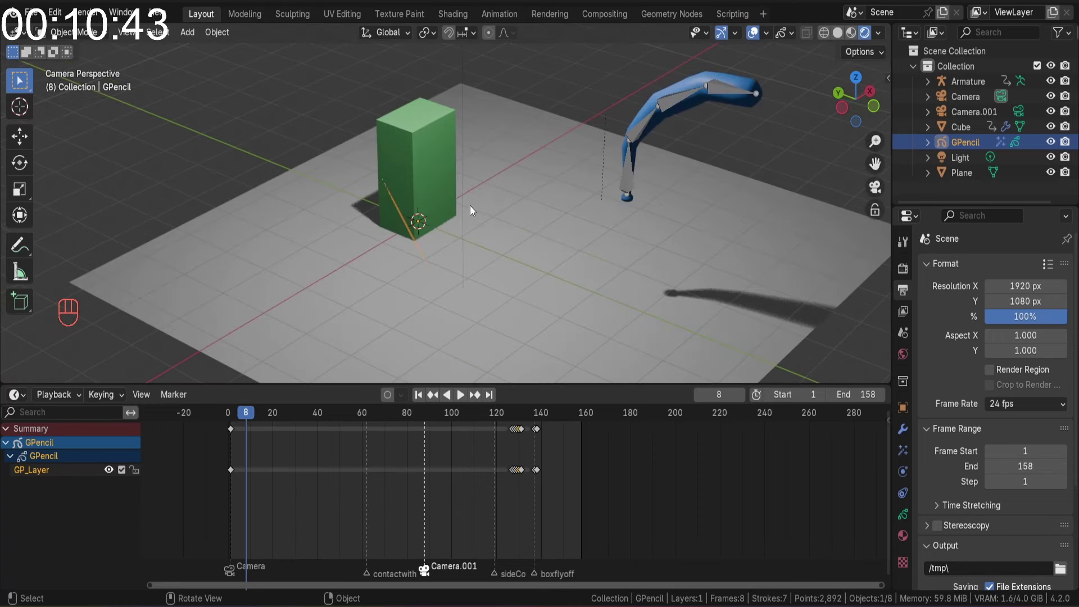
left_click_drag(549, 204, 555, 216)
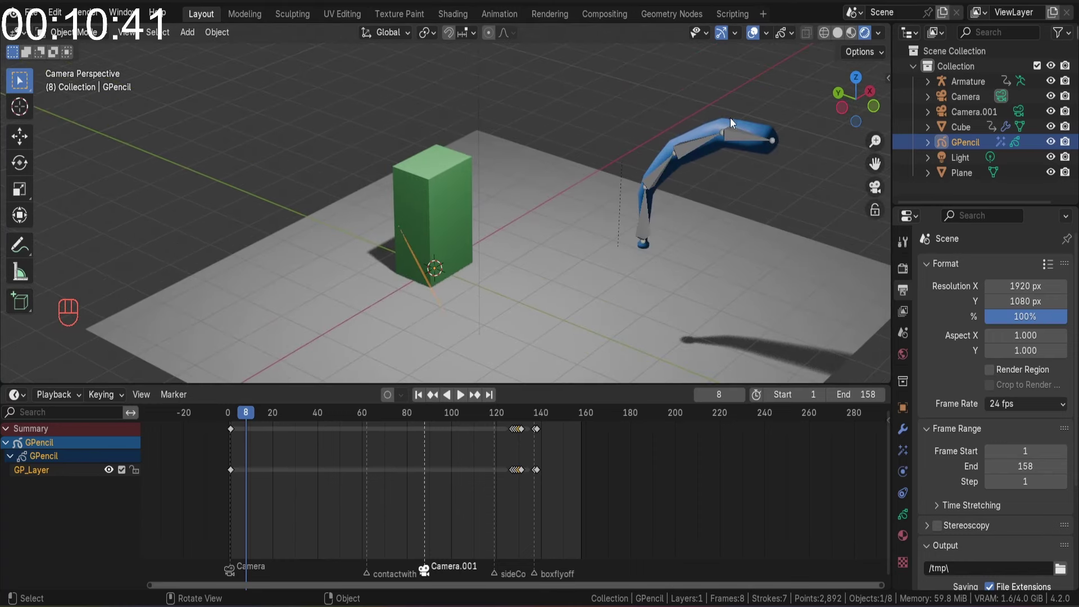